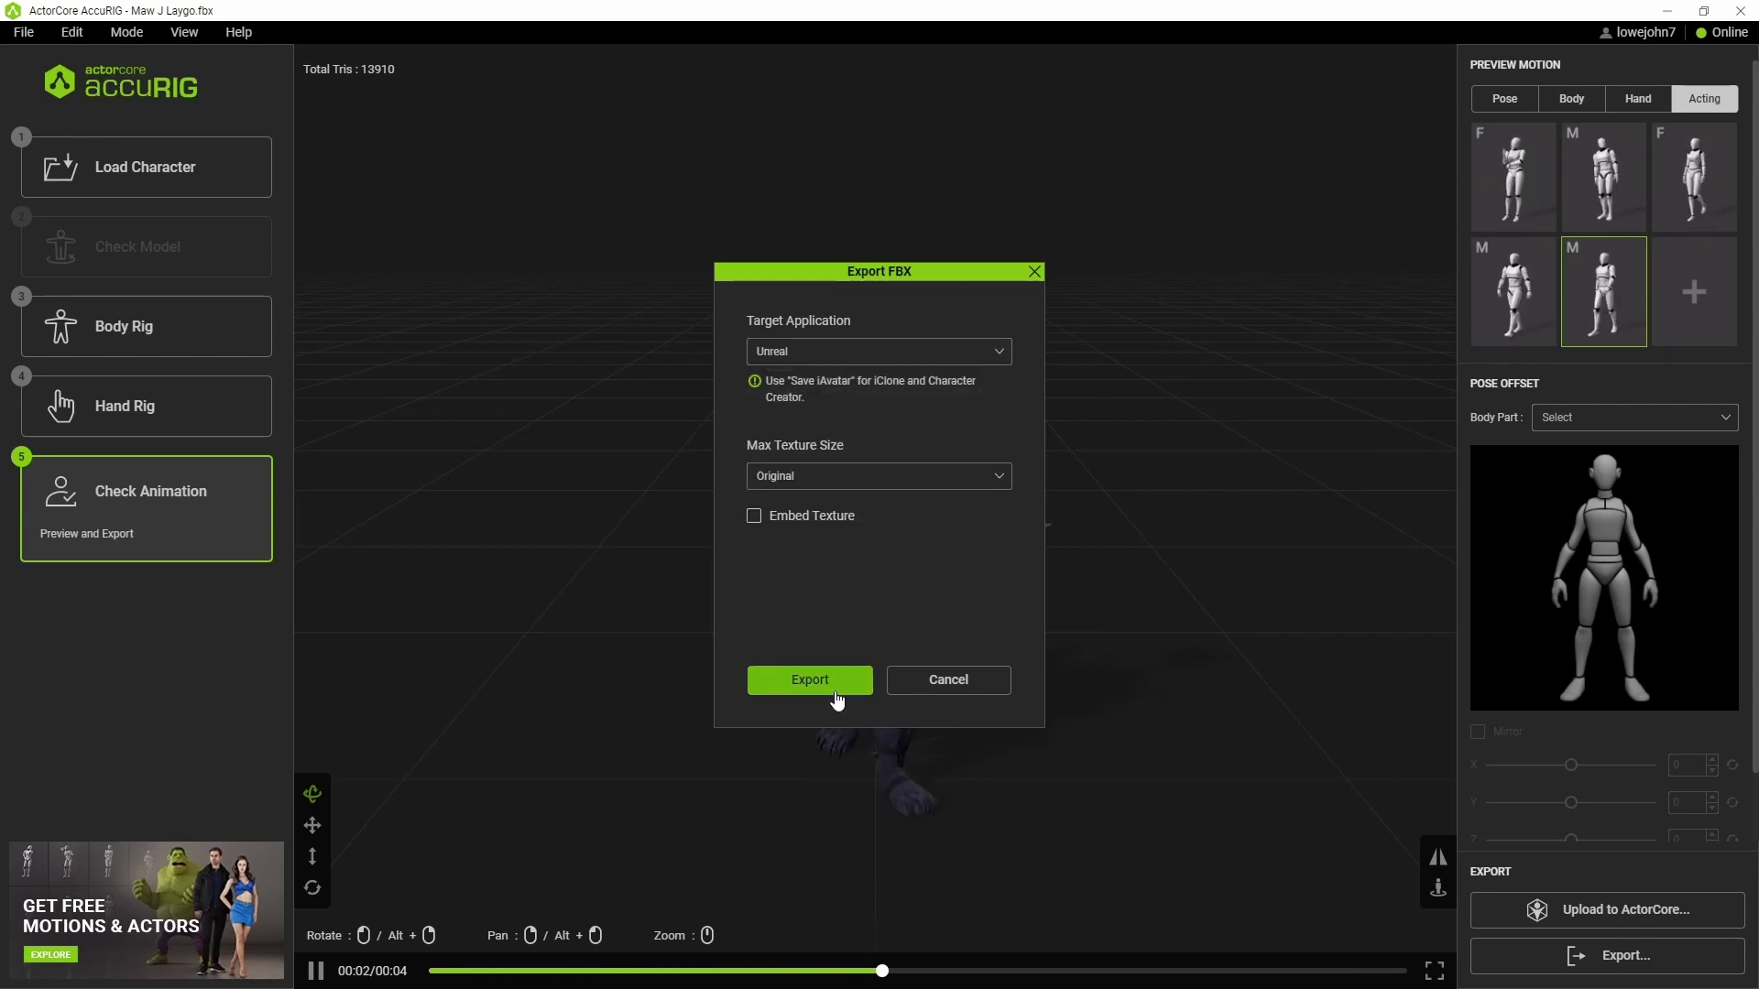
# Step: Export the rigged antlered creature from AccuRIG as an FBX targeted at Unreal and save it
pyautogui.click(648, 382)
pyautogui.click(908, 376)
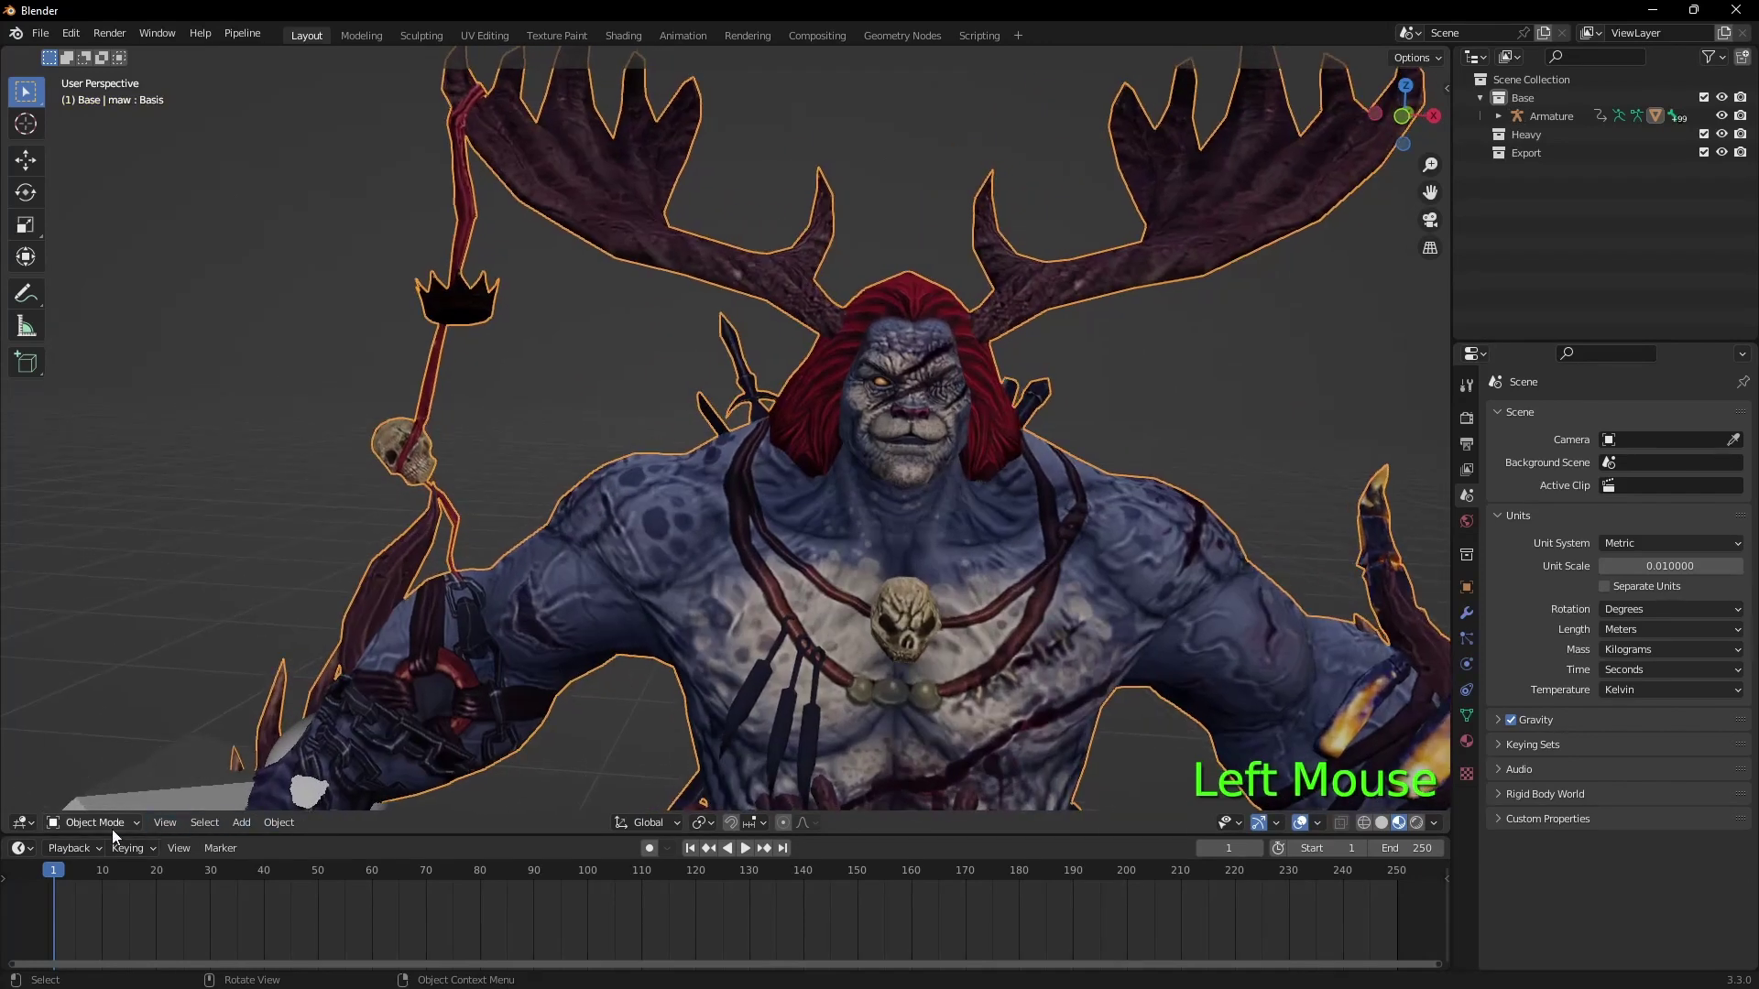
# Step: Select the whole linked skull ornament in Edit Mode and switch to Weight Paint
pyautogui.click(118, 836)
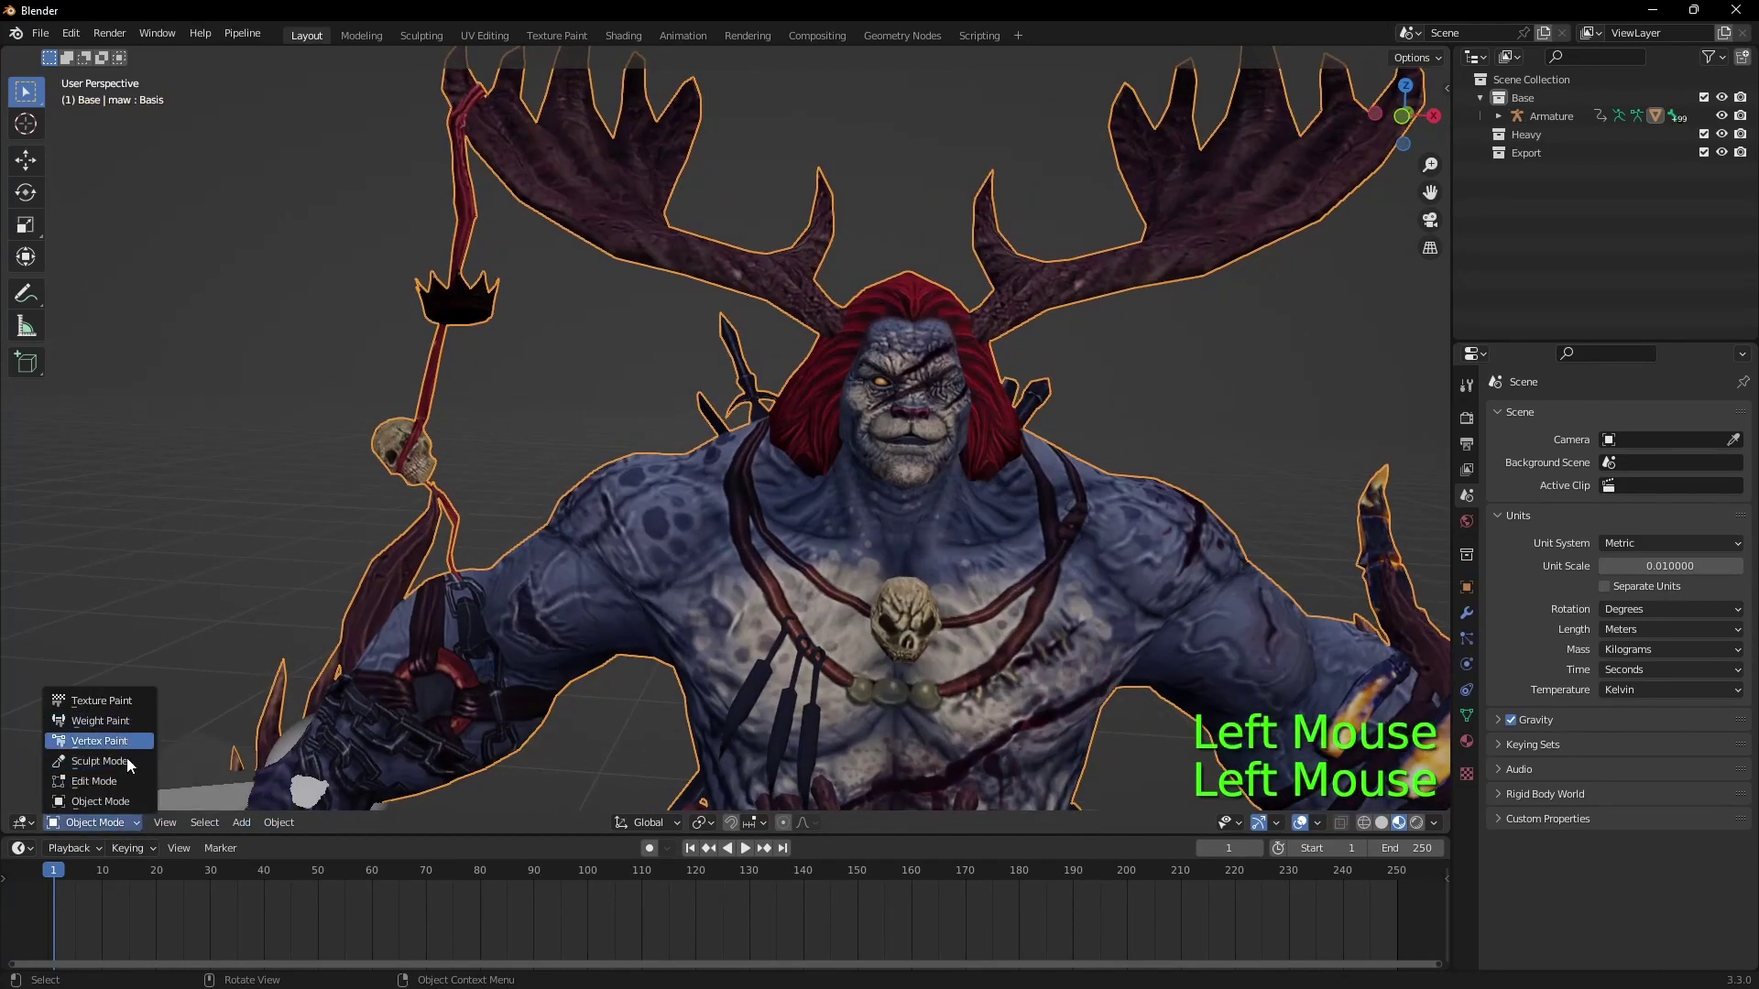
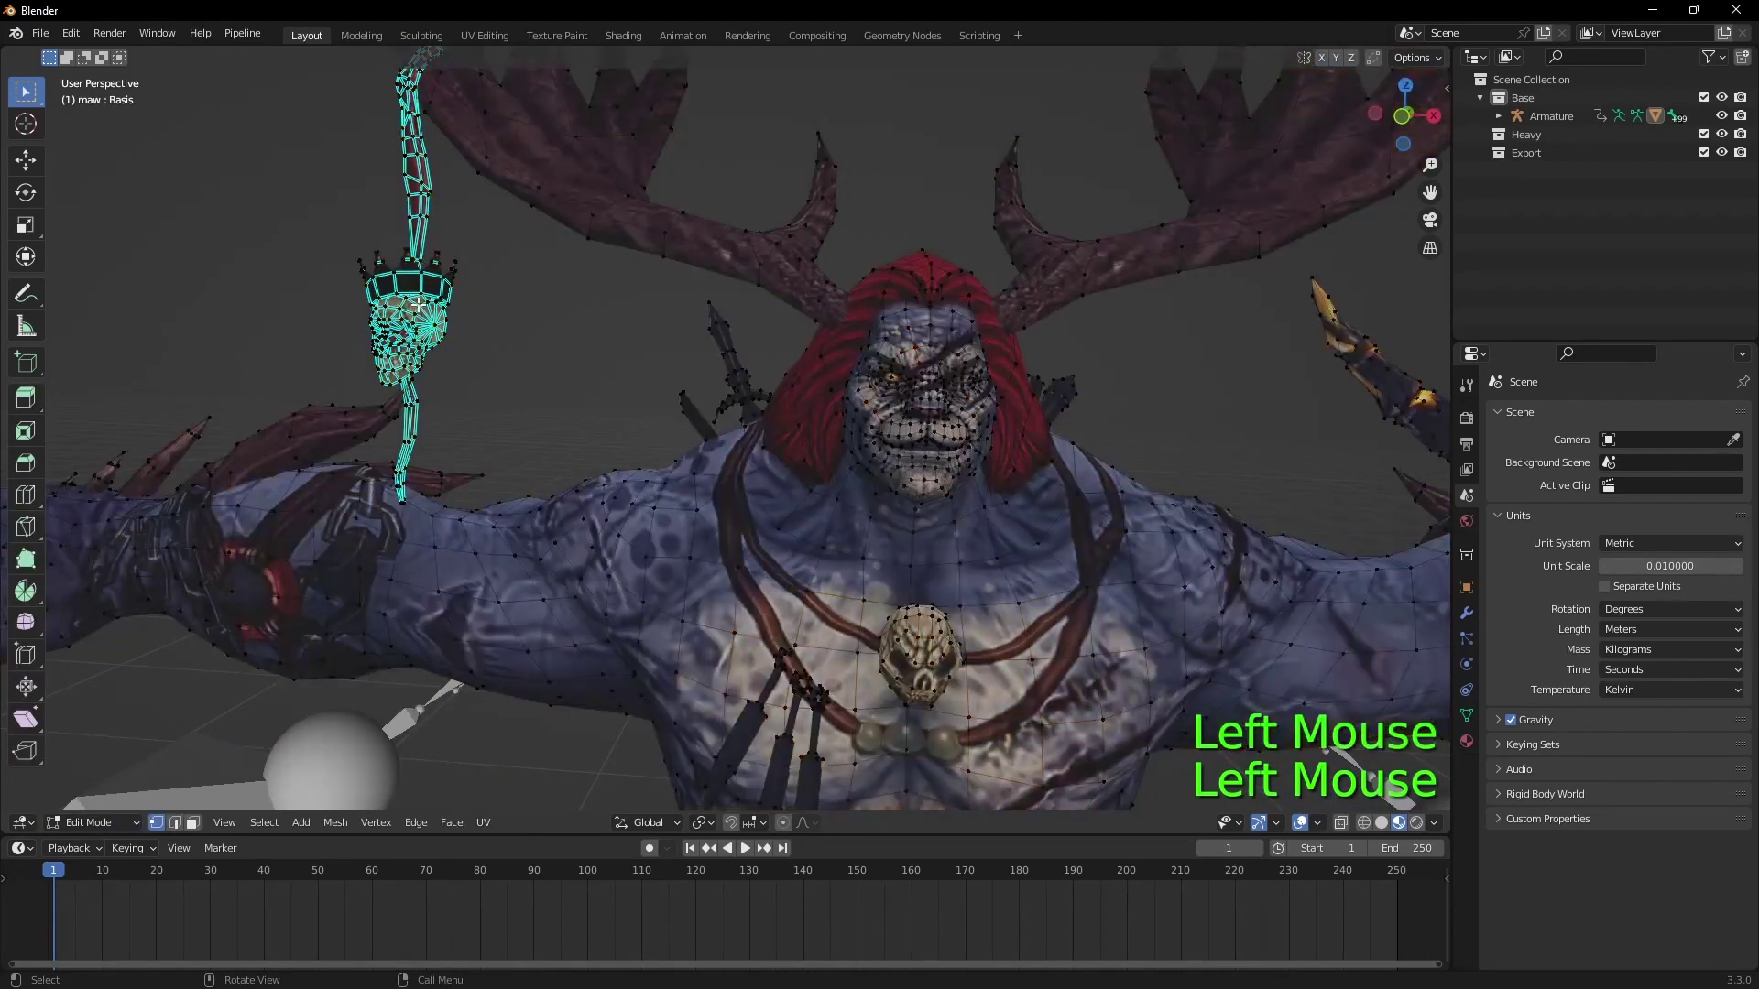
pyautogui.press('l')
pyautogui.press('l')
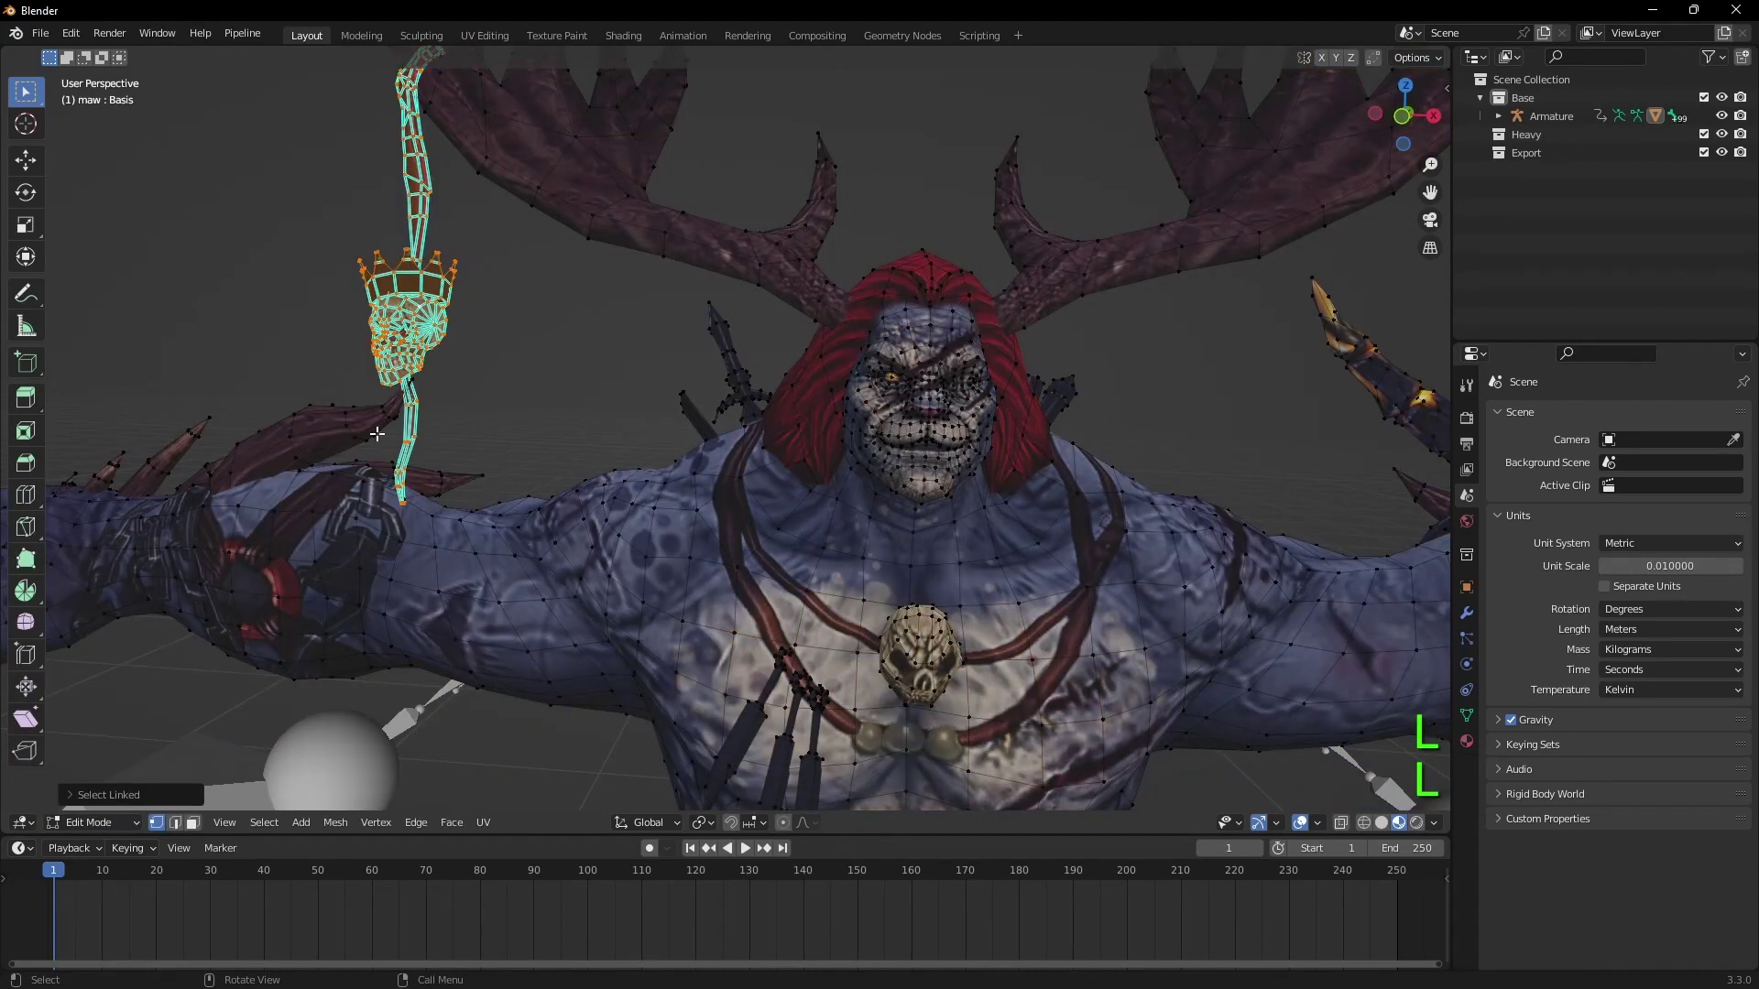
pyautogui.click(96, 823)
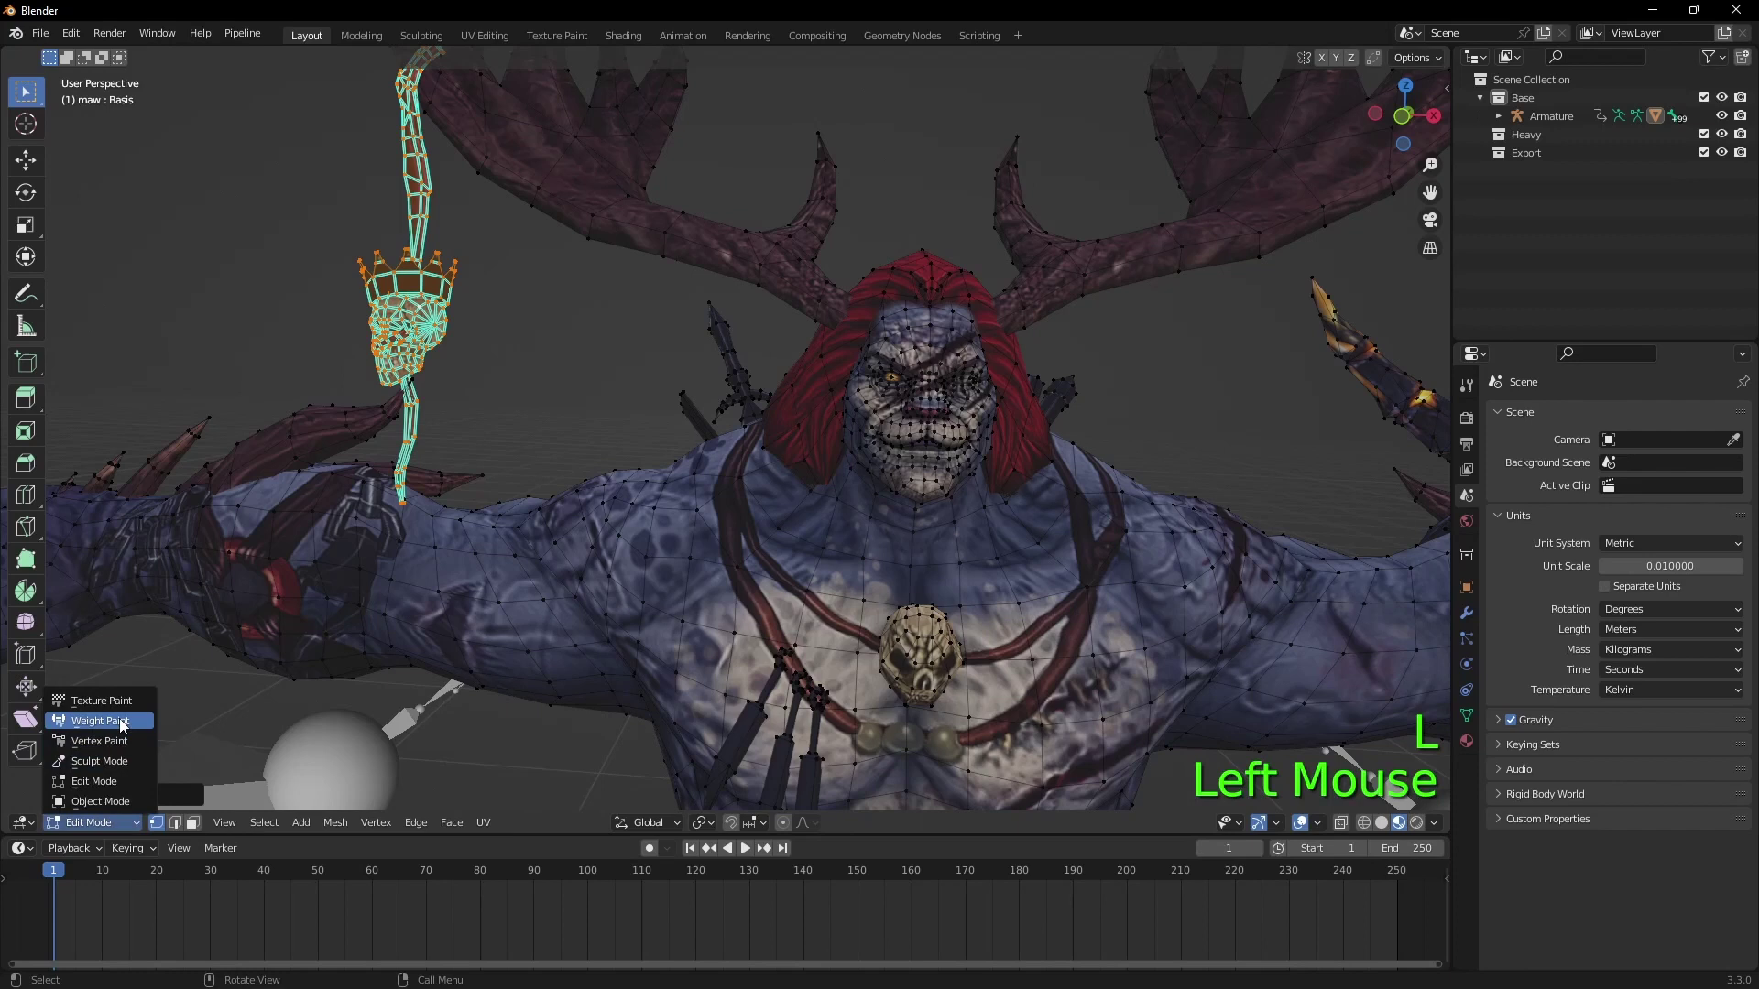
pyautogui.click(183, 828)
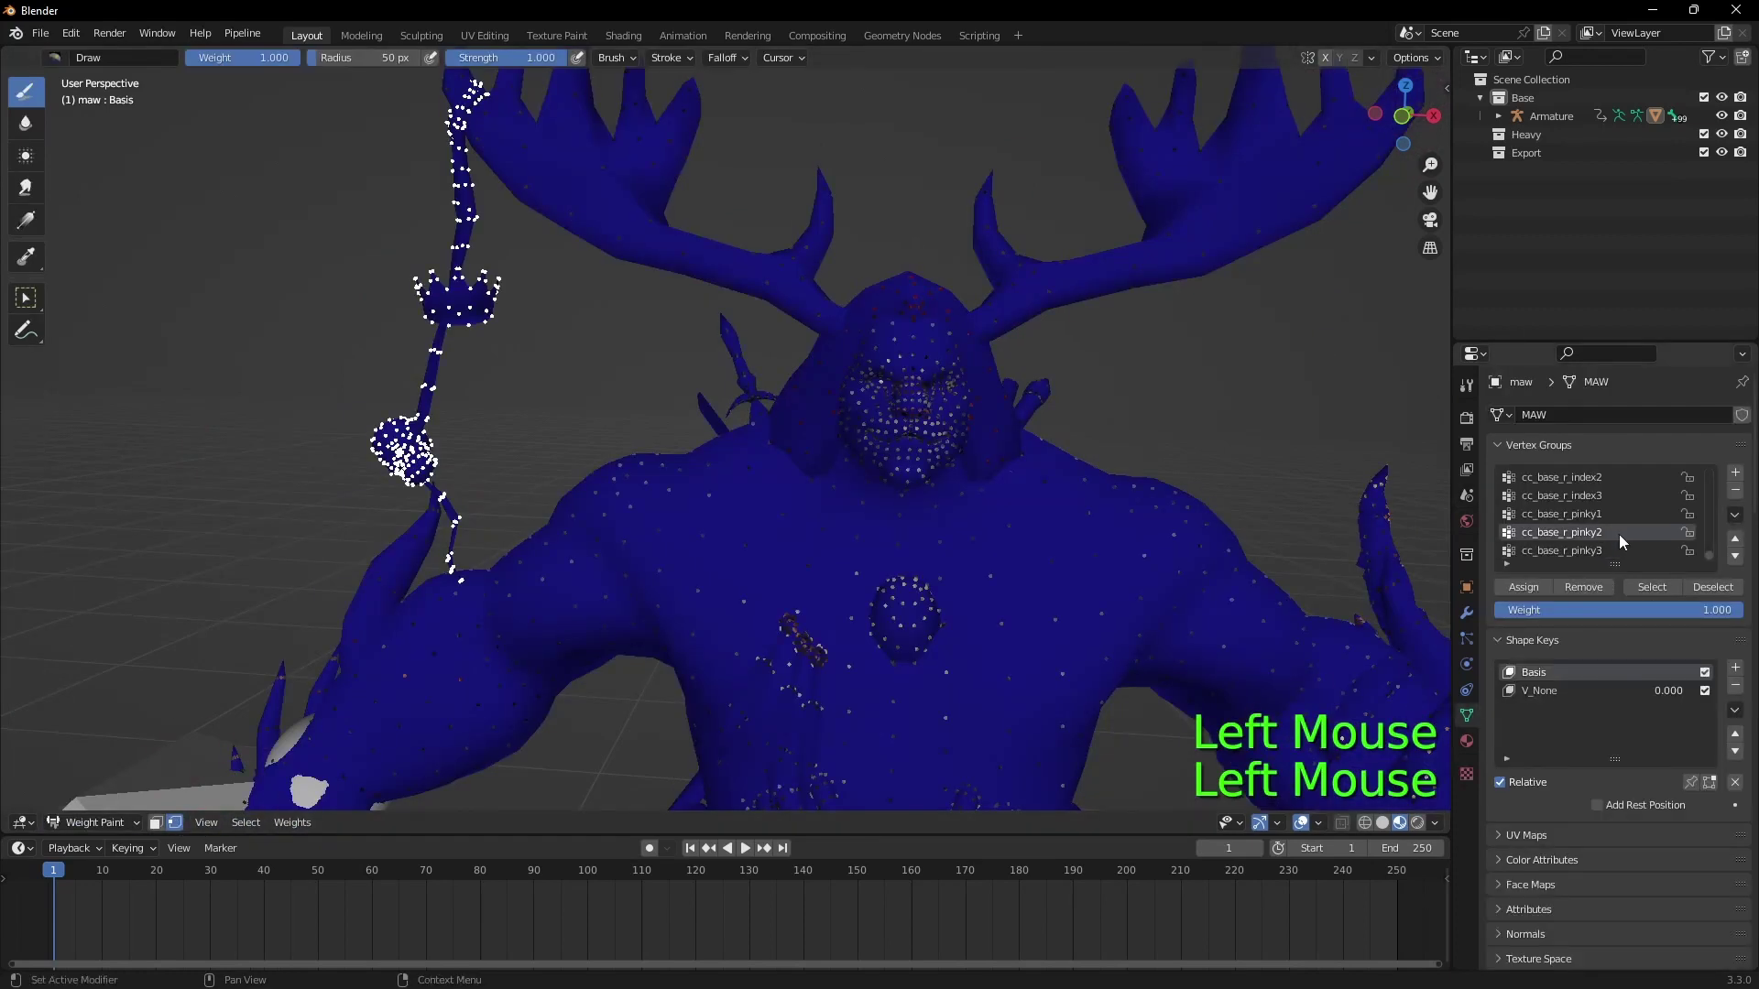
# Step: Step to the cc_base_spine01 group and assign weight 1.0 to the ornament
pyautogui.press('Up')
pyautogui.press('Up')
pyautogui.press('Down')
pyautogui.press('Down')
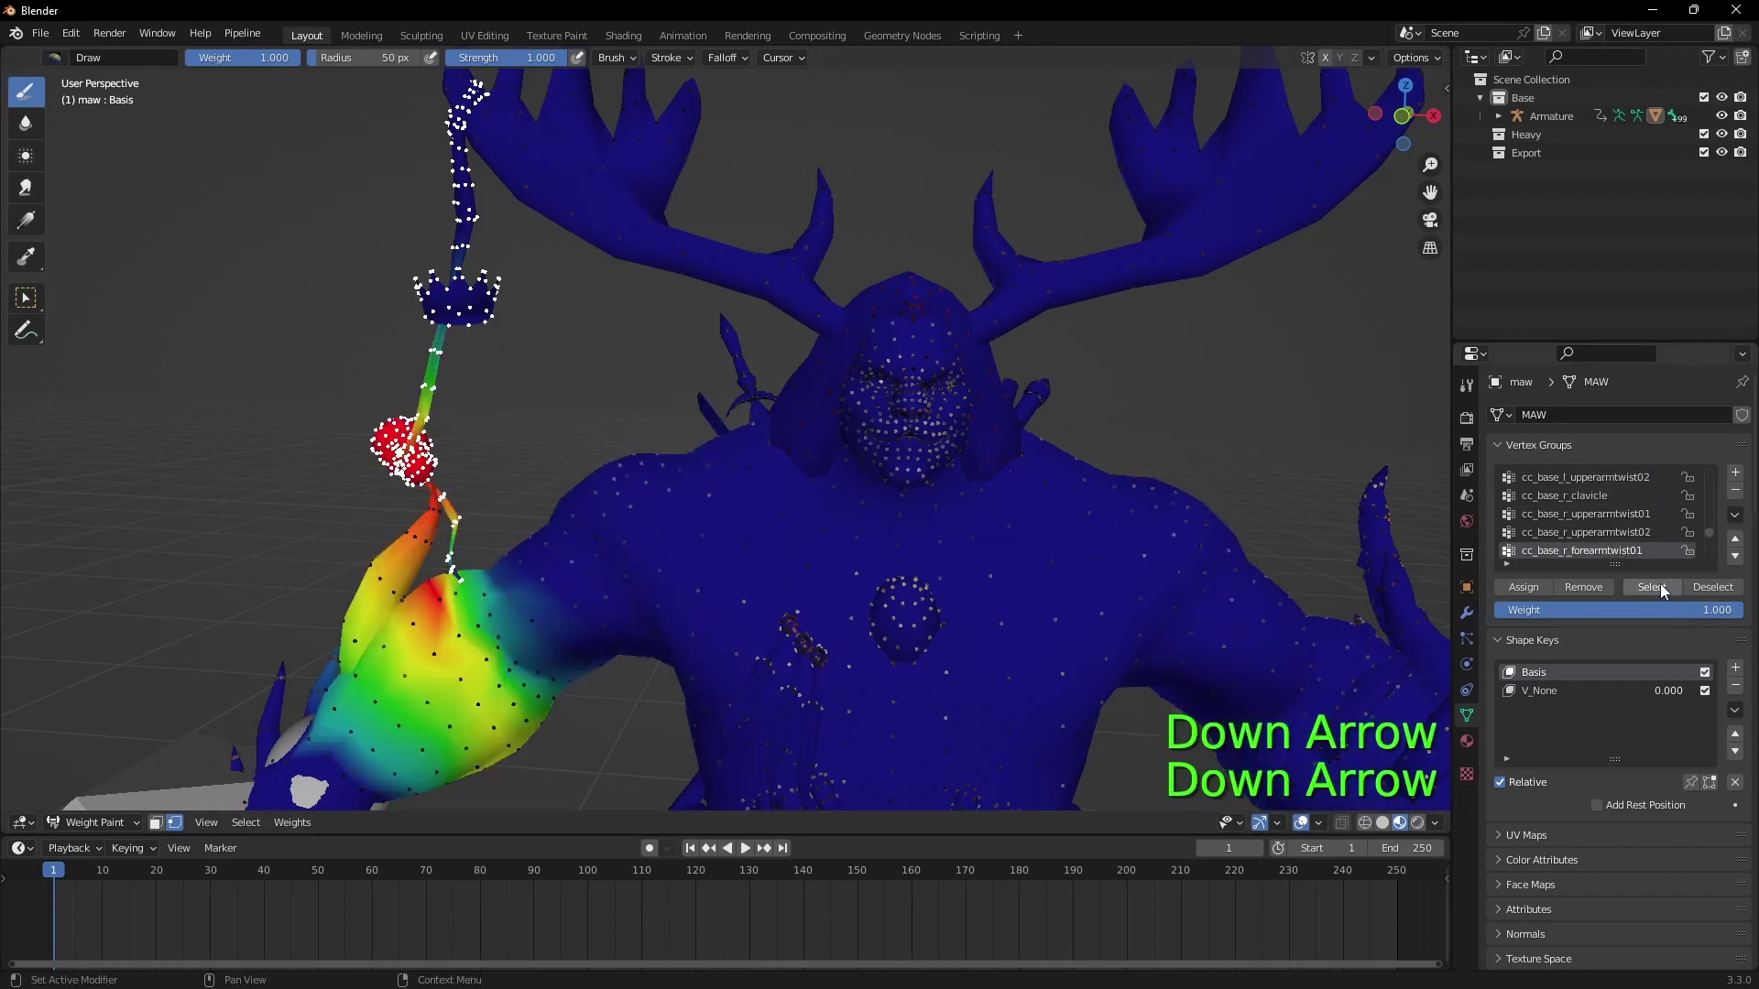
pyautogui.click(1601, 591)
pyautogui.press('Up')
pyautogui.press('Up')
pyautogui.press('Down')
pyautogui.press('Down')
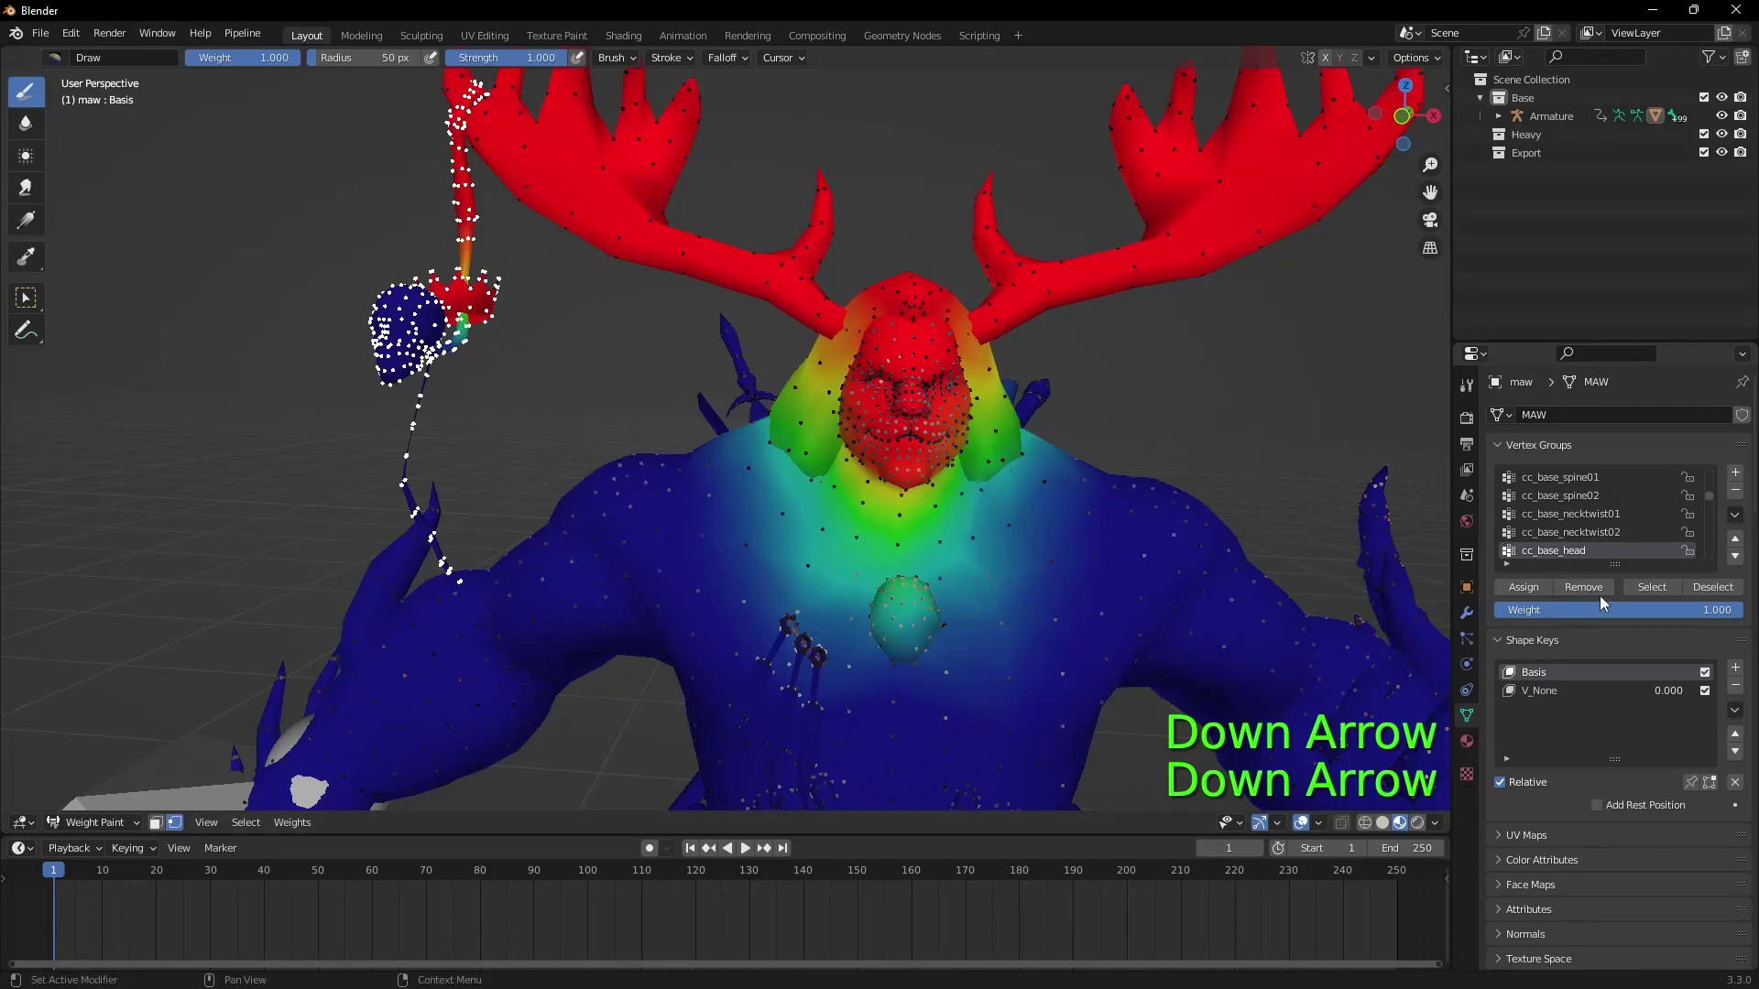
pyautogui.click(1519, 598)
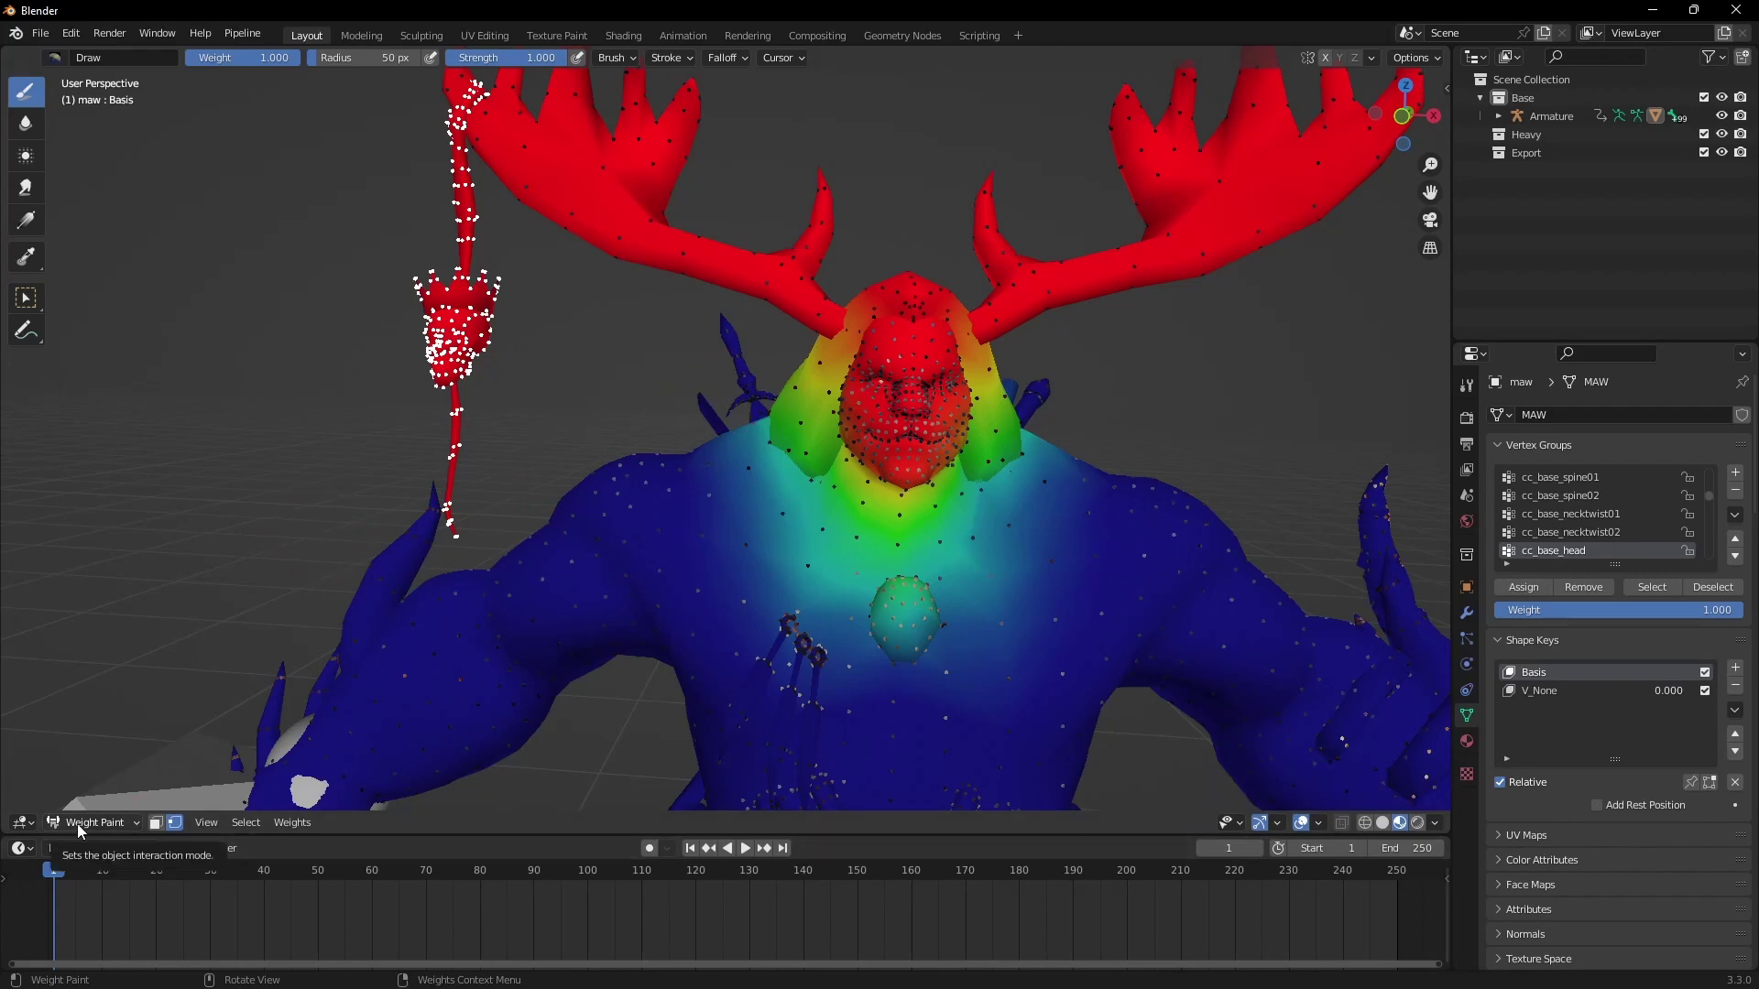
# Step: Select the whole linked arrow in the leg in Edit Mode and switch to Weight Paint
pyautogui.click(108, 834)
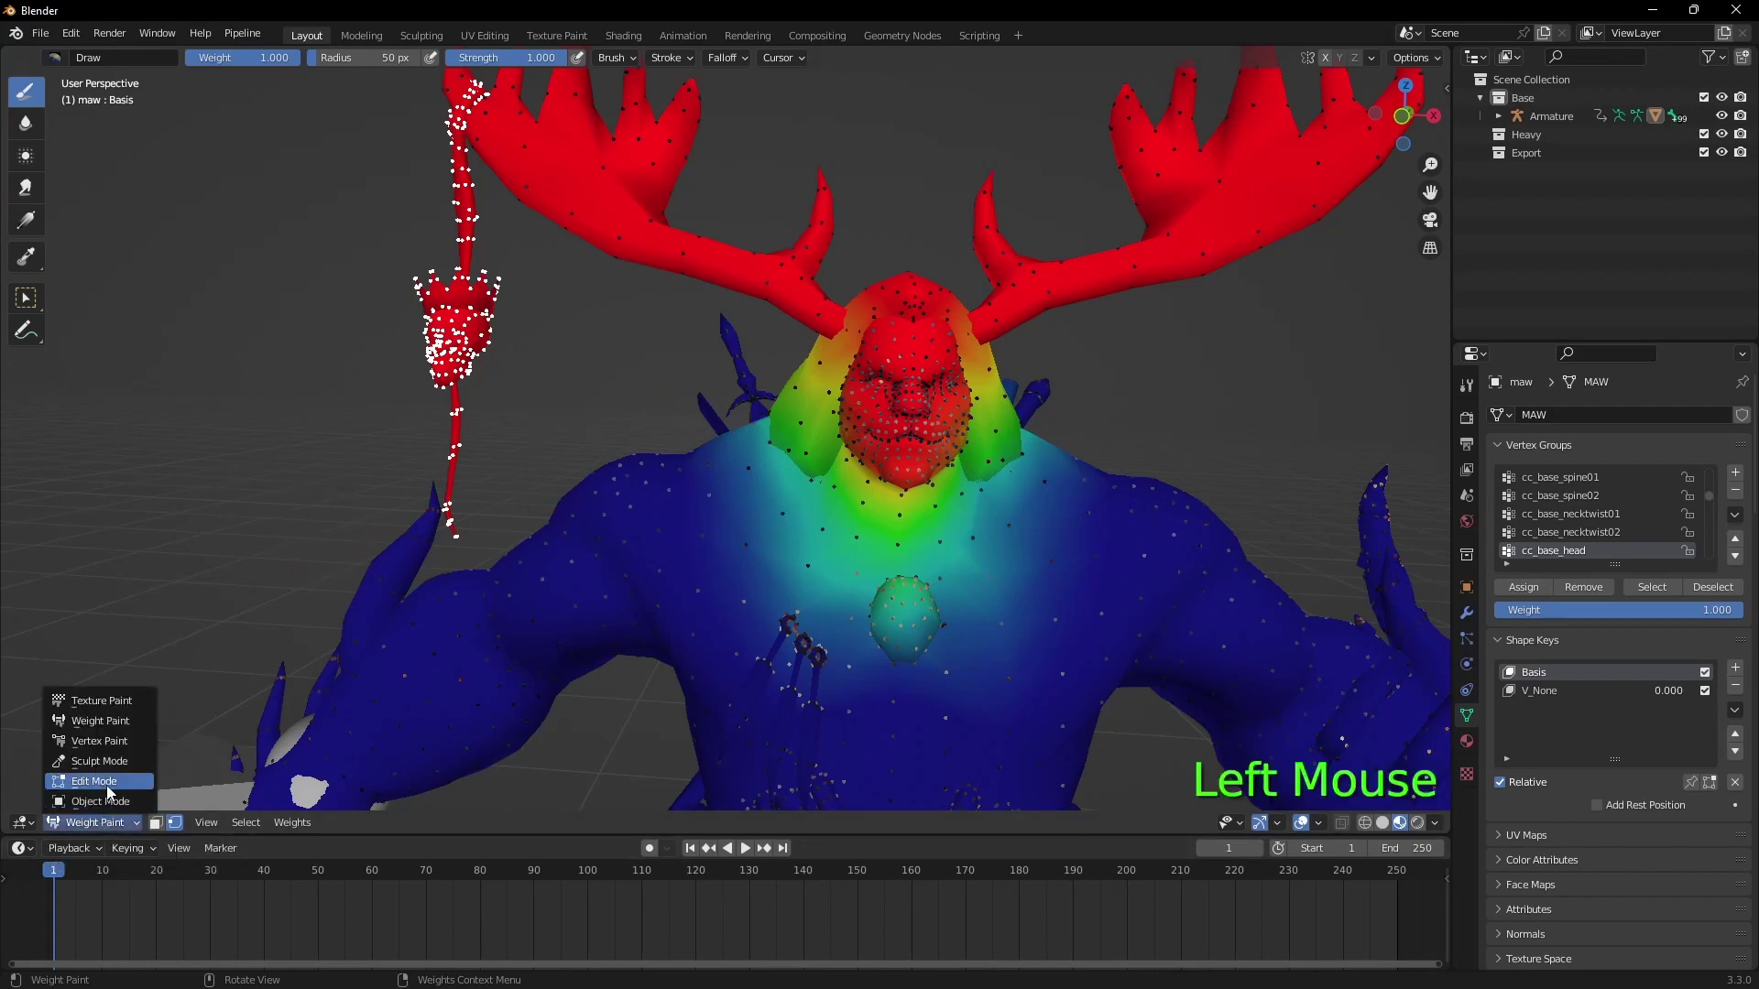
pyautogui.click(112, 780)
pyautogui.click(406, 735)
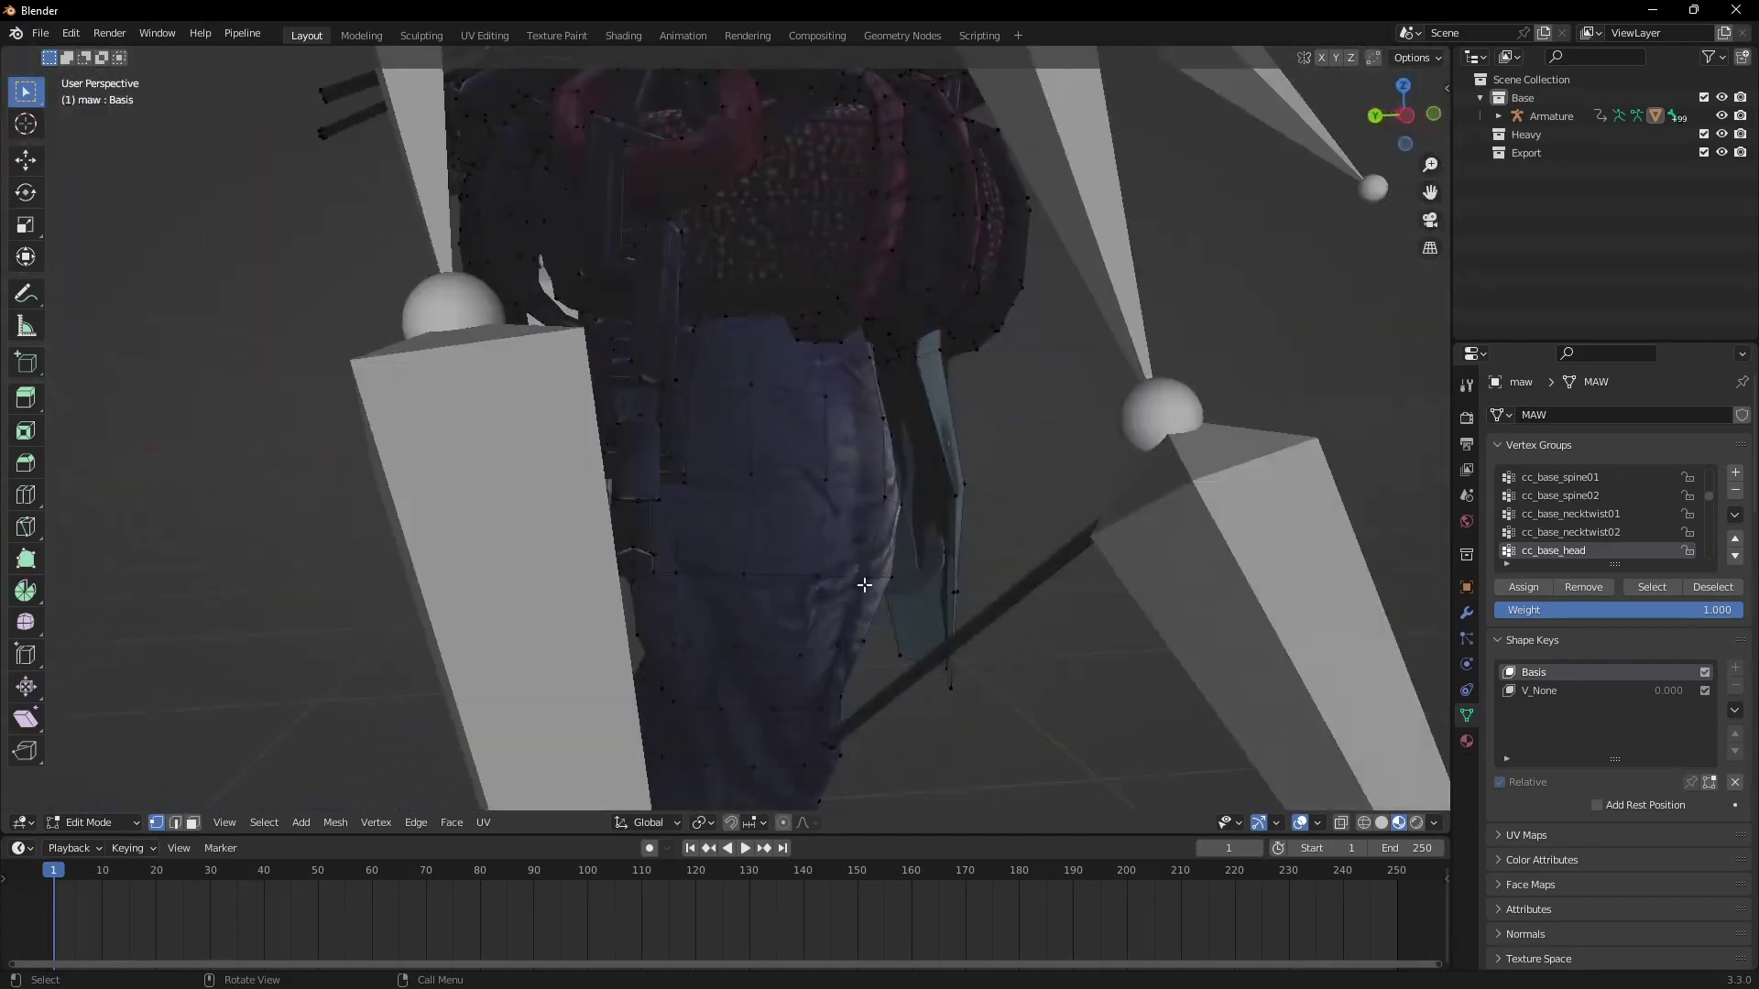
pyautogui.click(920, 494)
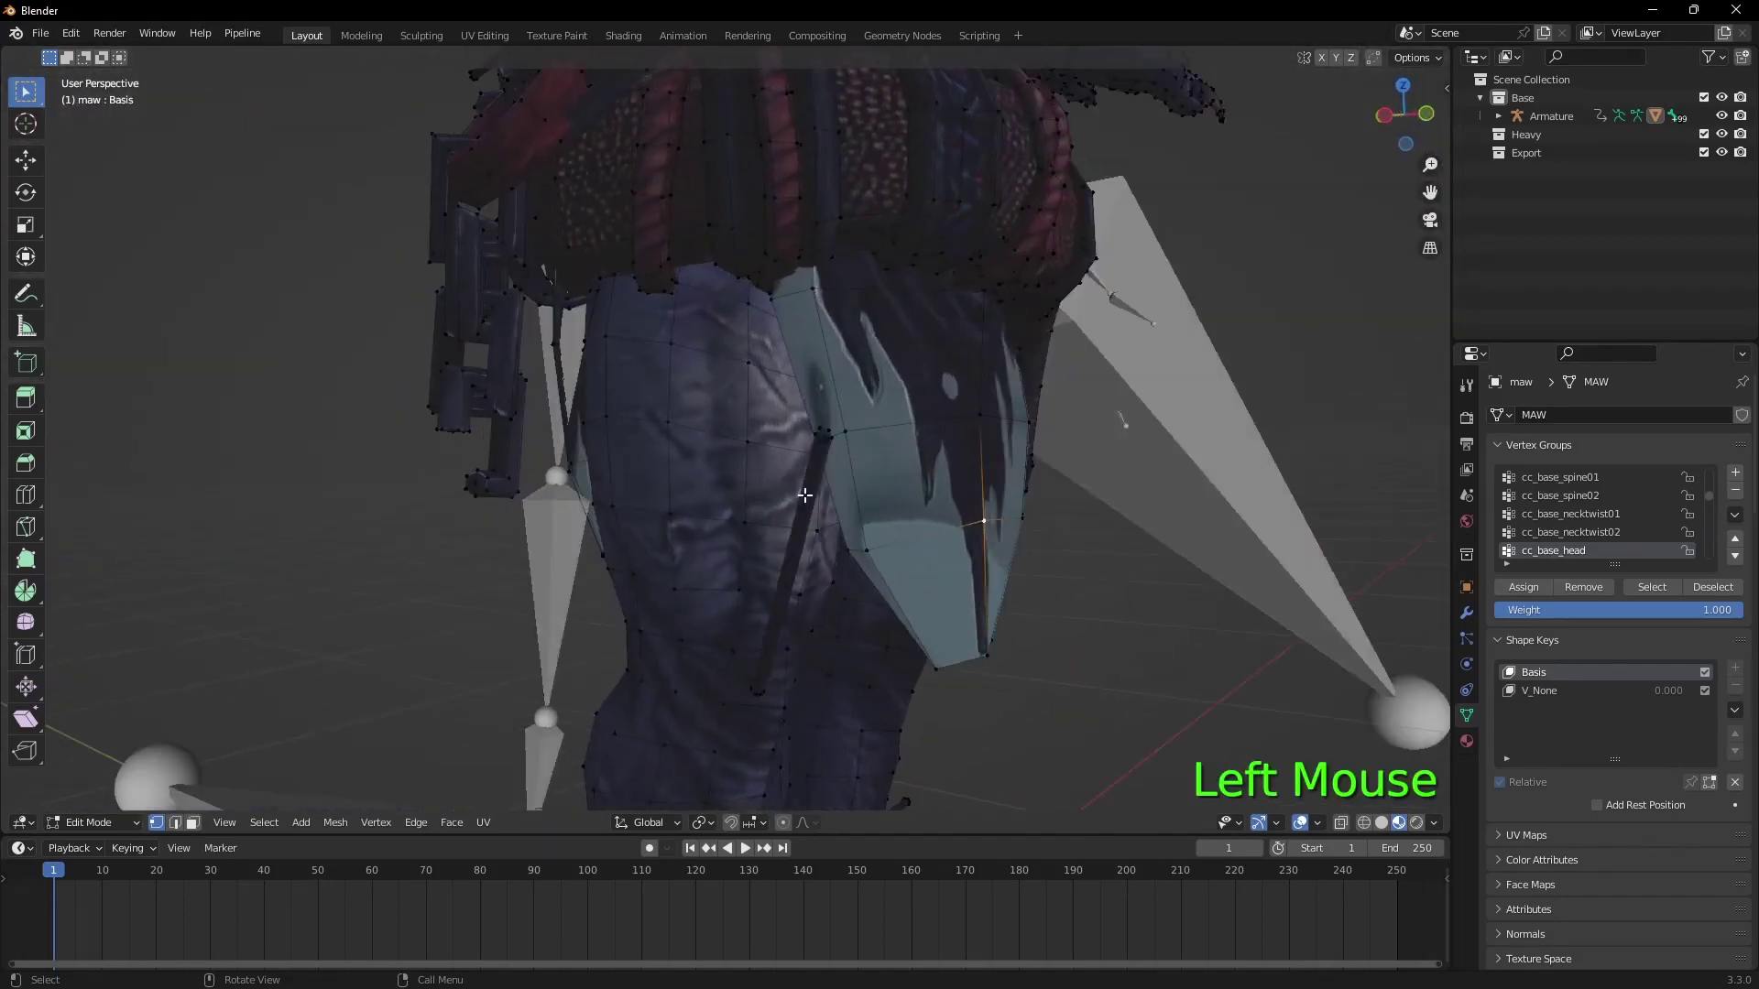
pyautogui.click(1018, 451)
pyautogui.press('l')
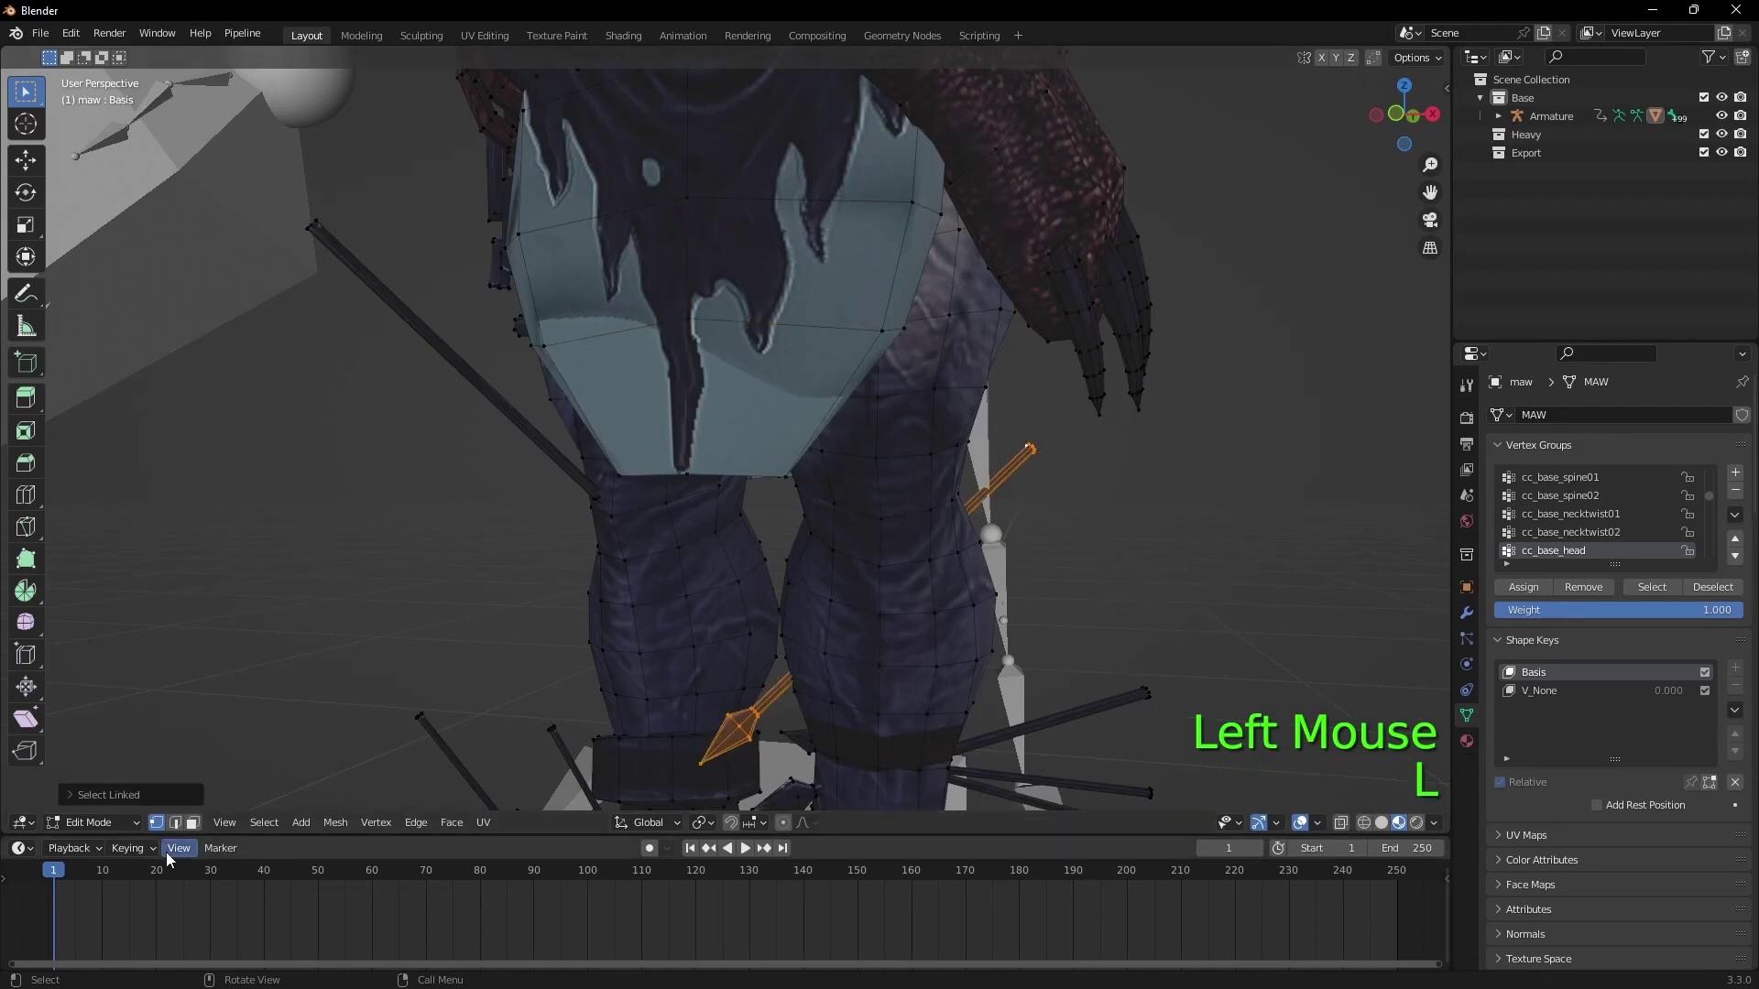
pyautogui.click(112, 823)
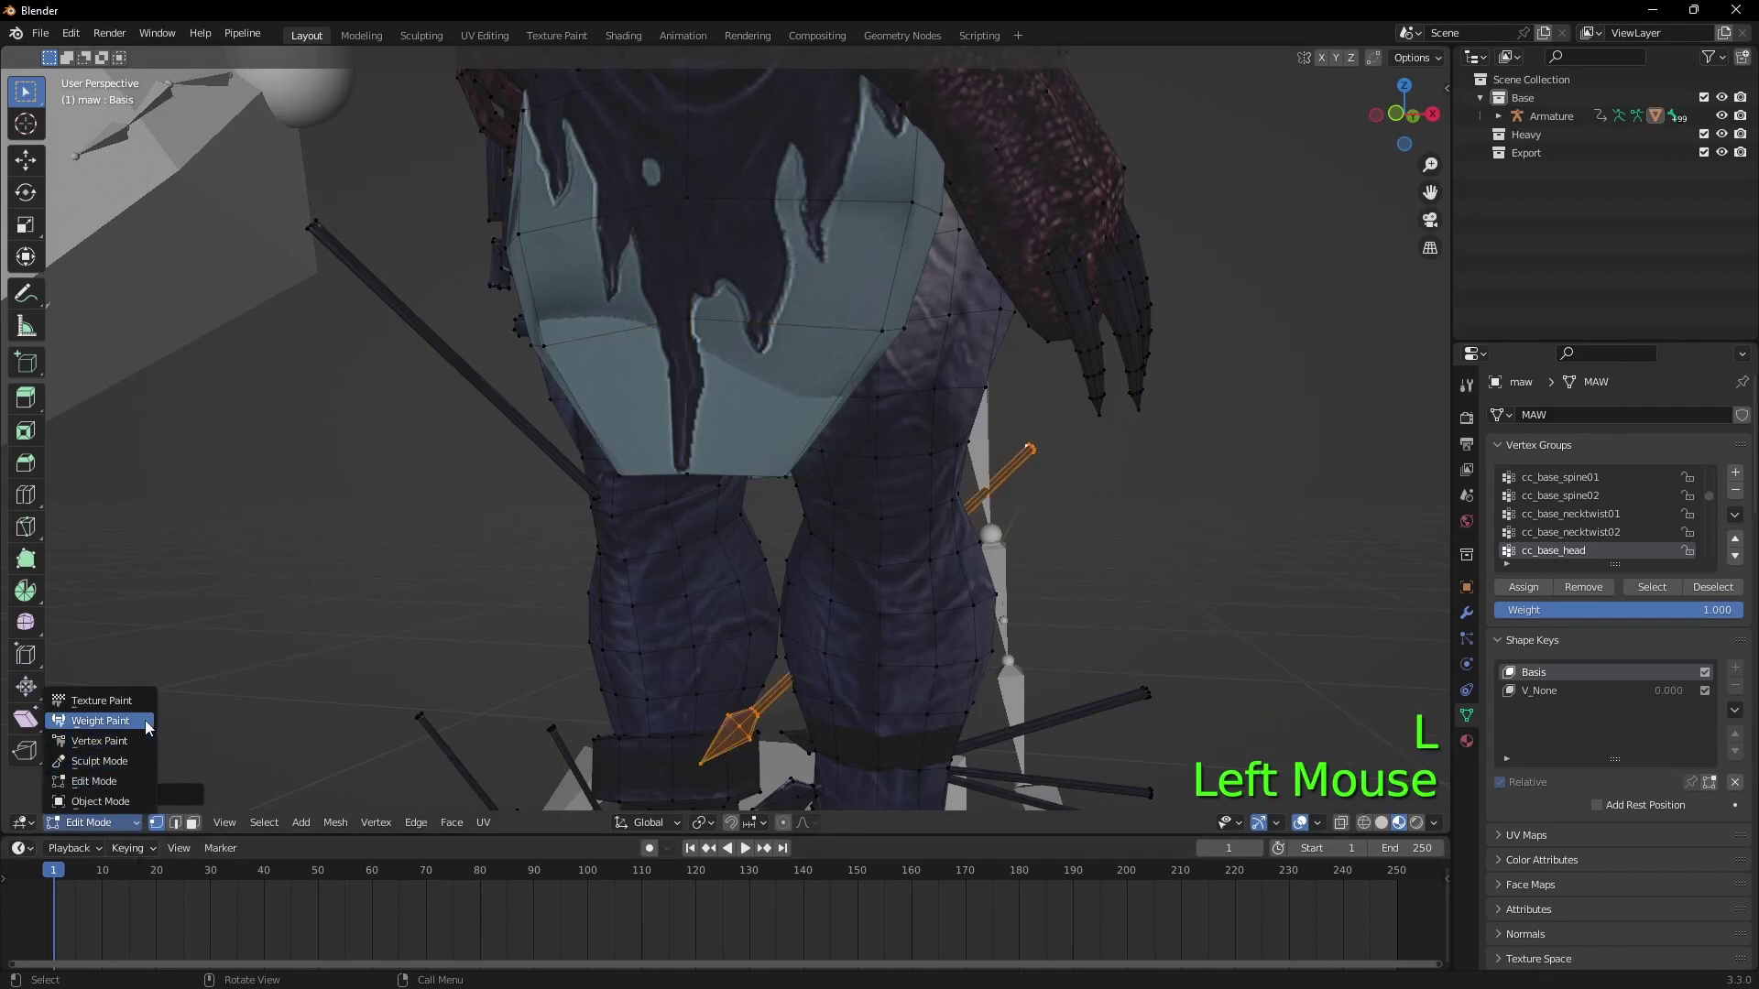
pyautogui.click(1585, 537)
# Step: Step to cc_base_r_thightwist01 and remove the arrow from that group
pyautogui.press('Down')
pyautogui.press('Down')
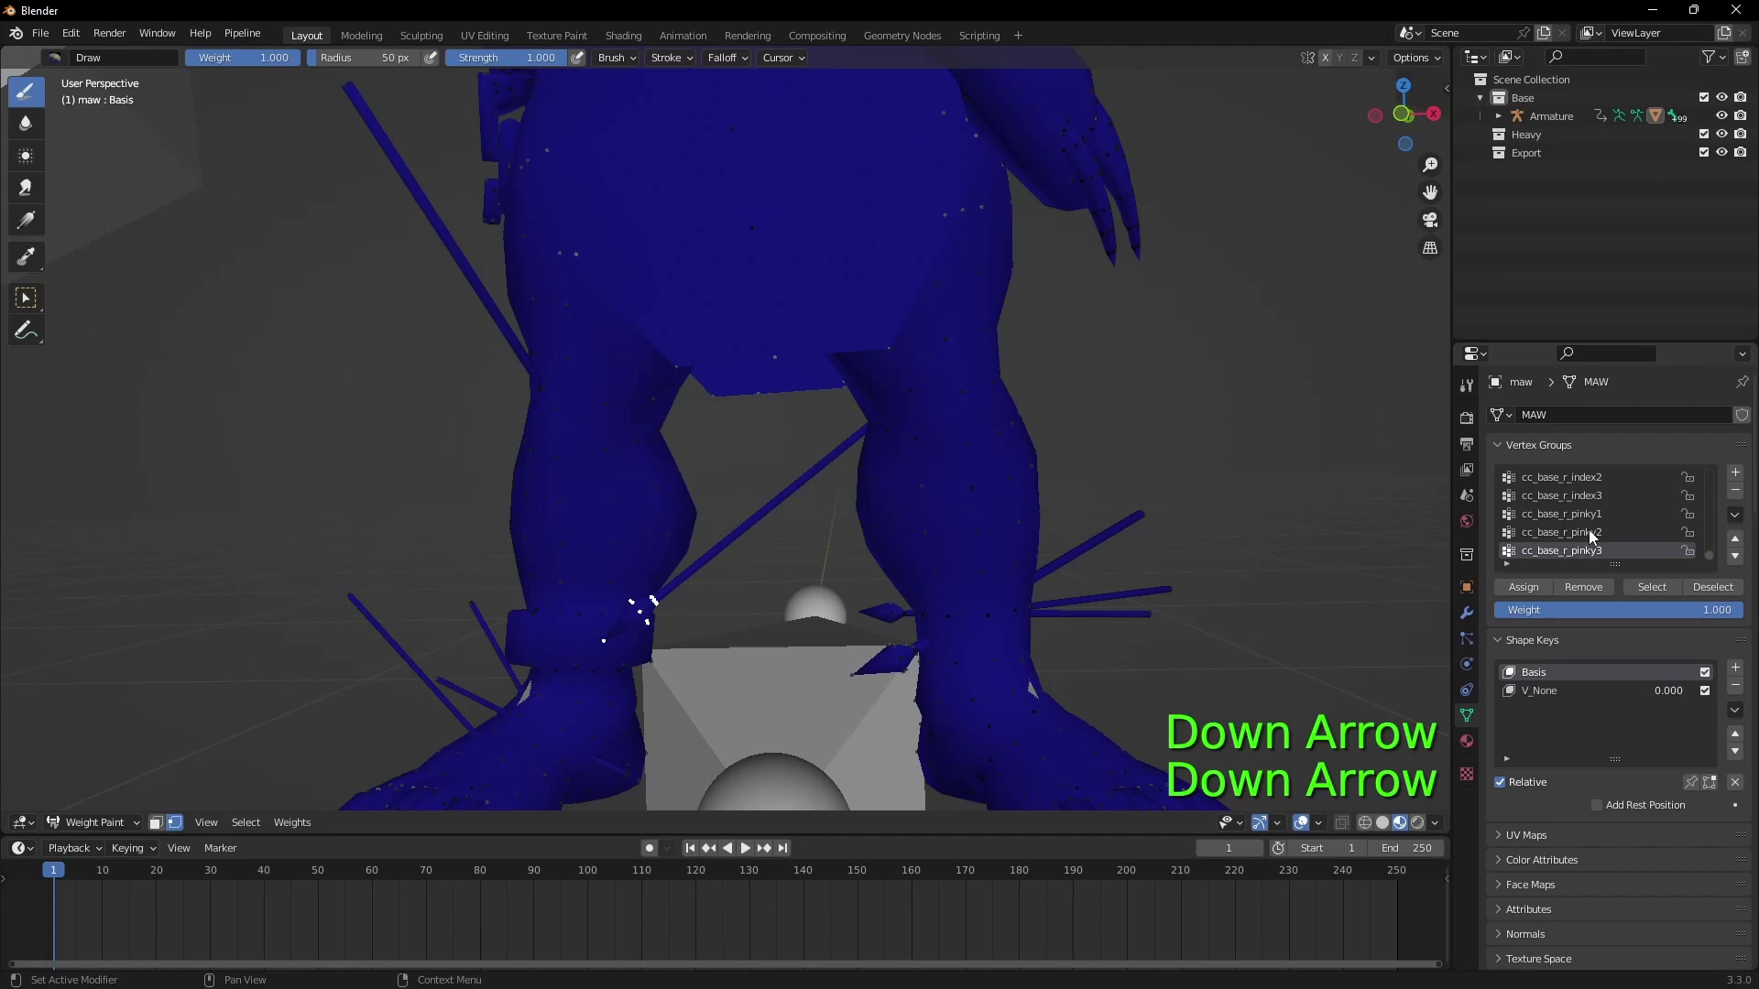
pyautogui.press('Up')
pyautogui.press('Up')
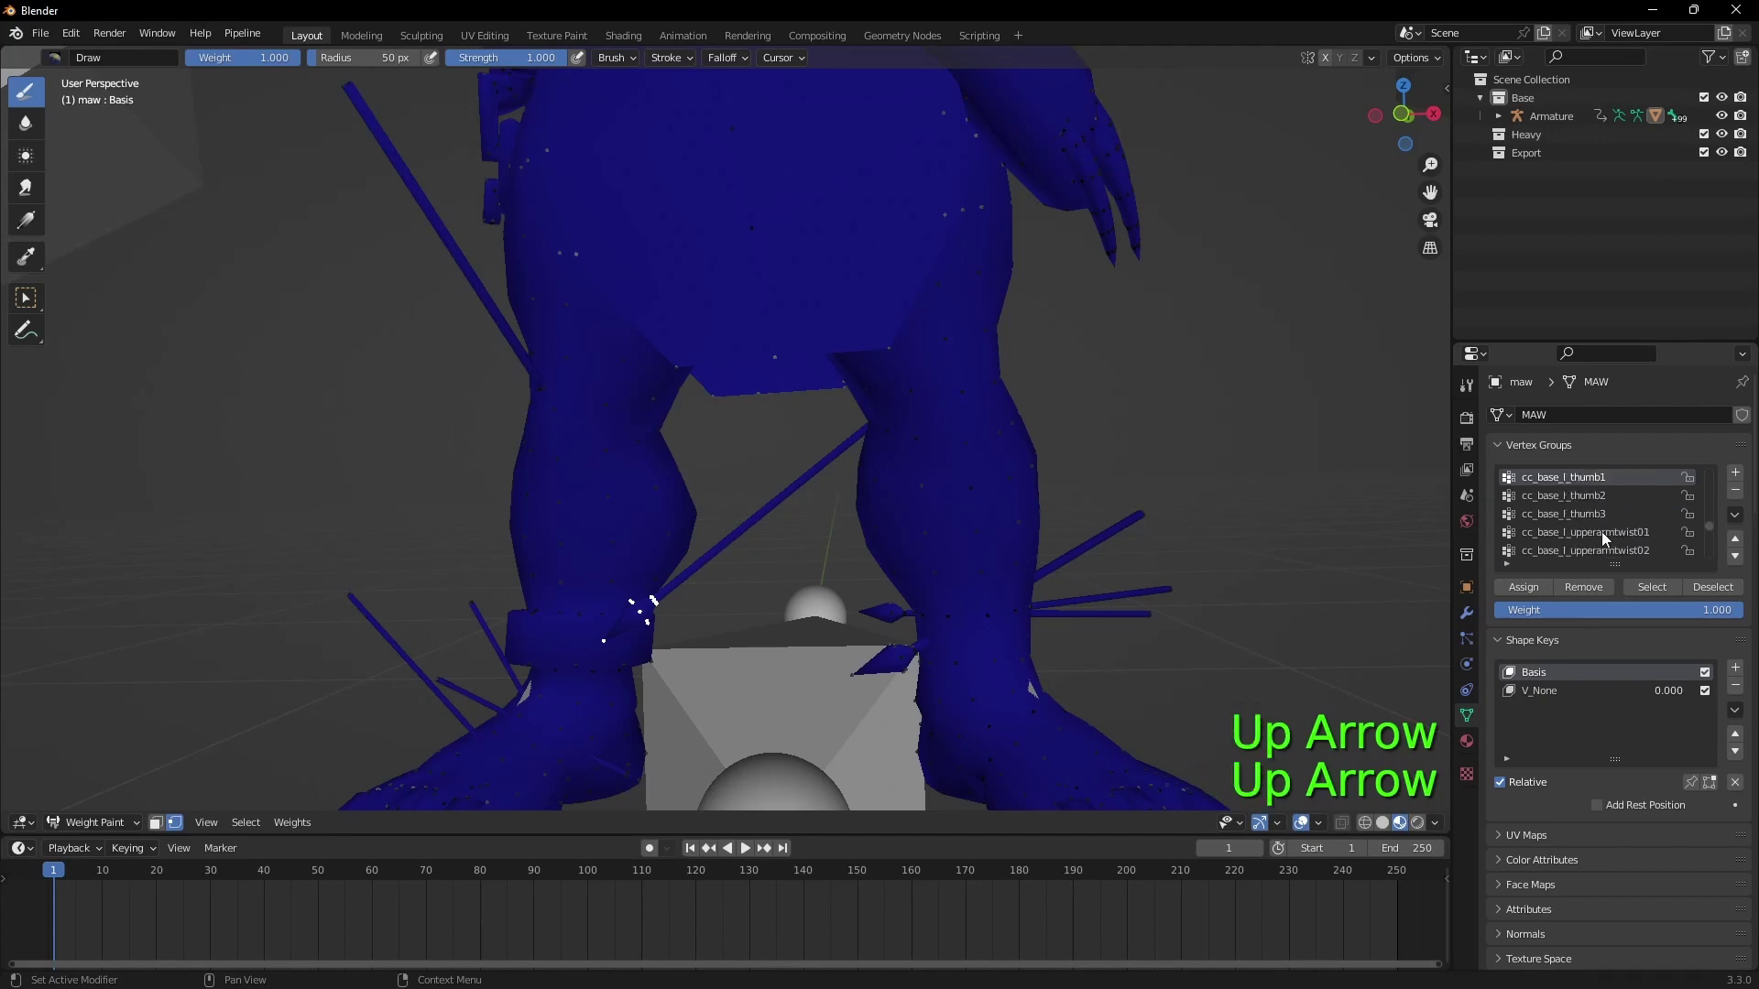
pyautogui.press('Down')
pyautogui.press('Down')
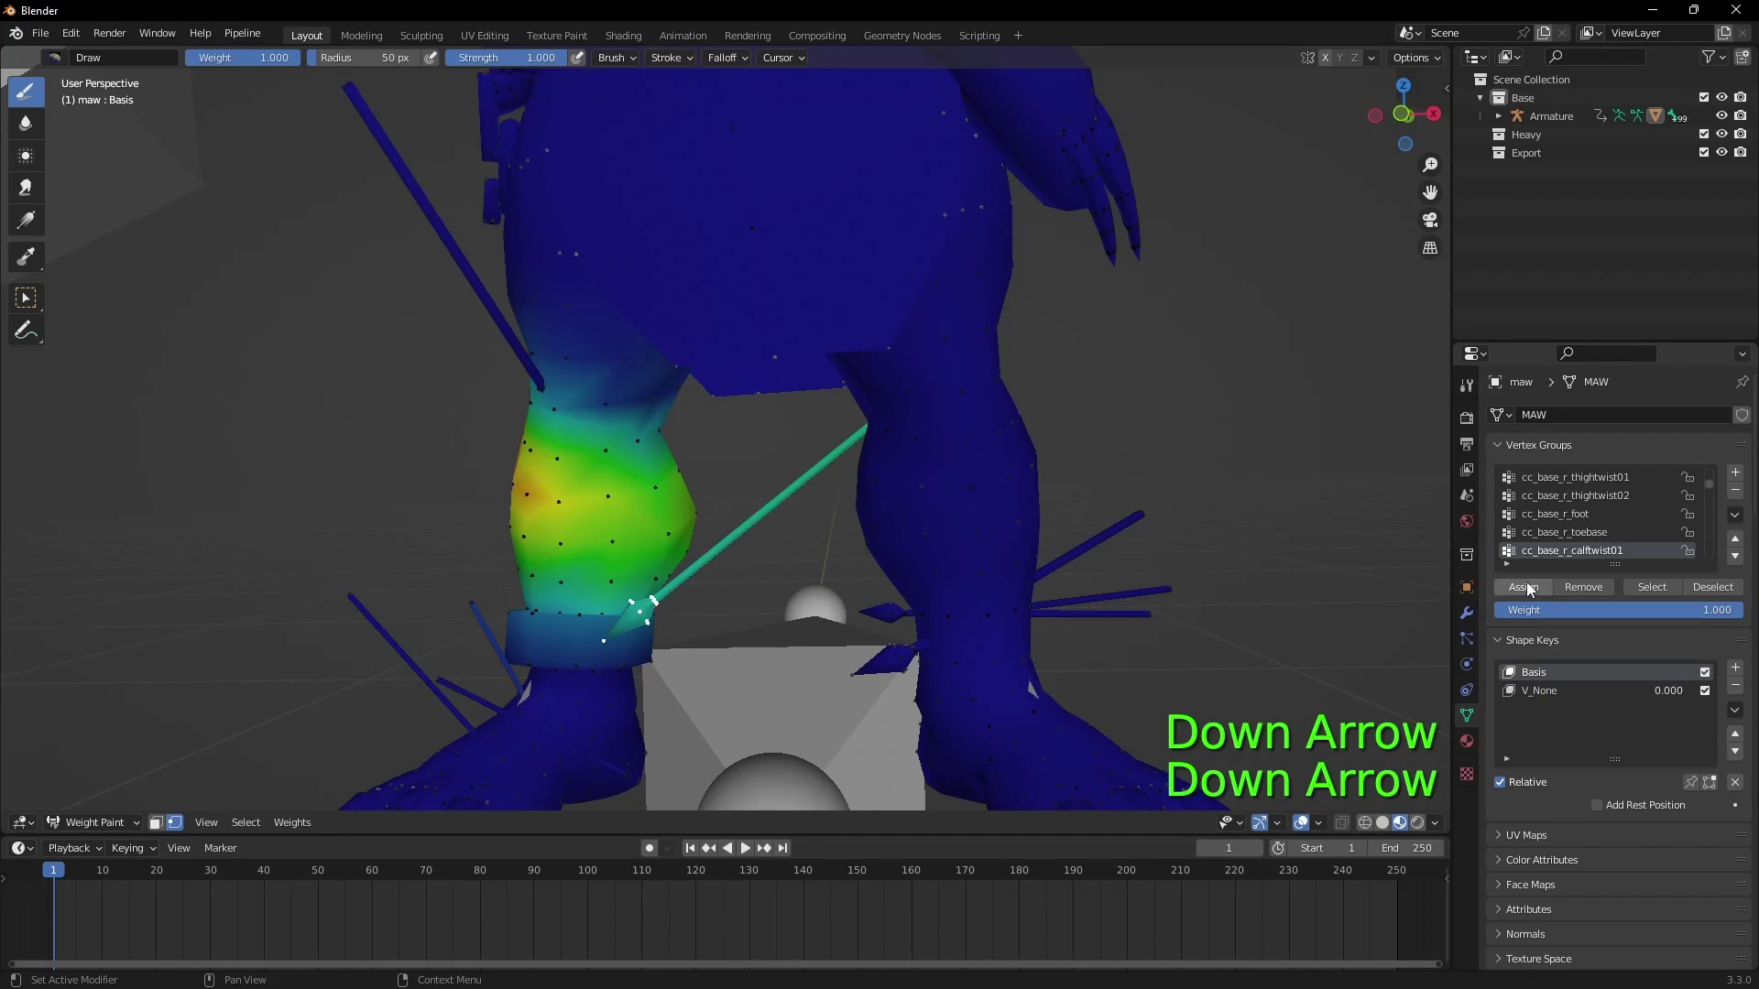
pyautogui.click(1588, 599)
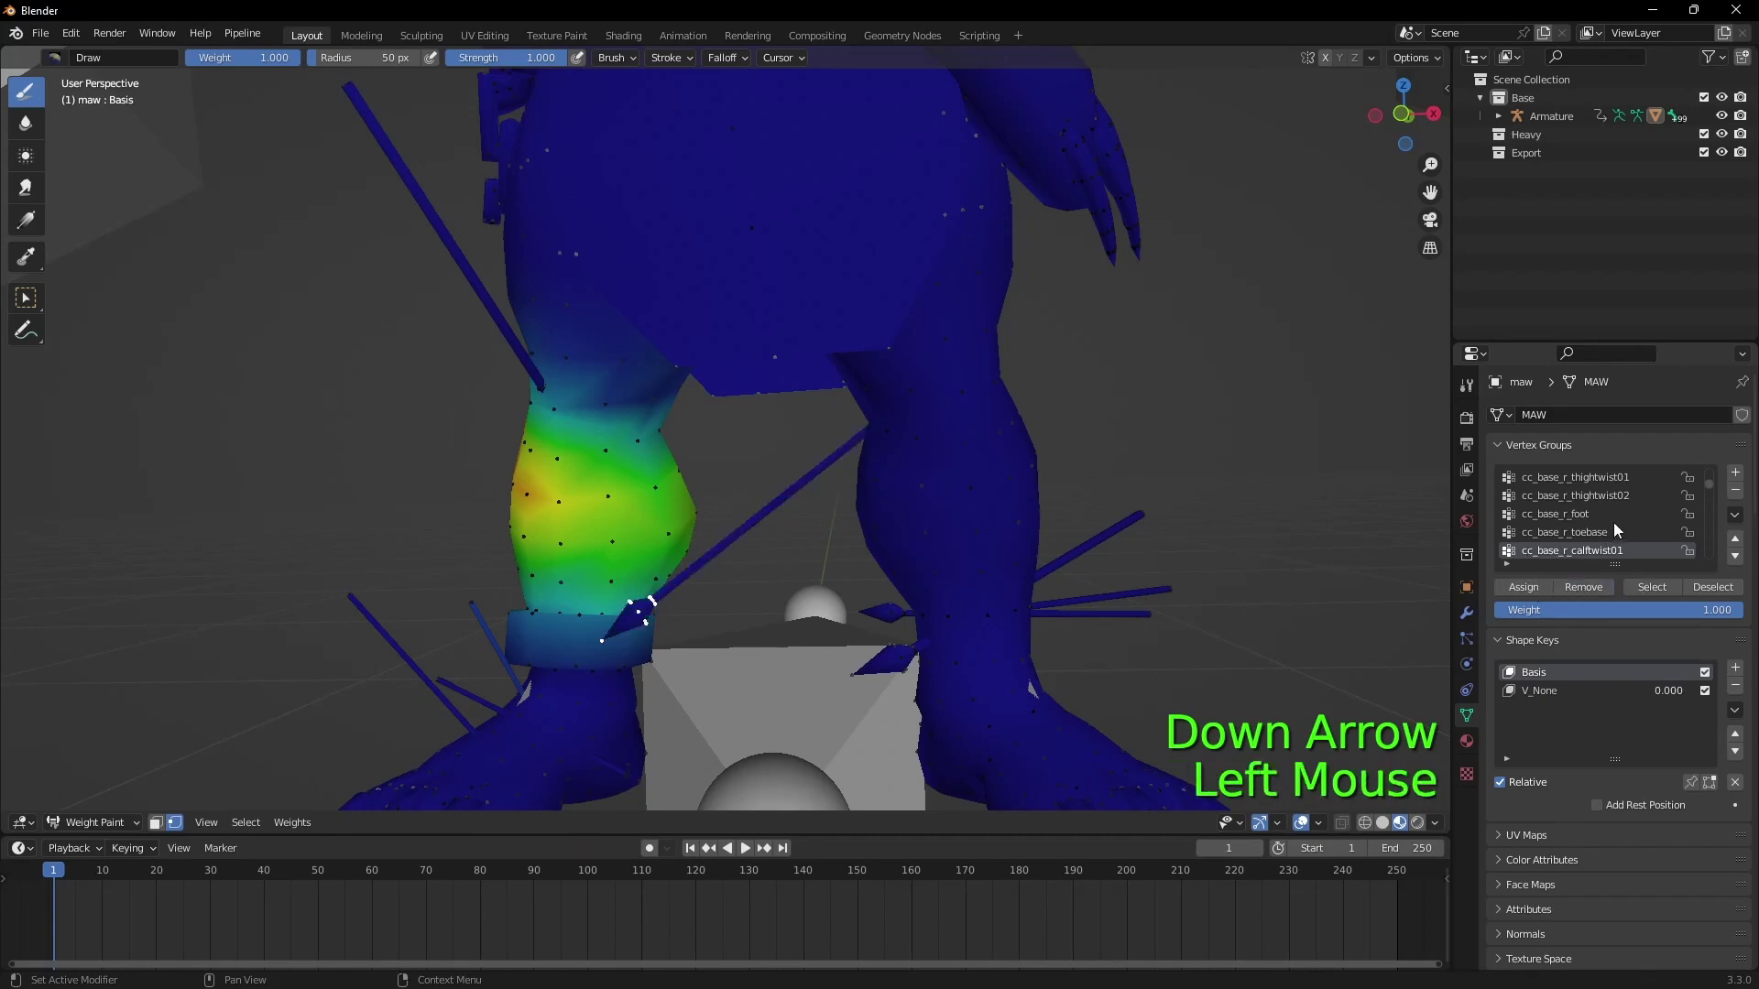
# Step: Step to cc_base_hip and assign the arrow full weight in that group
pyautogui.click(1608, 537)
pyautogui.press('Up')
pyautogui.press('Up')
pyautogui.press('Down')
pyautogui.press('Down')
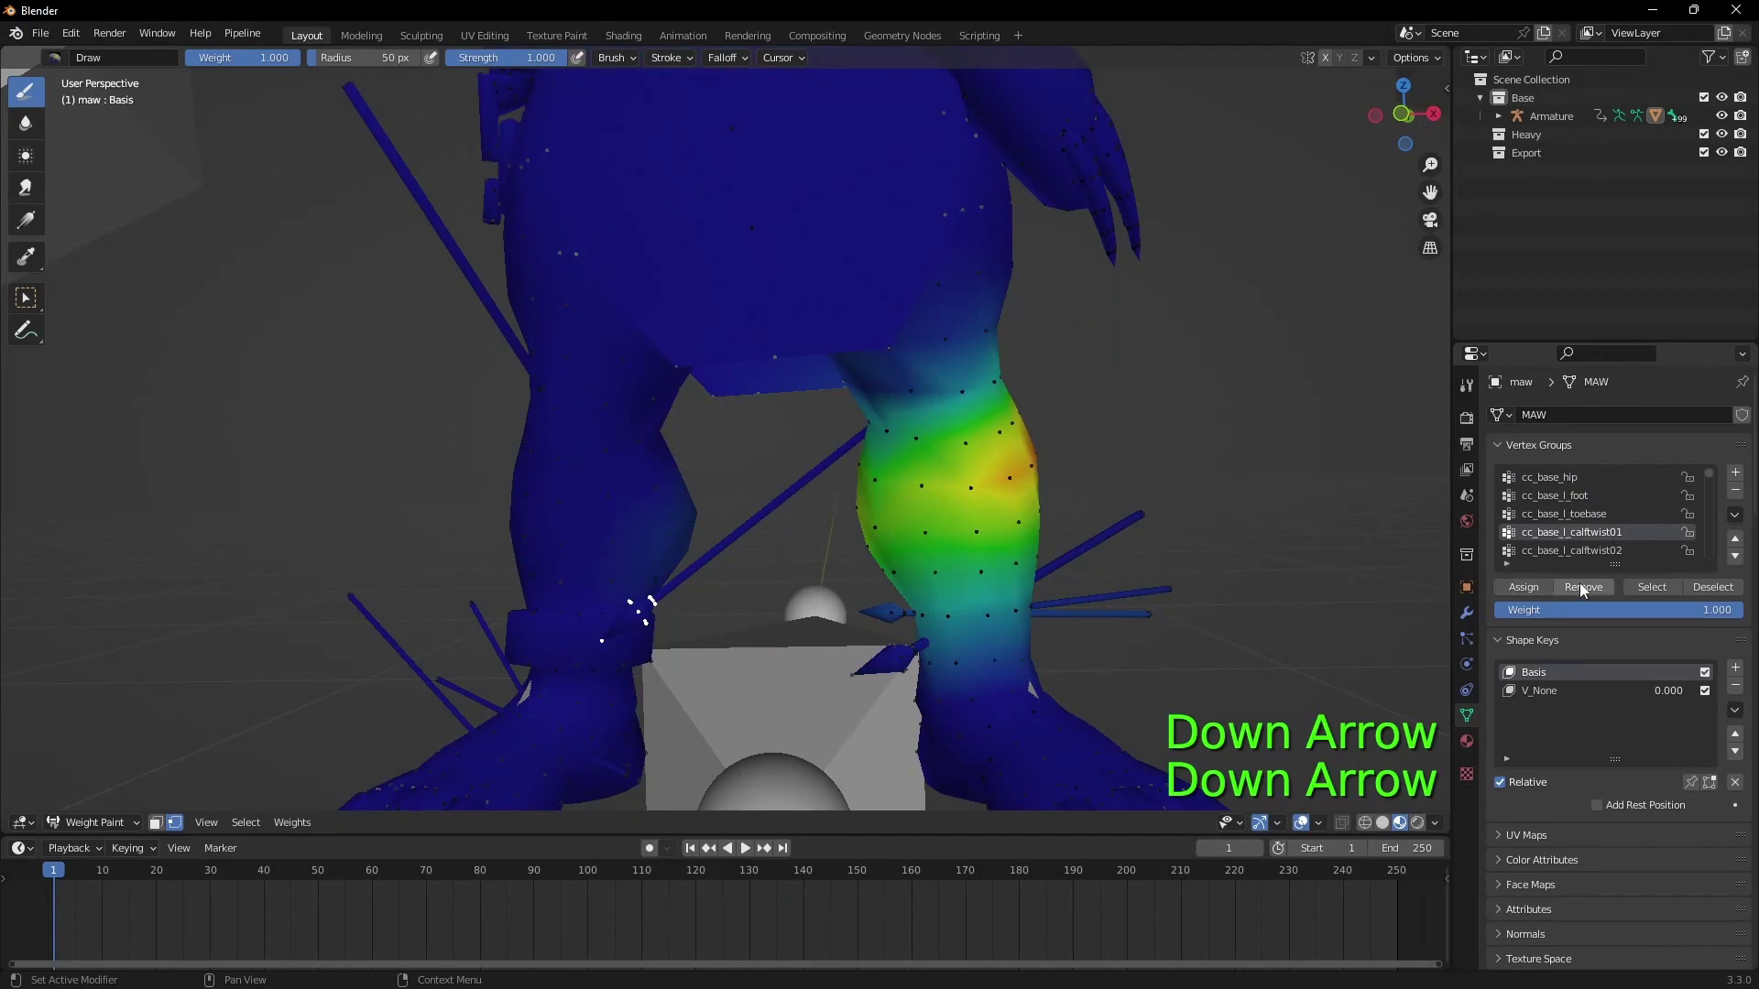
pyautogui.click(1540, 592)
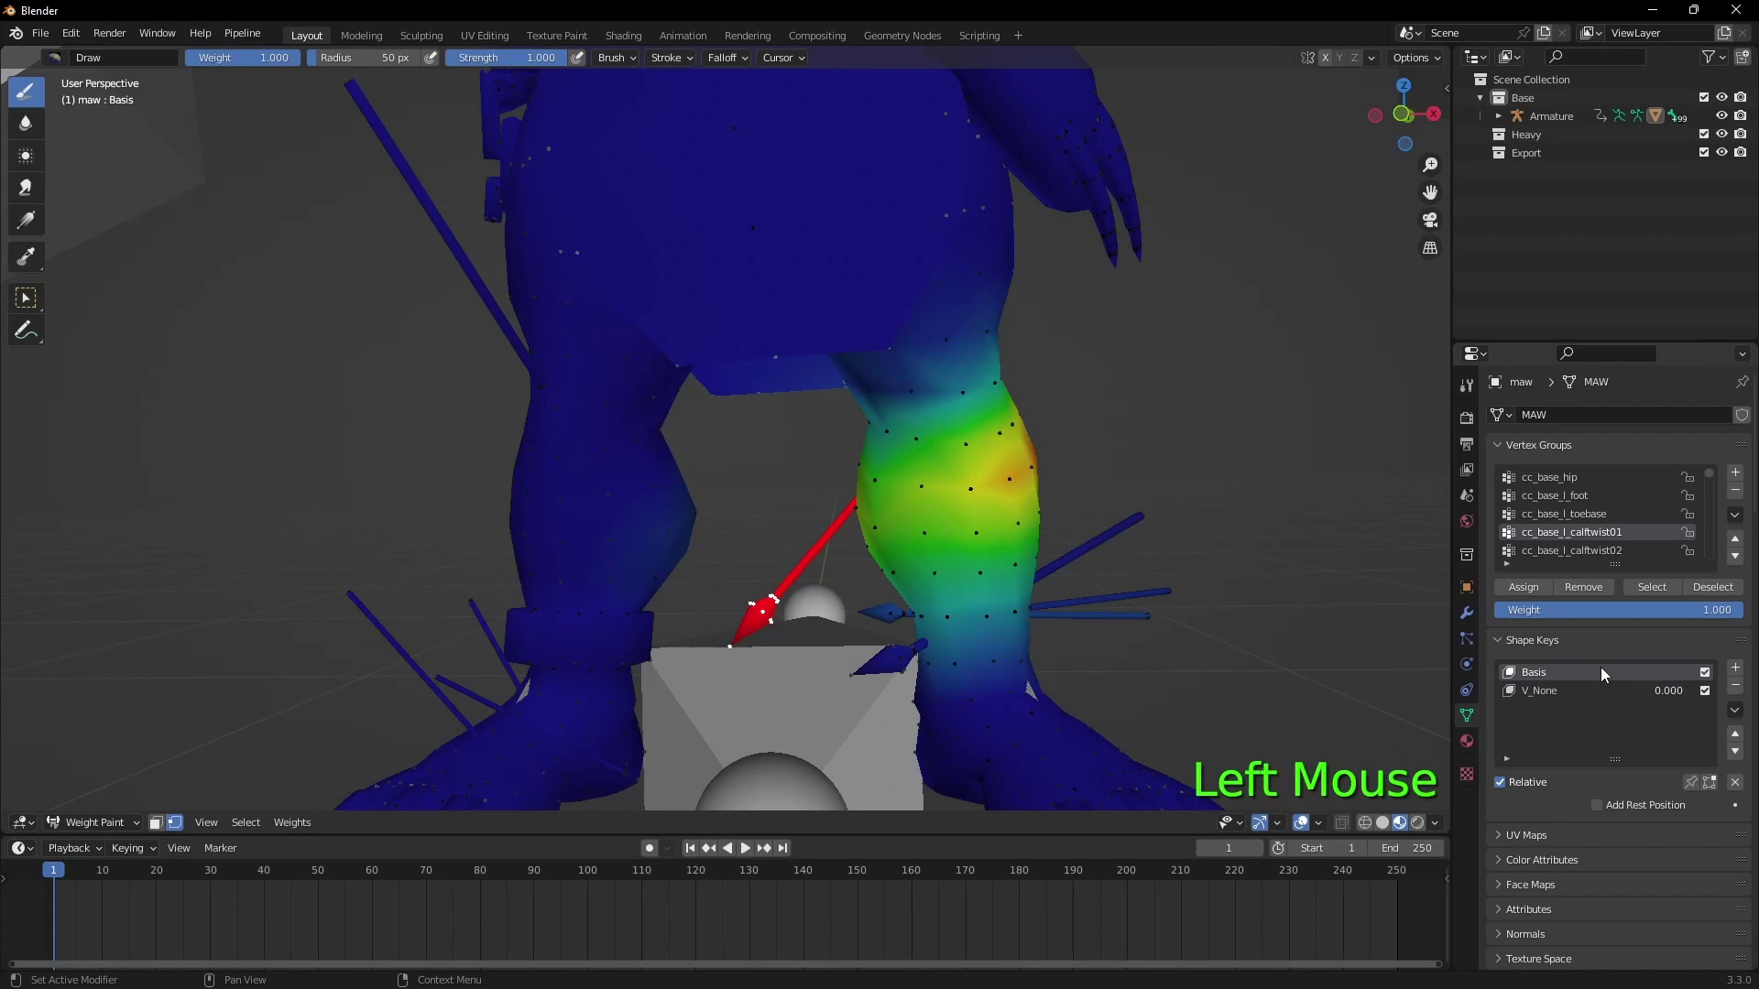
# Step: Return through Object Mode to Edit Mode, select the linked loincloth and hide it
pyautogui.click(1707, 610)
pyautogui.click(1528, 591)
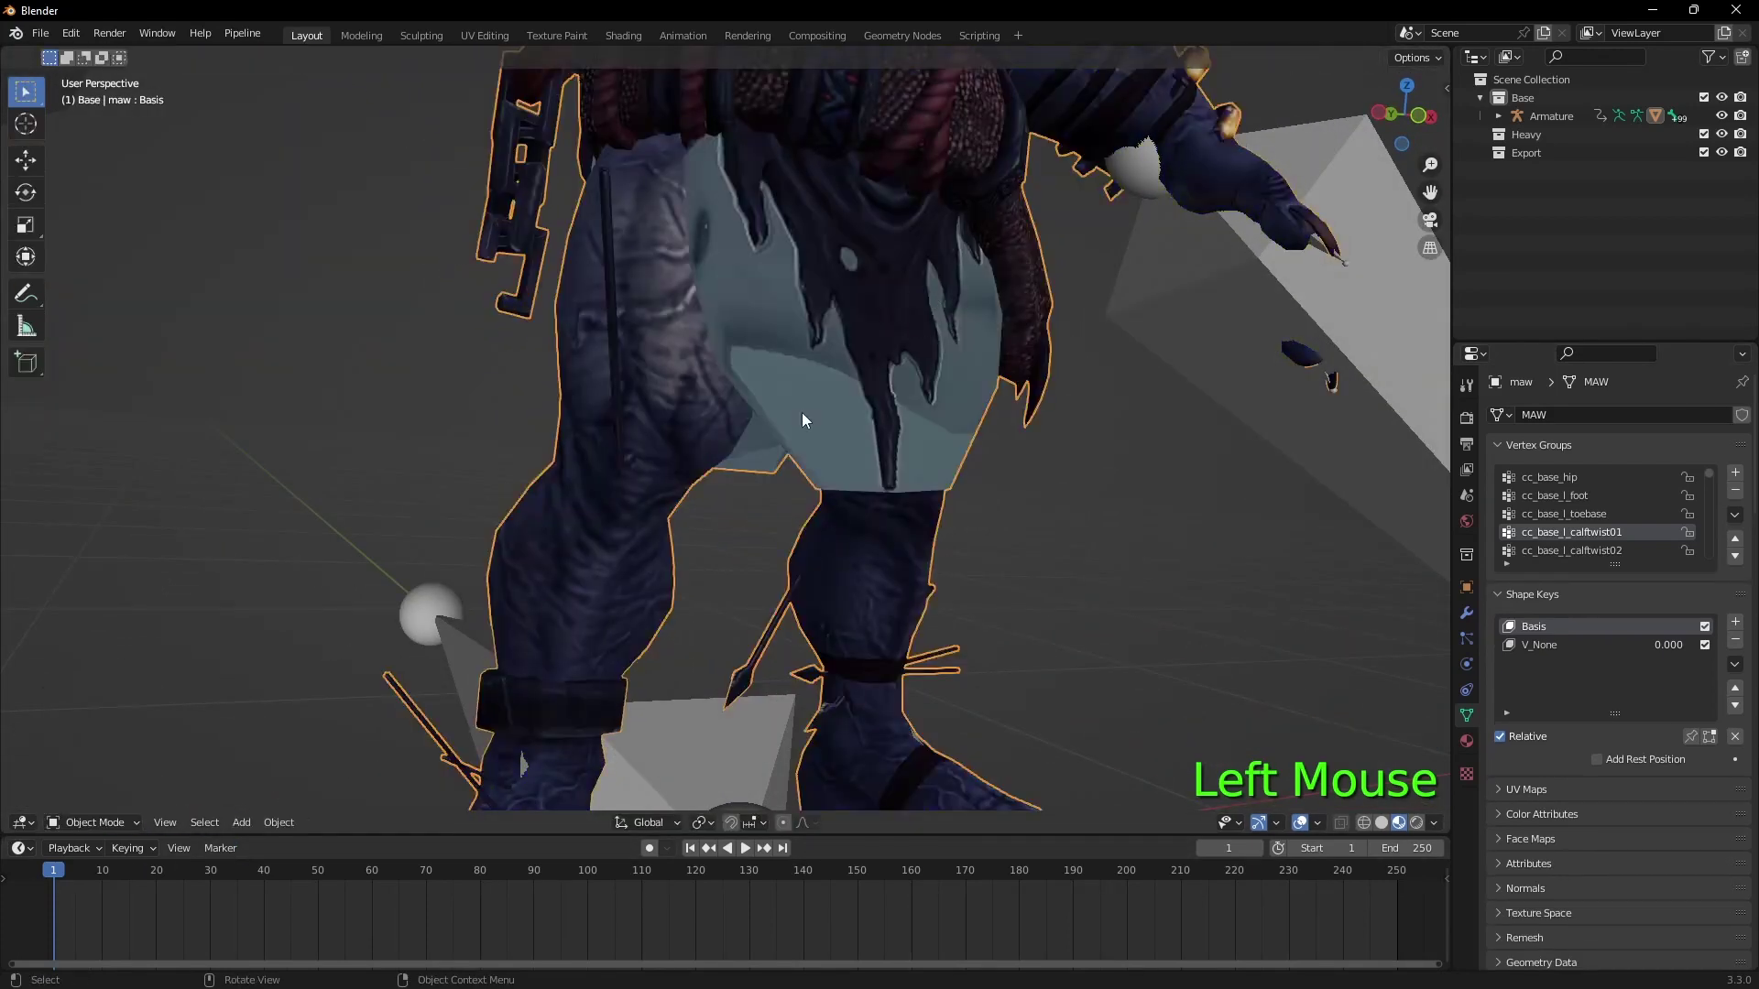
pyautogui.click(110, 823)
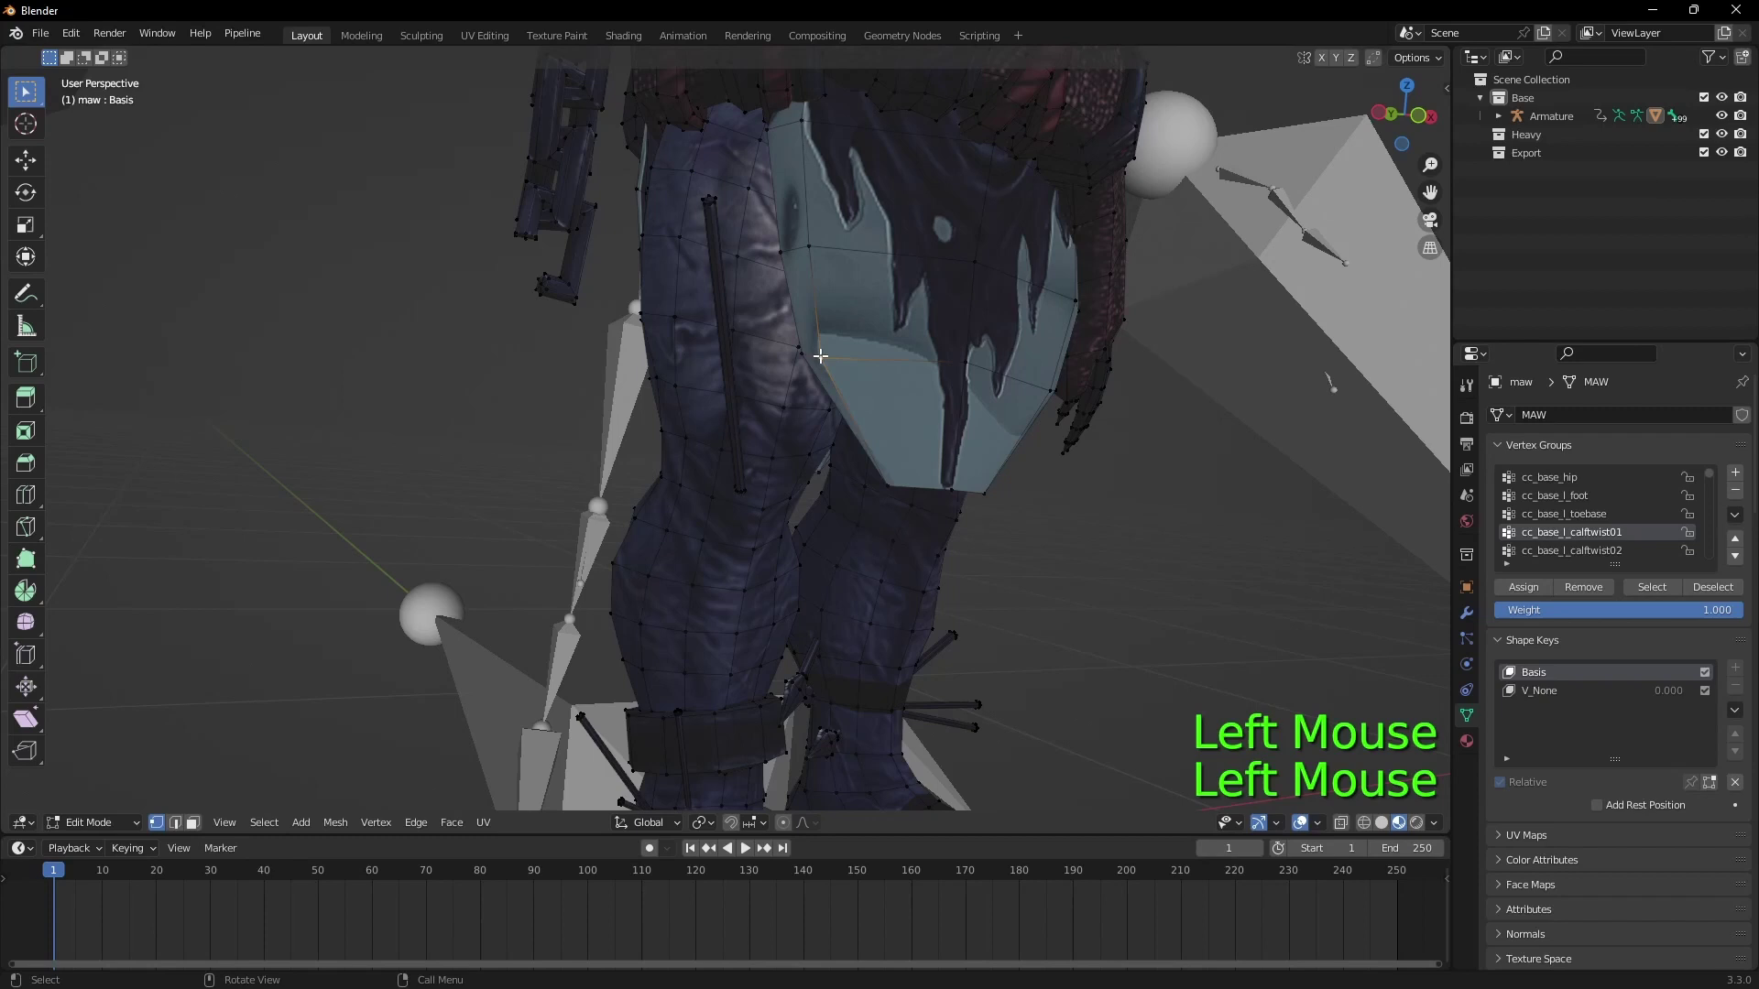
pyautogui.press('l')
pyautogui.press('h')
pyautogui.click(650, 479)
pyautogui.press('l')
pyautogui.press('g')
pyautogui.press('h')
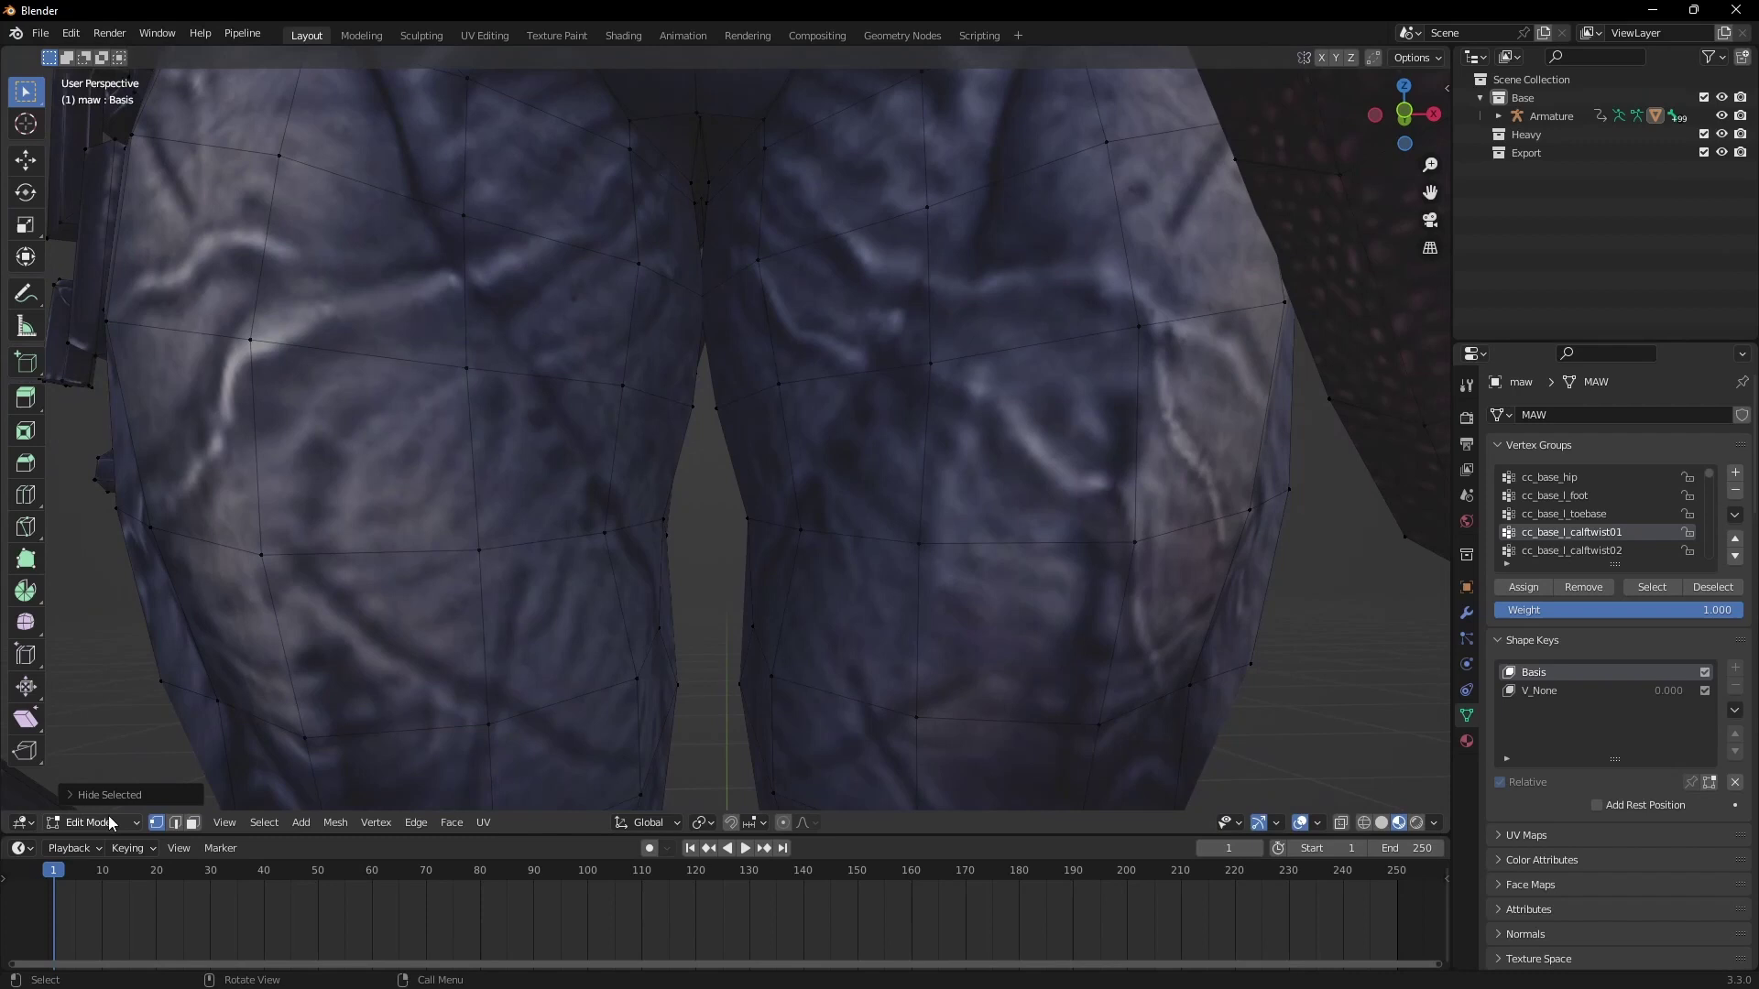
# Step: In face select, circle-select a vertical strip of faces along the inner thigh
pyautogui.click(197, 829)
pyautogui.click(658, 308)
pyautogui.press('v')
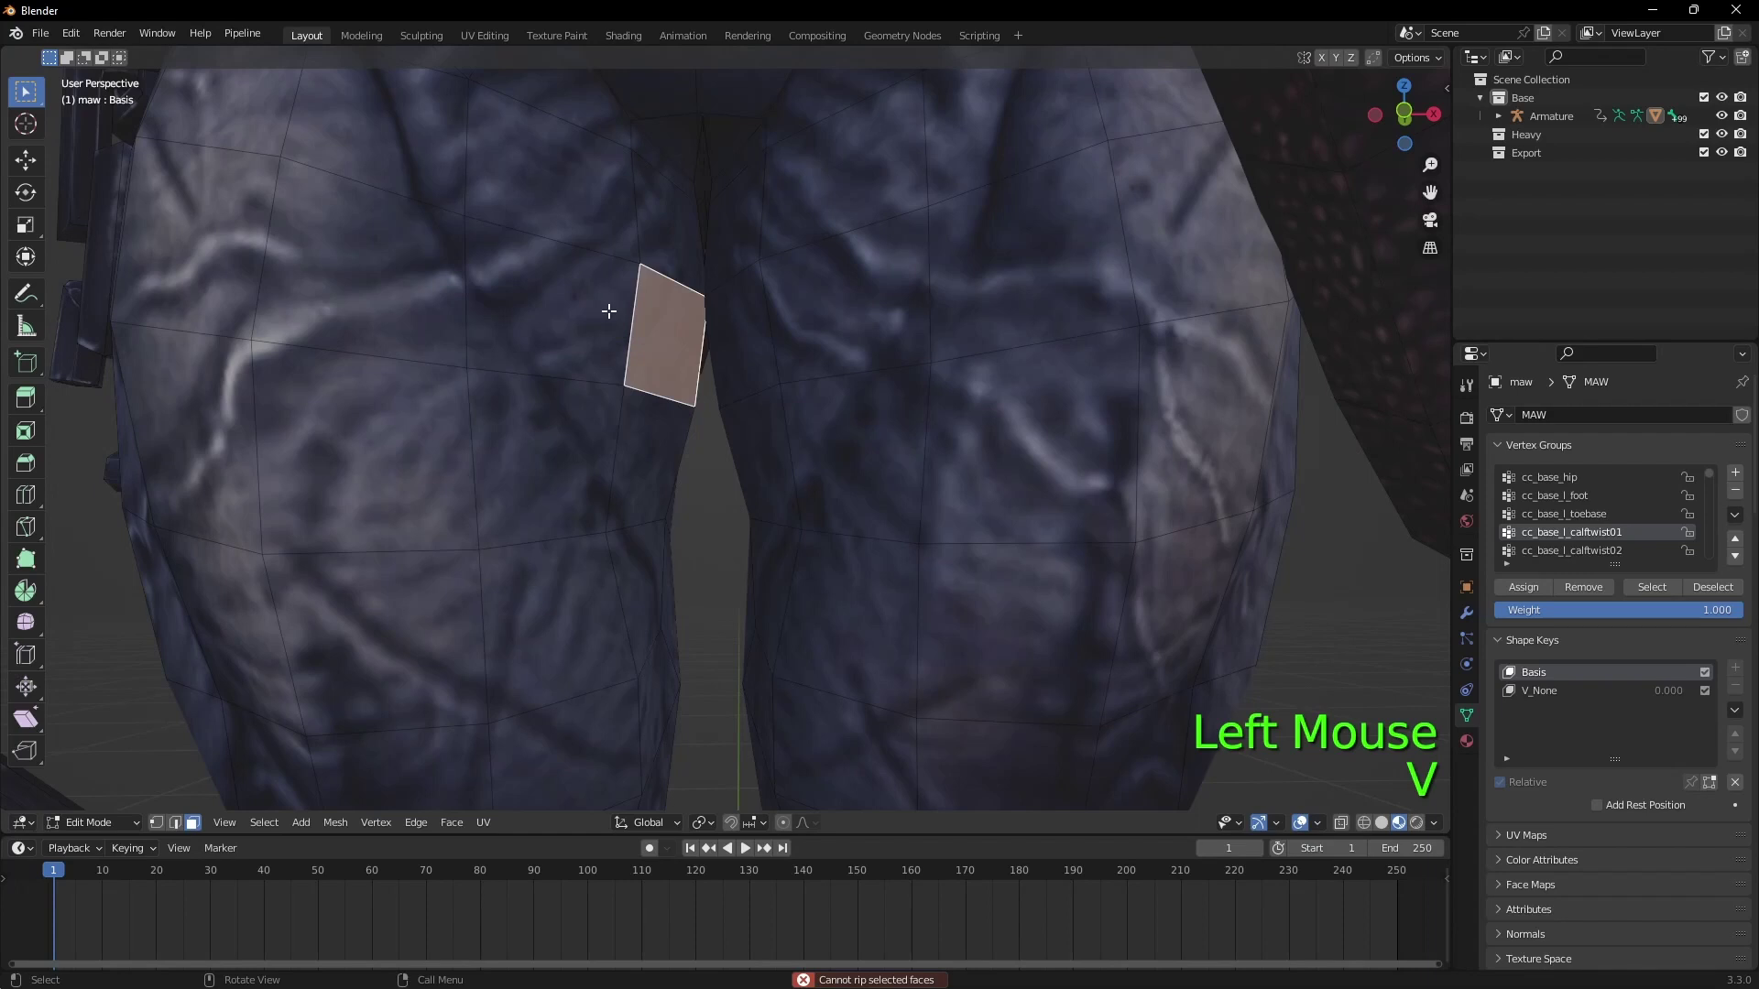
pyautogui.press('c')
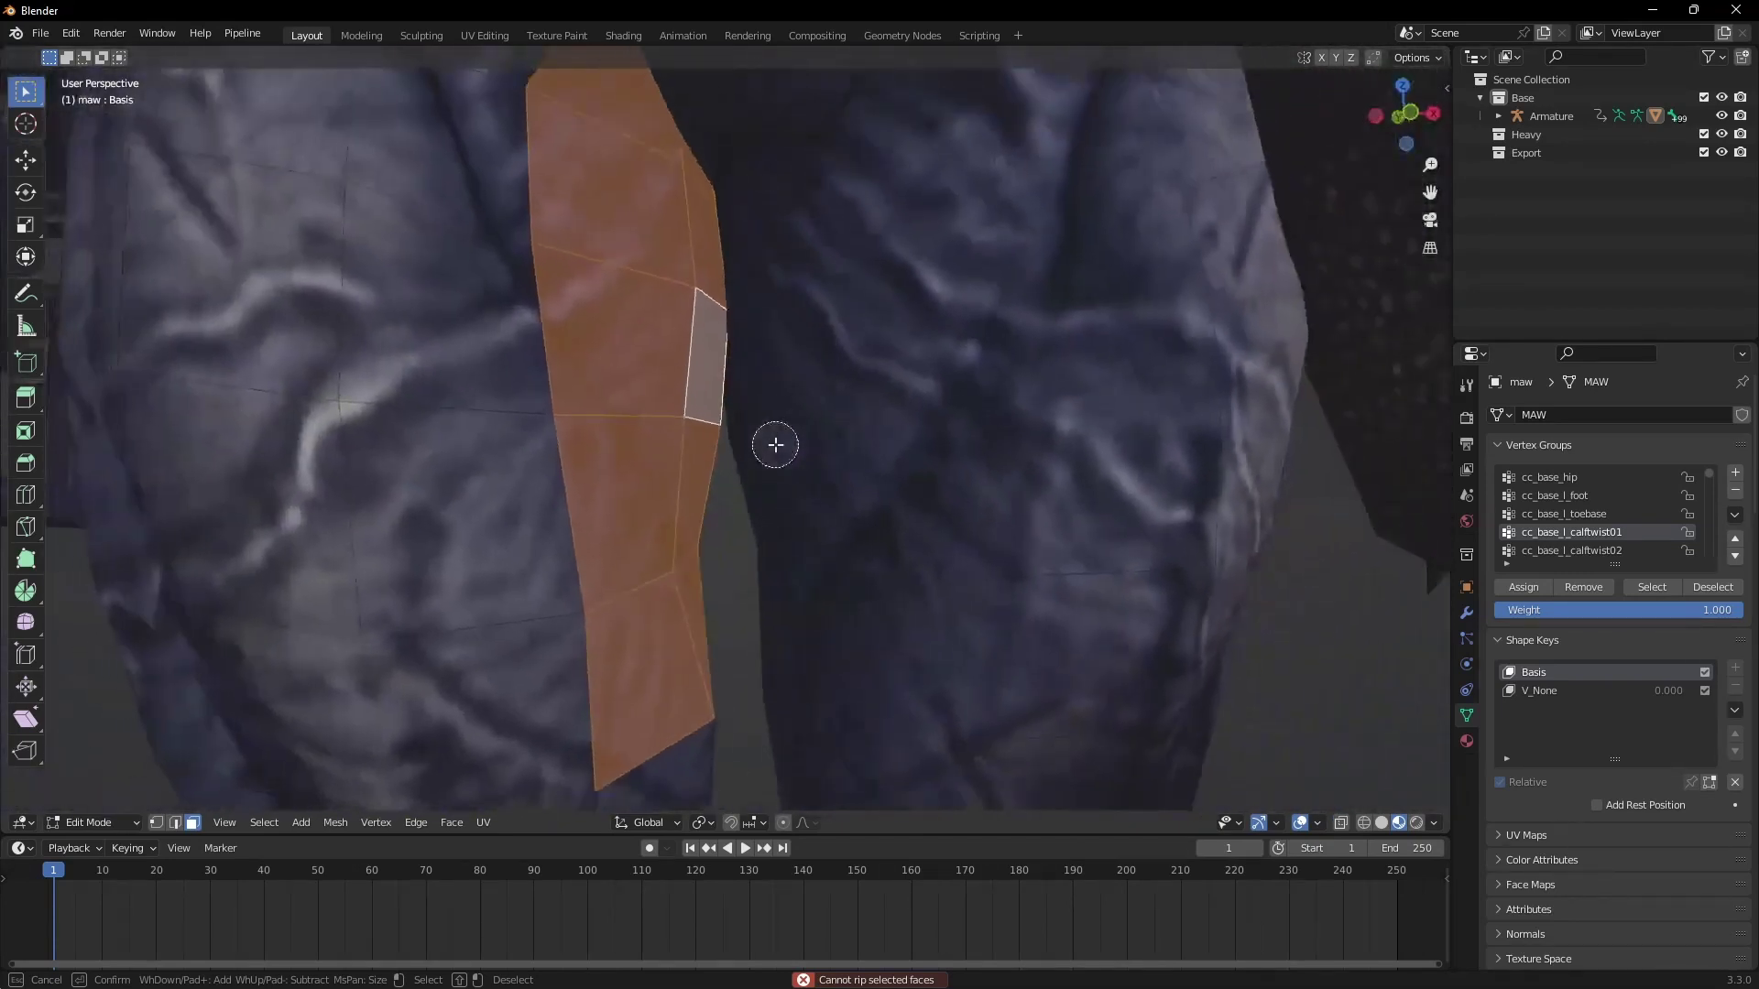
# Step: Switch to Weight Paint and step through neighbouring leg vertex groups
pyautogui.click(116, 825)
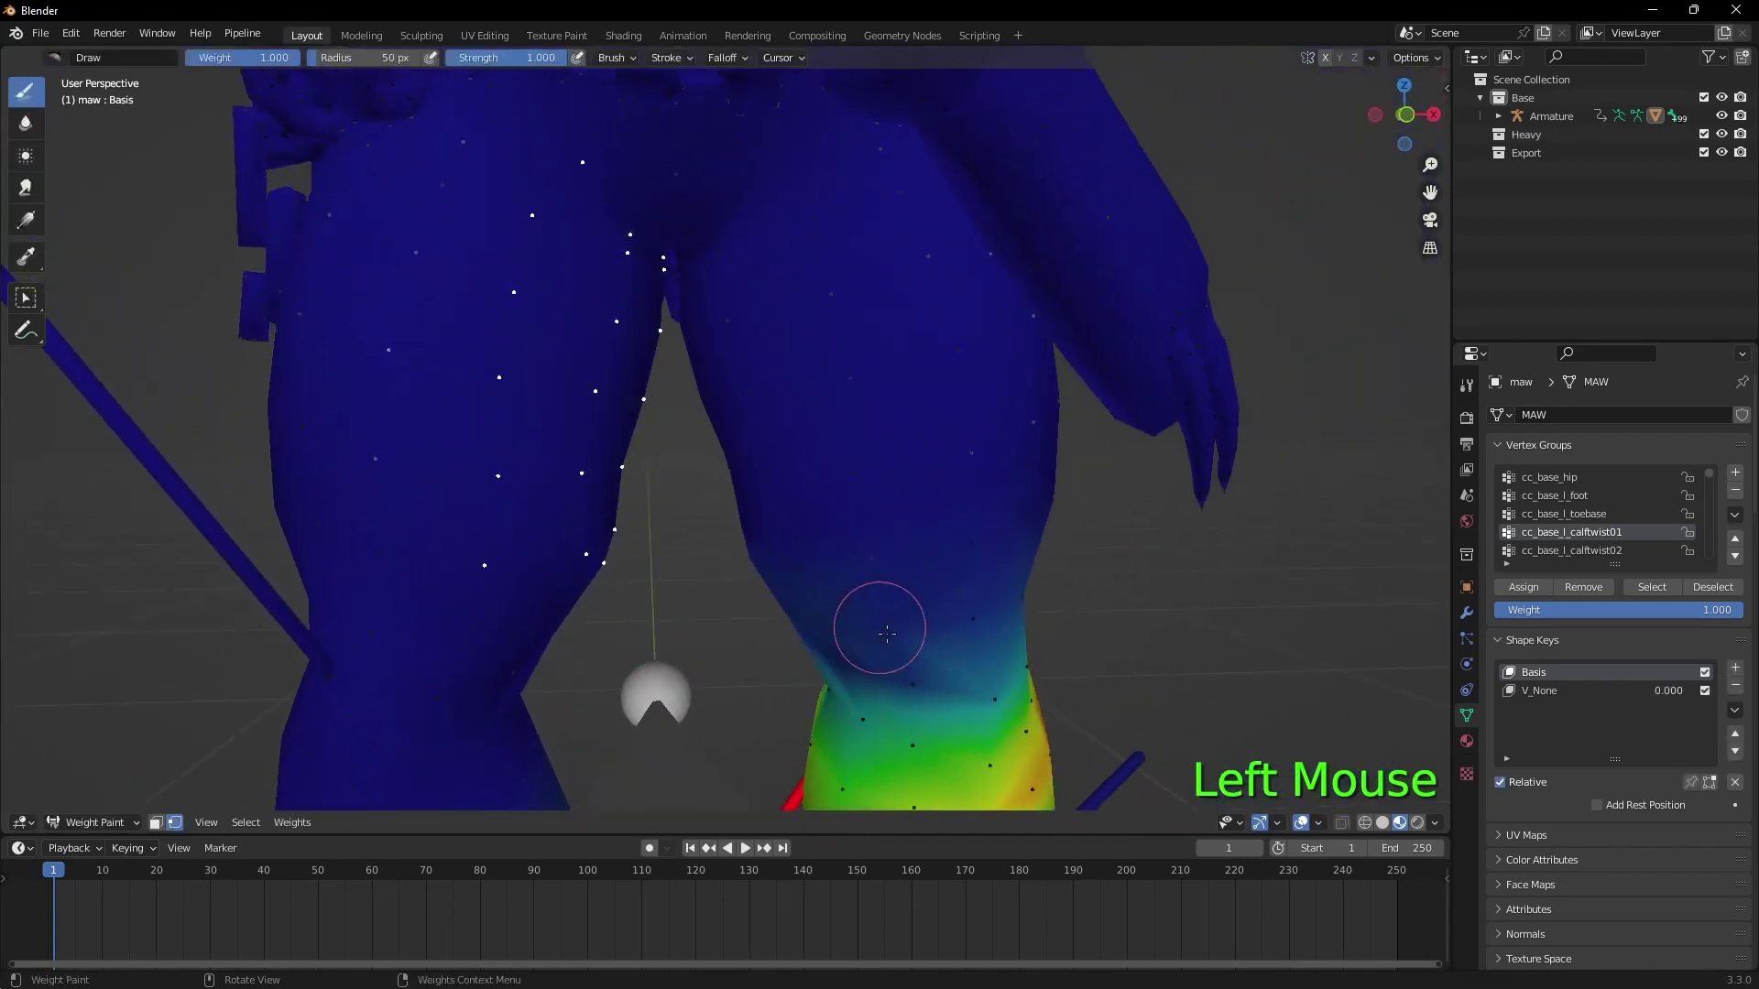
pyautogui.click(1609, 515)
pyautogui.press('Up')
pyautogui.press('Up')
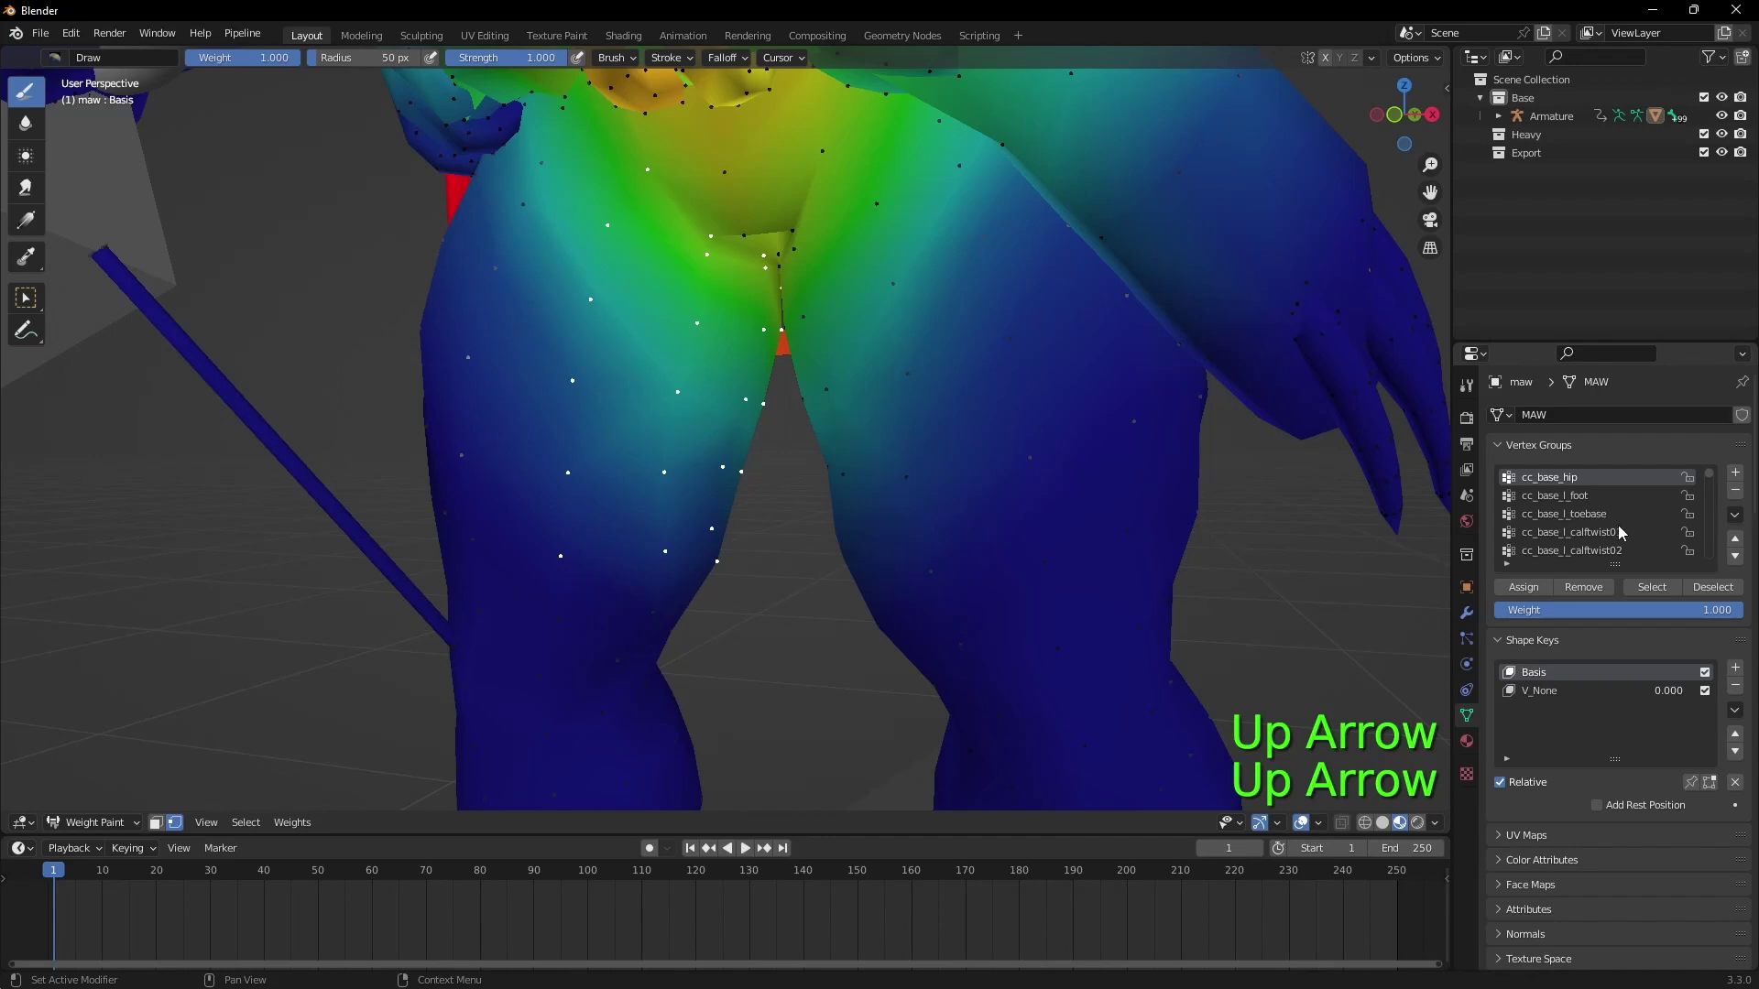
pyautogui.press('Down')
pyautogui.press('Down')
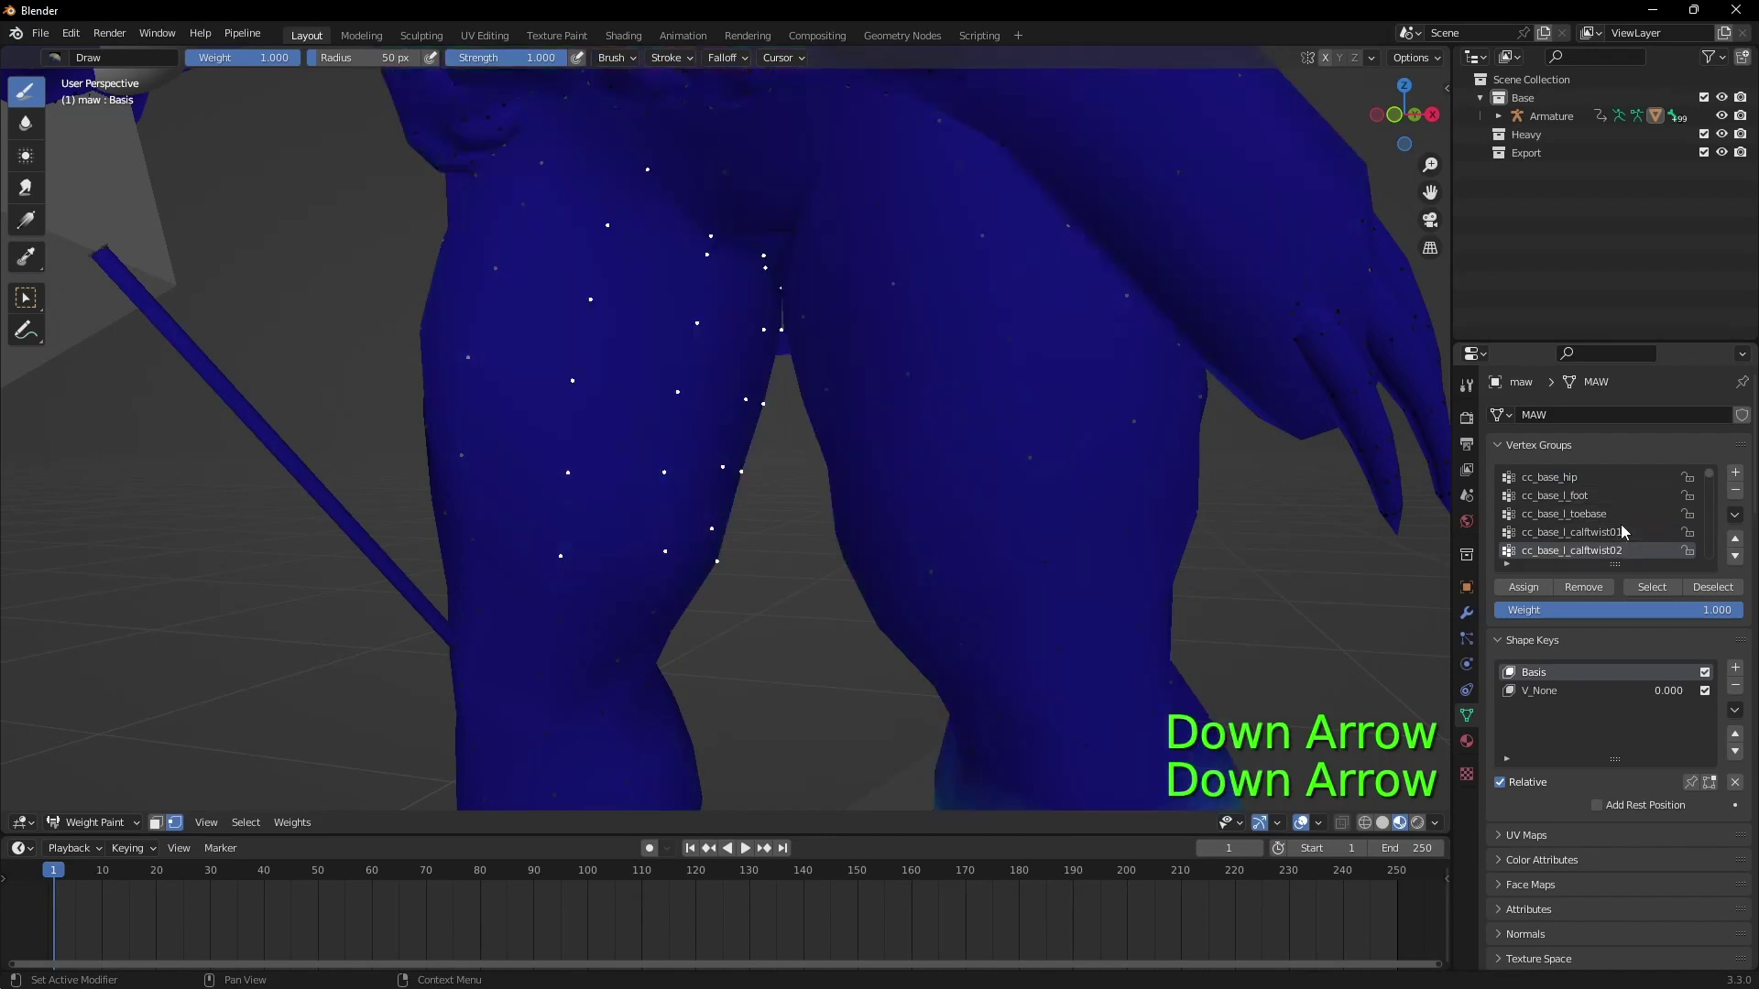
# Step: Cycle the vertex group list until cc_base_l_toebase shows the ankle spike fully weighted
pyautogui.press('Up')
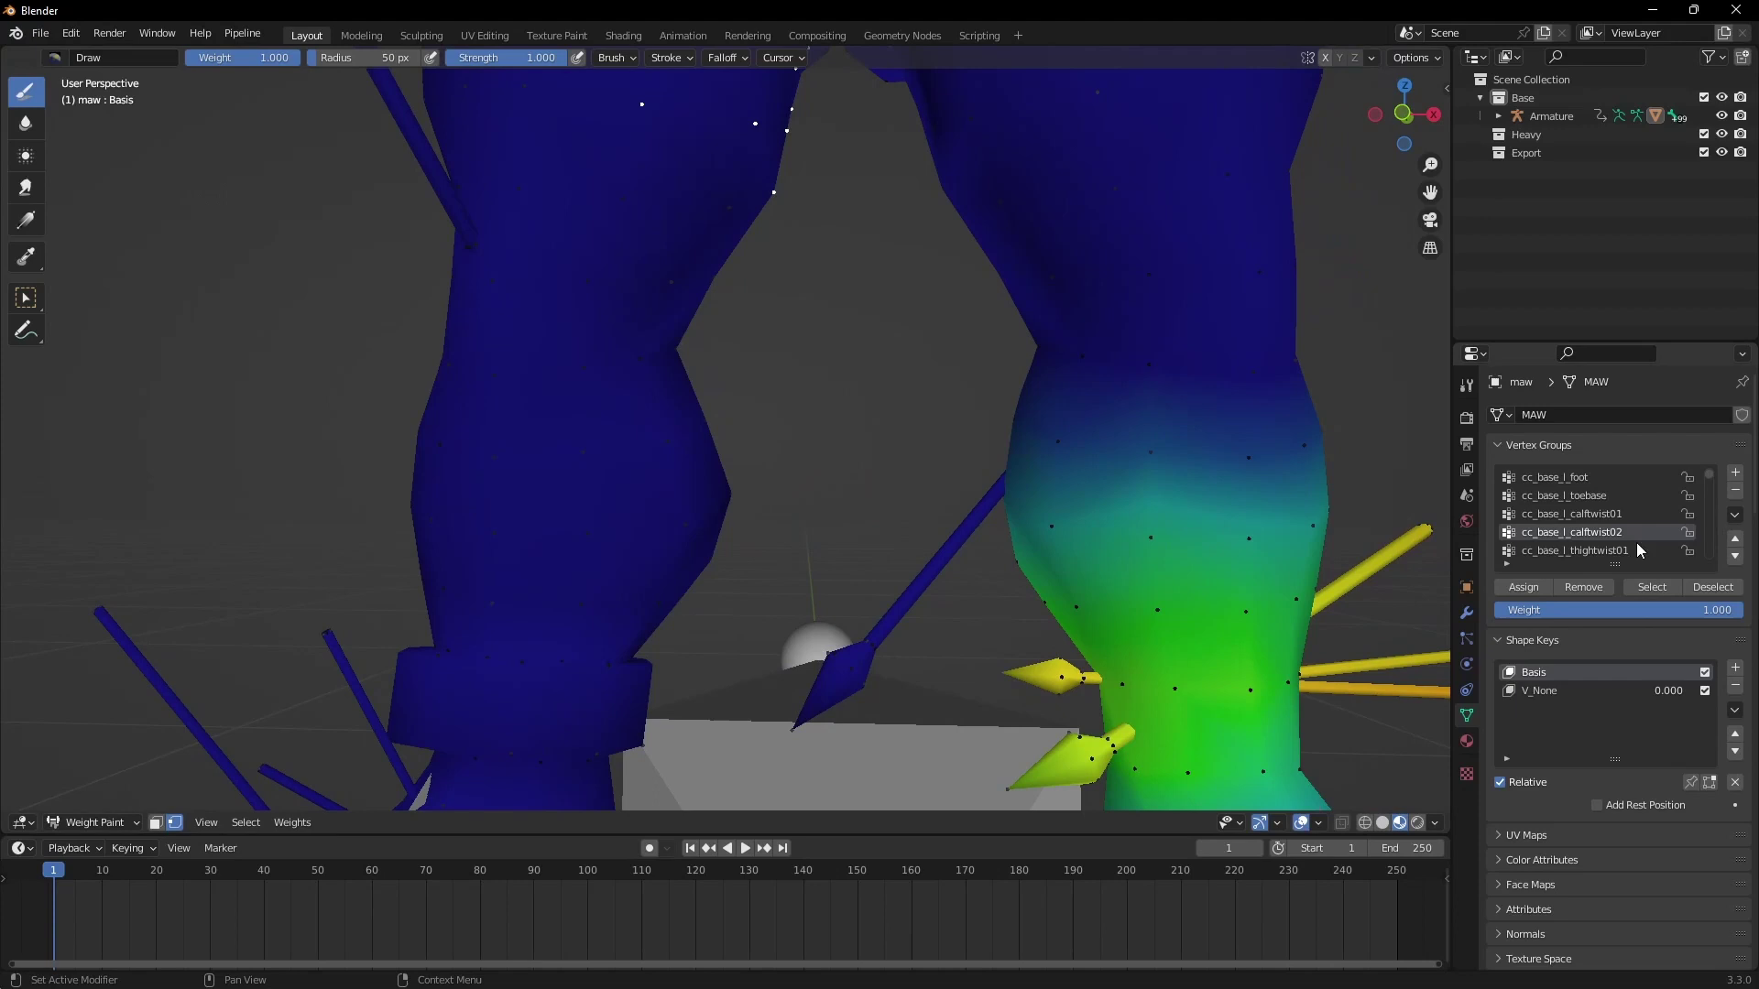
pyautogui.click(1602, 542)
pyautogui.press('Down')
pyautogui.press('Down')
pyautogui.press('Up')
pyautogui.press('Up')
pyautogui.press('Up')
pyautogui.press('Down')
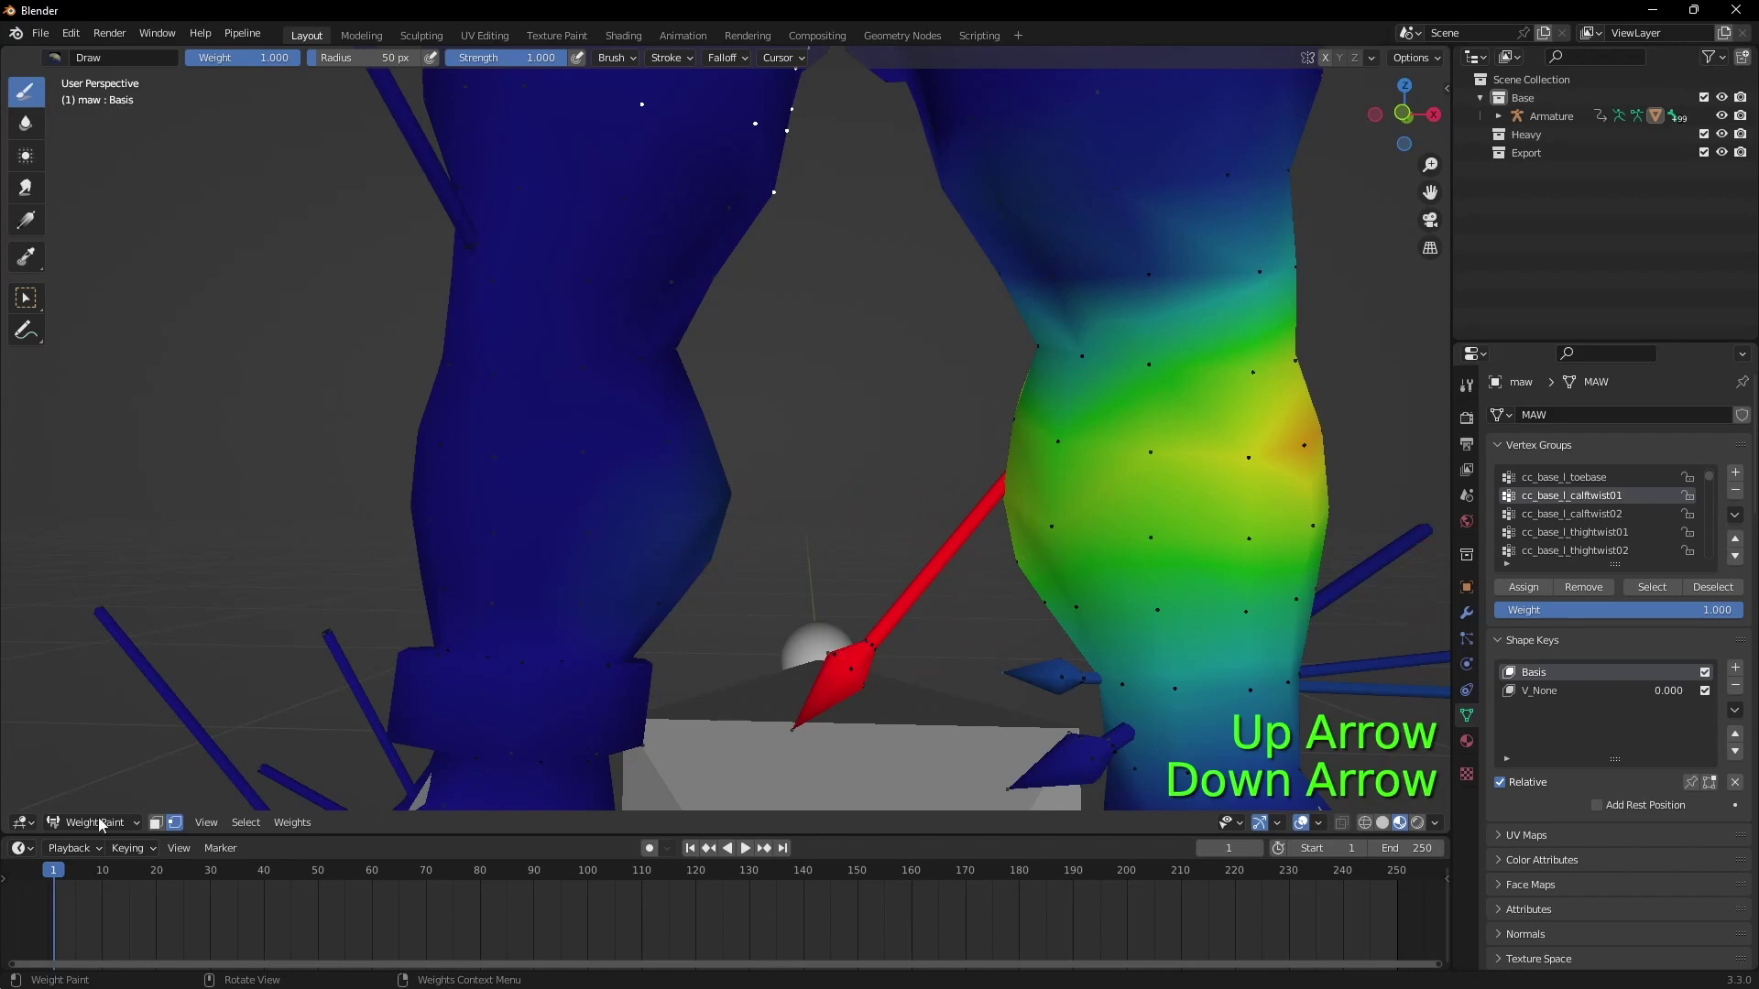
# Step: Select the linked armour plates in Edit Mode and check them against the hip and thigh-twist weight maps
pyautogui.click(77, 829)
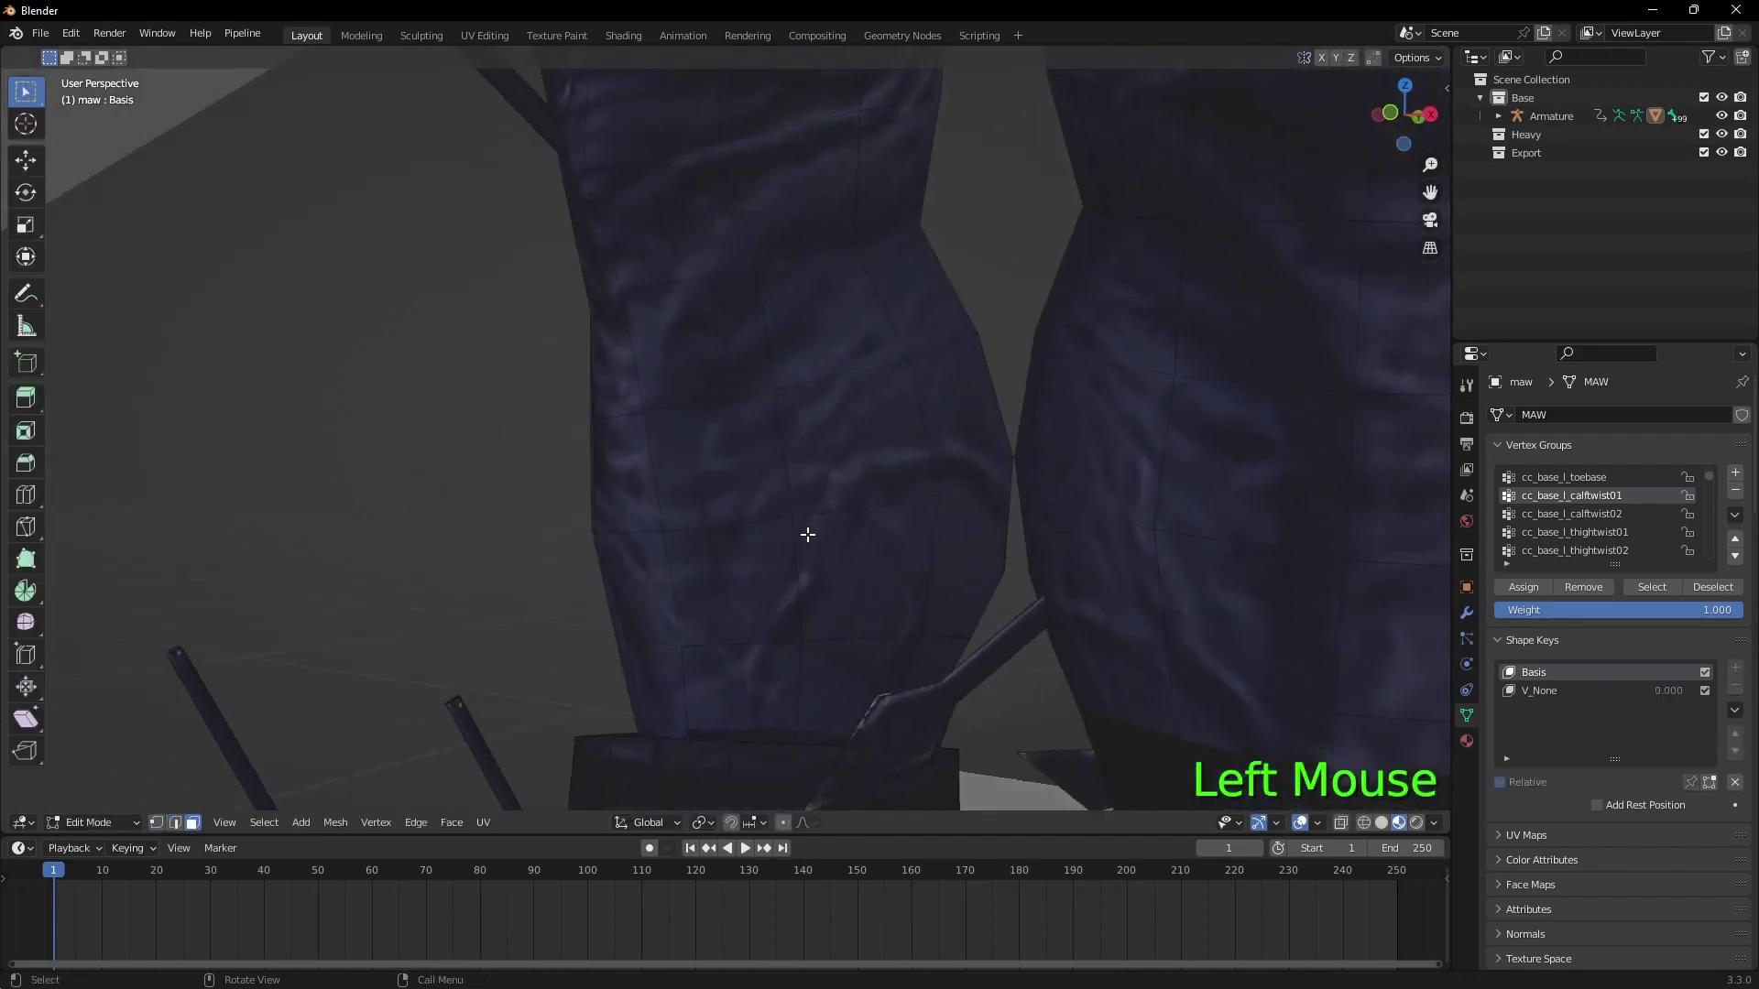
pyautogui.press('c')
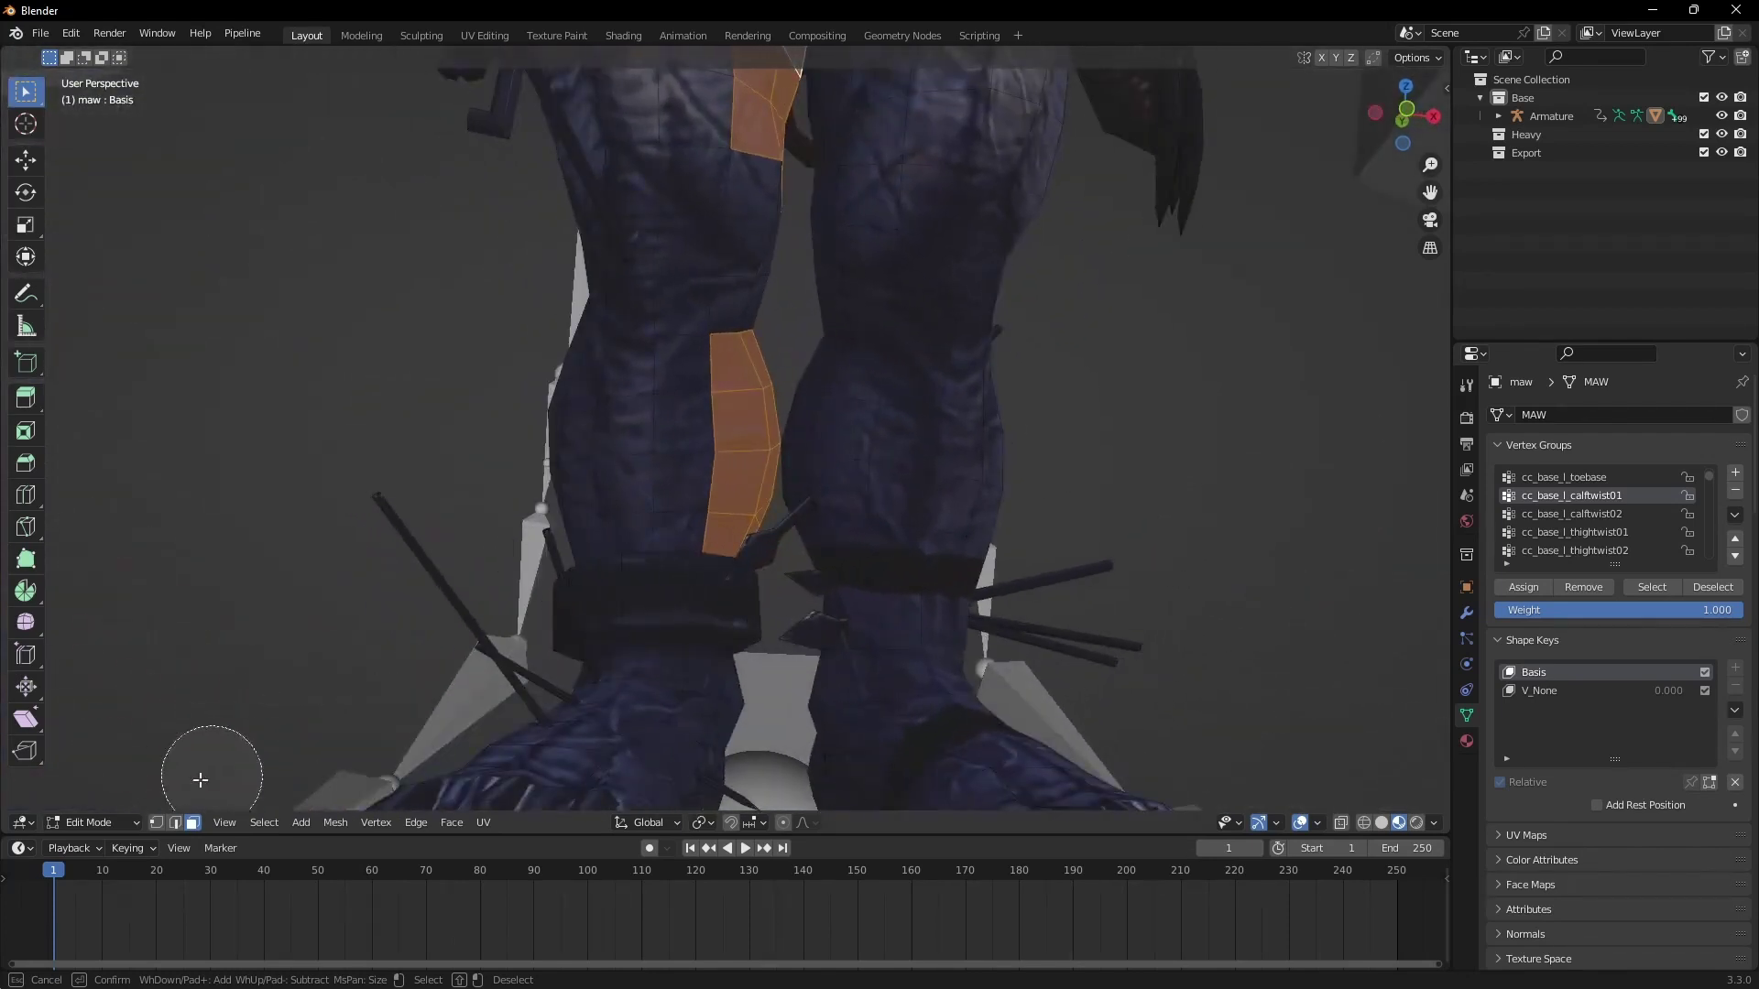
pyautogui.click(119, 731)
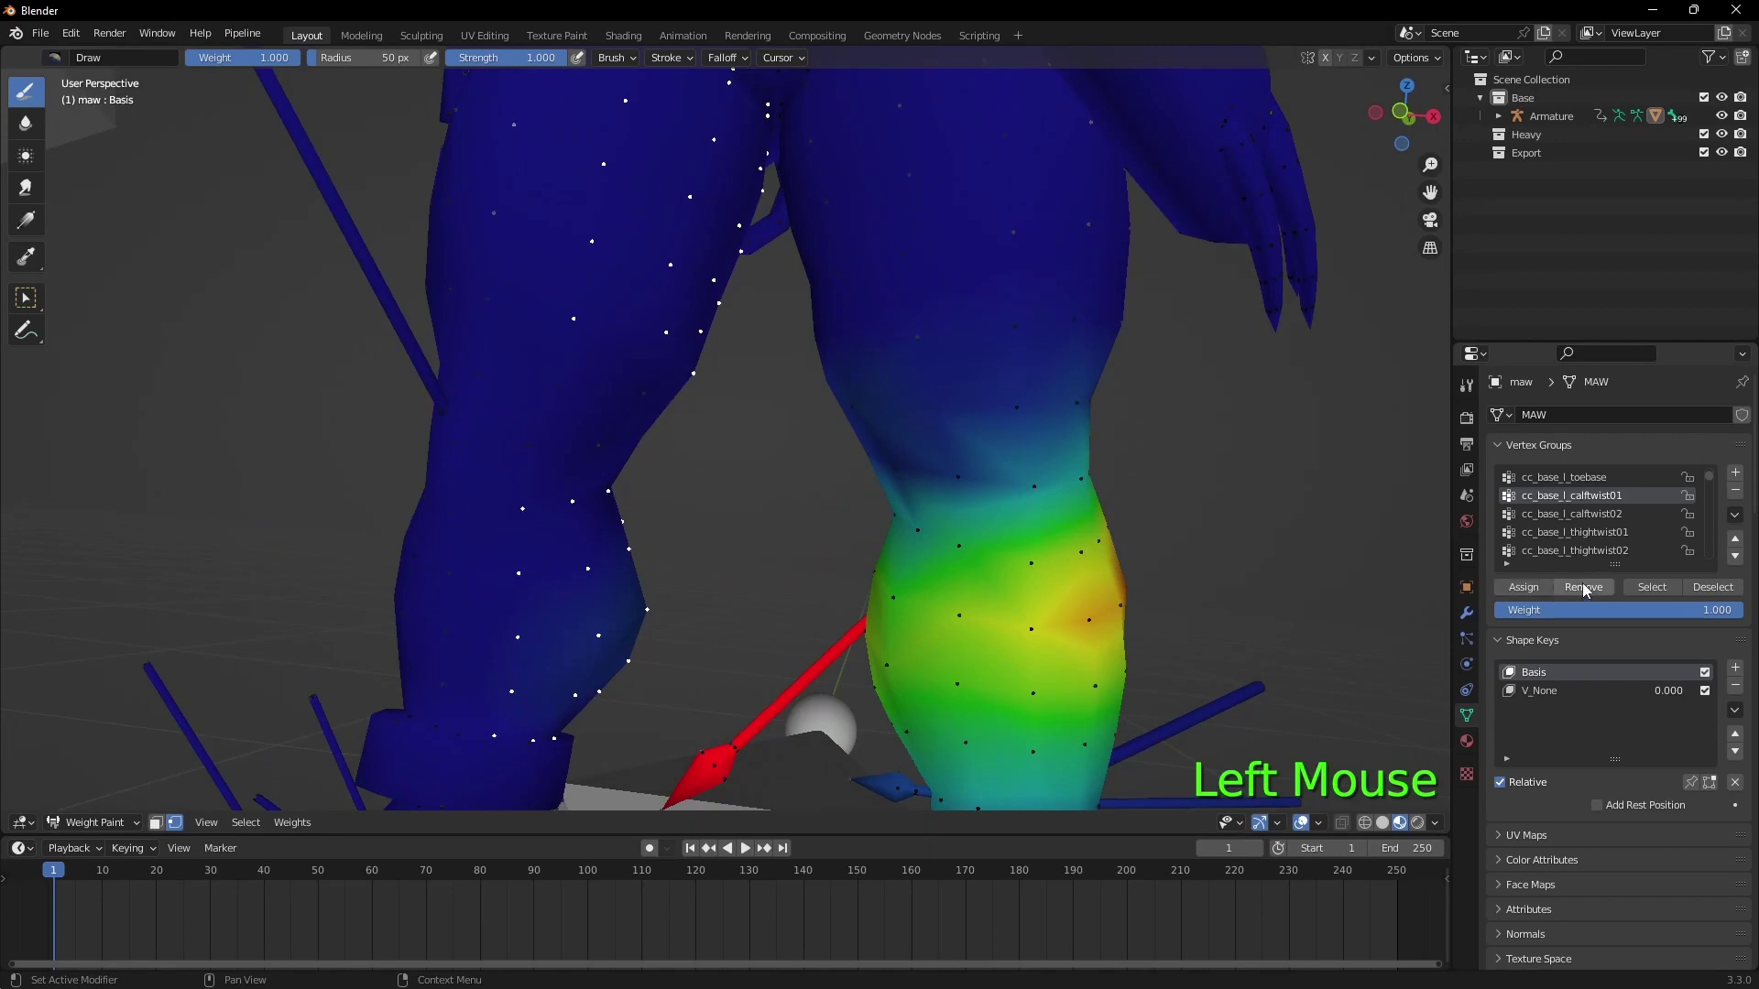
pyautogui.click(1589, 587)
pyautogui.click(1610, 499)
pyautogui.press('Up')
pyautogui.press('Up')
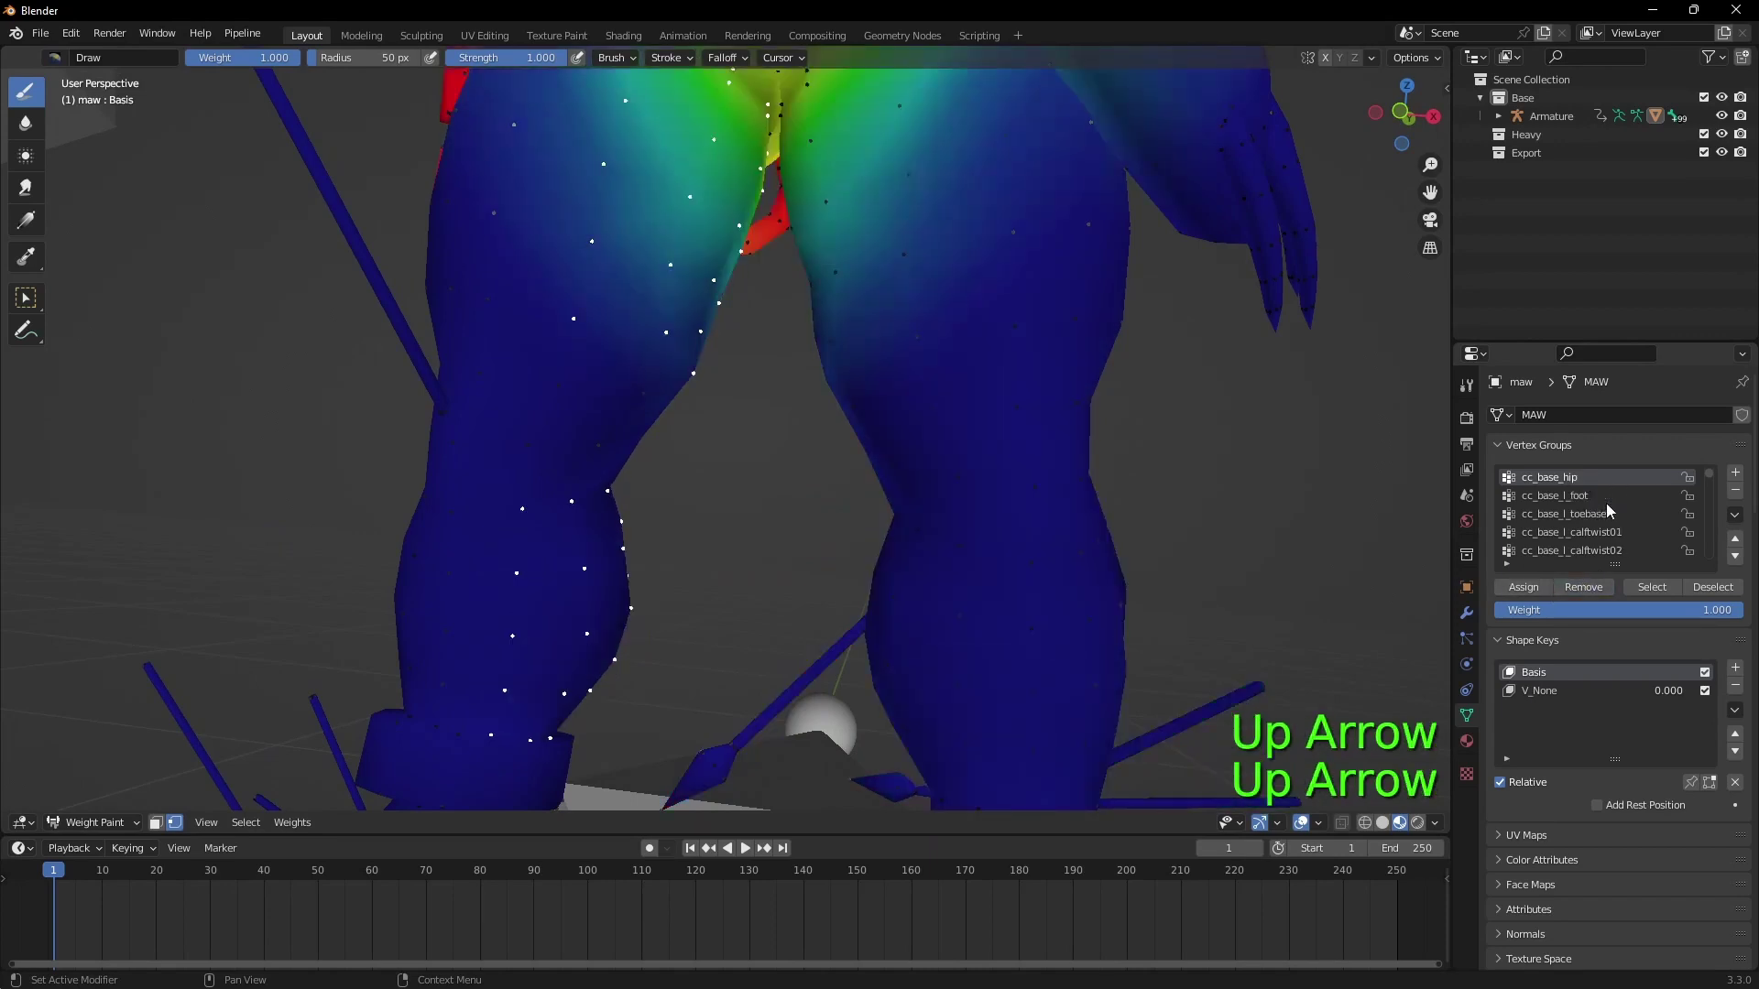
pyautogui.press('Down')
pyautogui.press('Down')
pyautogui.press('Down')
pyautogui.press('Up')
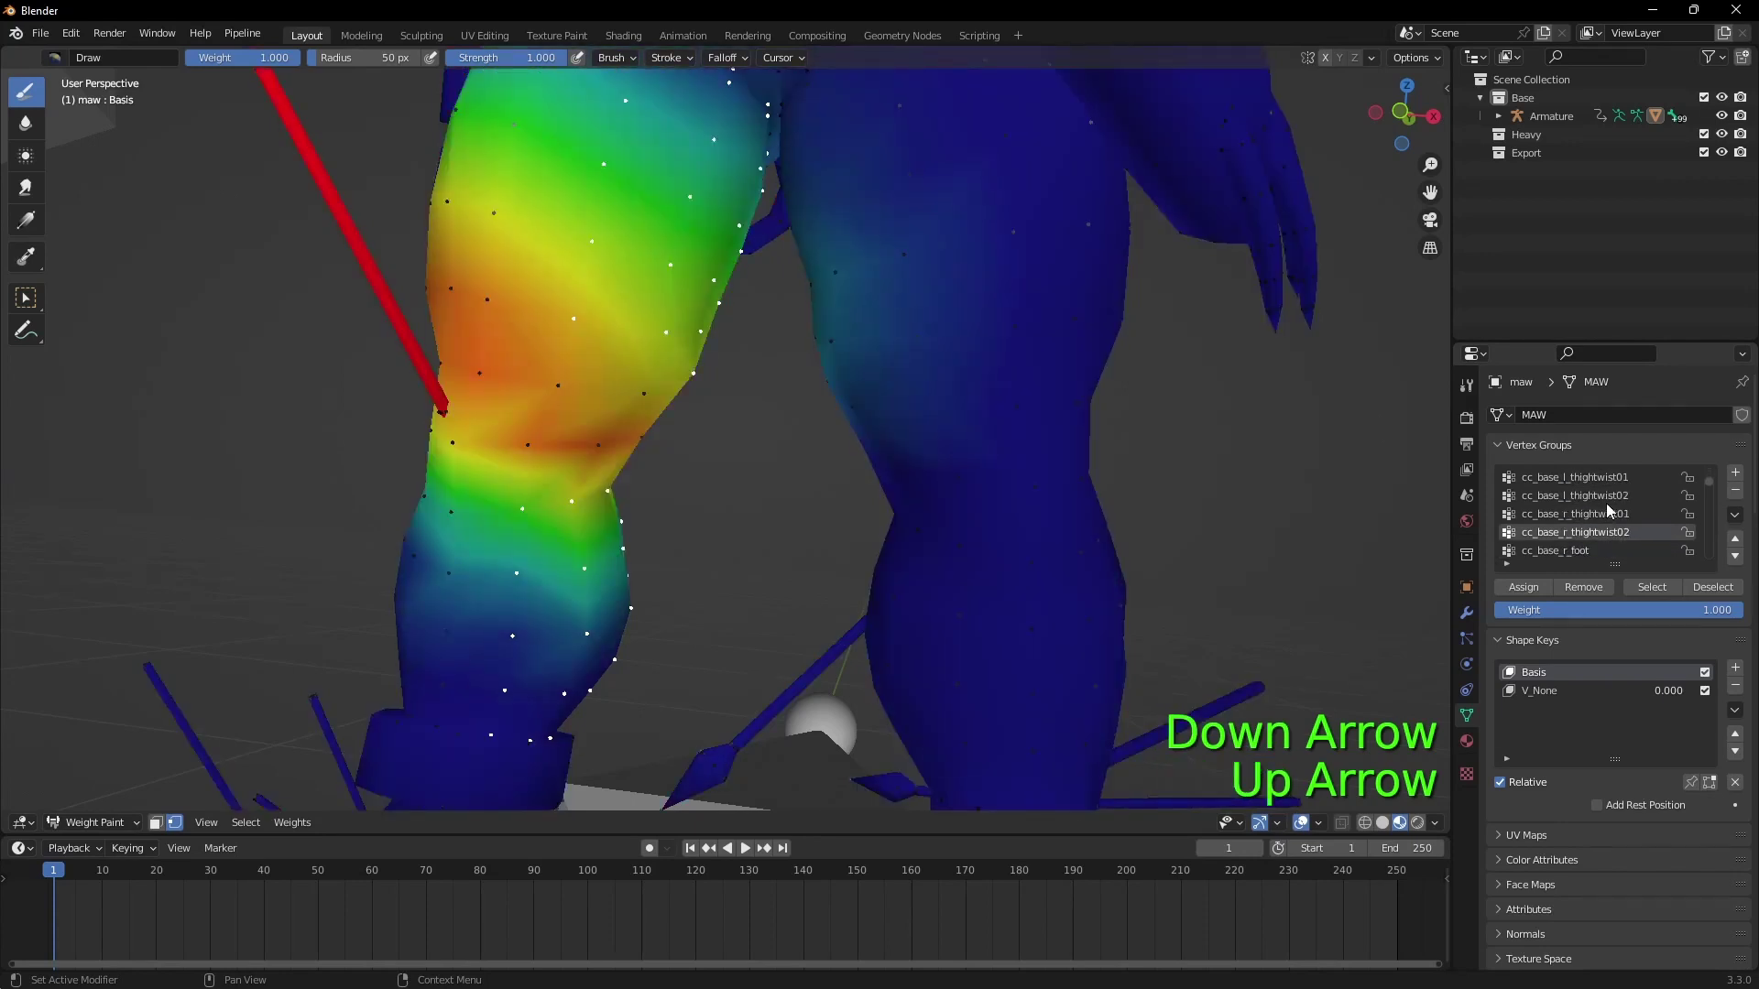
pyautogui.press('Up')
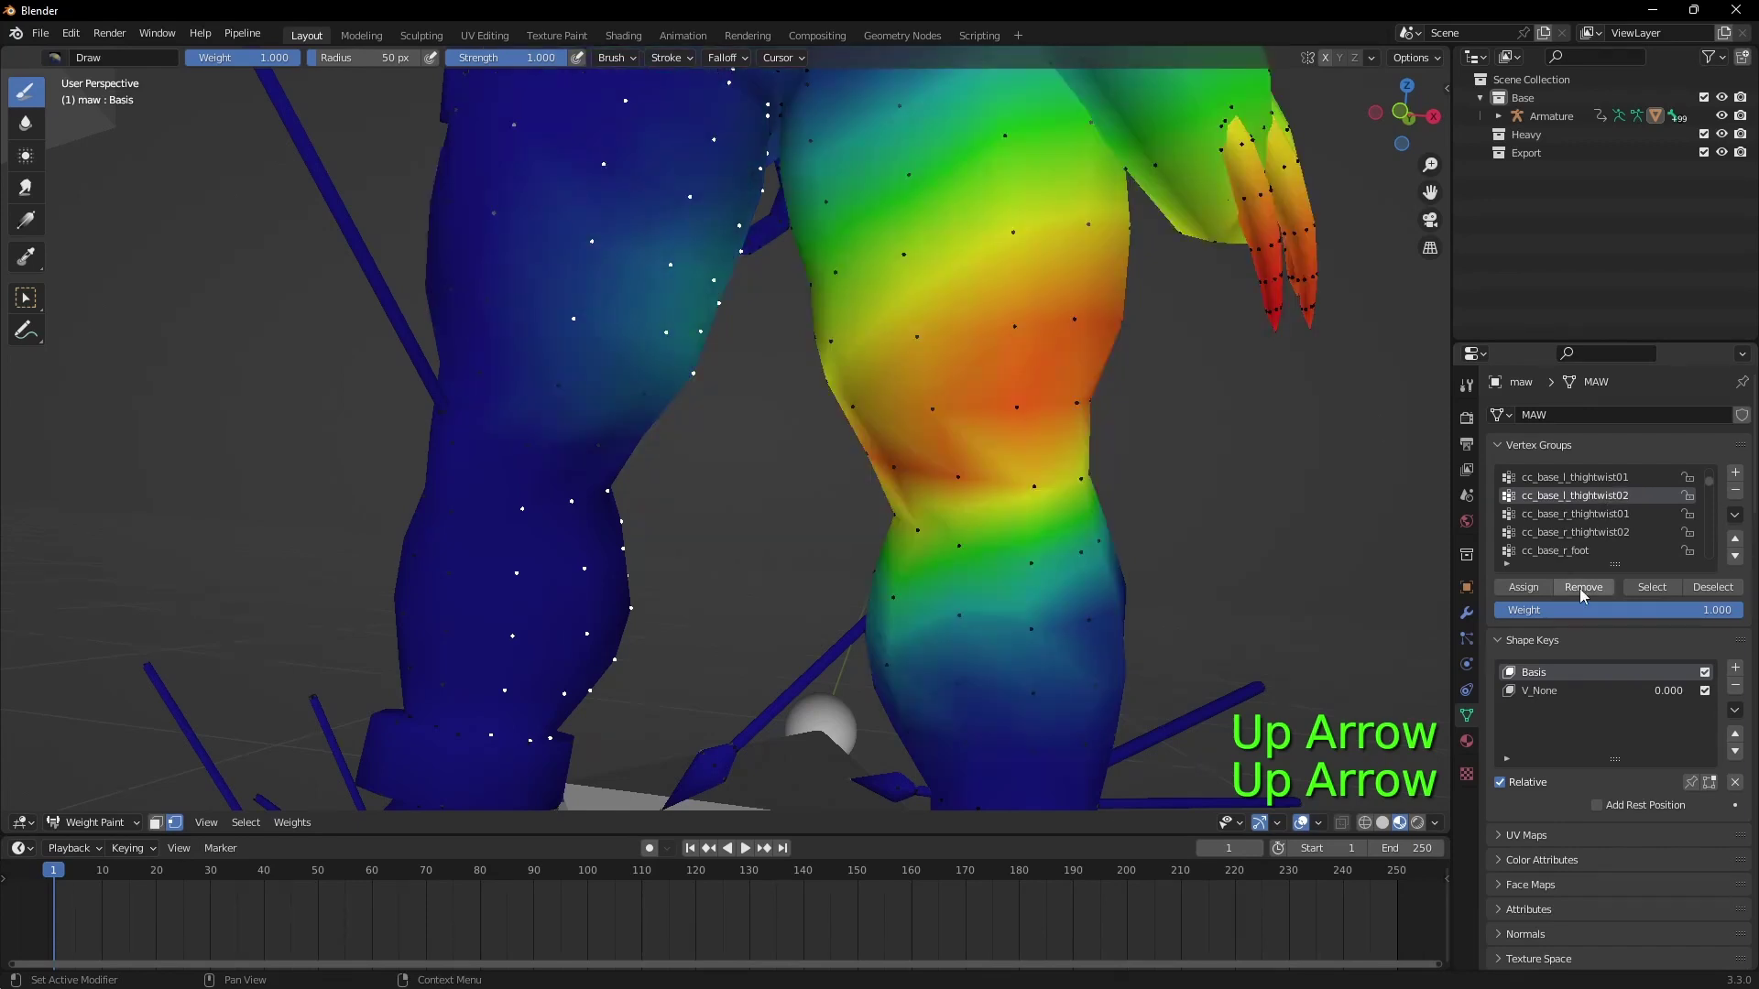
pyautogui.click(1589, 593)
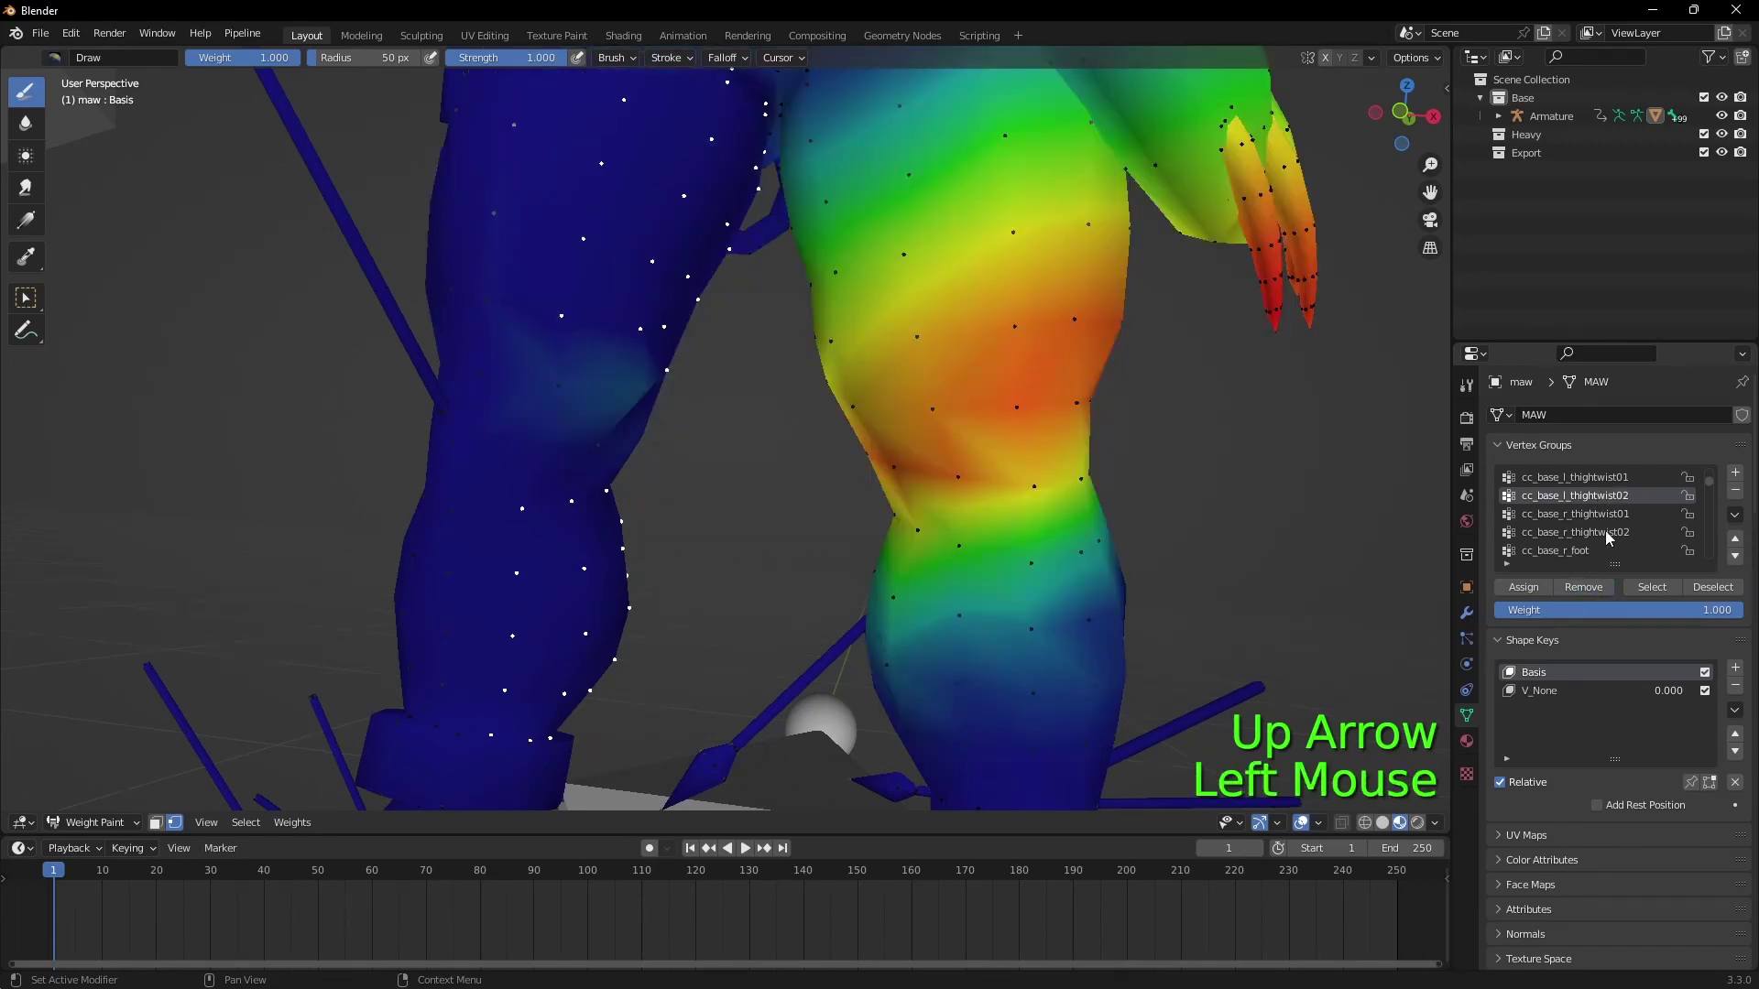
# Step: Select the thigh armour plate and check it against the calf-twist weight map
pyautogui.click(119, 823)
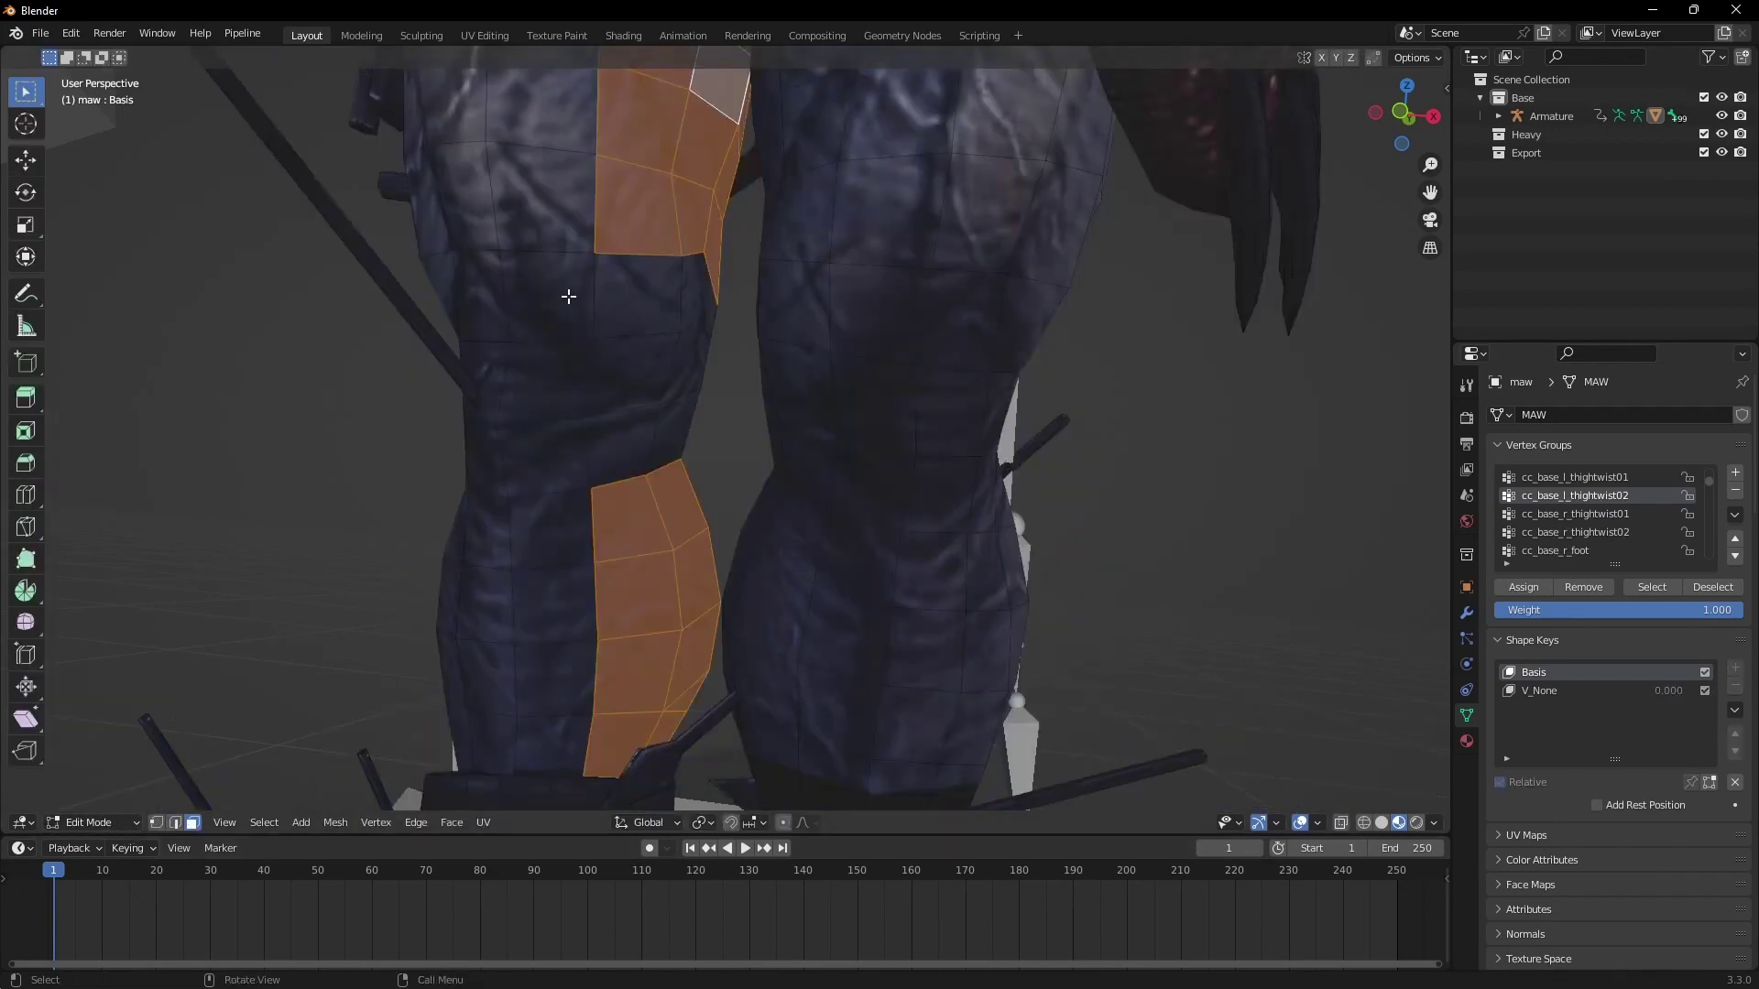
pyautogui.press('c')
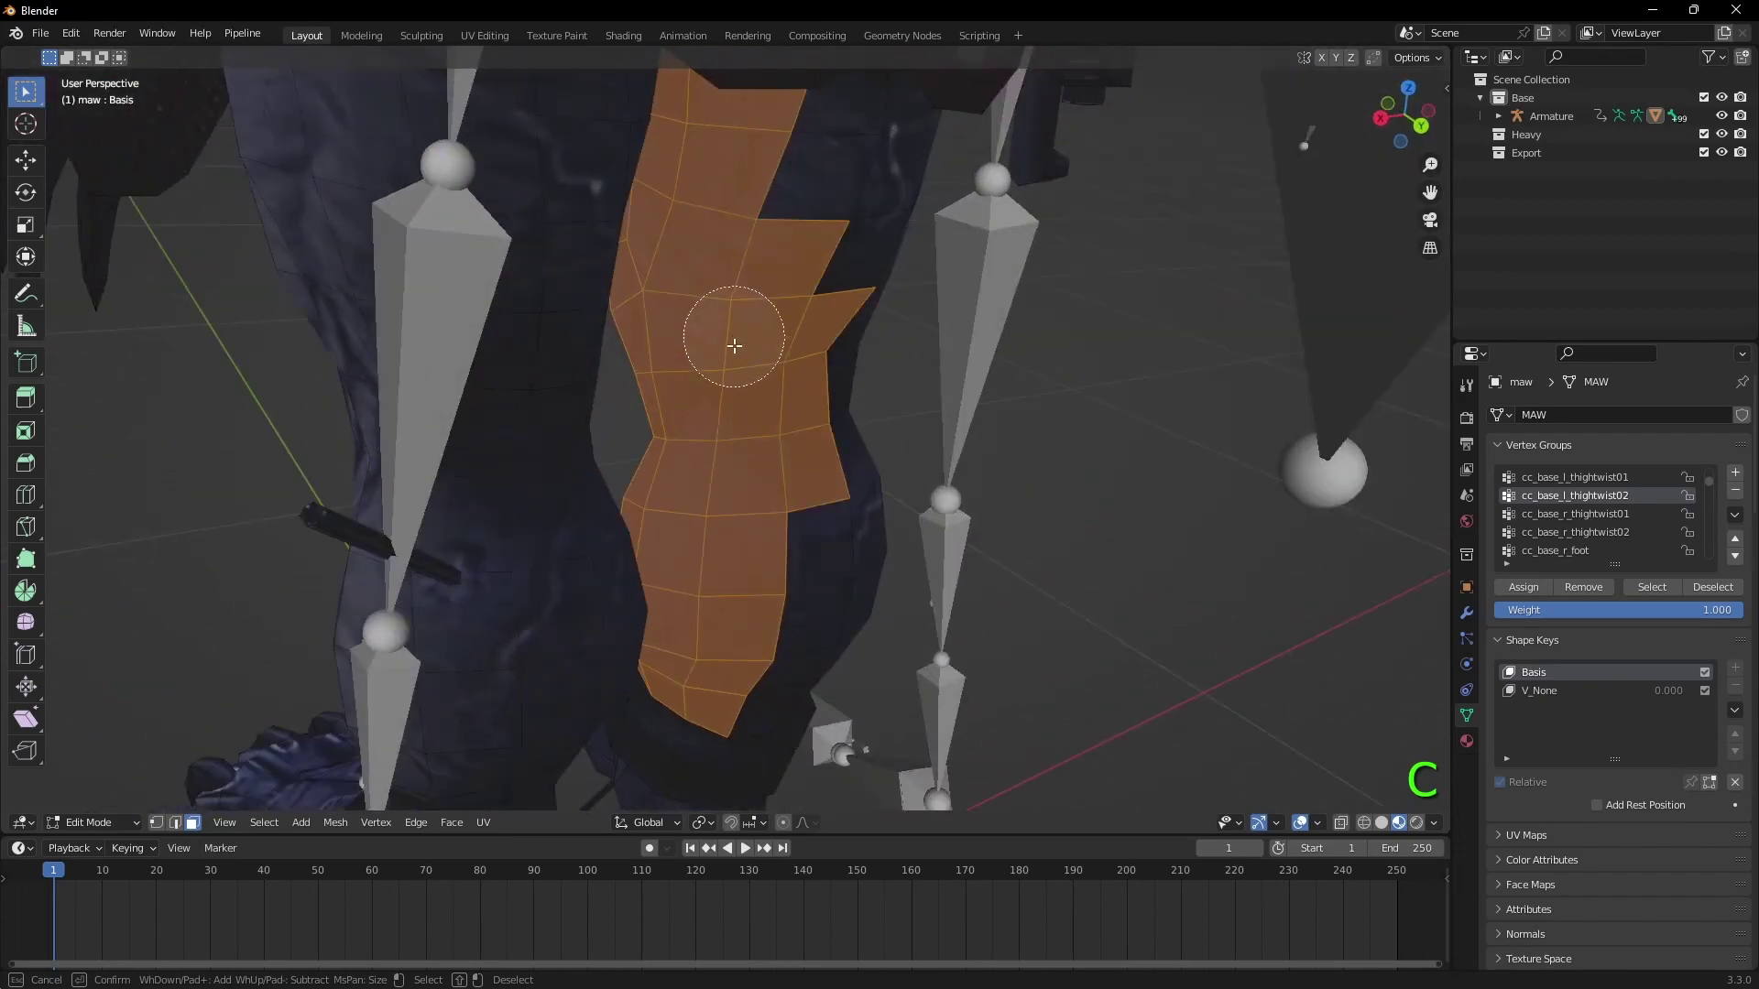
pyautogui.click(106, 831)
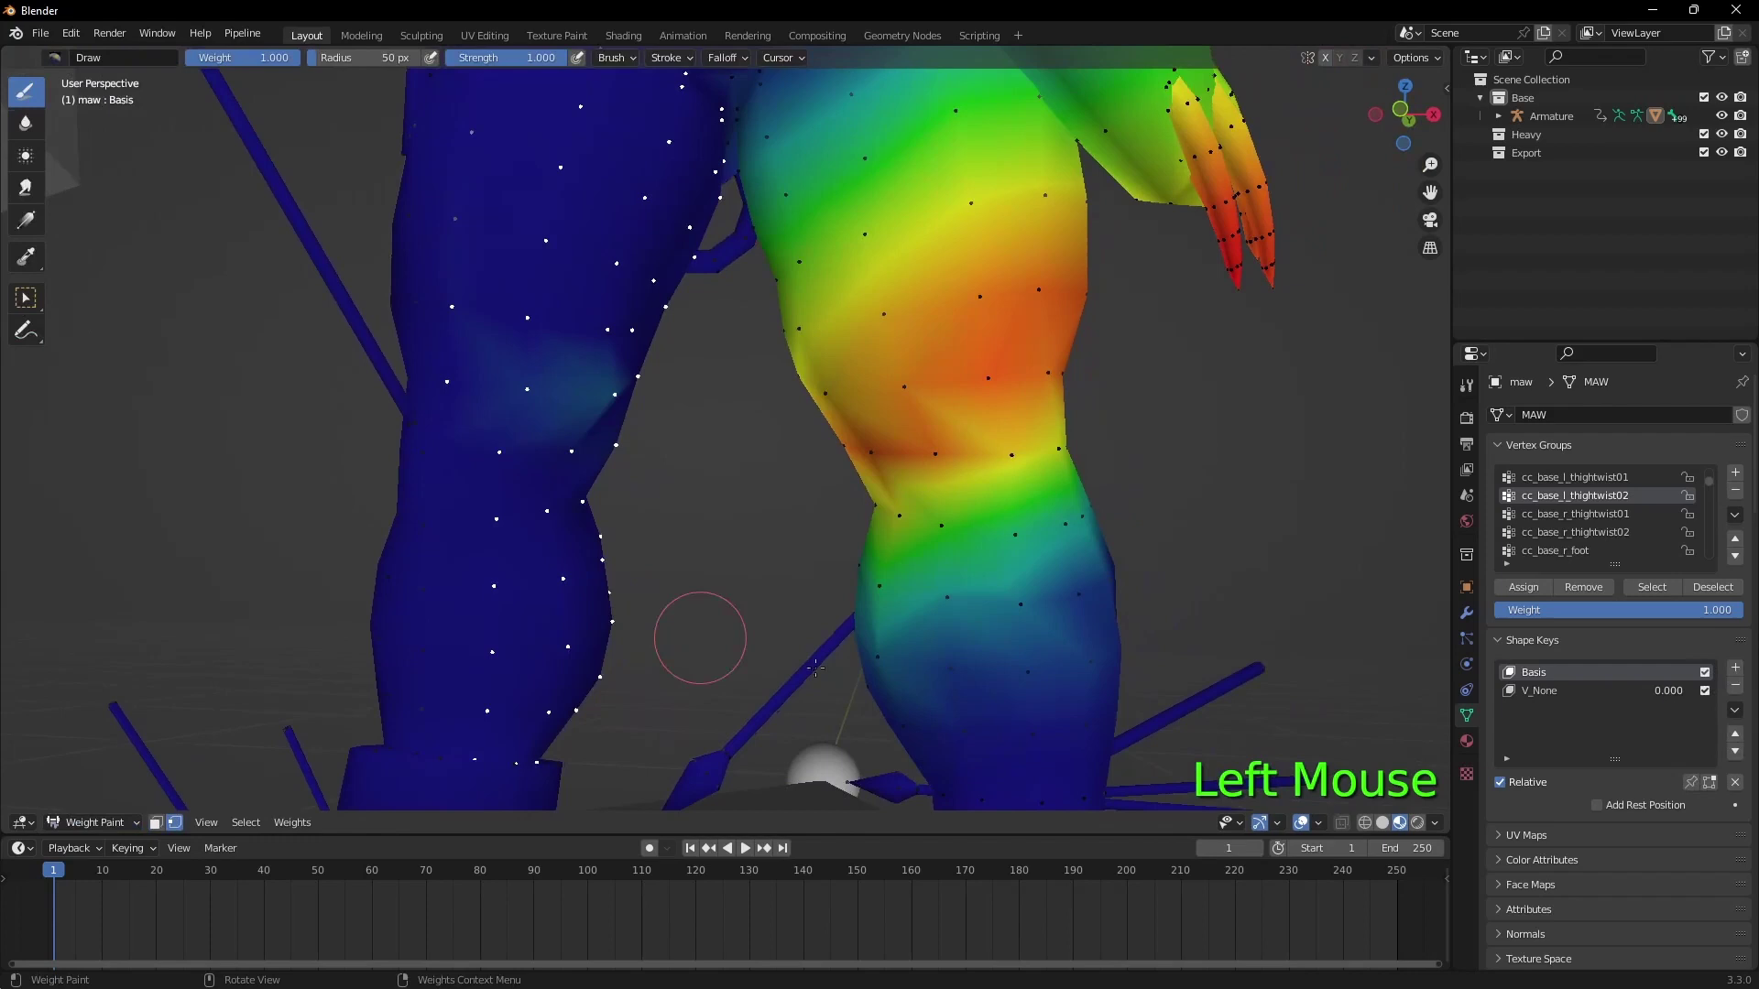
pyautogui.click(1597, 596)
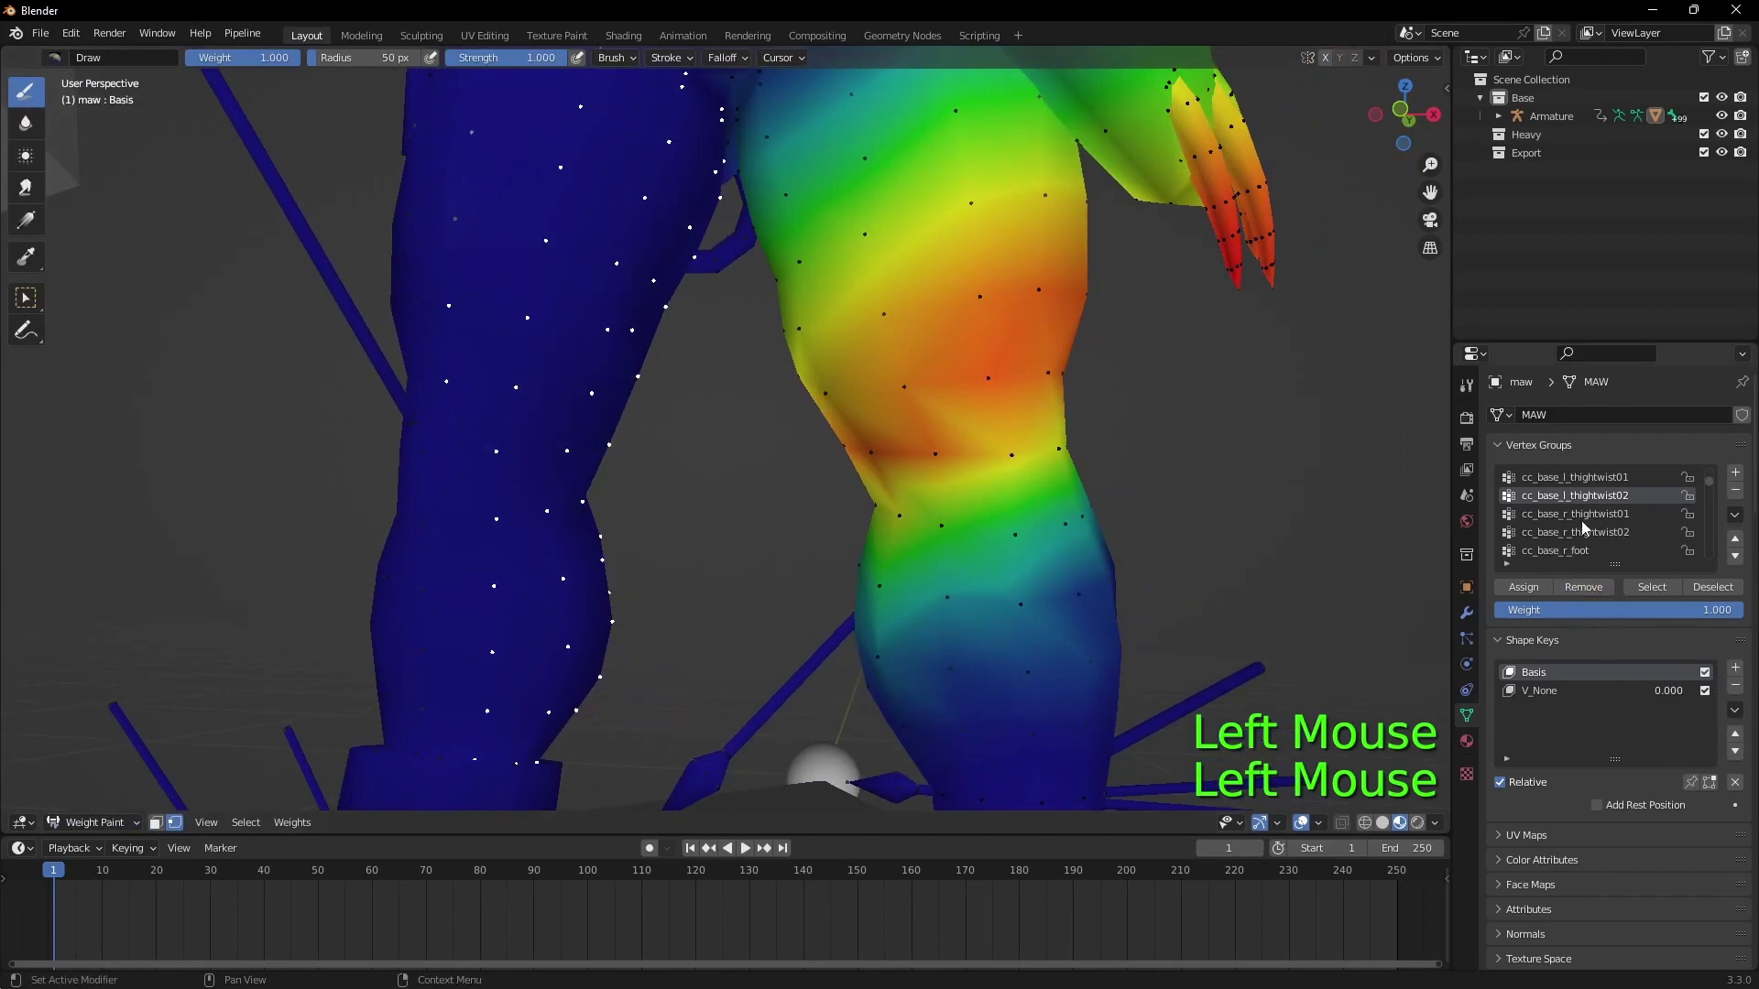
pyautogui.press('Down')
pyautogui.click(1592, 599)
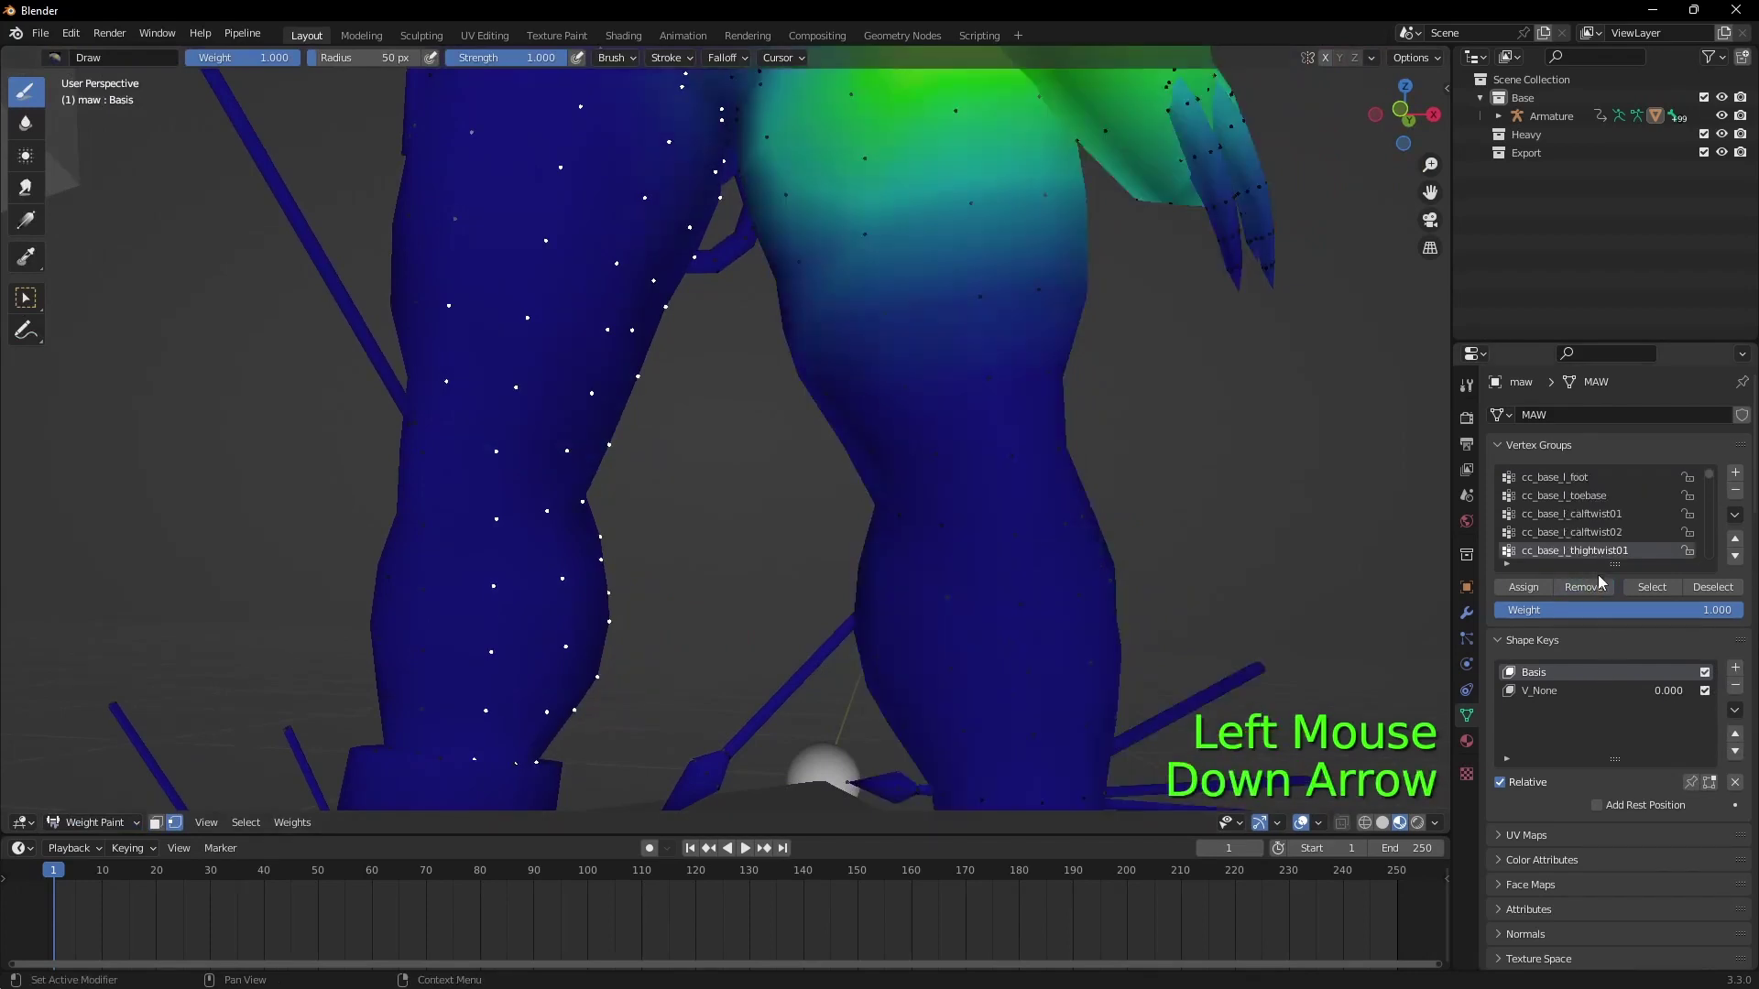
pyautogui.click(1591, 594)
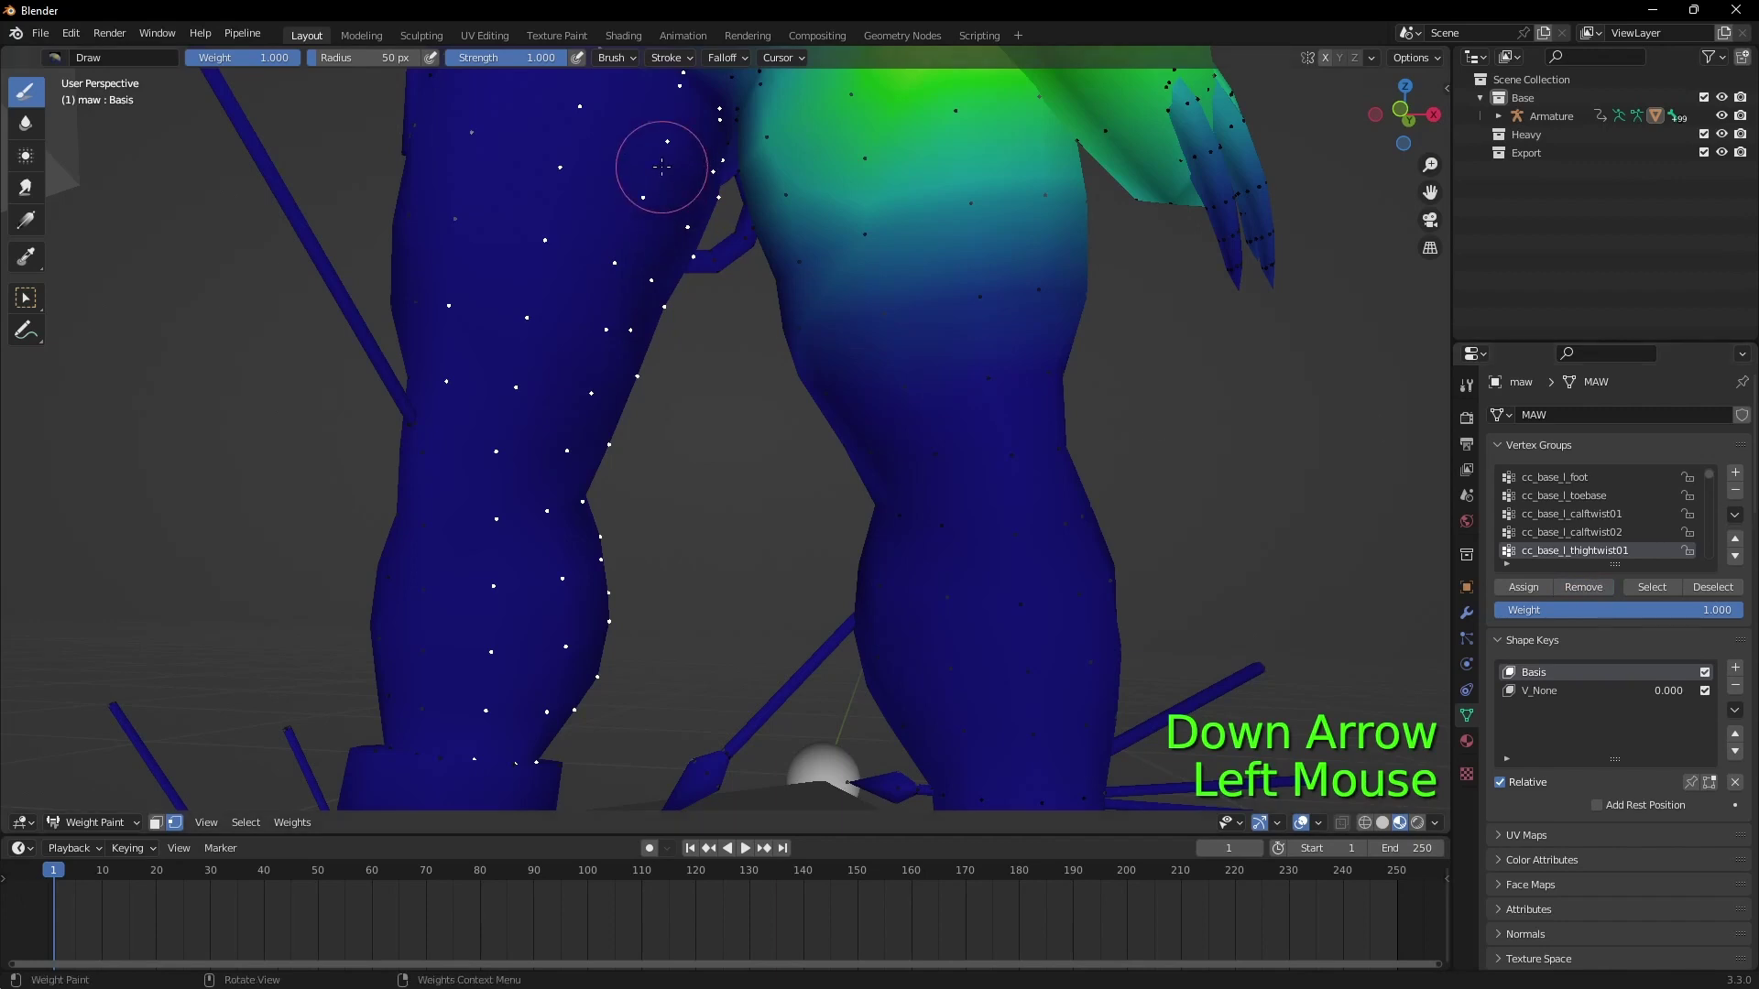
pyautogui.press('Down')
pyautogui.press('Down')
pyautogui.press('Up')
# Step: Select the calf armour plate and check it against the second calf-twist weight map
pyautogui.click(1609, 592)
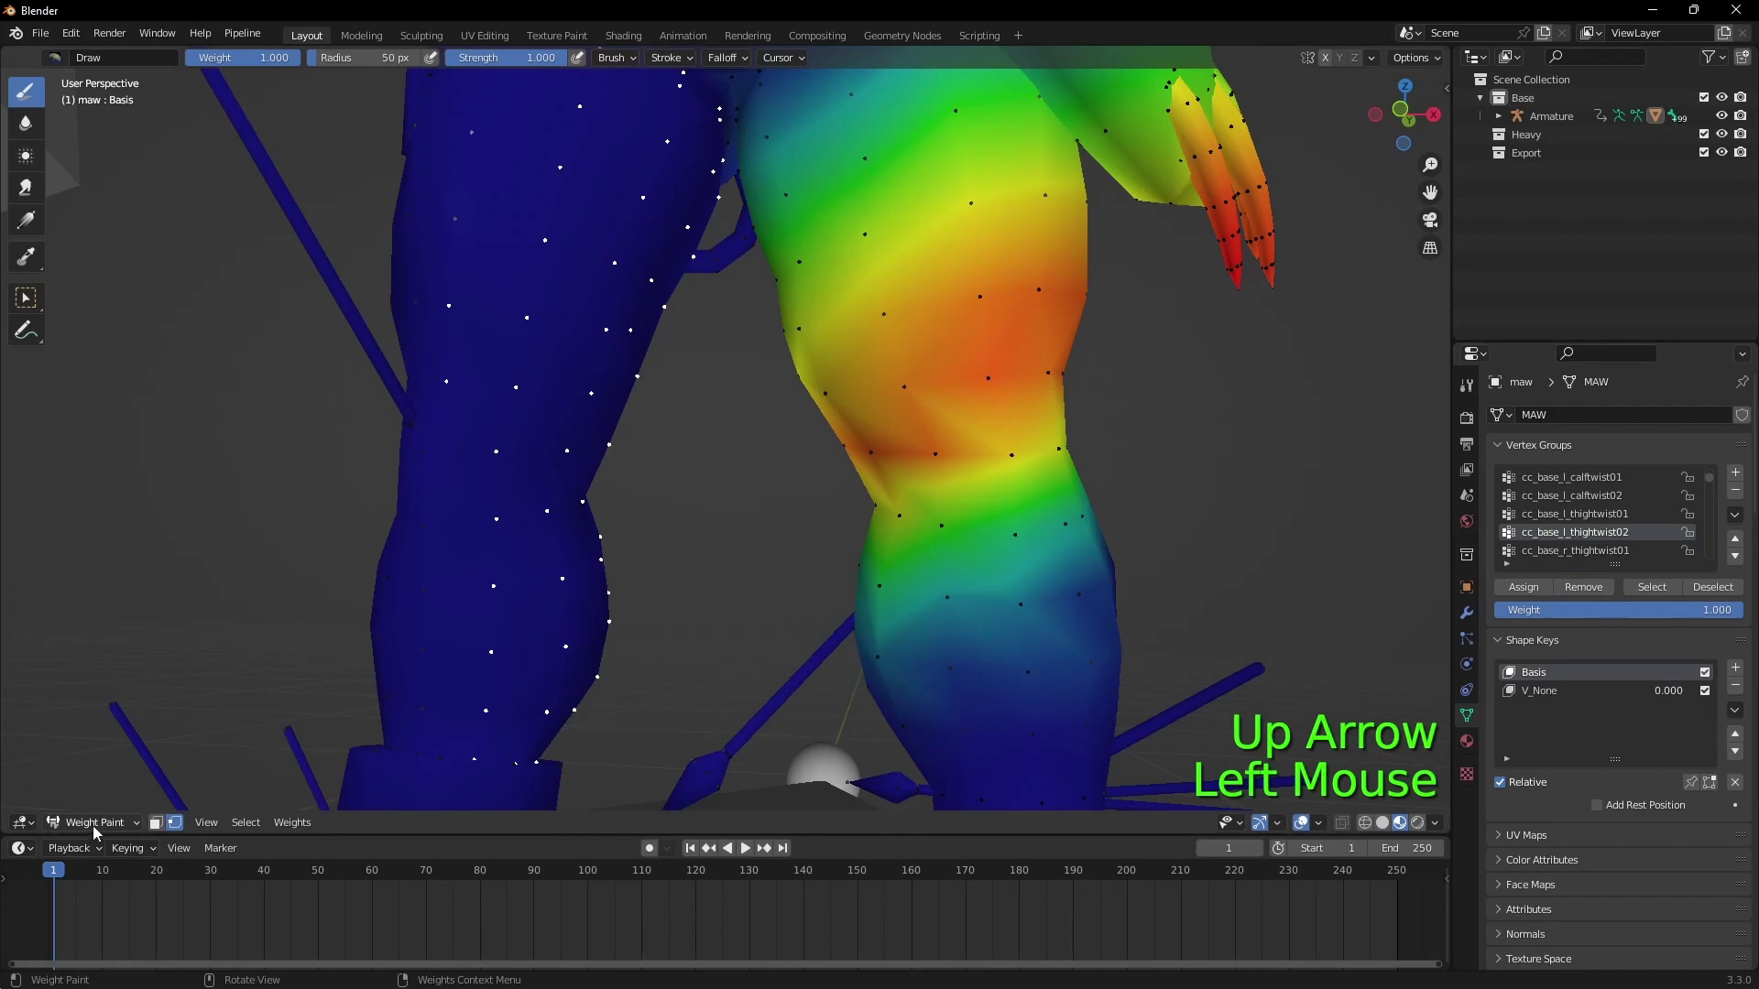
pyautogui.click(101, 827)
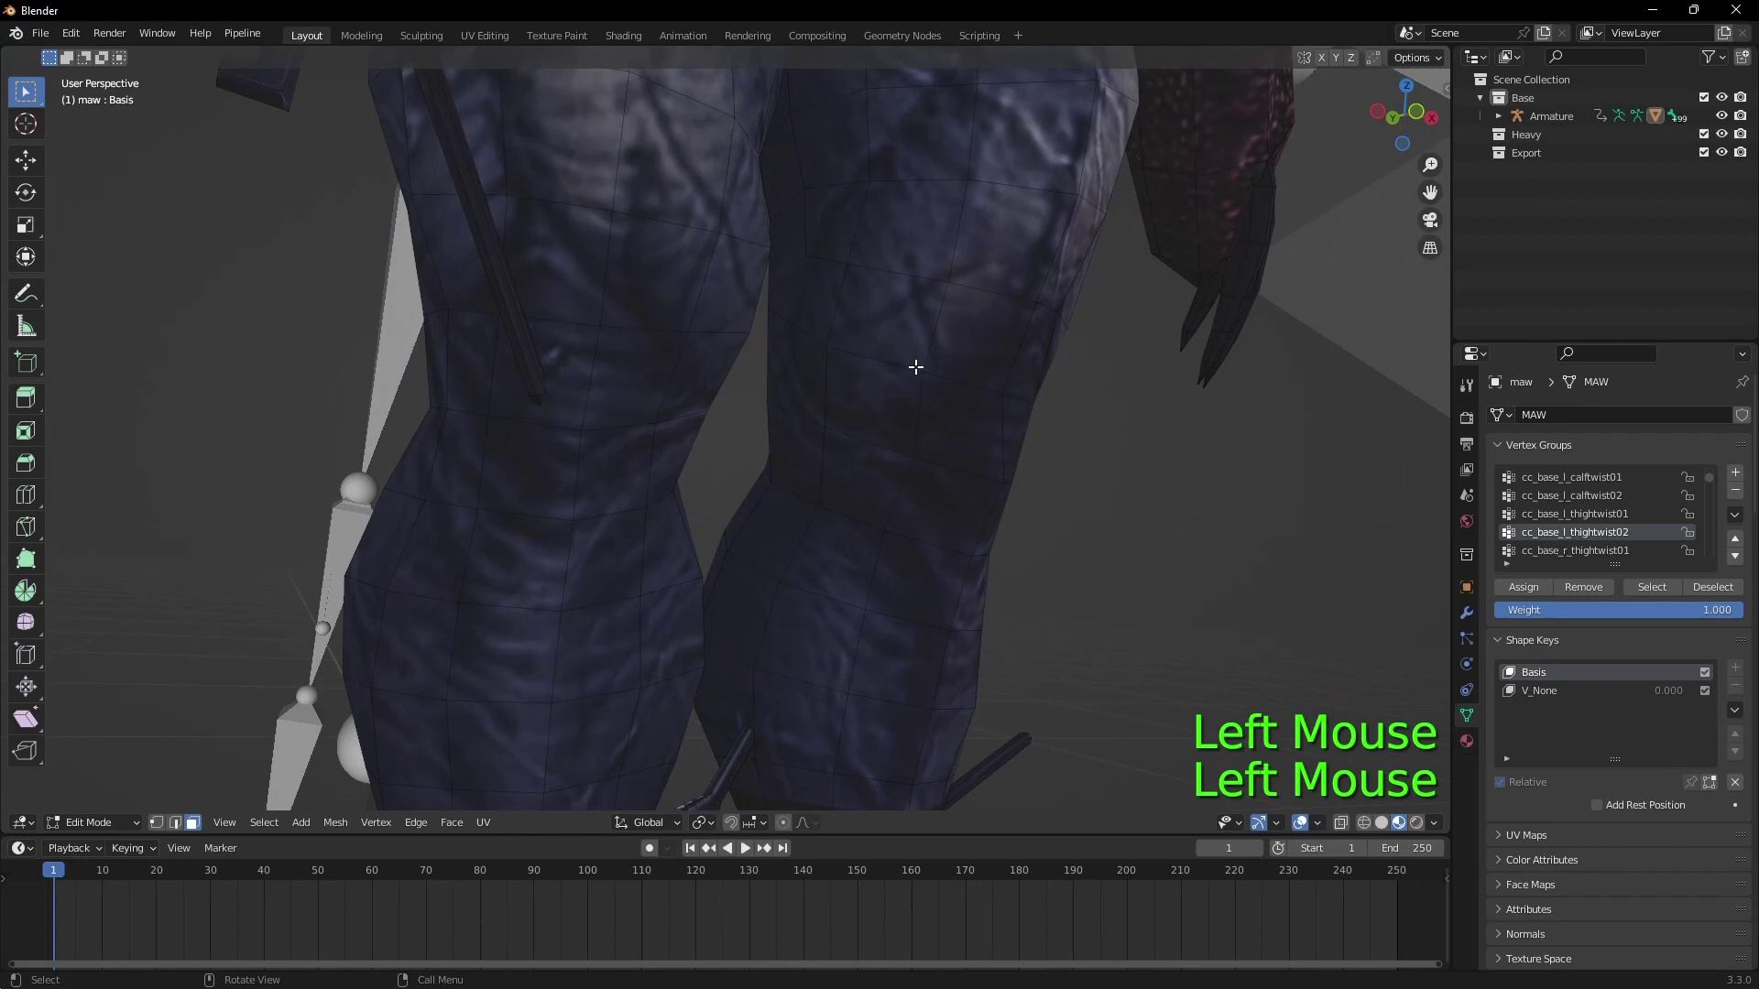
pyautogui.press('c')
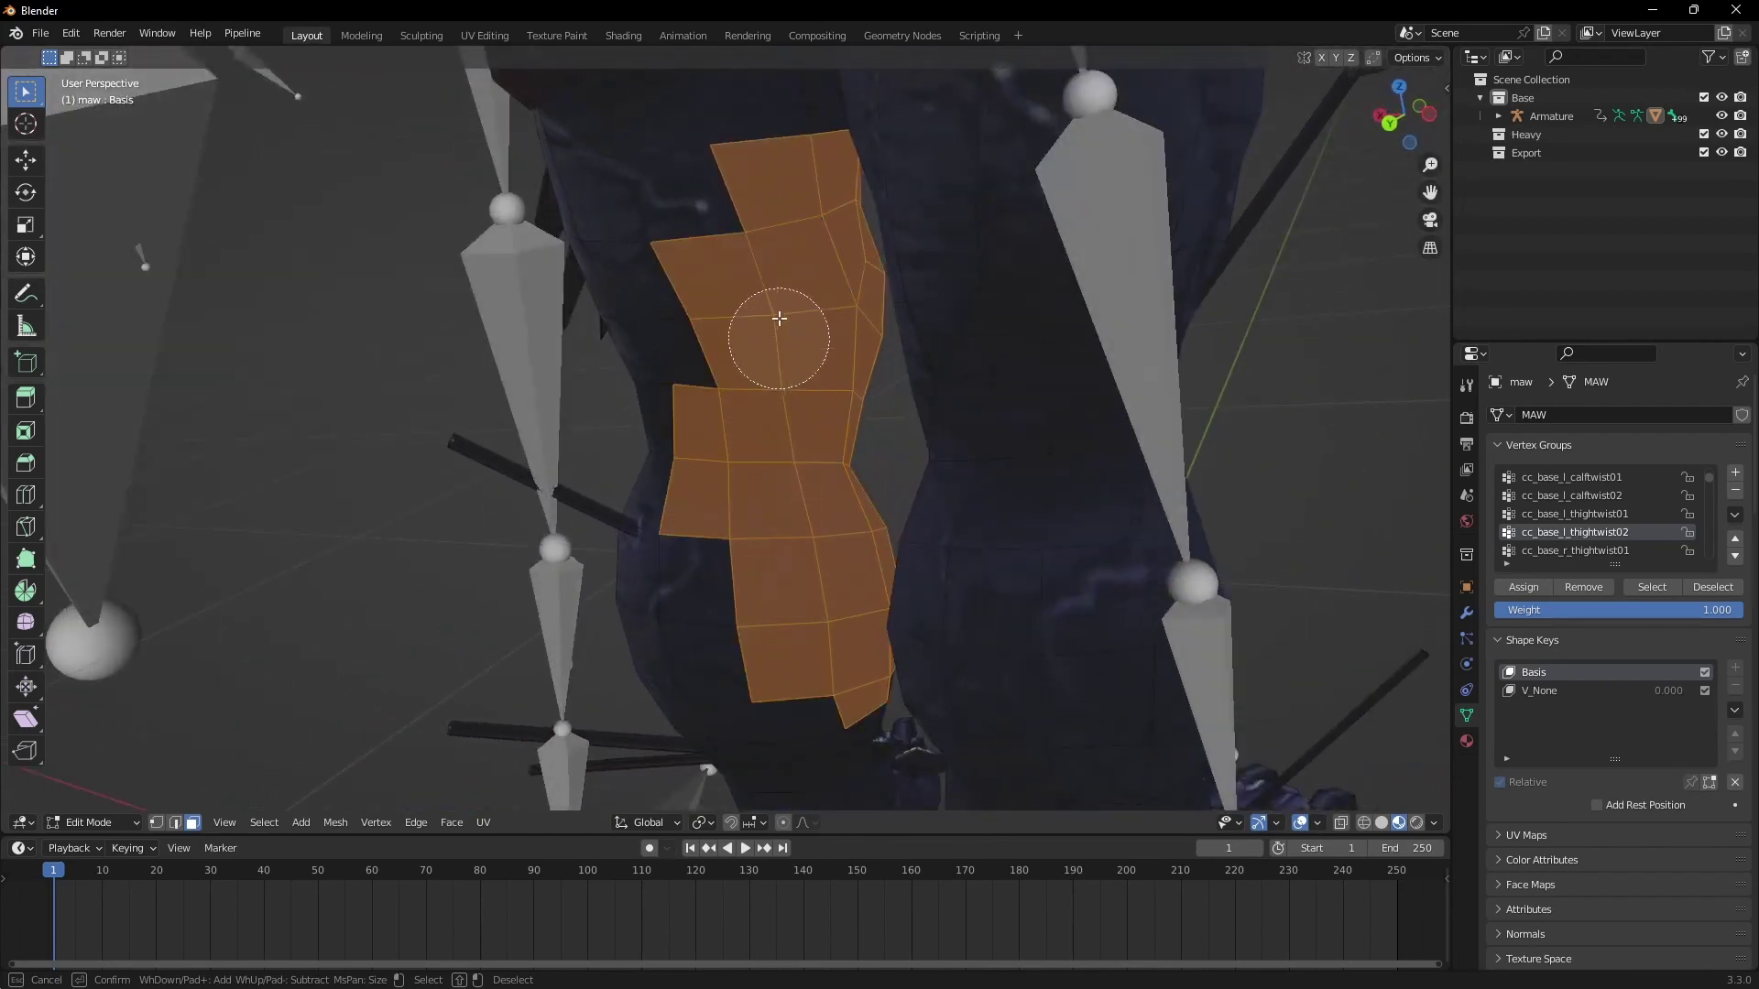
pyautogui.click(70, 832)
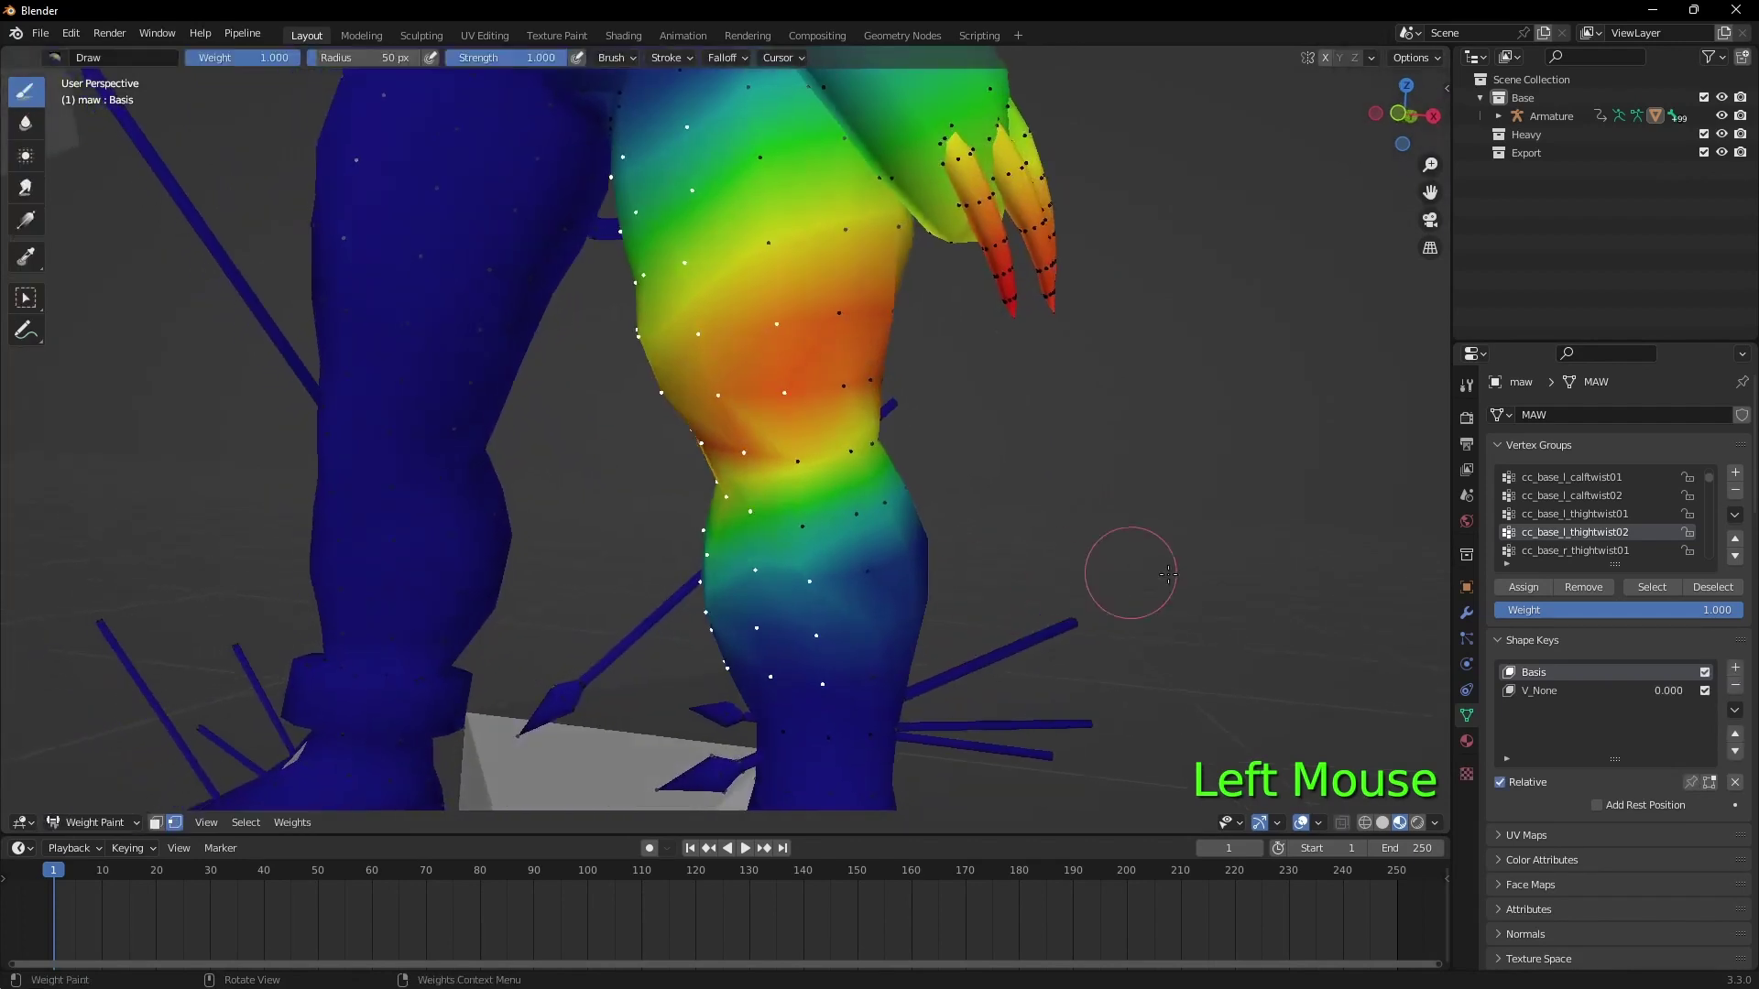
pyautogui.click(1608, 523)
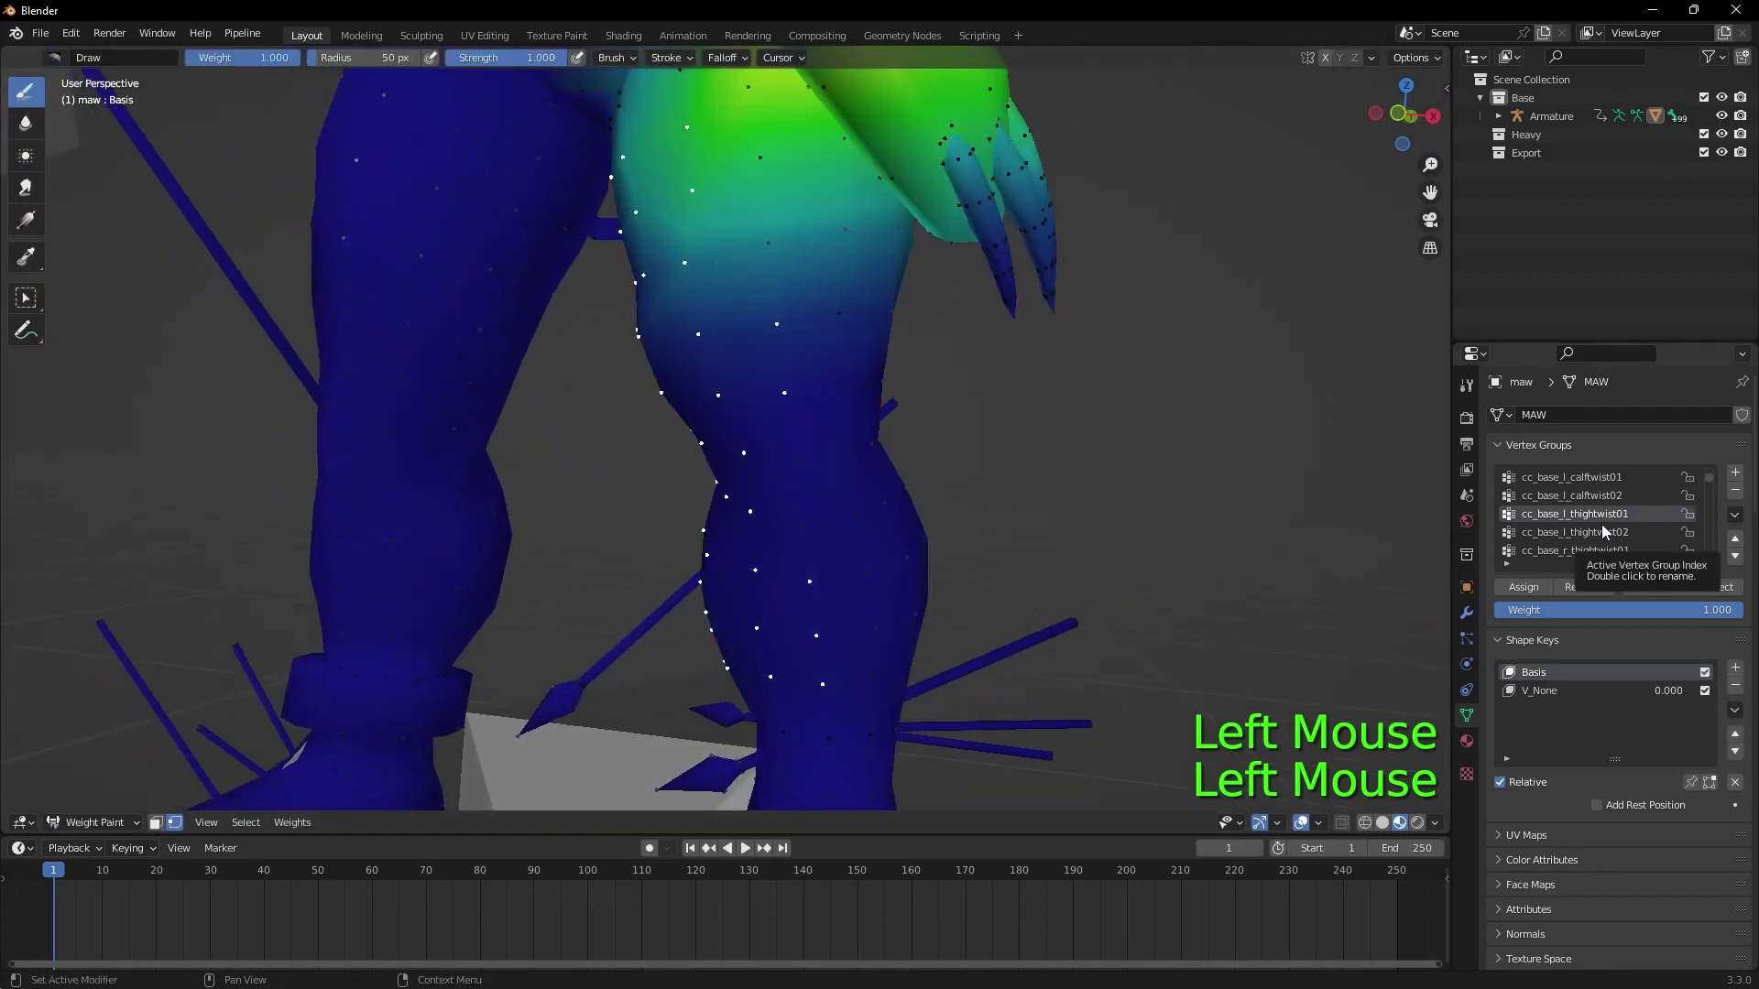
pyautogui.press('Down')
pyautogui.press('Down')
pyautogui.press('Up')
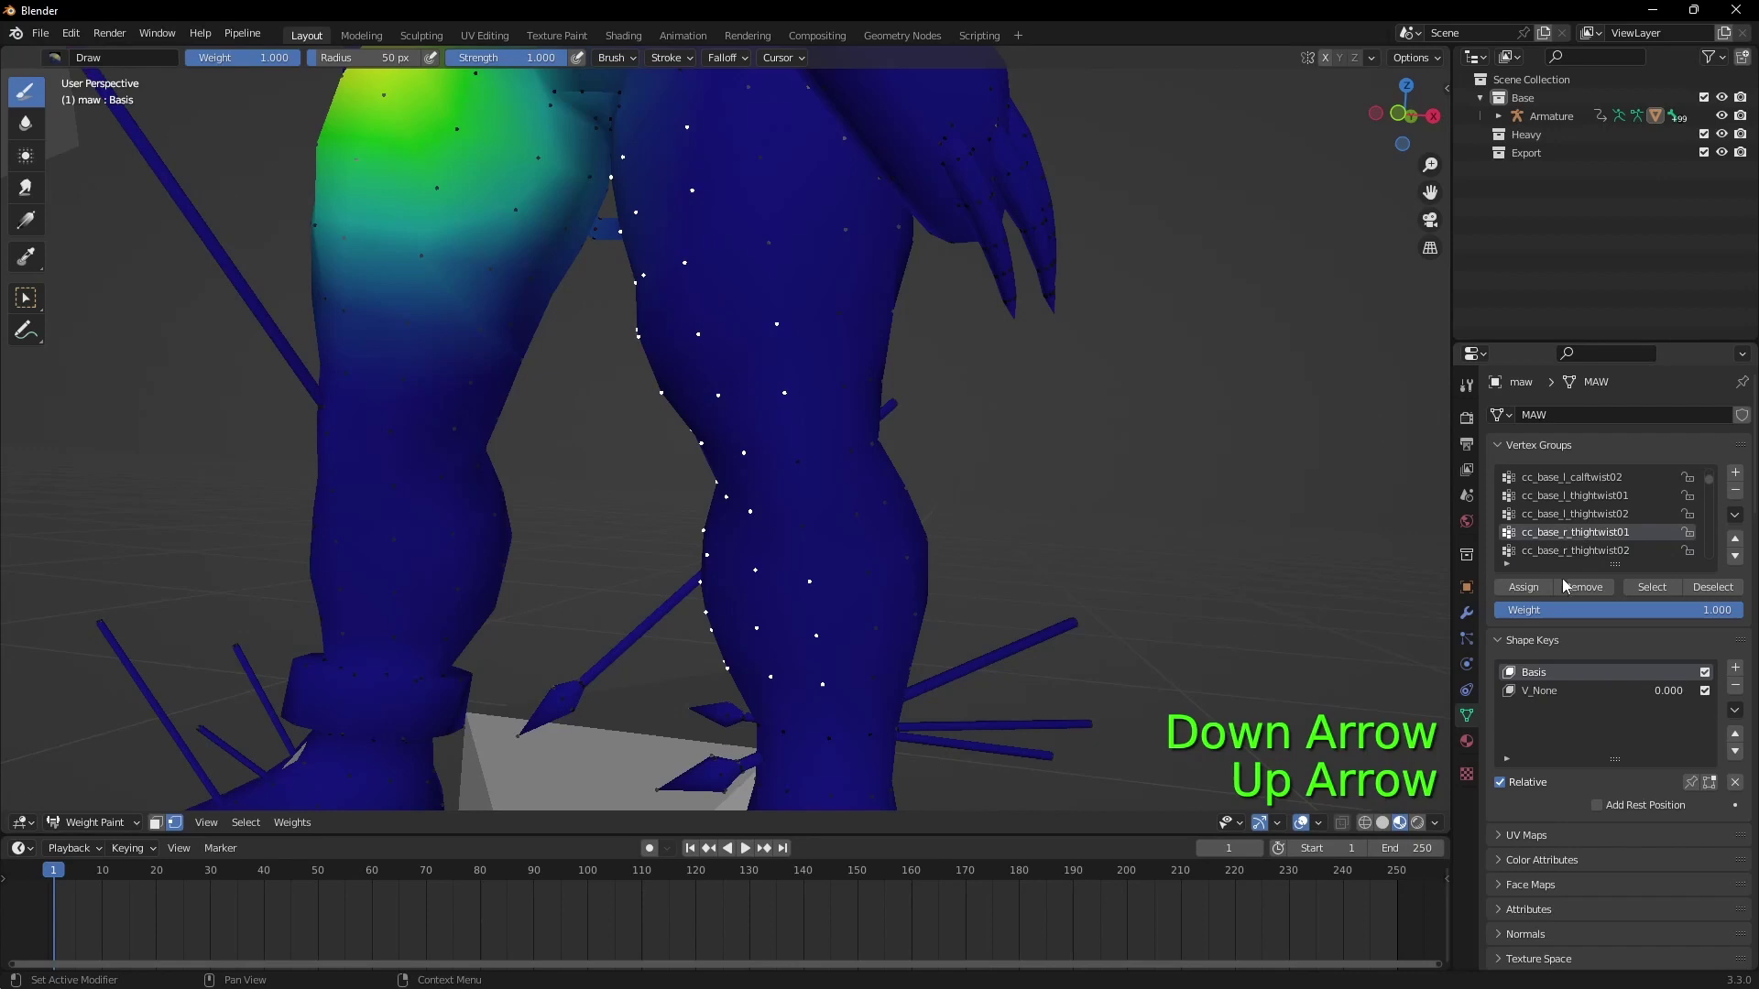
pyautogui.click(1600, 595)
# Step: Cycle through the leg vertex groups, ending on cc_base_r_thightwist02
pyautogui.press('Down')
pyautogui.click(1590, 595)
pyautogui.press('Down')
pyautogui.press('Down')
pyautogui.press('Up')
pyautogui.click(1606, 589)
pyautogui.press('Down')
pyautogui.press('Down')
pyautogui.click(1595, 595)
pyautogui.press('Down')
pyautogui.click(1609, 530)
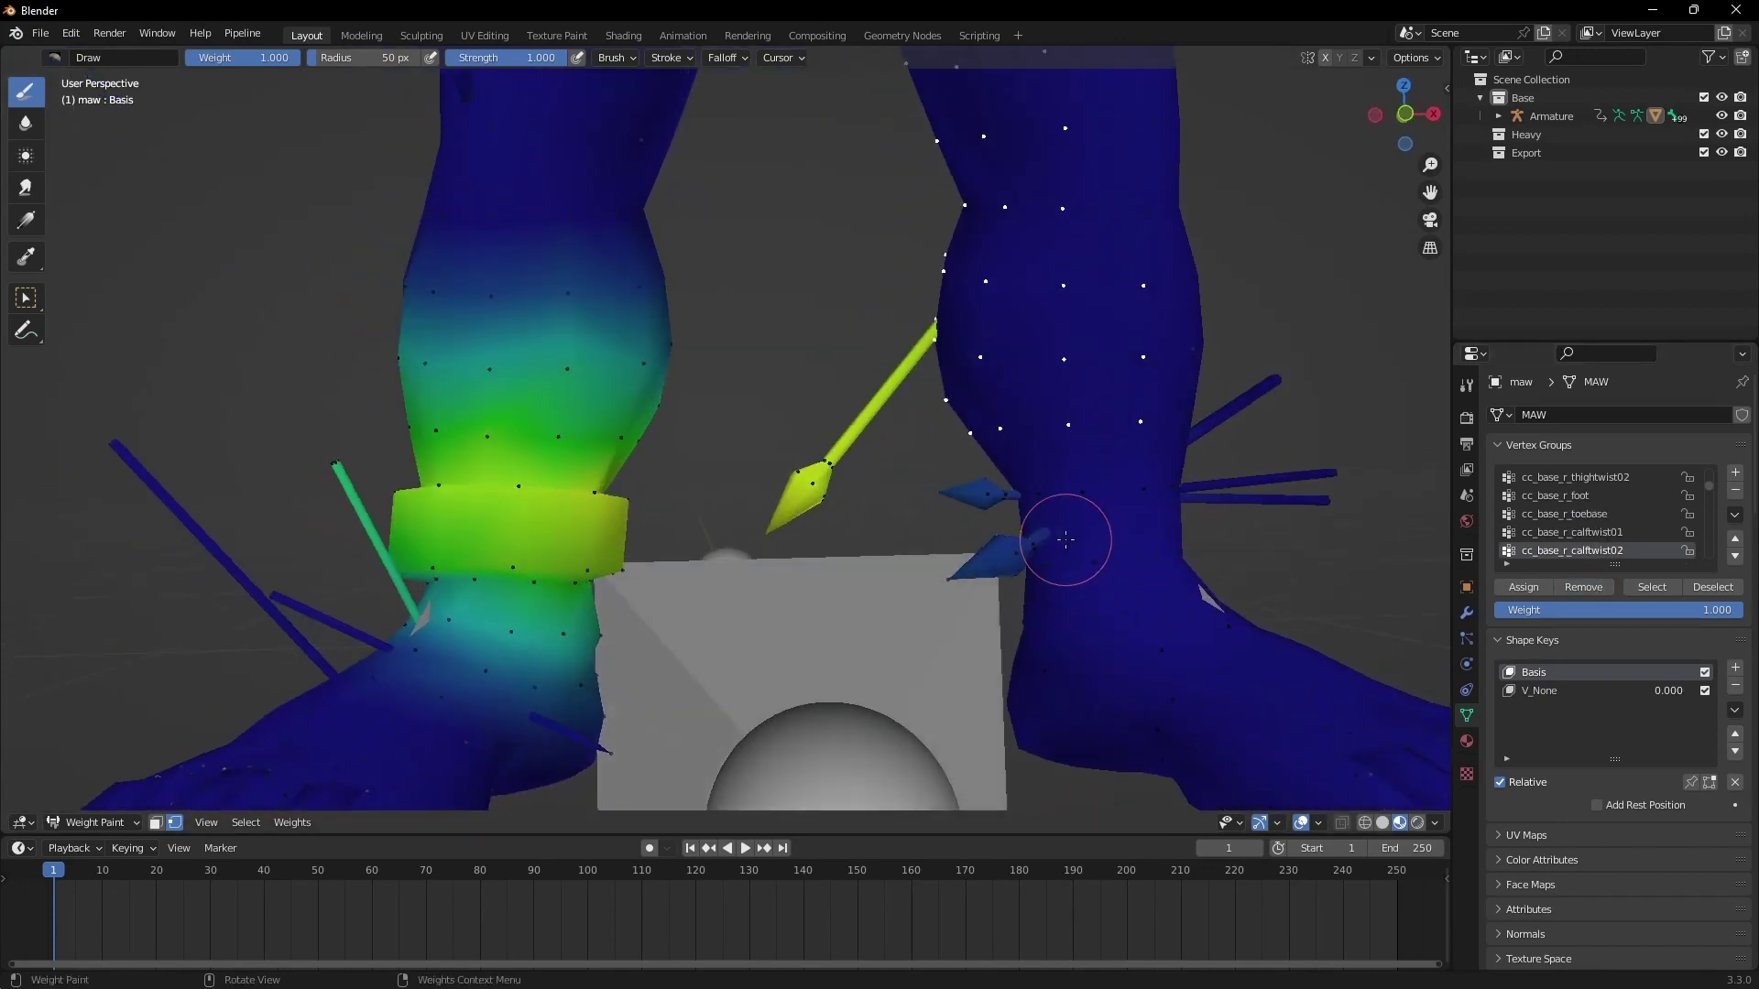
# Step: Select the shin plate and ankle spike, return to Weight Paint and remove the spike's weight from the current group
pyautogui.click(98, 824)
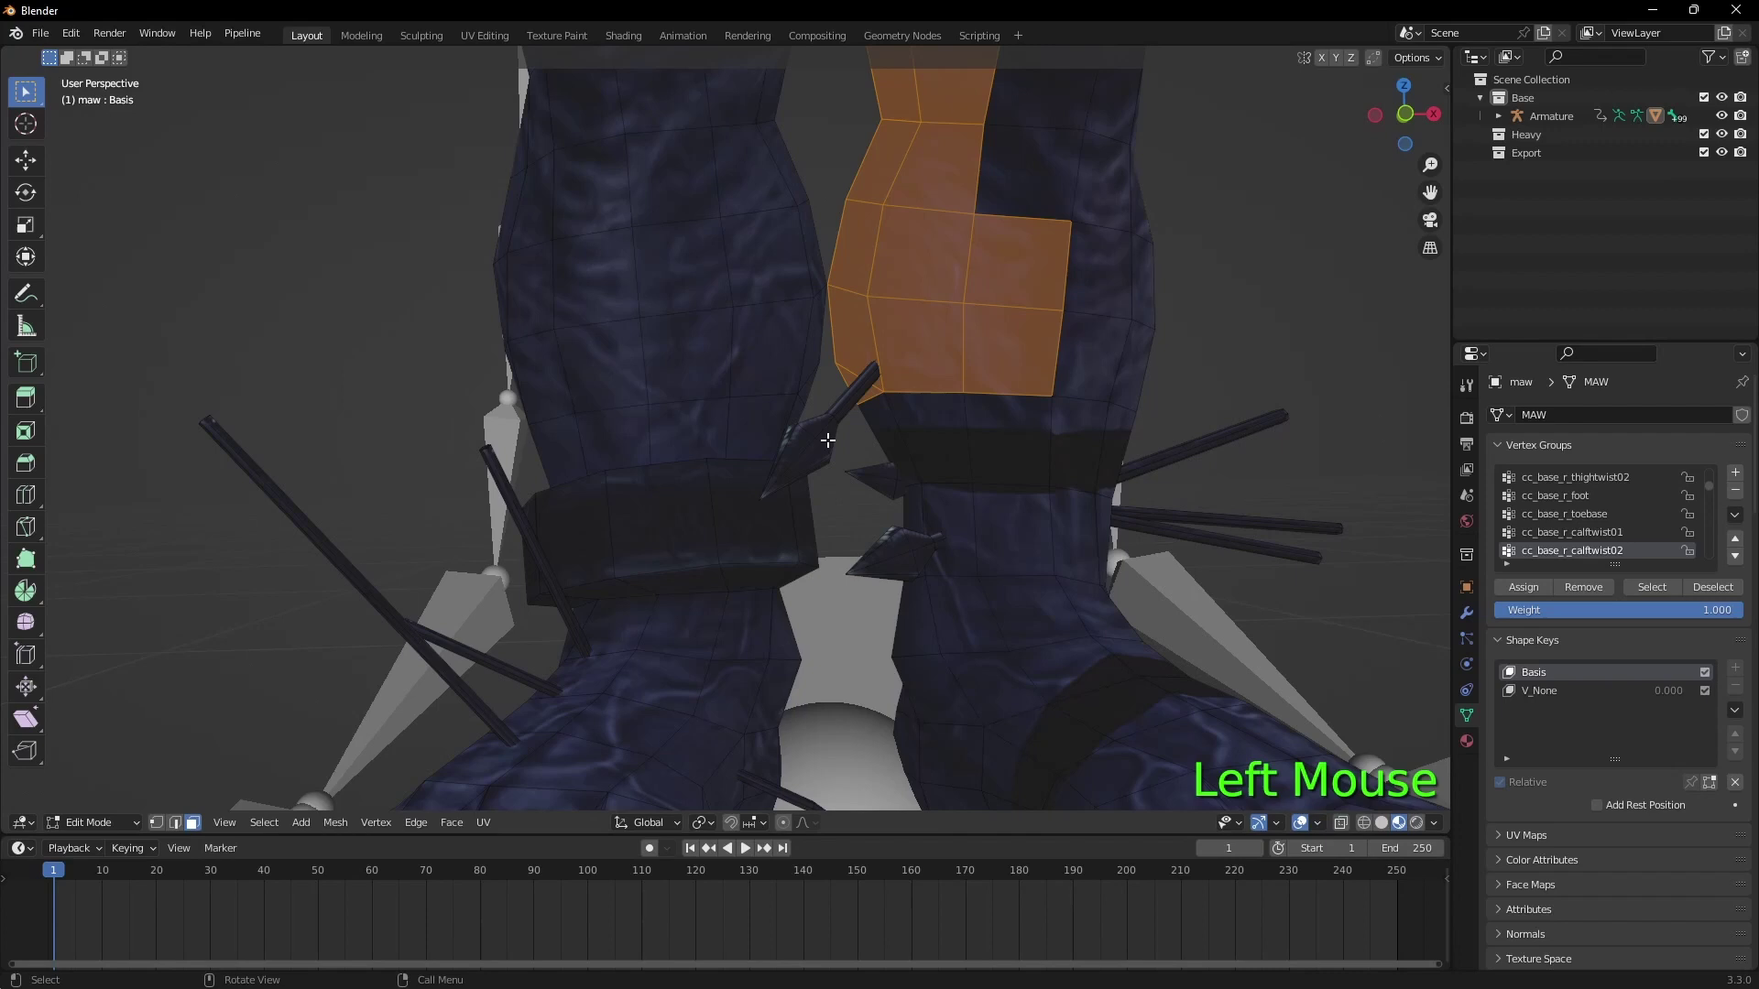
pyautogui.press('c')
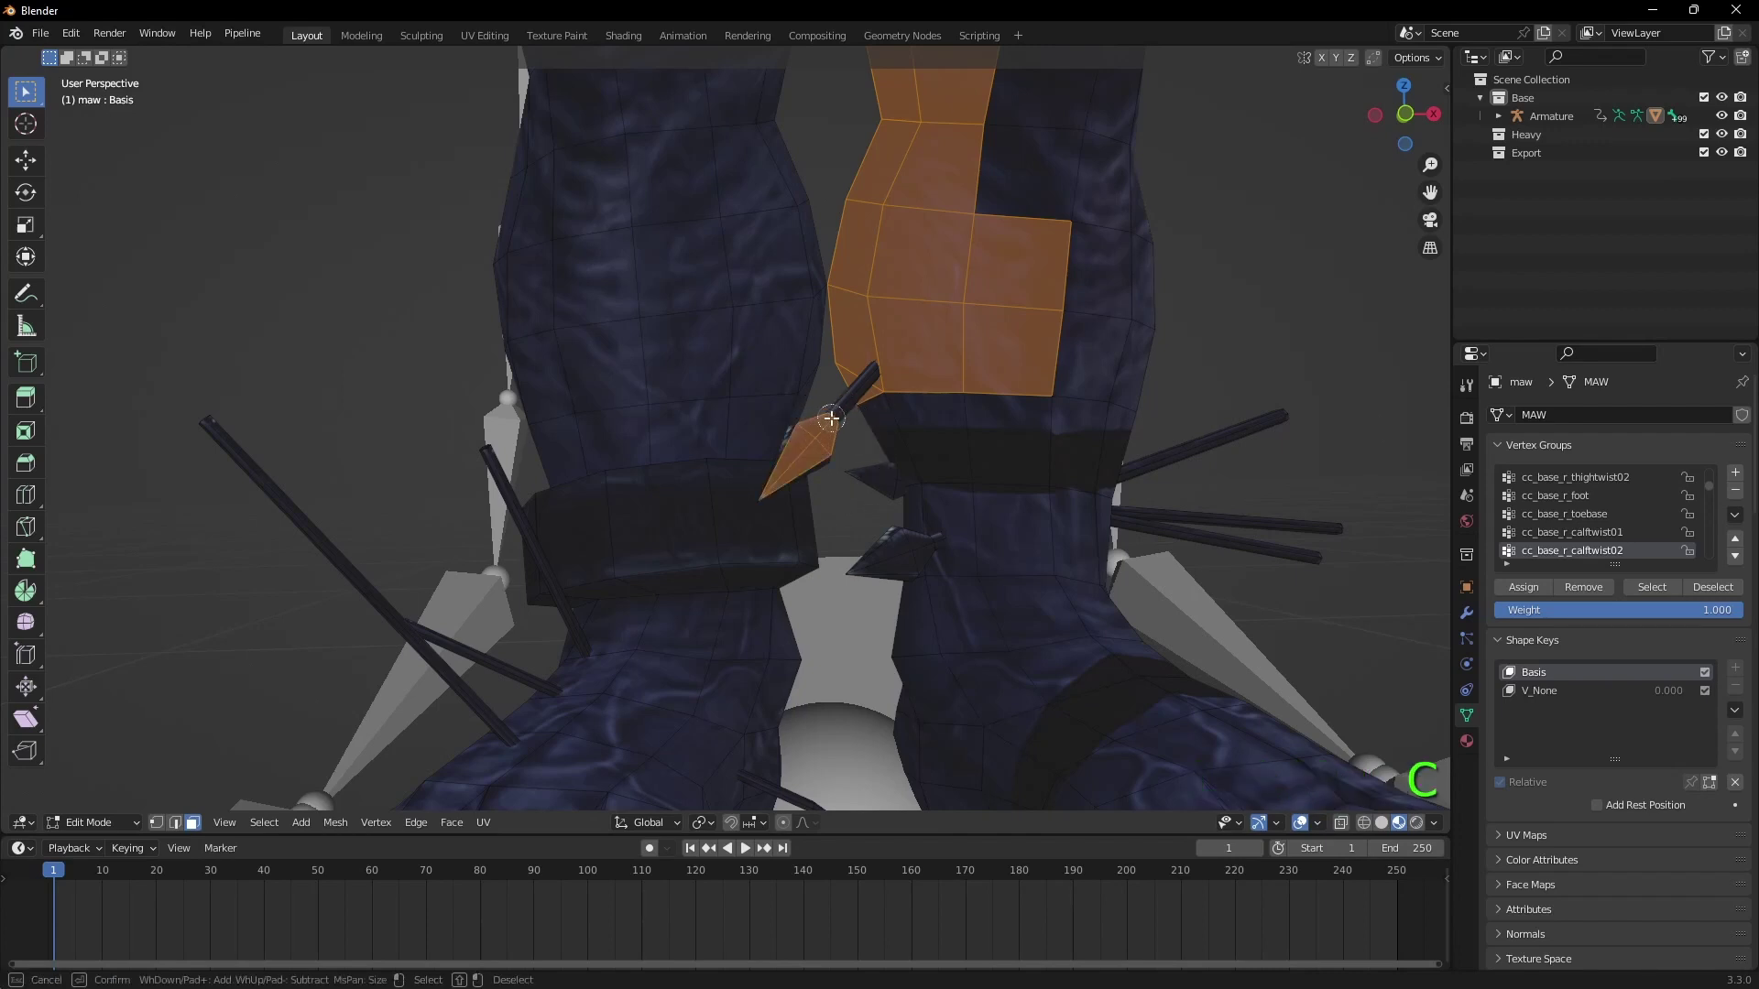
pyautogui.click(161, 832)
pyautogui.press('l')
pyautogui.click(69, 826)
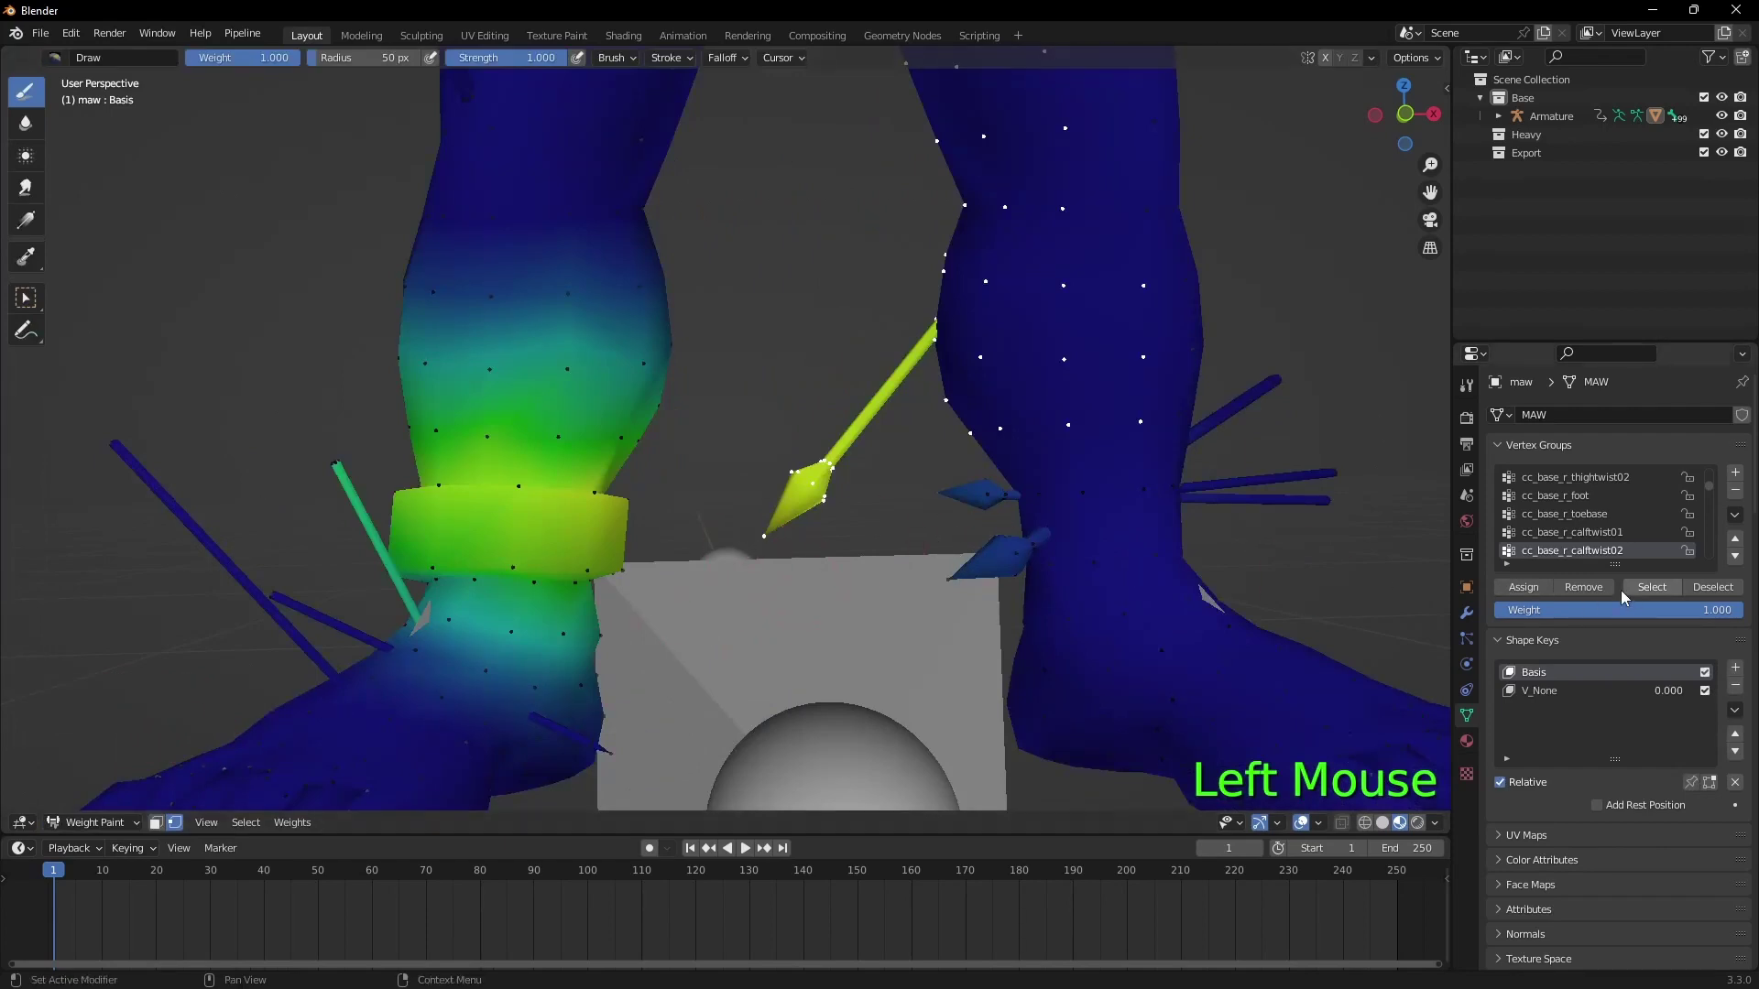
pyautogui.click(1602, 591)
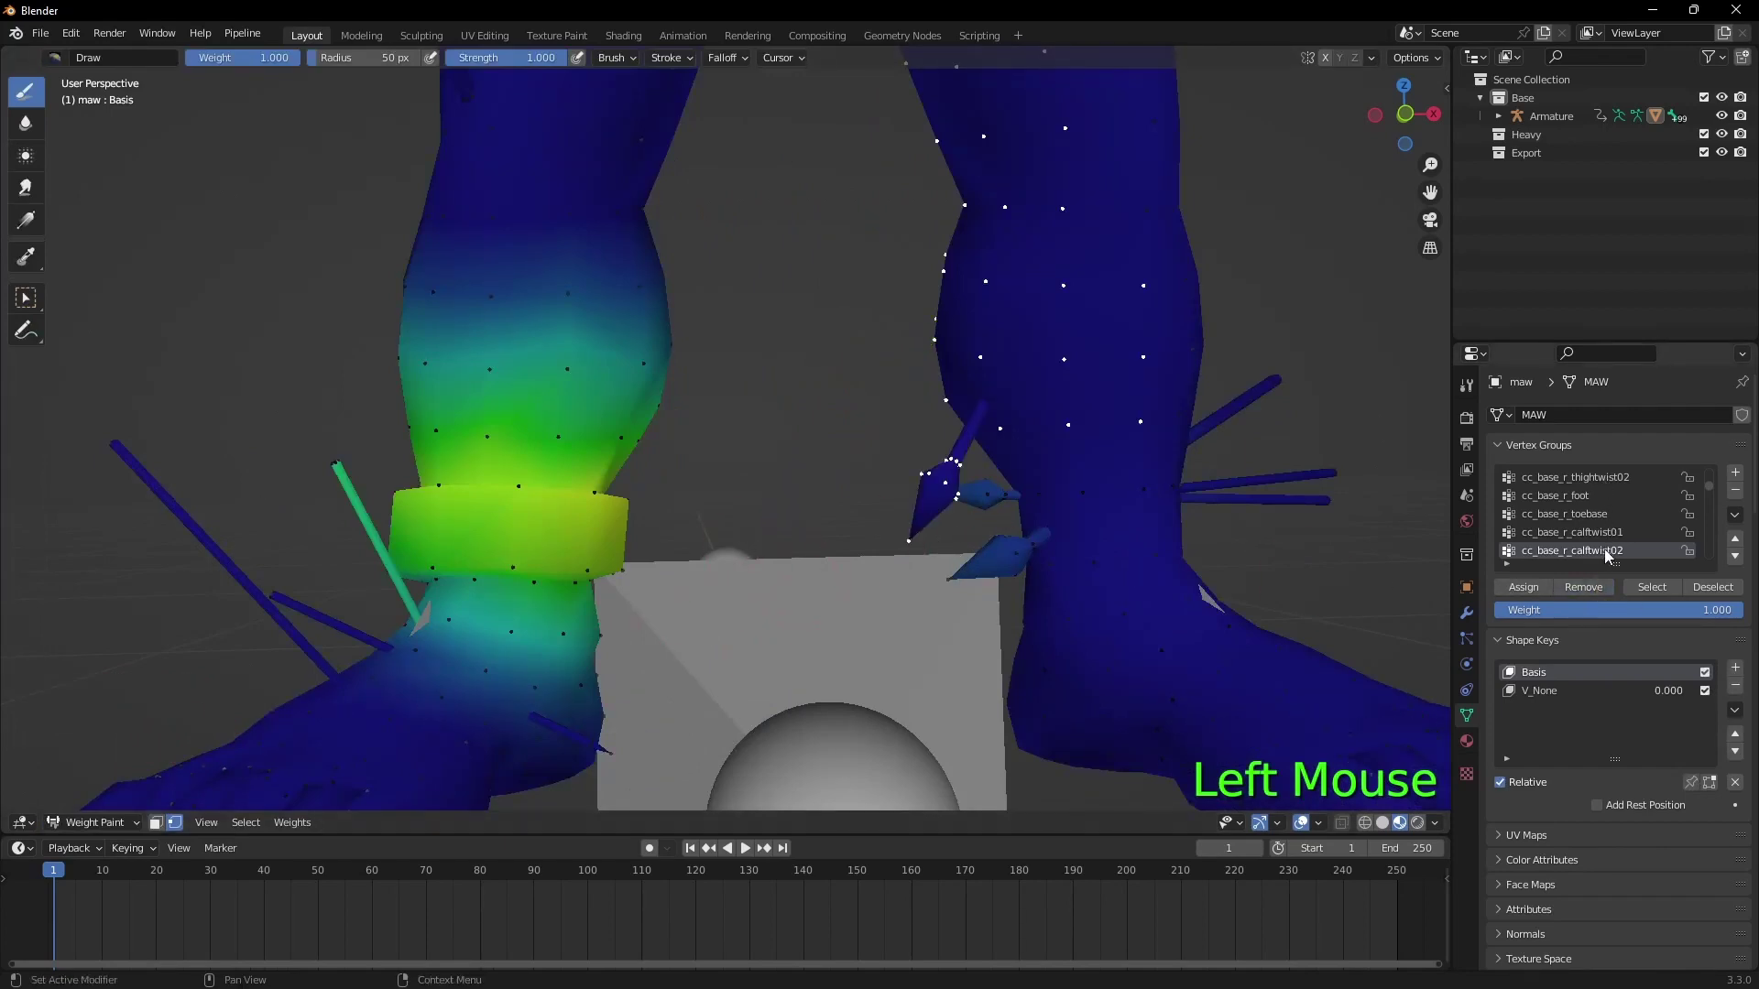
pyautogui.click(1612, 555)
pyautogui.press('Up')
pyautogui.press('Down')
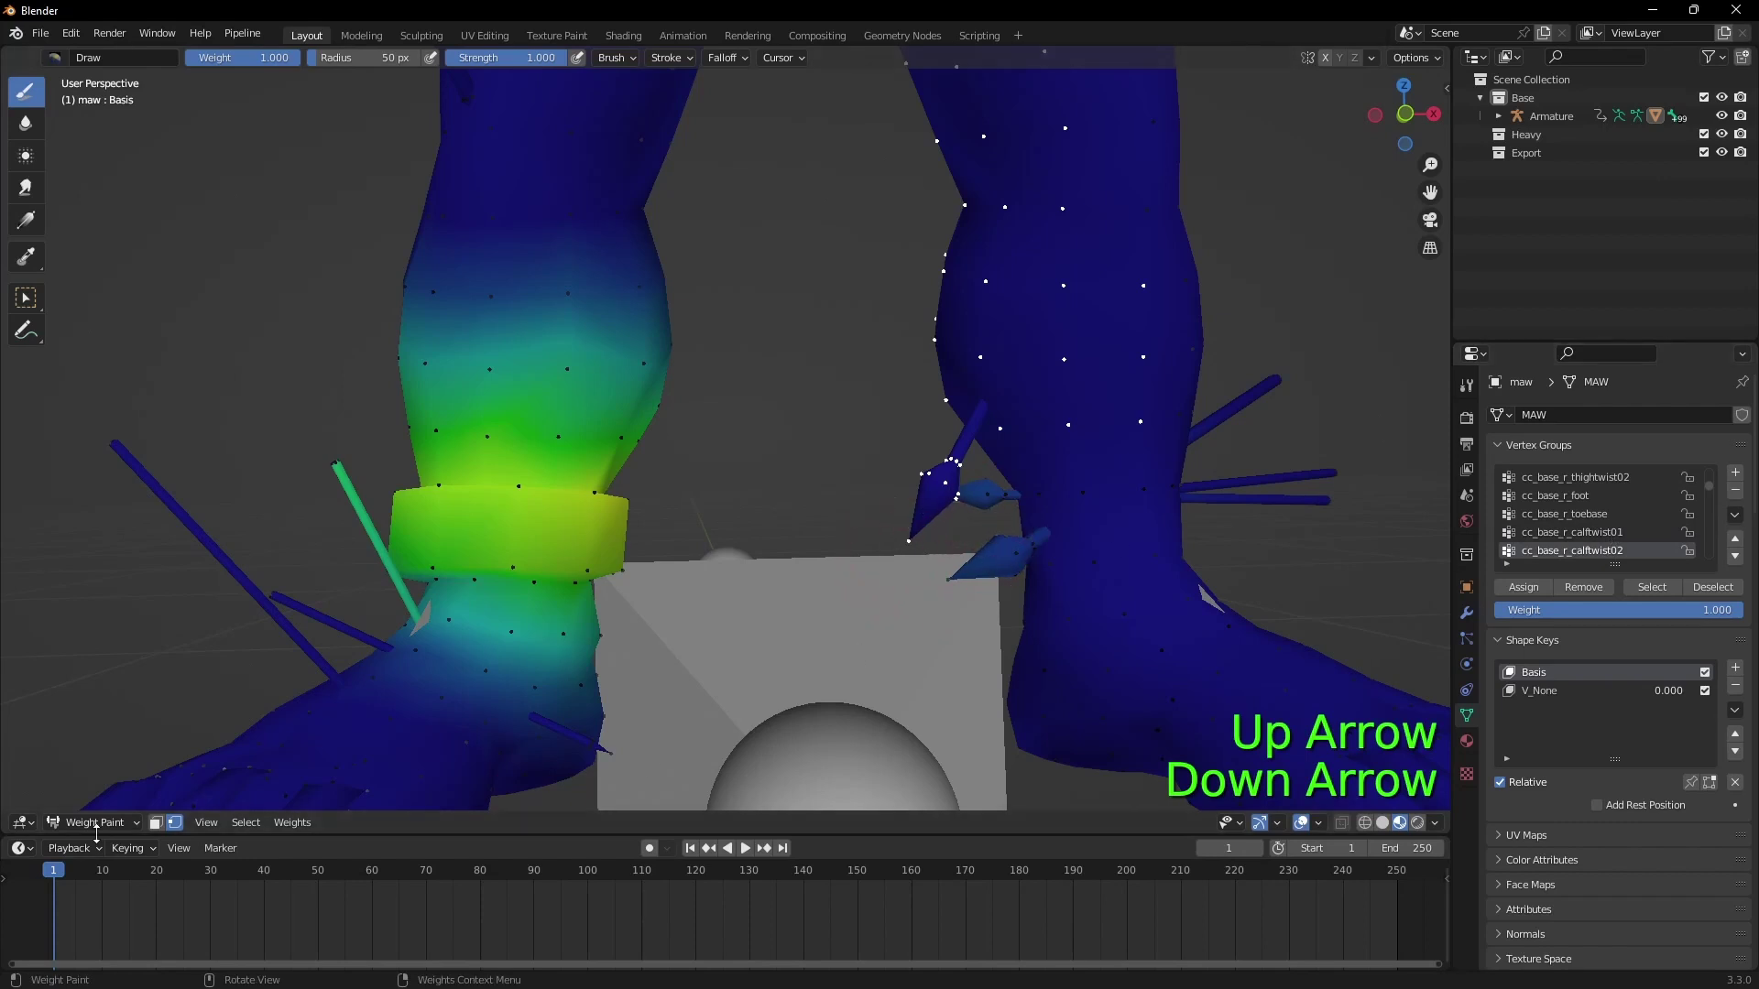
# Step: Select the other linked knee spikes in Edit Mode and return to Weight Paint on cc_base_r_thightwist02
pyautogui.click(100, 826)
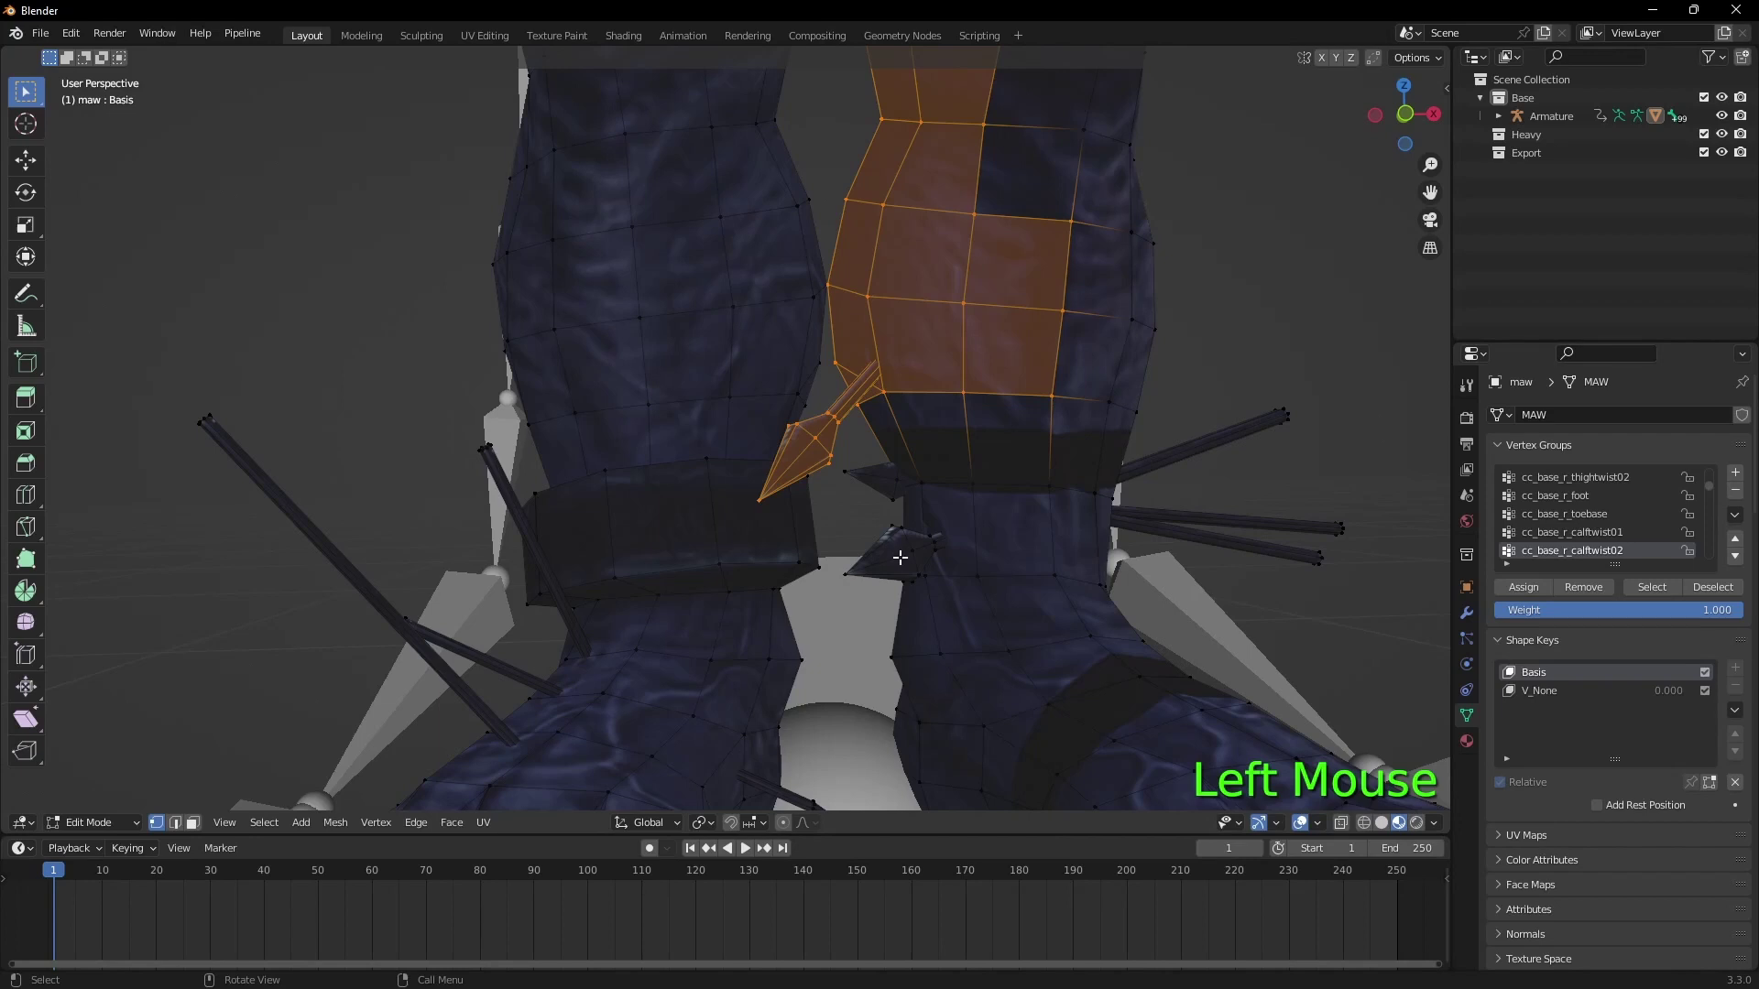
pyautogui.press('l')
pyautogui.press('l')
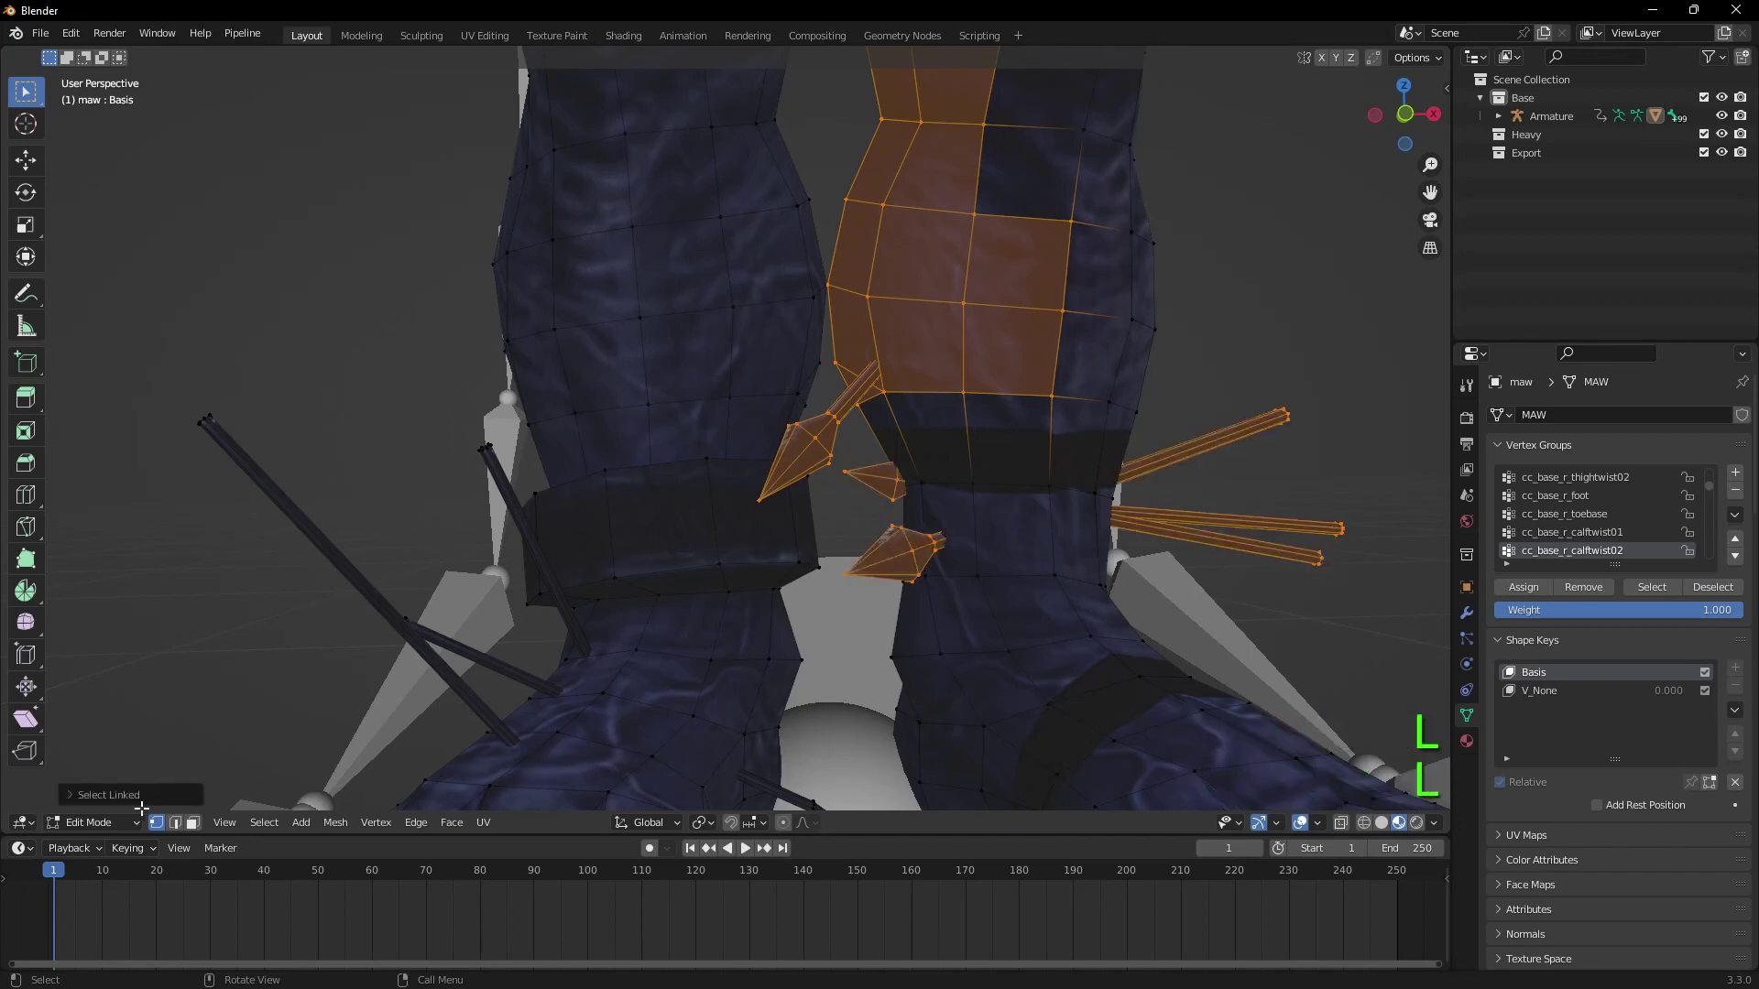
pyautogui.click(98, 827)
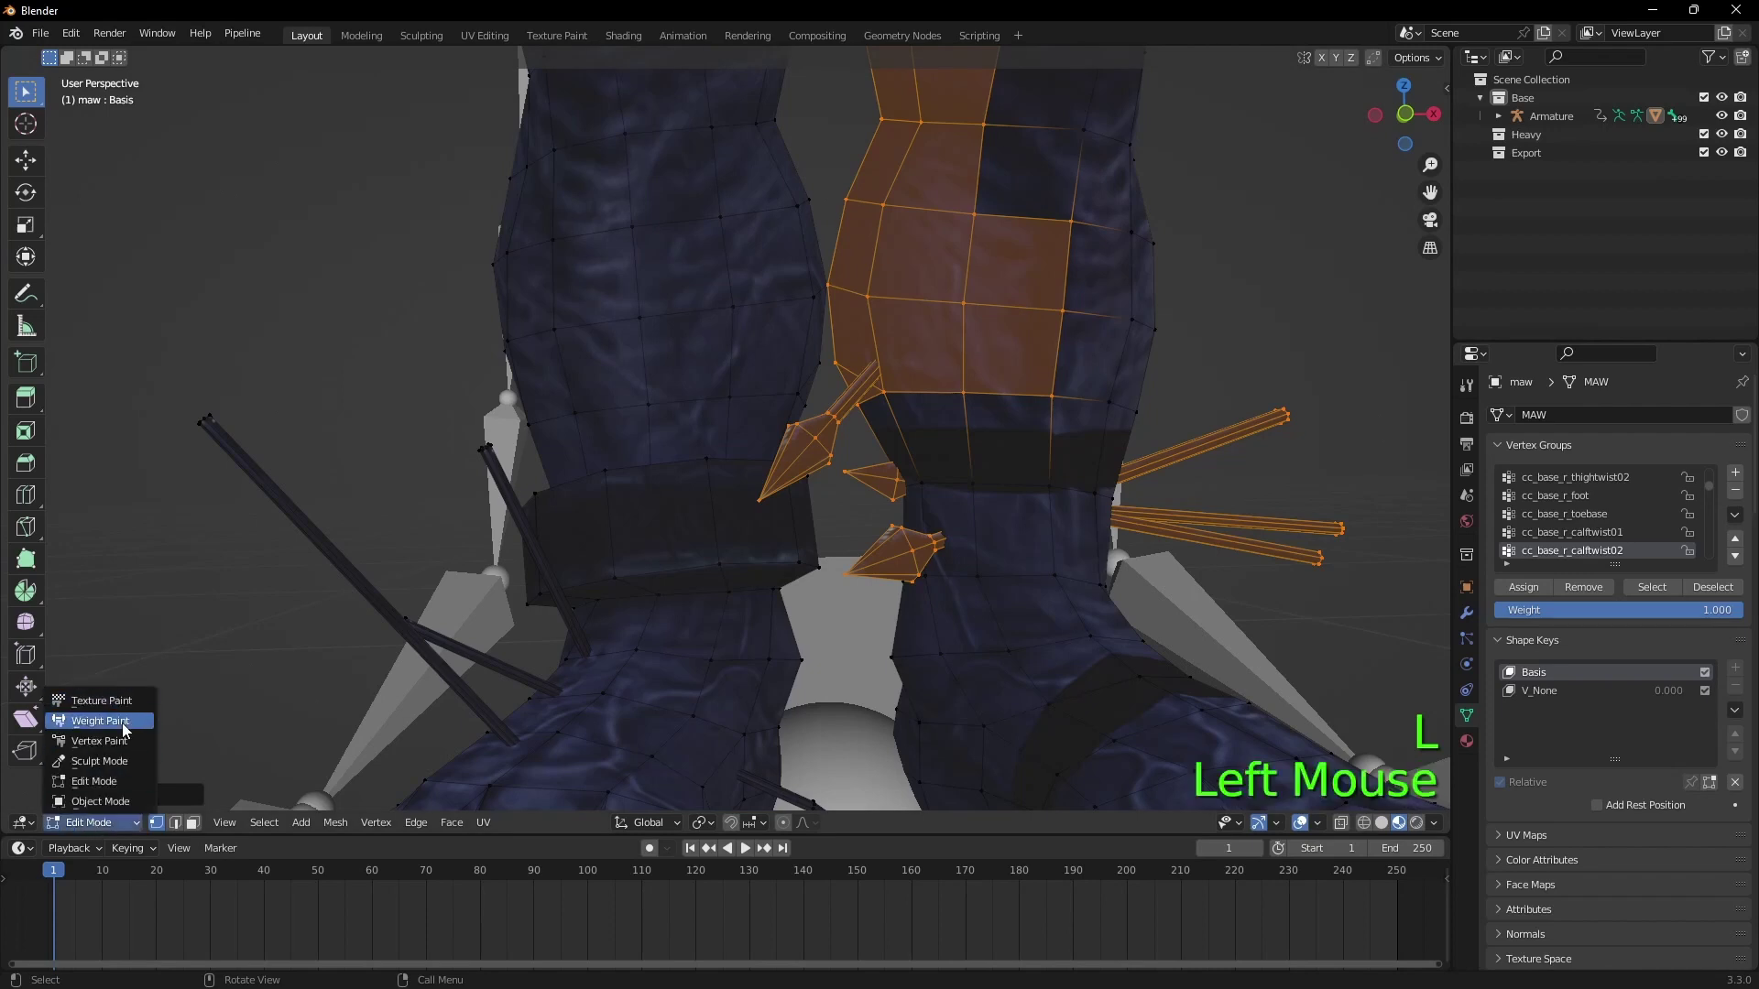
pyautogui.click(1592, 593)
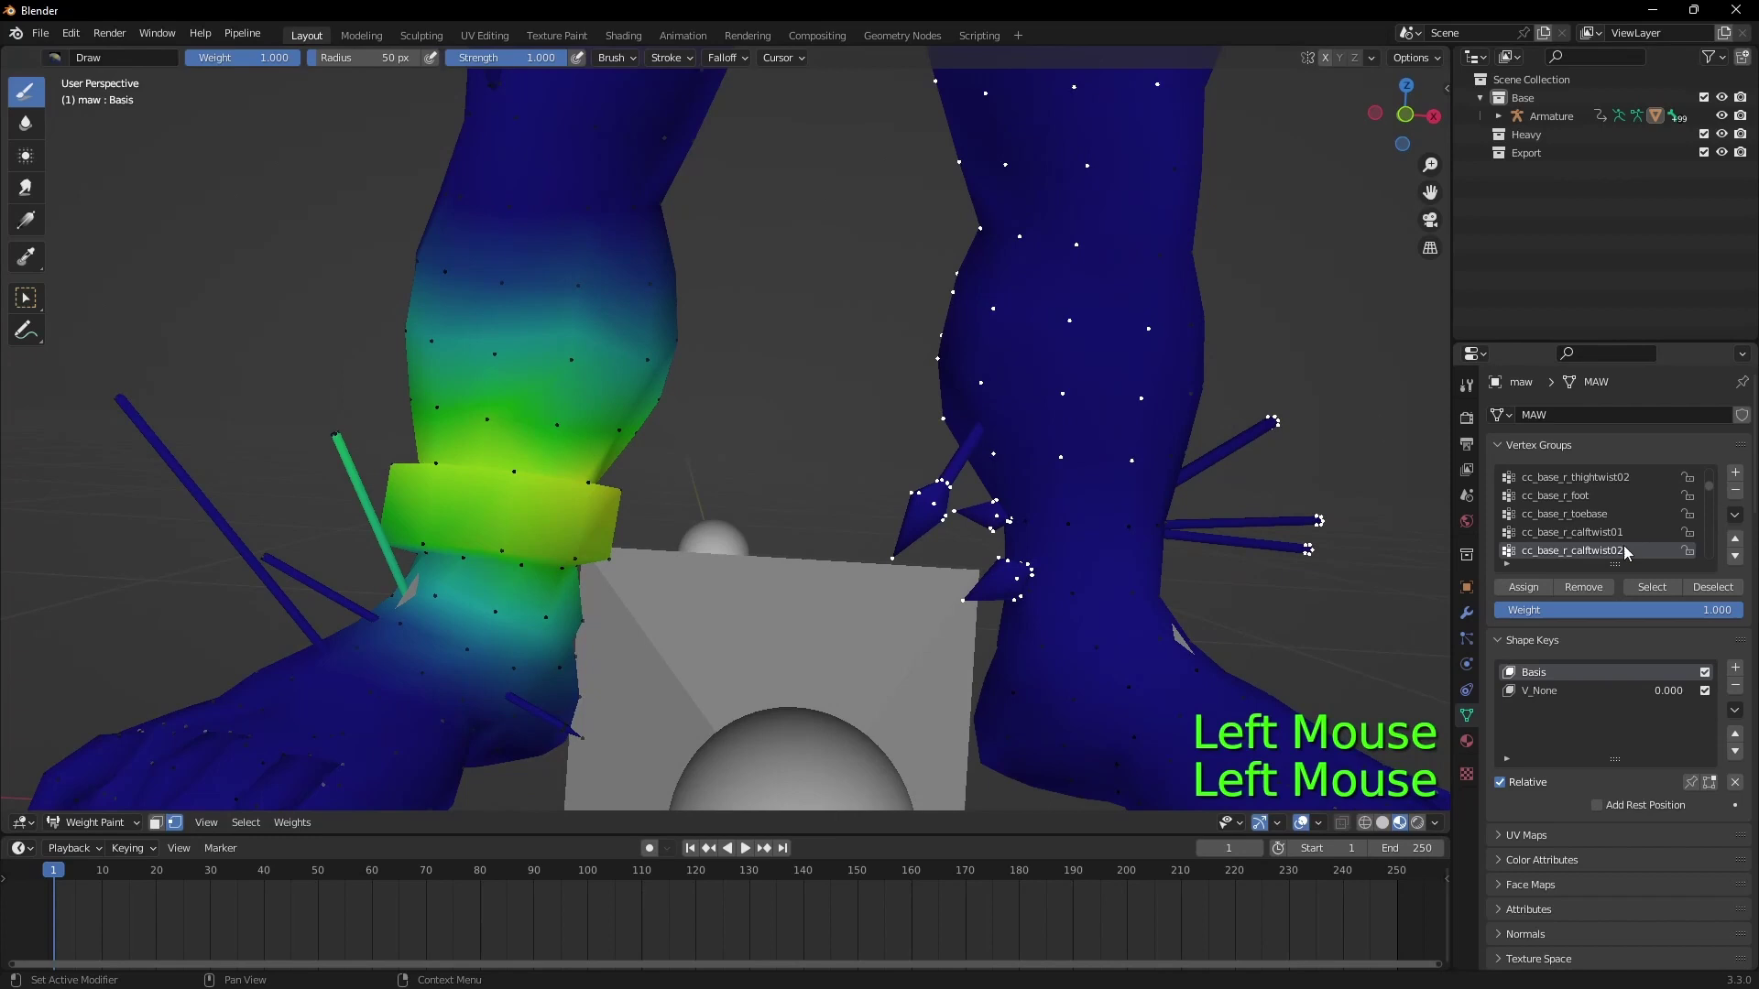
# Step: Cycle the calf and thigh twist groups to review their weights on the spikes
pyautogui.press('Down')
pyautogui.press('Down')
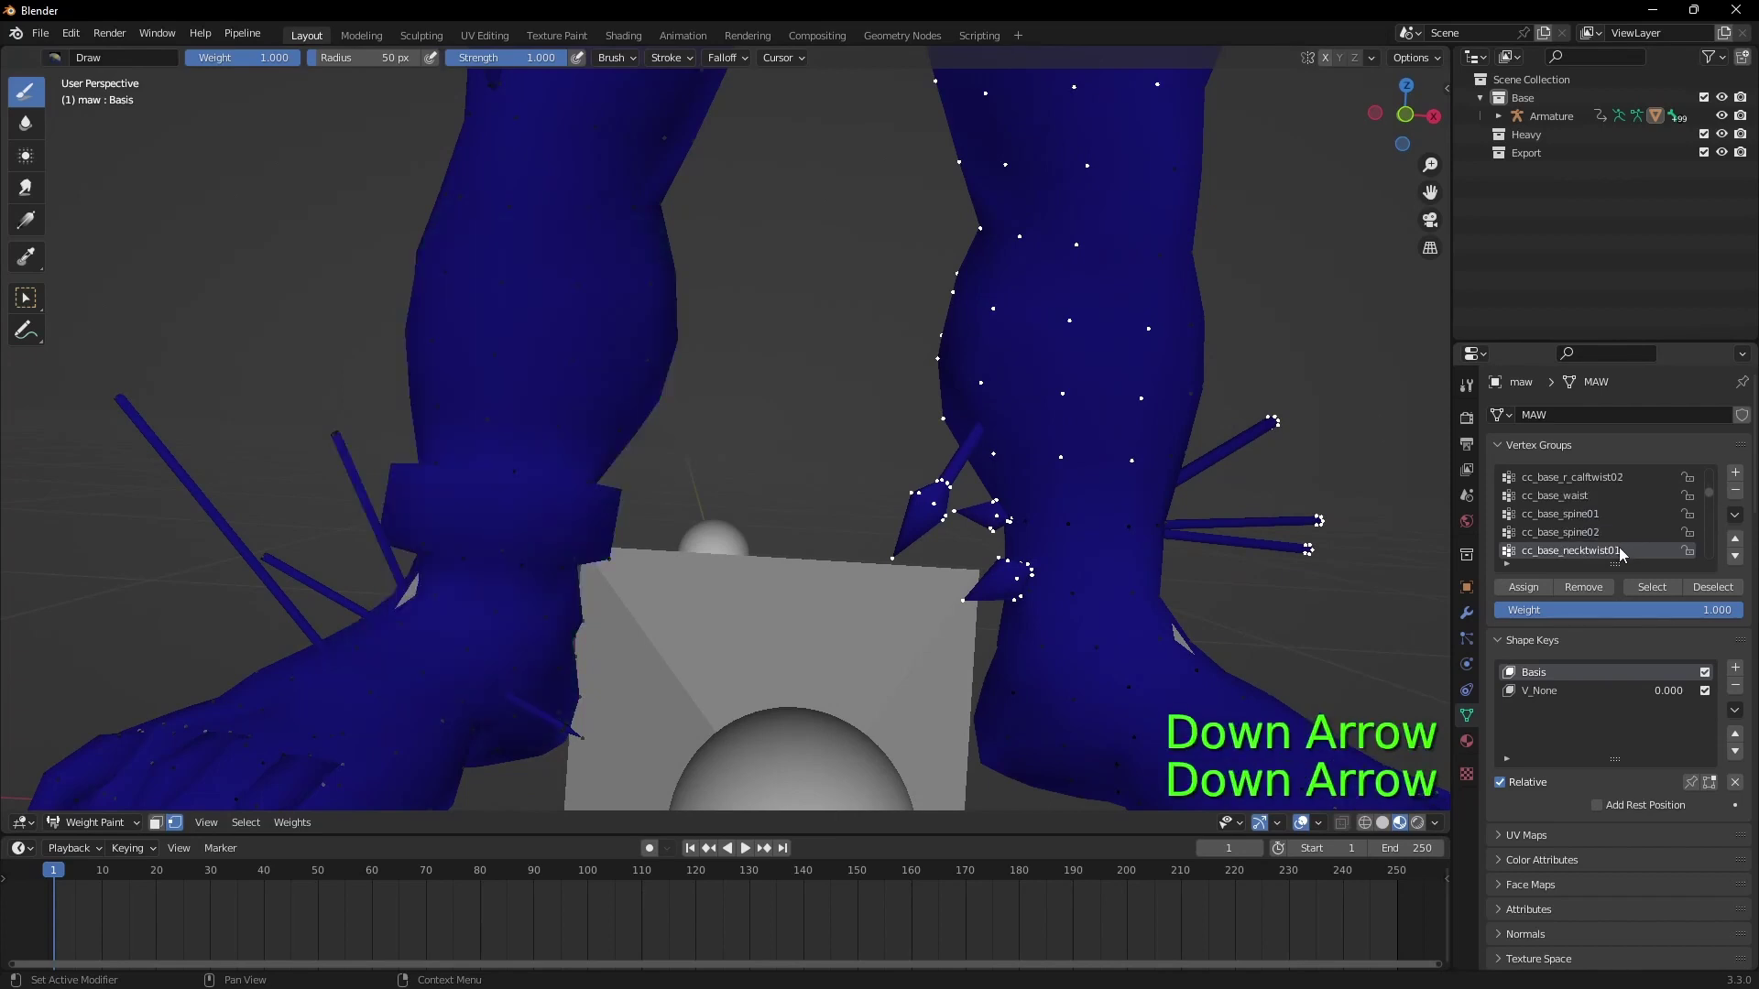
pyautogui.press('Up')
pyautogui.press('Down')
pyautogui.press('Down')
pyautogui.press('Up')
pyautogui.press('Up')
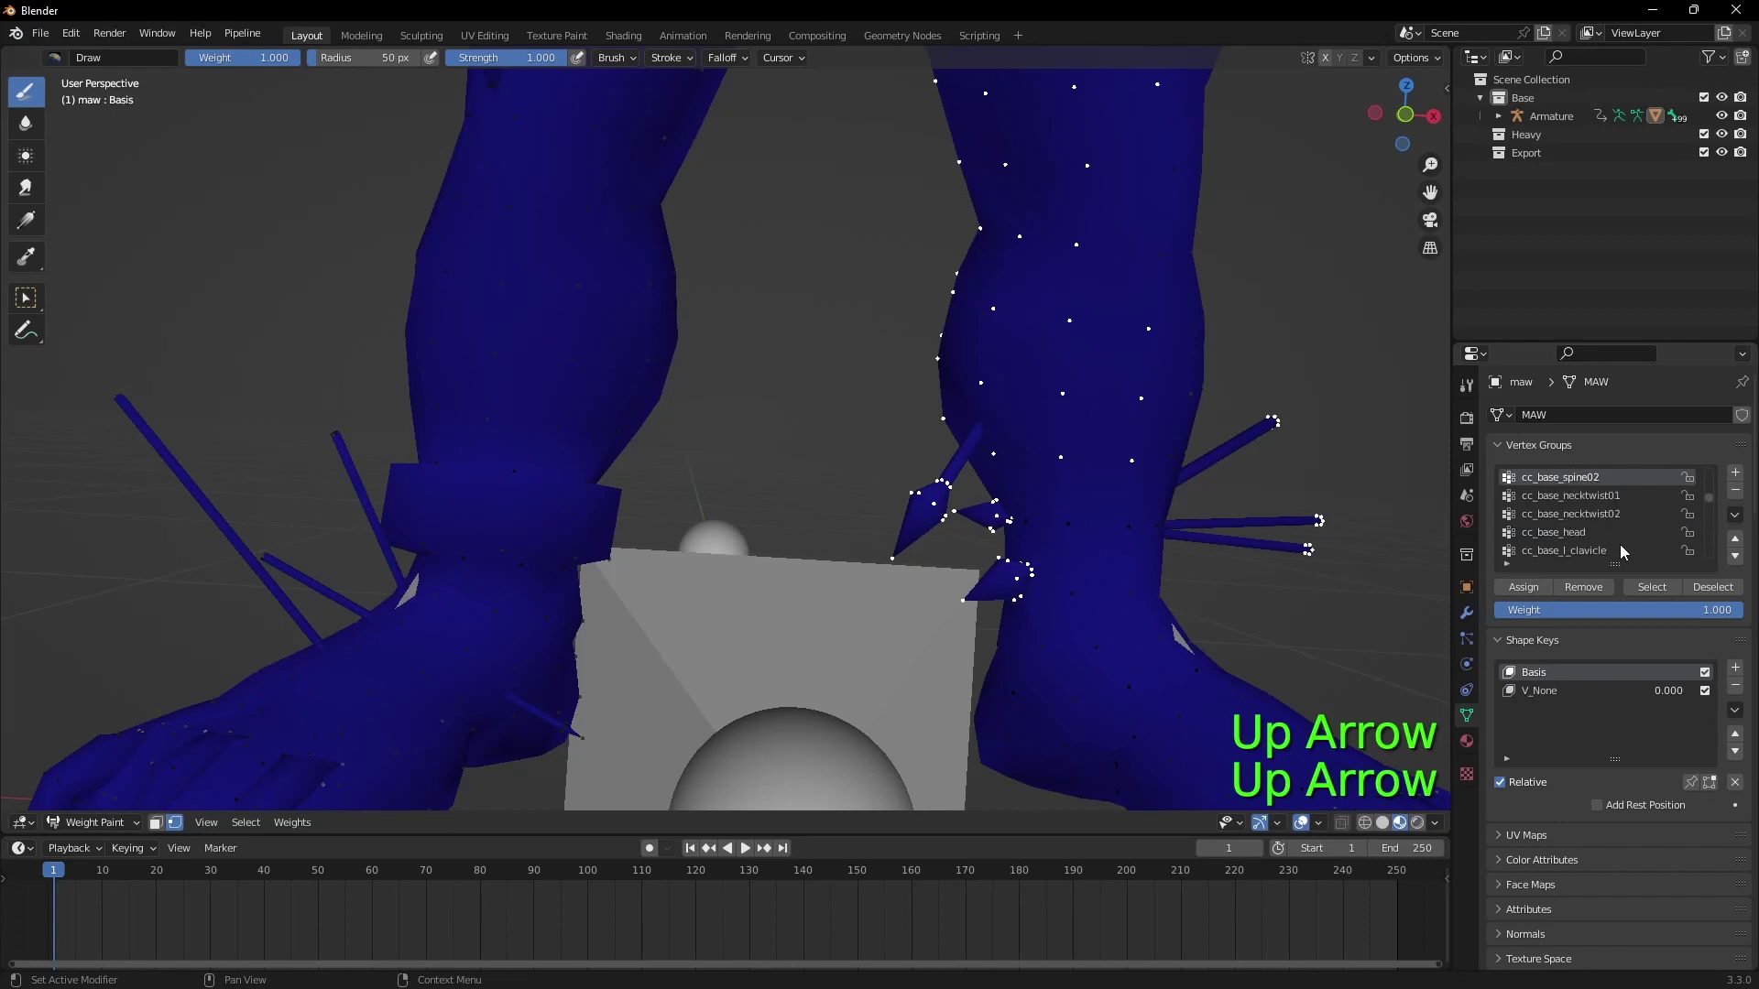
pyautogui.press('Down')
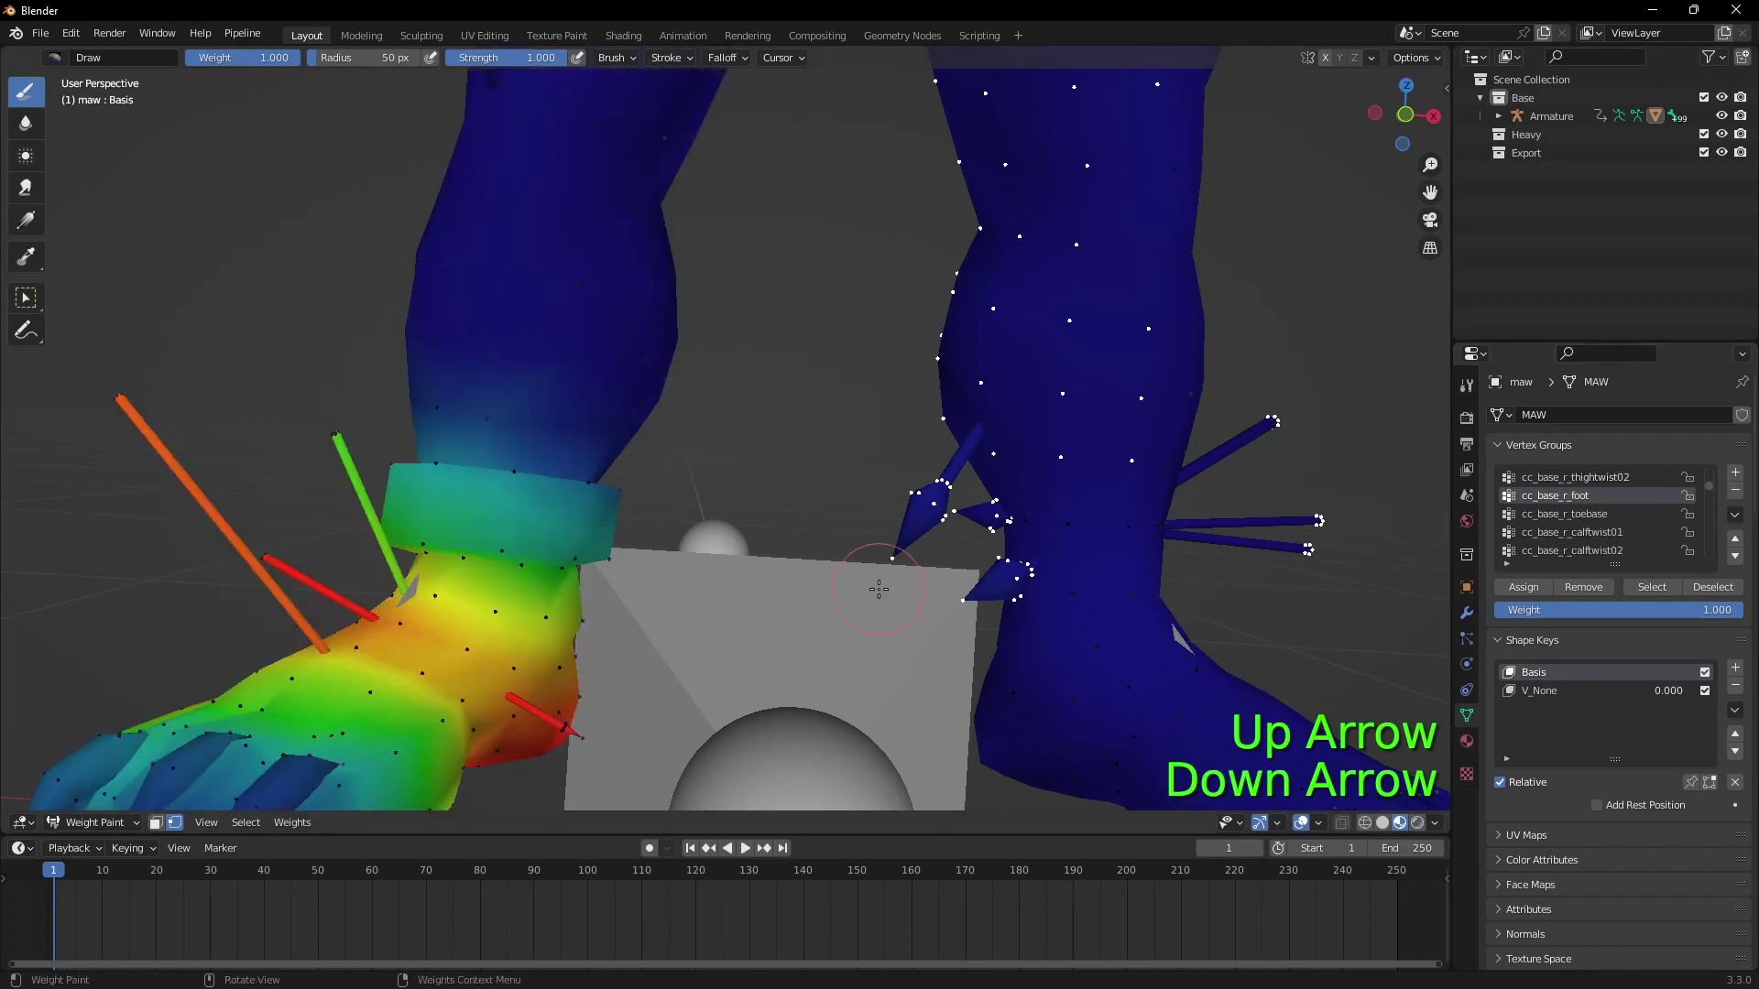
# Step: Pick further vertex groups in the list to inspect the spike weights
pyautogui.click(1587, 597)
pyautogui.press('Up')
pyautogui.click(1598, 593)
pyautogui.press('Up')
pyautogui.press('Up')
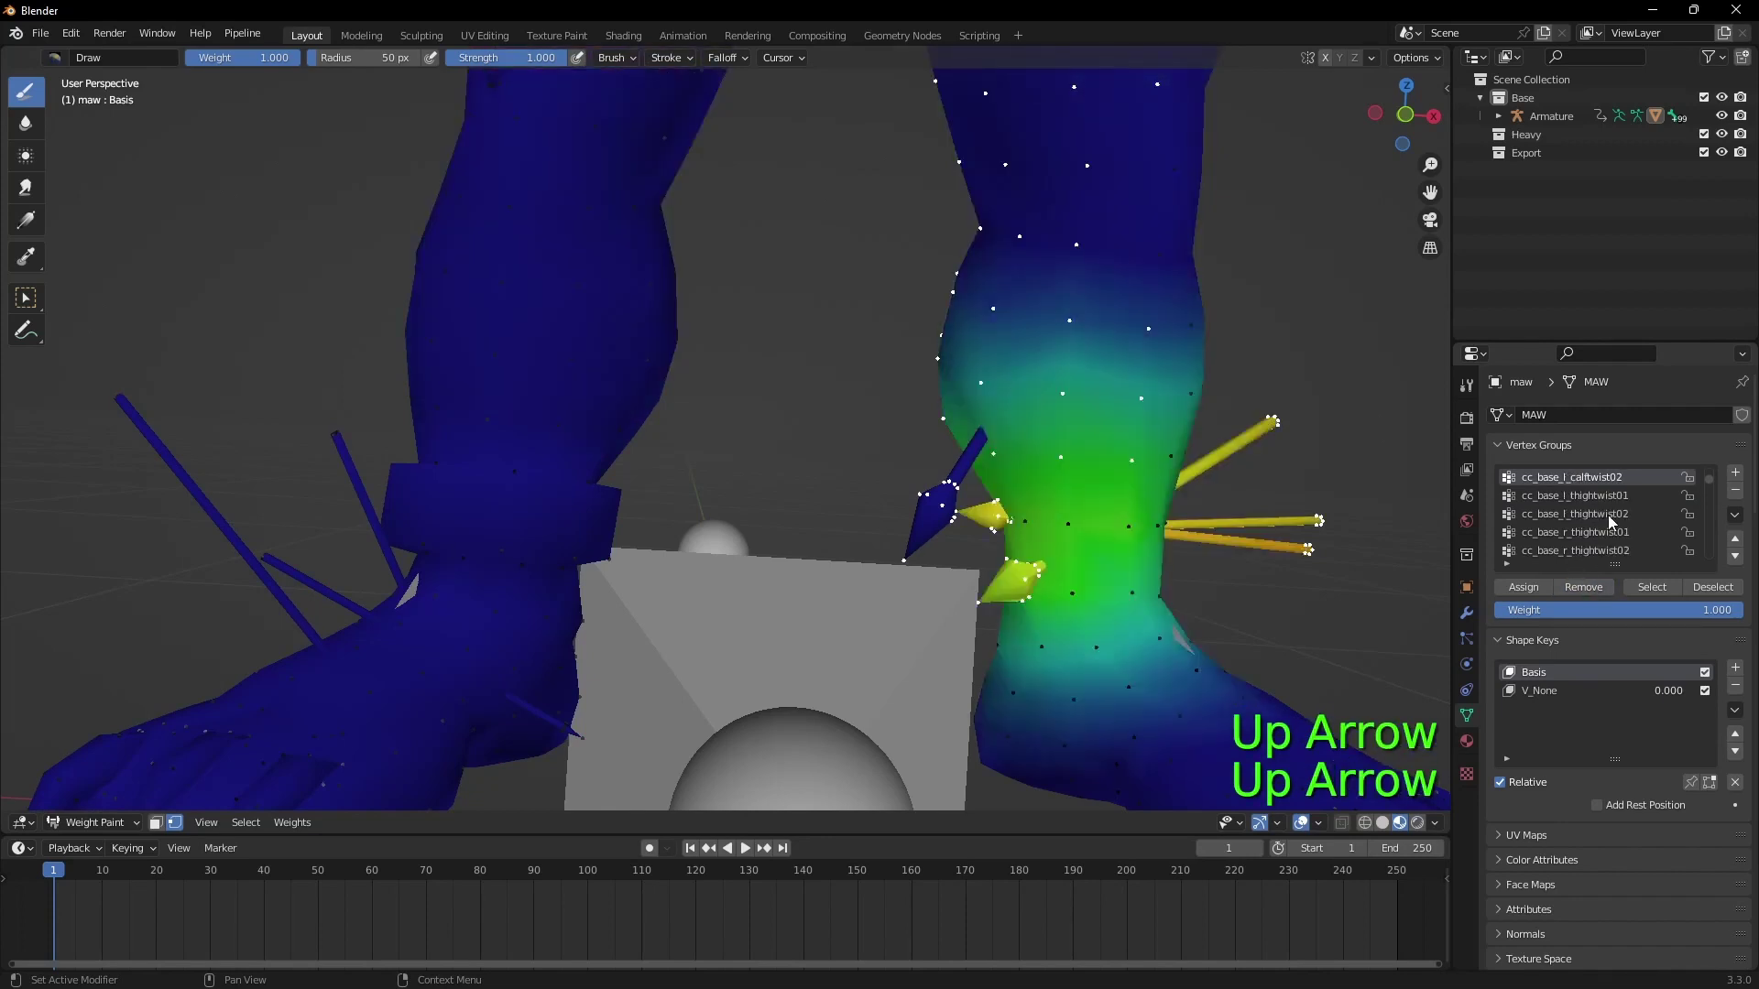
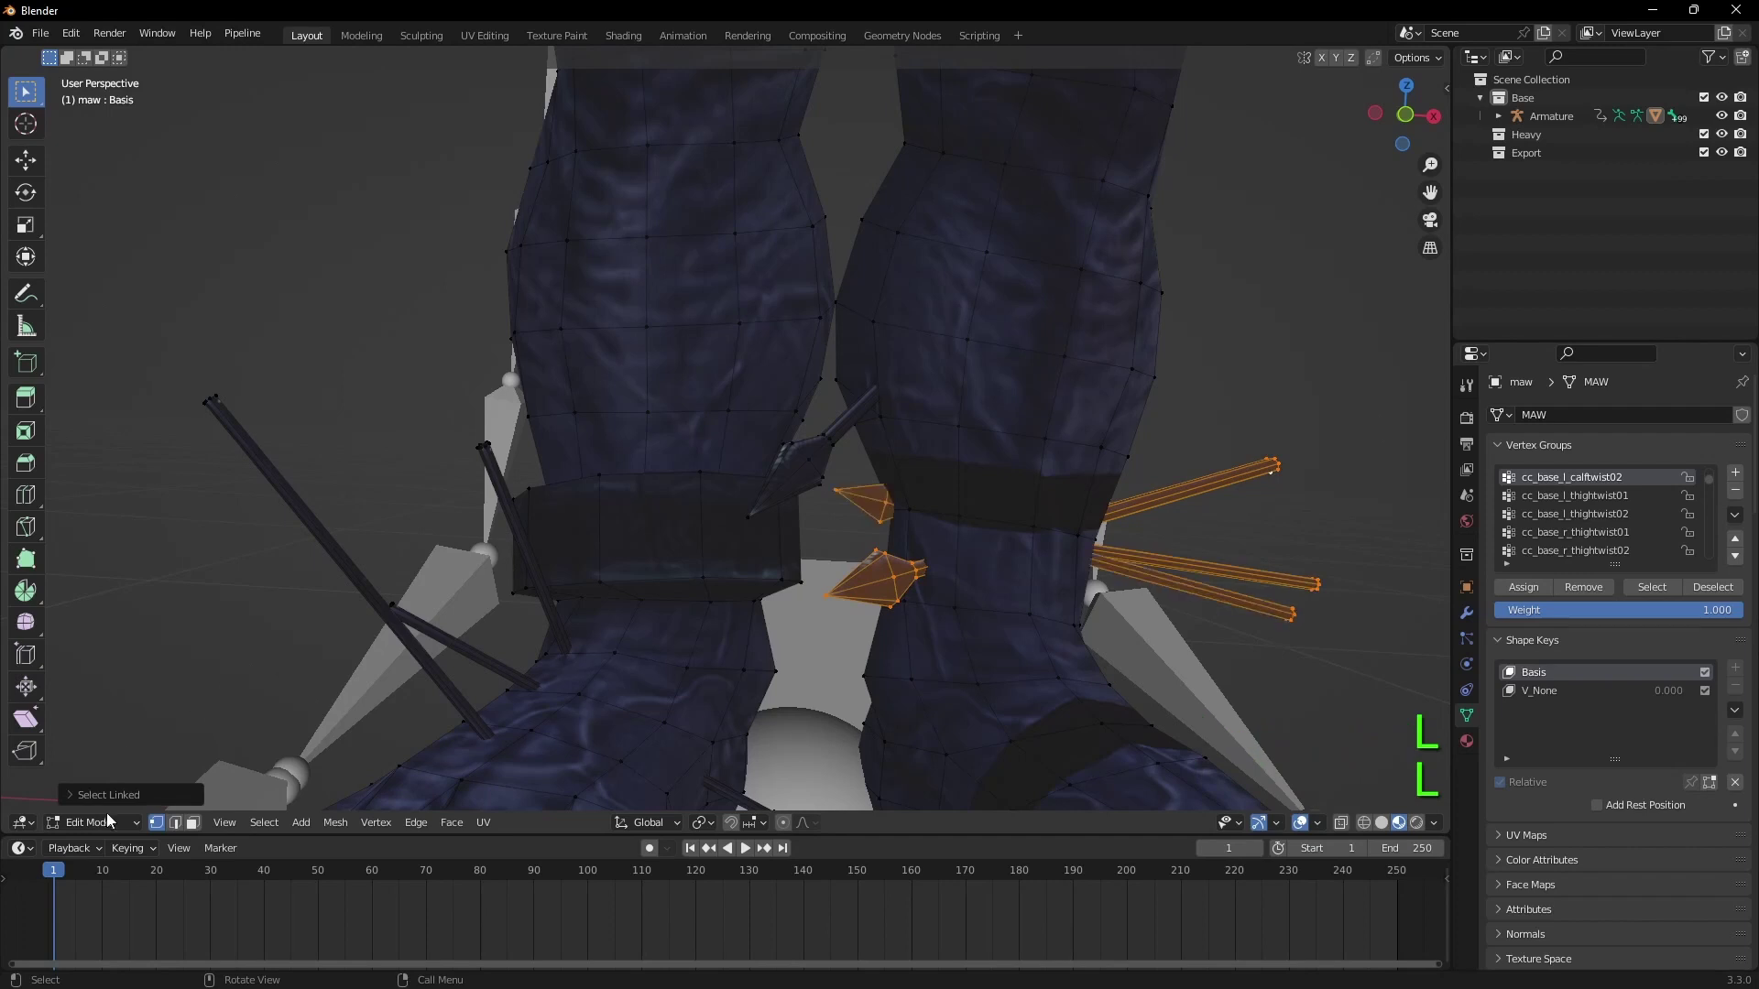
# Step: After selecting the left-leg spikes, return to Weight Paint showing the cc_base_hip weights
pyautogui.click(117, 825)
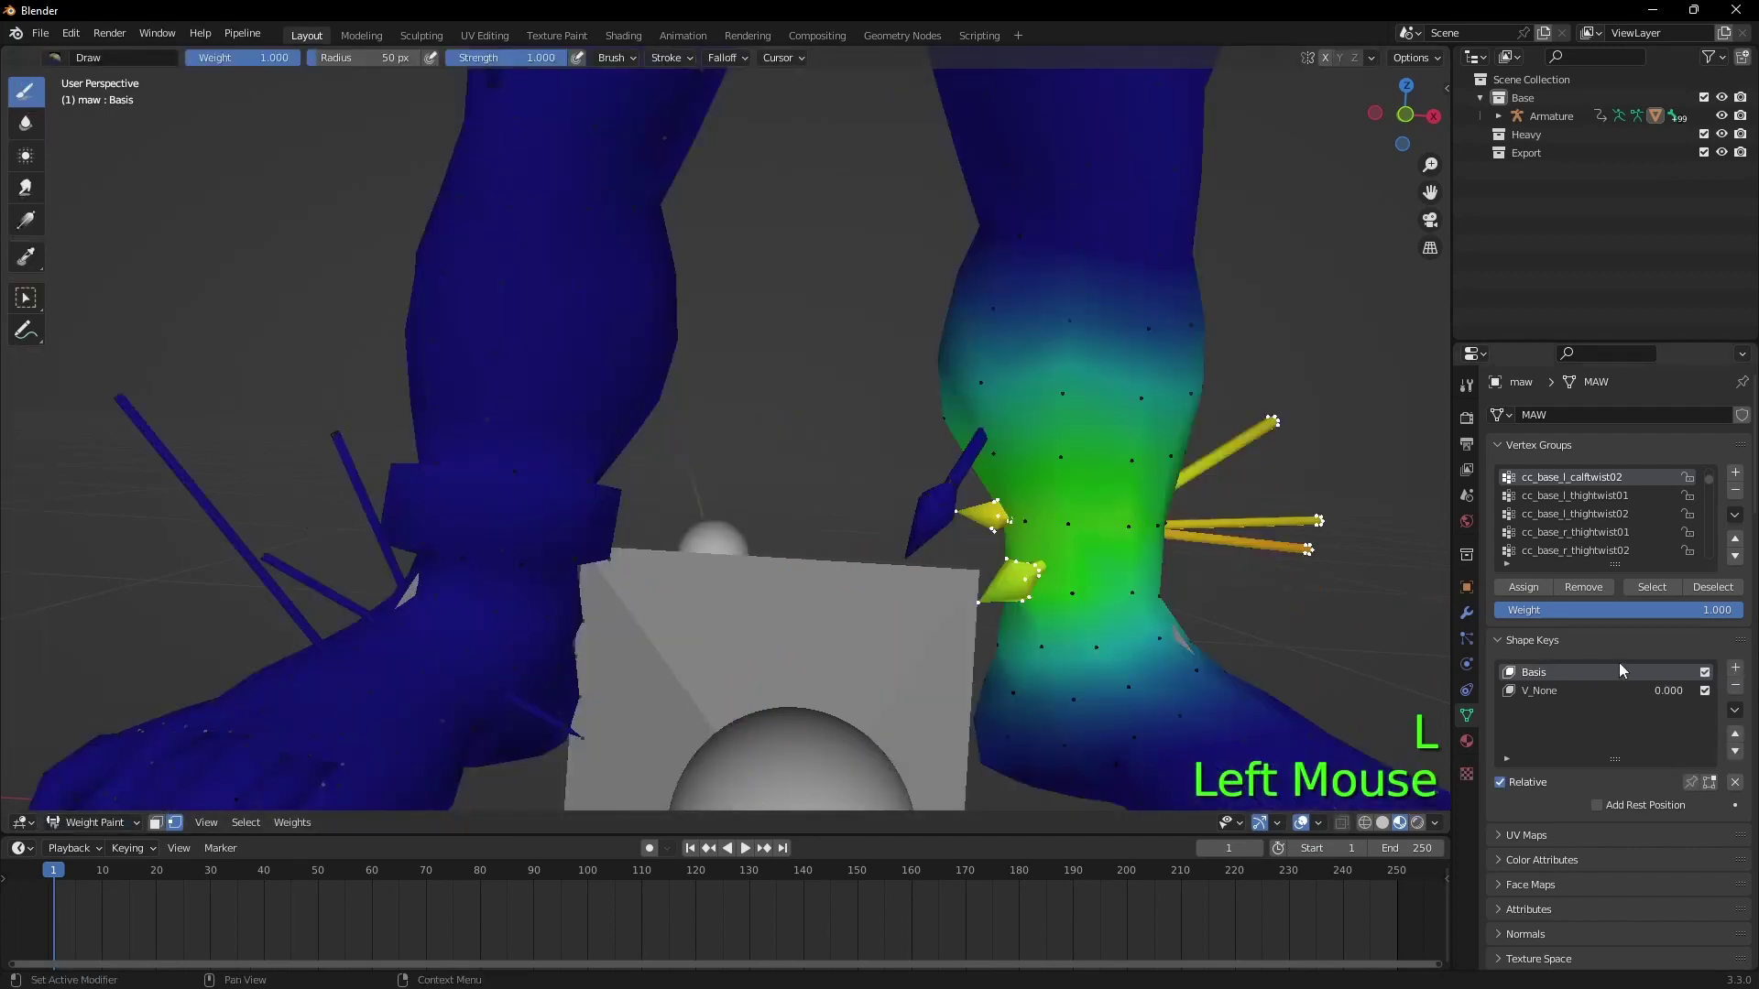
pyautogui.click(1529, 597)
pyautogui.press('Up')
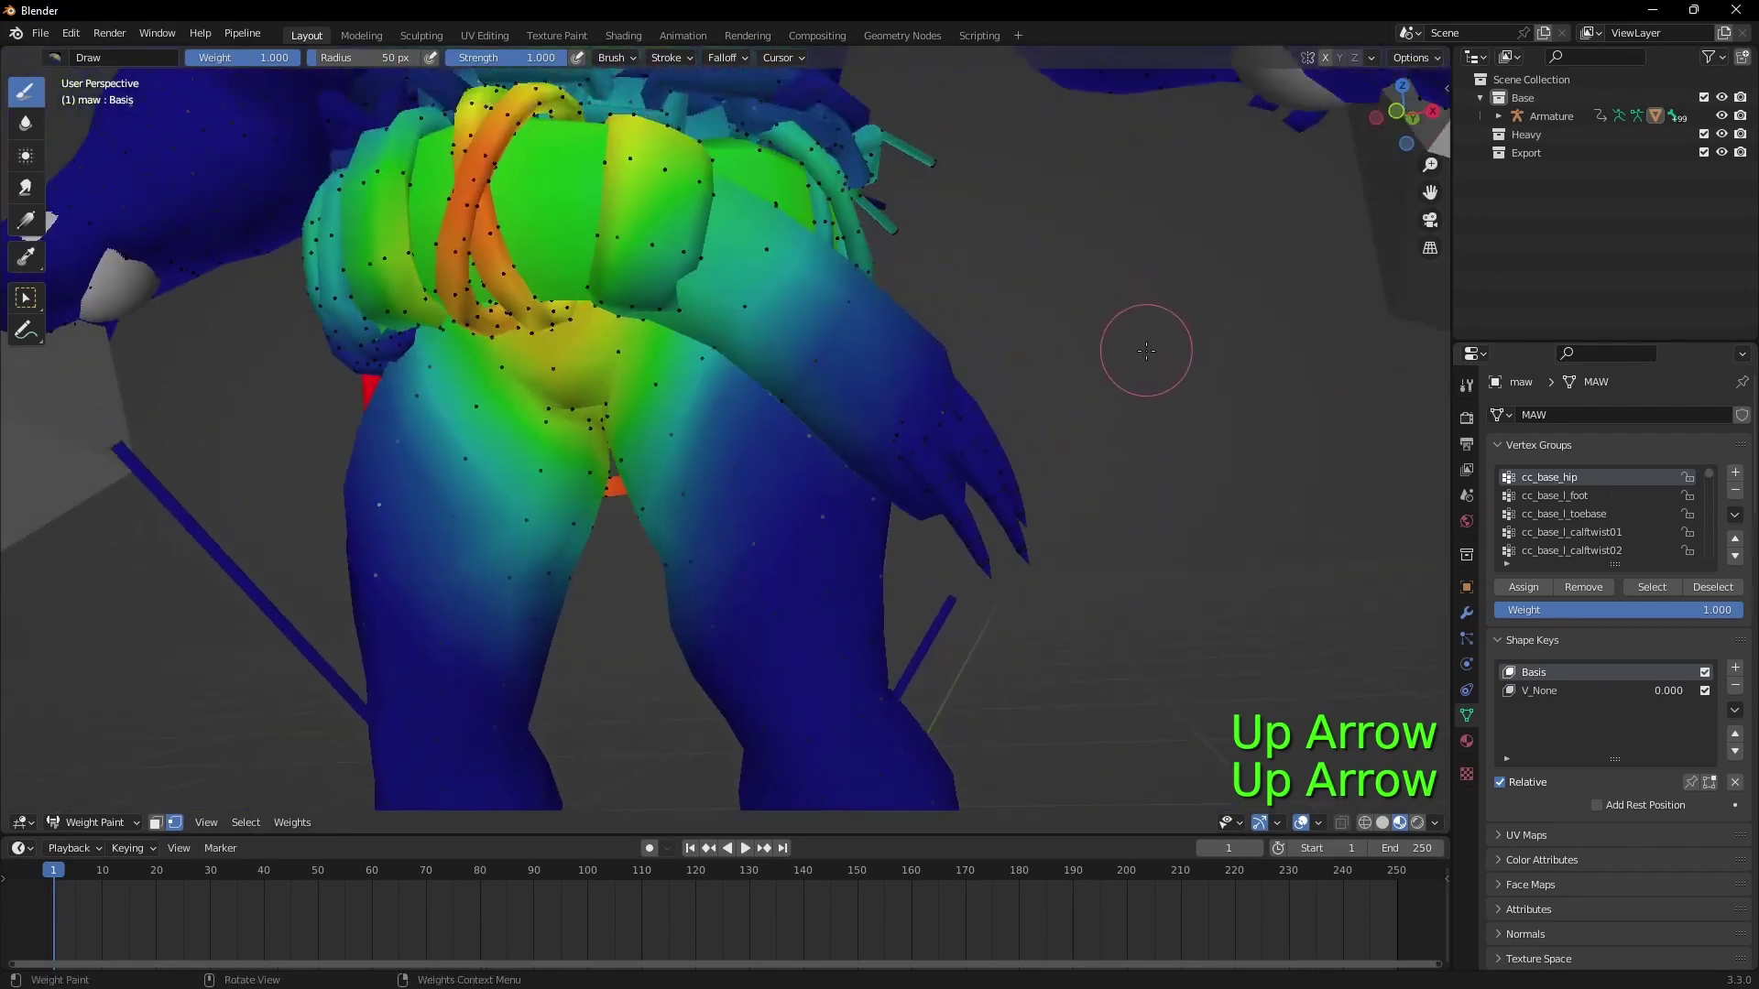
# Step: Step through two more vertex groups, enter Edit Mode and circle-select the loose hip mesh pieces
pyautogui.press('Down')
pyautogui.press('Down')
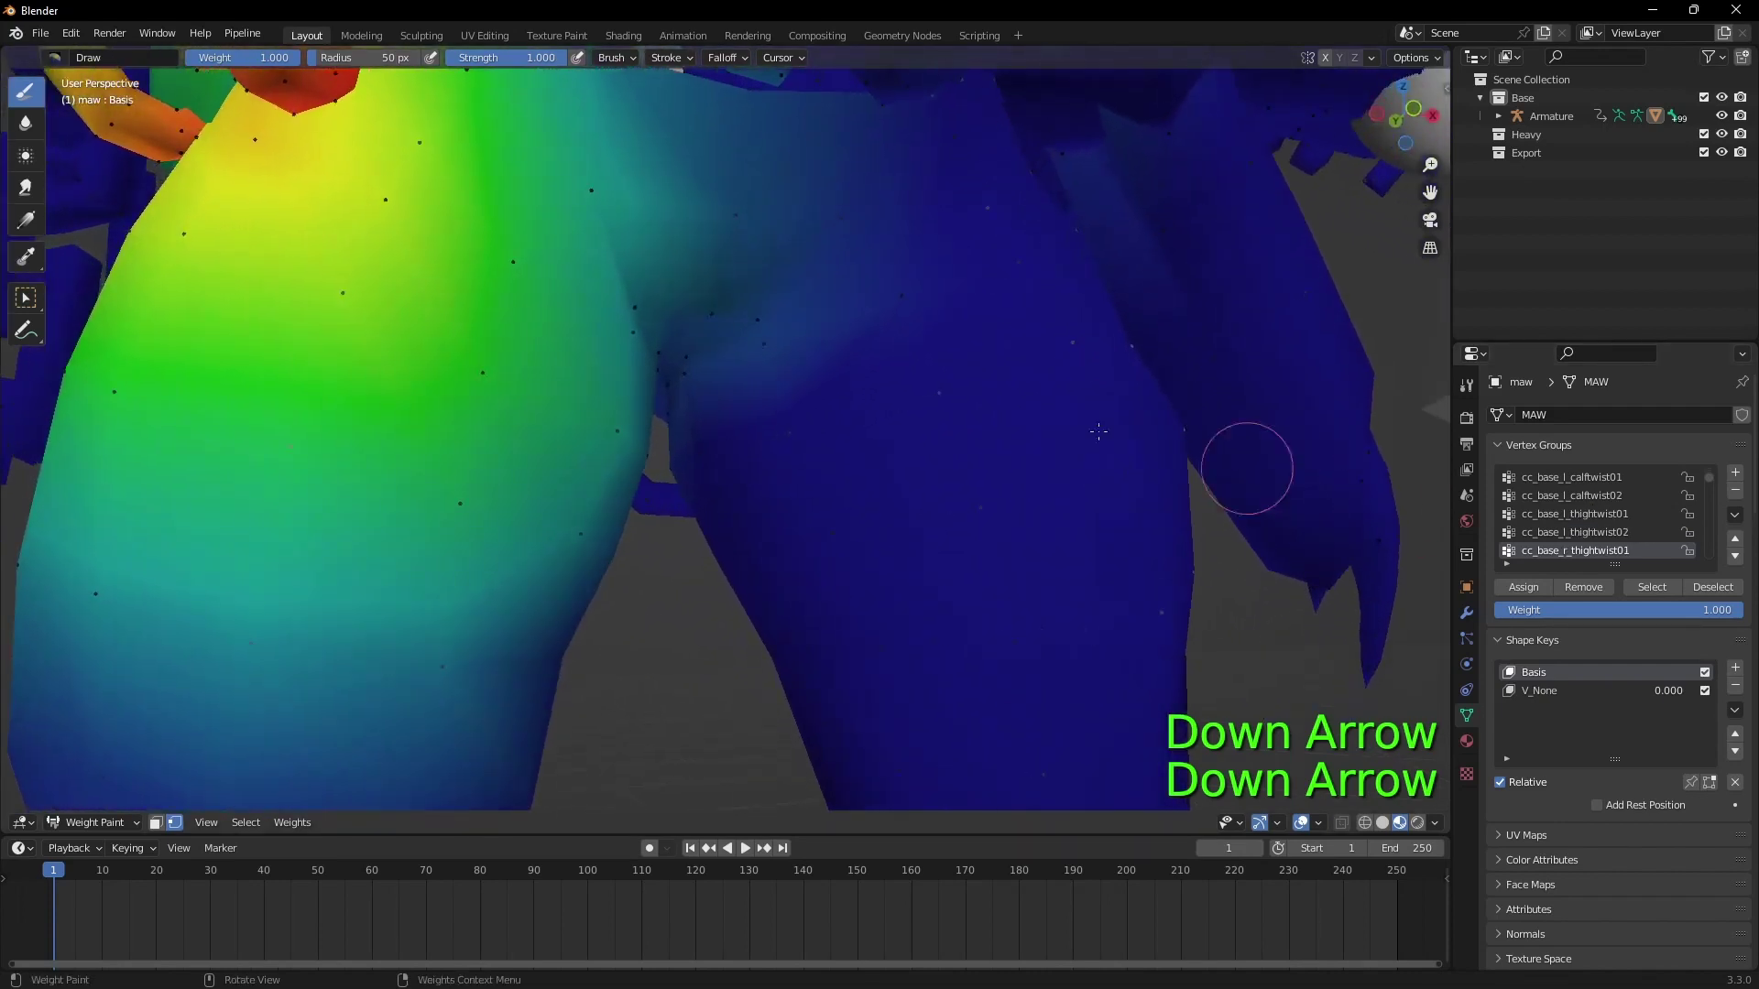
pyautogui.click(86, 830)
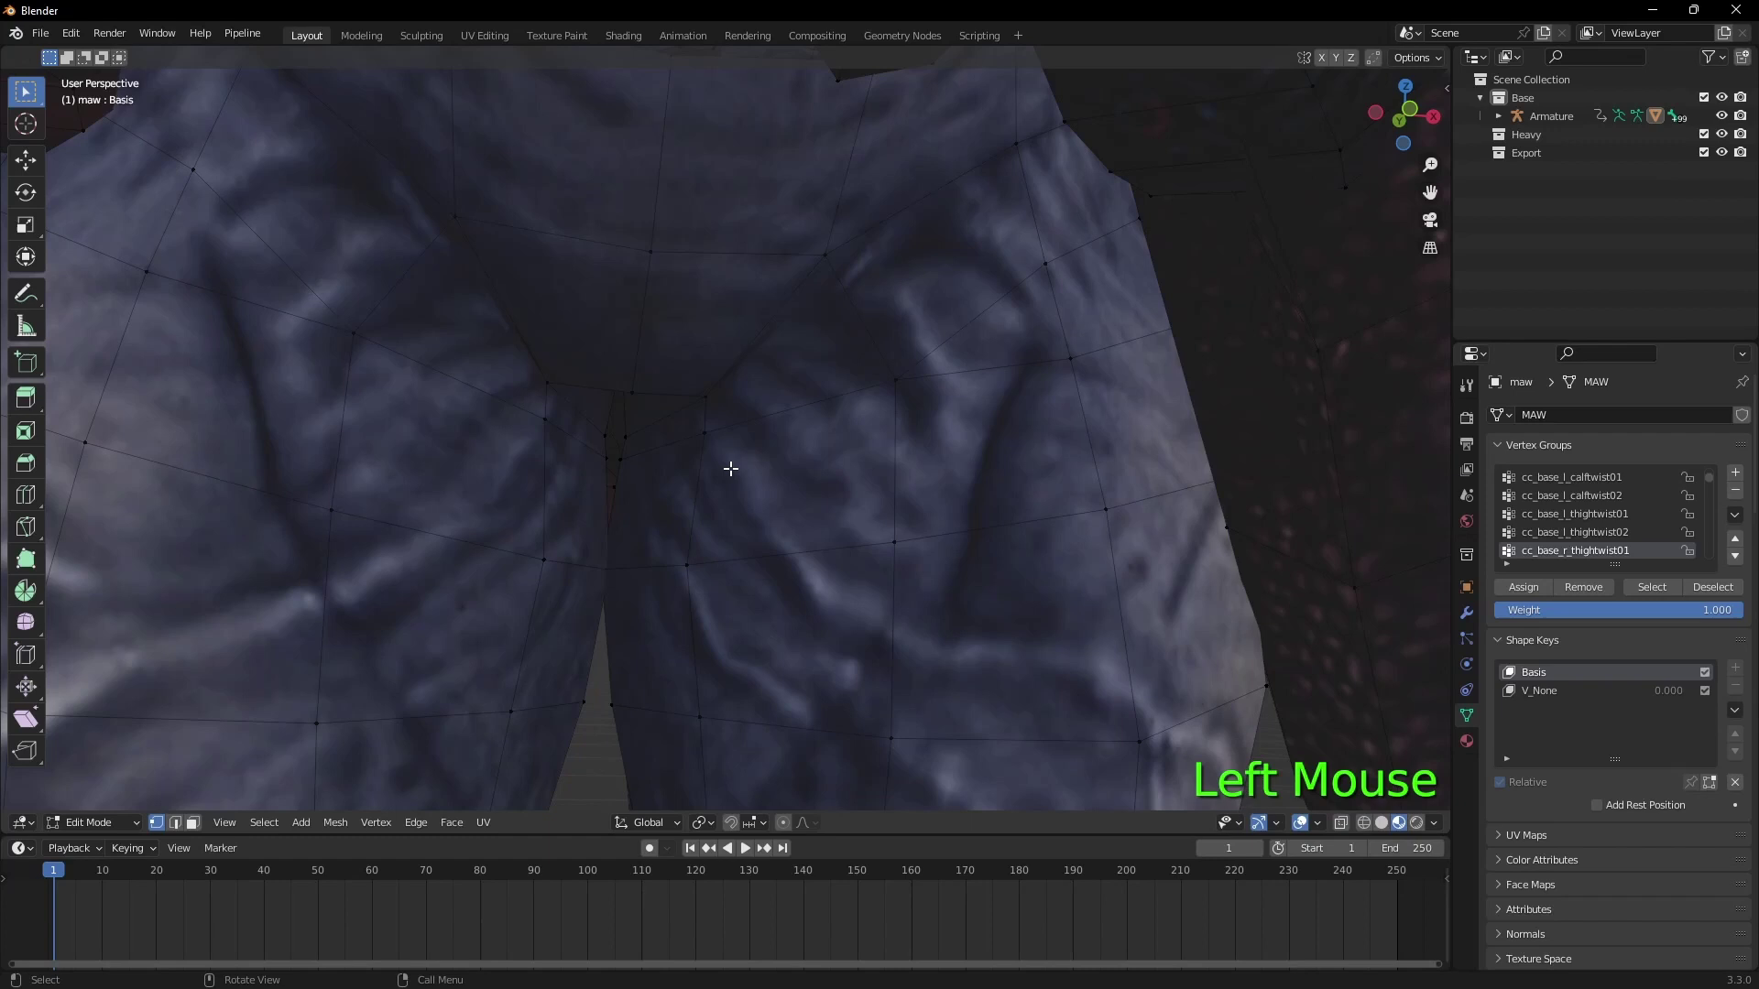
pyautogui.press('c')
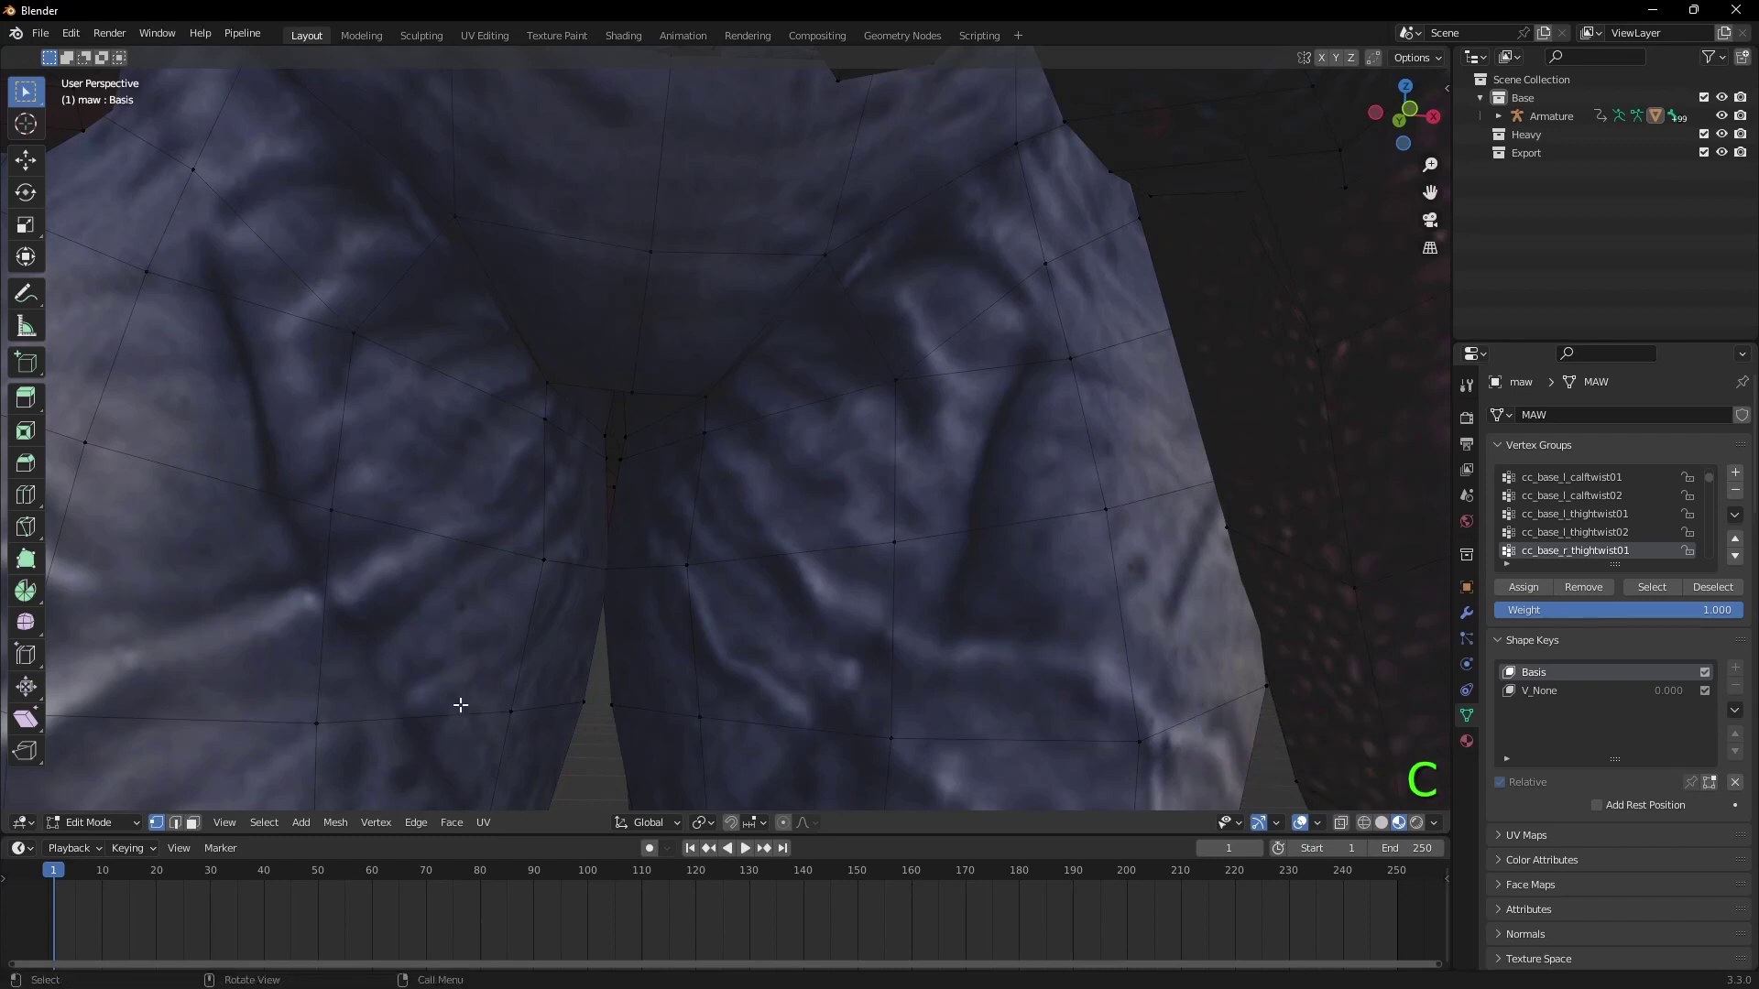
pyautogui.click(203, 829)
pyautogui.press('c')
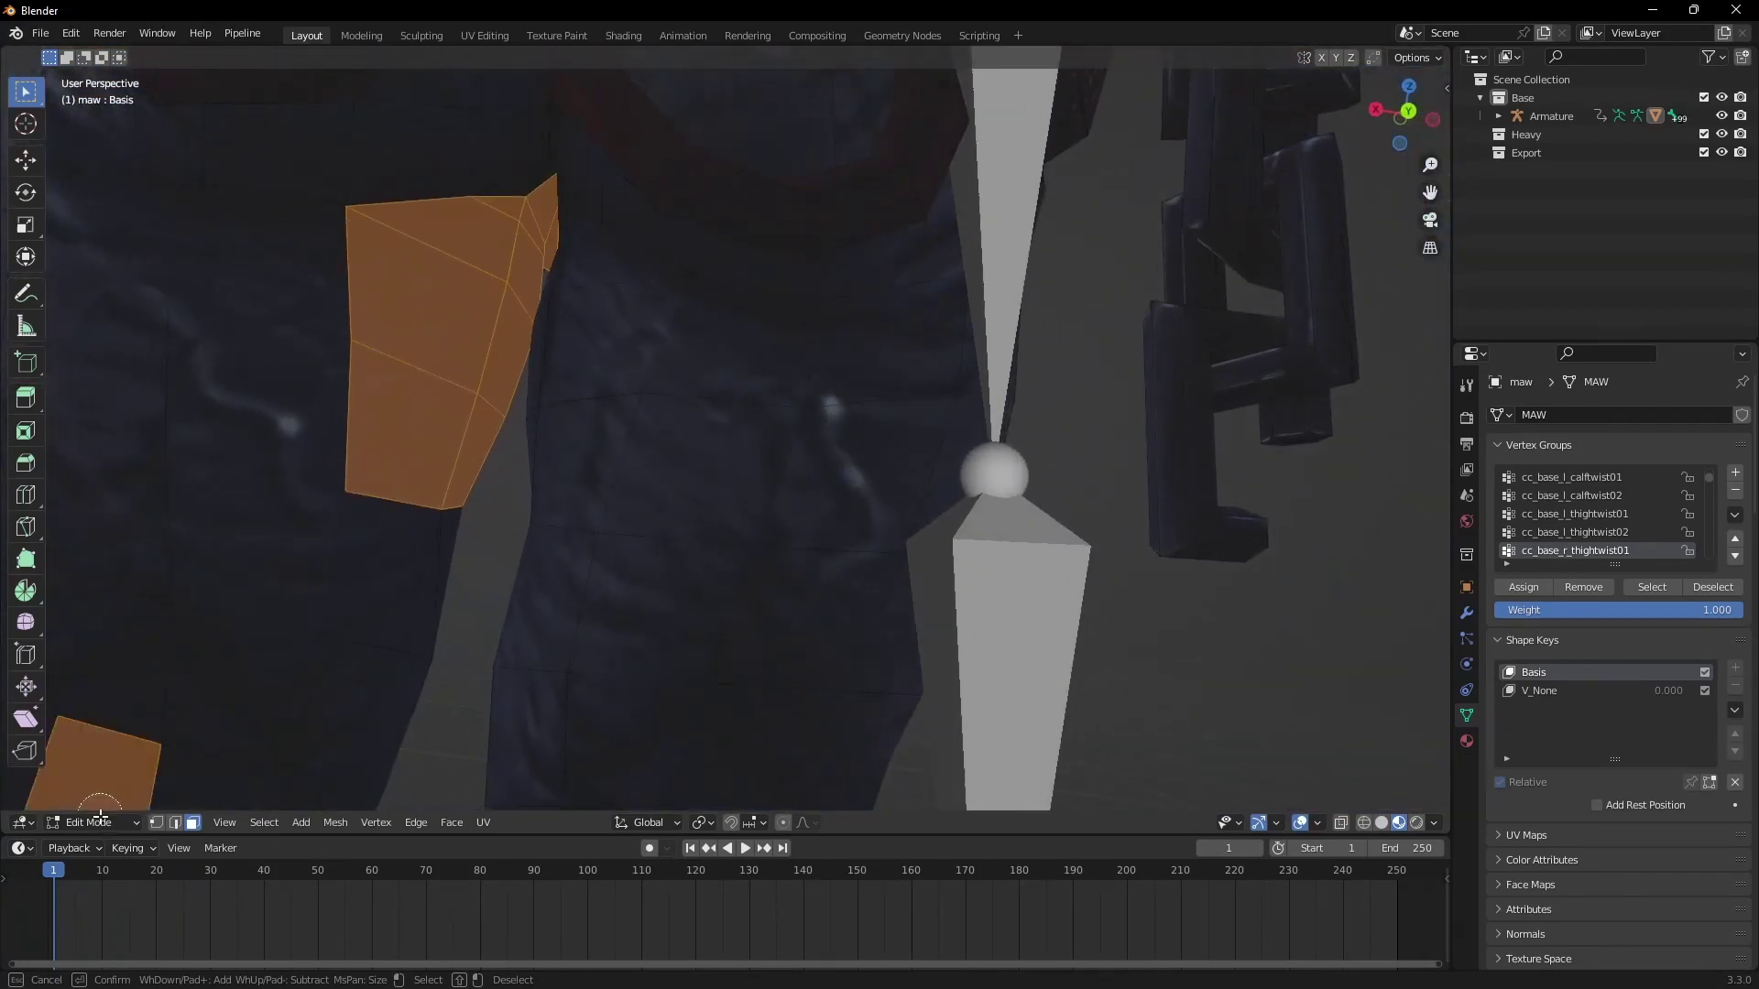
# Step: Return to Weight Paint and browse the thigh twist vertex groups to check their weights
pyautogui.click(247, 730)
pyautogui.click(127, 835)
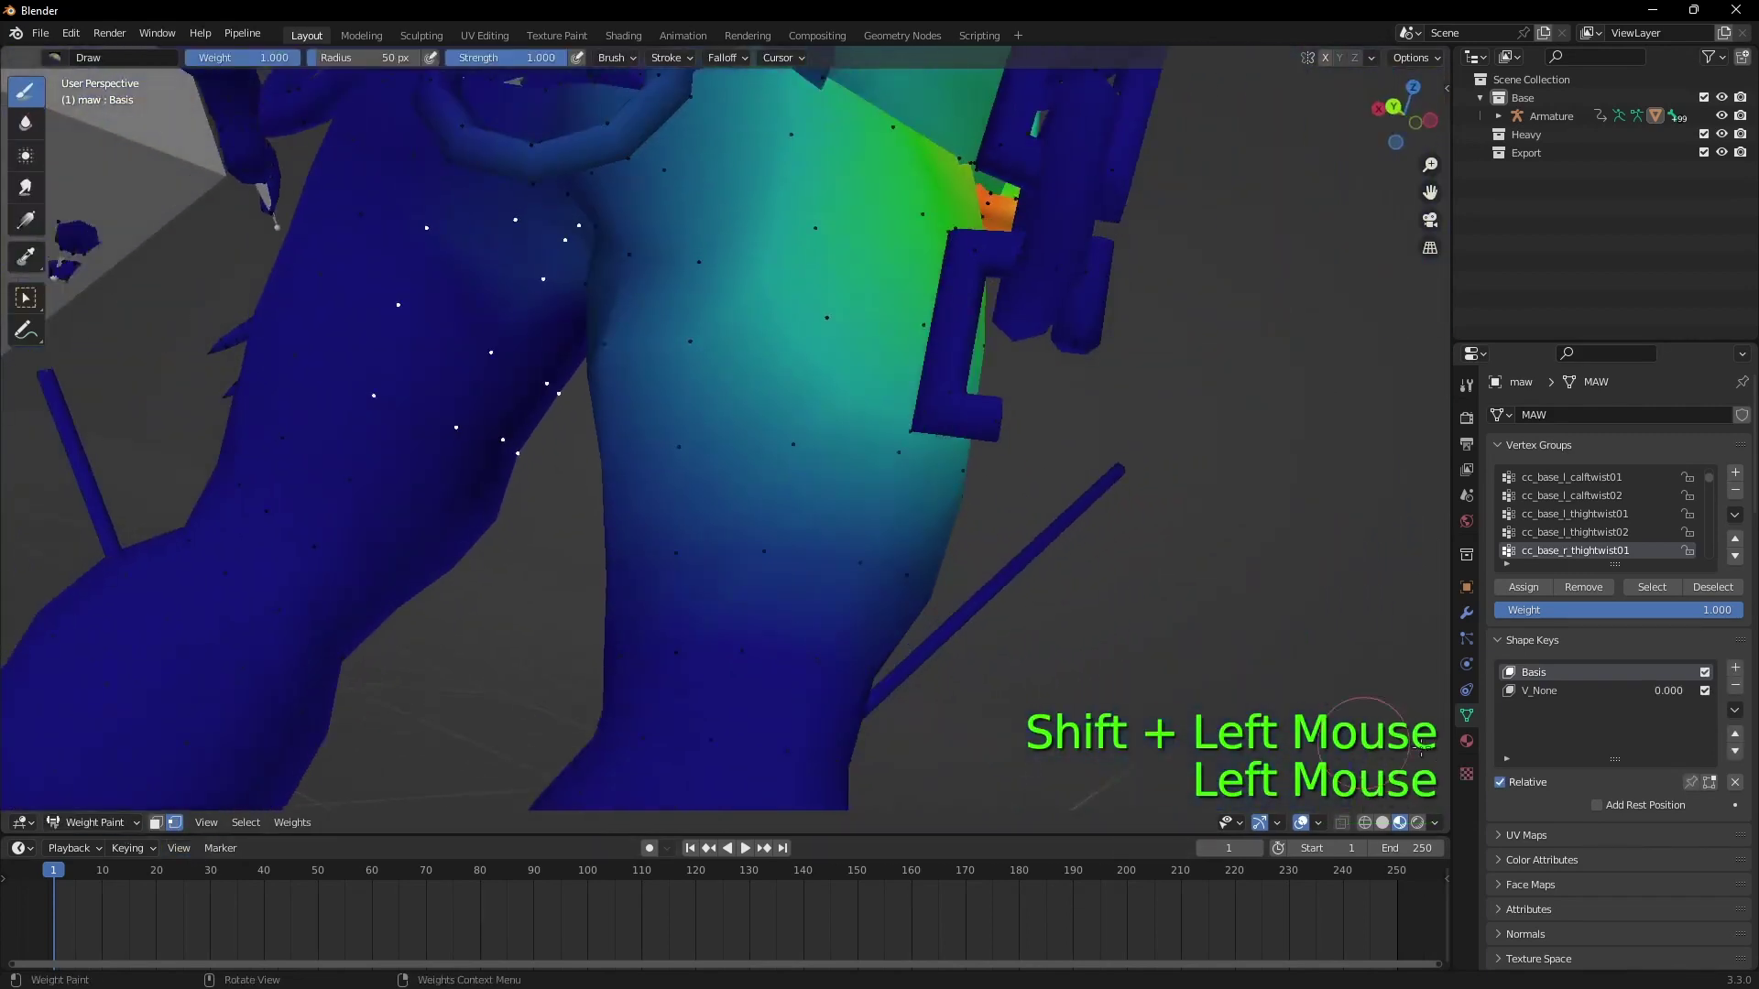
pyautogui.click(1598, 596)
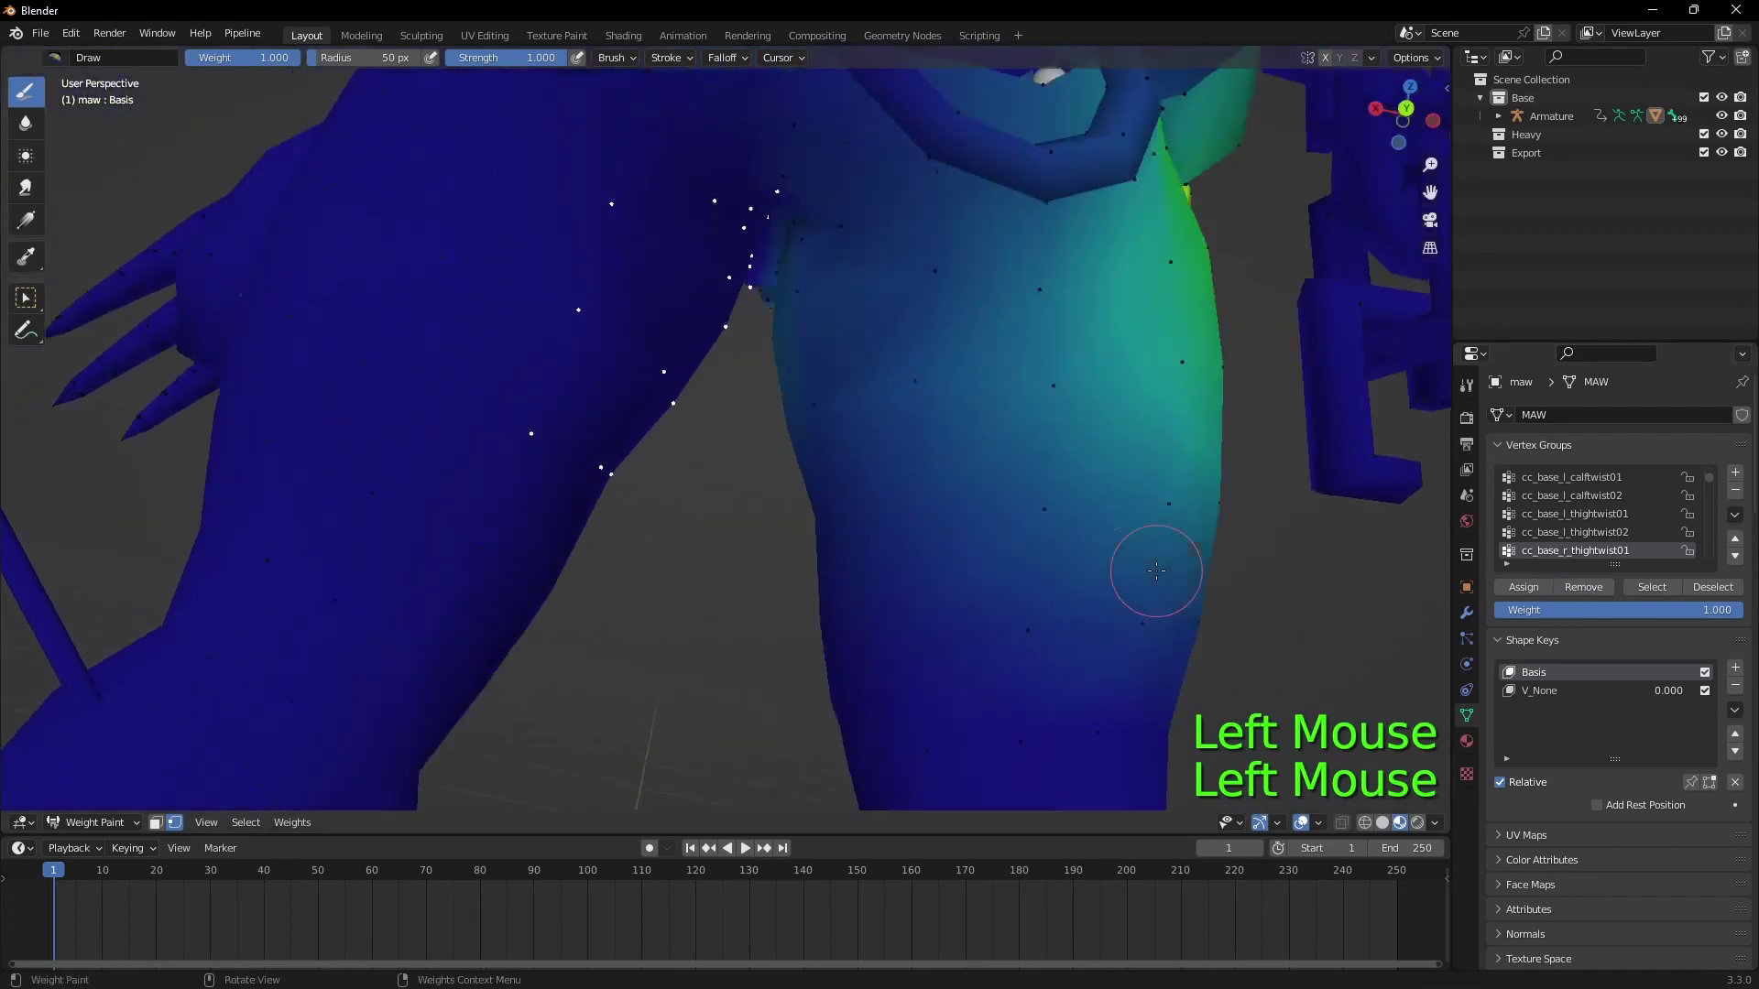
pyautogui.click(1601, 557)
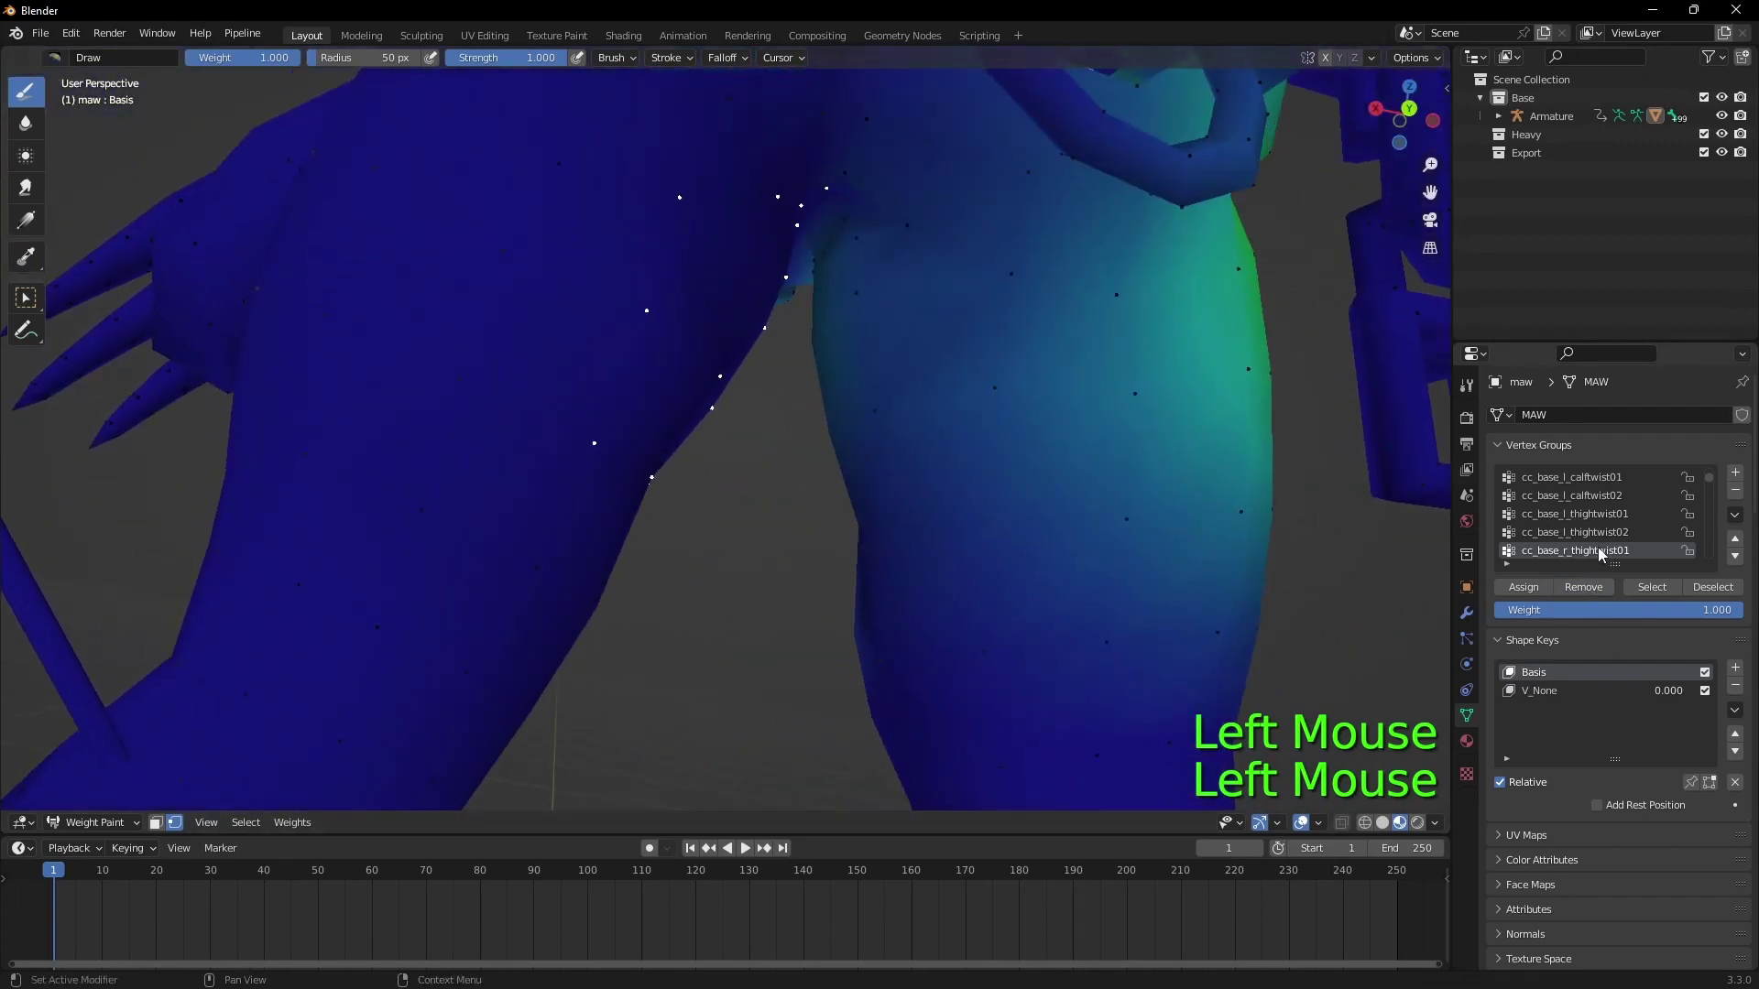
pyautogui.press('Up')
pyautogui.press('Down')
pyautogui.press('Down')
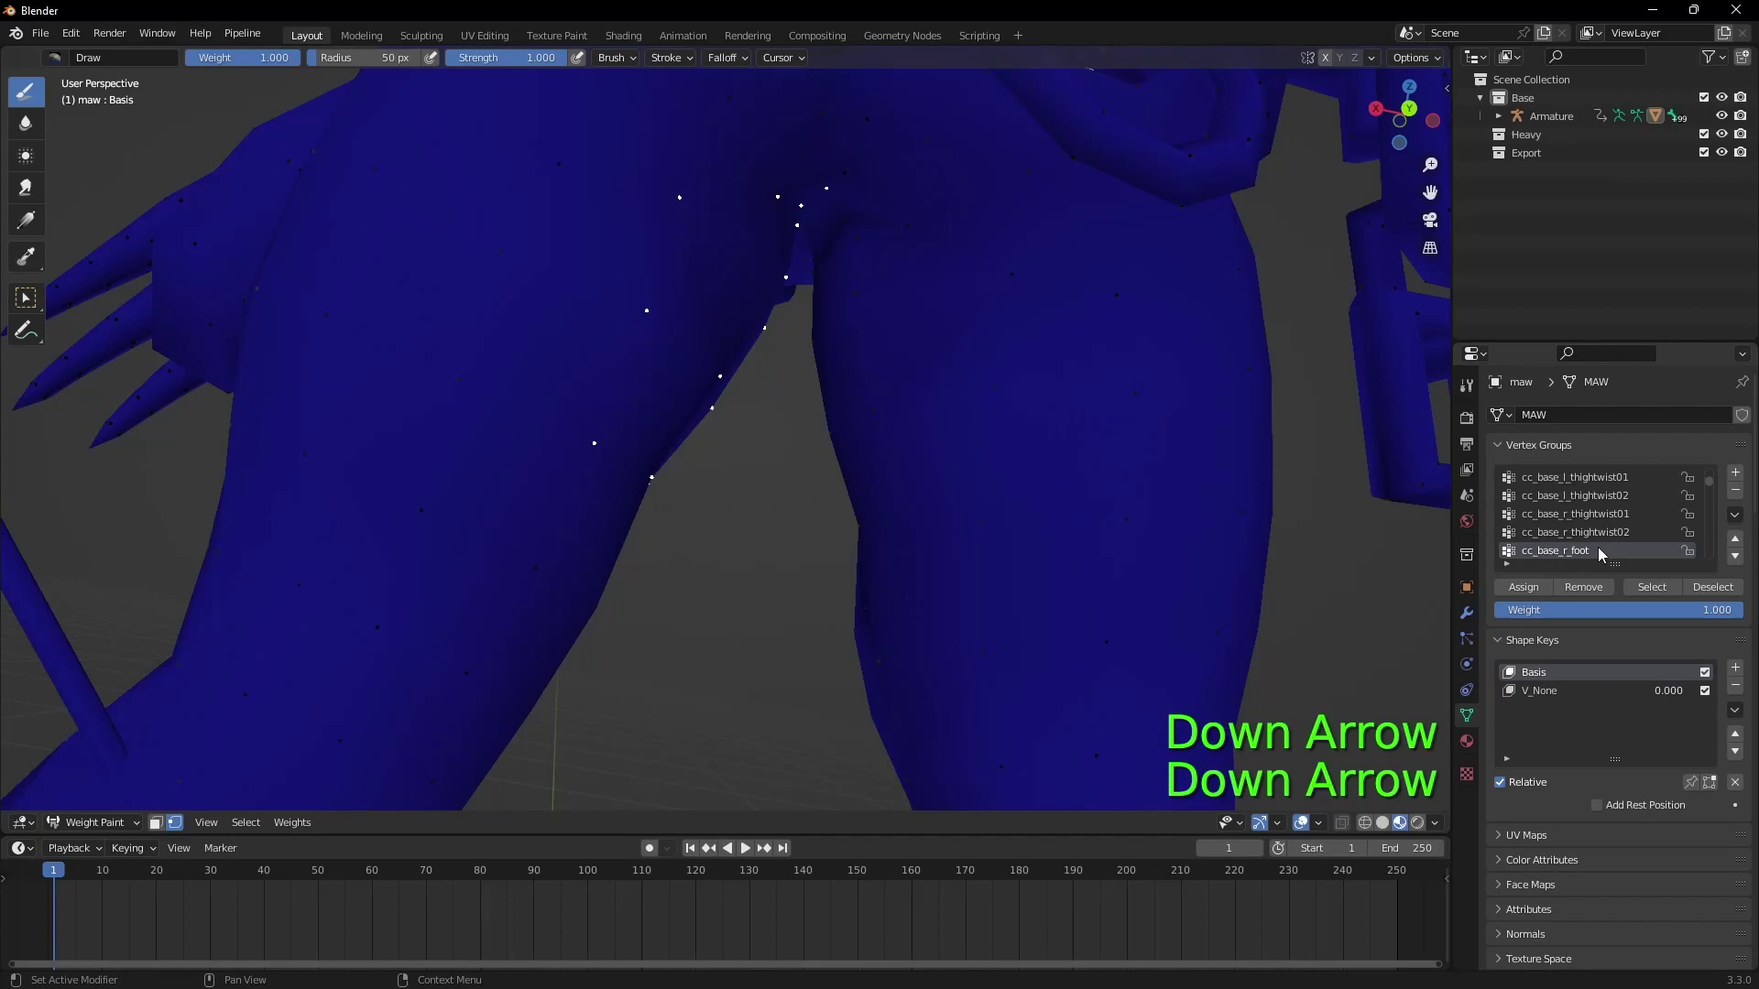
pyautogui.press('Up')
# Step: Inspect a few more vertex groups, then switch back to Object Mode on the textured creature
pyautogui.click(1600, 597)
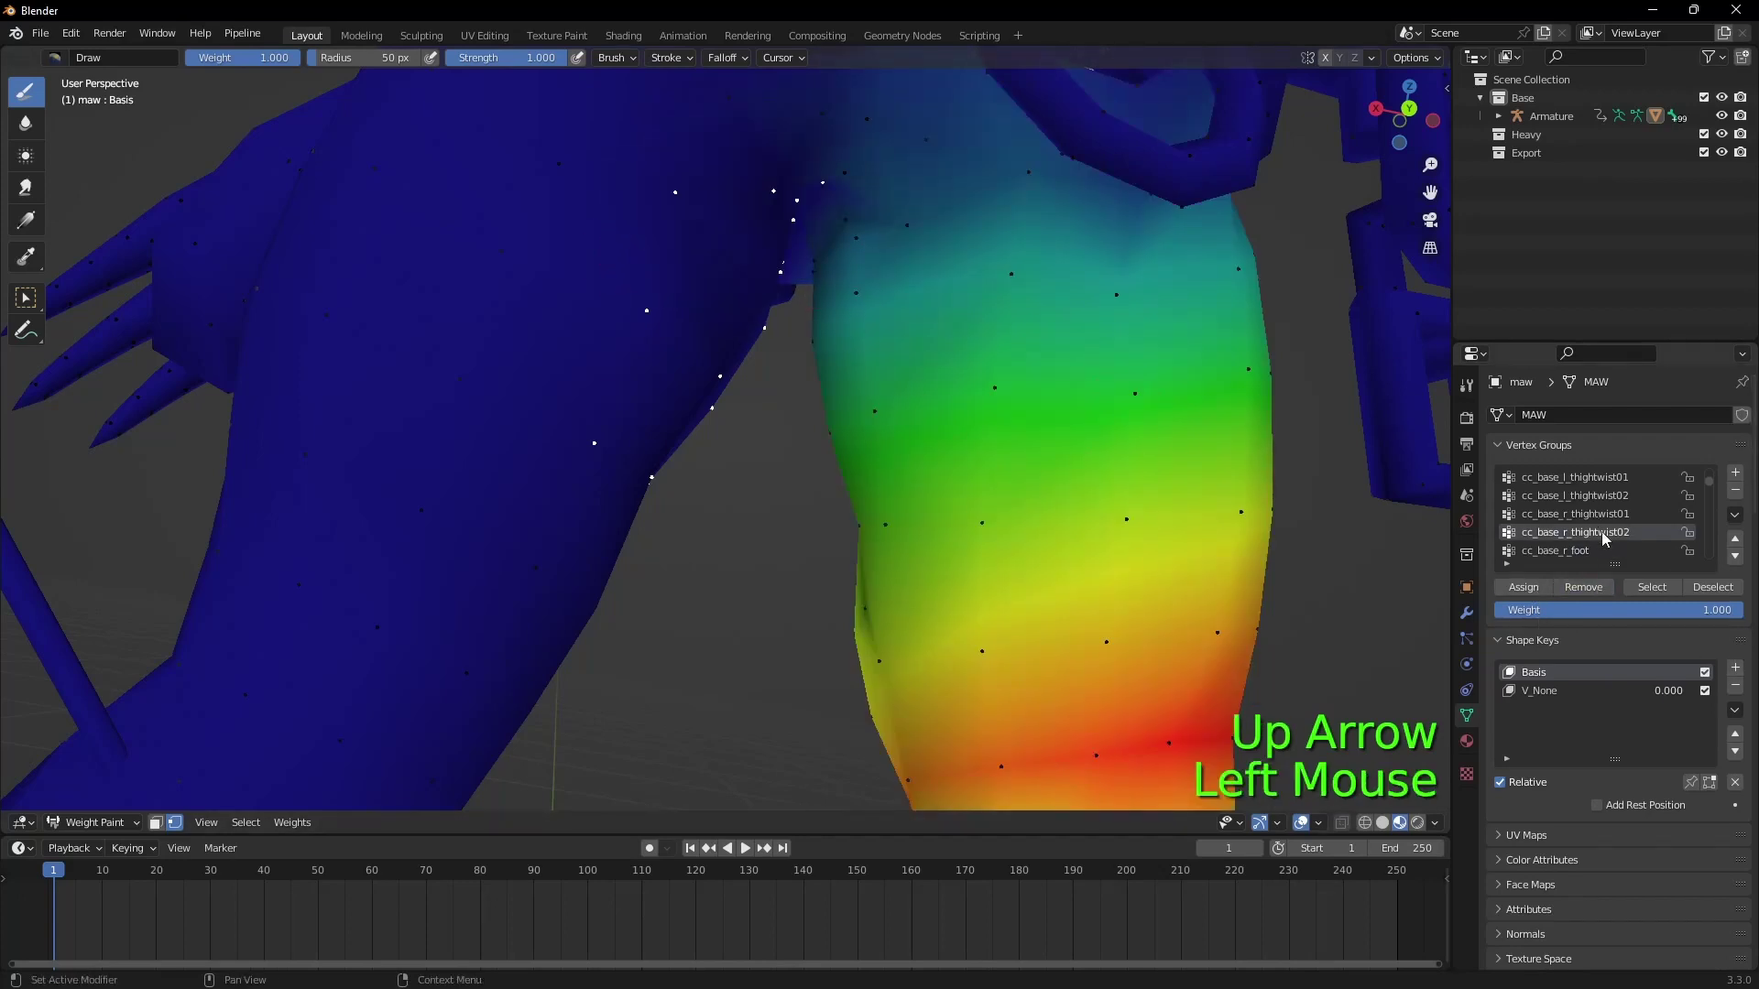
pyautogui.click(1607, 537)
pyautogui.press('Down')
pyautogui.press('Down')
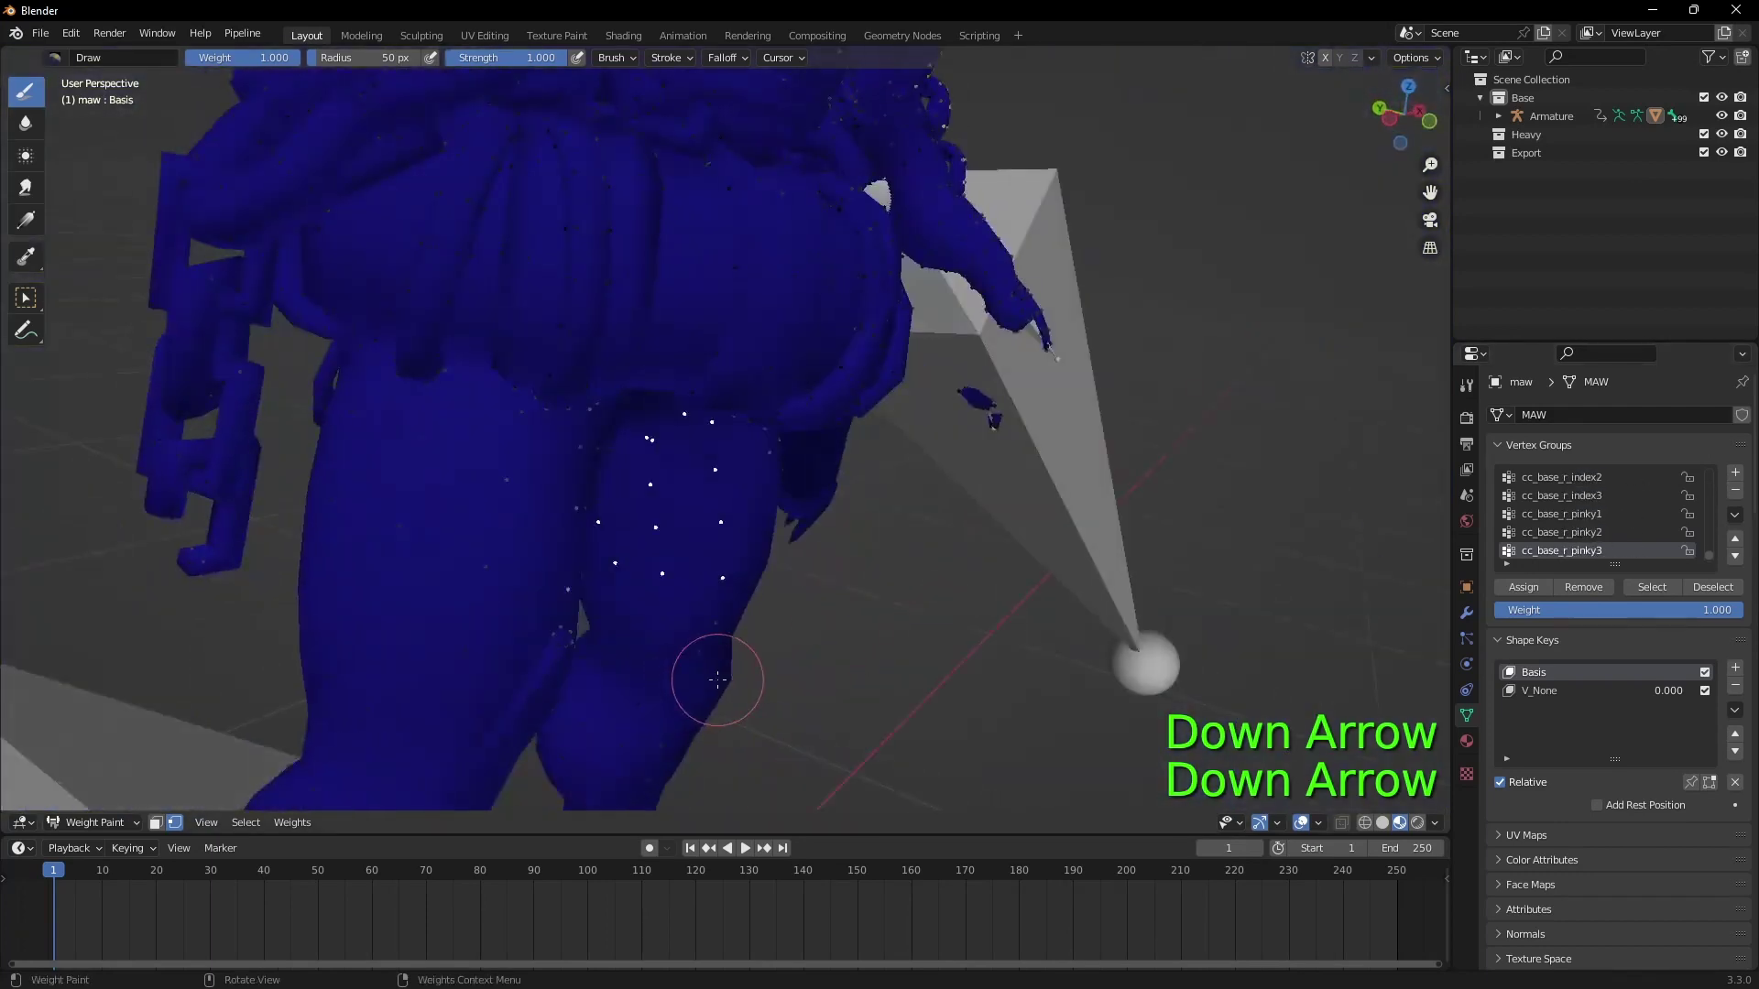
pyautogui.click(101, 824)
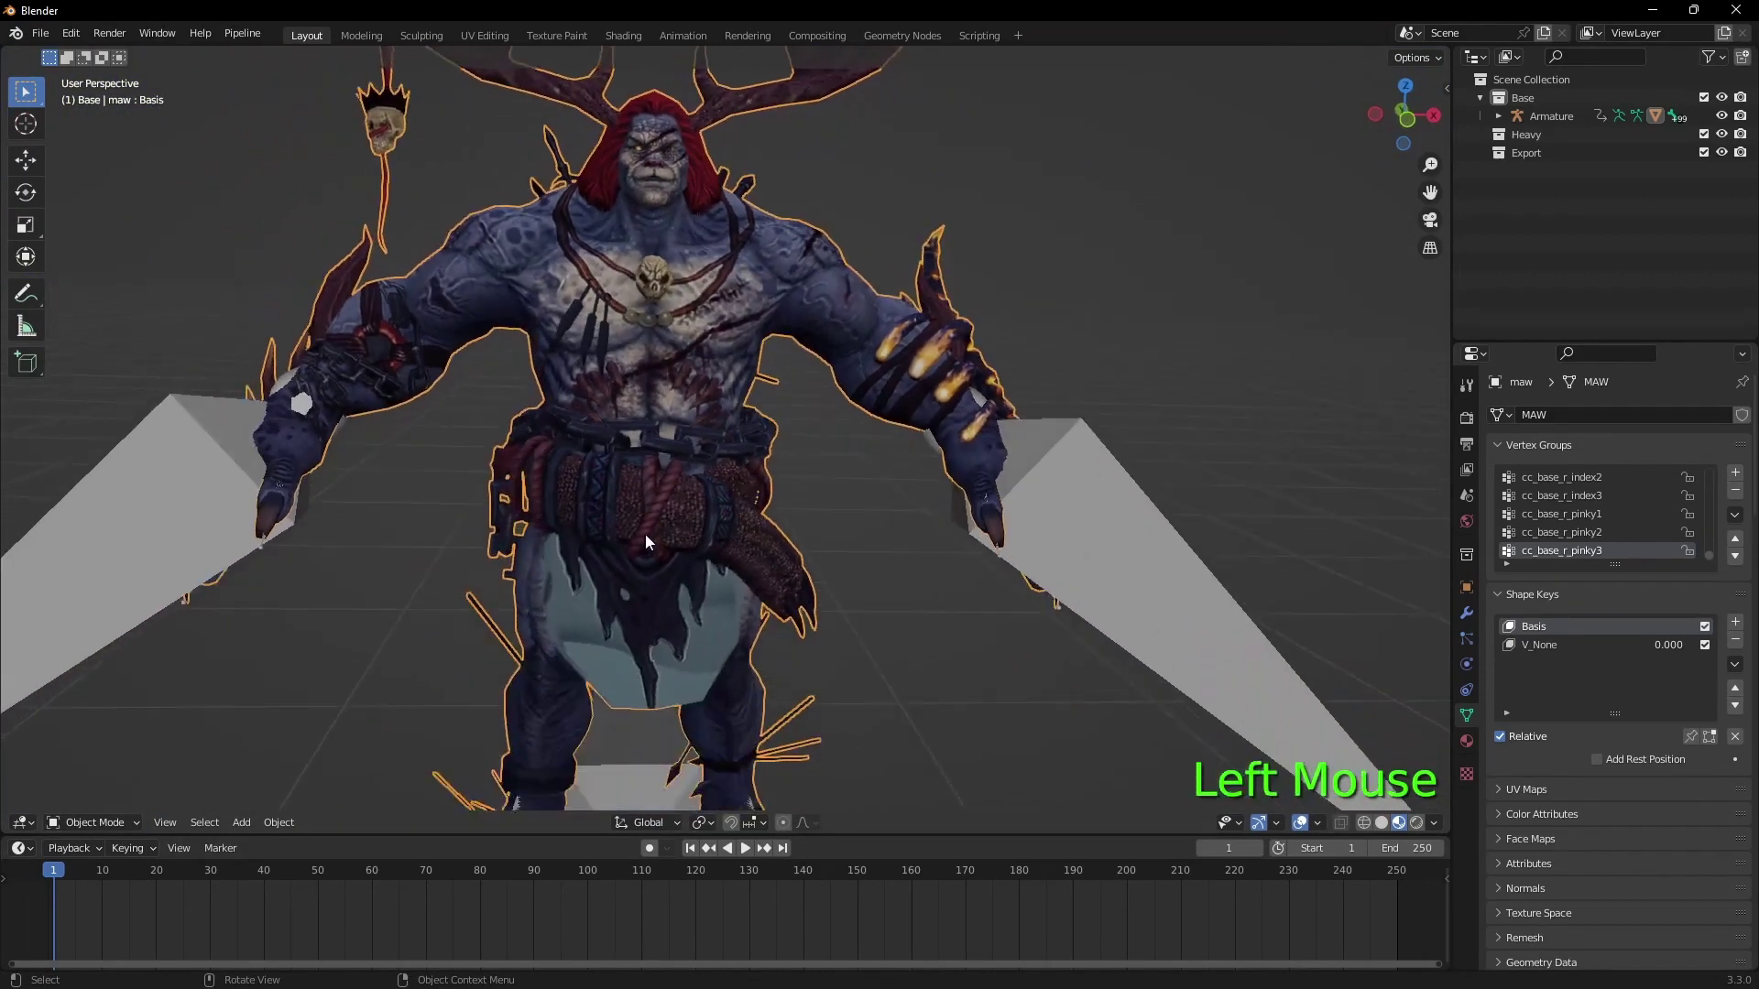
# Step: Scroll the properties to the Uefy Script Panel and make the creature's Armature the active object
pyautogui.click(229, 543)
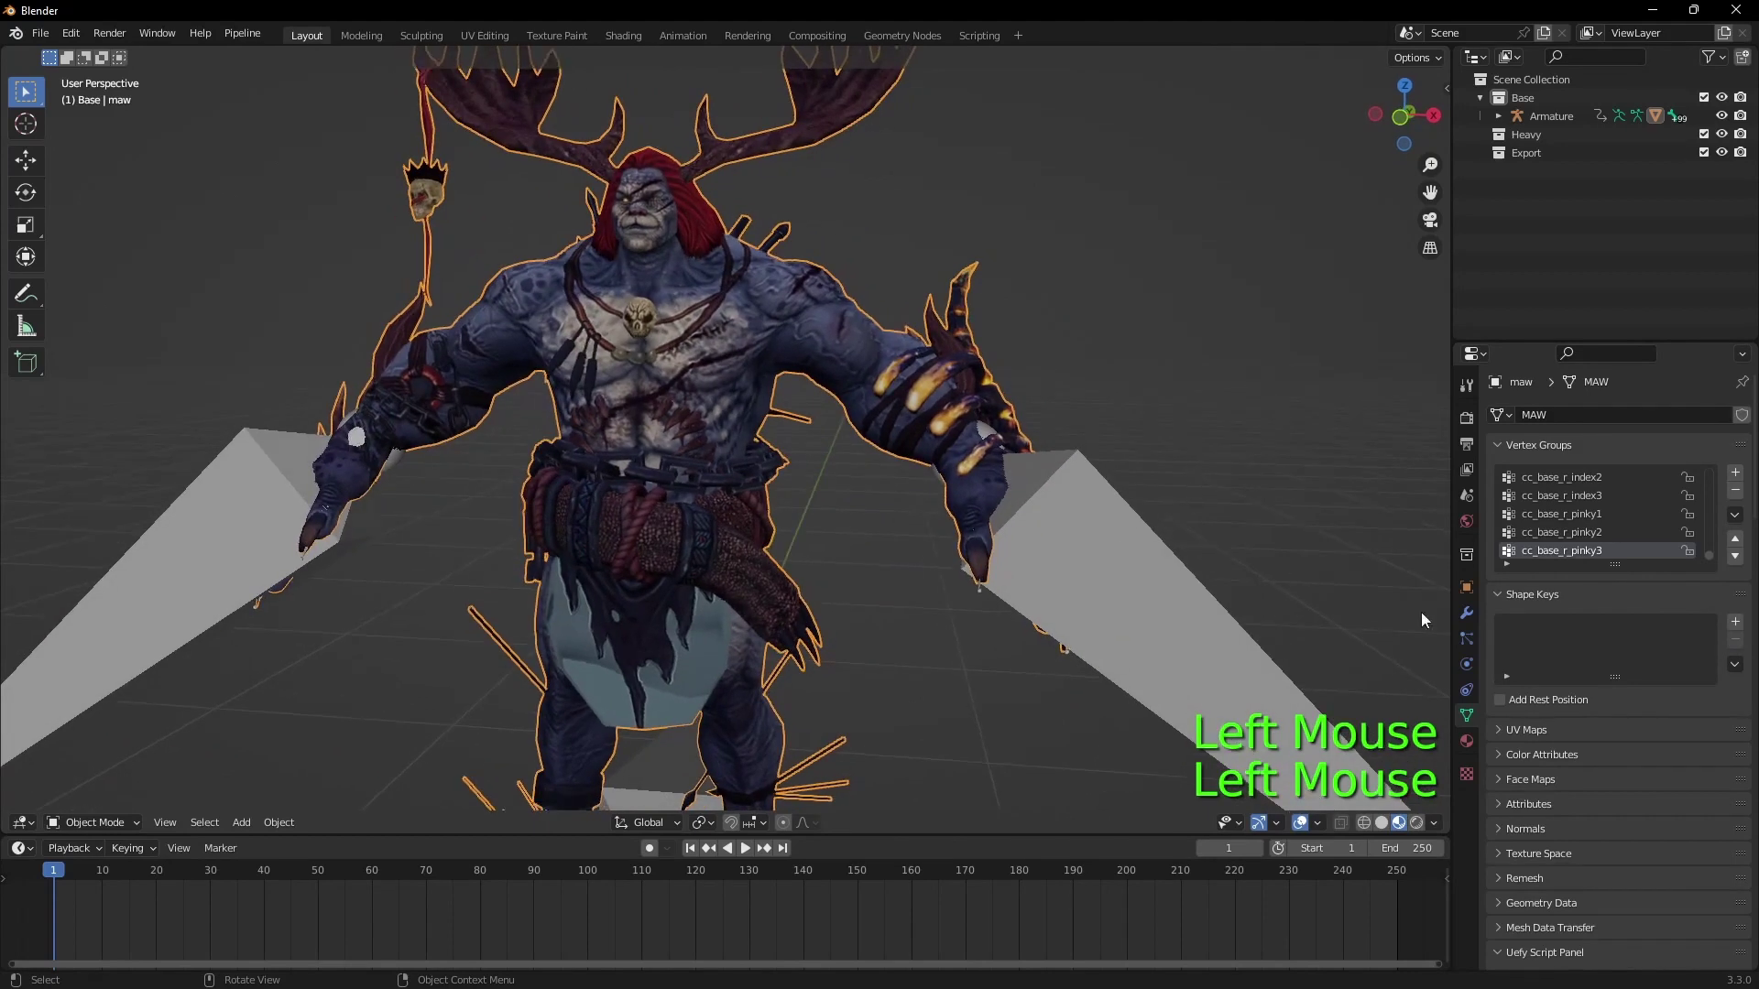
pyautogui.scroll(-3)
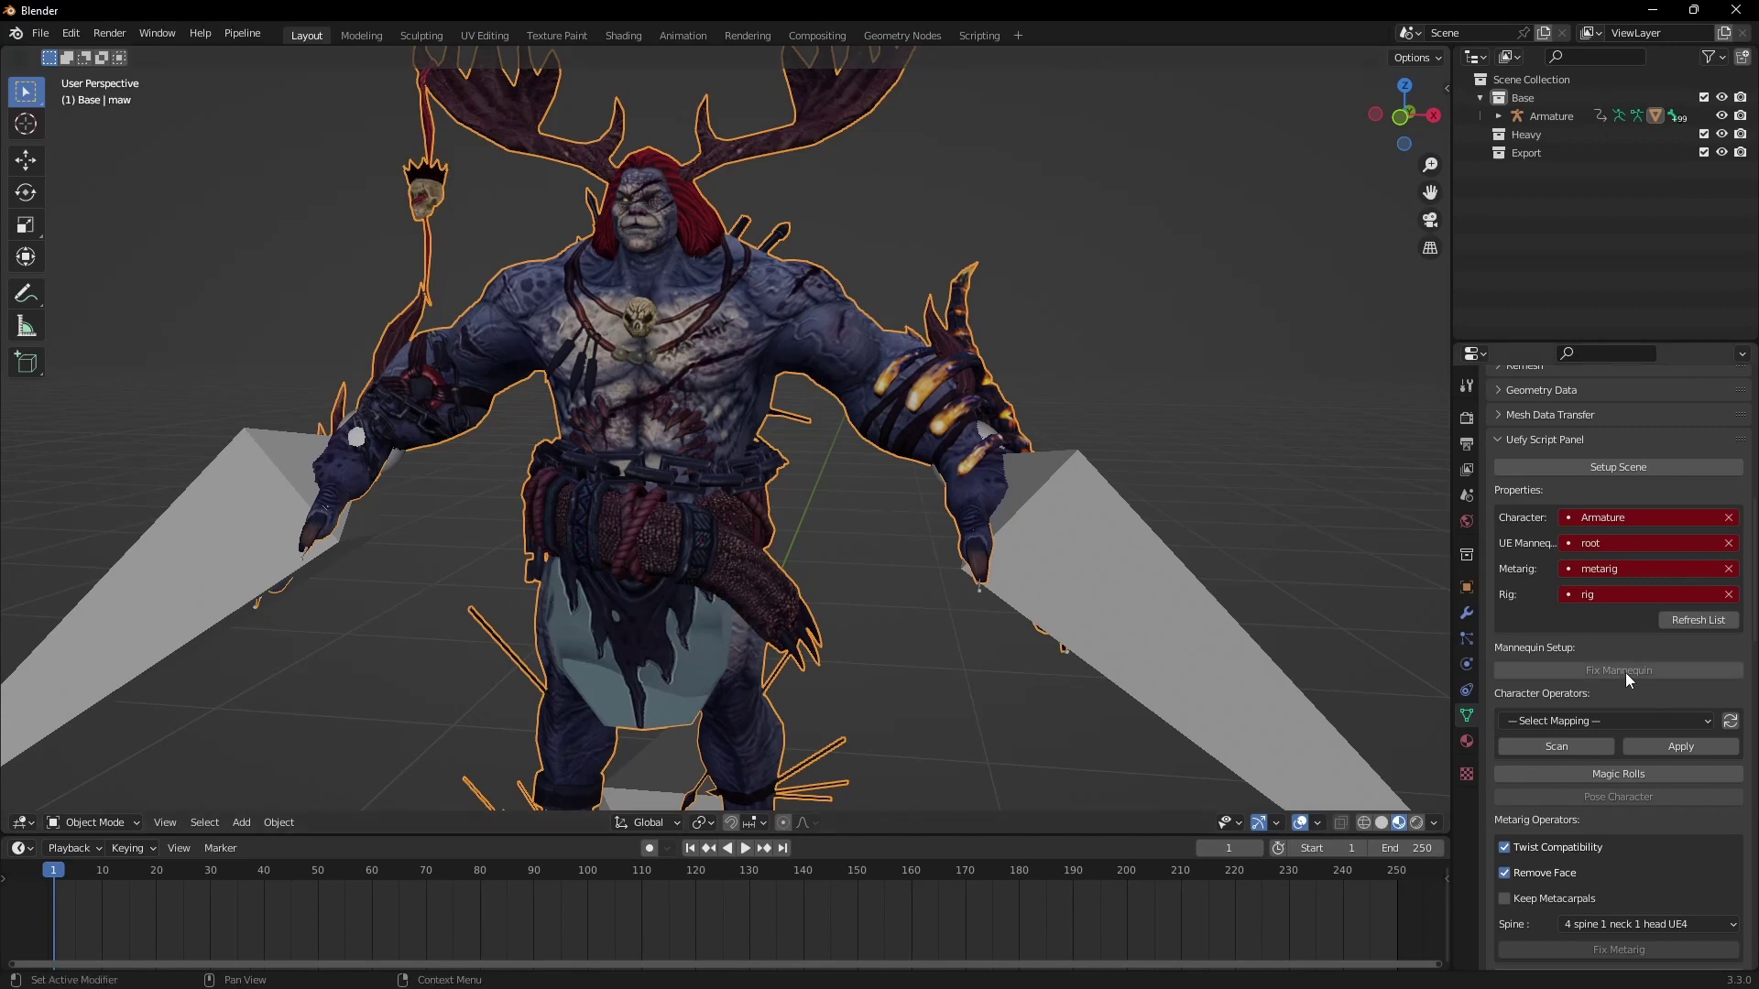
pyautogui.scroll(-3)
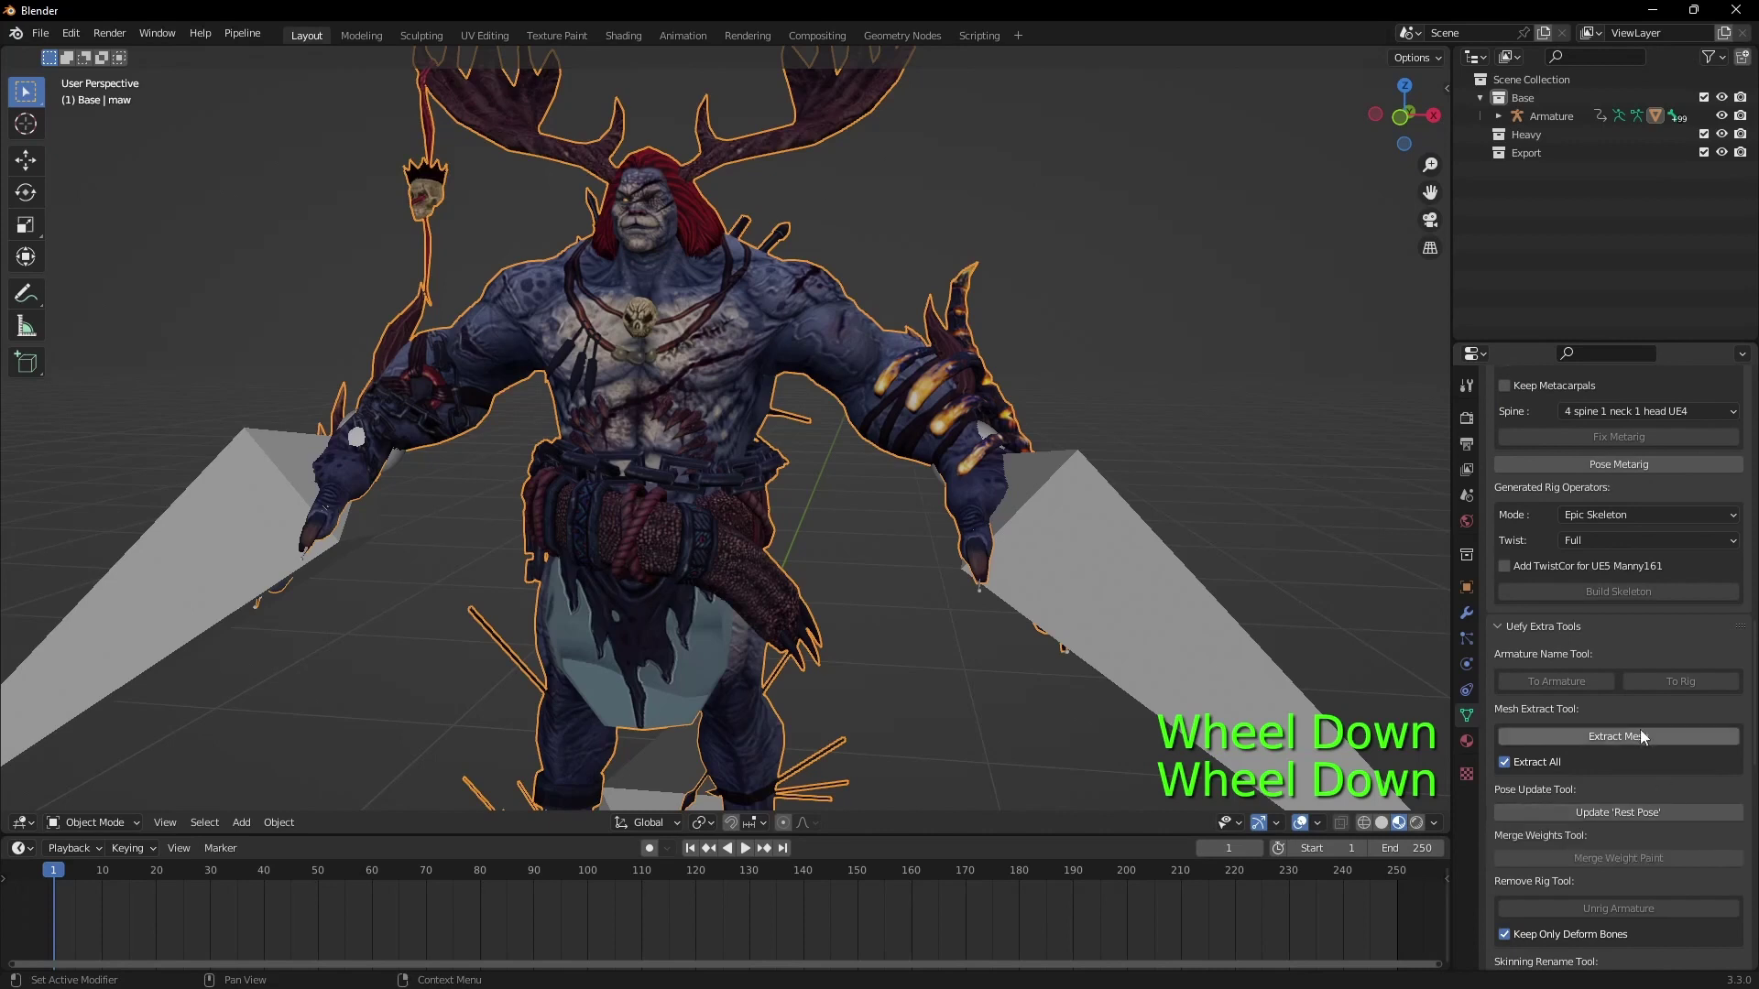
pyautogui.click(1652, 738)
pyautogui.click(798, 324)
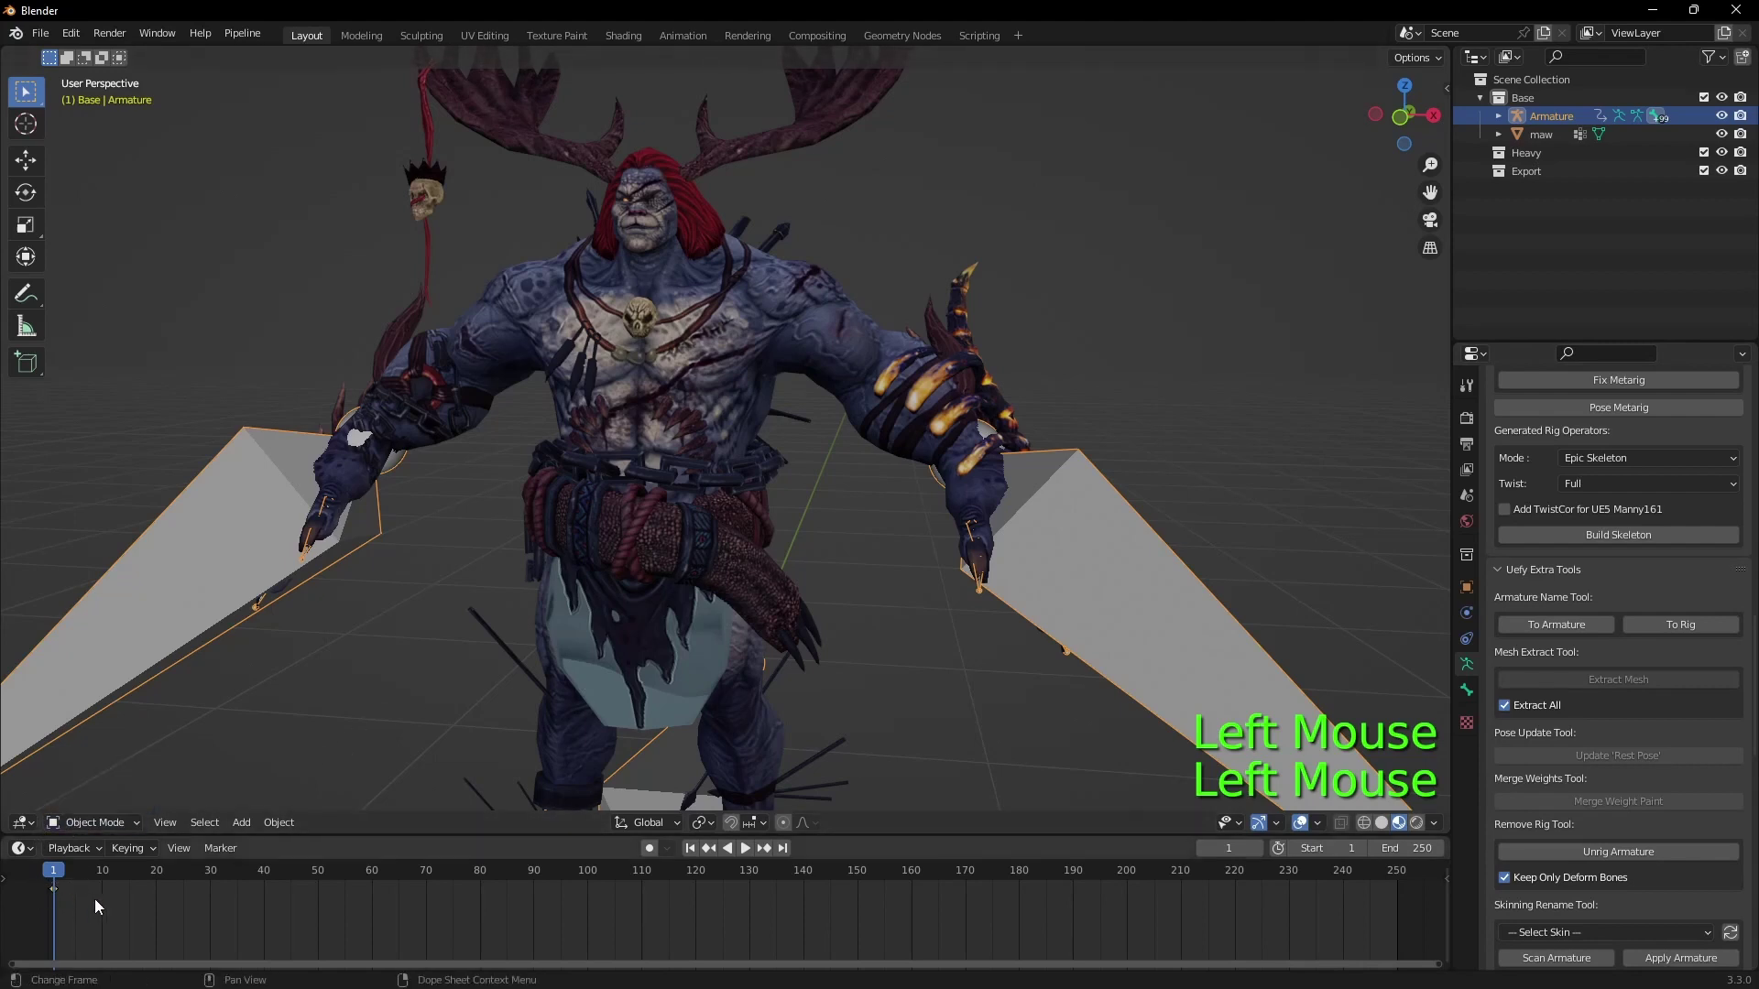
# Step: Enter Pose Mode, apply the current pose as rest pose, and return to Object Mode
pyautogui.press('Delete')
pyautogui.click(94, 828)
pyautogui.press('q')
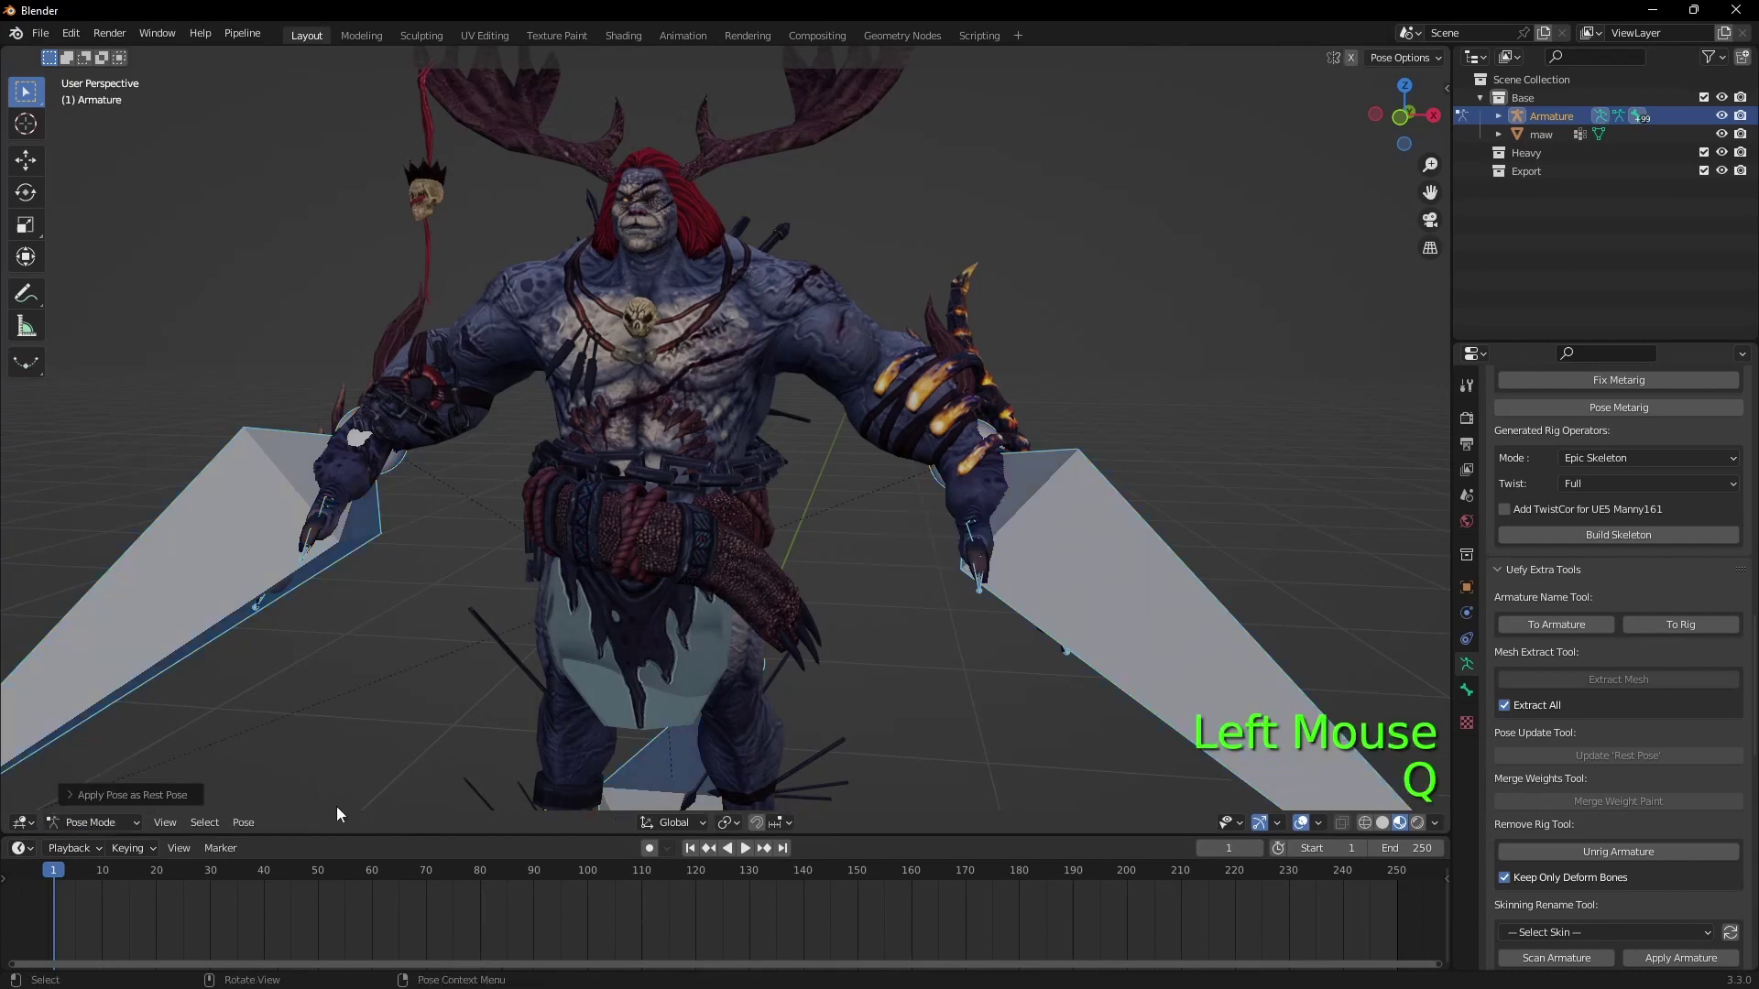
pyautogui.click(248, 830)
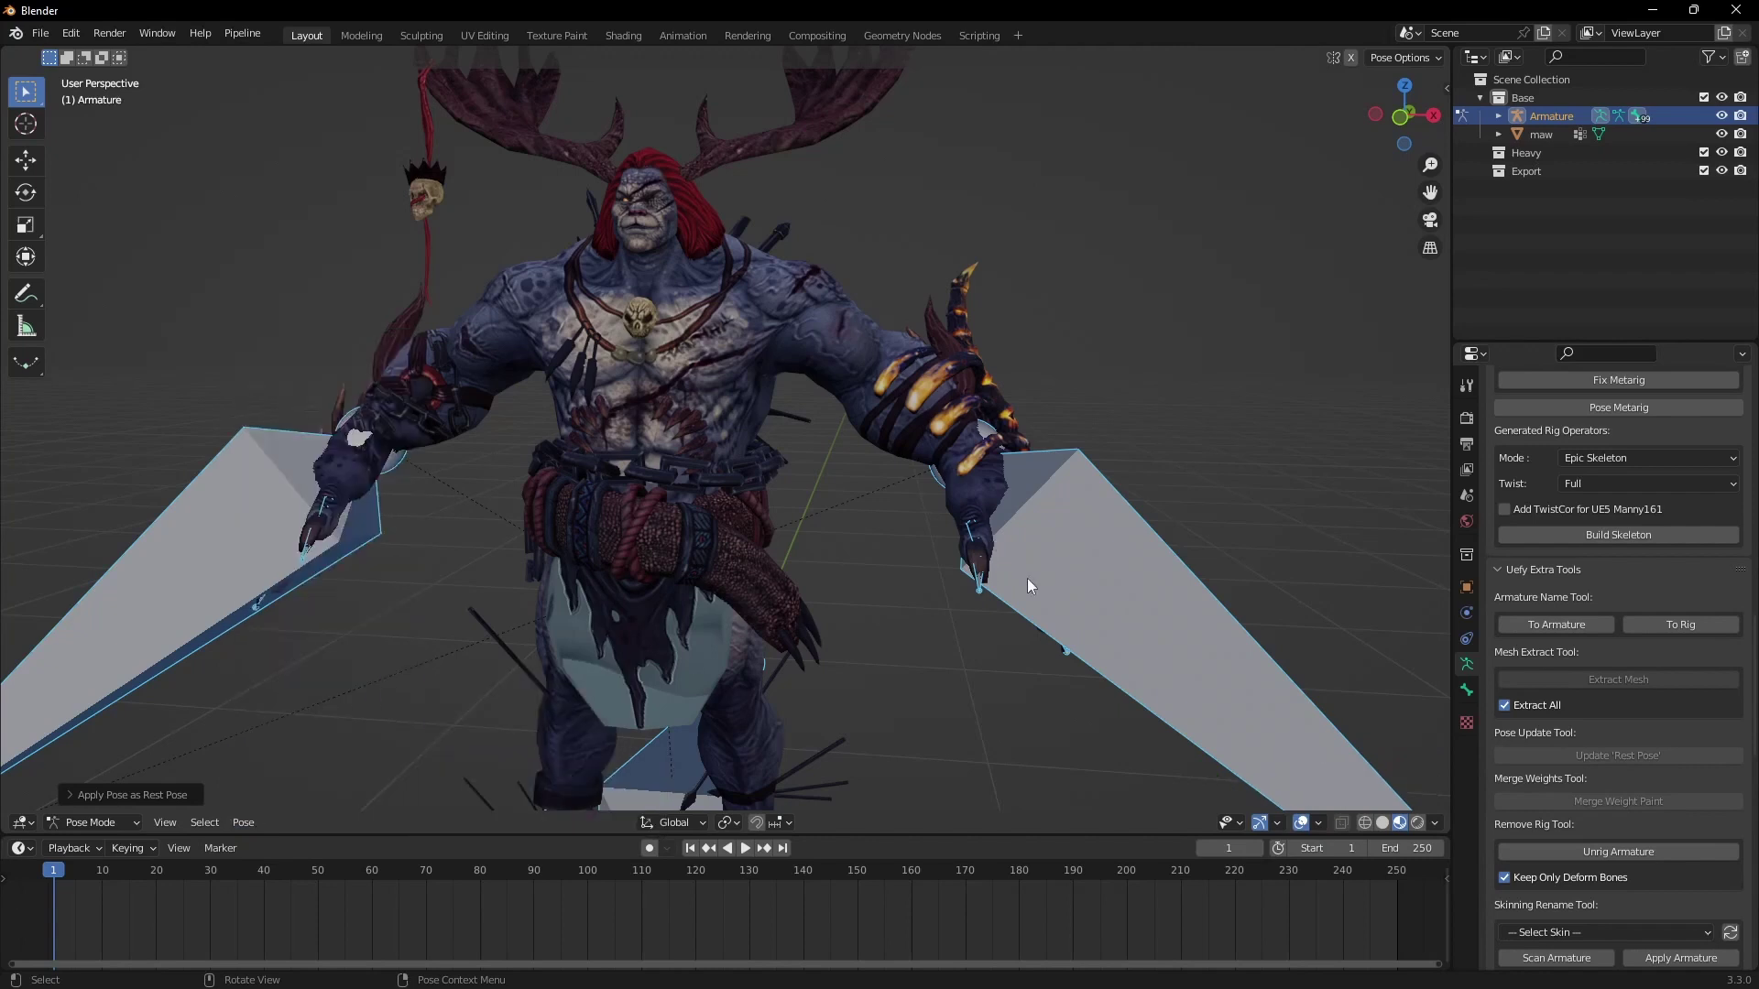
pyautogui.press('q')
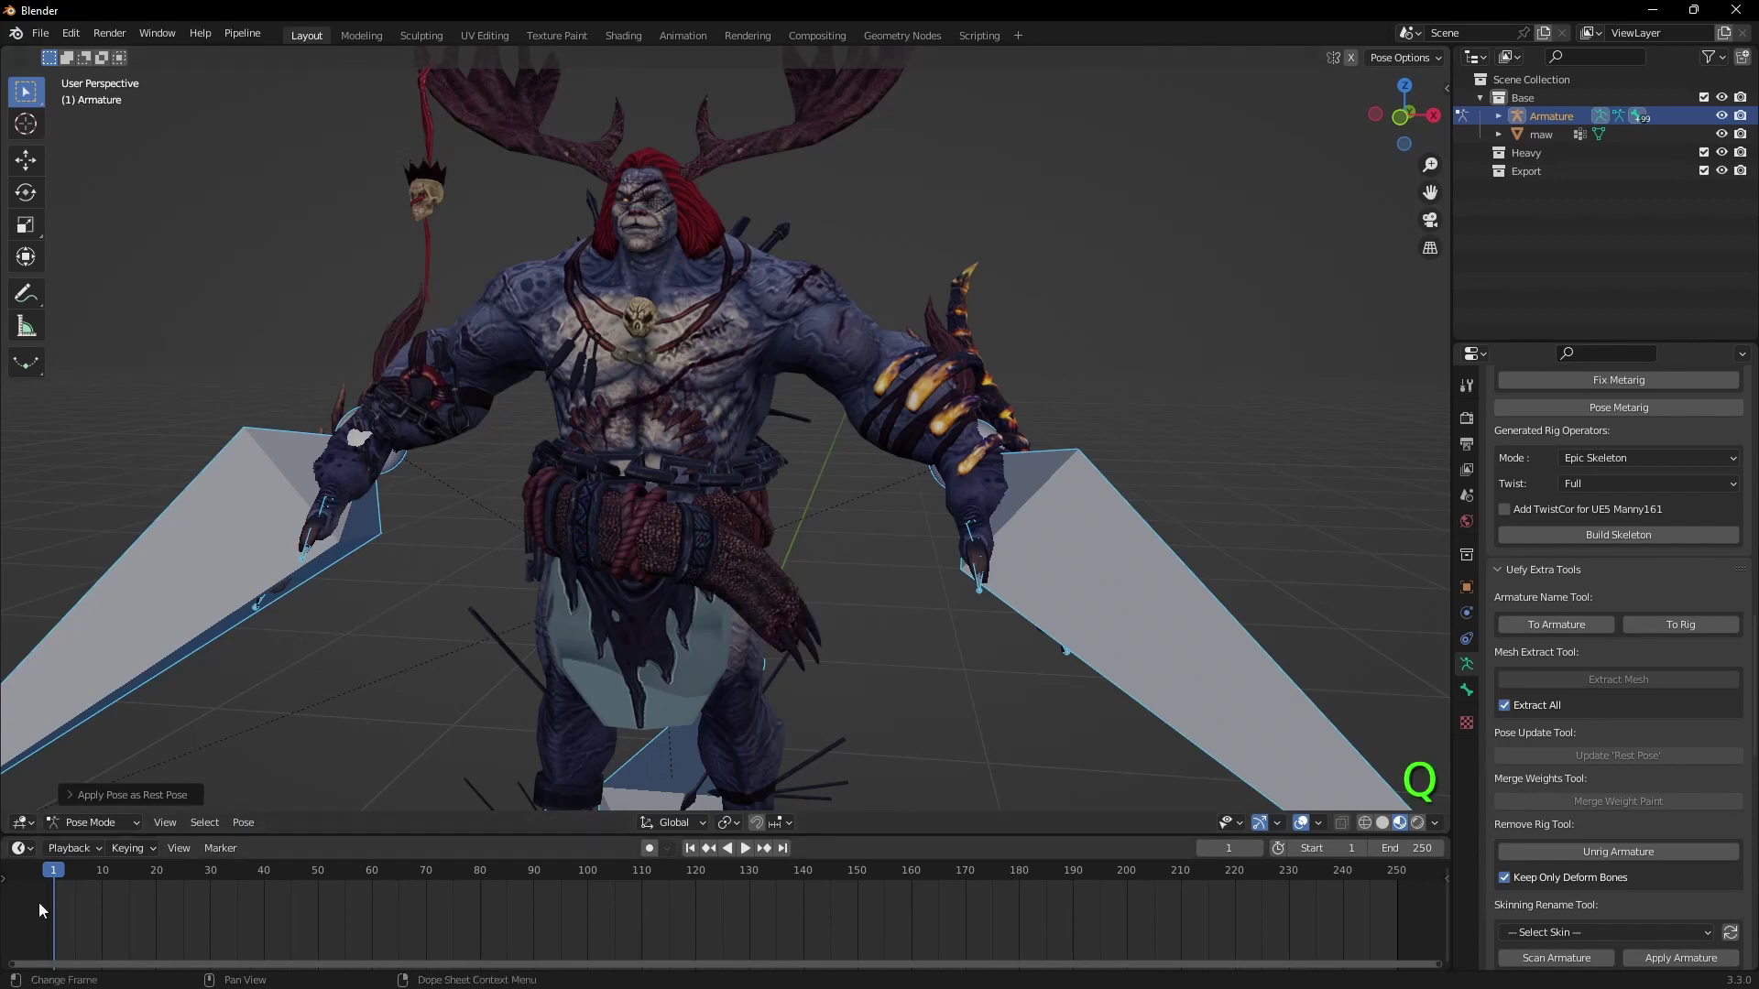
pyautogui.click(105, 826)
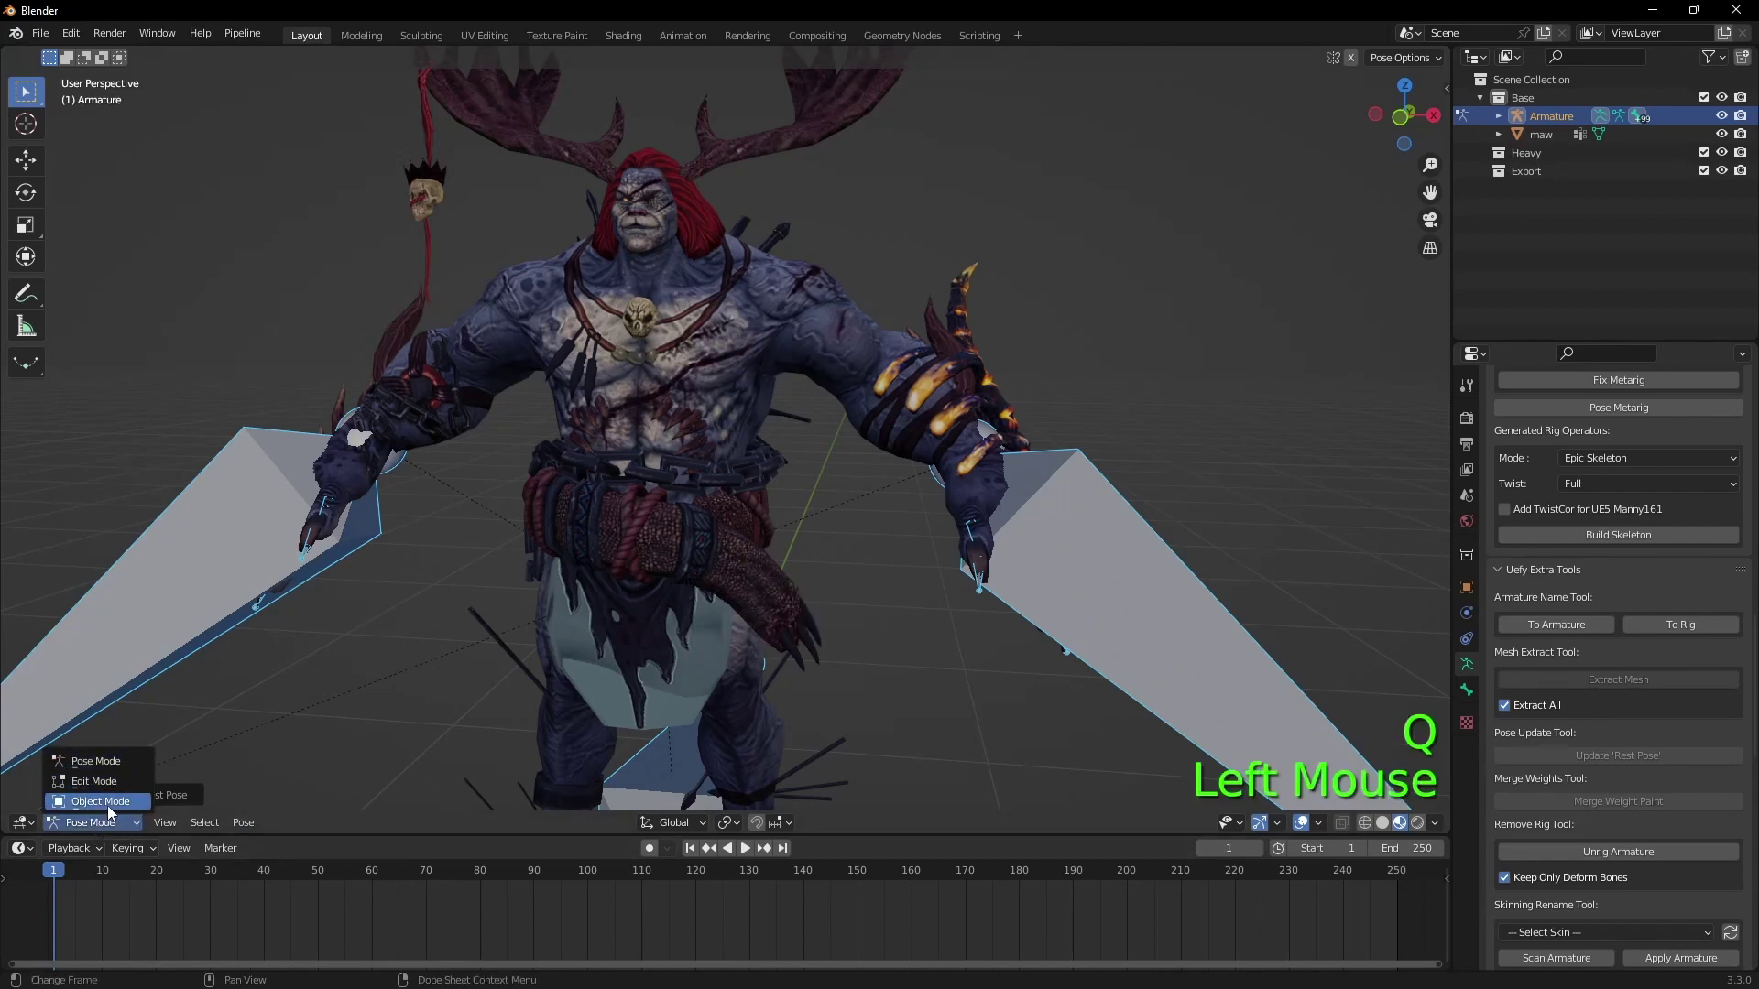
pyautogui.click(651, 400)
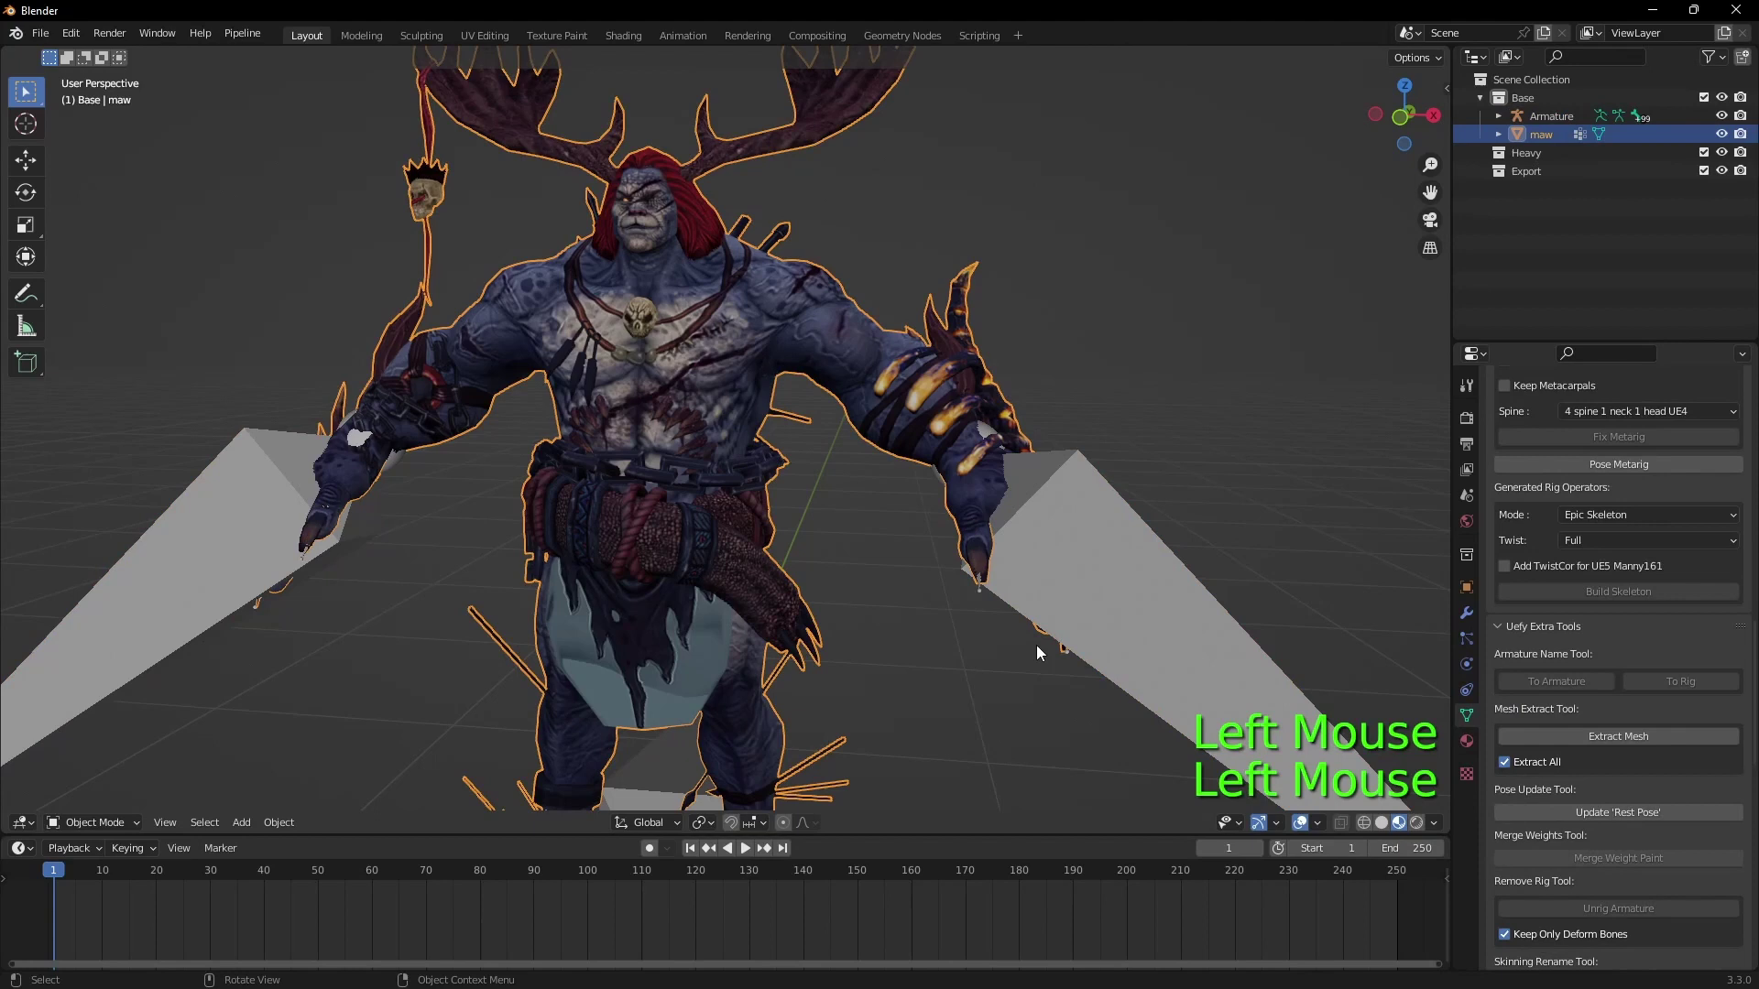
pyautogui.click(1116, 678)
pyautogui.press('ctrl+p')
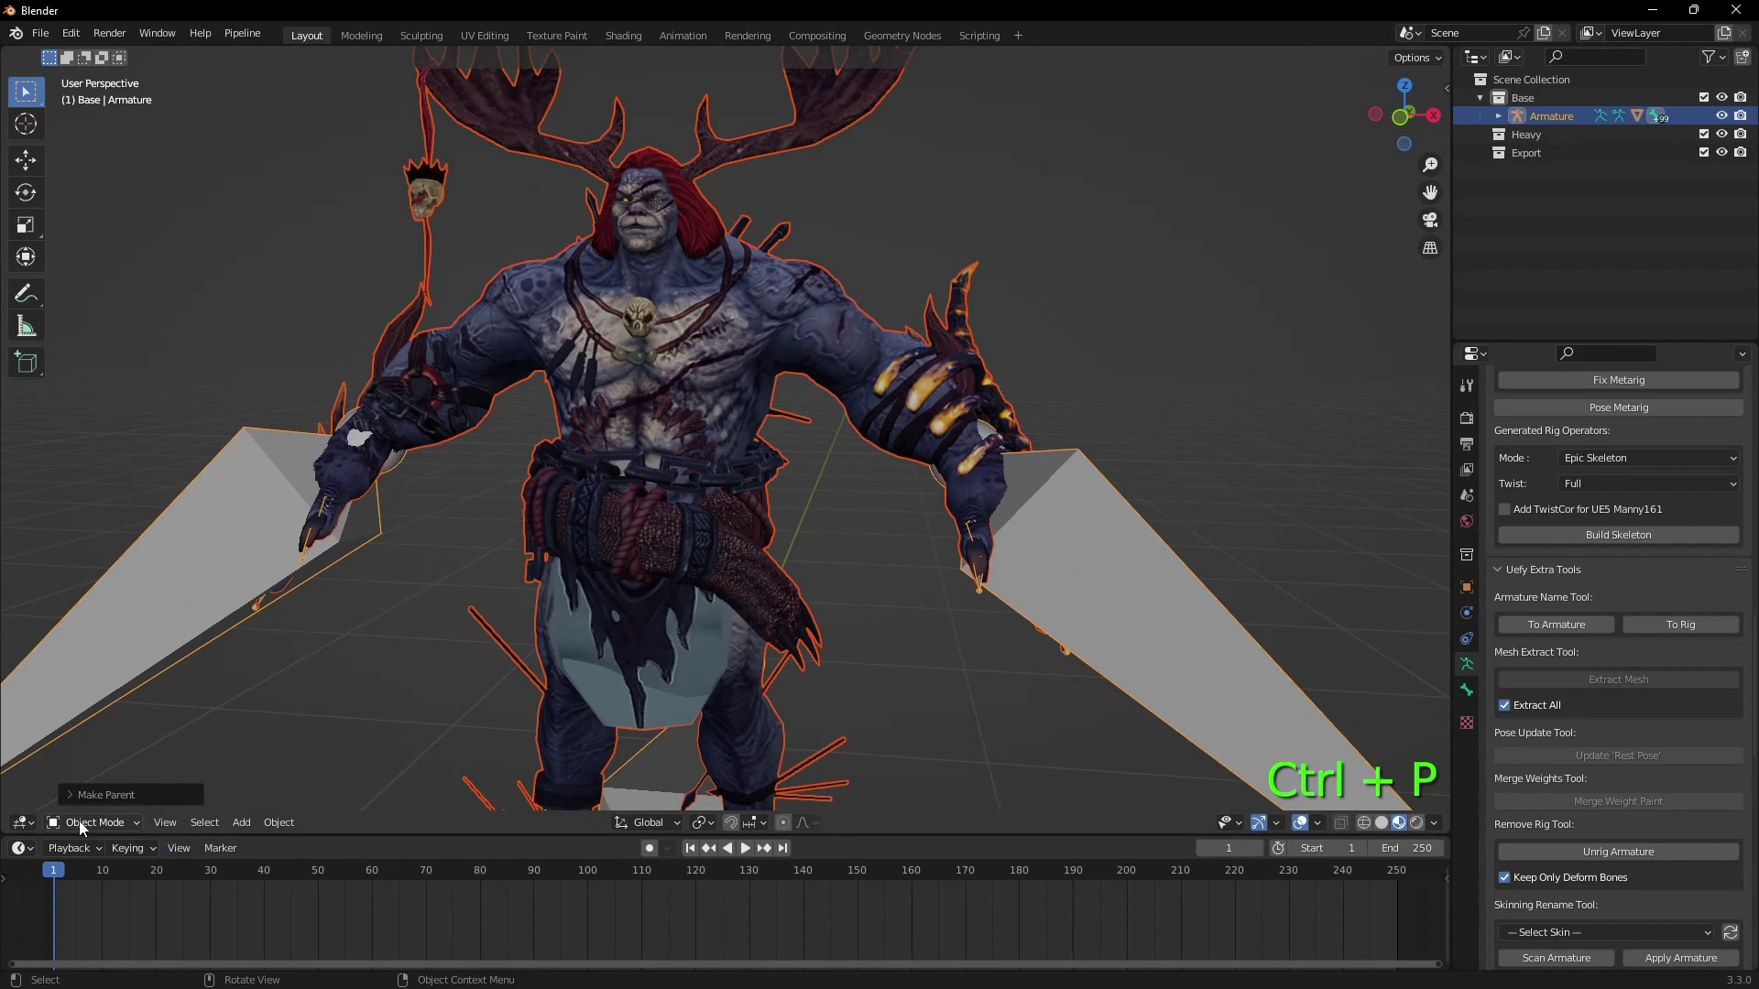
# Step: In Pose Mode grab the left forearm twist bone to test deformation, then reselect the armature in Object Mode
pyautogui.click(1104, 588)
pyautogui.click(88, 829)
pyautogui.scroll(3)
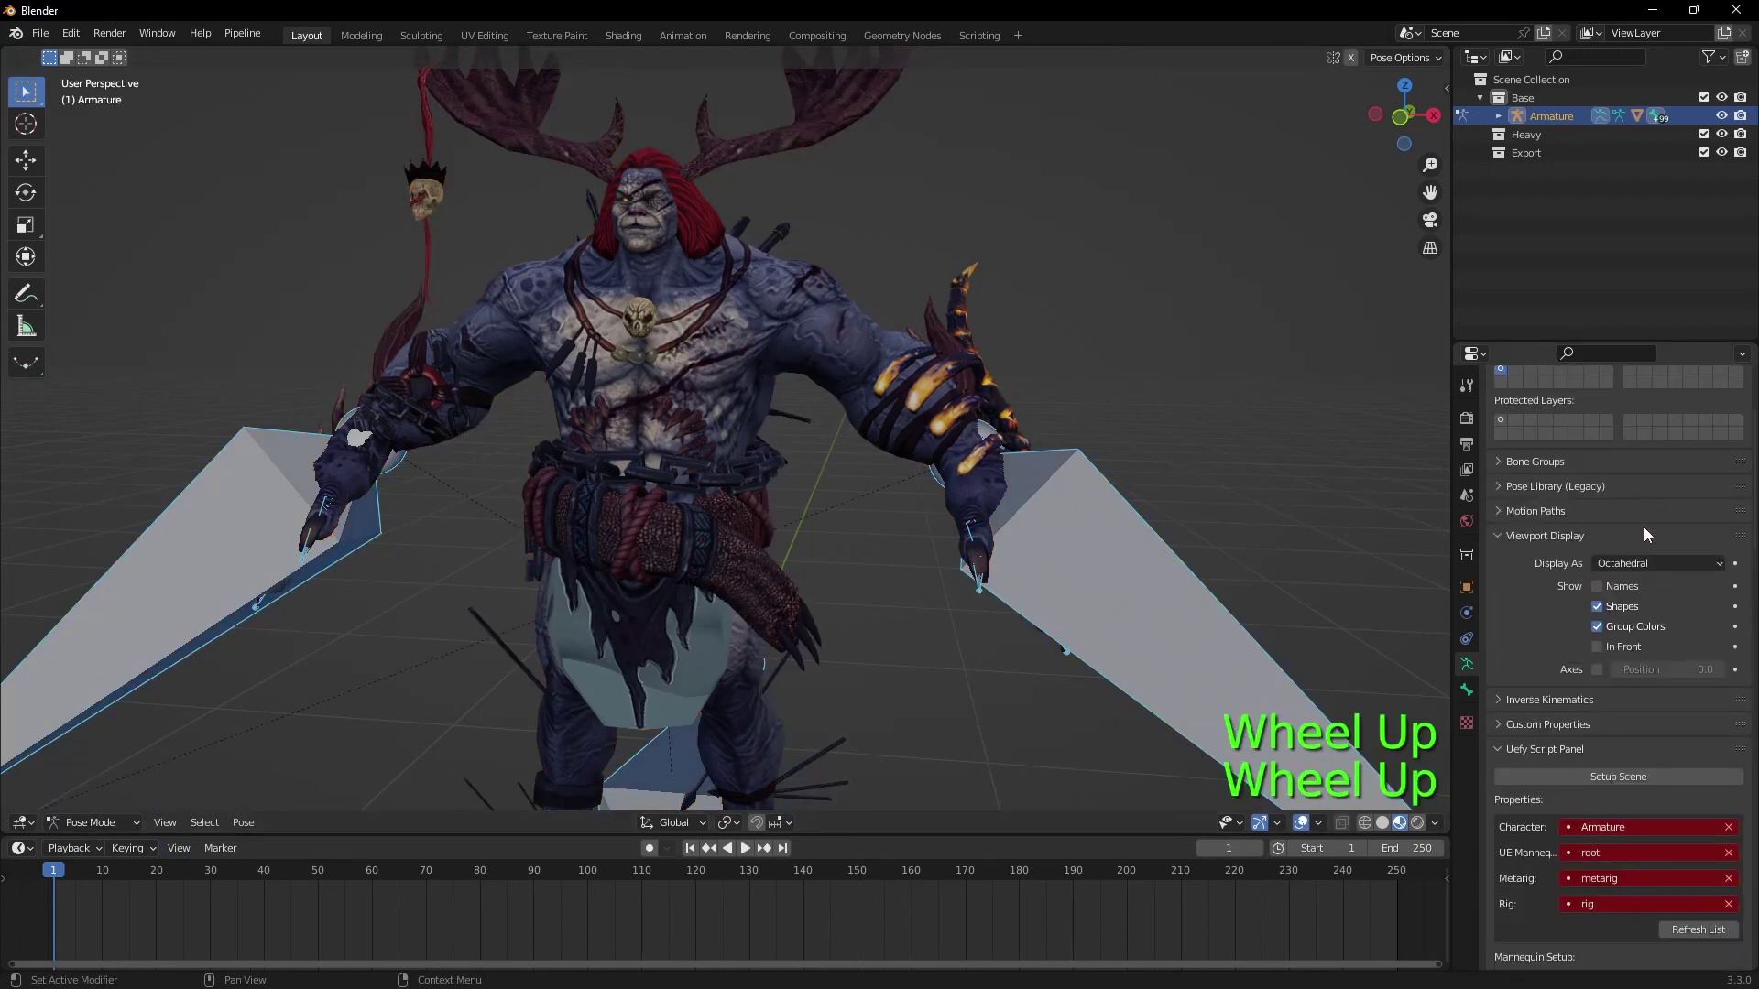
pyautogui.click(1604, 648)
pyautogui.click(903, 383)
pyautogui.press('g')
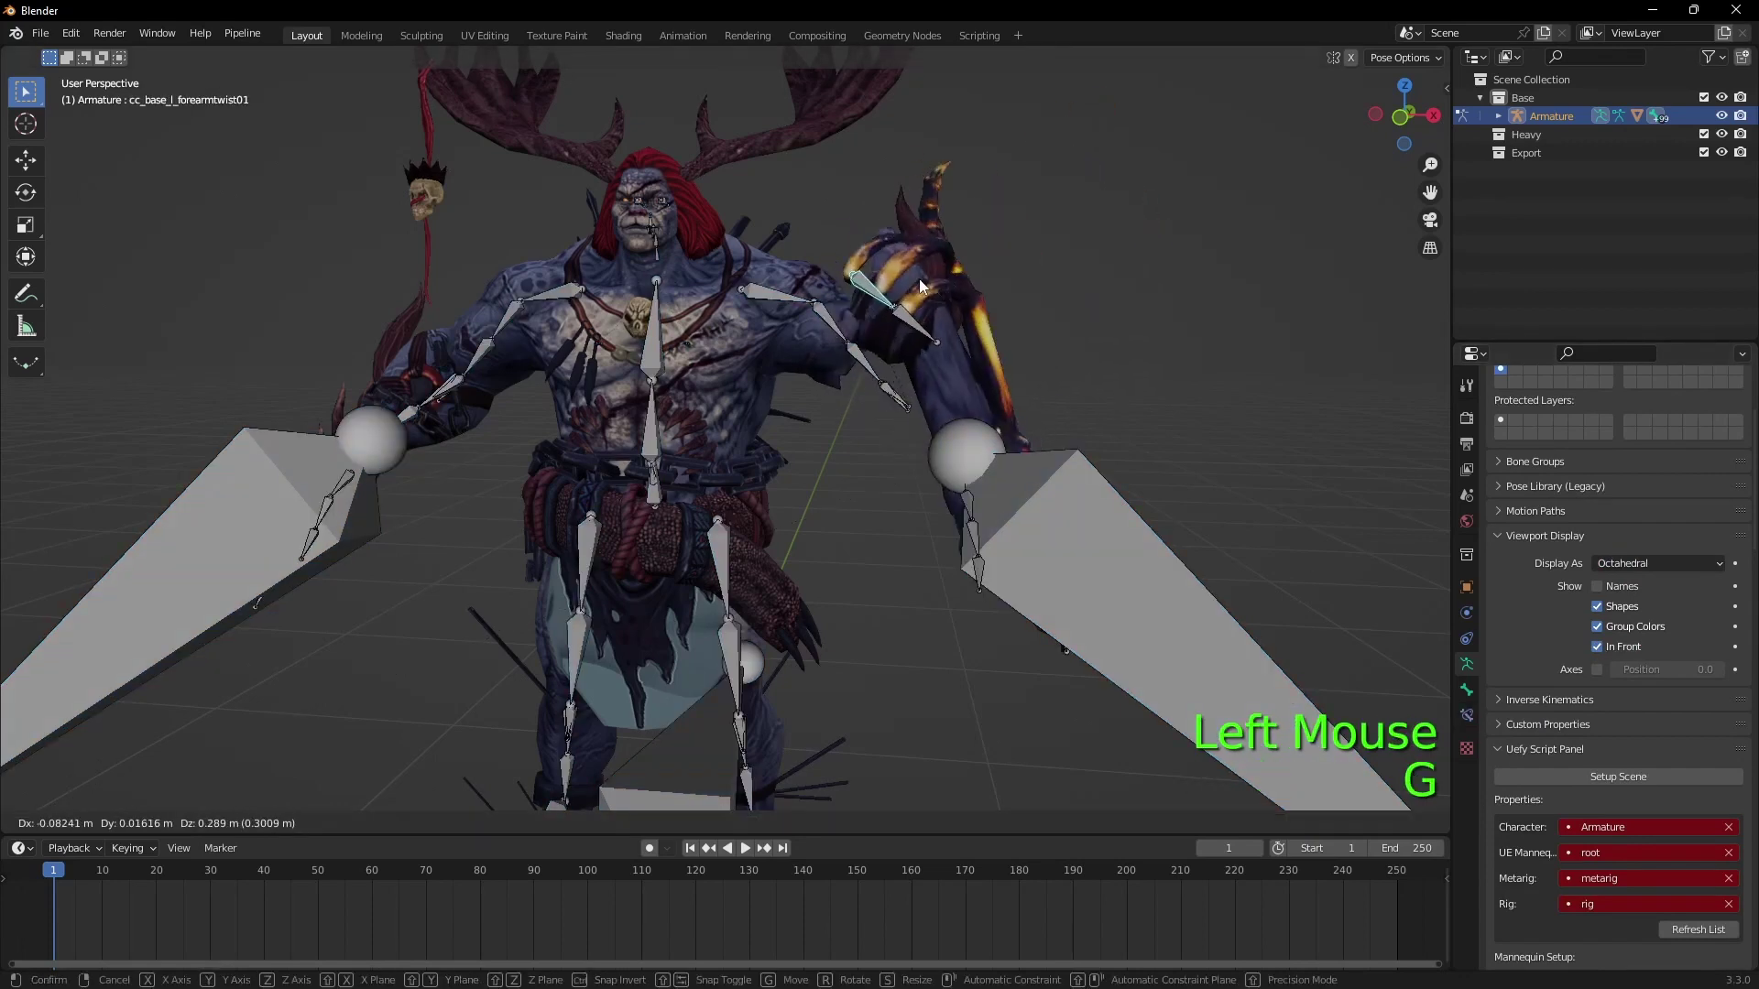
pyautogui.click(86, 825)
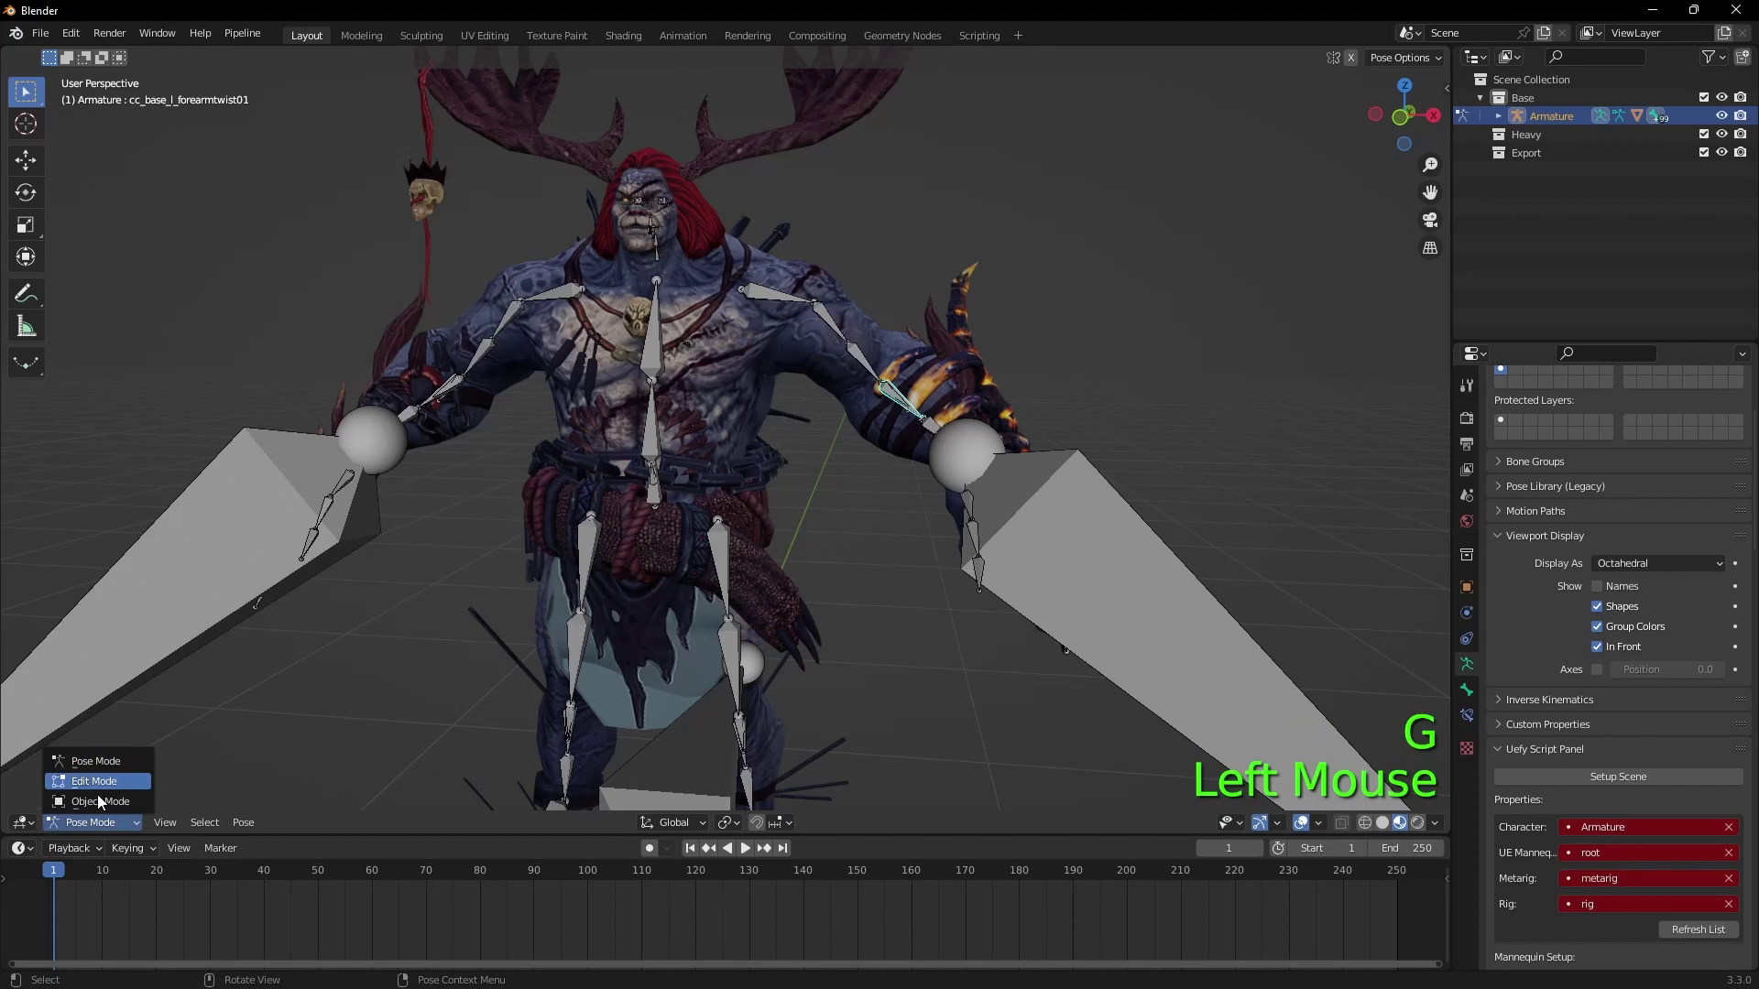
pyautogui.click(708, 431)
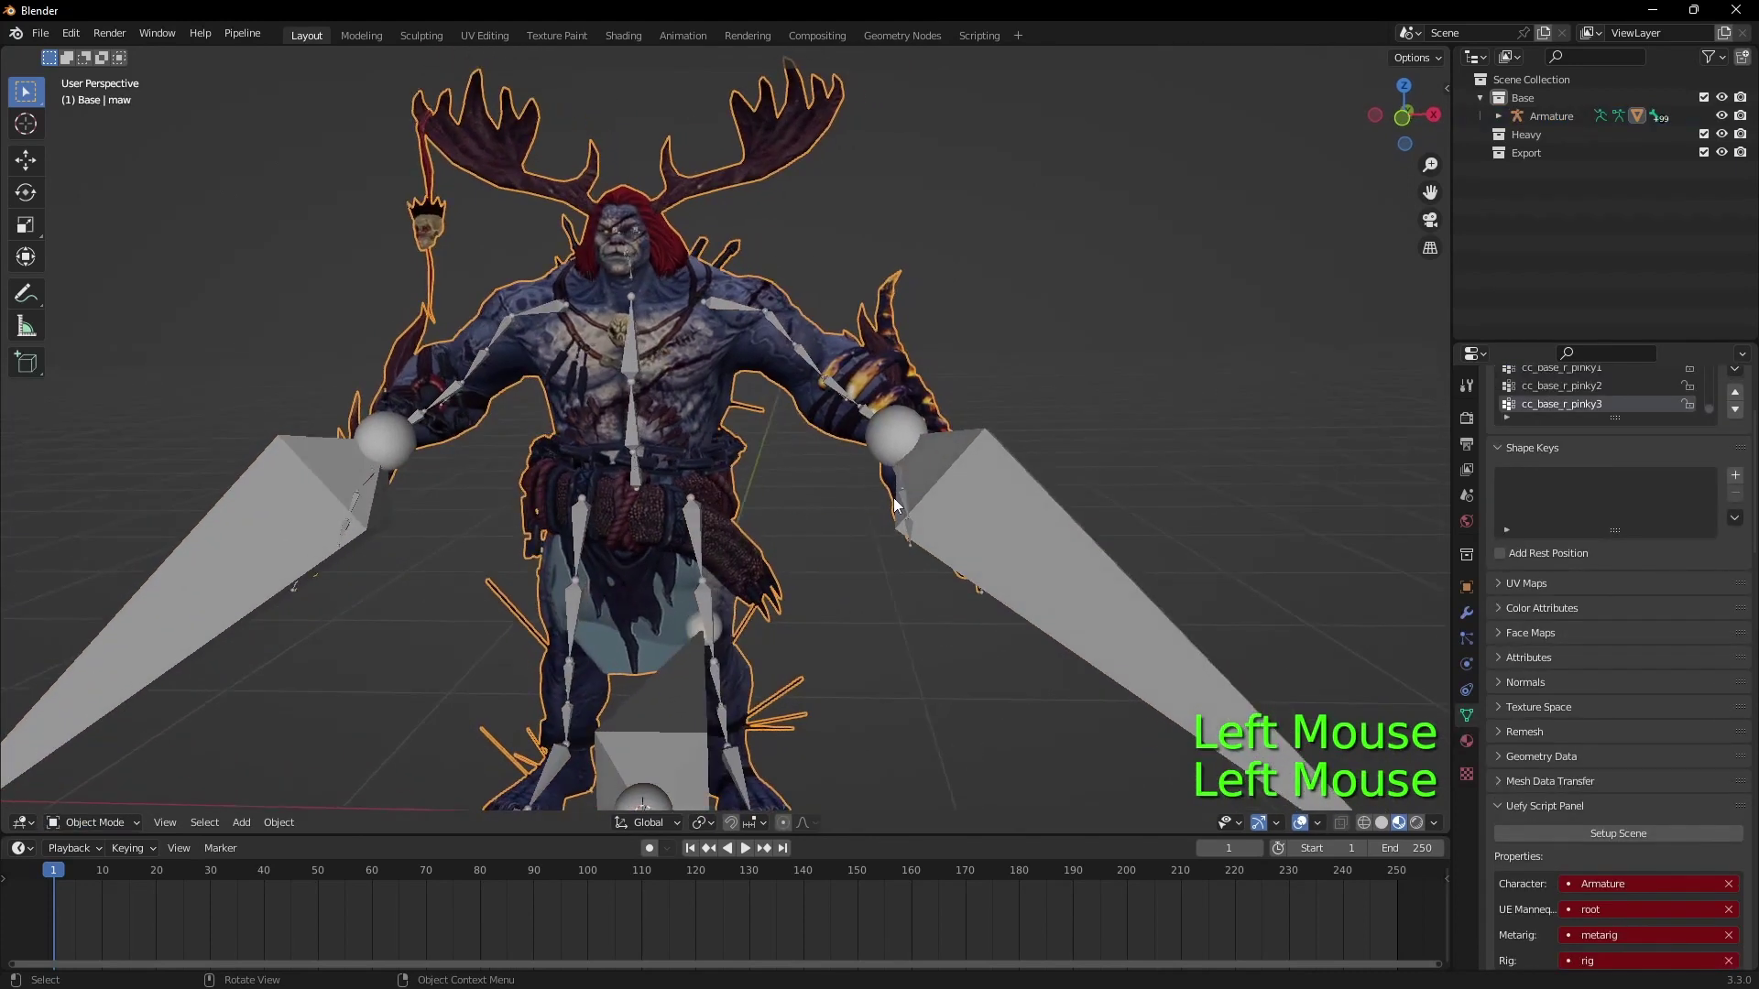
pyautogui.click(955, 522)
pyautogui.scroll(3)
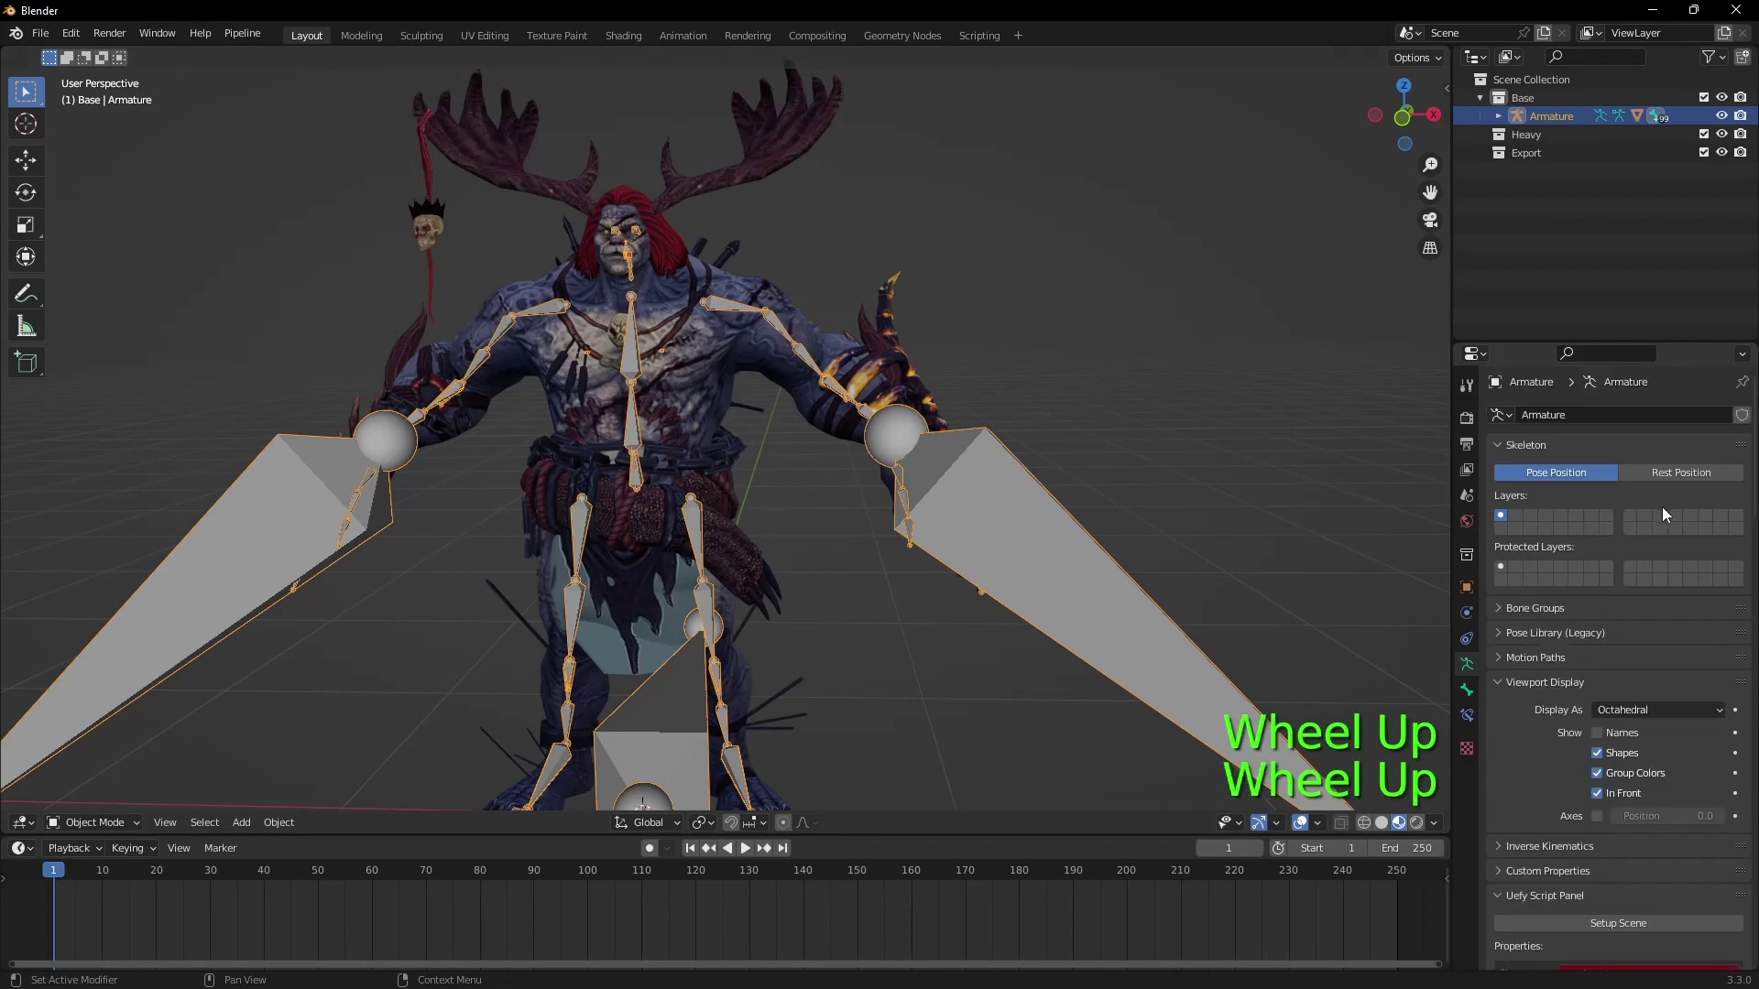
# Step: Expand the armature hierarchy, choose the skin in Uefy's Skinning Rename Tool and apply mannequin bone names
pyautogui.click(1681, 472)
pyautogui.click(1586, 469)
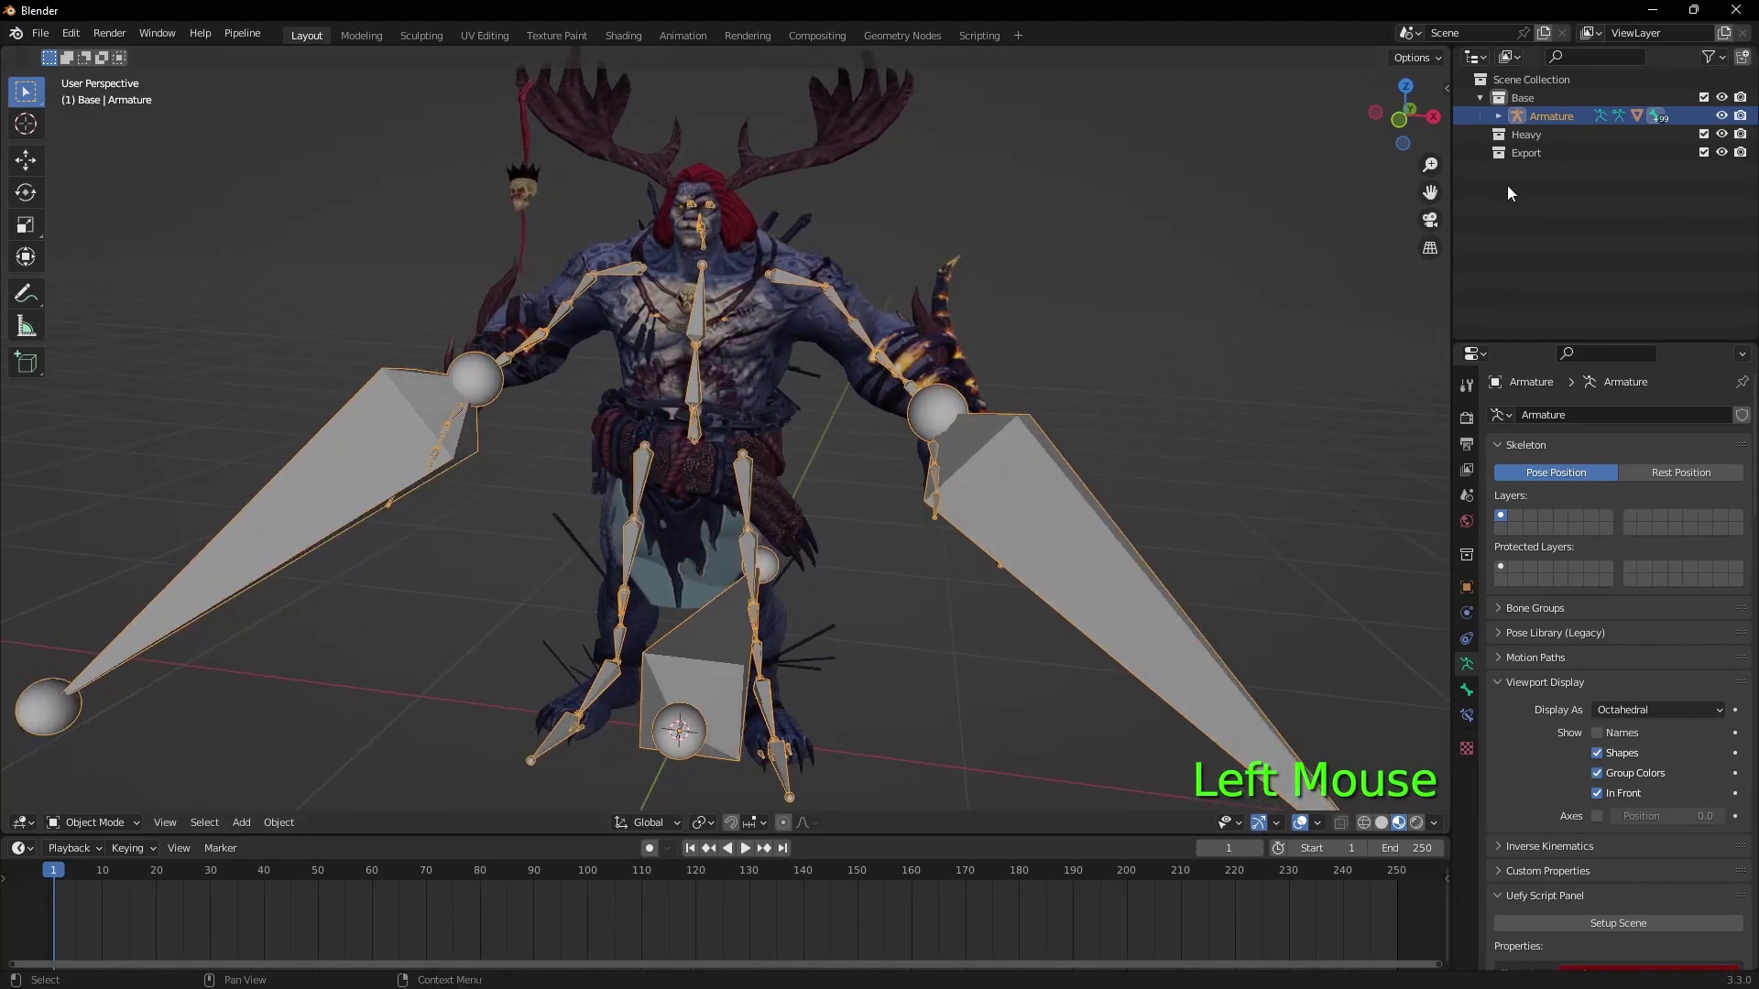
pyautogui.click(1506, 126)
pyautogui.click(1519, 159)
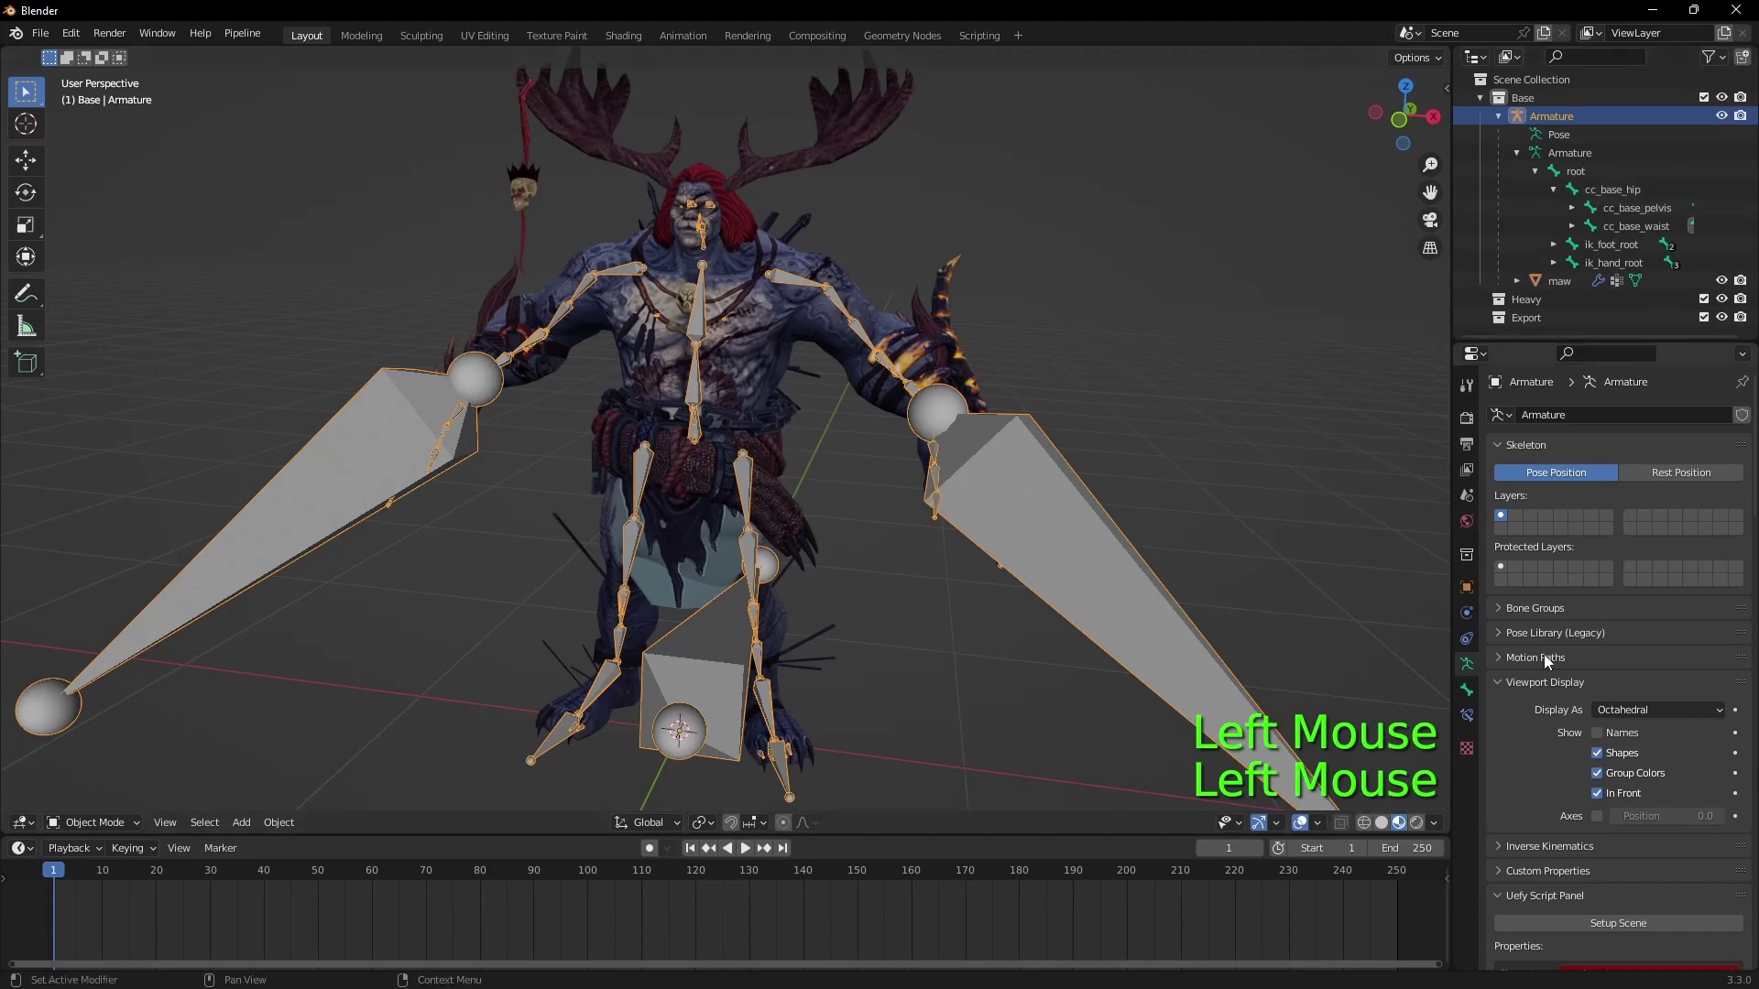
pyautogui.scroll(-3)
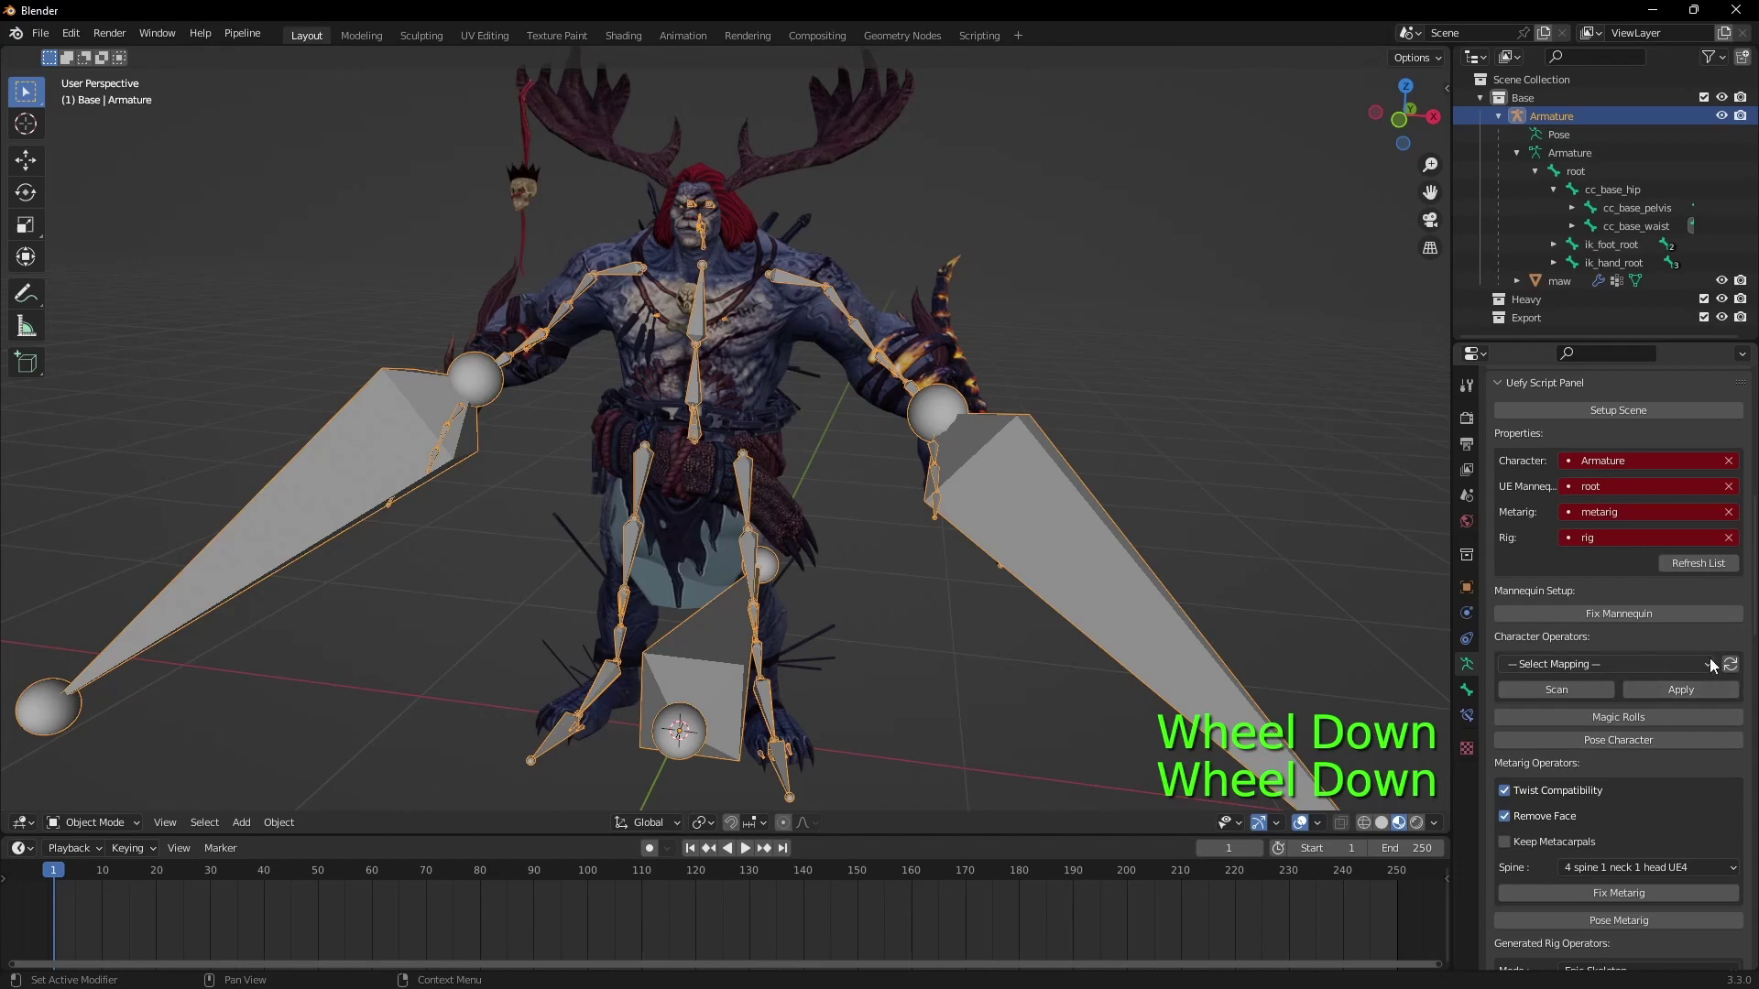
pyautogui.click(1733, 668)
pyautogui.click(1663, 671)
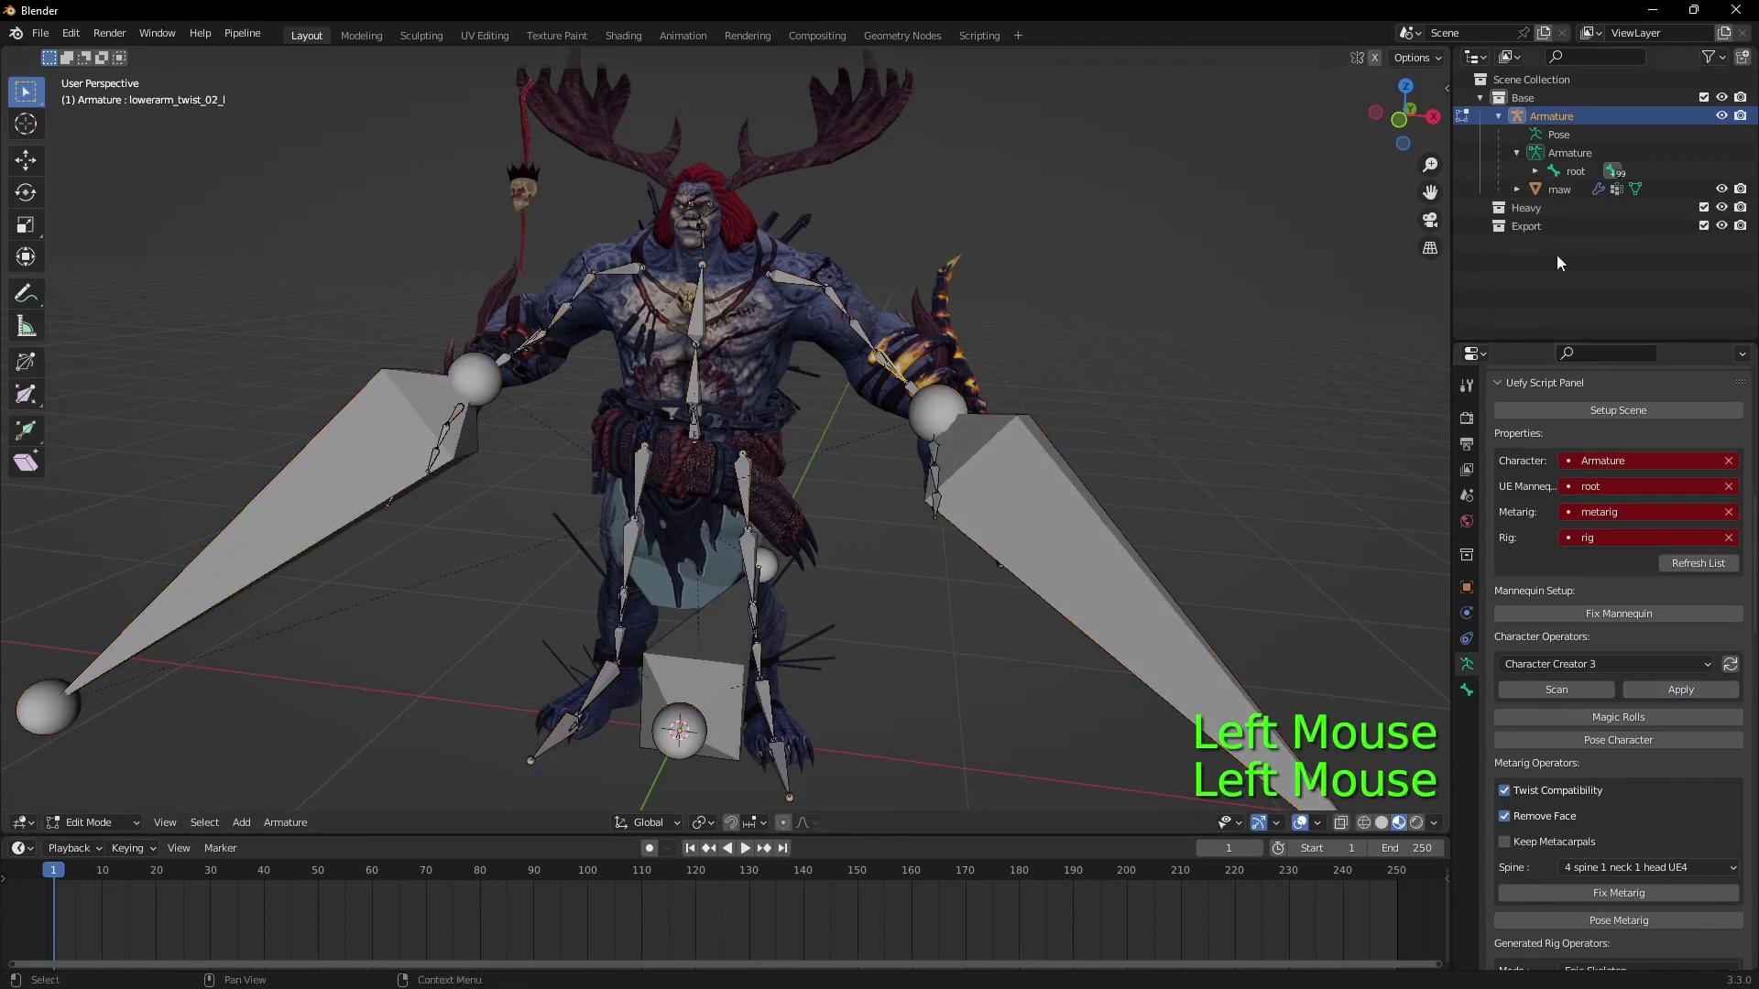
# Step: Expand the root bones to verify pelvis and spine_01 names, then select the maw mesh
pyautogui.click(1539, 177)
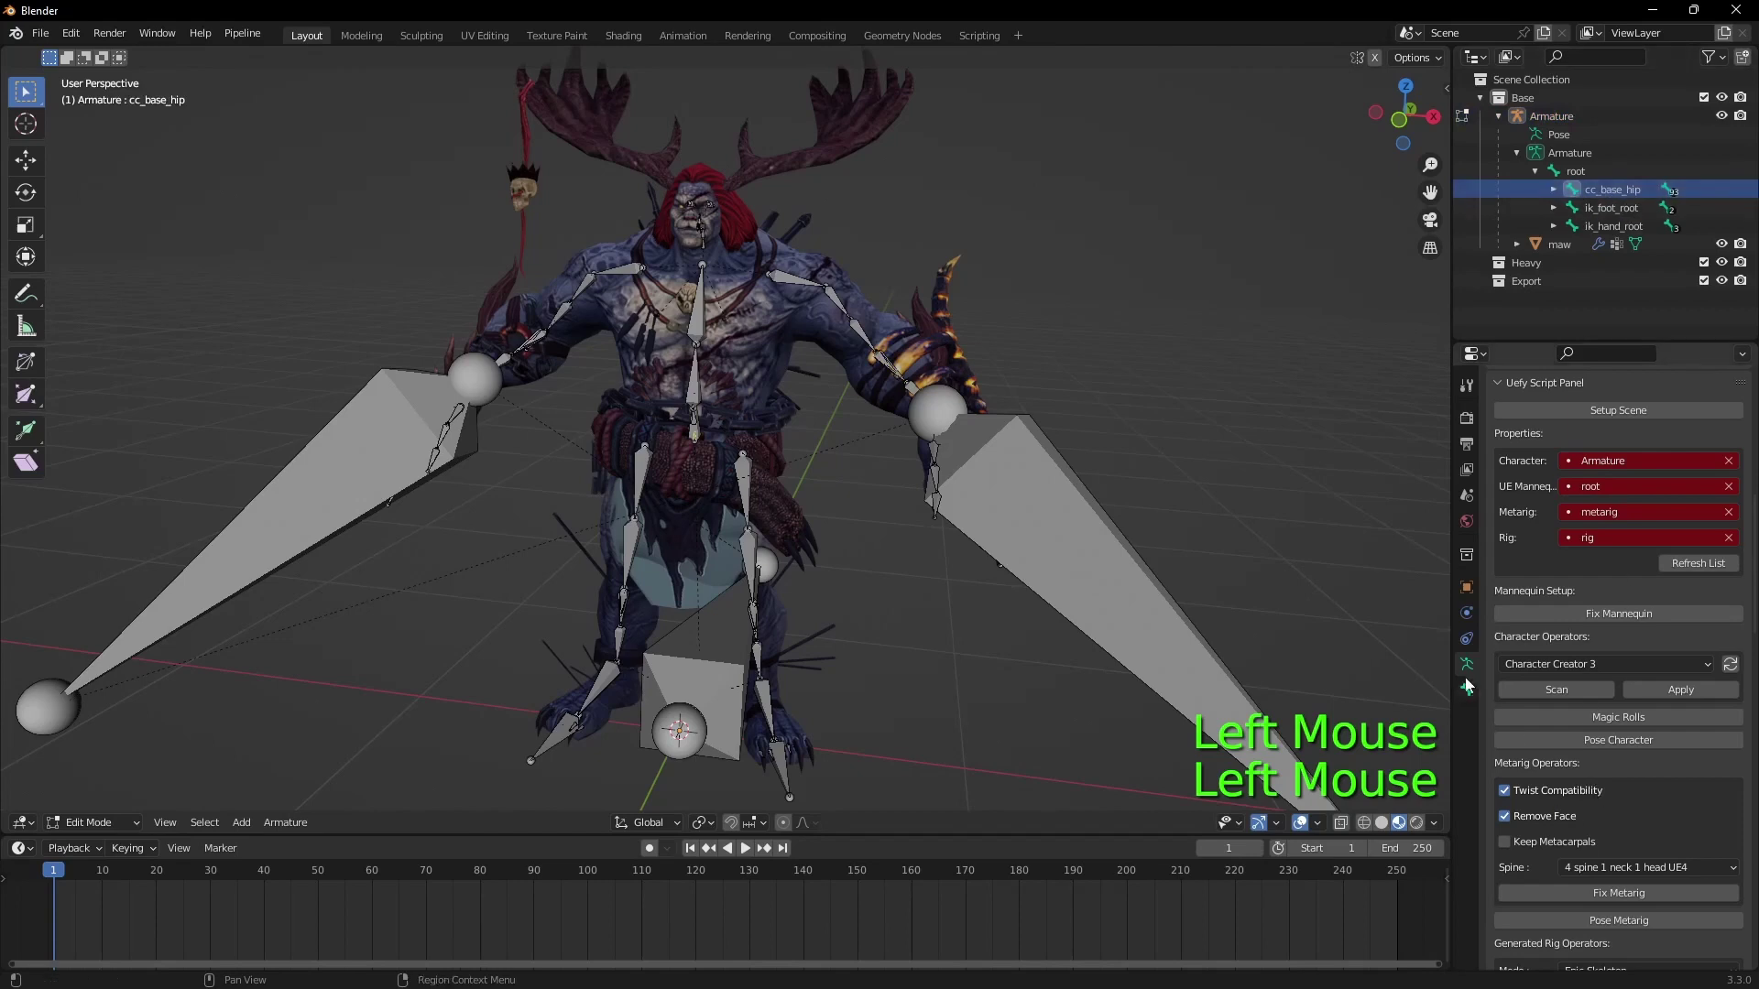
pyautogui.scroll(-3)
pyautogui.click(104, 830)
pyautogui.click(907, 338)
pyautogui.scroll(3)
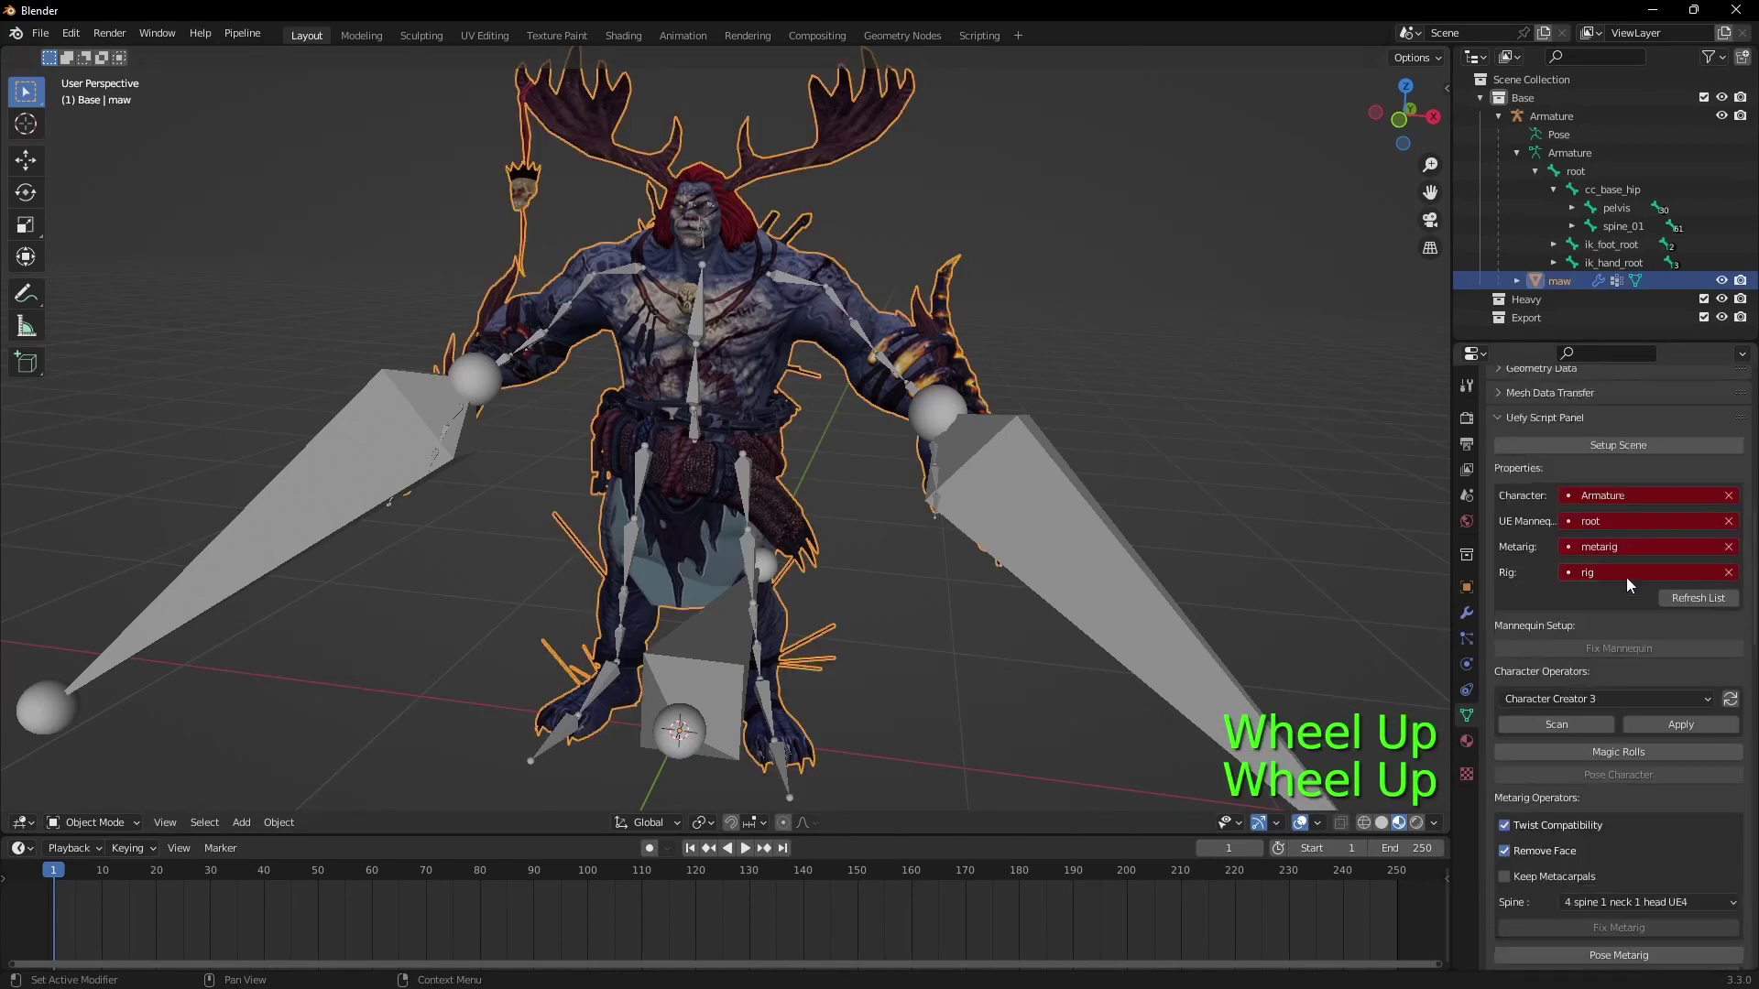
# Step: Check the maw mesh's vertex groups, select cc_base_hip and undo an accidental object delete
pyautogui.click(1553, 517)
pyautogui.press('Up')
pyautogui.press('Up')
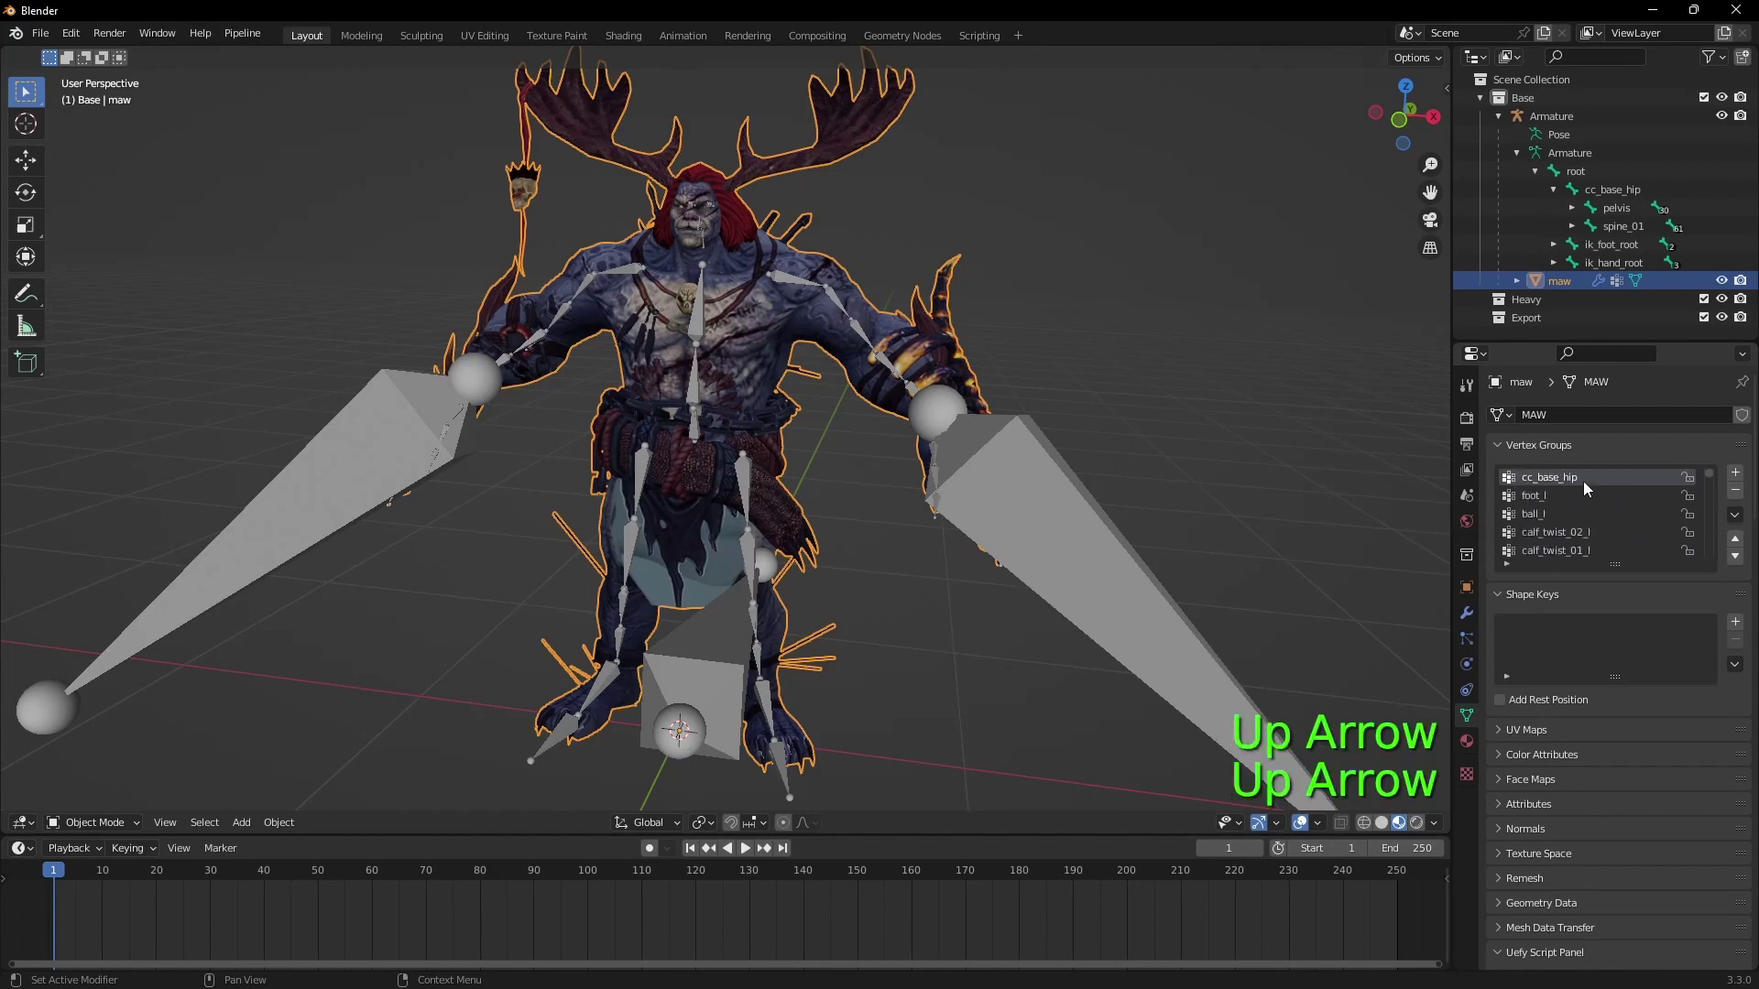
pyautogui.doubleClick(1591, 479)
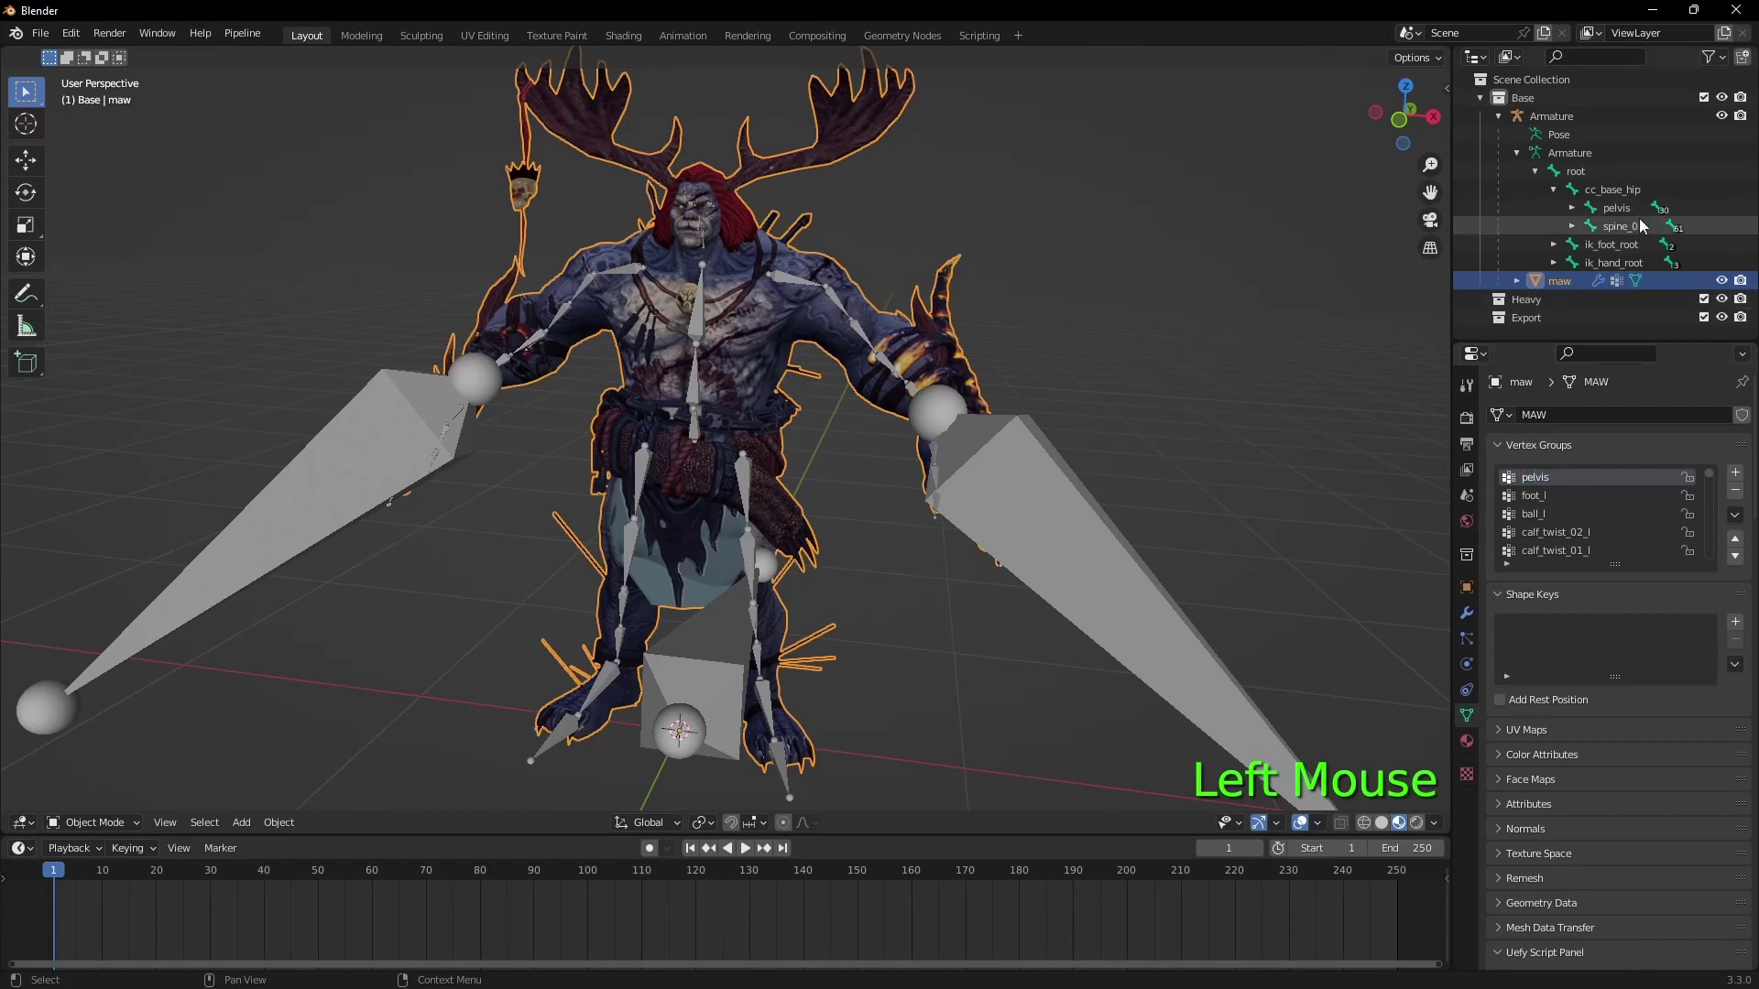
pyautogui.click(1629, 197)
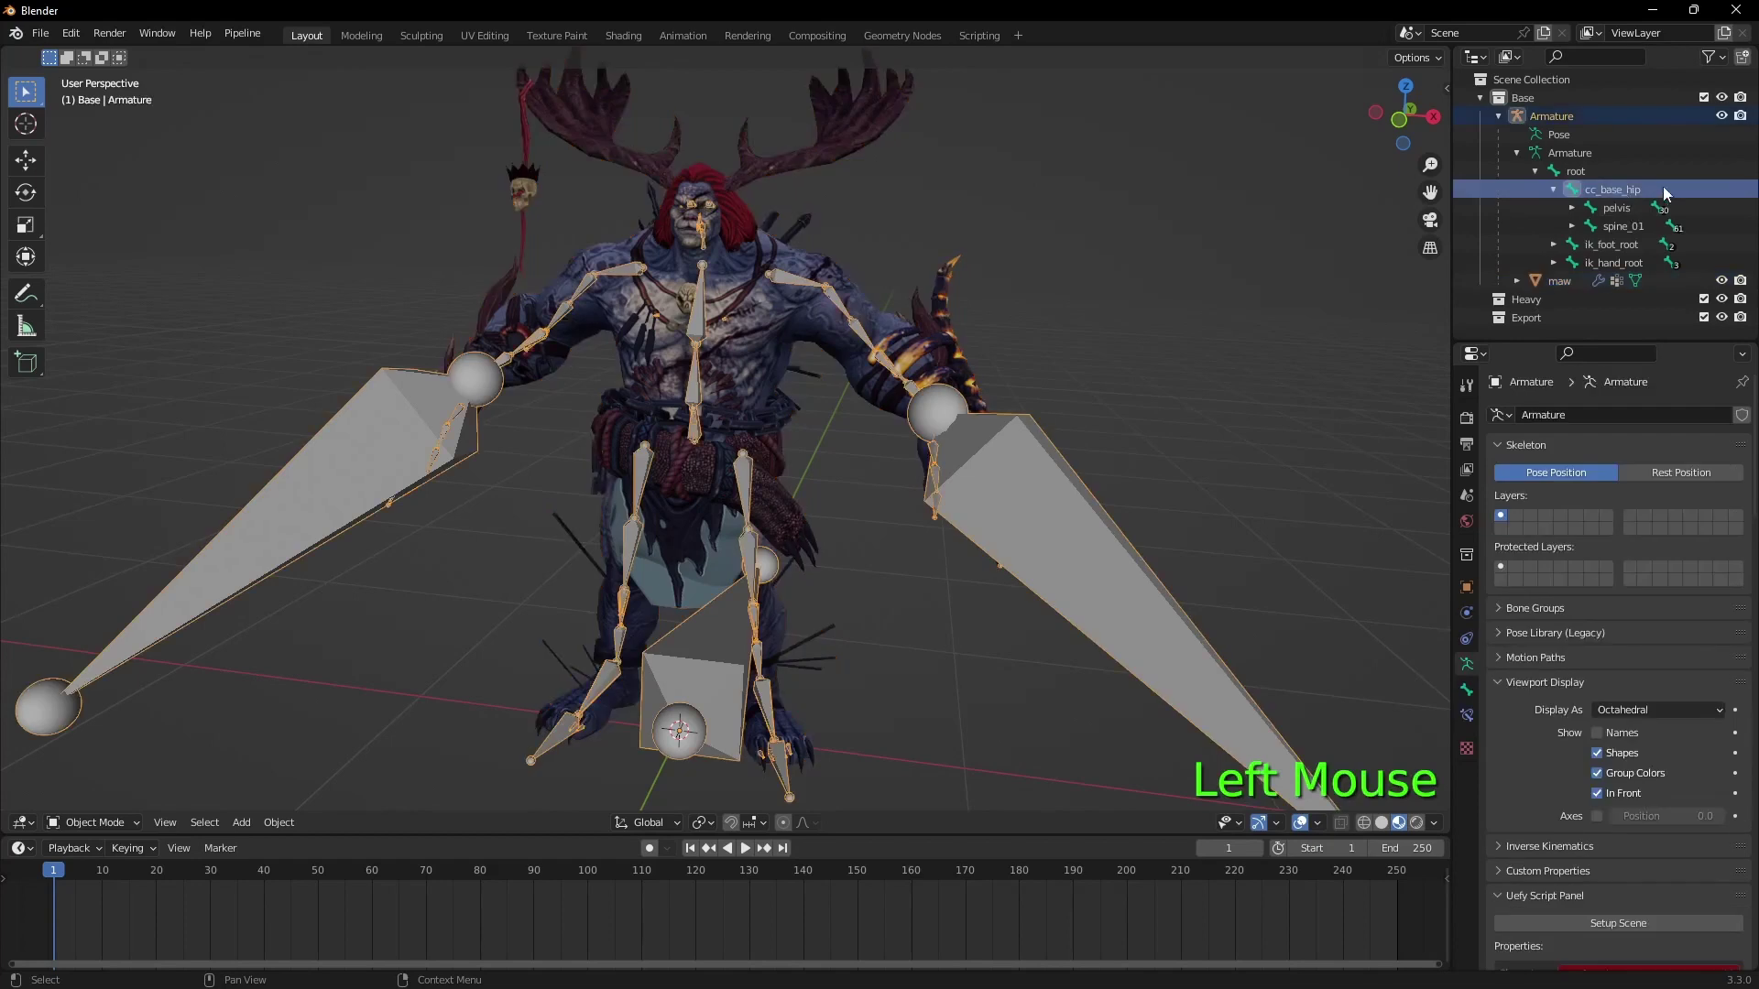
pyautogui.press('Delete')
pyautogui.press('ctrl+z')
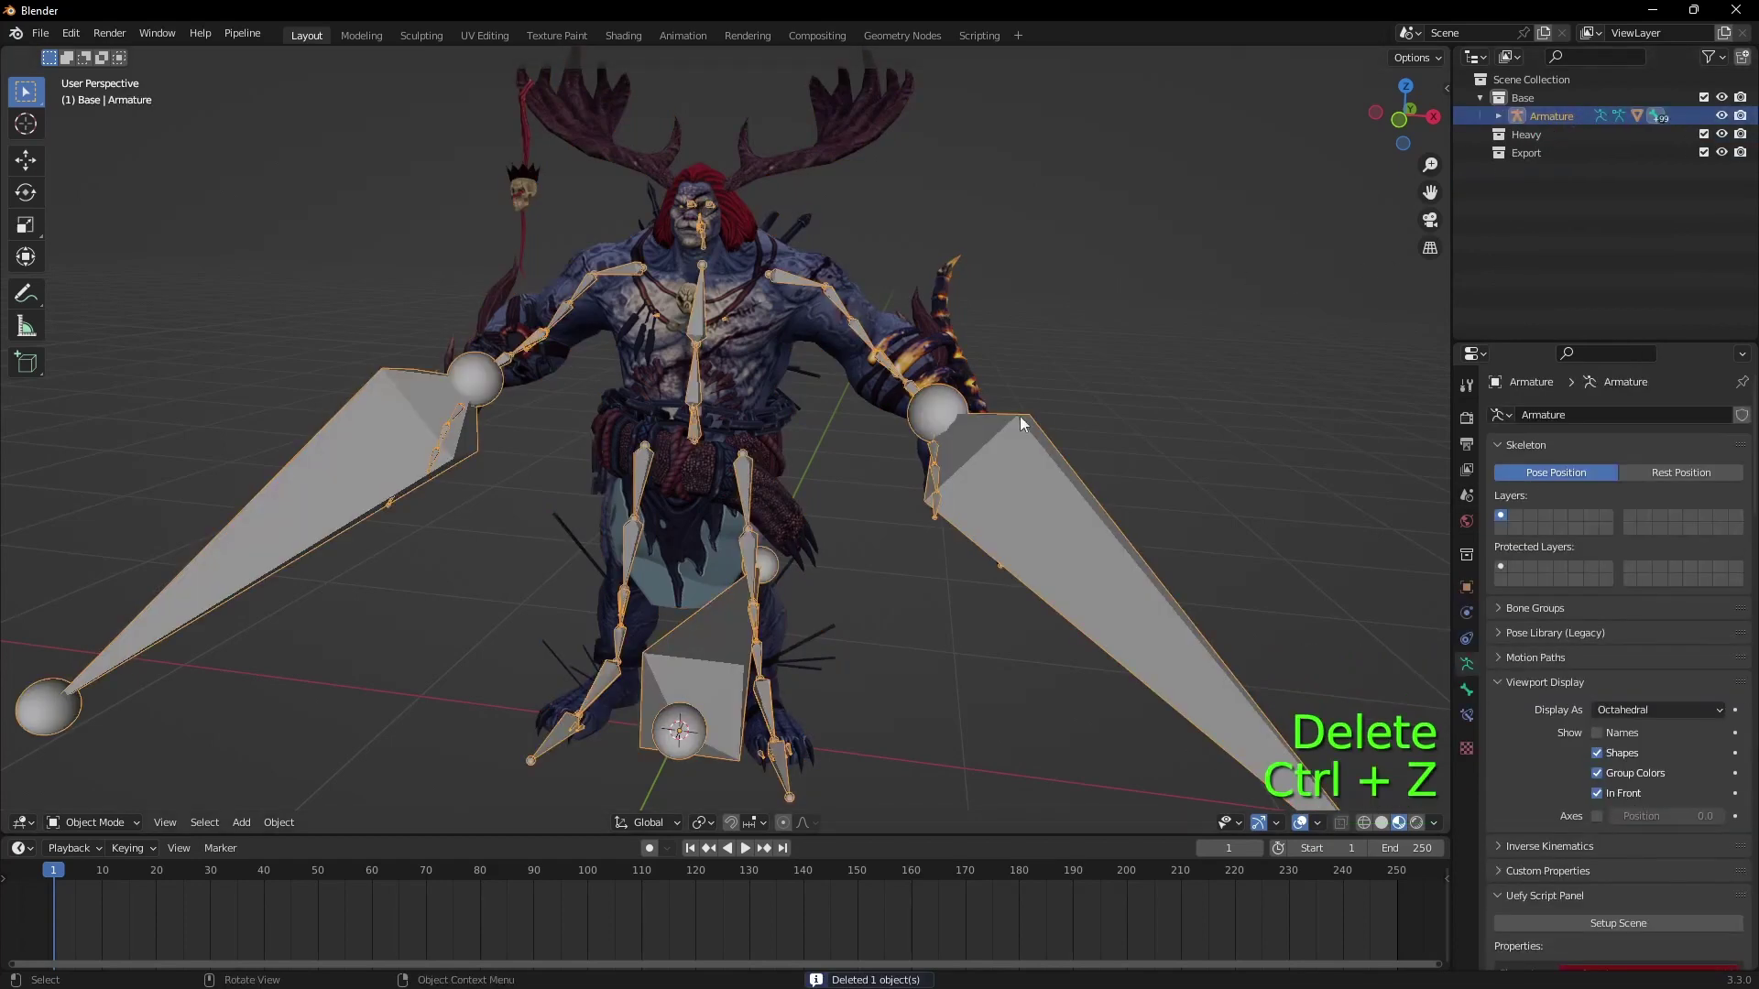
# Step: Dissolve the cc_base_hip bone in Edit Mode so pelvis and spine_01 sit under root, then return to Object Mode
pyautogui.click(1504, 122)
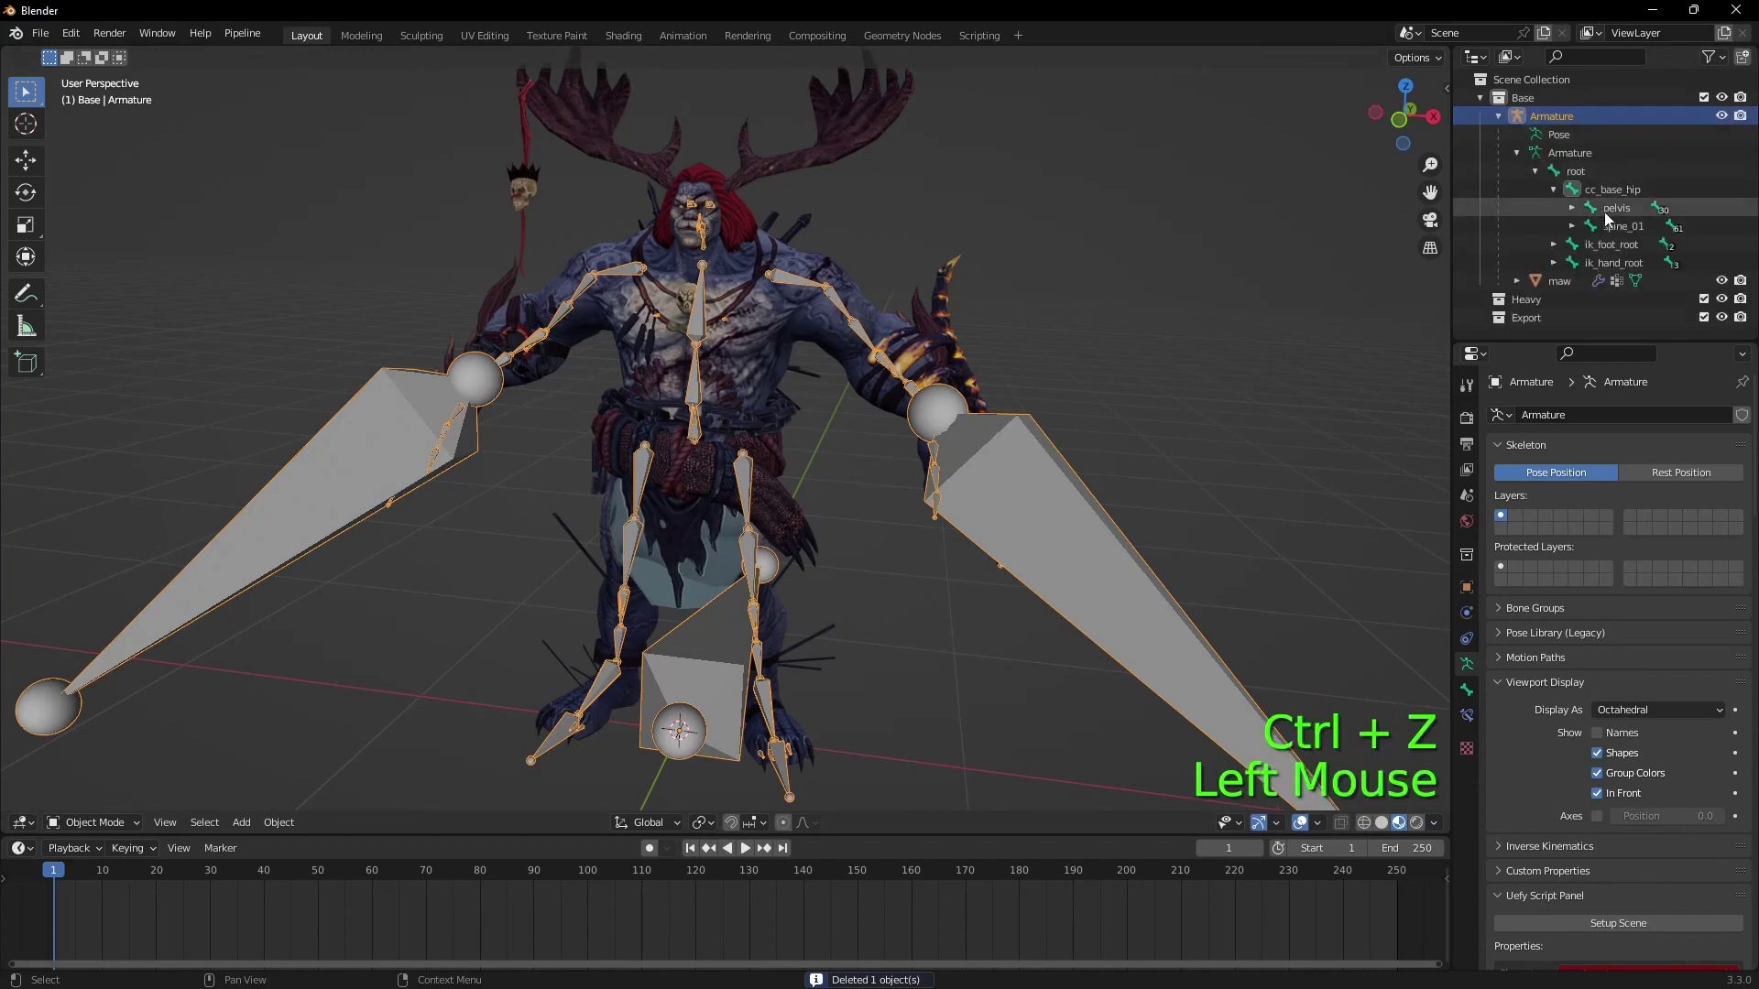
pyautogui.click(1613, 201)
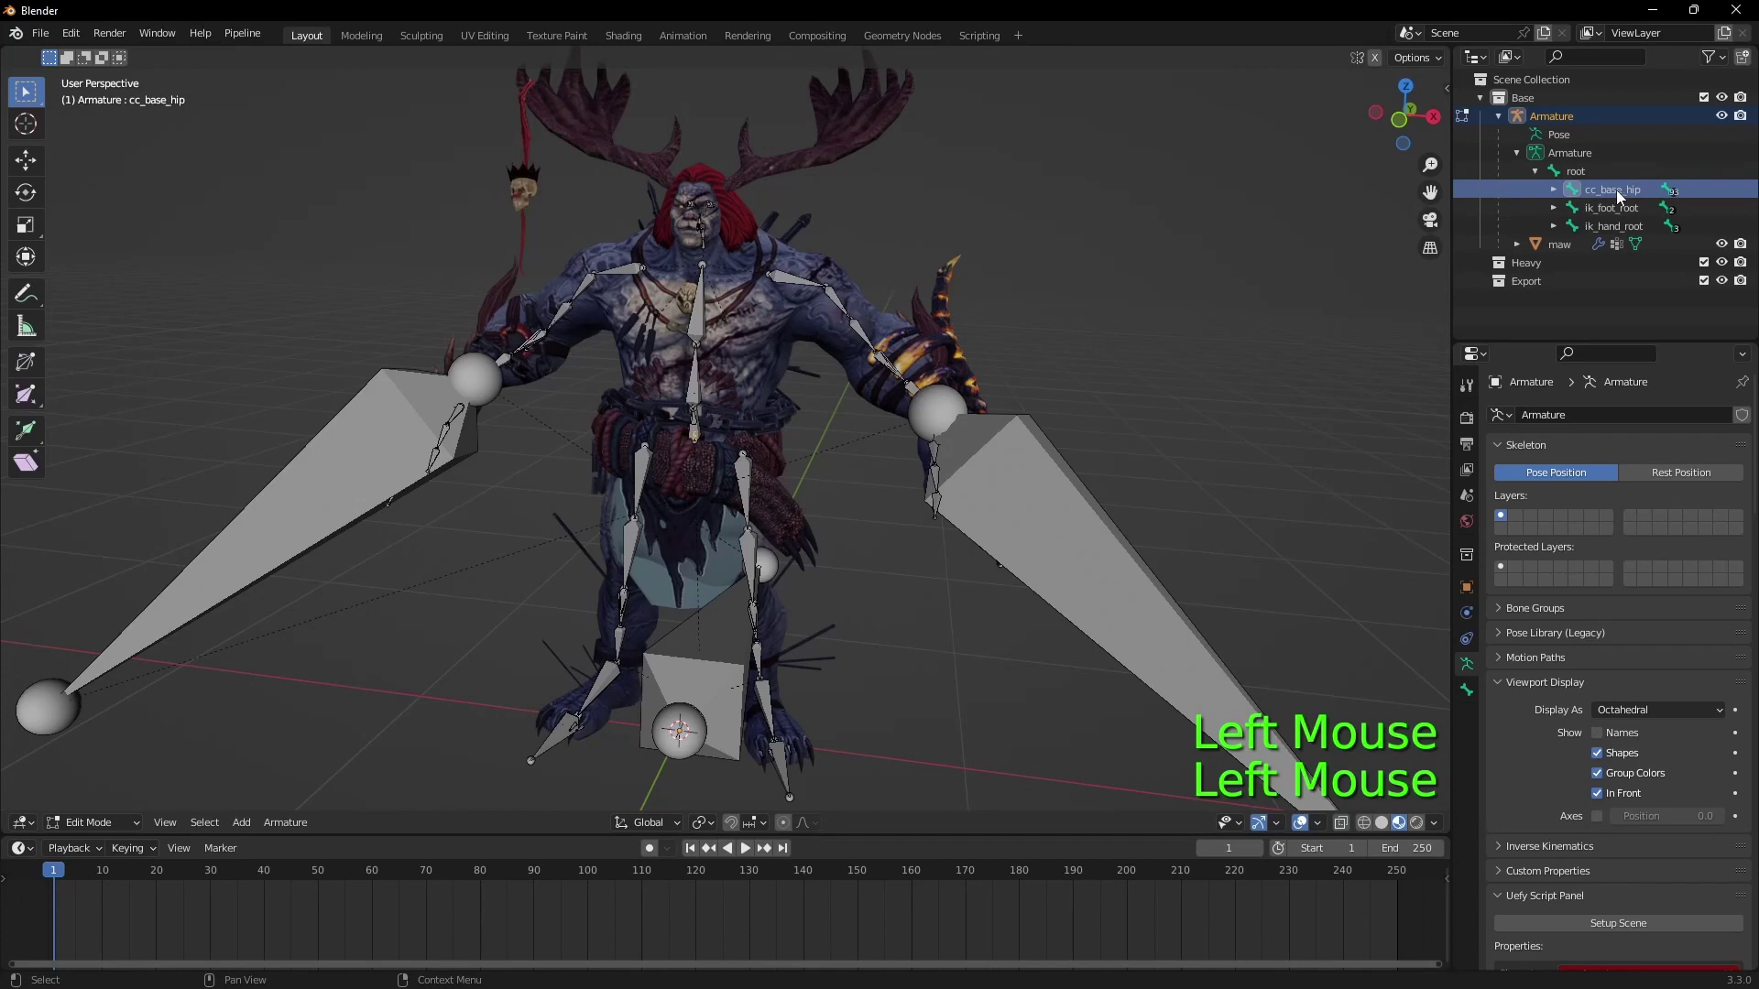
pyautogui.press('Delete')
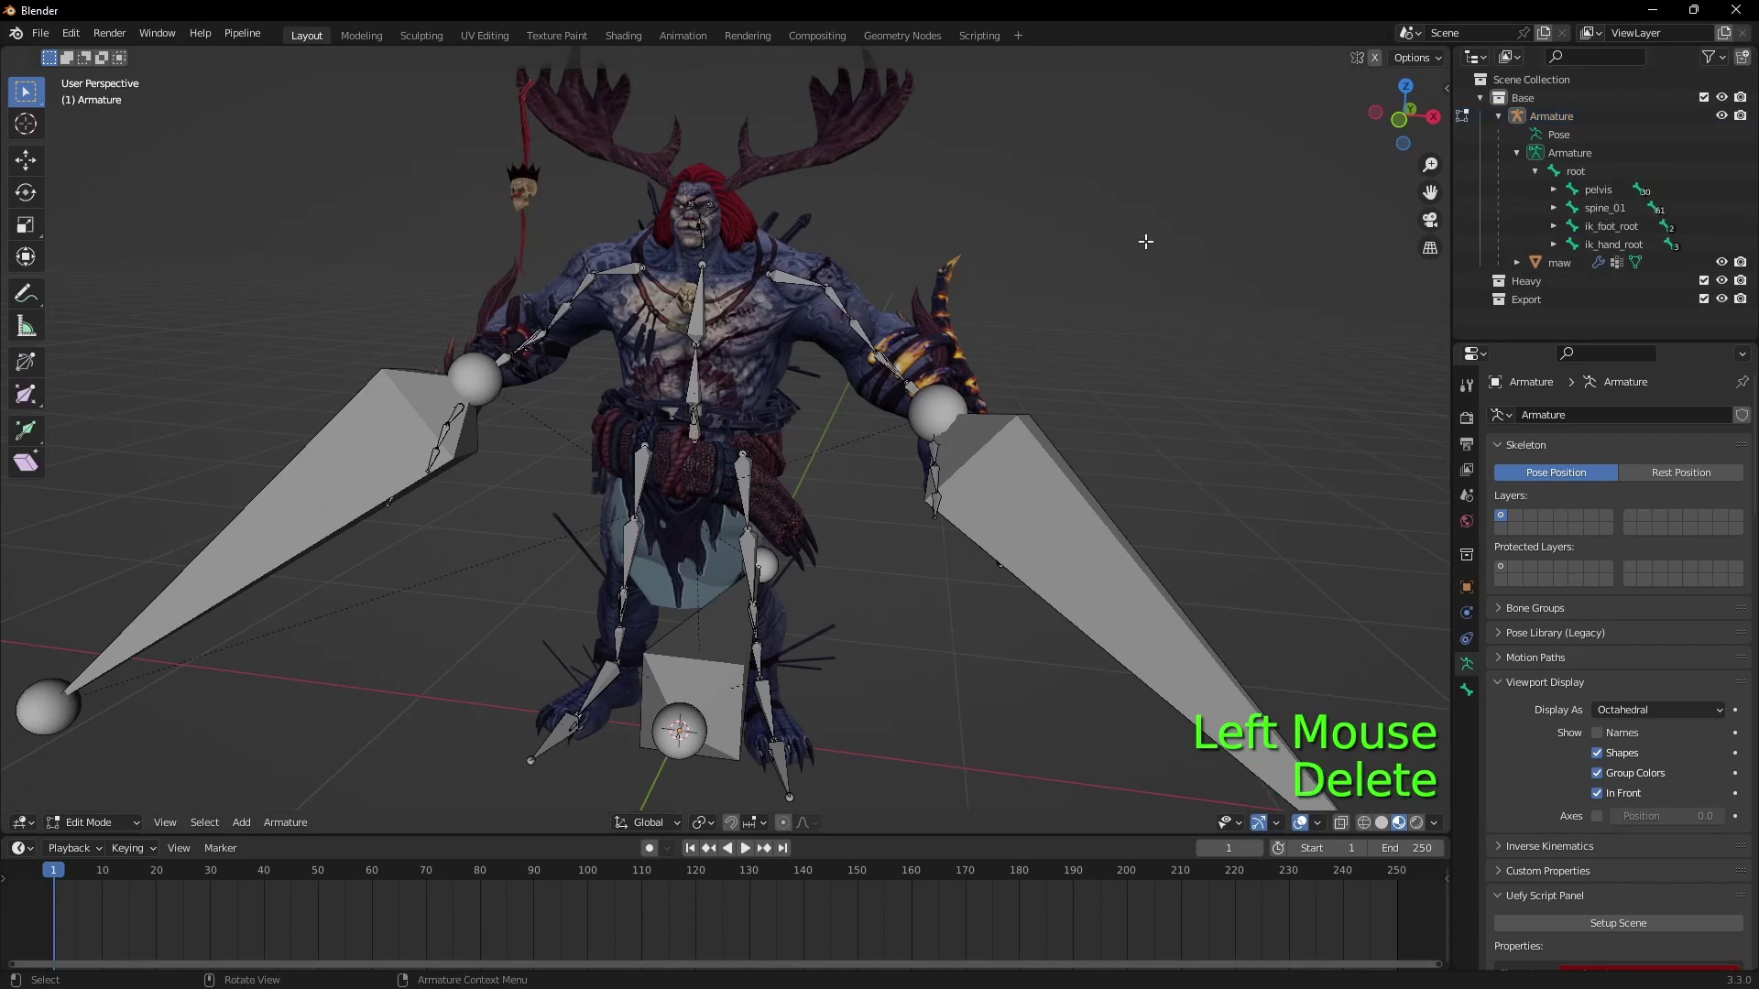
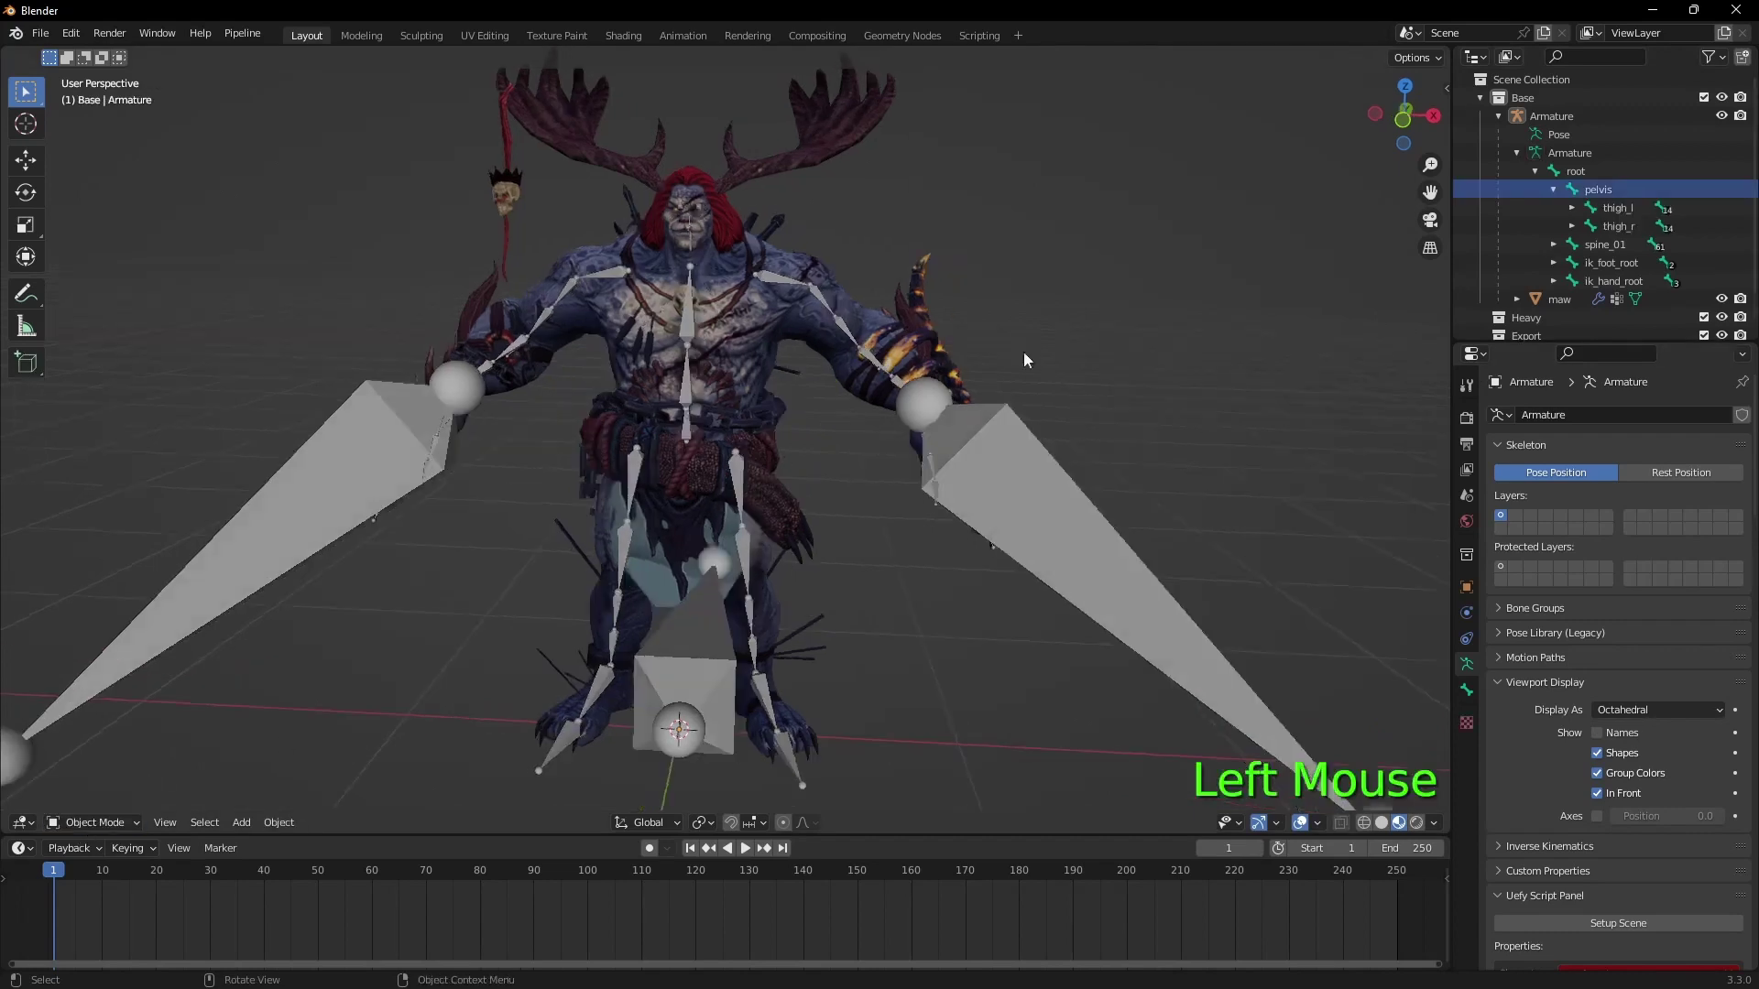
pyautogui.click(1106, 323)
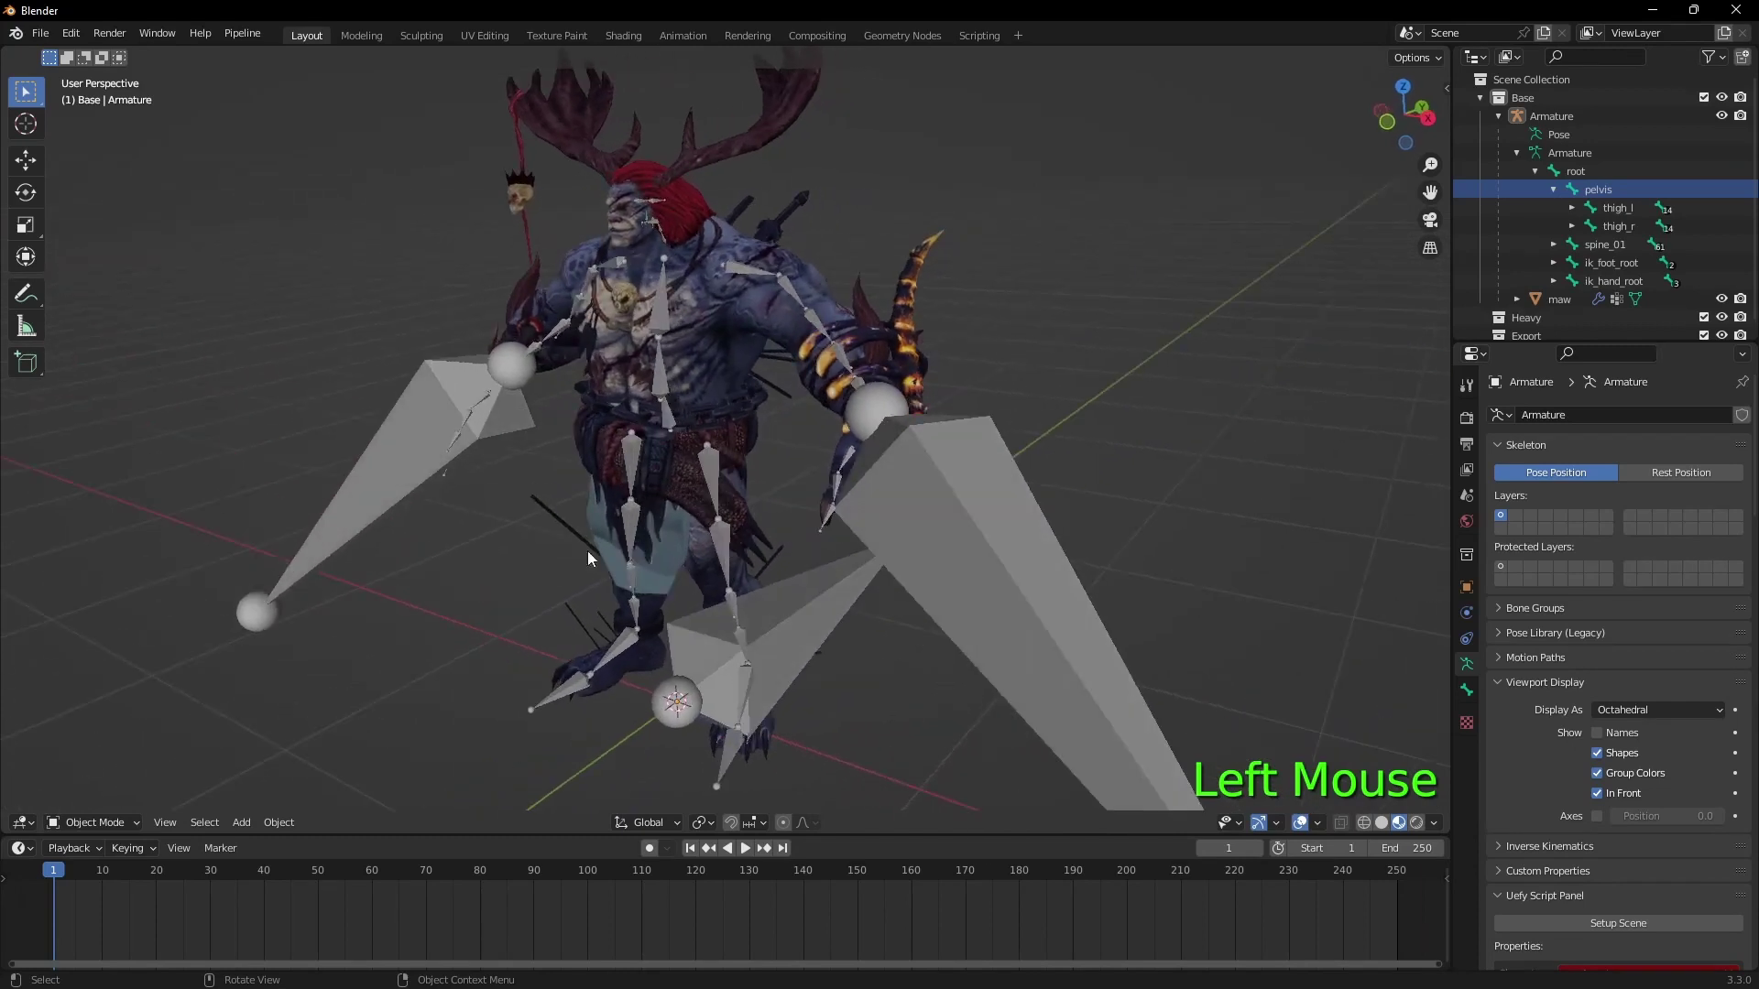
pyautogui.click(502, 586)
pyautogui.click(108, 828)
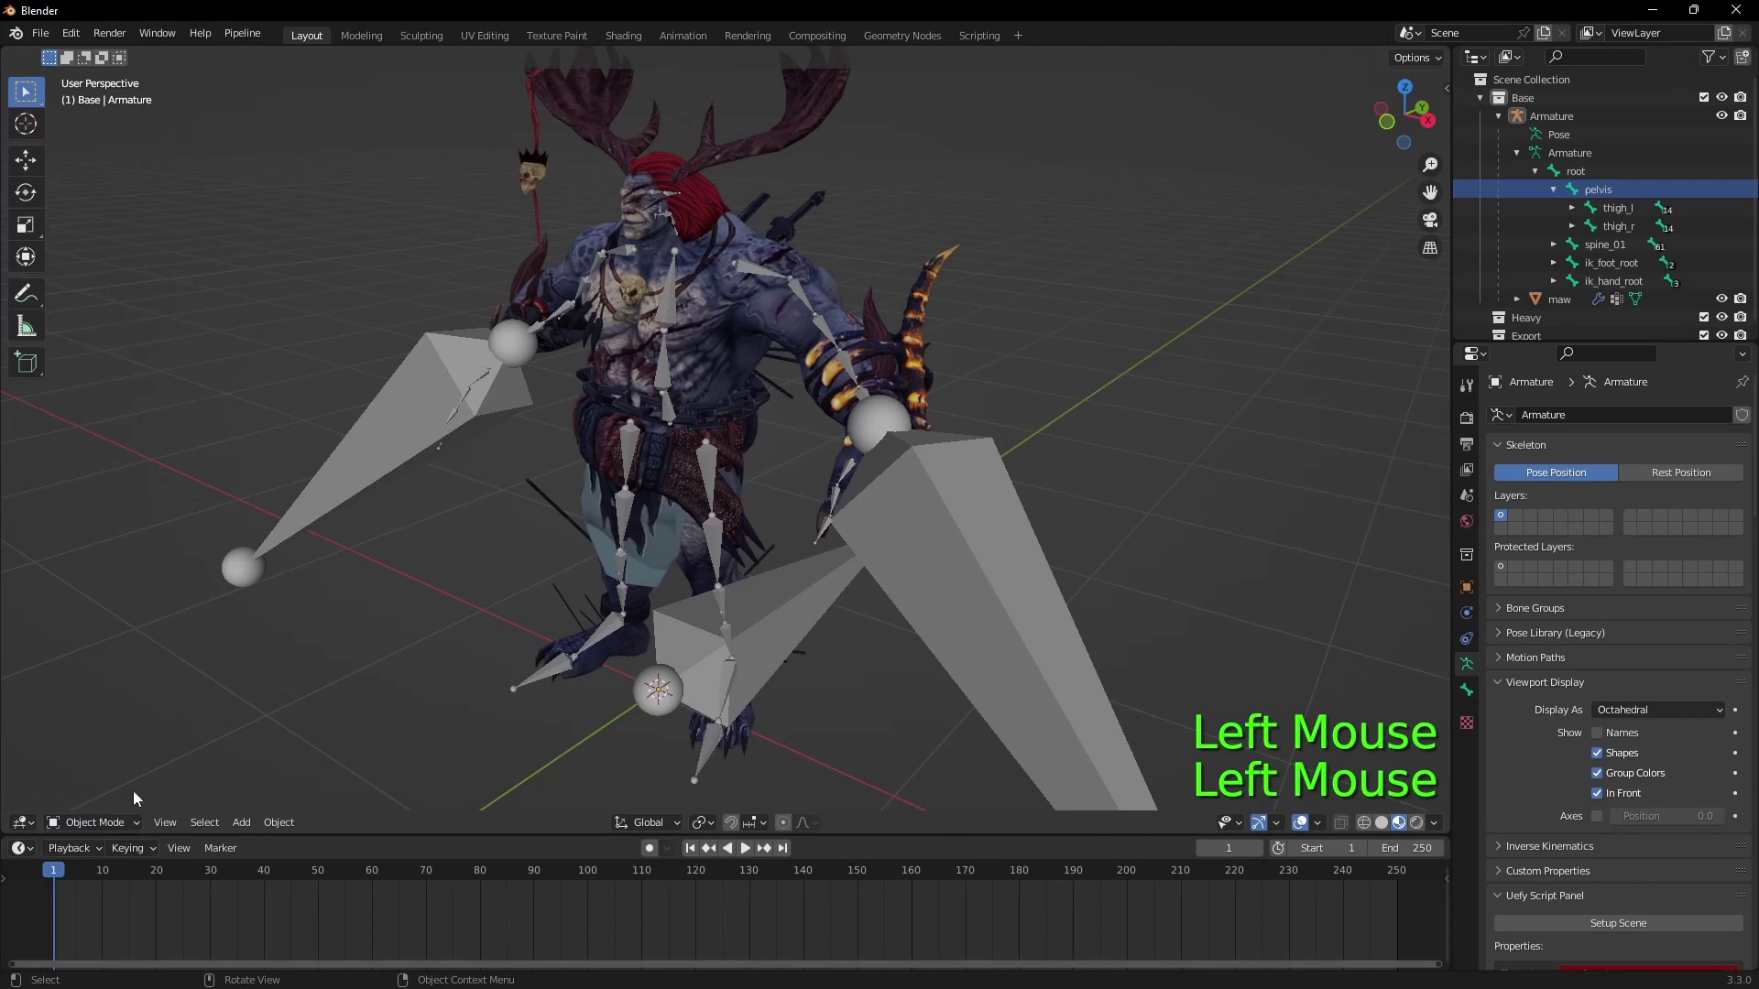
# Step: Add the Uefy mannequin skeleton, scale it down, apply its transforms, move it beside the creature and reselect the Armature
pyautogui.press('shift+a')
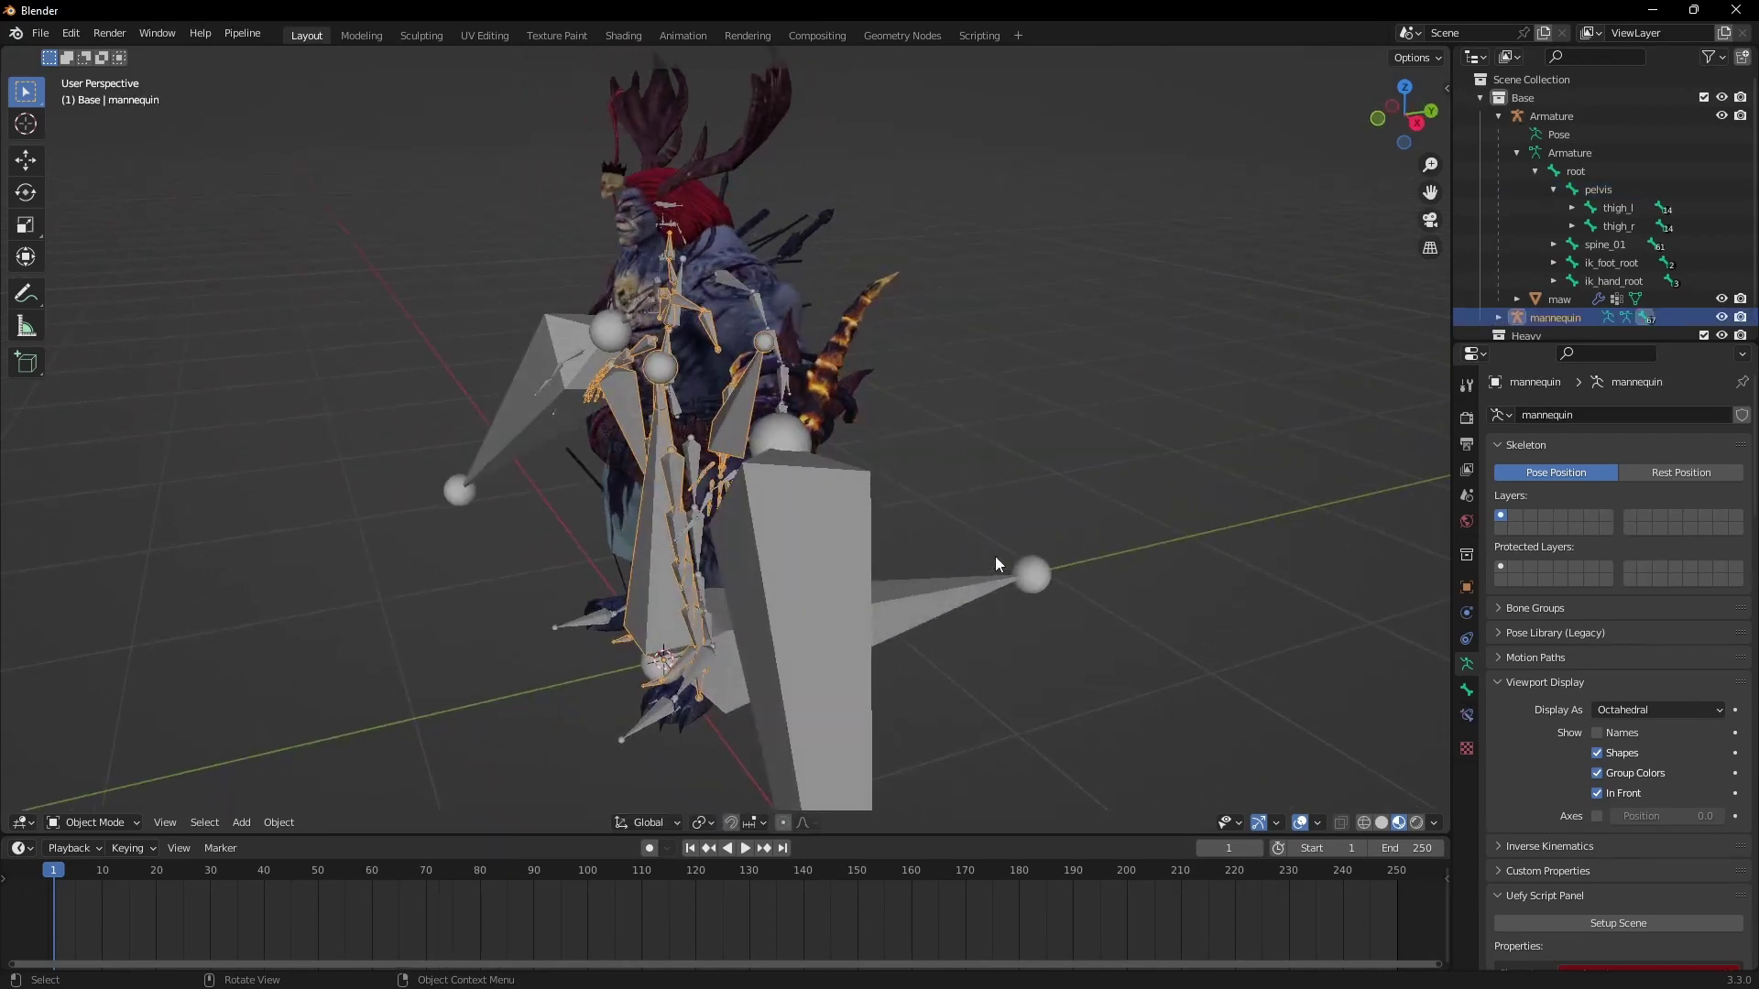
pyautogui.press('s')
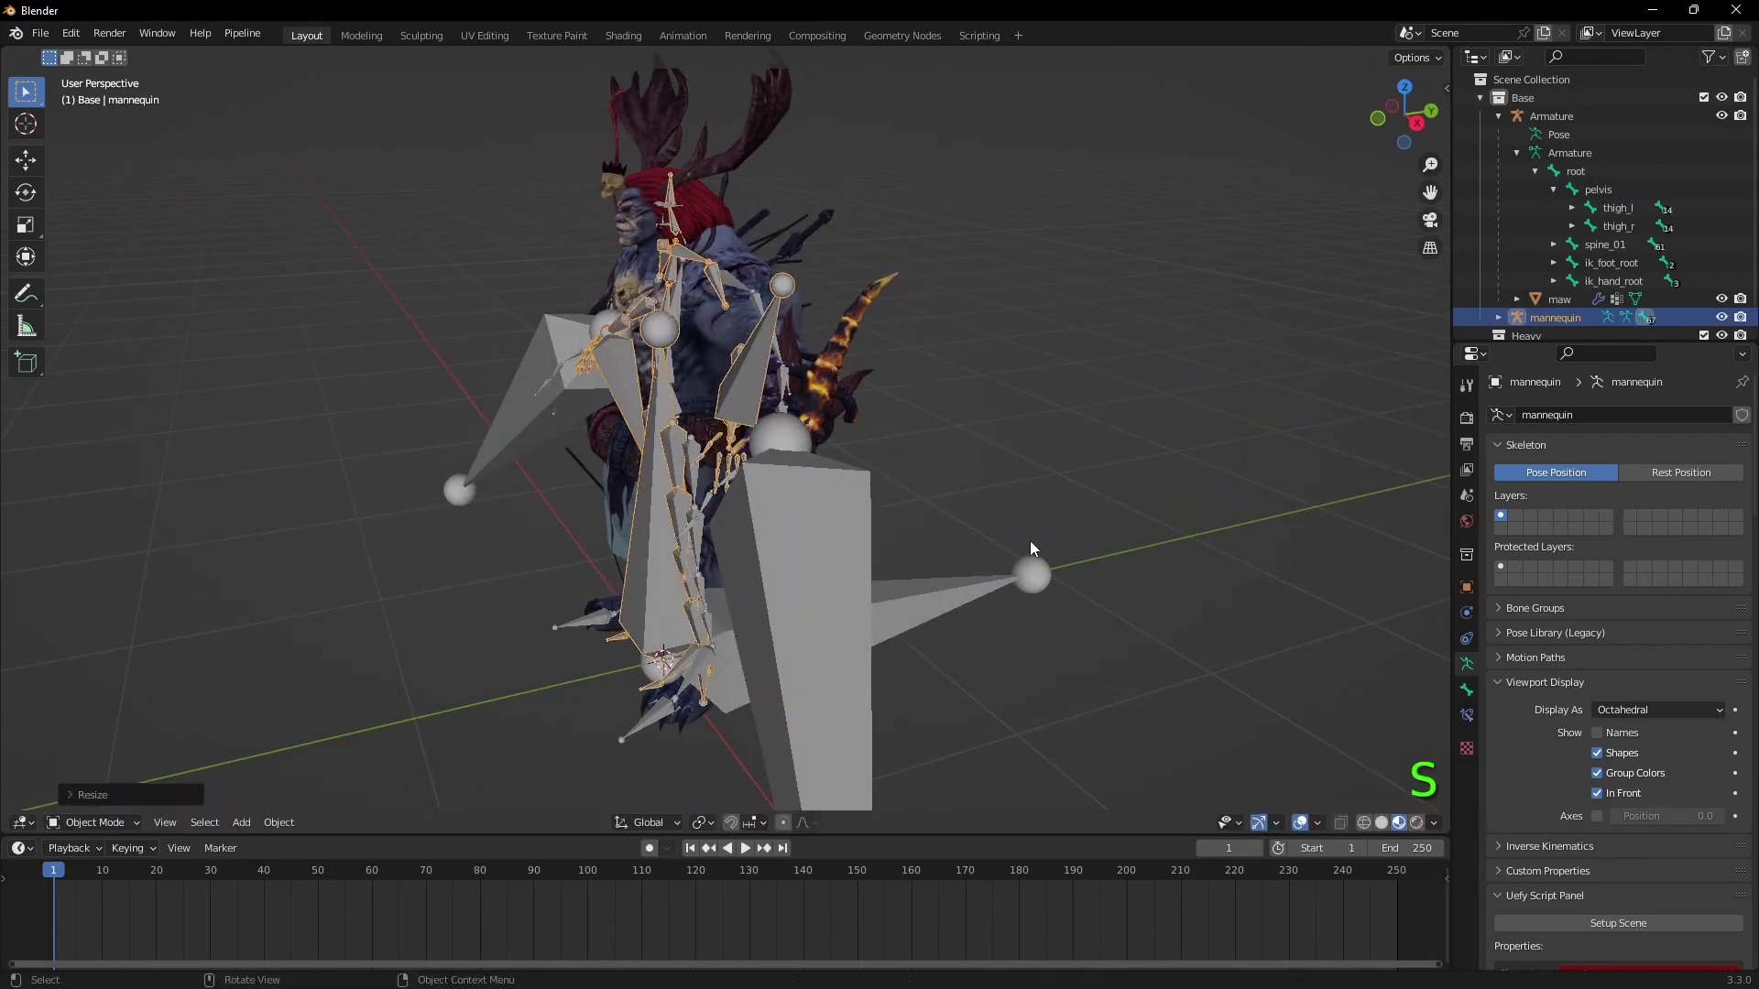
pyautogui.press('q')
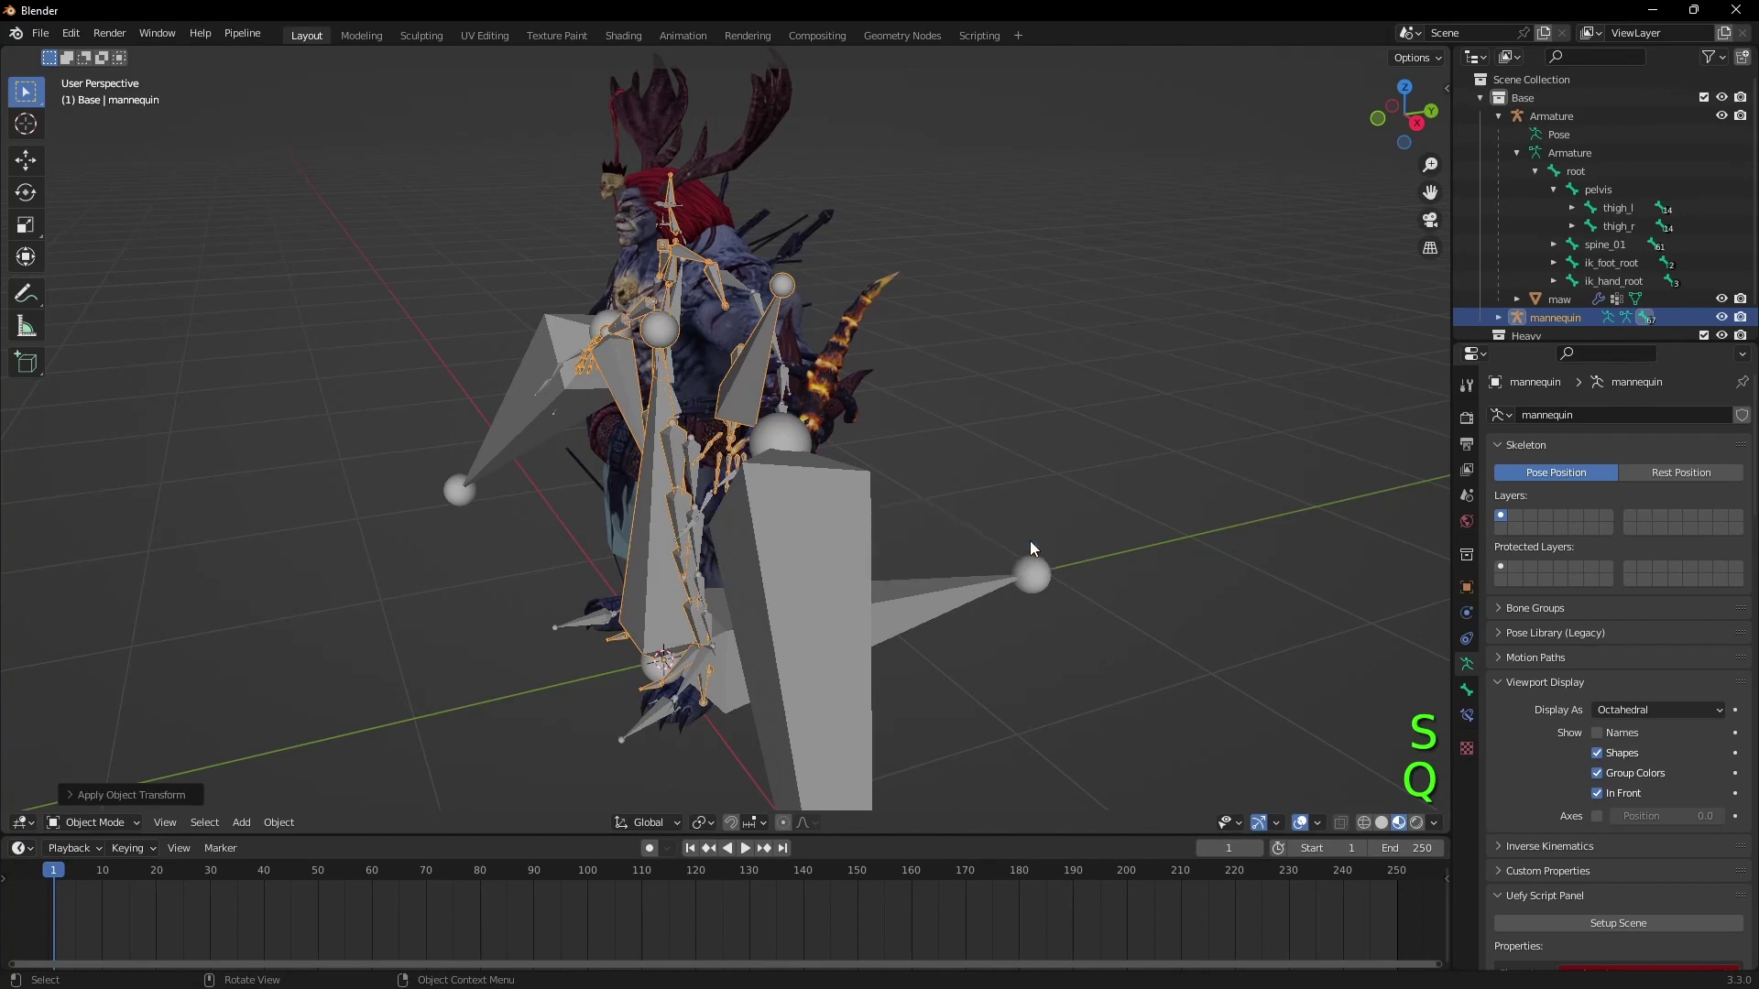
pyautogui.press('g')
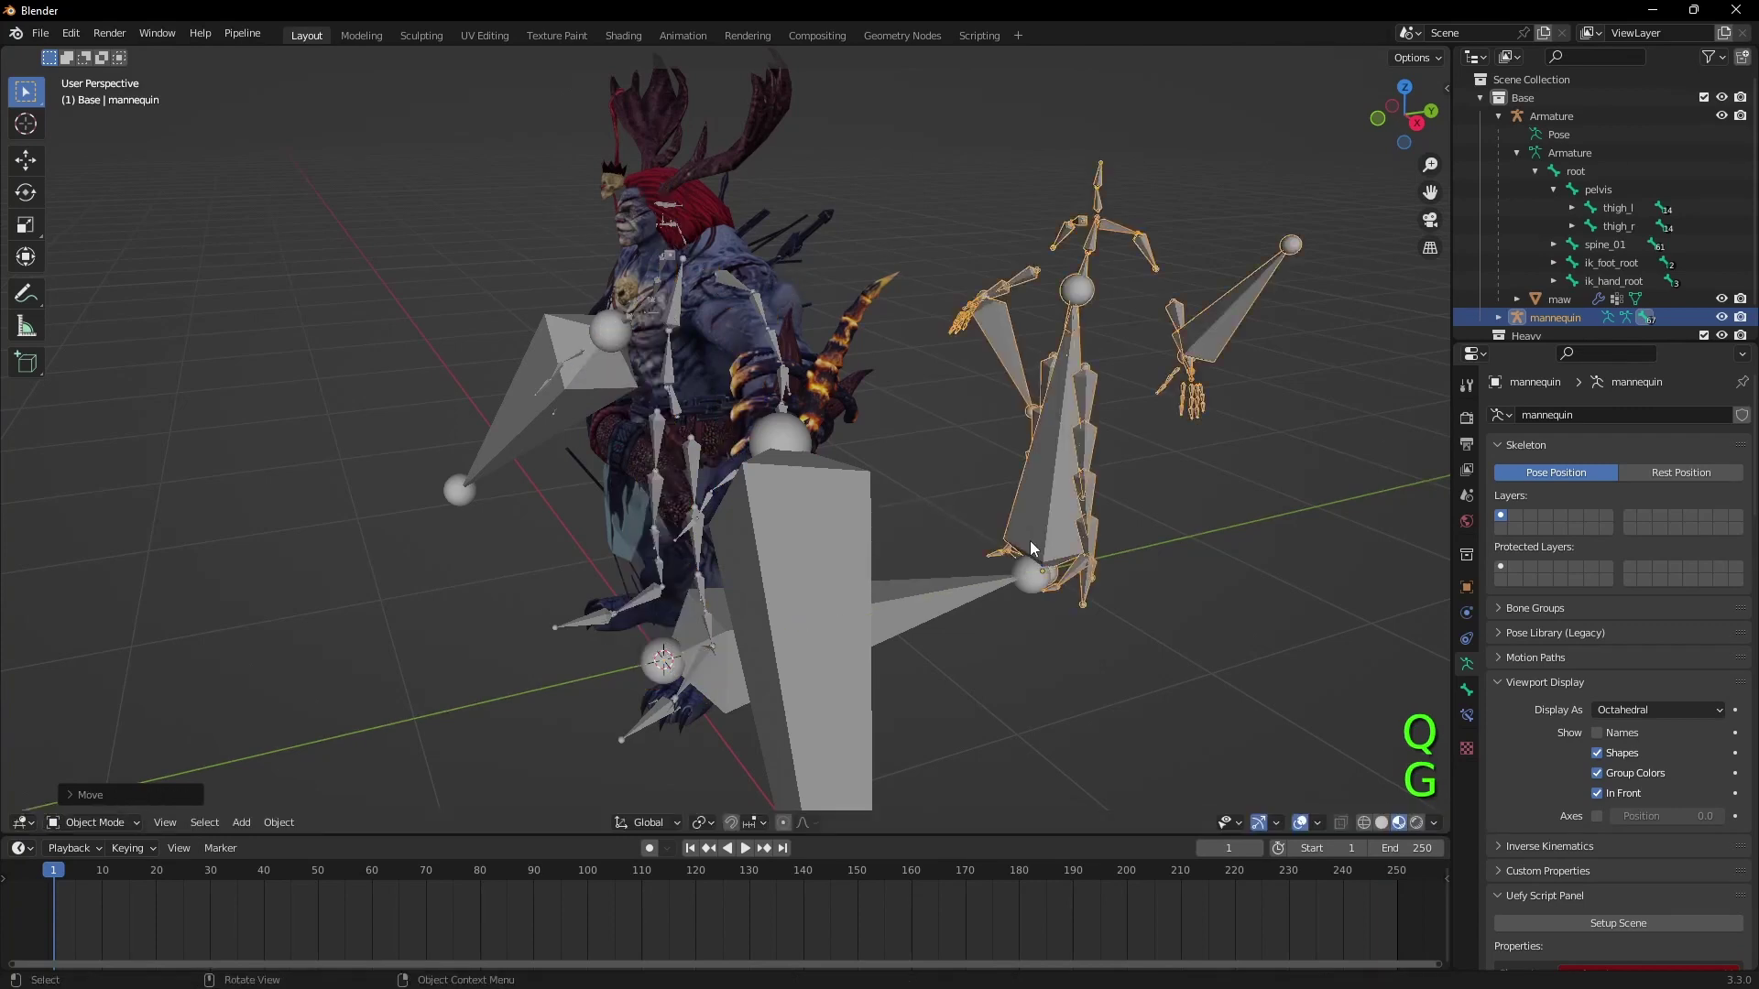
pyautogui.click(1606, 817)
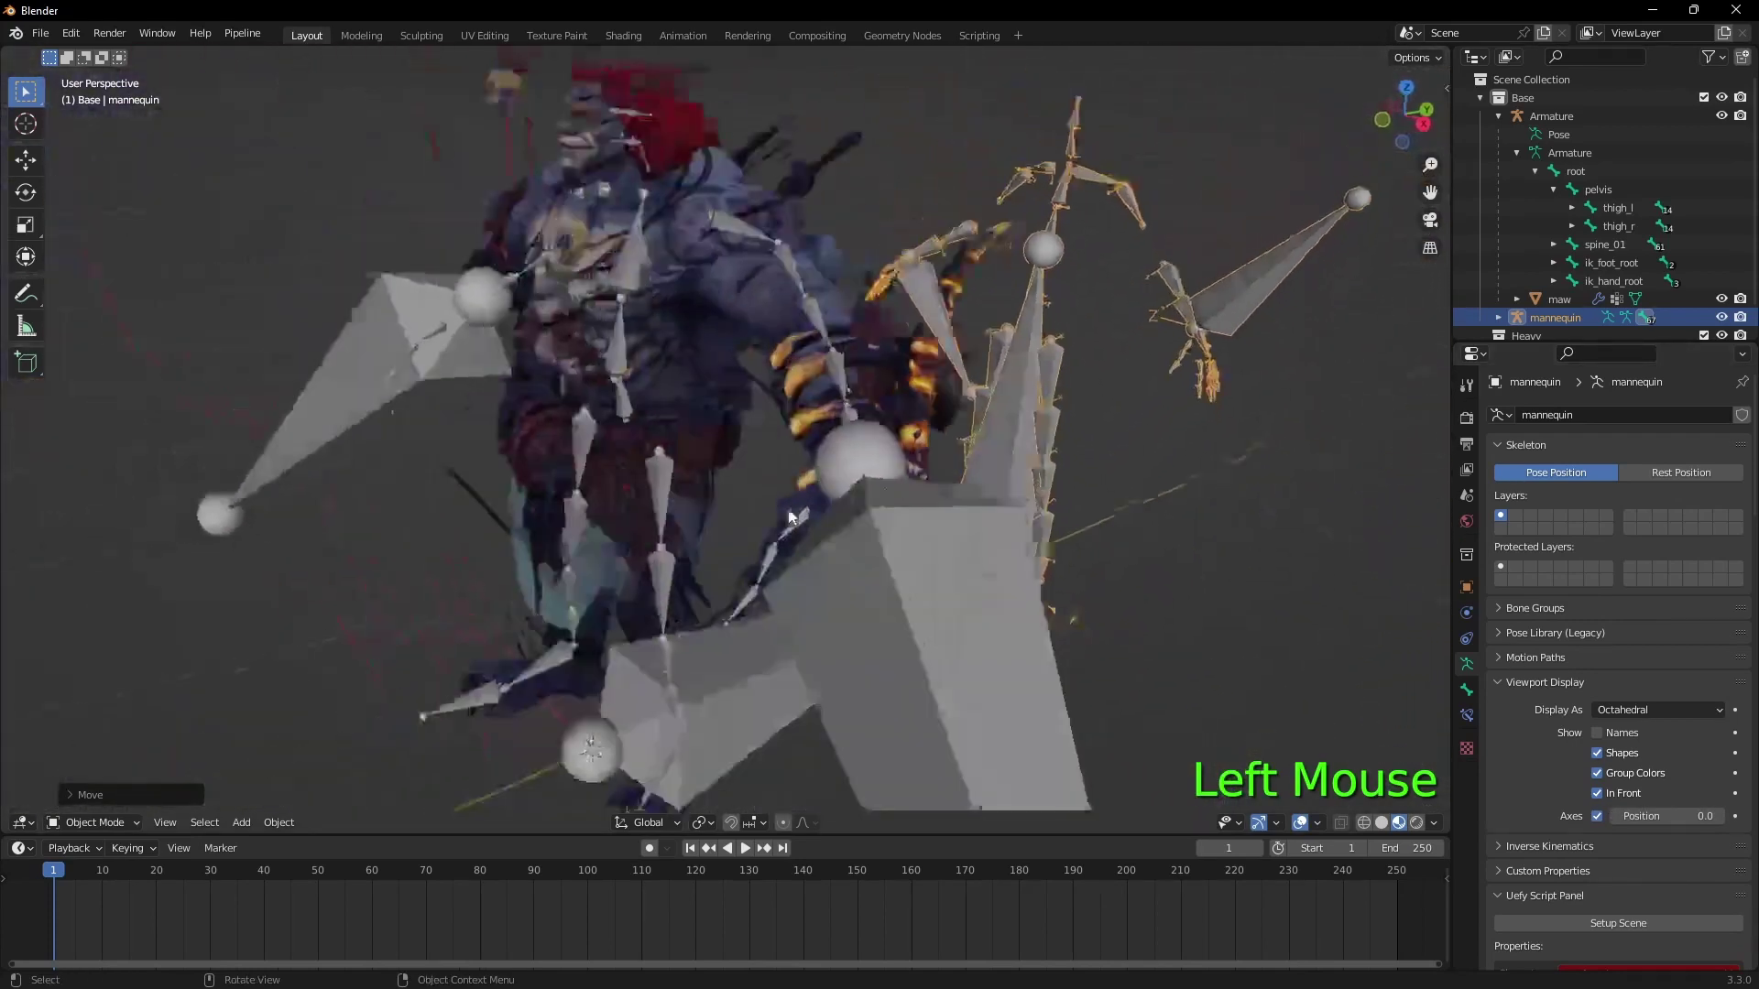
pyautogui.click(1040, 574)
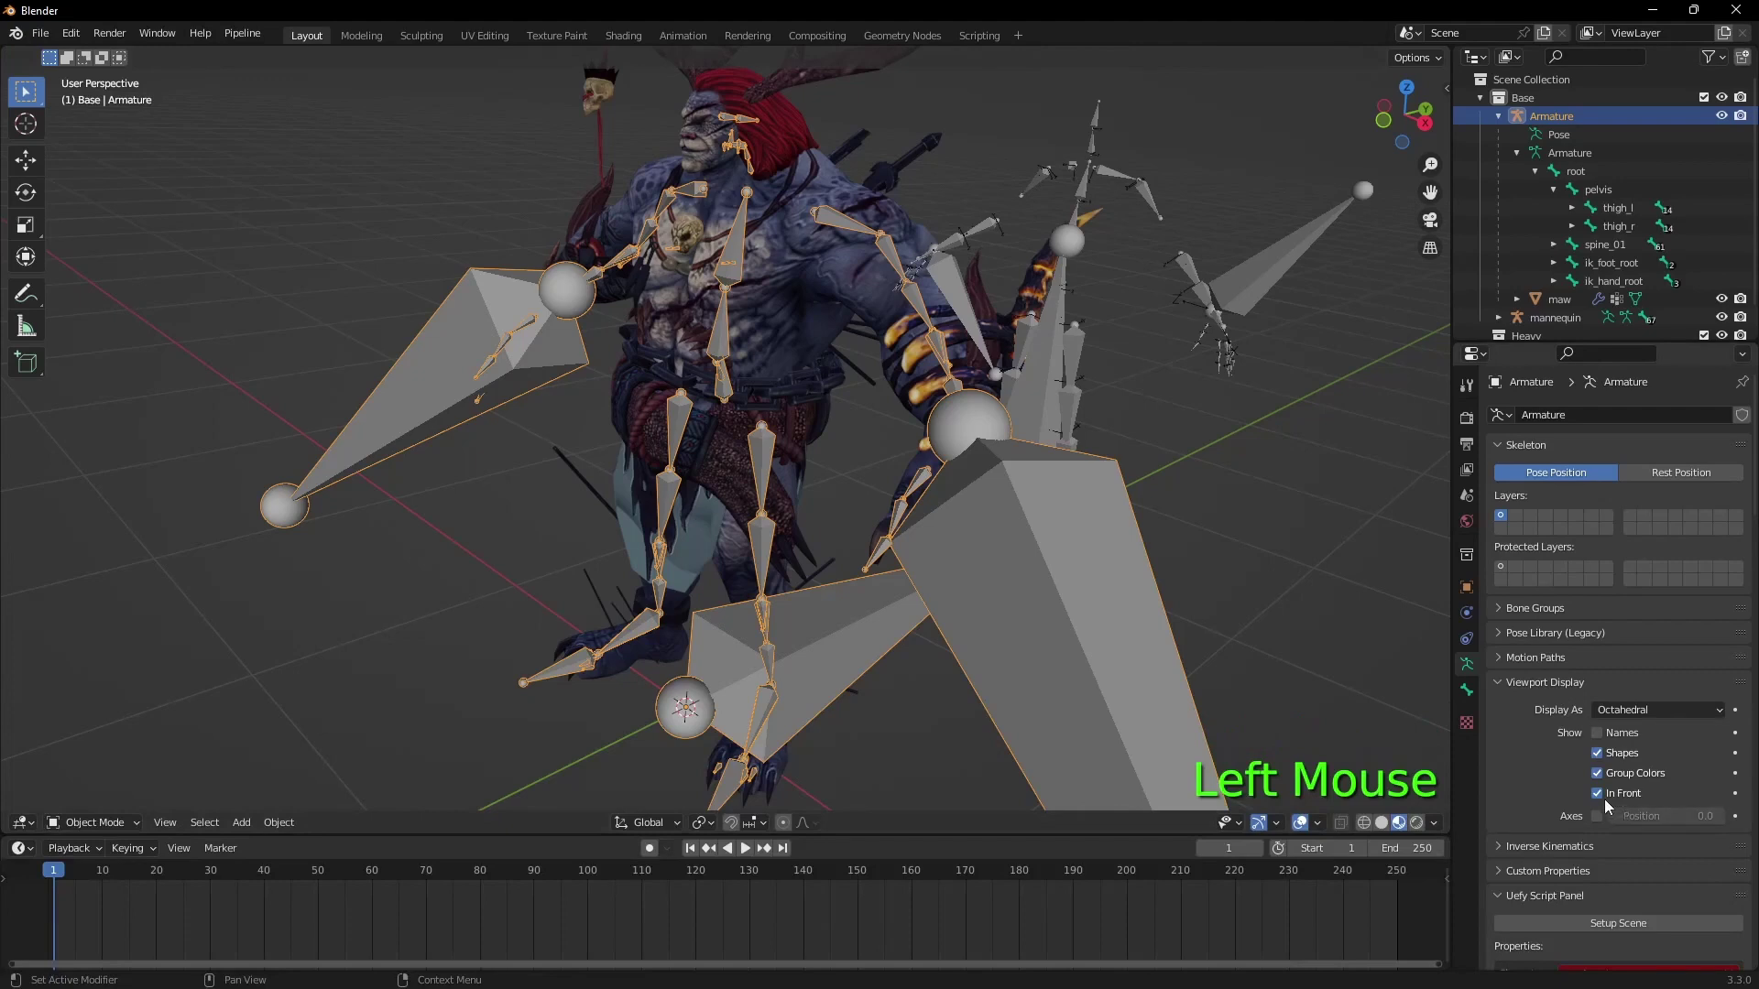
# Step: Check the creature's armature in Edit Mode, return to Object Mode and hide the mannequin skeleton
pyautogui.click(1605, 814)
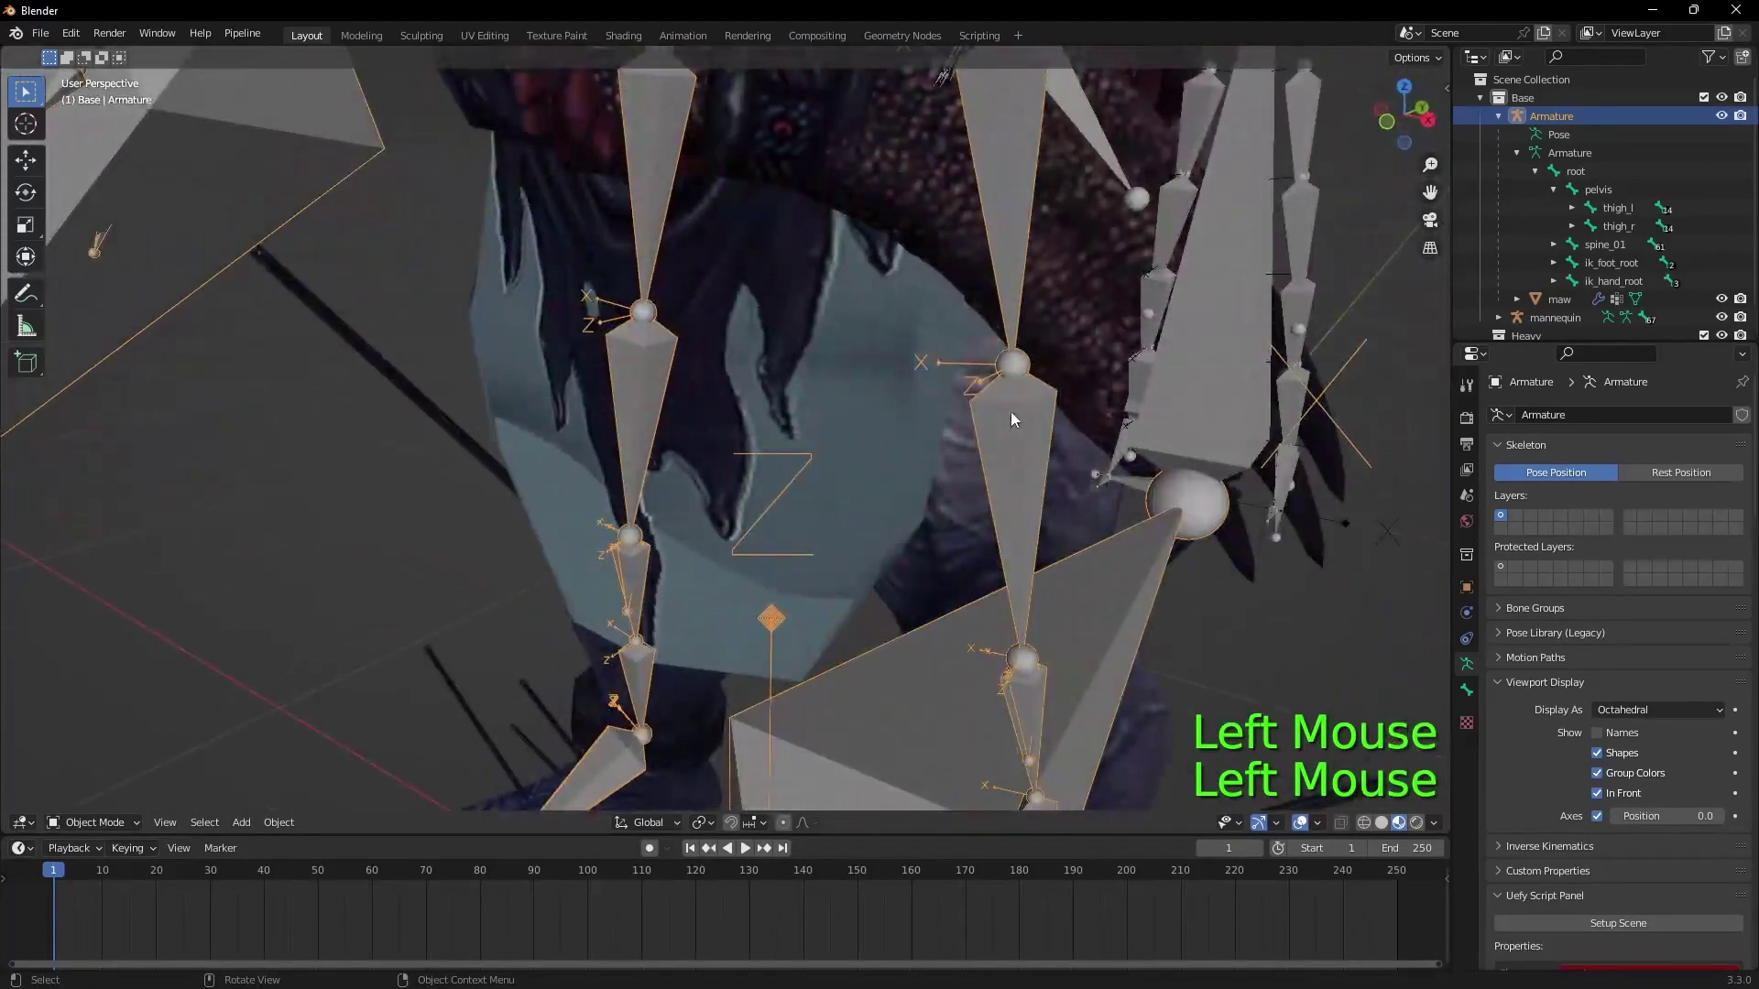
pyautogui.scroll(3)
pyautogui.scroll(-3)
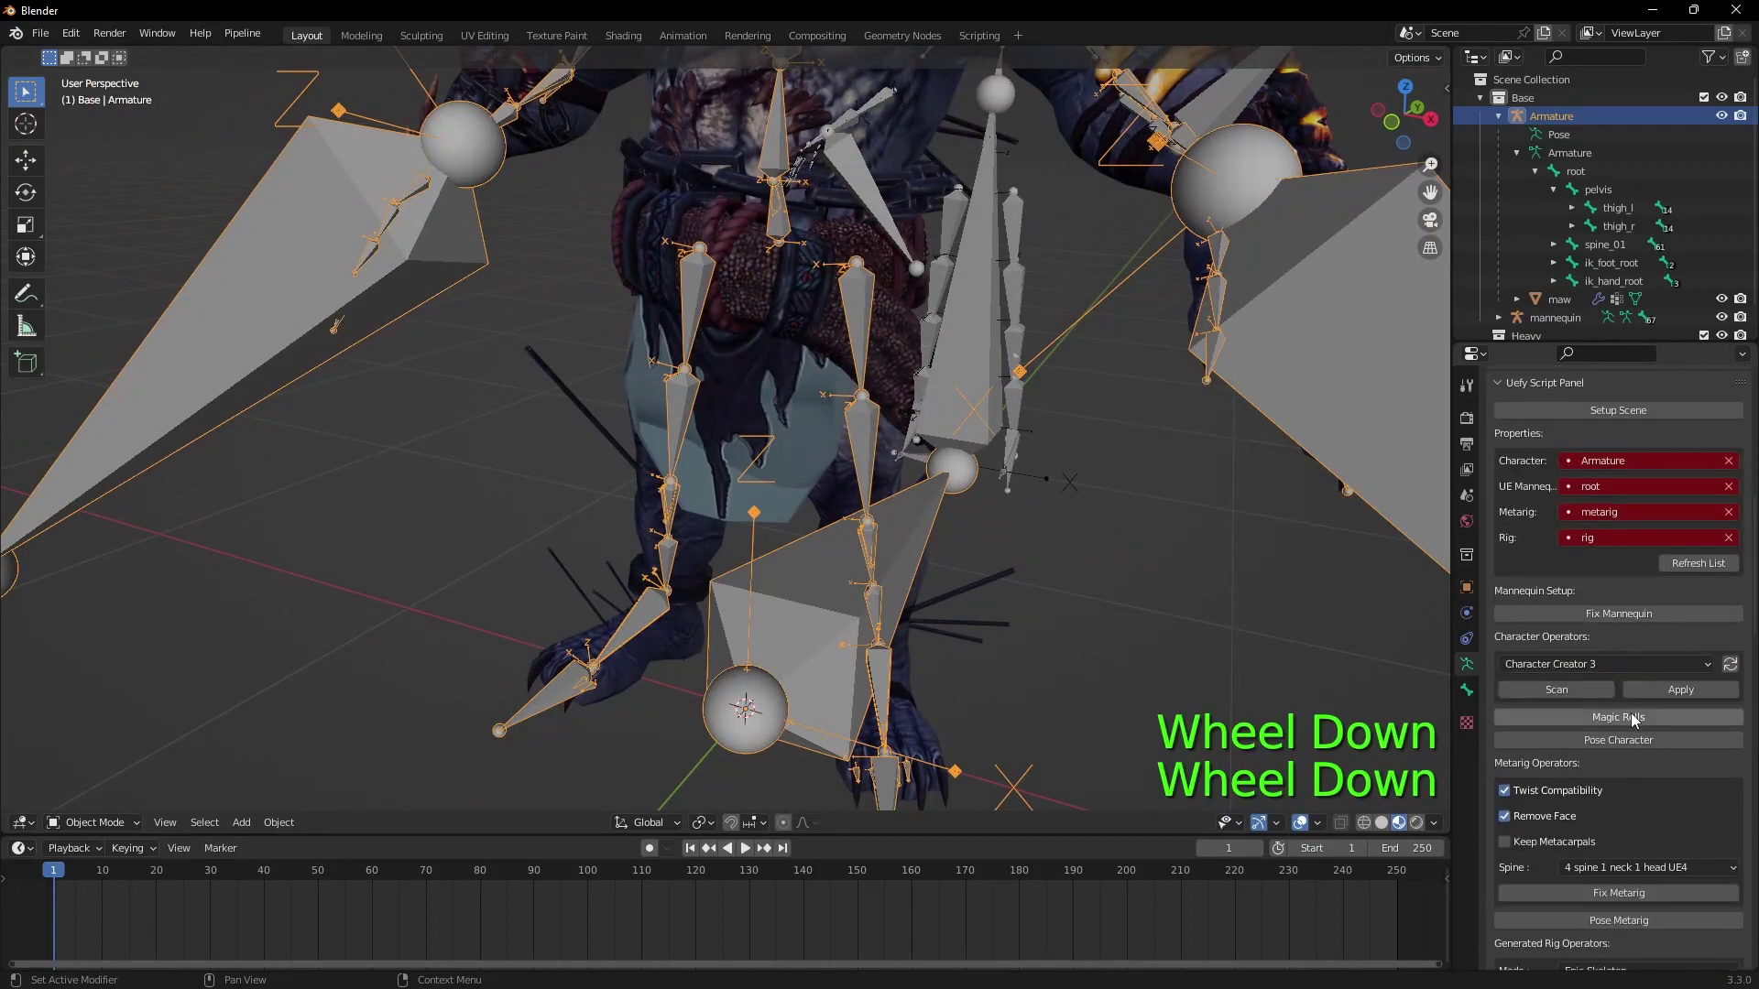
pyautogui.click(1638, 718)
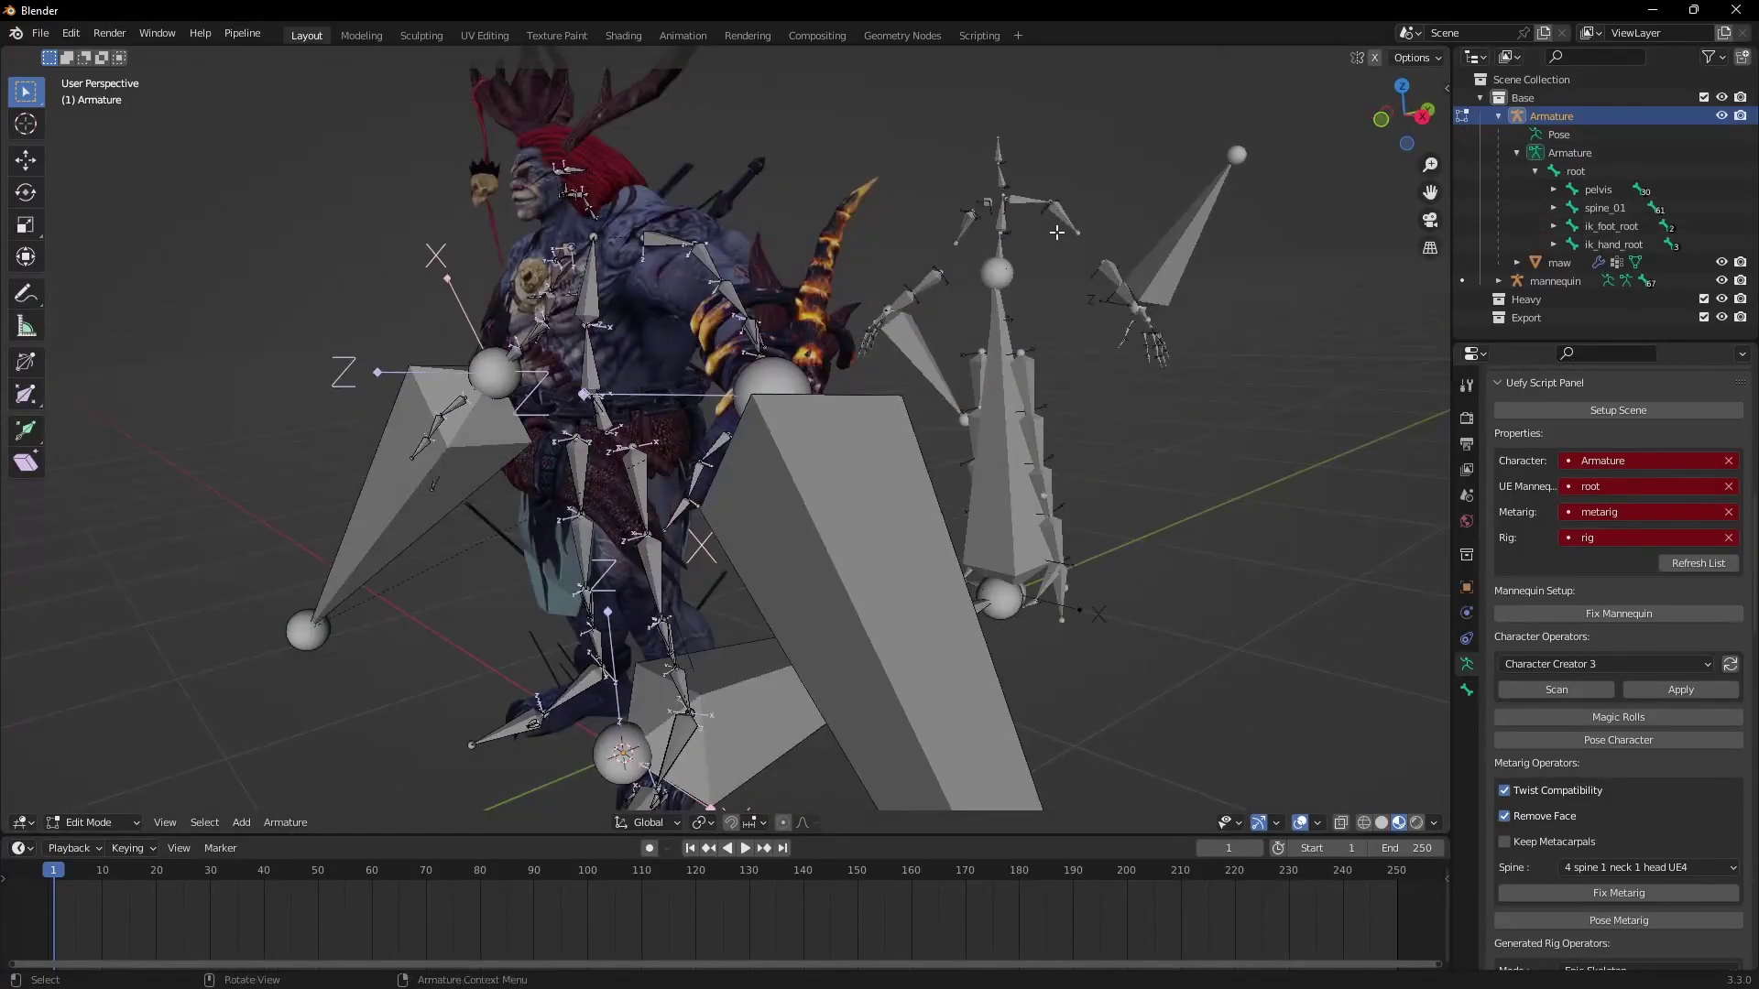
pyautogui.click(93, 831)
pyautogui.click(1008, 270)
pyautogui.press('h')
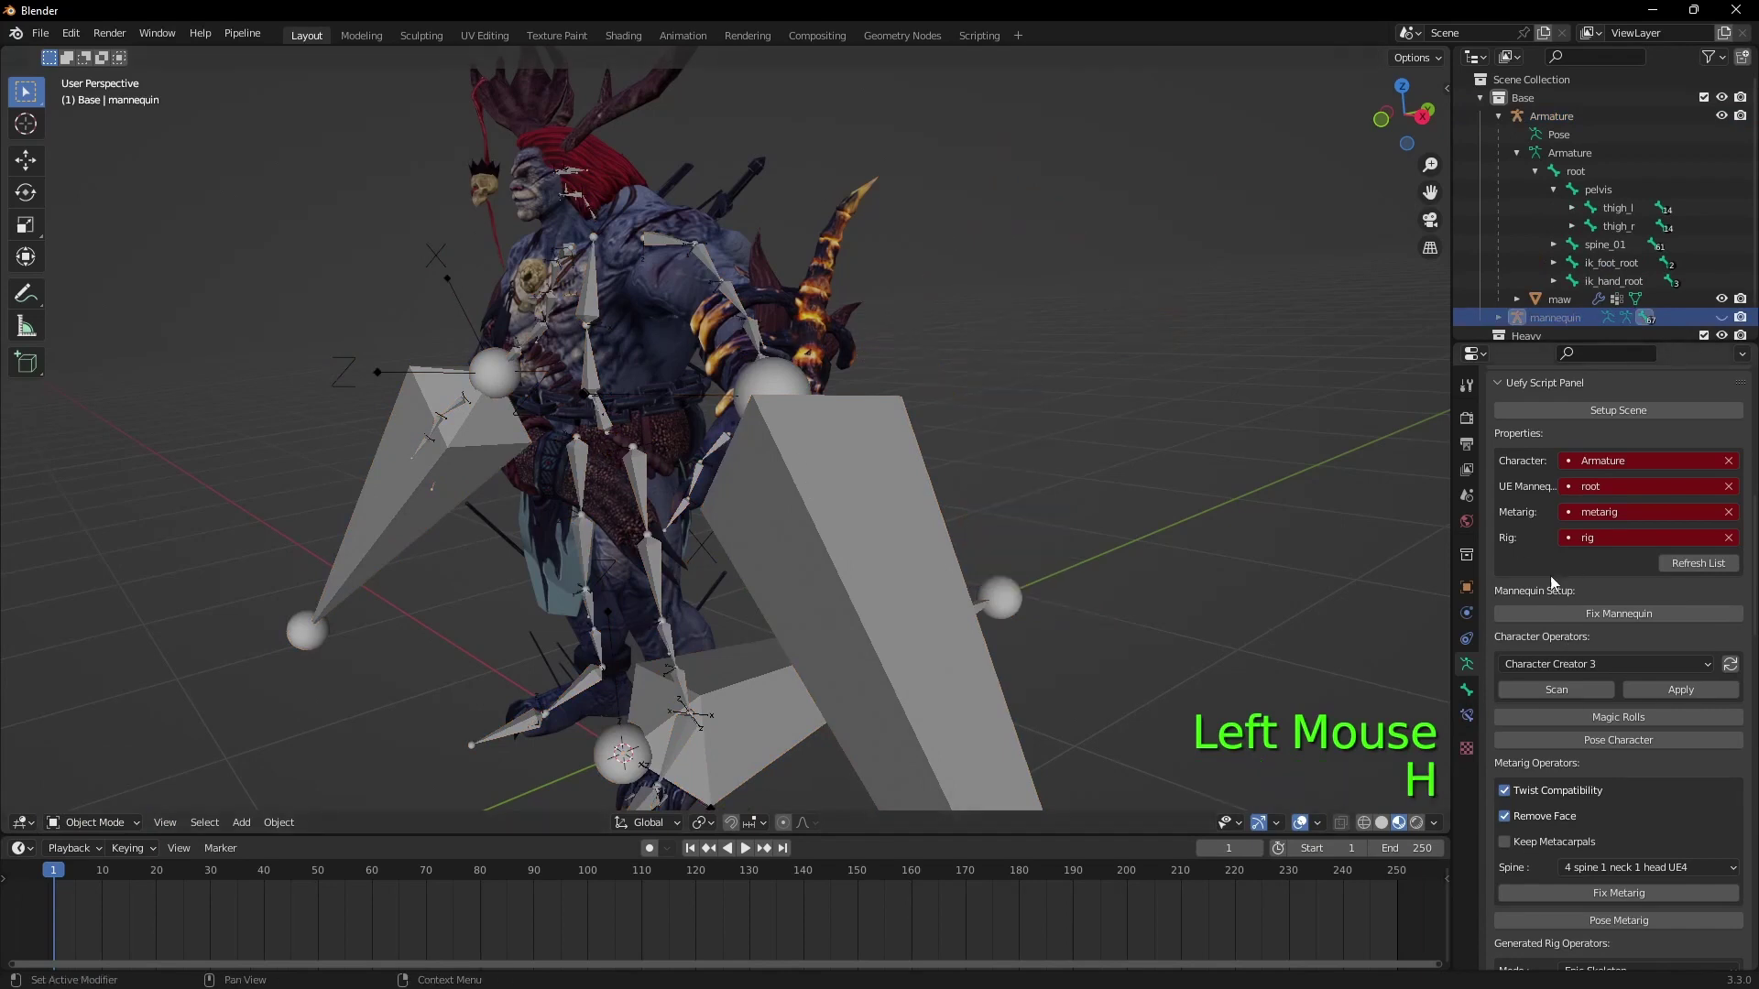
pyautogui.scroll(3)
pyautogui.click(1604, 636)
# Step: Fill Uefy's metarig and rig fields, reselect the armature and view the creature from the front
pyautogui.scroll(-3)
pyautogui.click(1009, 538)
pyautogui.scroll(-3)
pyautogui.scroll(3)
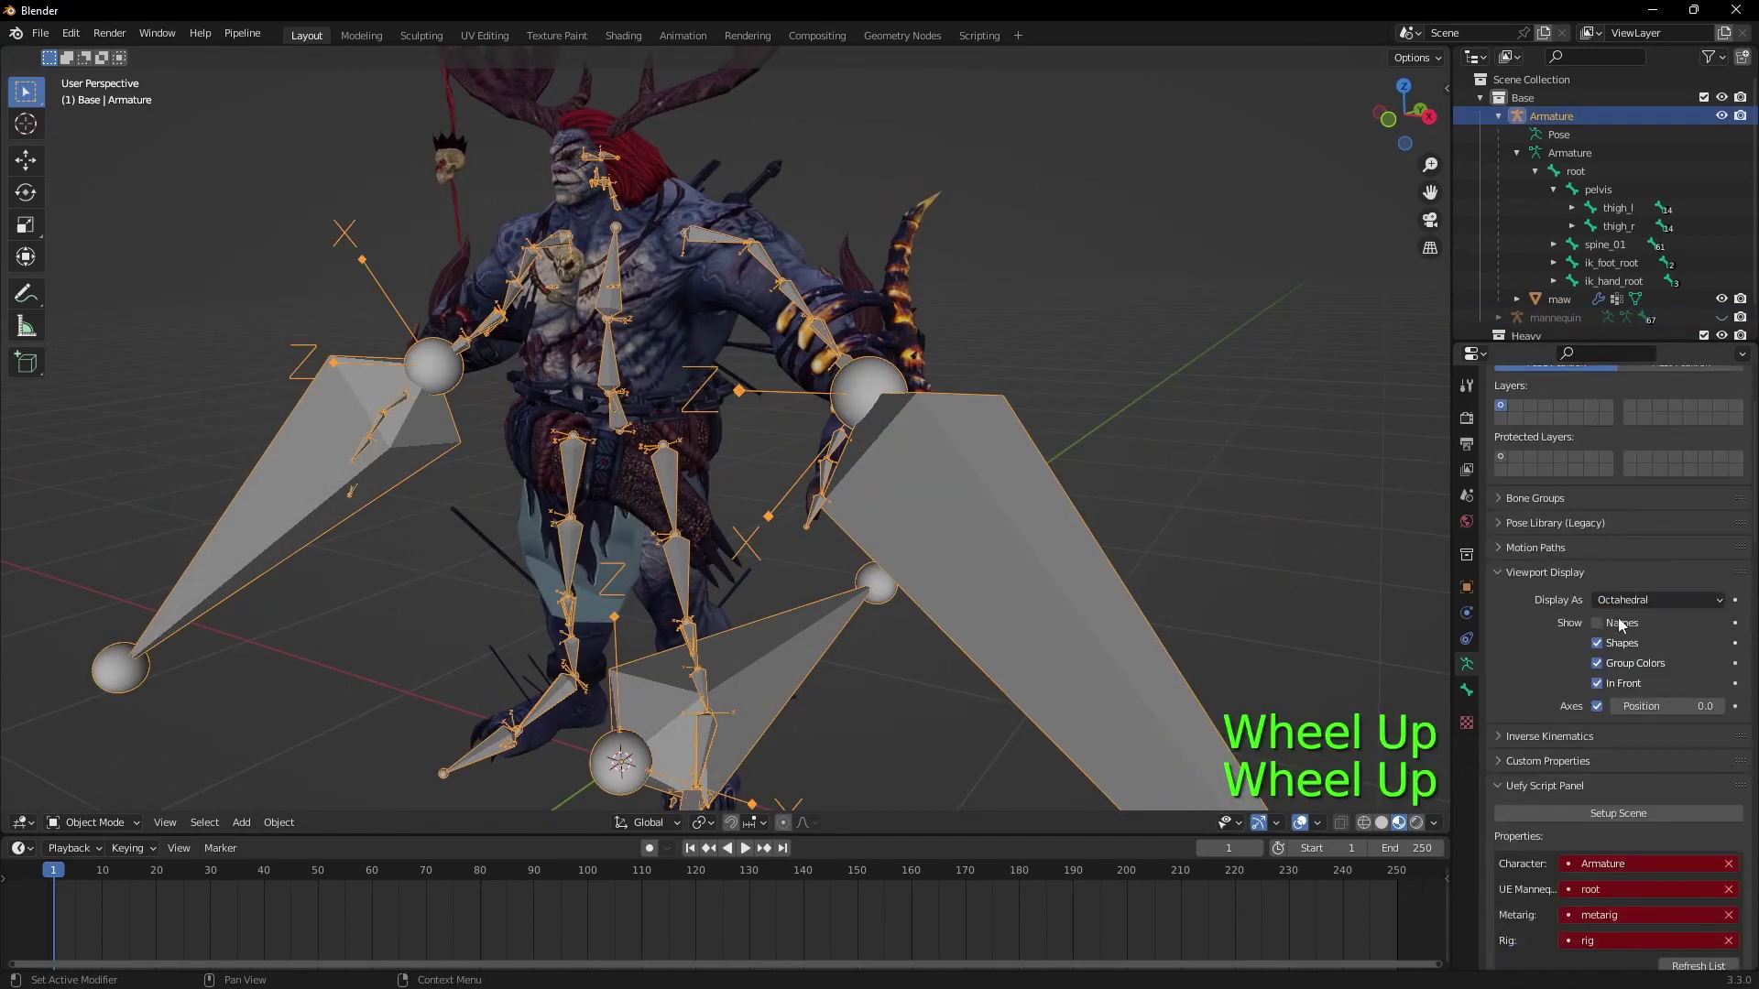
pyautogui.click(1609, 716)
pyautogui.scroll(-3)
pyautogui.click(1687, 640)
pyautogui.click(1035, 505)
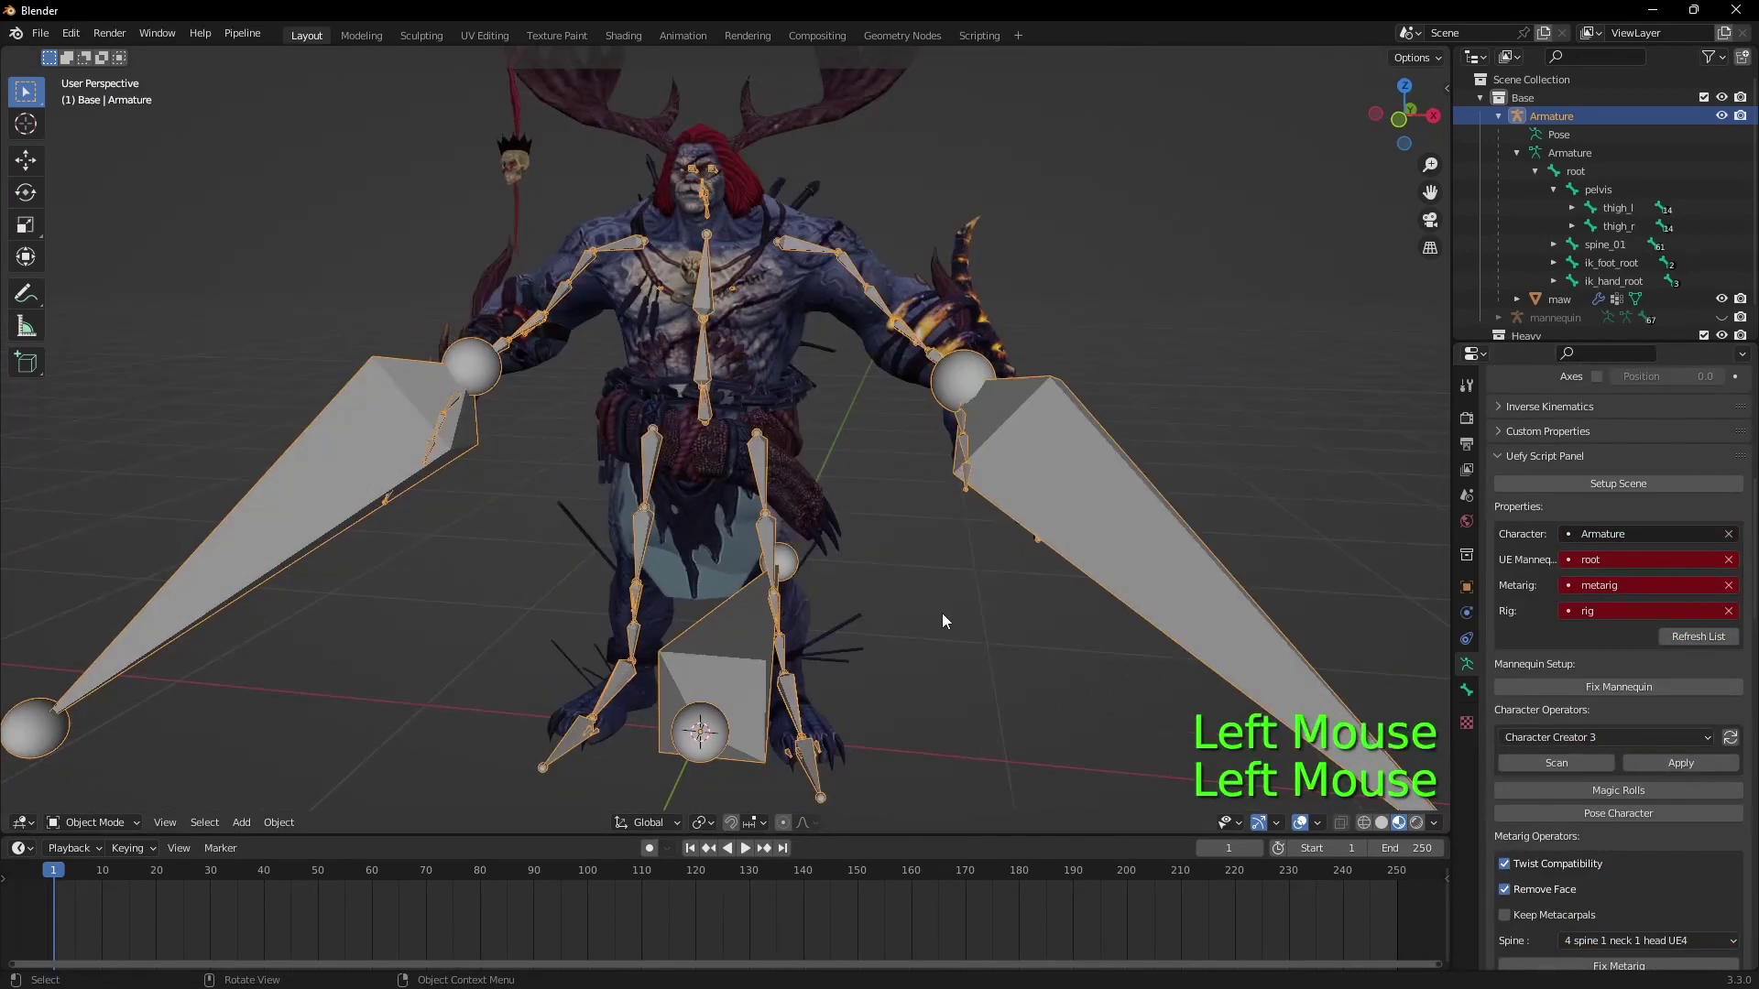
# Step: Add a Human metarig, apply its transforms and use Uefy's Fix/Pose Metarig to fit it to the creature's skeleton
pyautogui.press('shift+a')
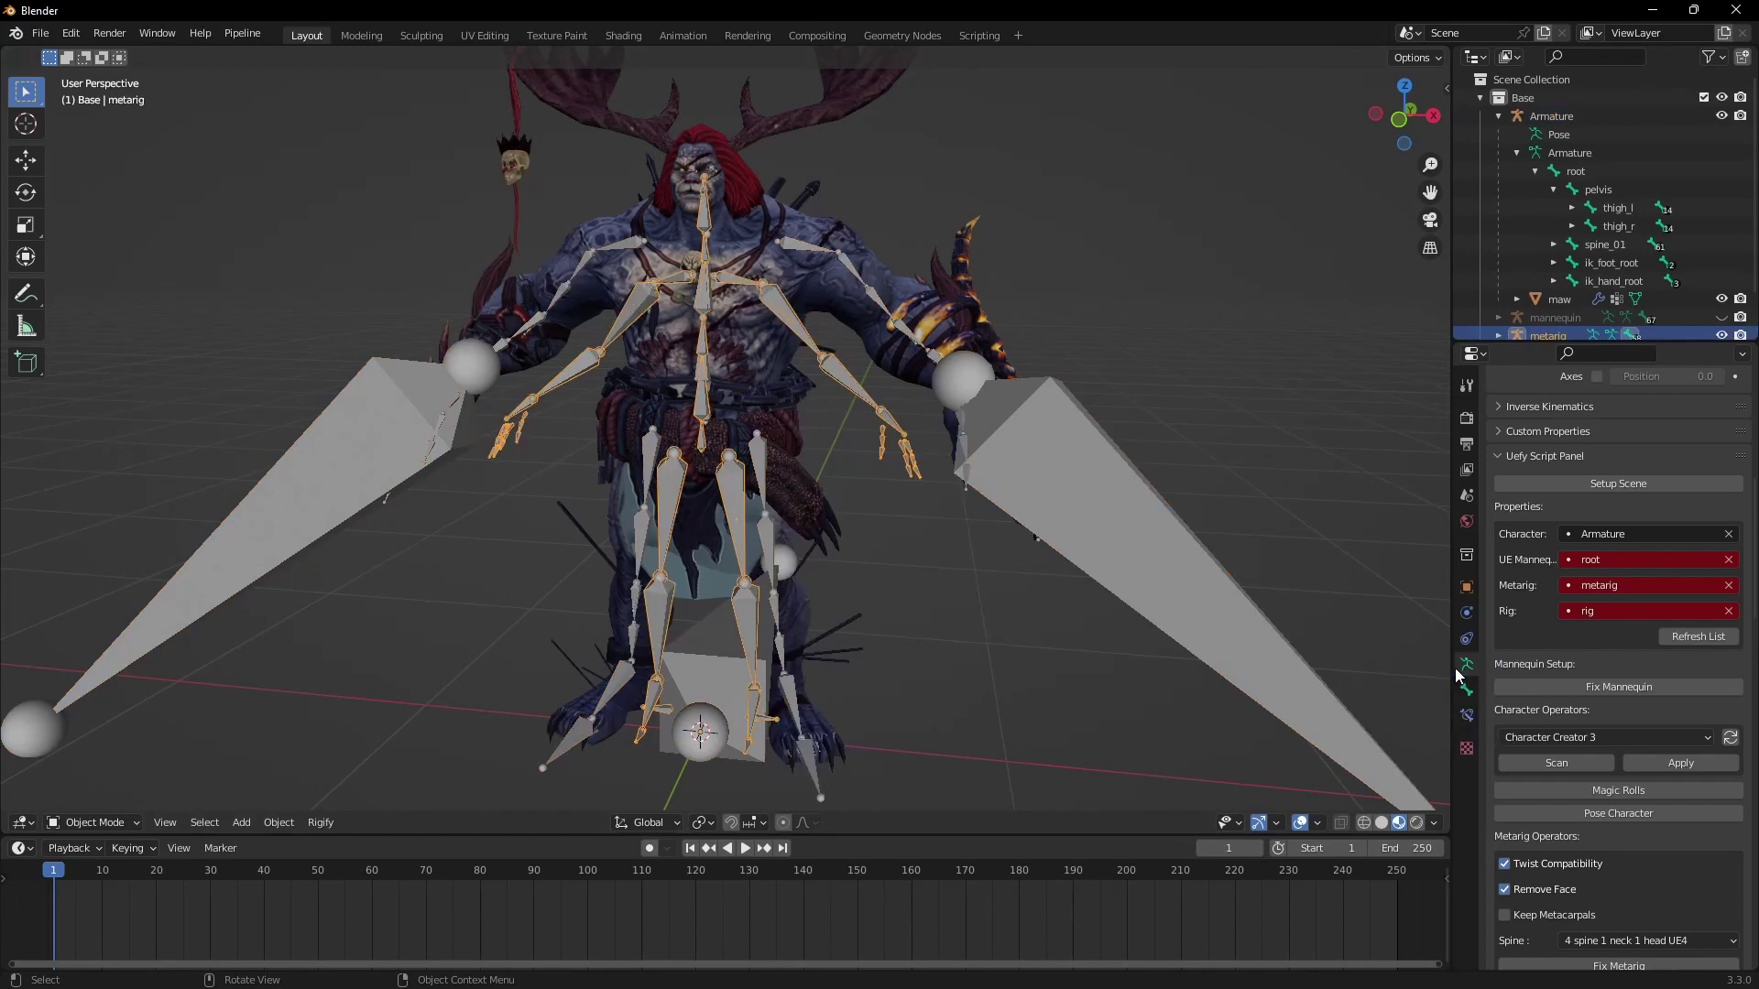
pyautogui.press('s')
pyautogui.press('q')
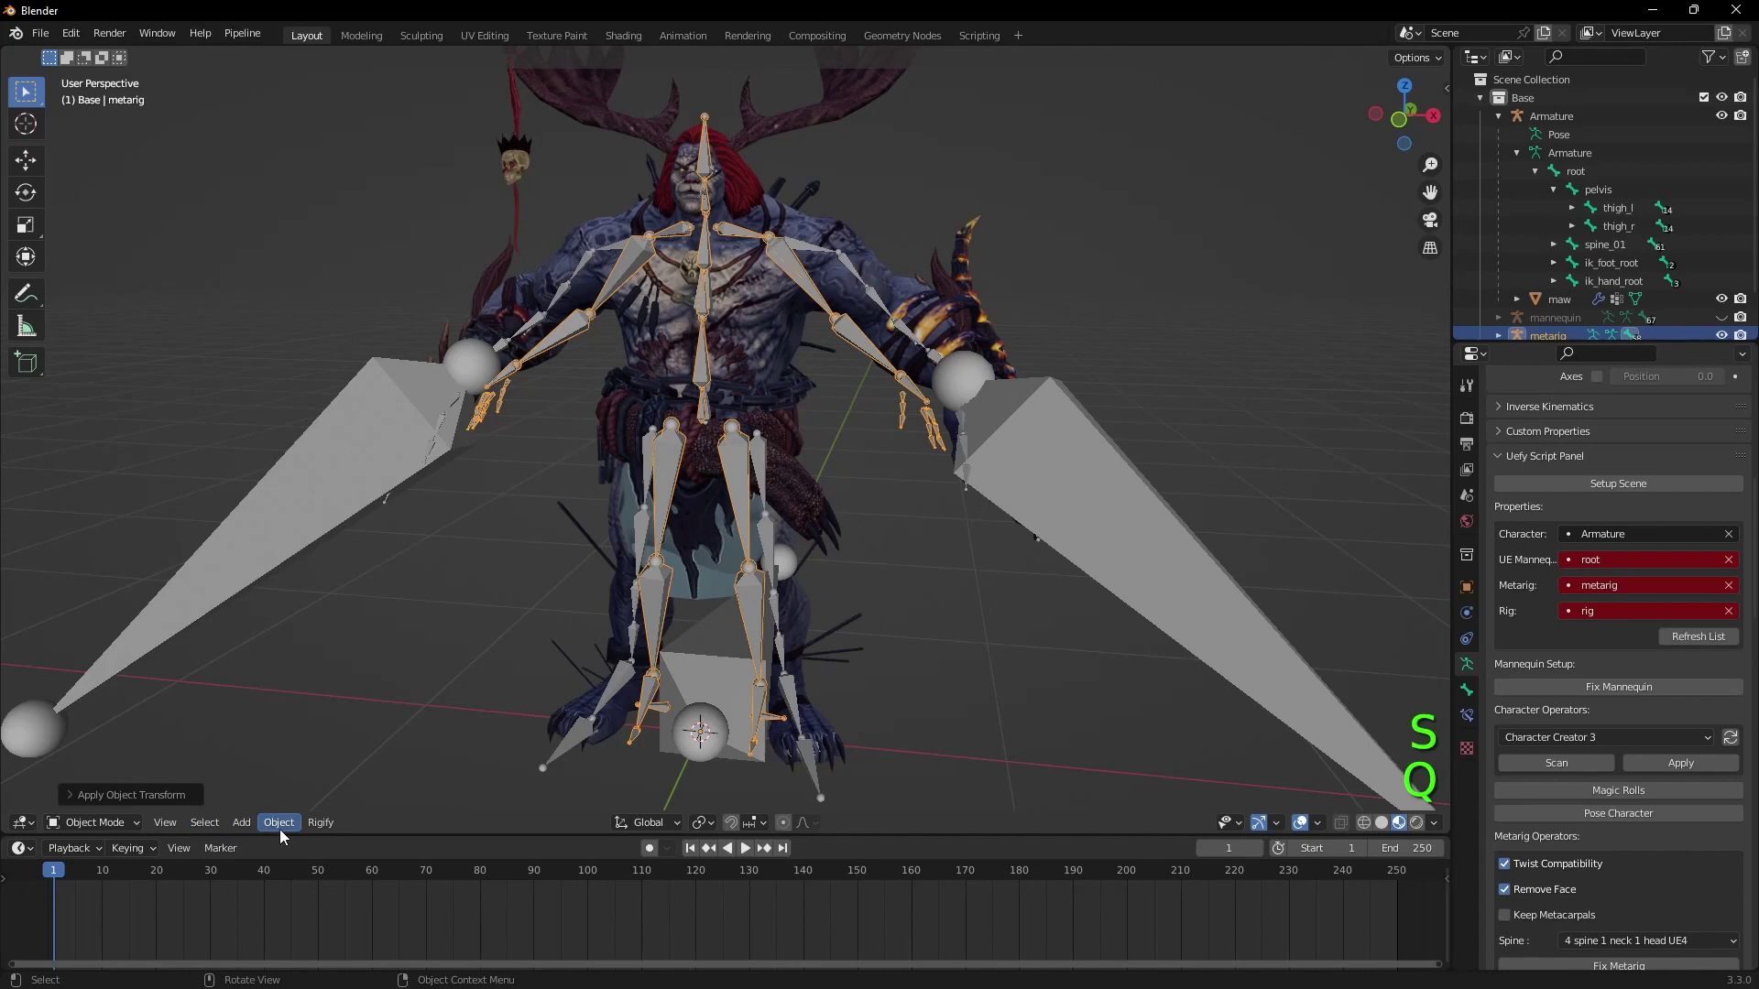
pyautogui.click(291, 833)
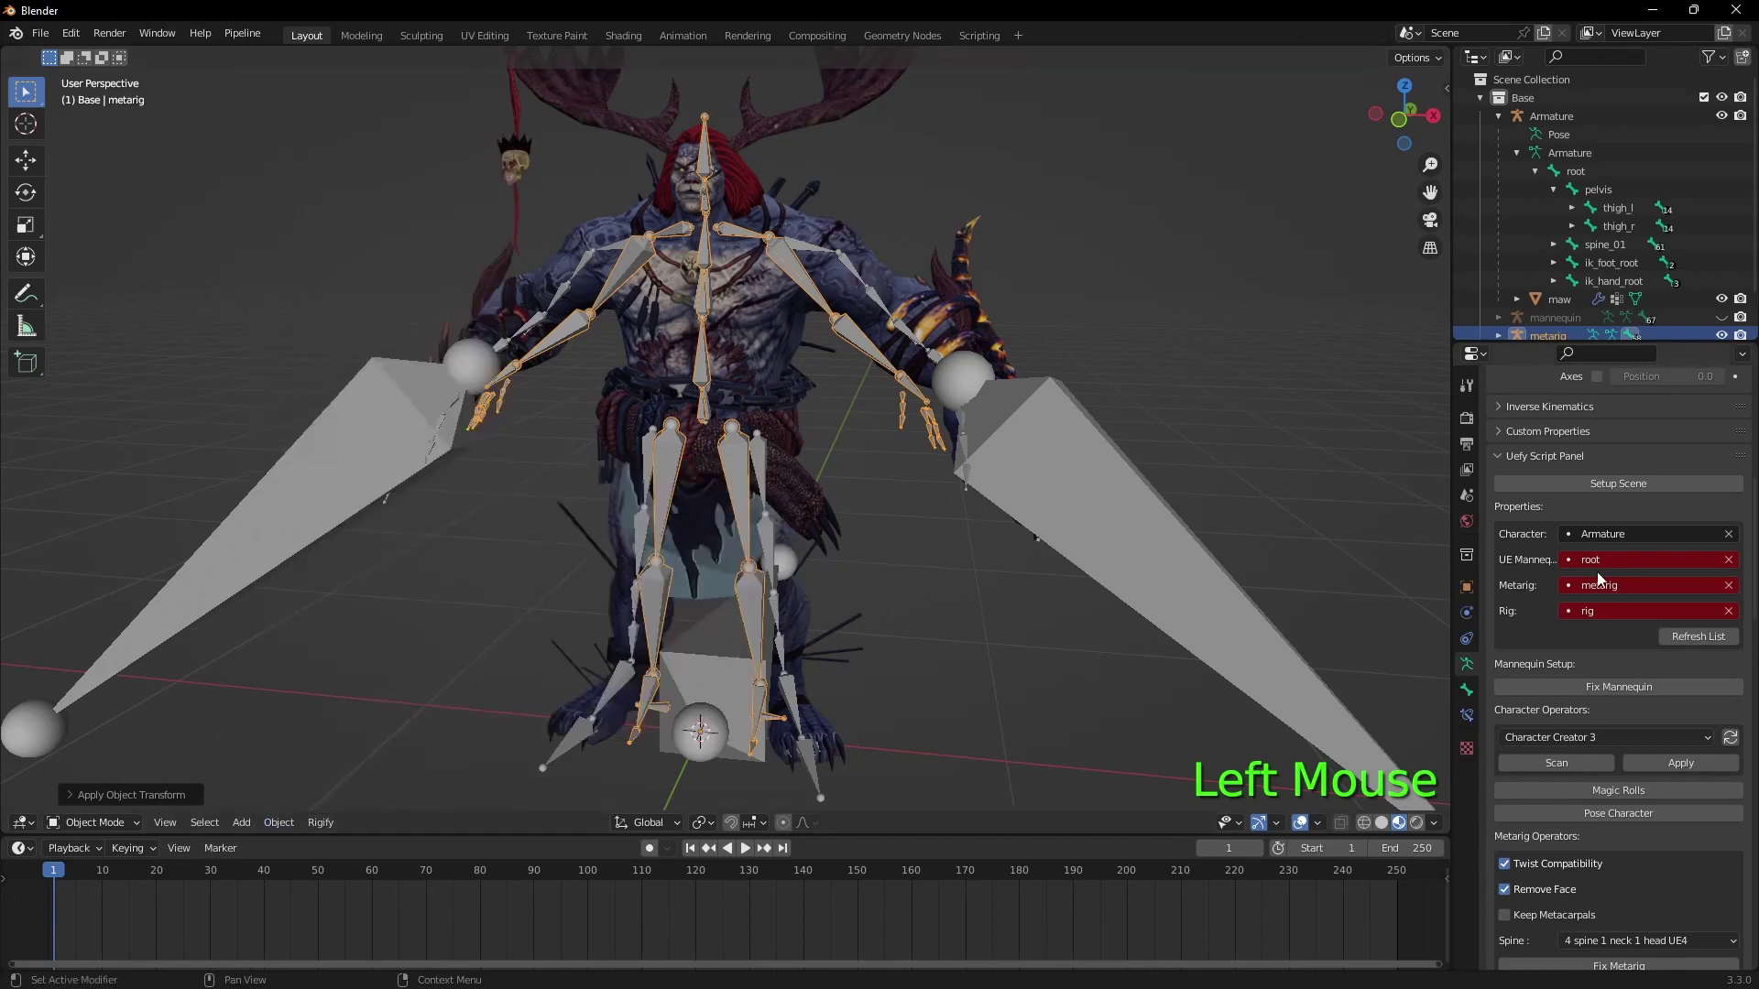
pyautogui.click(1705, 630)
pyautogui.scroll(-3)
pyautogui.scroll(3)
pyautogui.scroll(3)
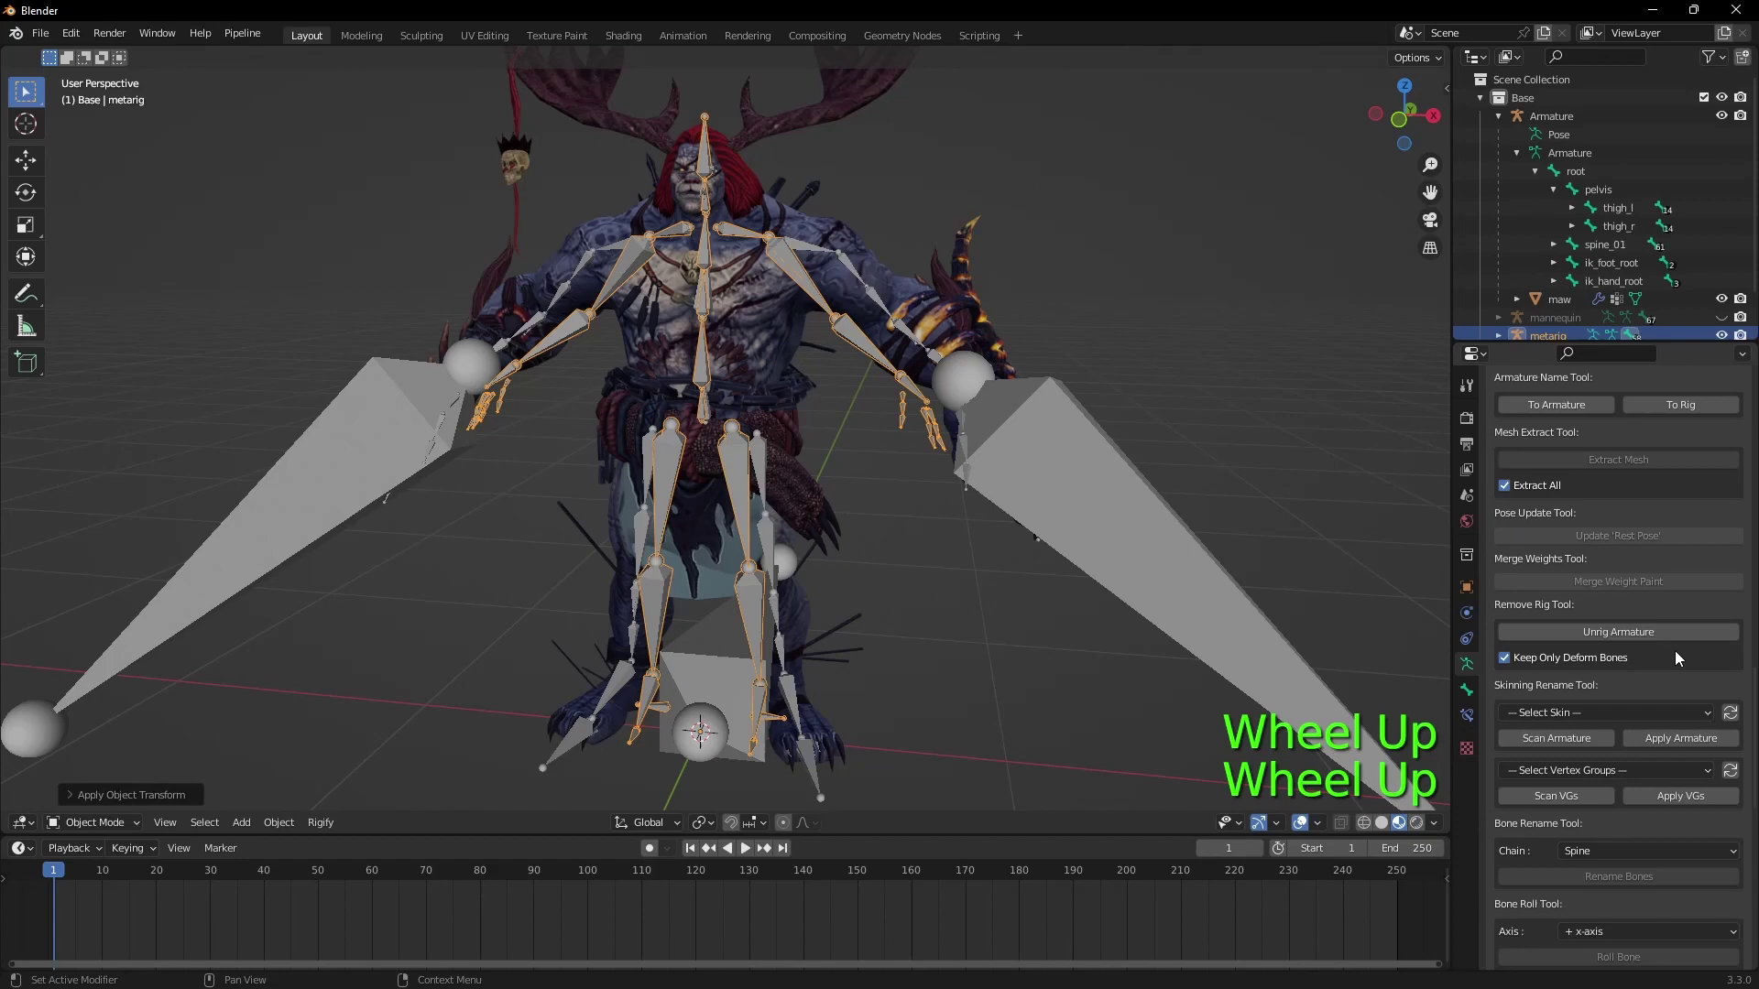
pyautogui.scroll(3)
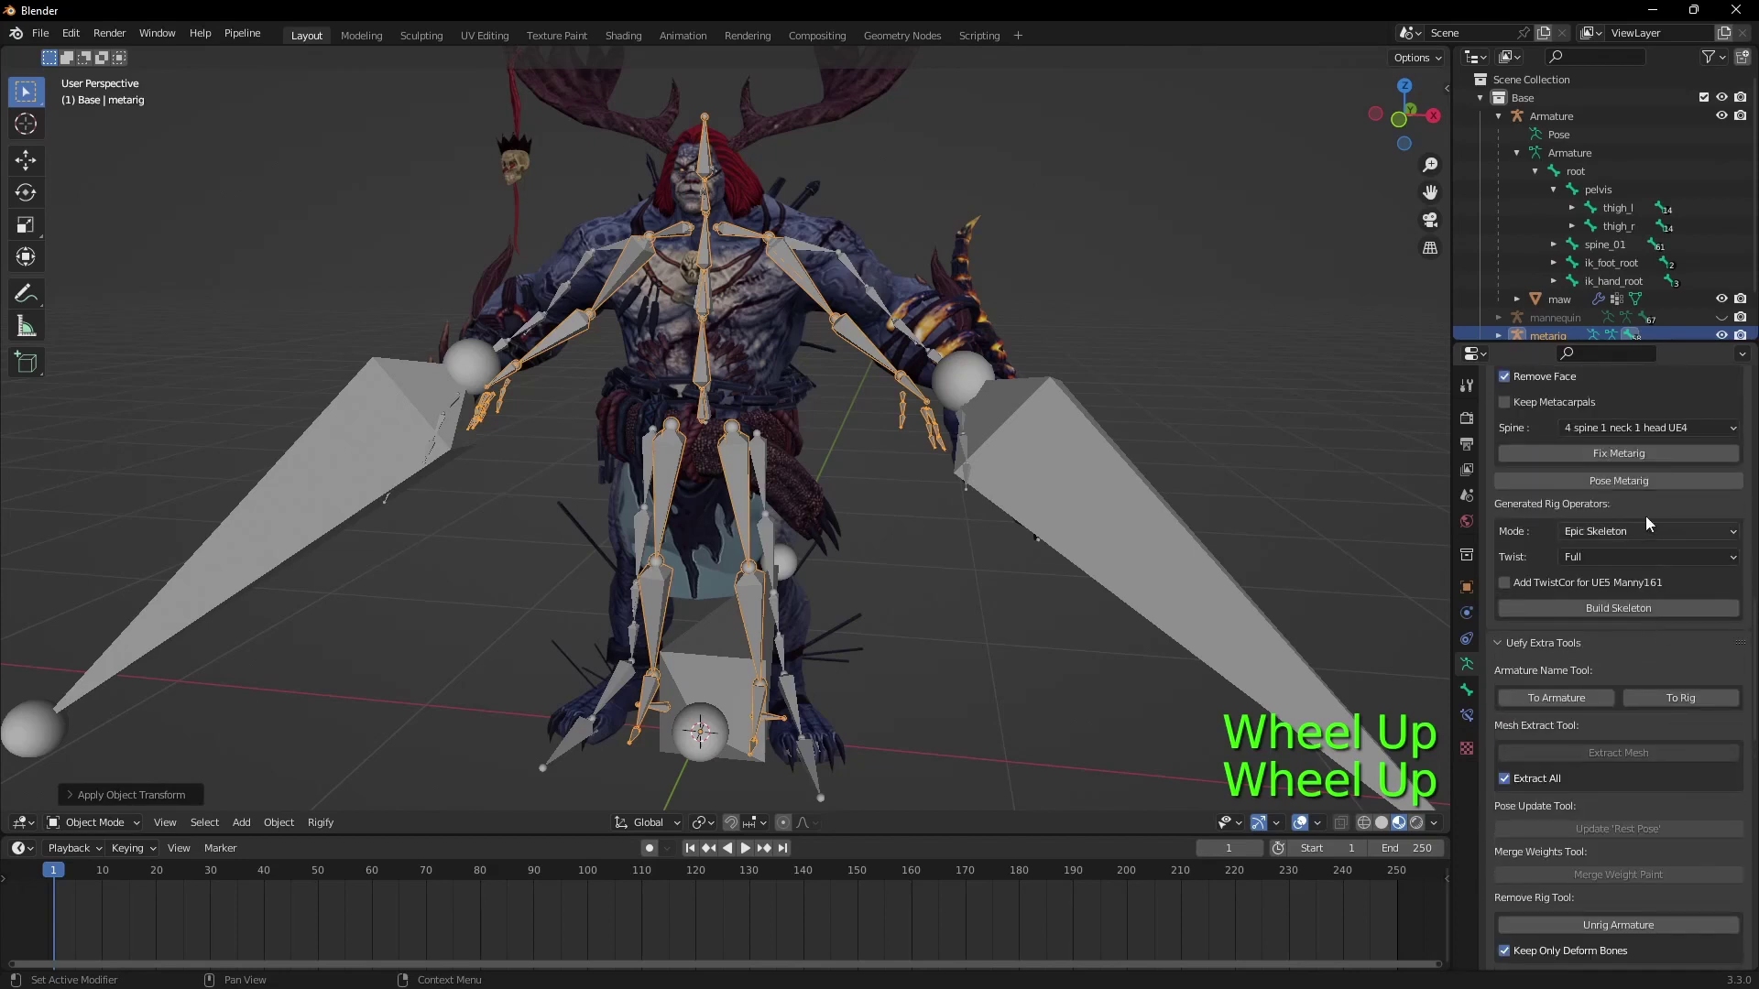
pyautogui.click(1661, 490)
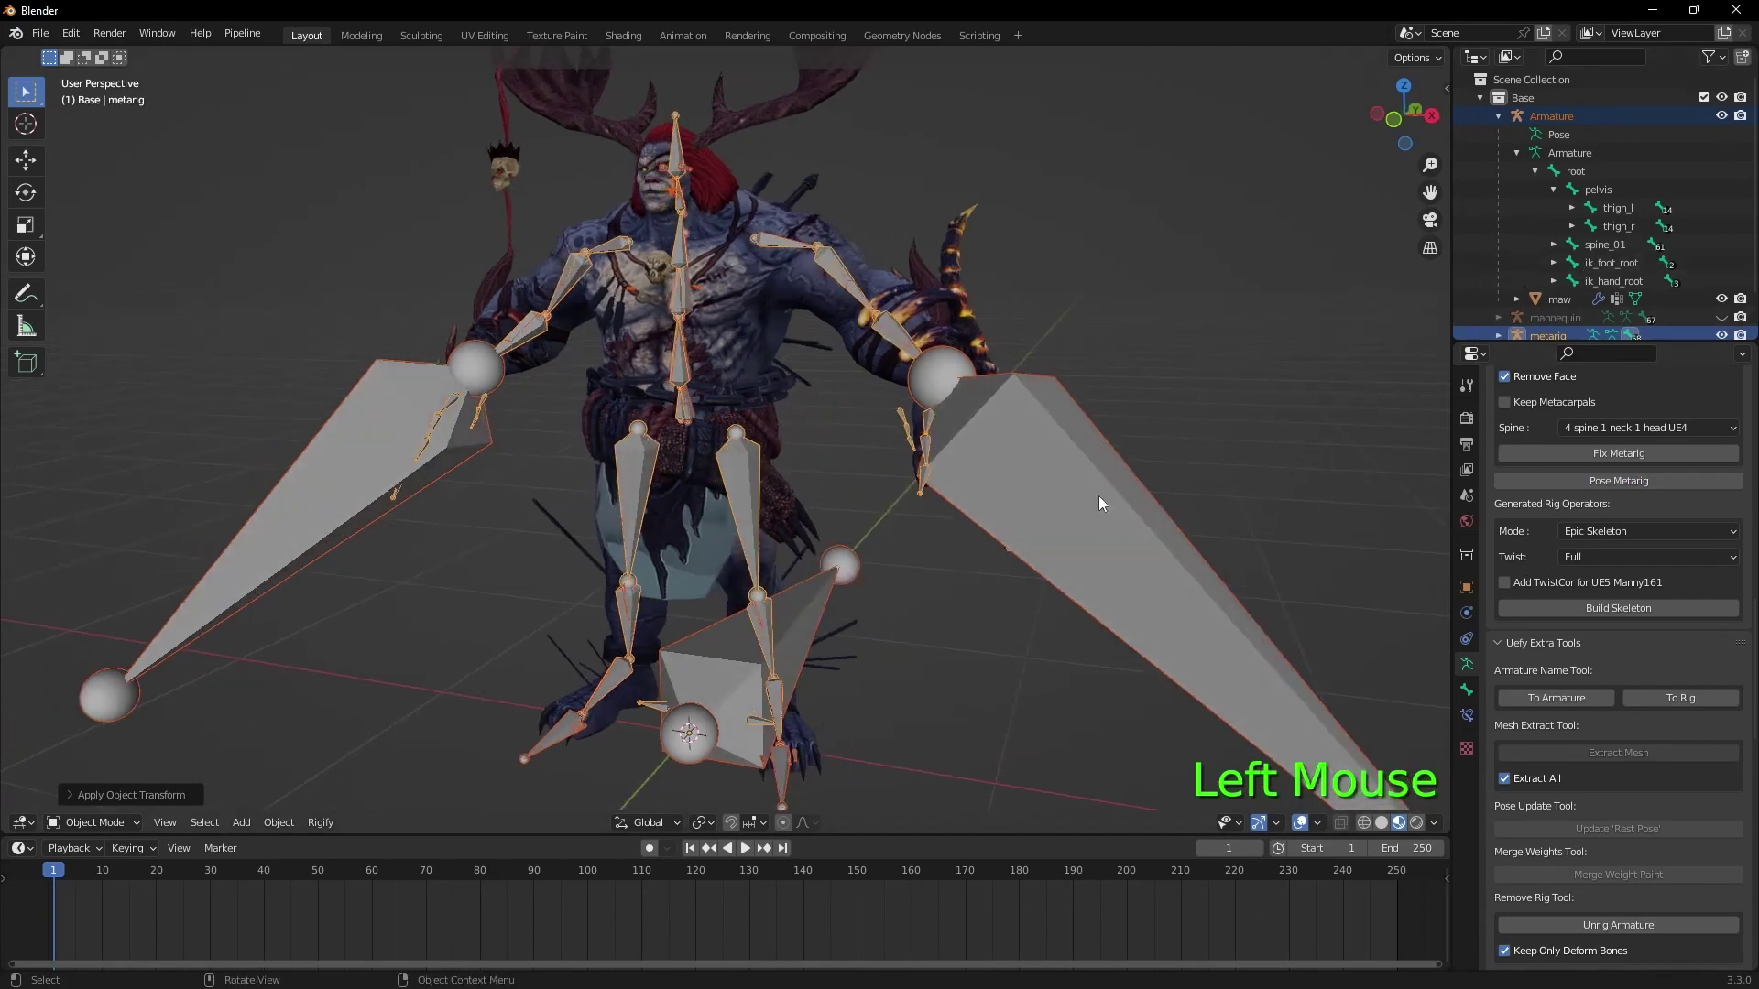
pyautogui.click(1144, 560)
# Step: Select the maw mesh, hide helper objects and generate the full Rigify control rig from the metarig
pyautogui.click(774, 292)
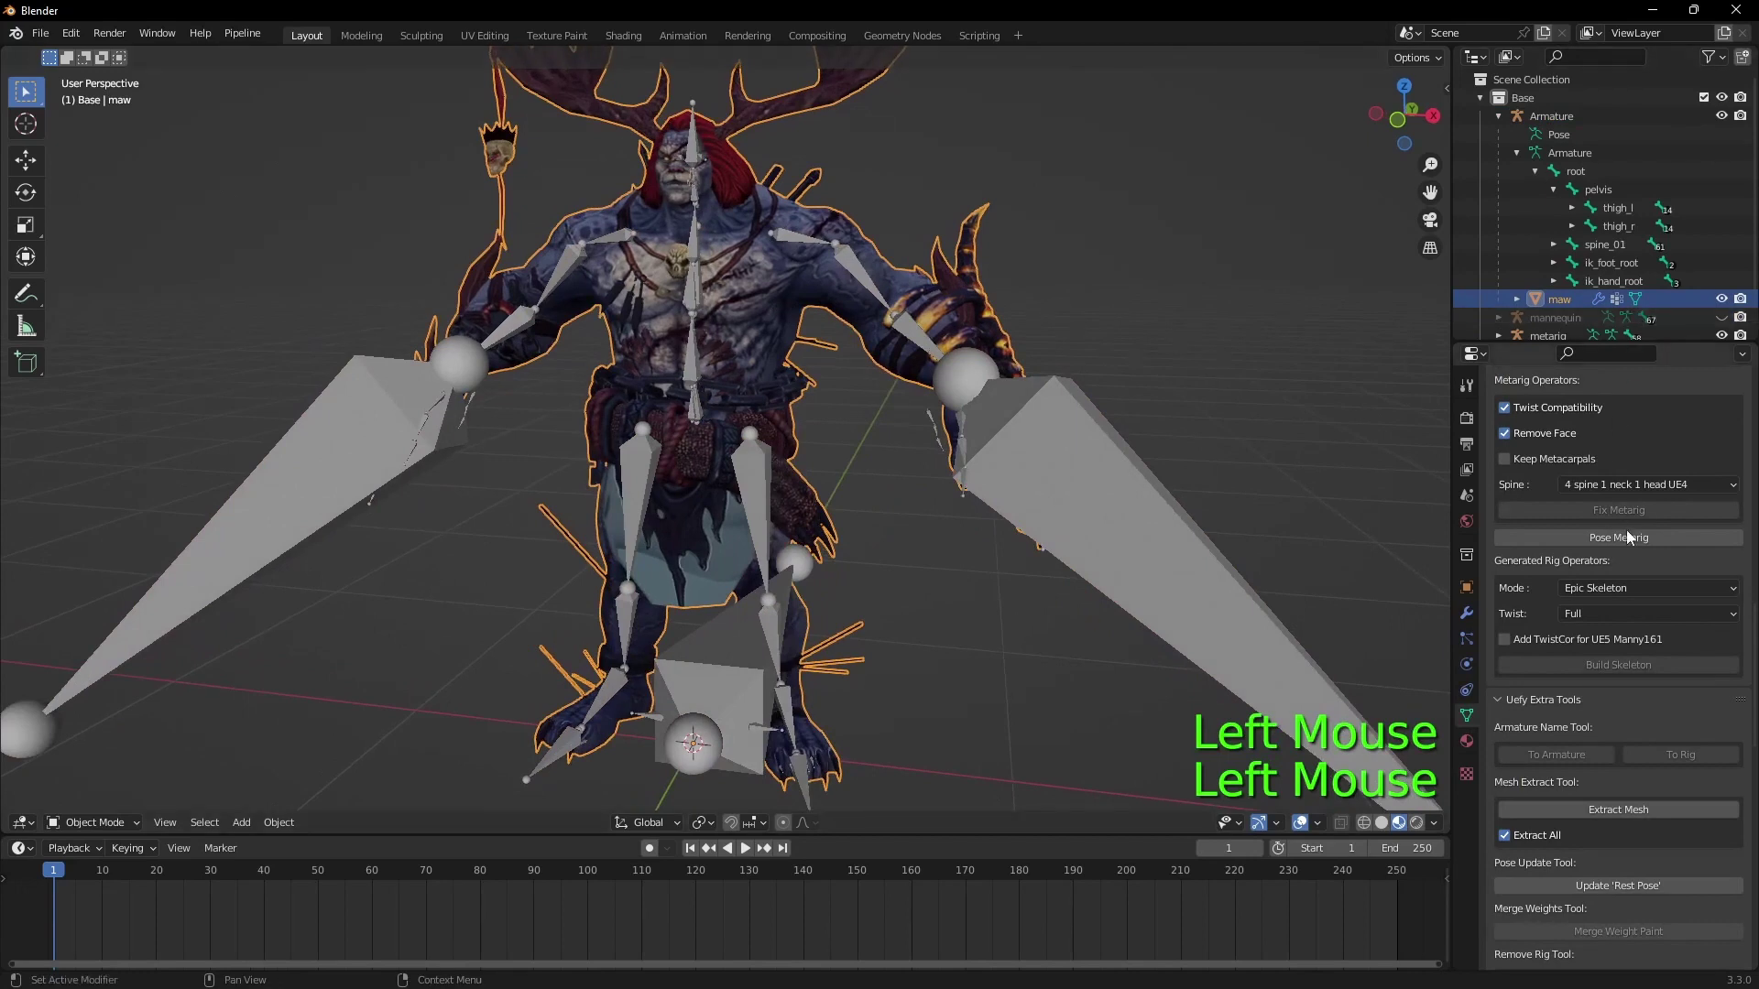
pyautogui.scroll(3)
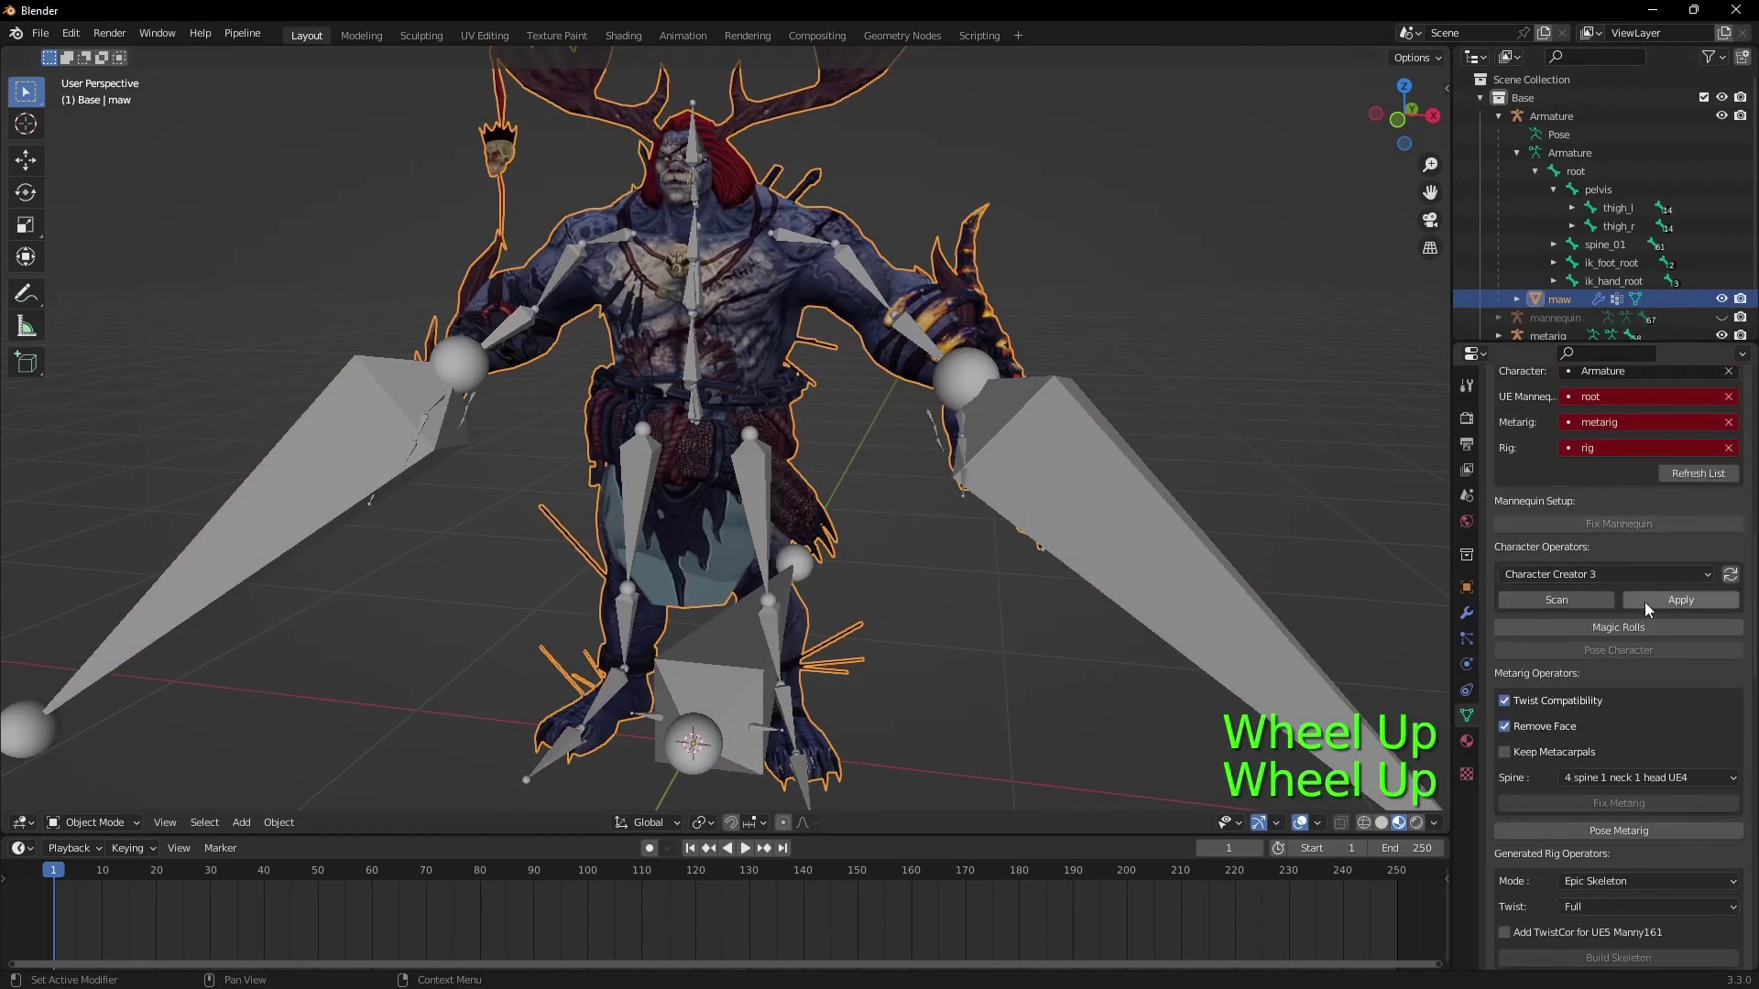
pyautogui.scroll(-3)
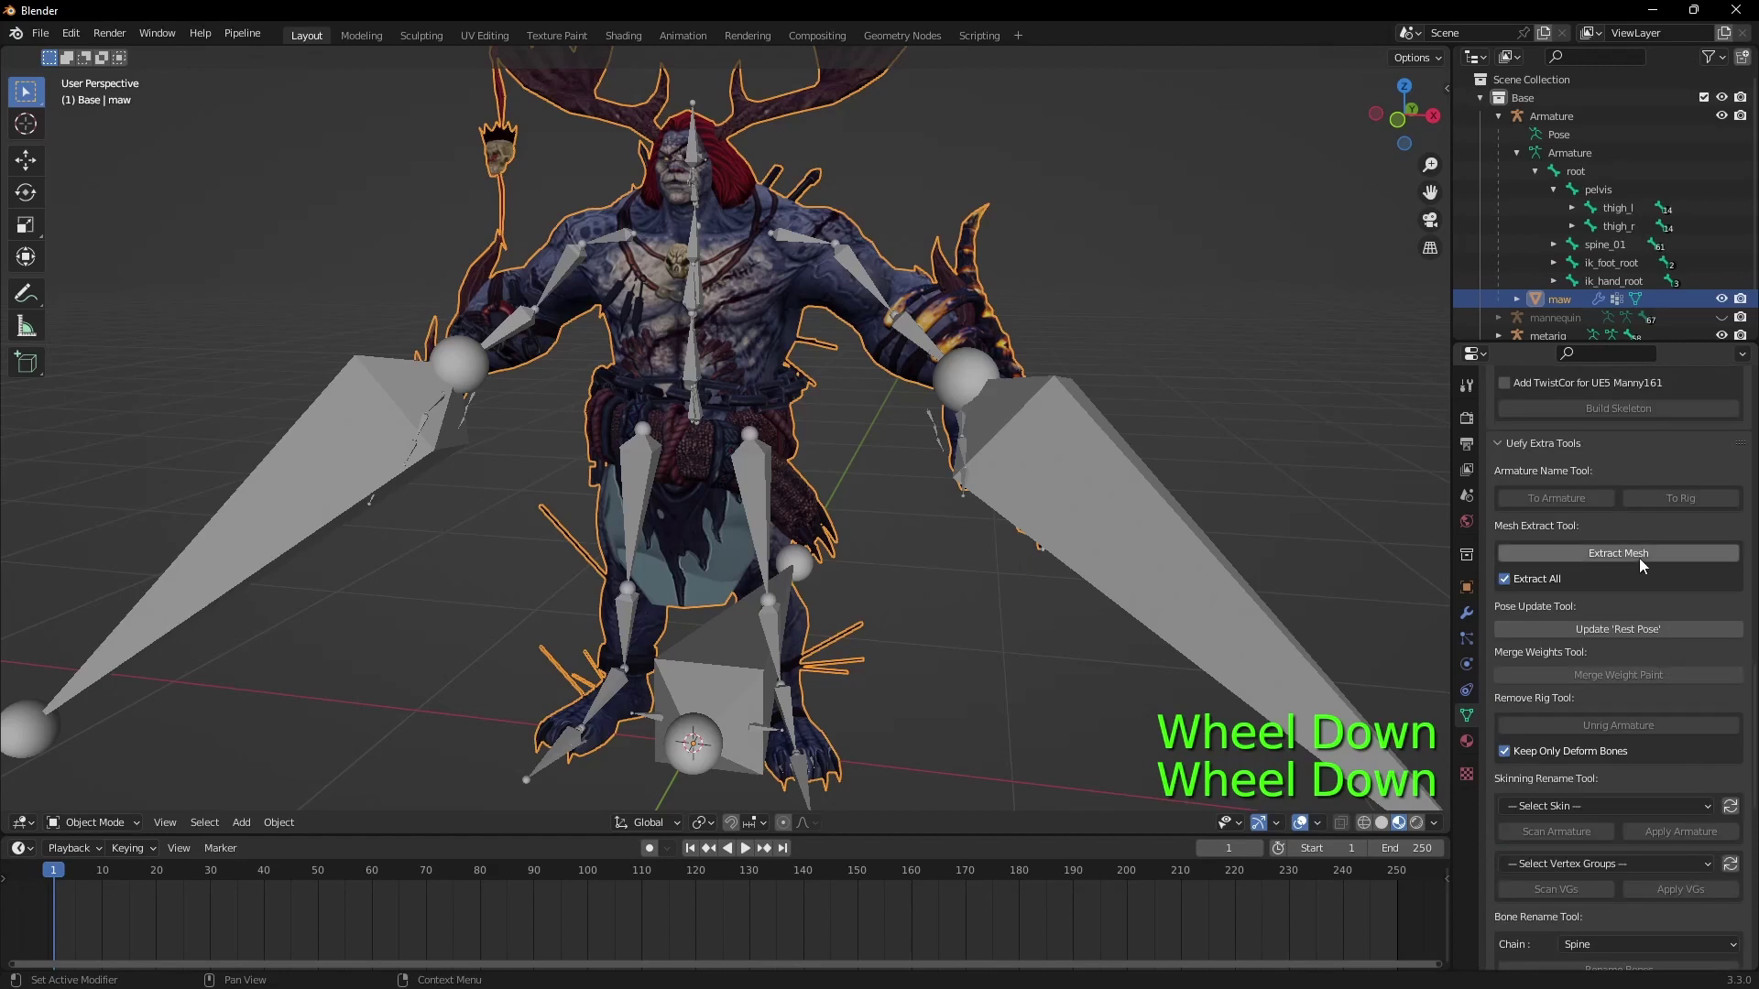
pyautogui.click(1645, 559)
pyautogui.click(1109, 517)
pyautogui.press('h')
pyautogui.click(799, 248)
pyautogui.scroll(-3)
pyautogui.click(1667, 890)
pyautogui.click(815, 240)
pyautogui.press('h')
pyautogui.click(932, 672)
pyautogui.scroll(3)
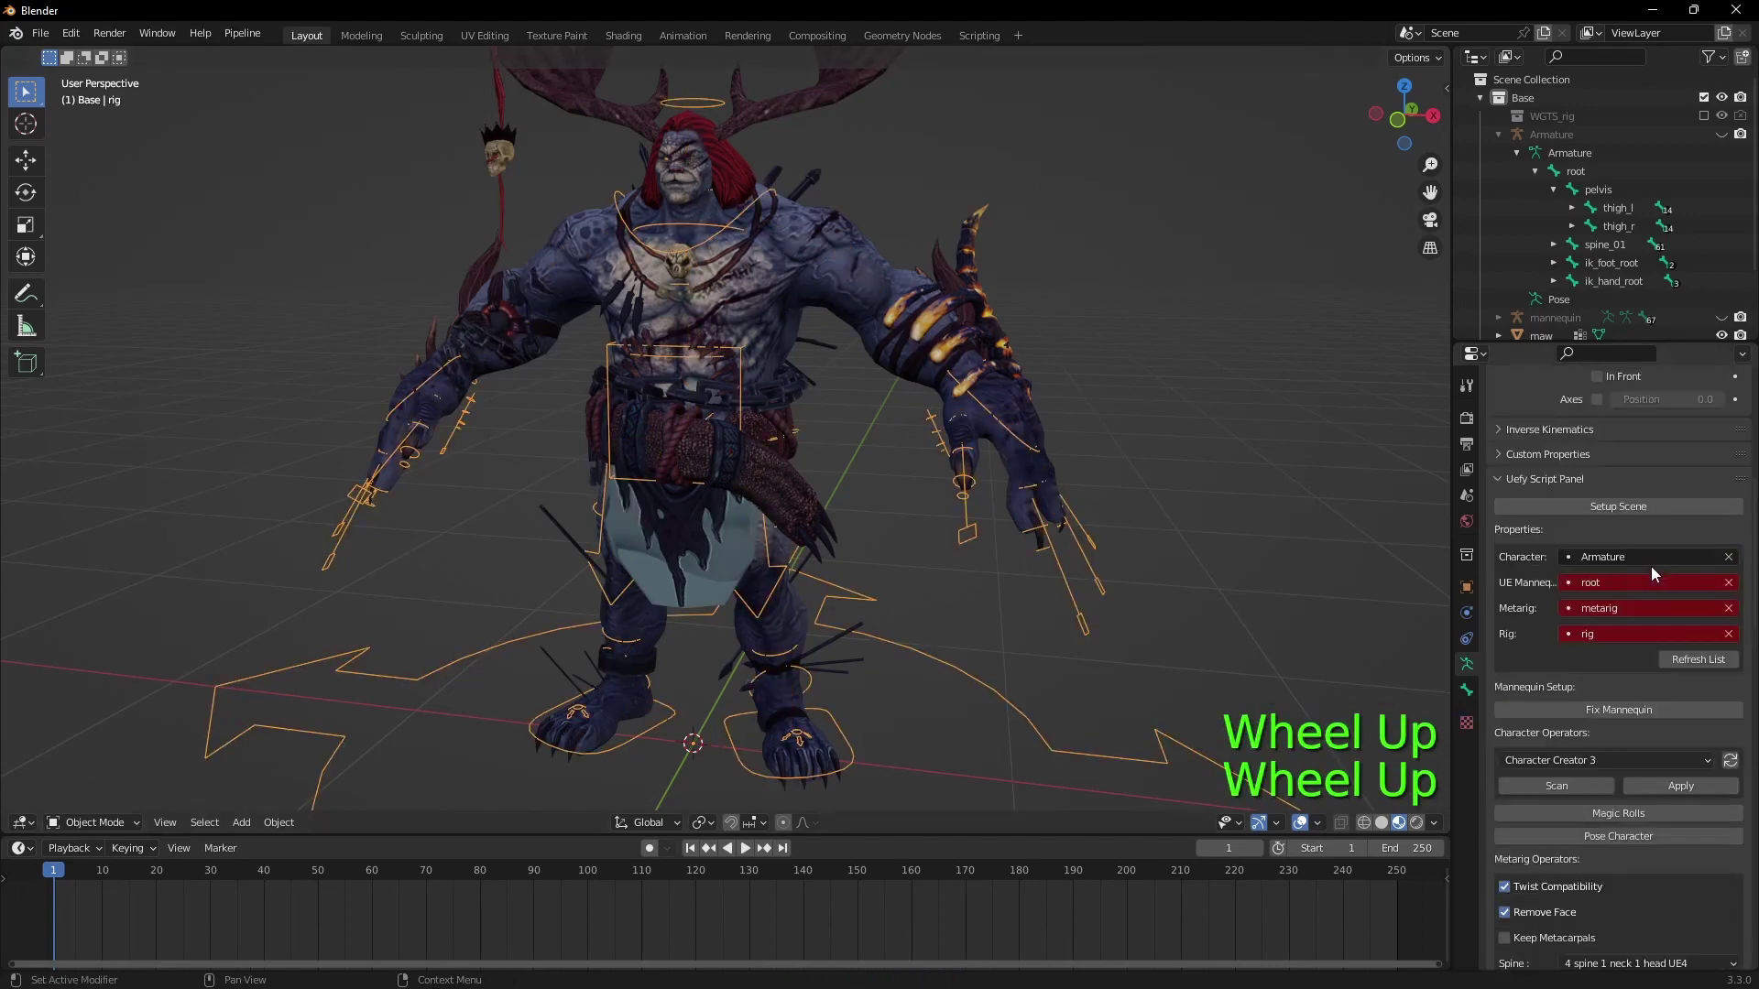
# Step: Move the generated rig and the maw mesh into the Export collection
pyautogui.click(1604, 676)
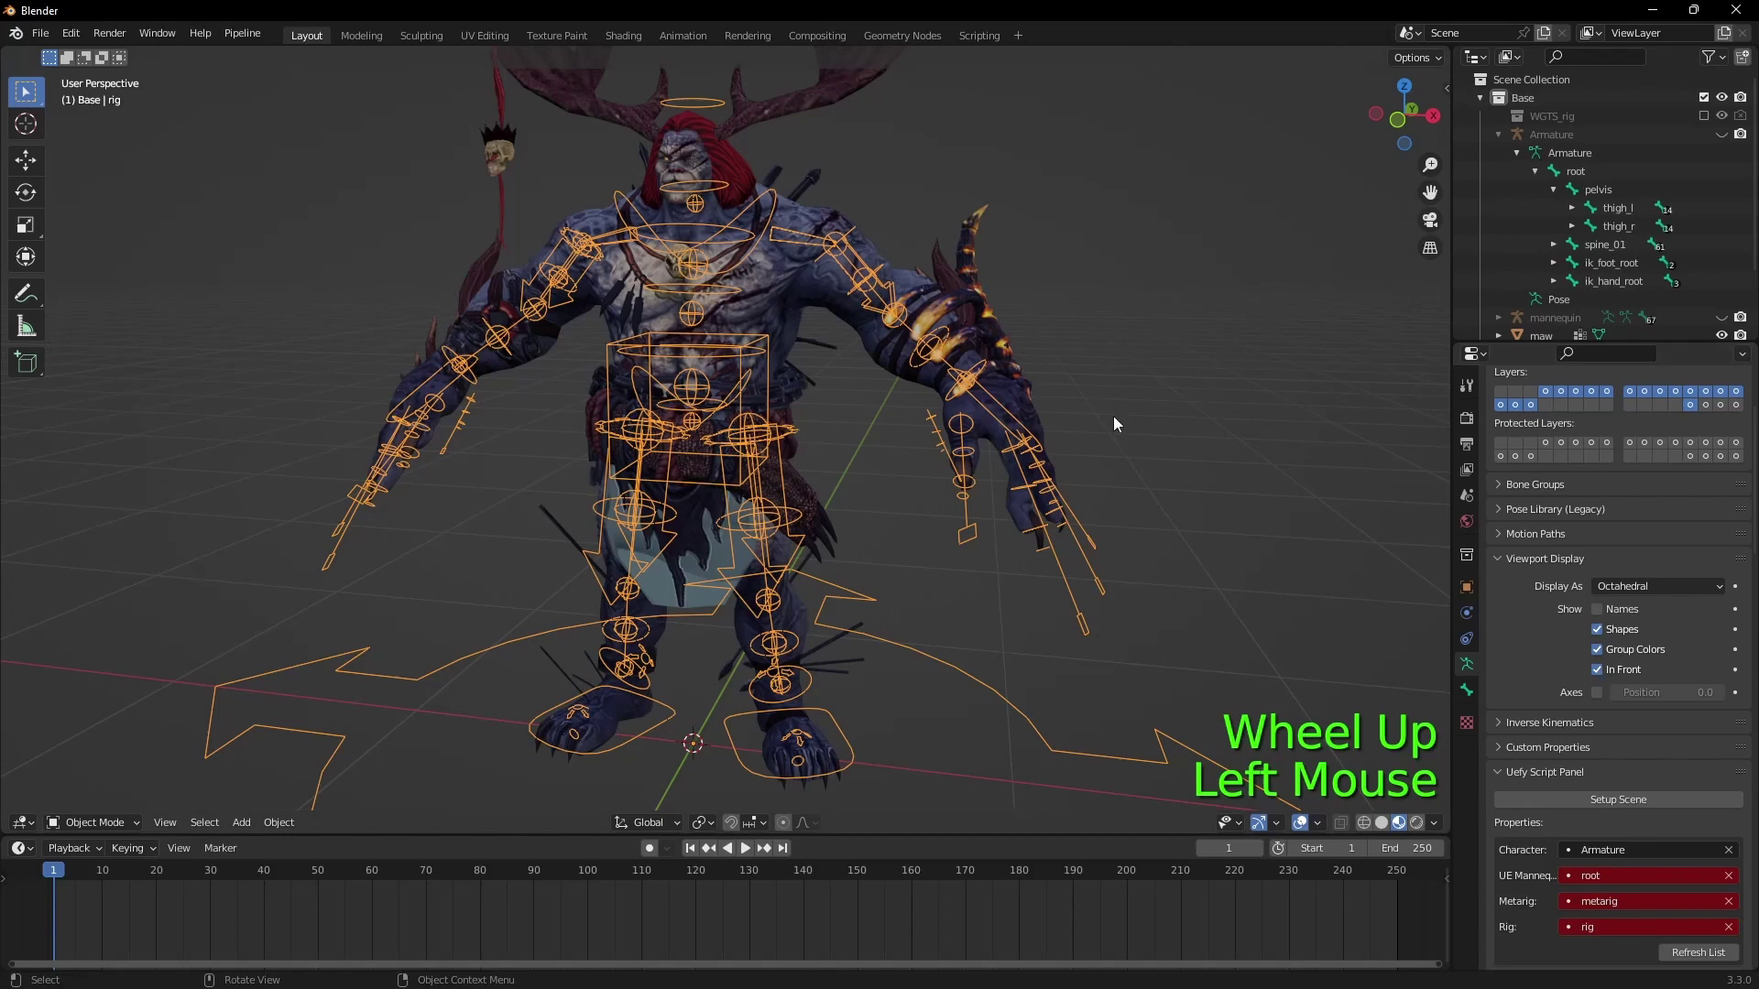
pyautogui.press('m')
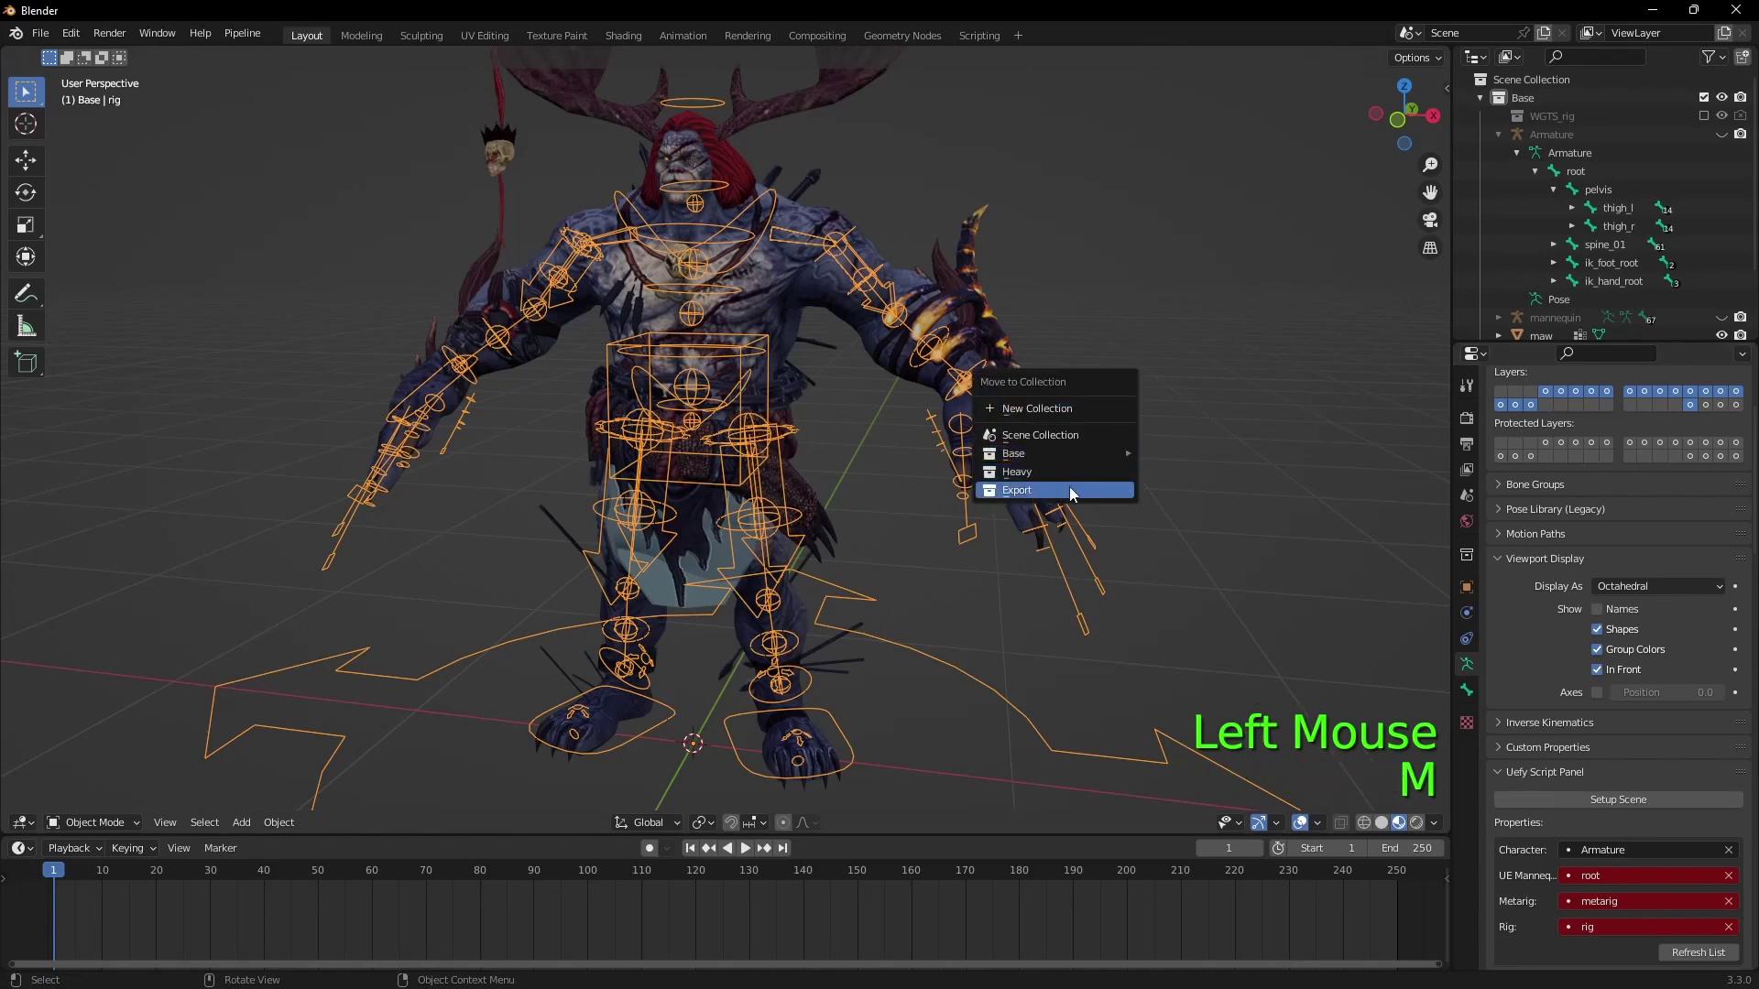
pyautogui.click(877, 245)
pyautogui.press('m')
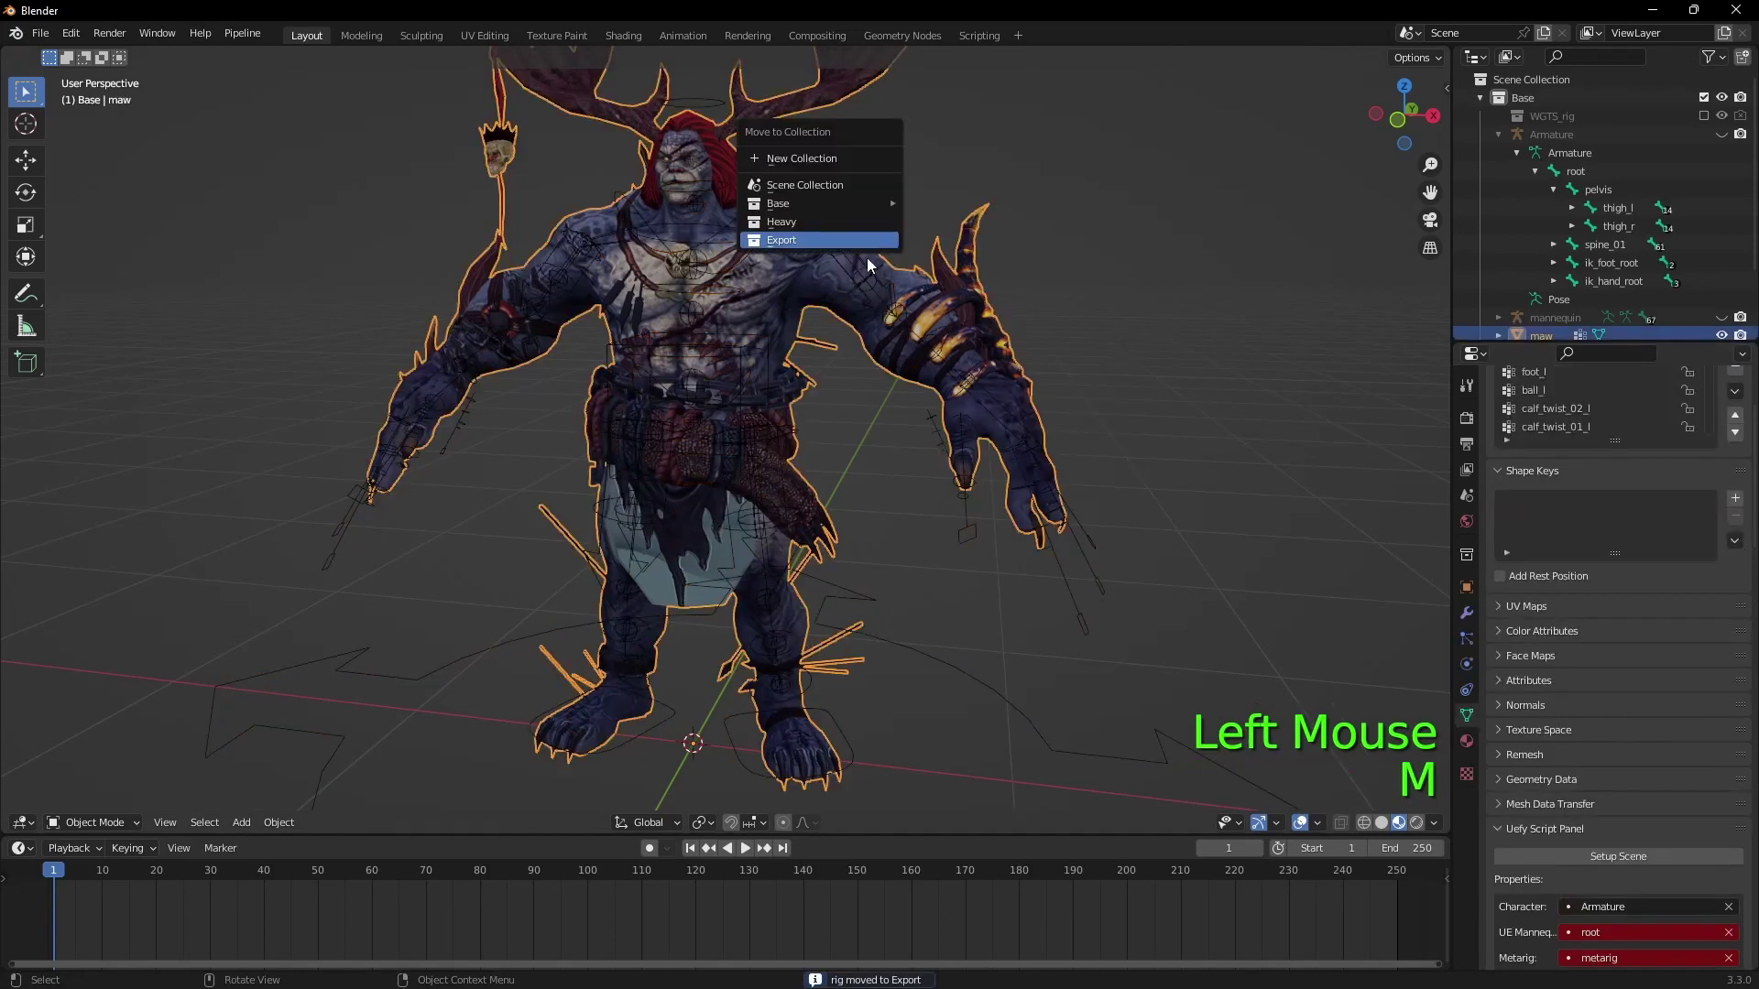
pyautogui.click(966, 687)
# Step: Parent the maw mesh to the rig and rename the rig object to Armature
pyautogui.click(781, 198)
pyautogui.click(987, 685)
pyautogui.press('ctrl+p')
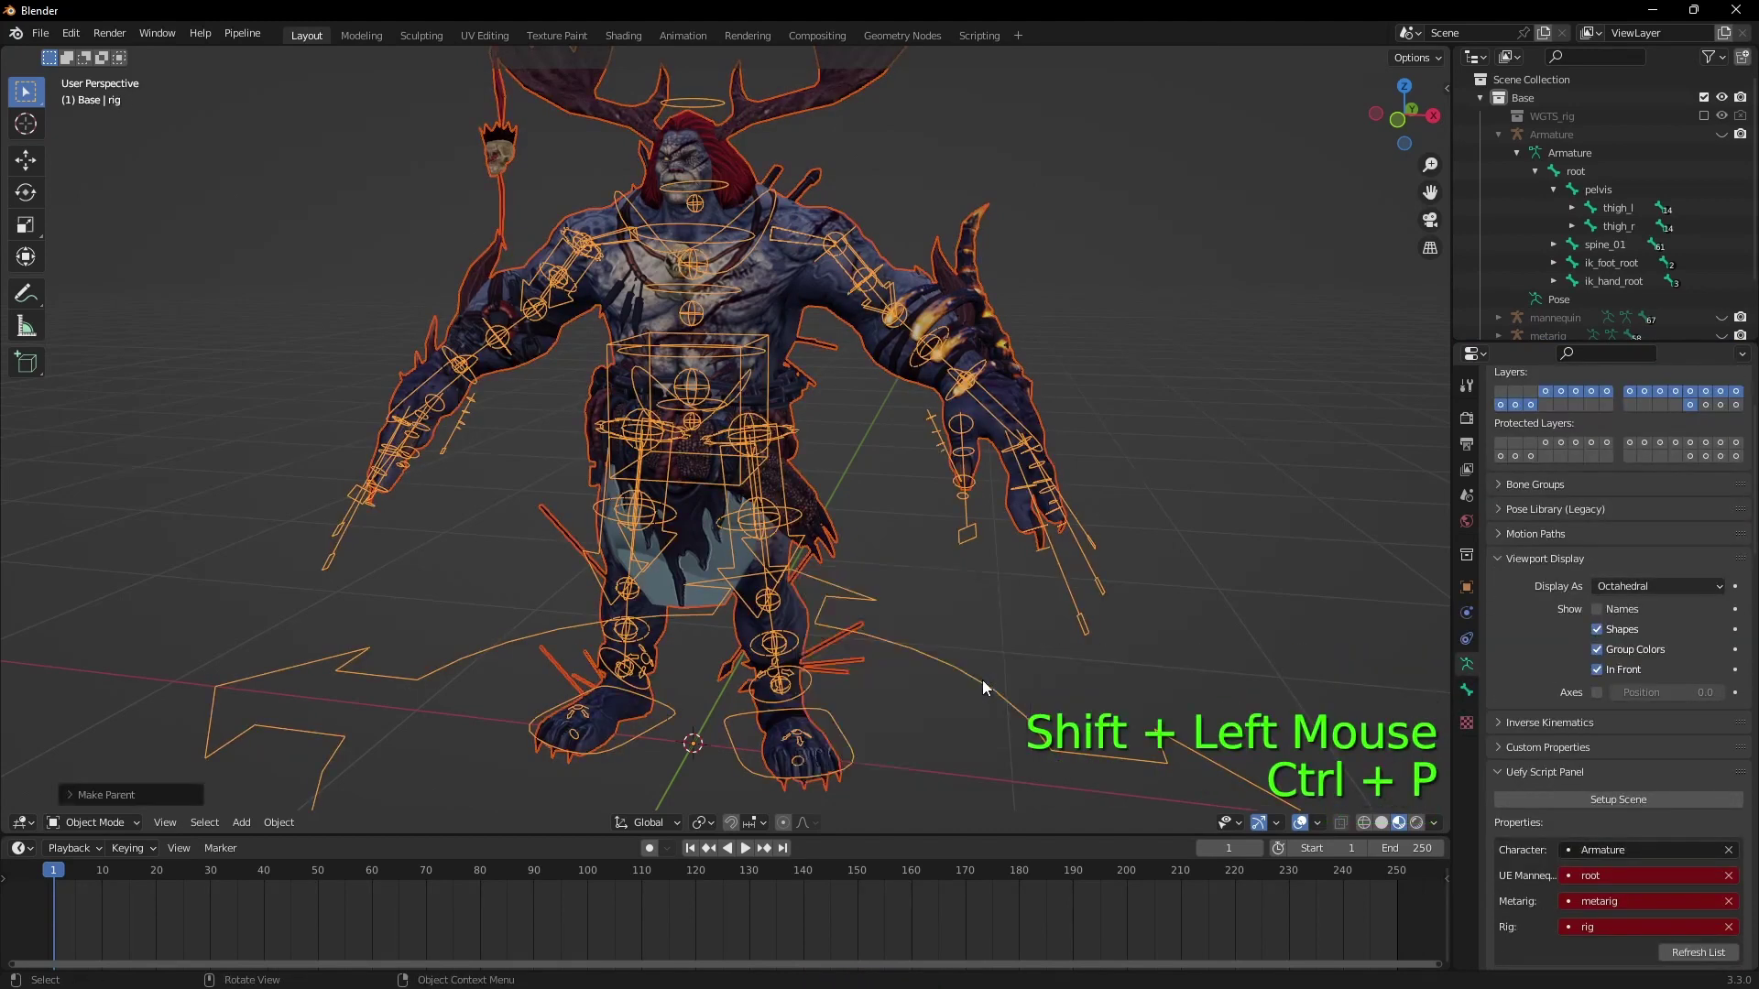
pyautogui.scroll(-3)
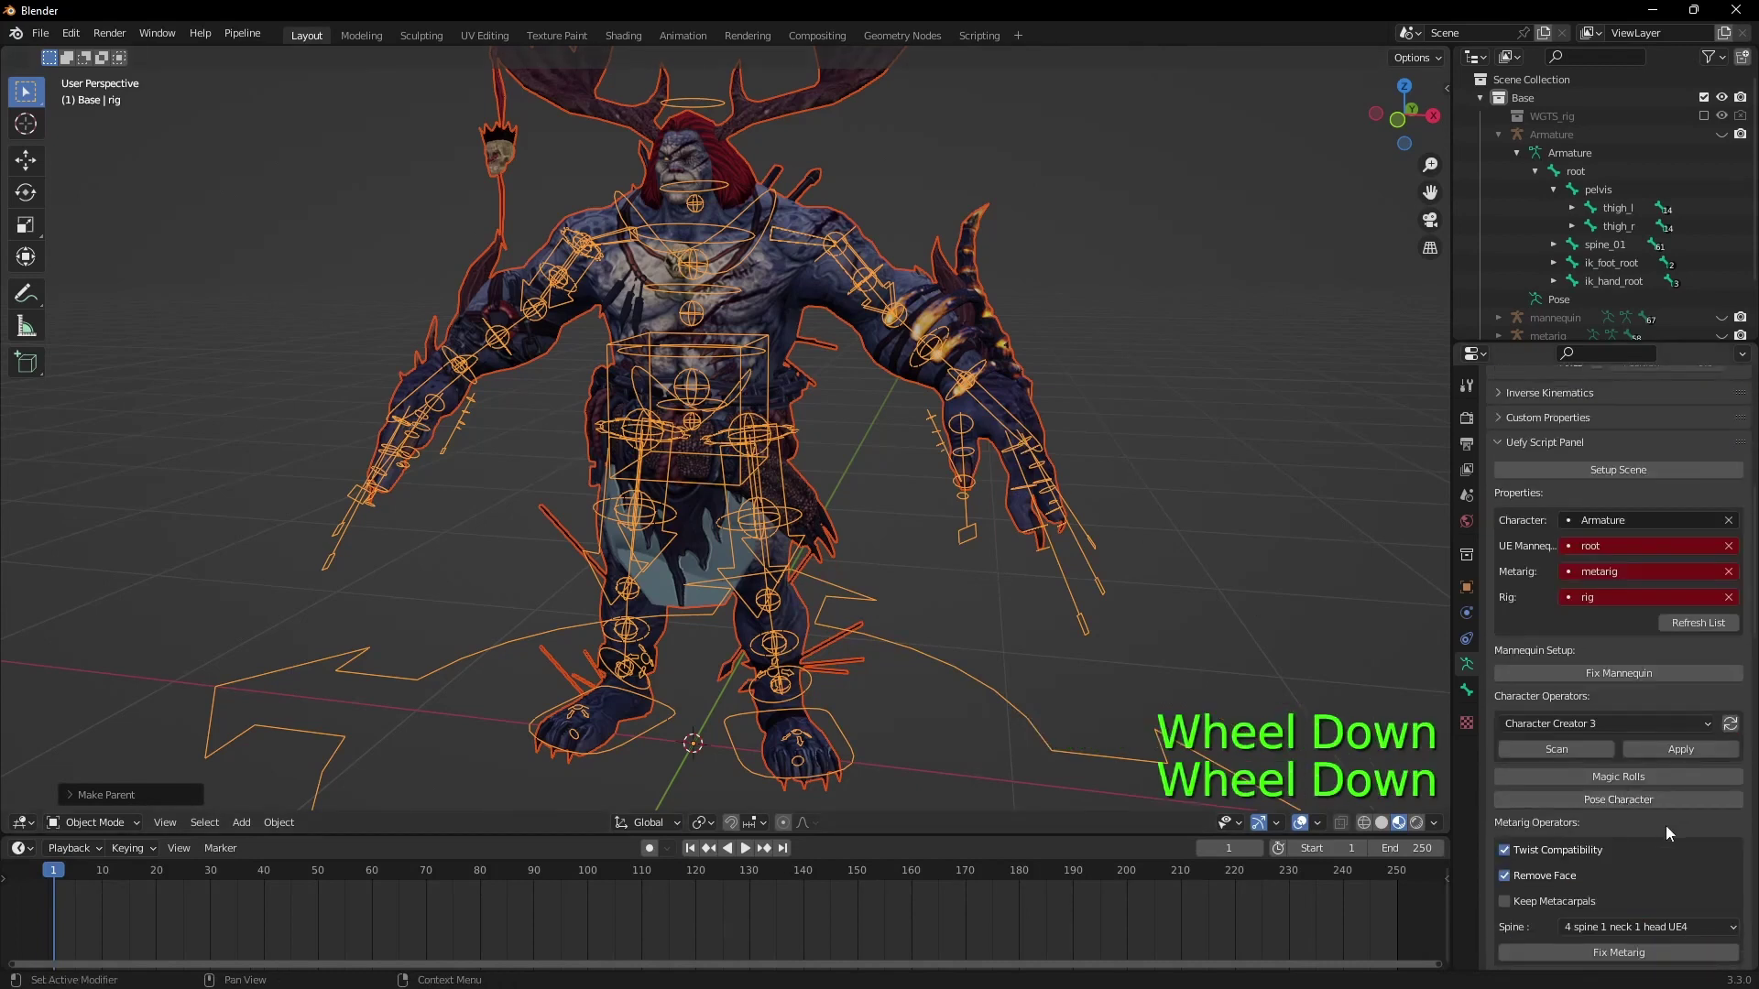
pyautogui.click(1653, 745)
# Step: Pose-test the left foot and neck controls, then drop the rig back to rest pose in Object Mode
pyautogui.press('g')
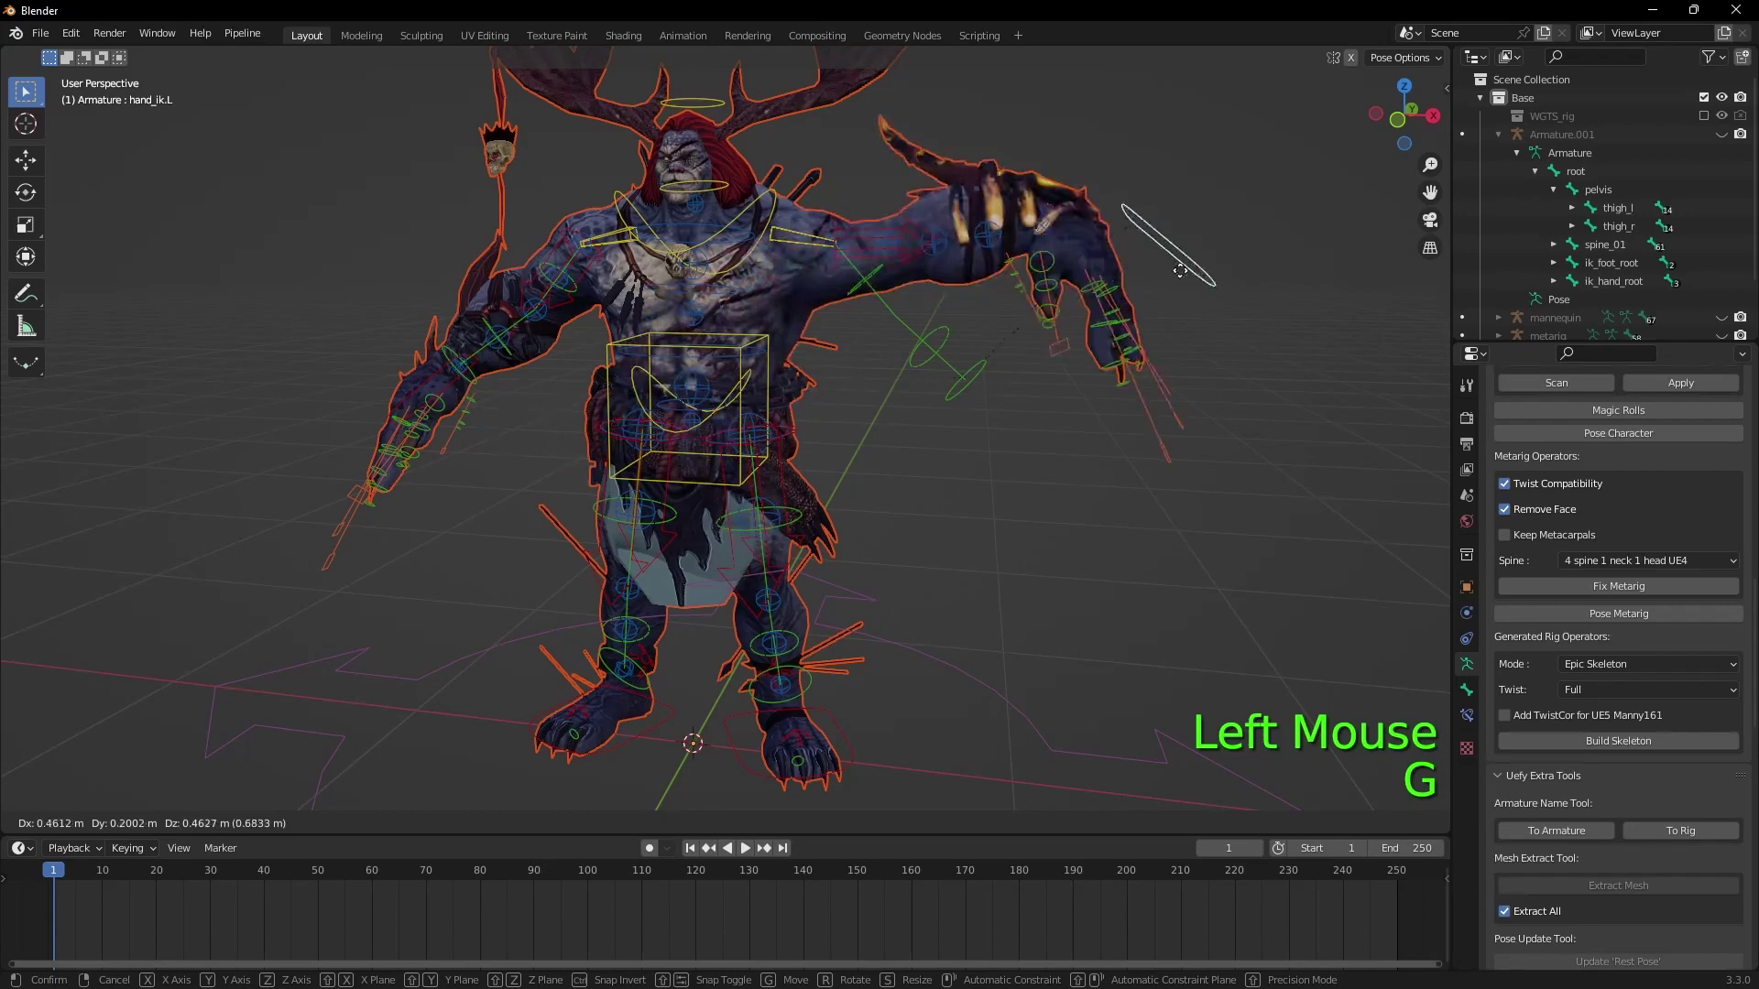
pyautogui.click(850, 745)
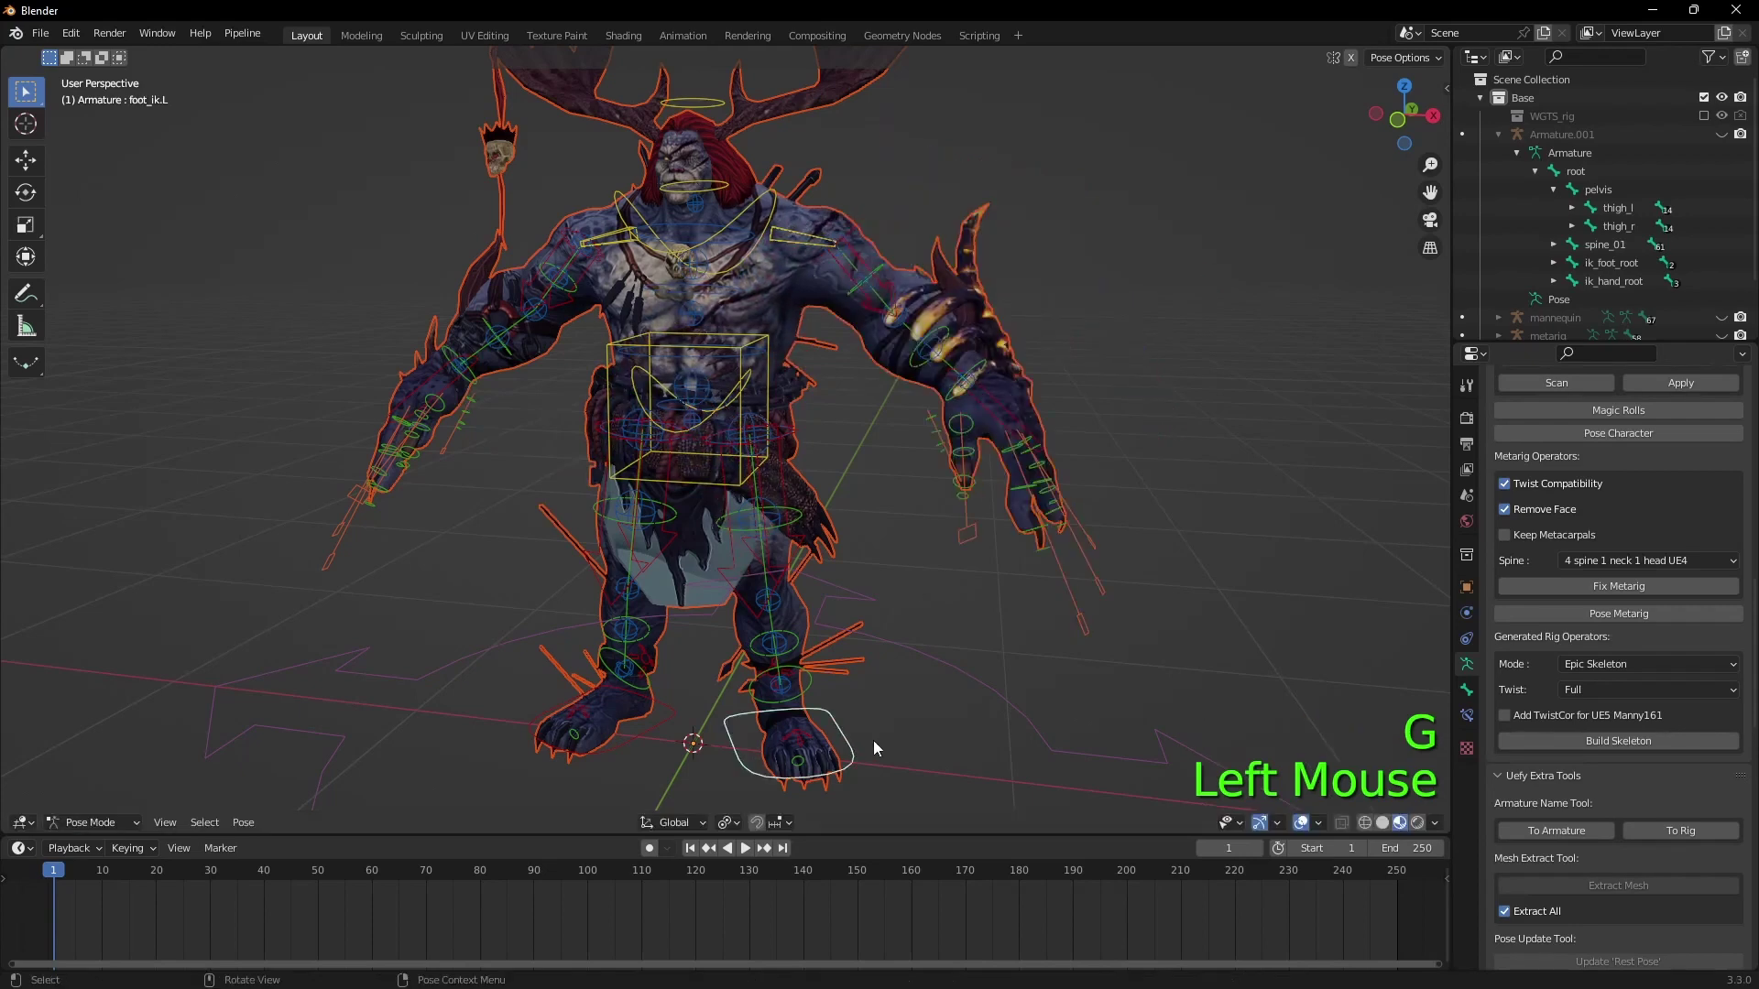
pyautogui.press('g')
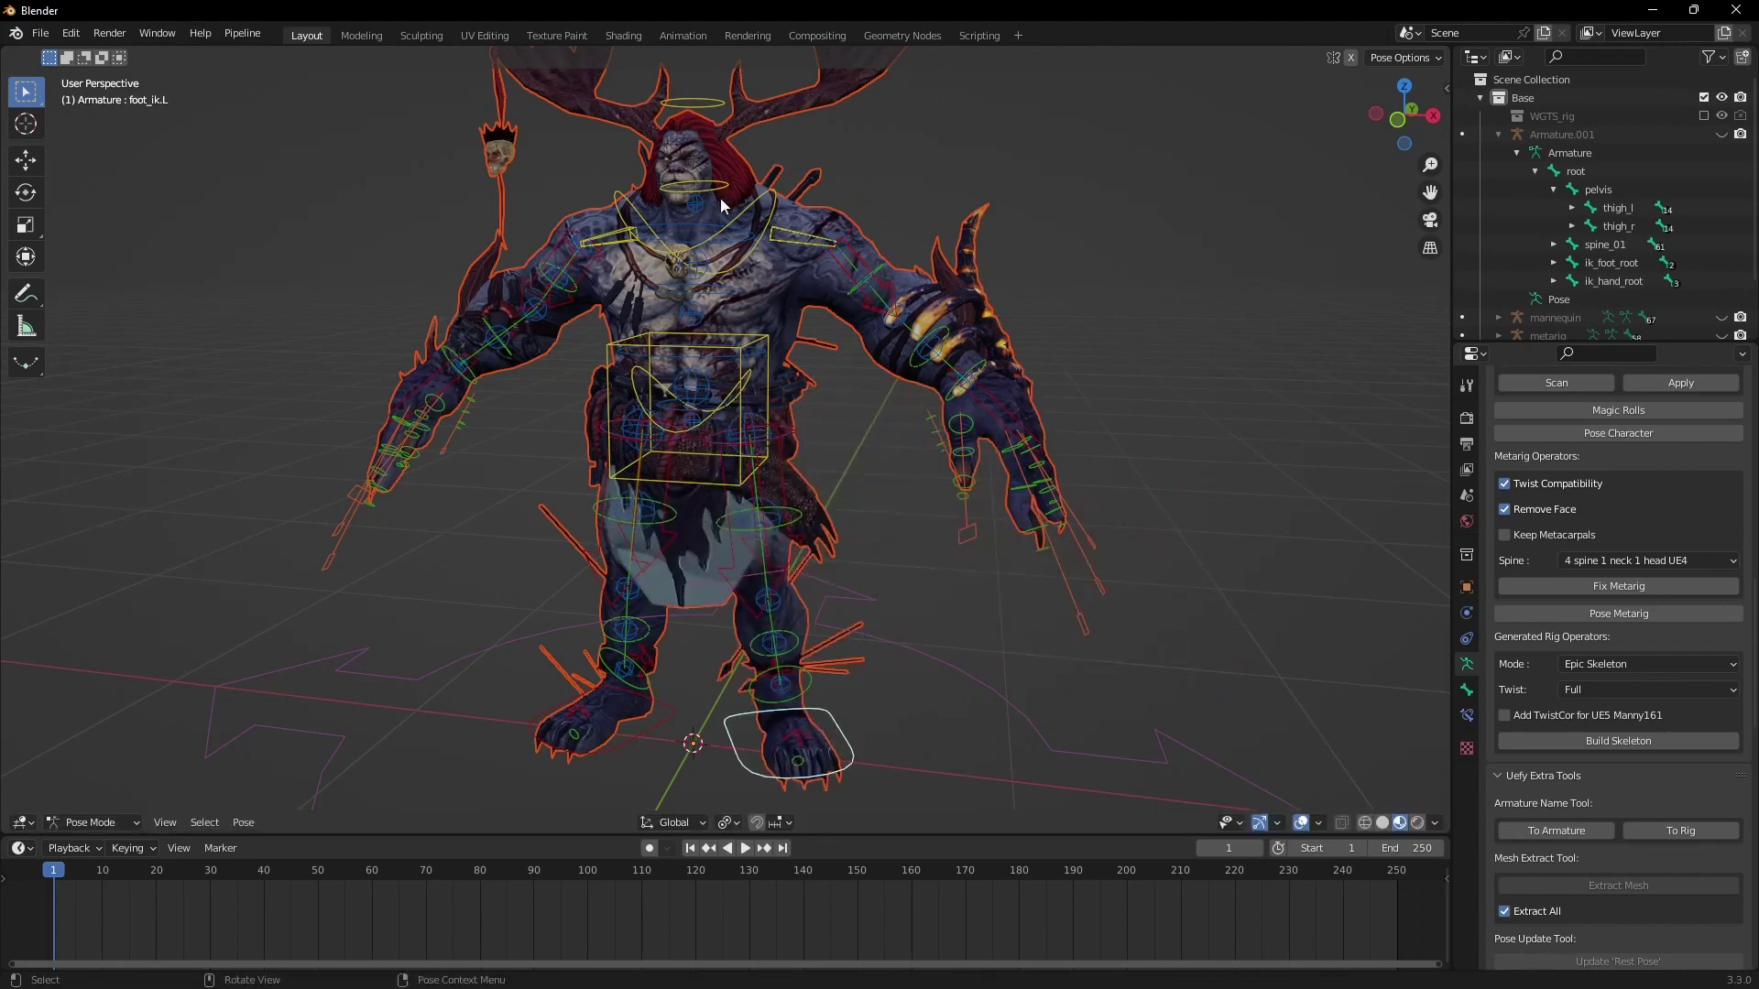
pyautogui.click(715, 191)
pyautogui.press('g')
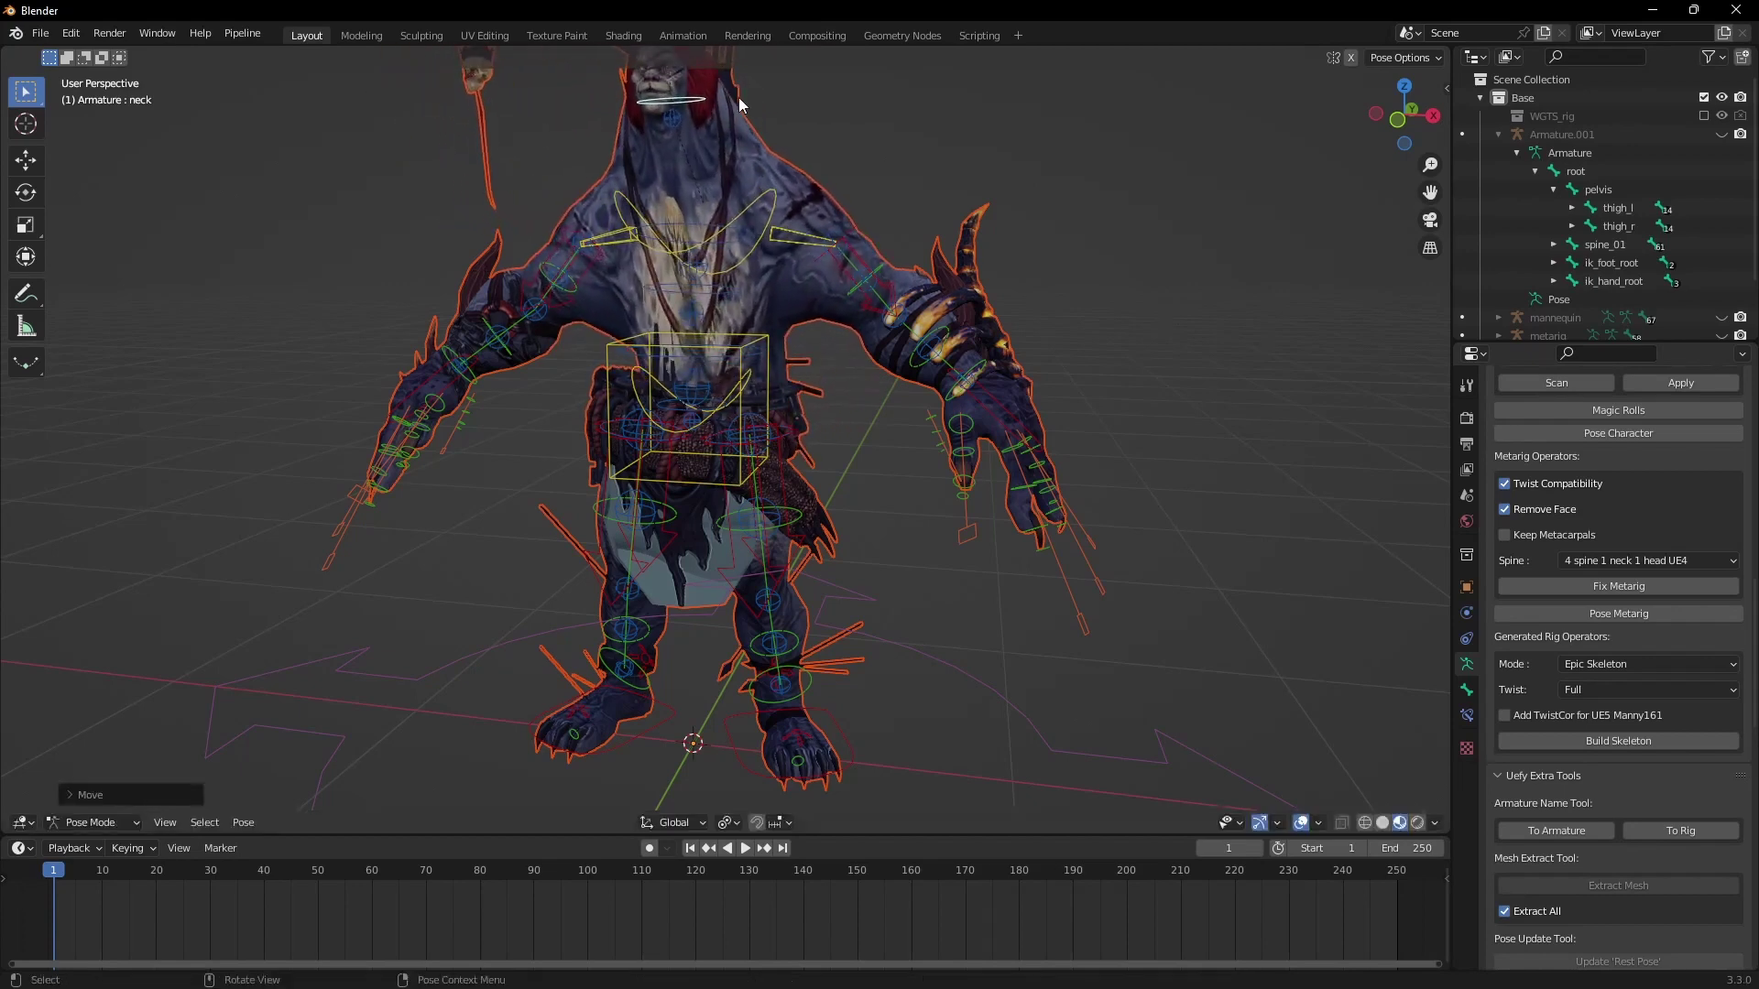
pyautogui.click(111, 854)
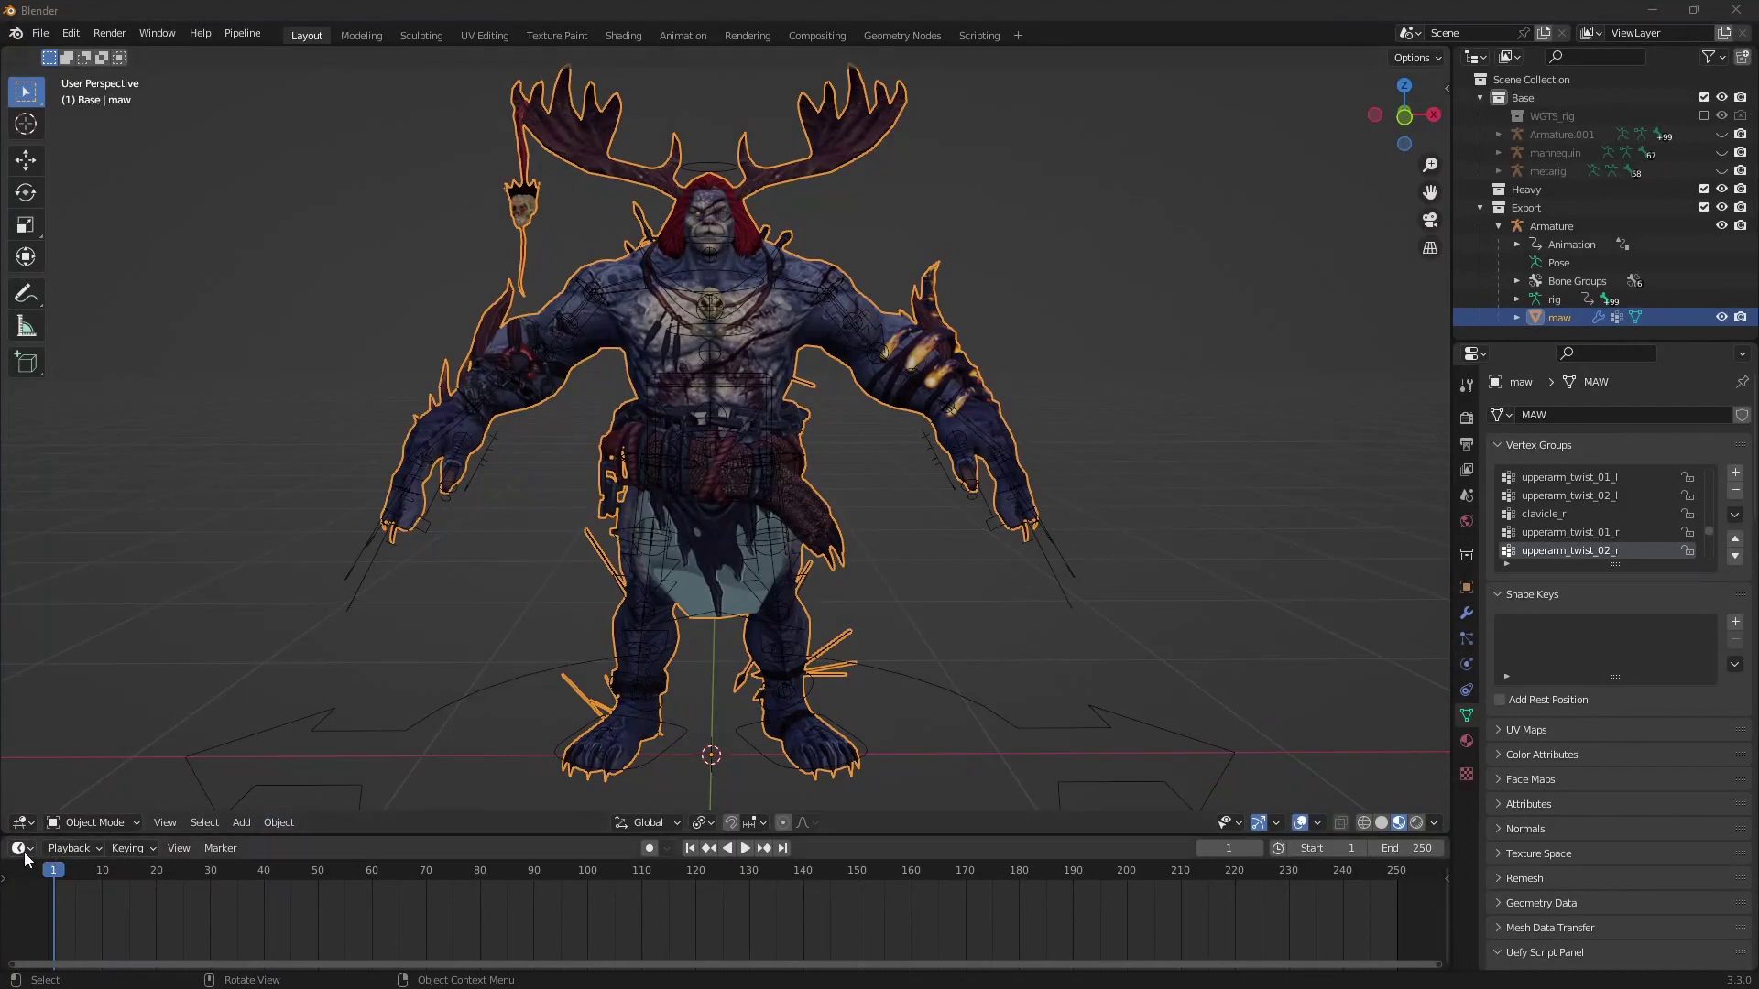
# Step: Show the Asset Browser and mark the maw mesh and Armature as assets
pyautogui.click(30, 854)
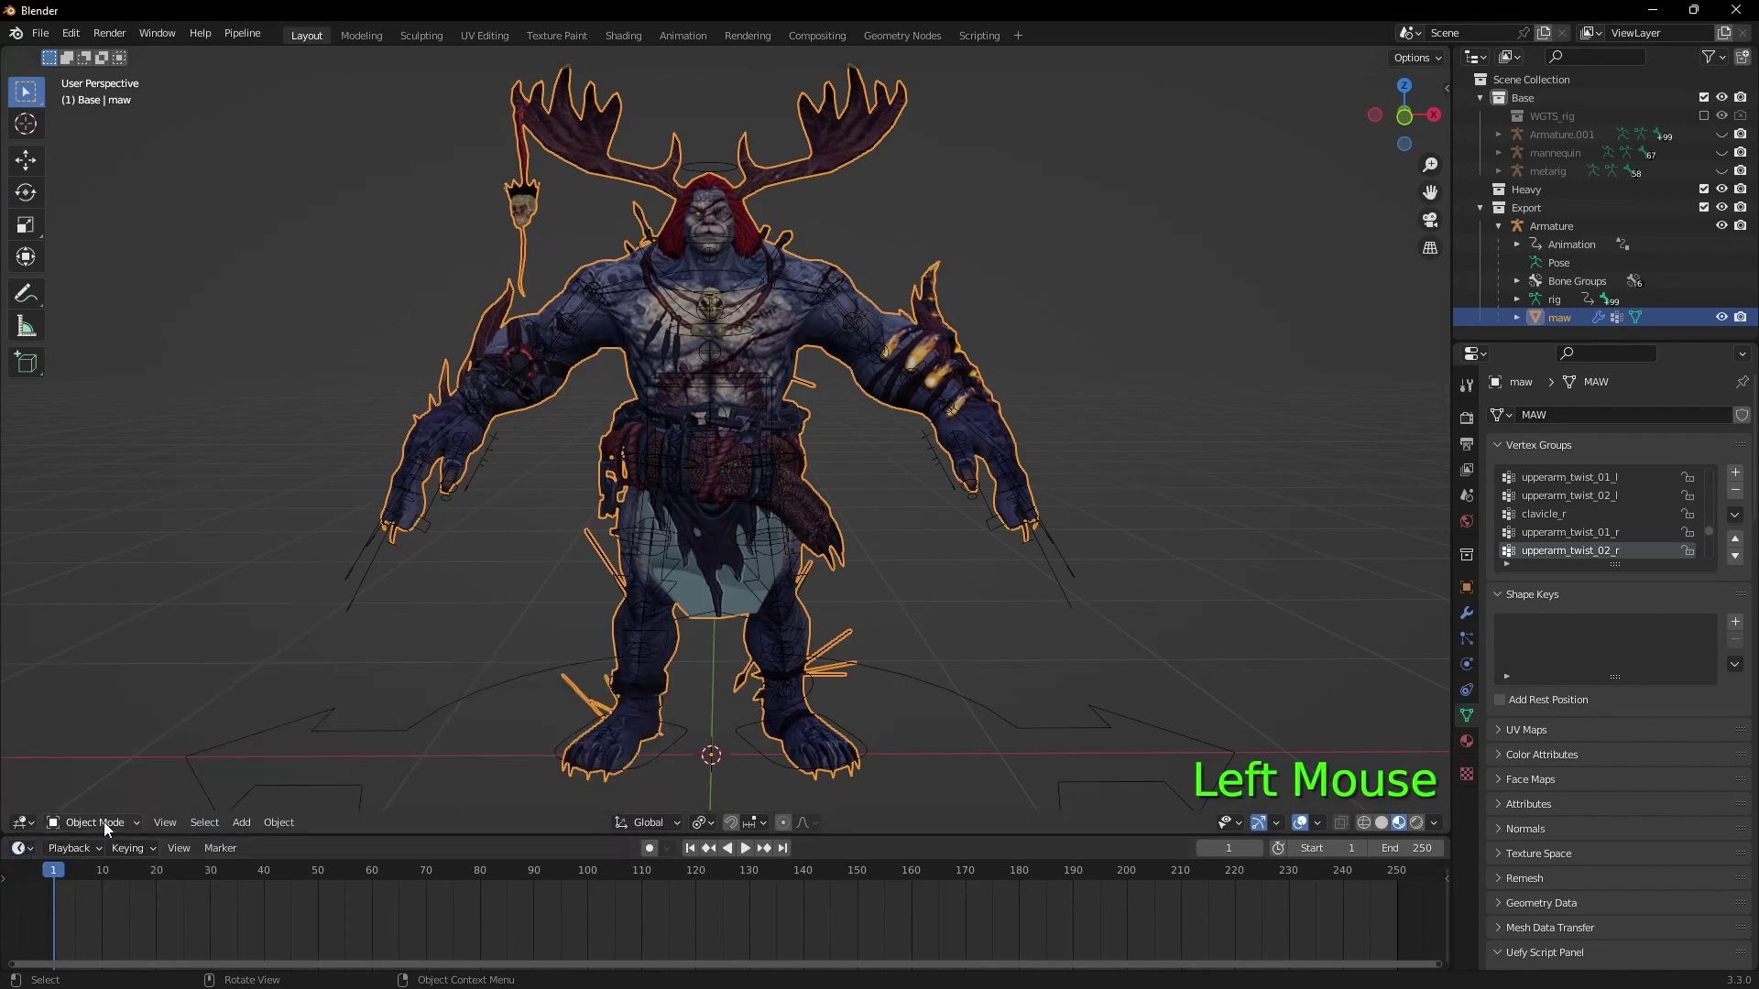
pyautogui.click(34, 854)
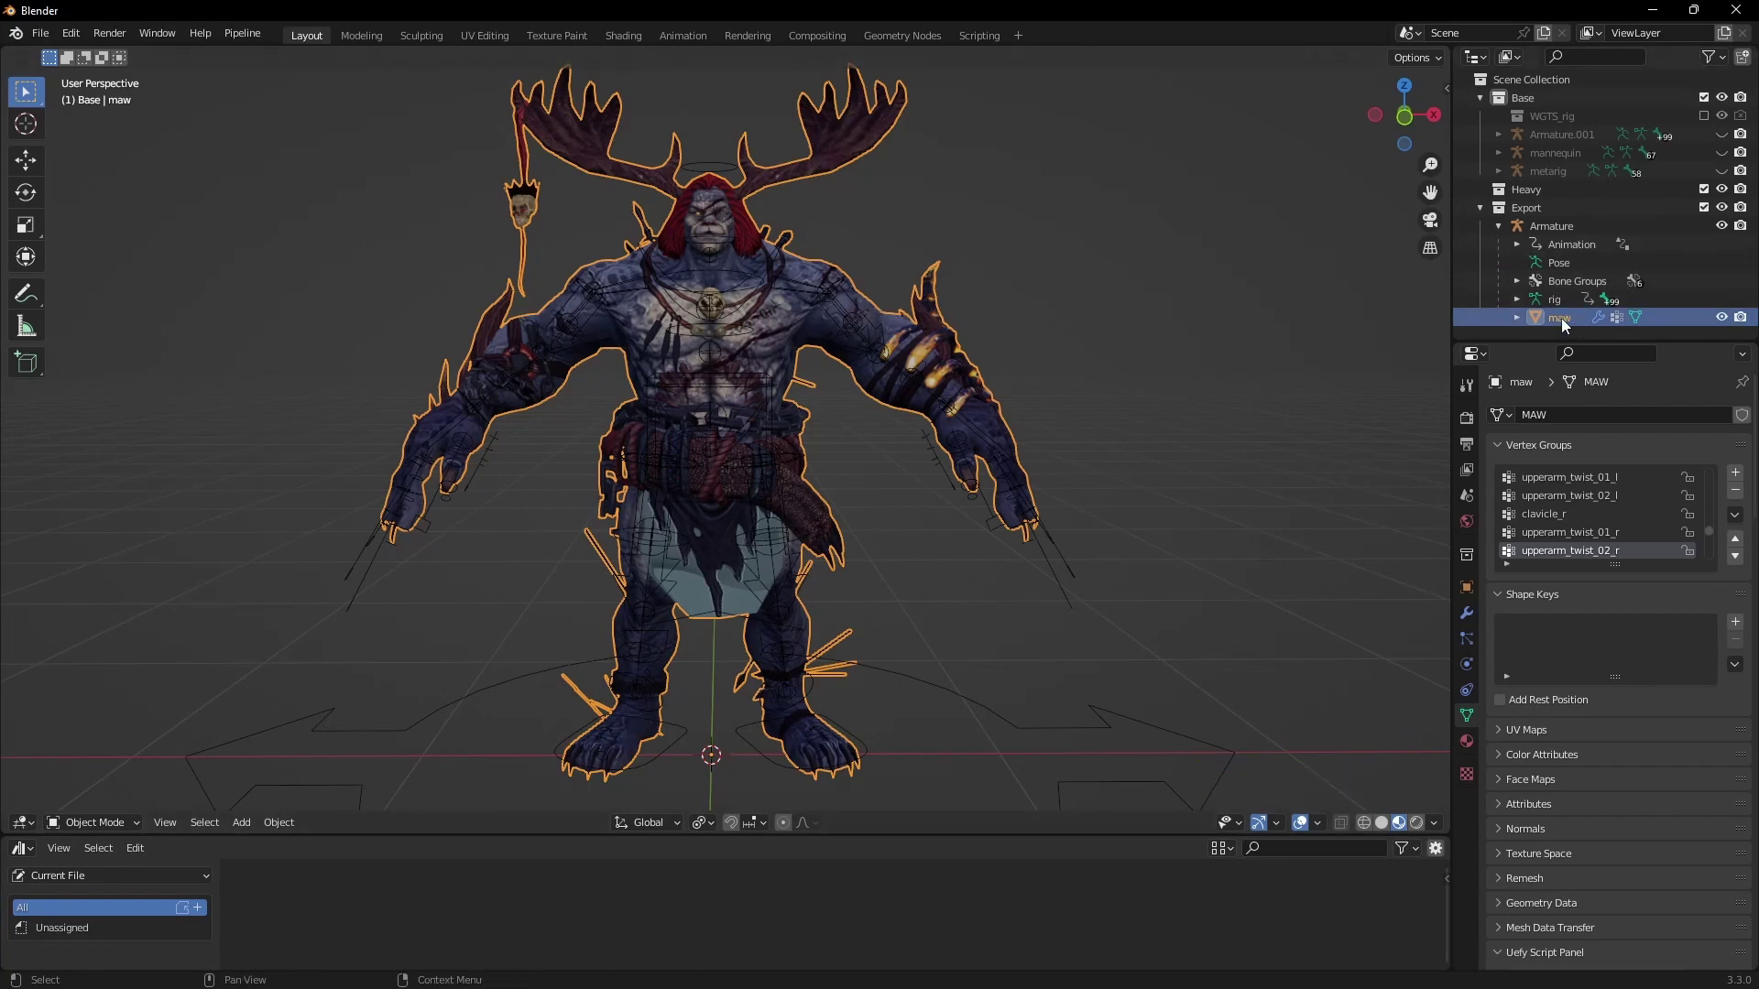
pyautogui.rightClick(1567, 323)
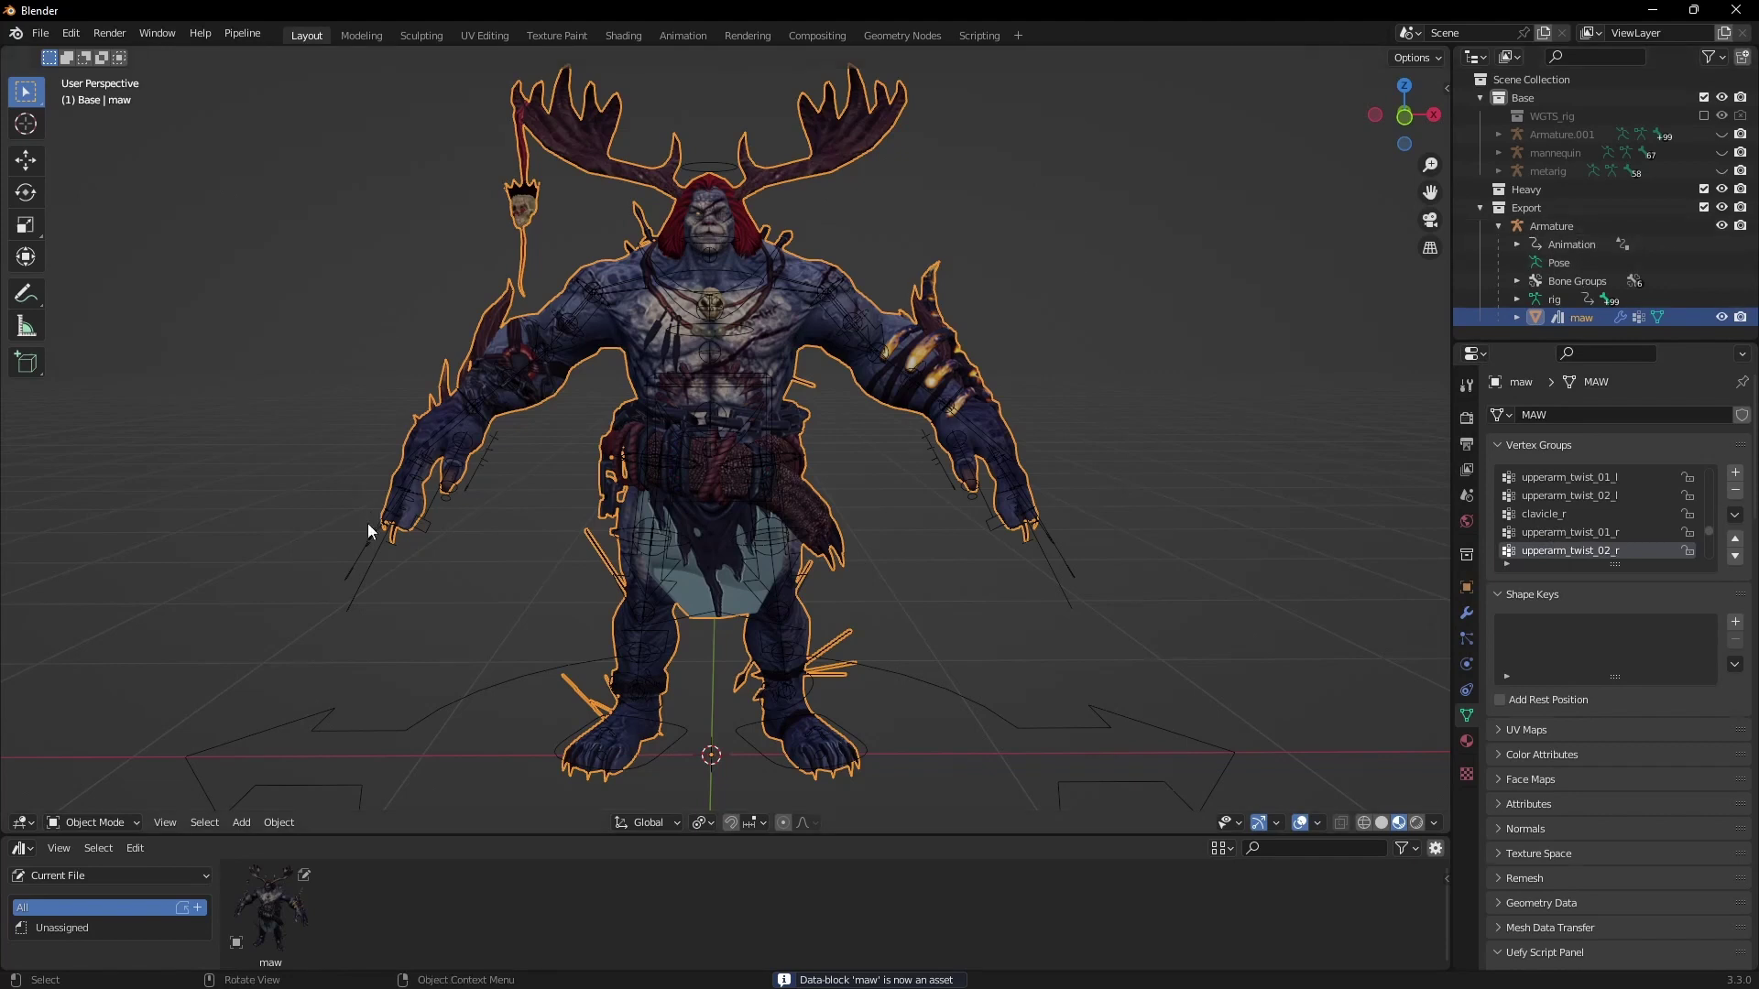
pyautogui.click(367, 557)
pyautogui.rightClick(1571, 228)
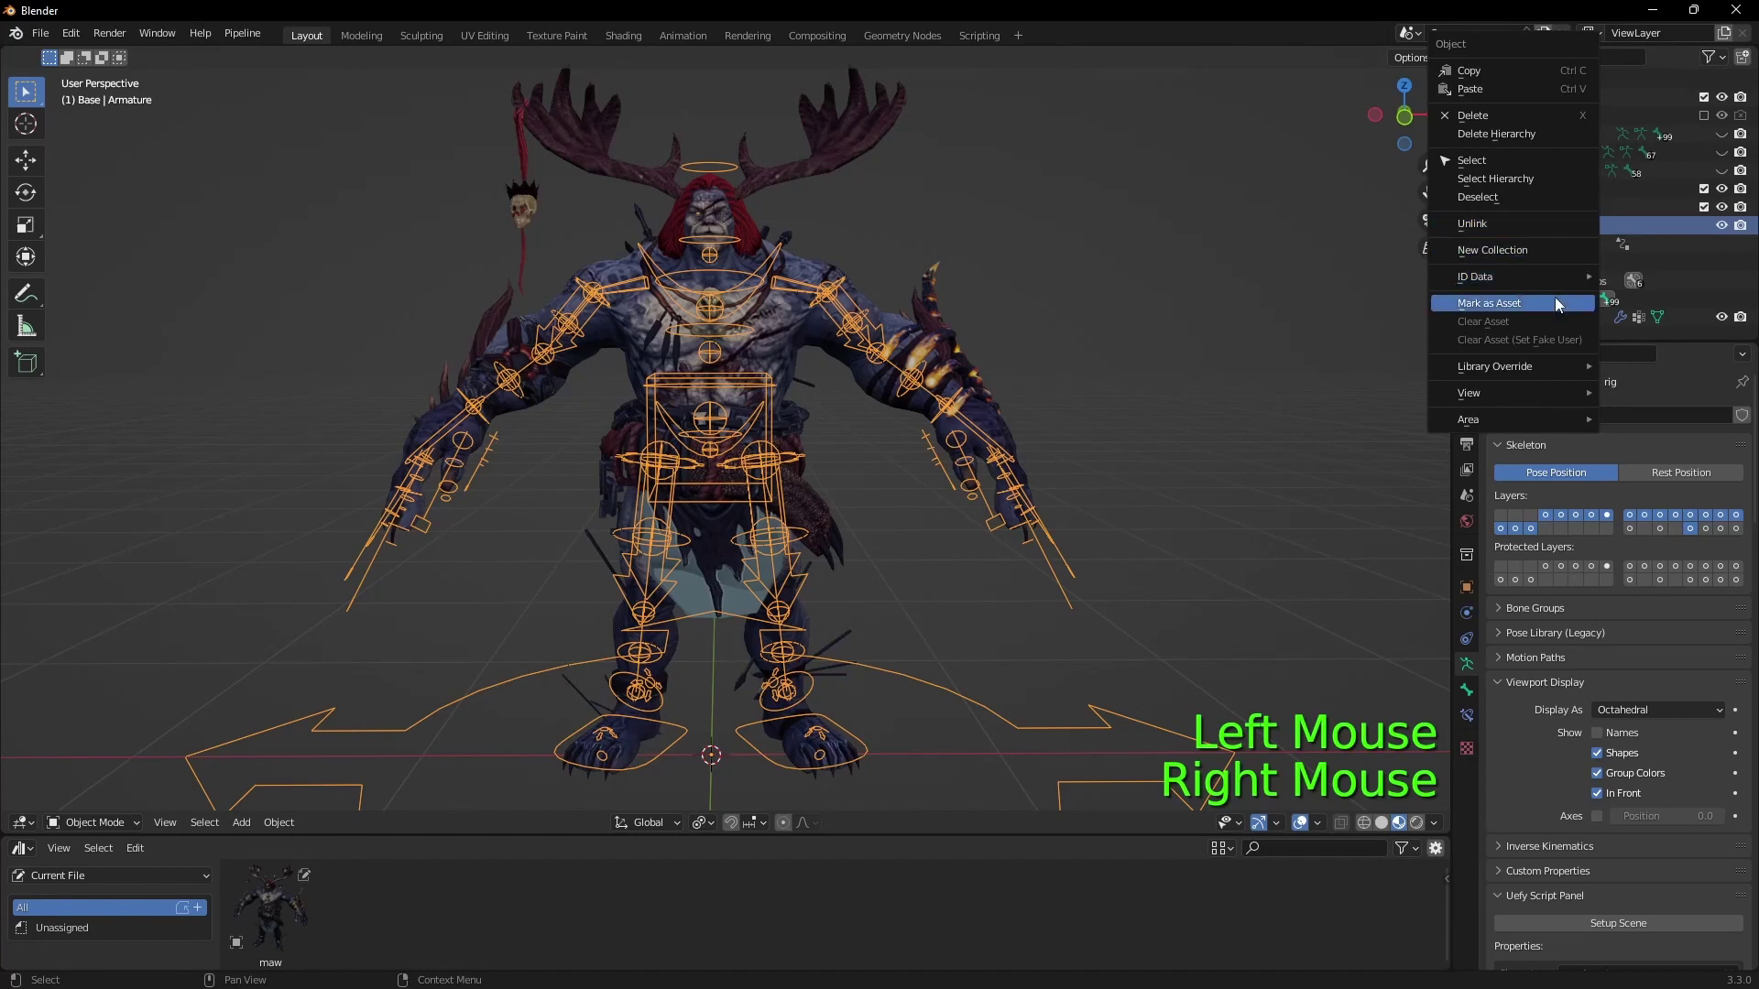
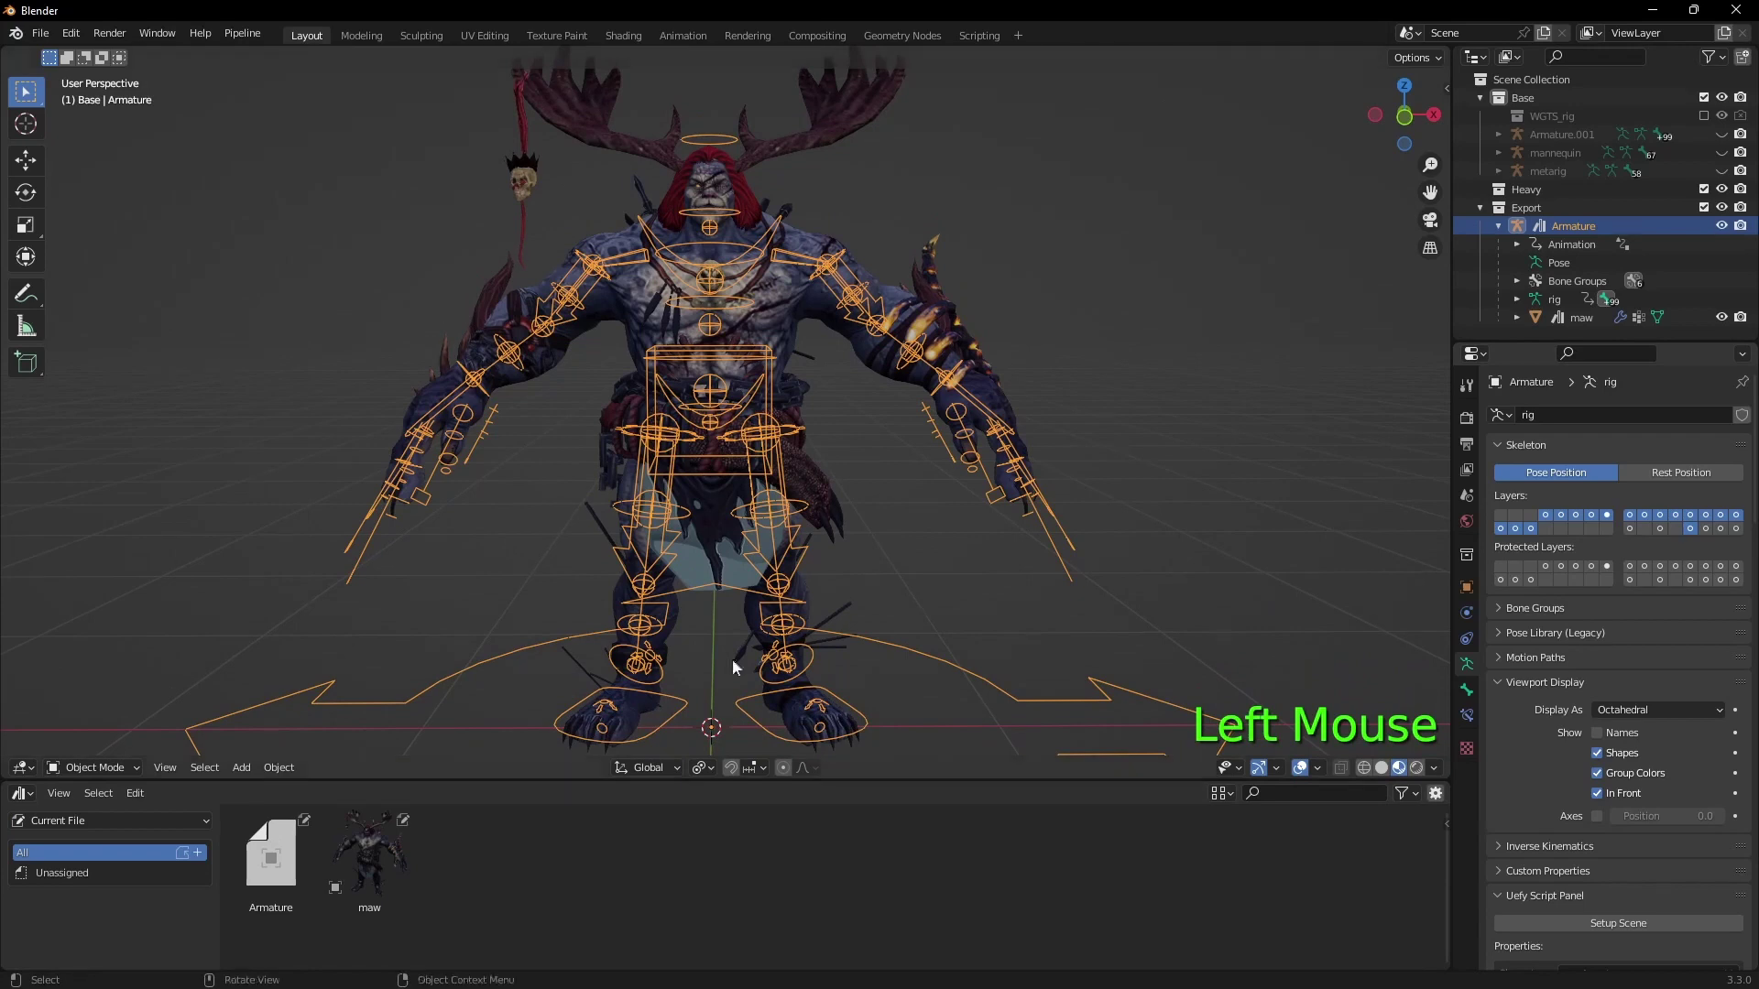
# Step: Check the rig briefly in Pose Mode, return to Object Mode and select the Export Armature
pyautogui.click(966, 523)
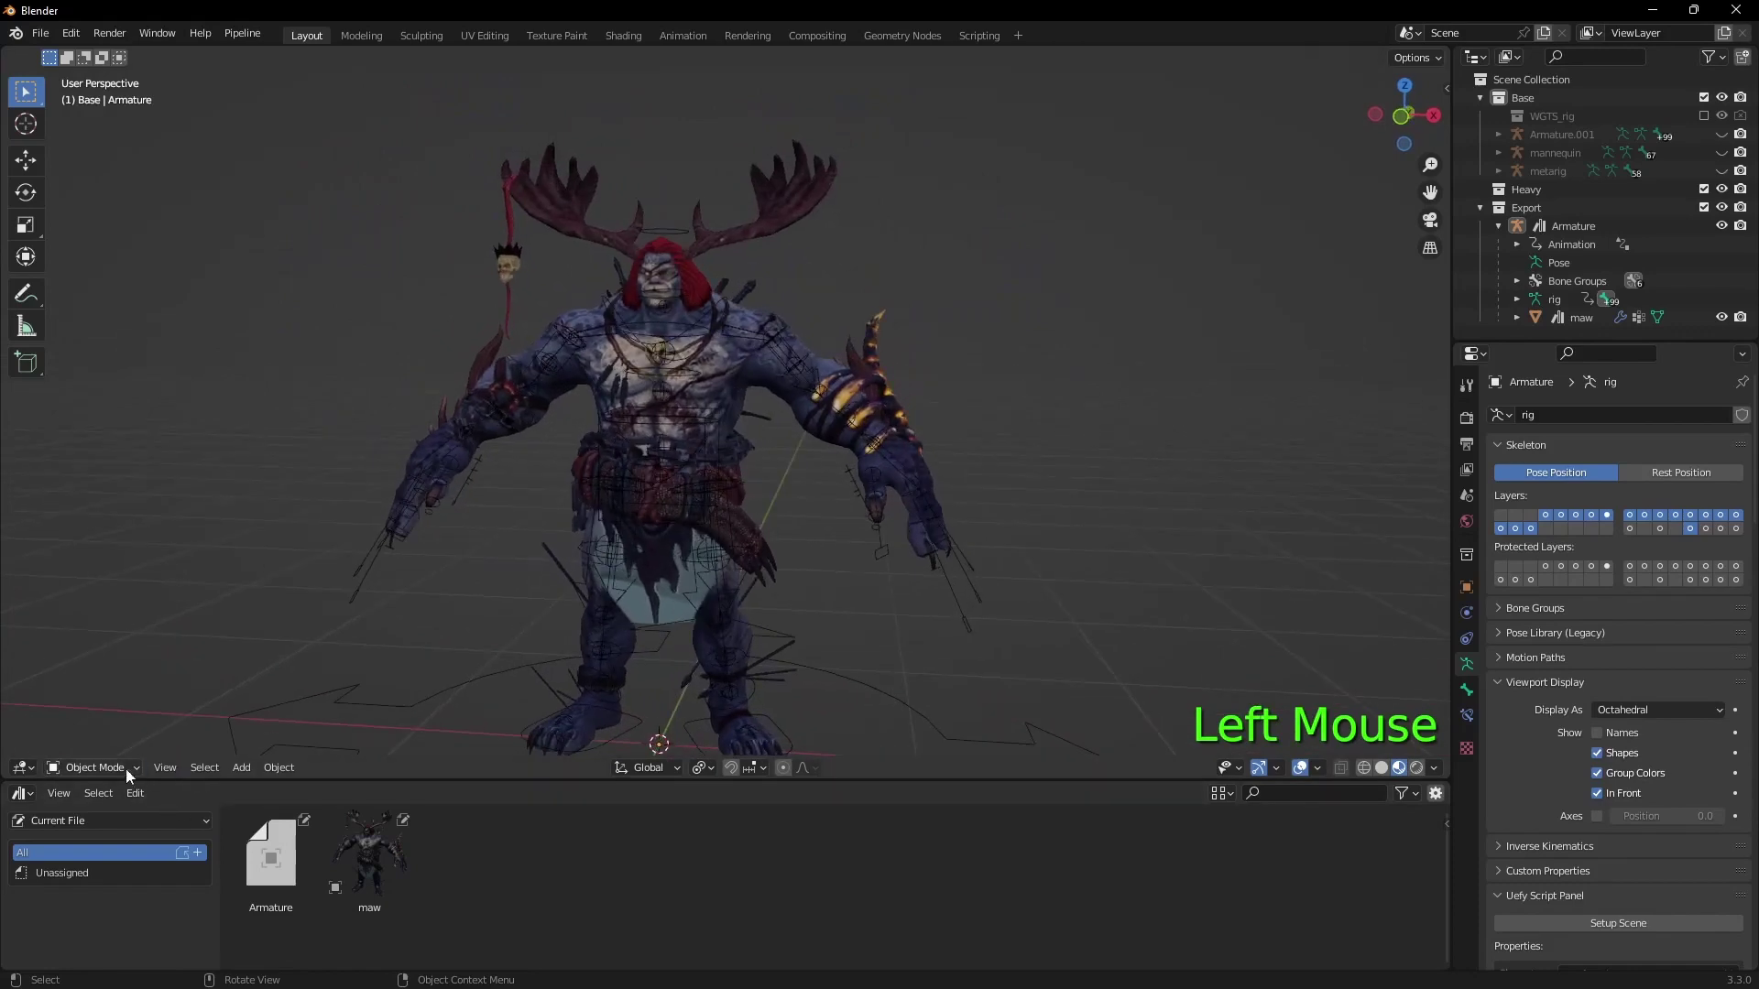
pyautogui.click(111, 778)
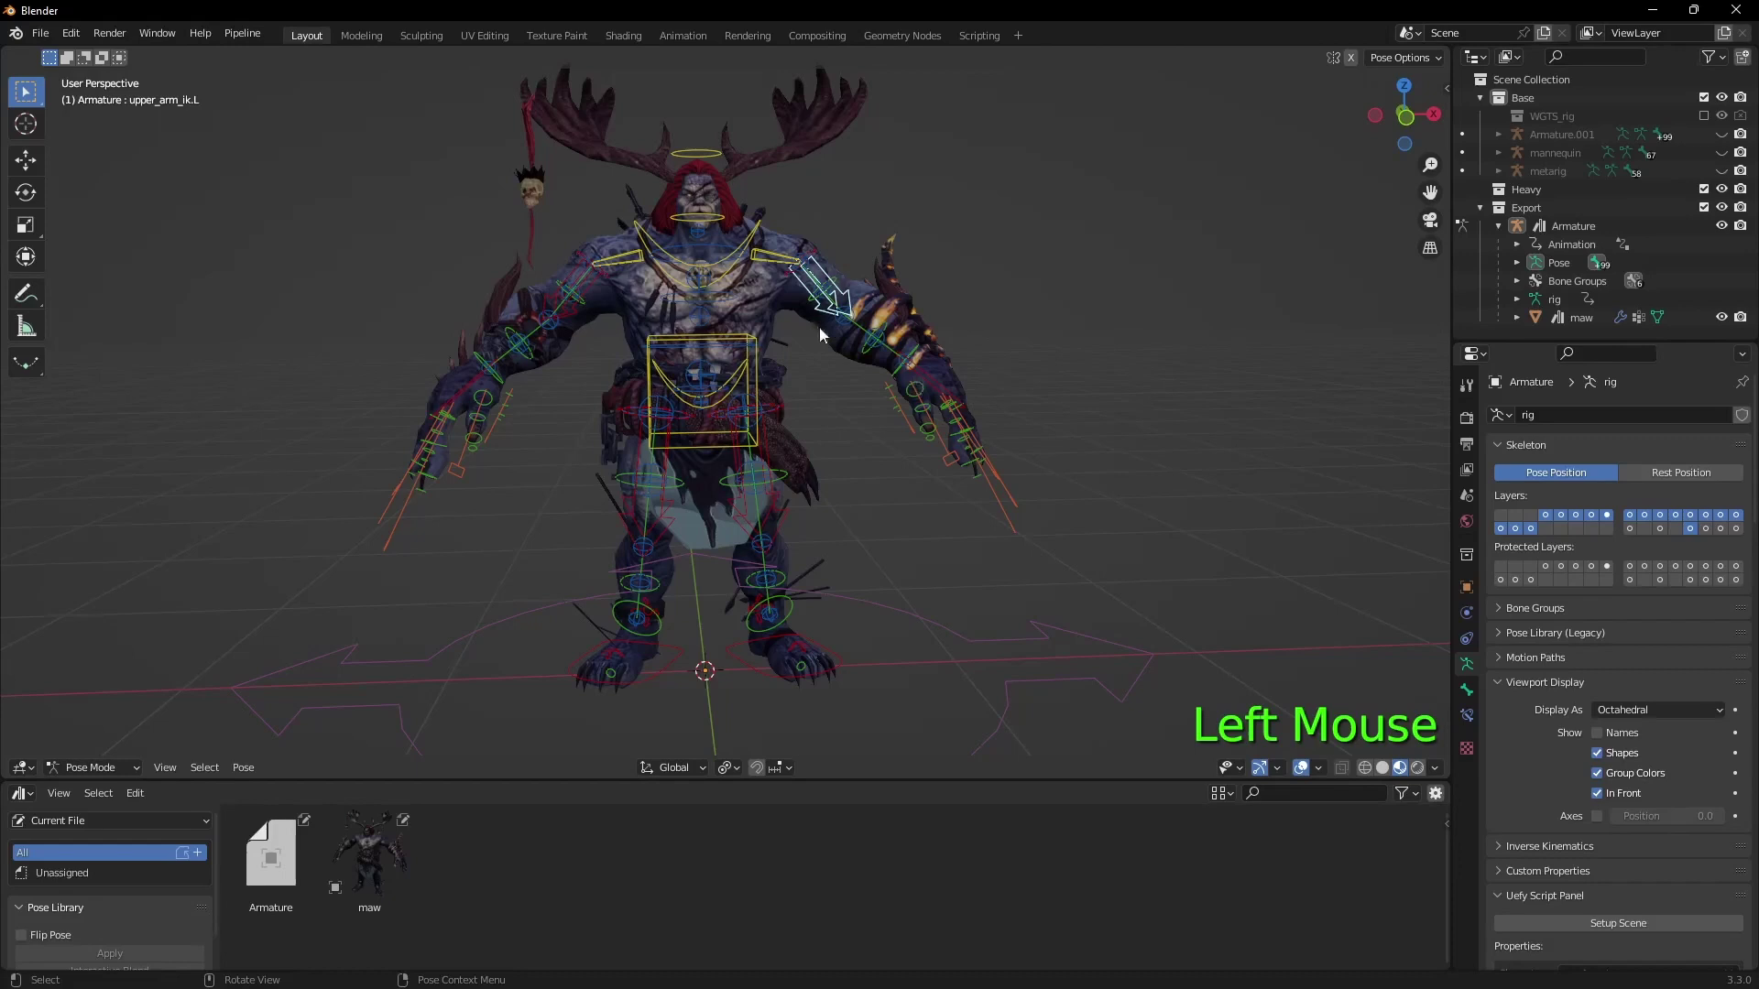
pyautogui.click(92, 777)
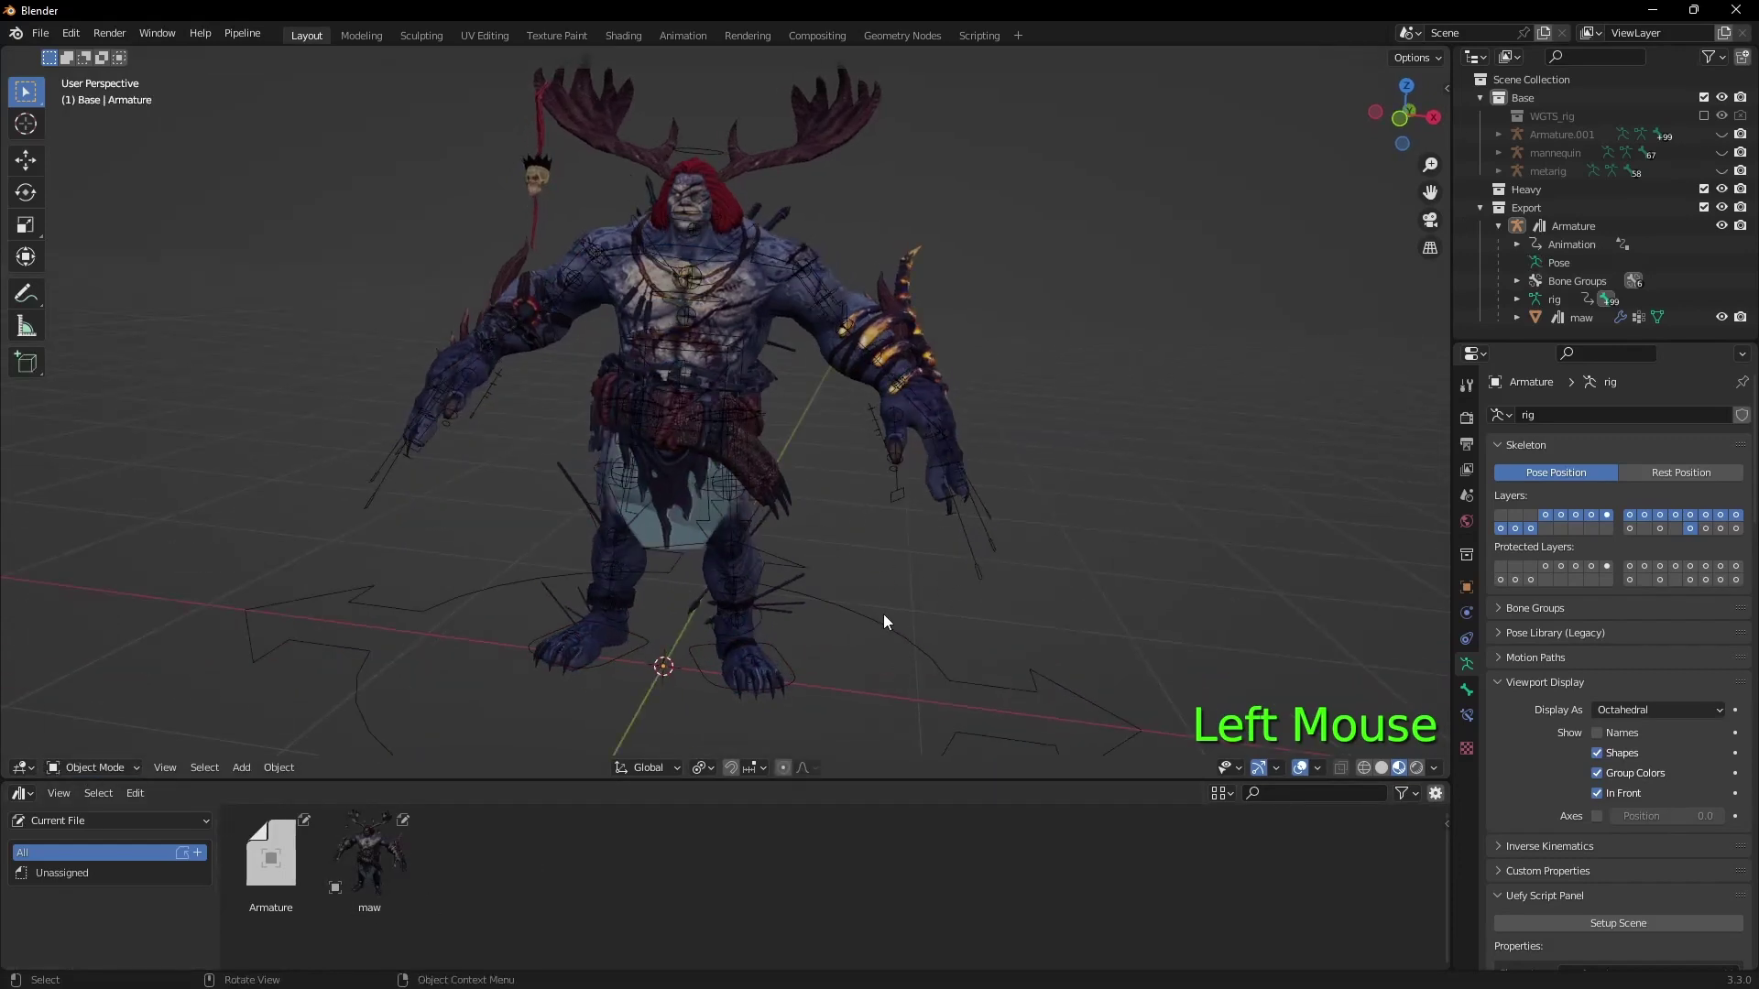
pyautogui.click(894, 633)
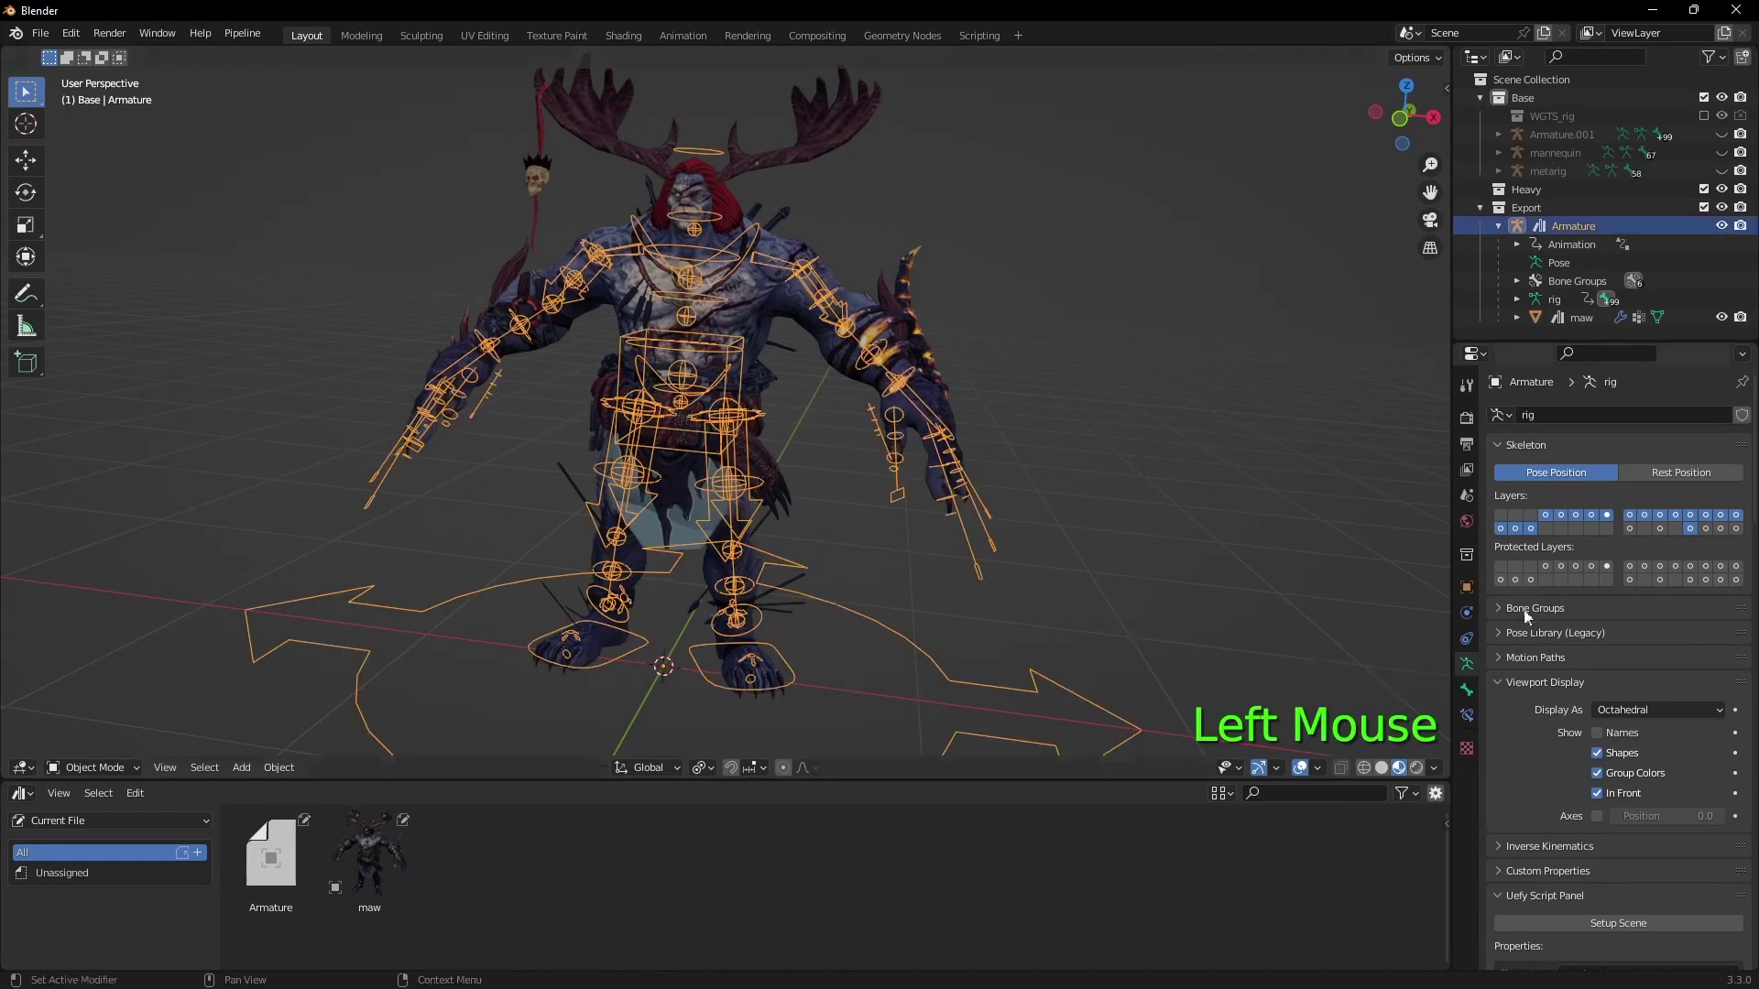
# Step: Apply the original UE4 bone rolls from the Uefy Script panel and build the skeleton
pyautogui.scroll(-3)
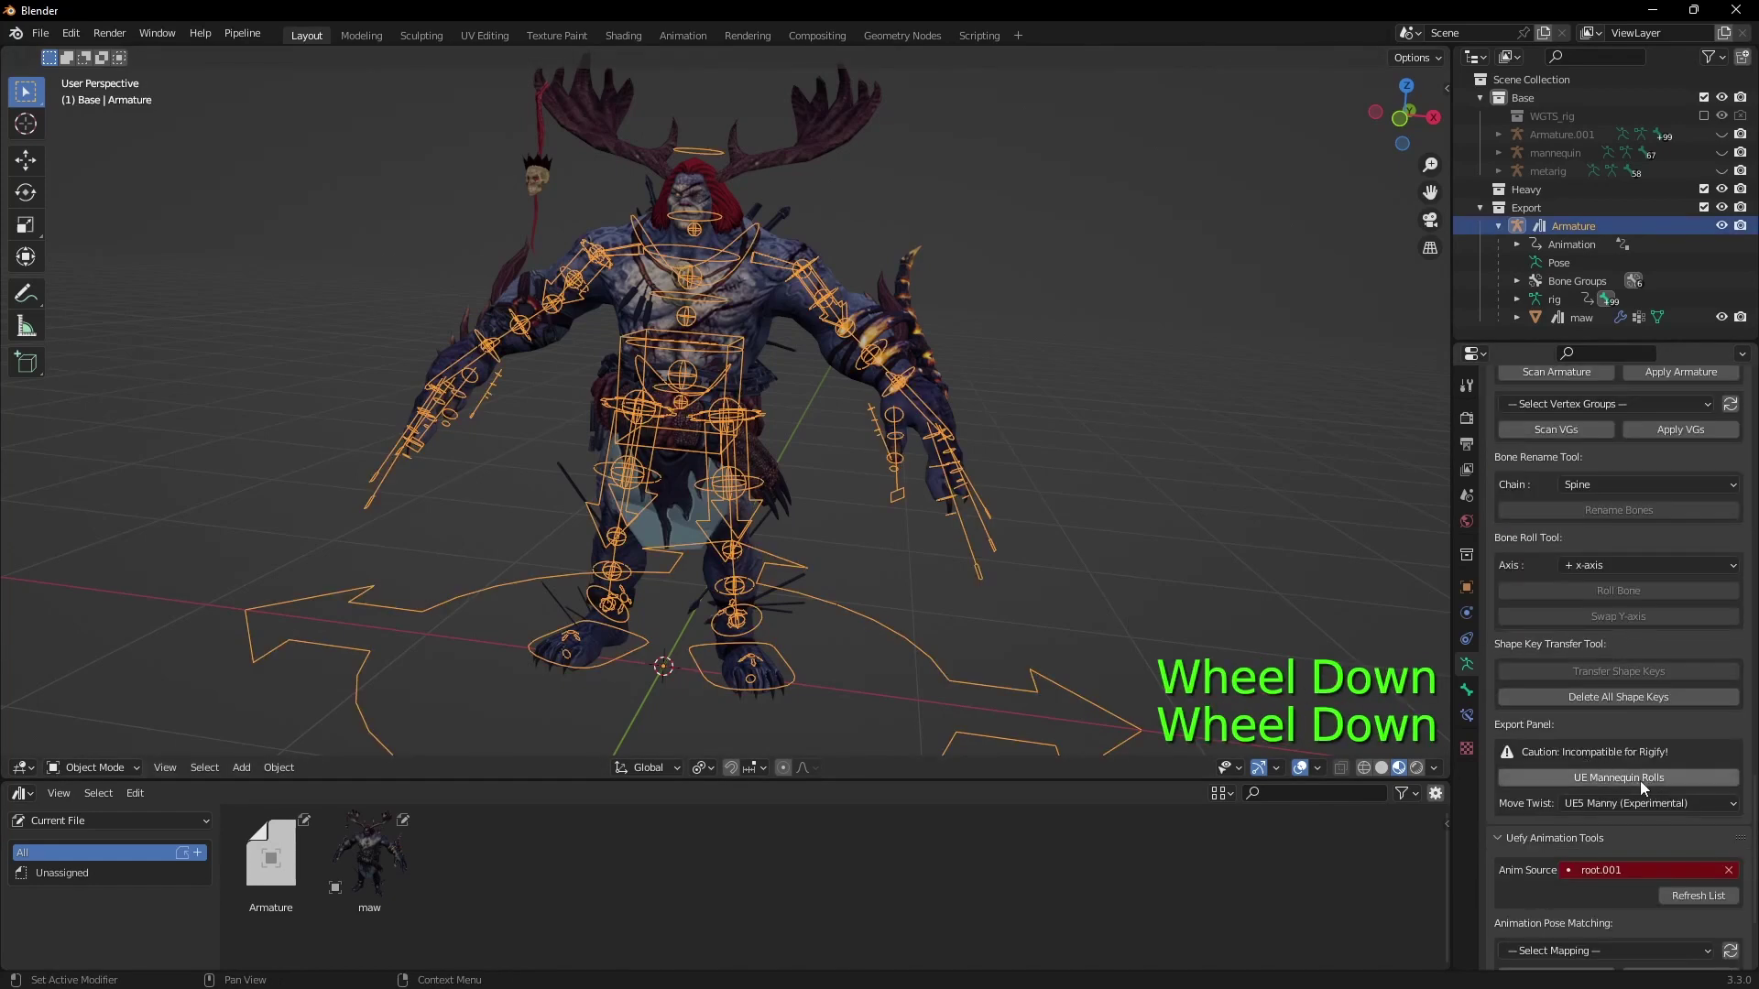
pyautogui.click(1673, 785)
pyautogui.scroll(3)
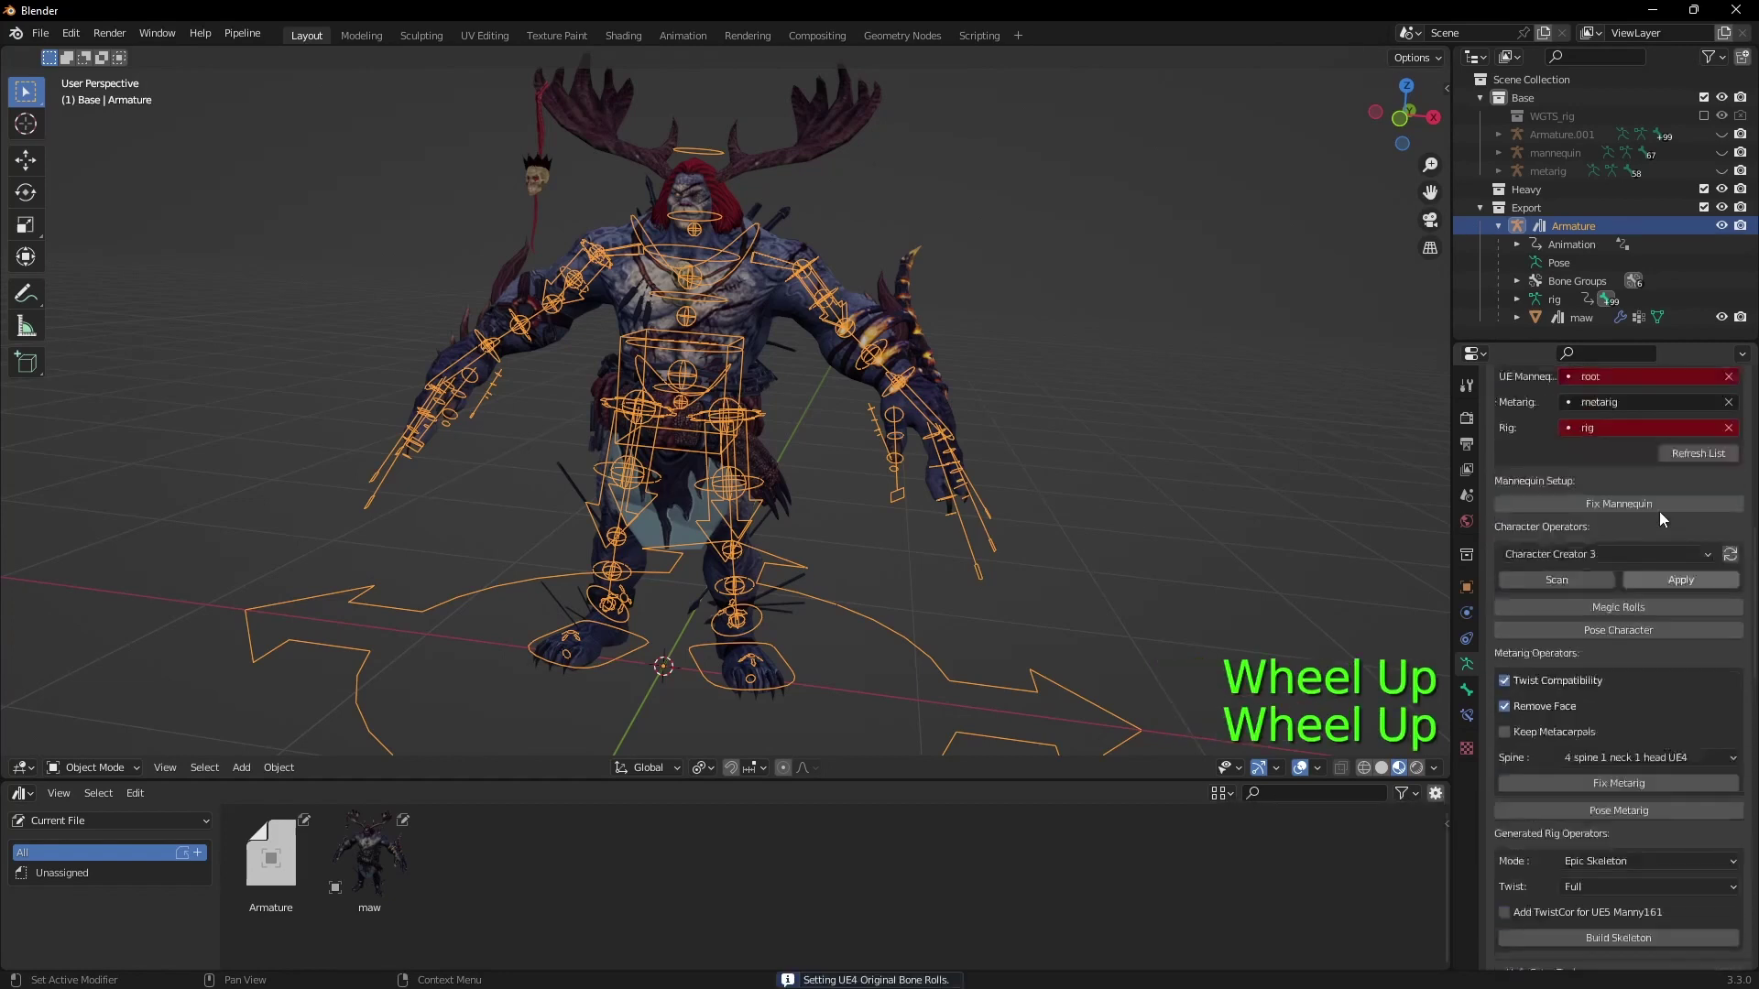
pyautogui.click(1638, 538)
# Step: Send the maw mesh and rig to Unreal via Pipeline > Export and reselect the Armature
pyautogui.click(1668, 535)
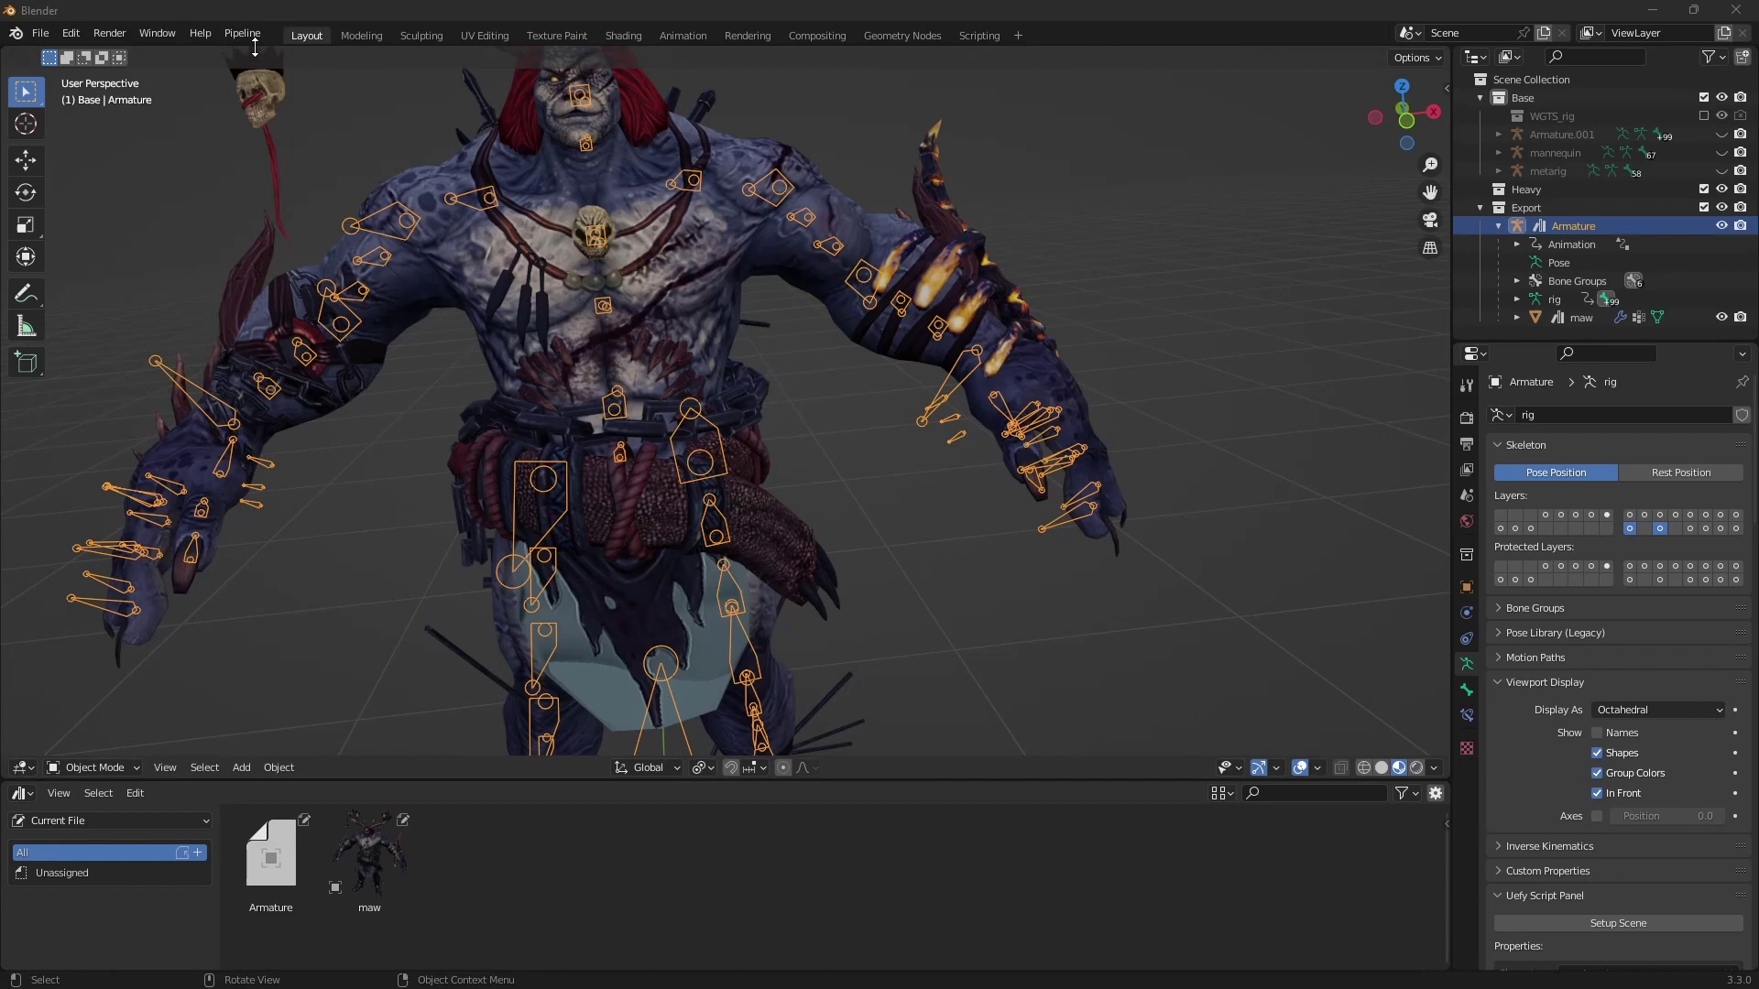
pyautogui.click(246, 36)
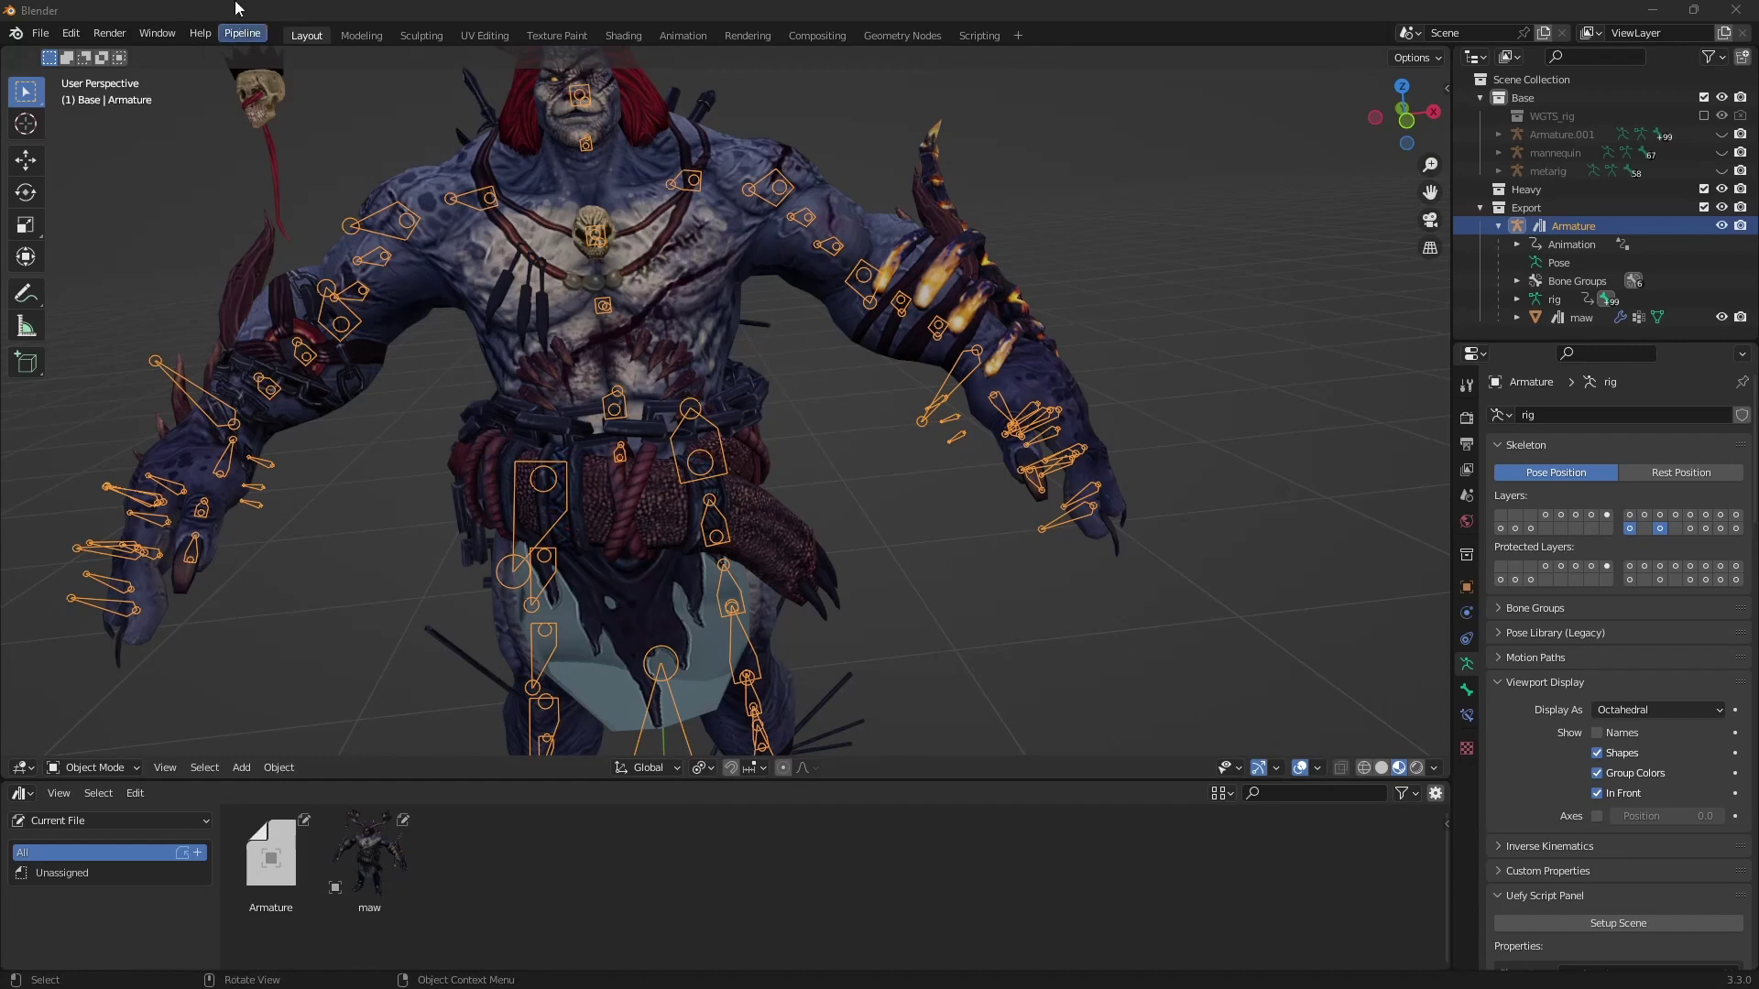
pyautogui.click(240, 42)
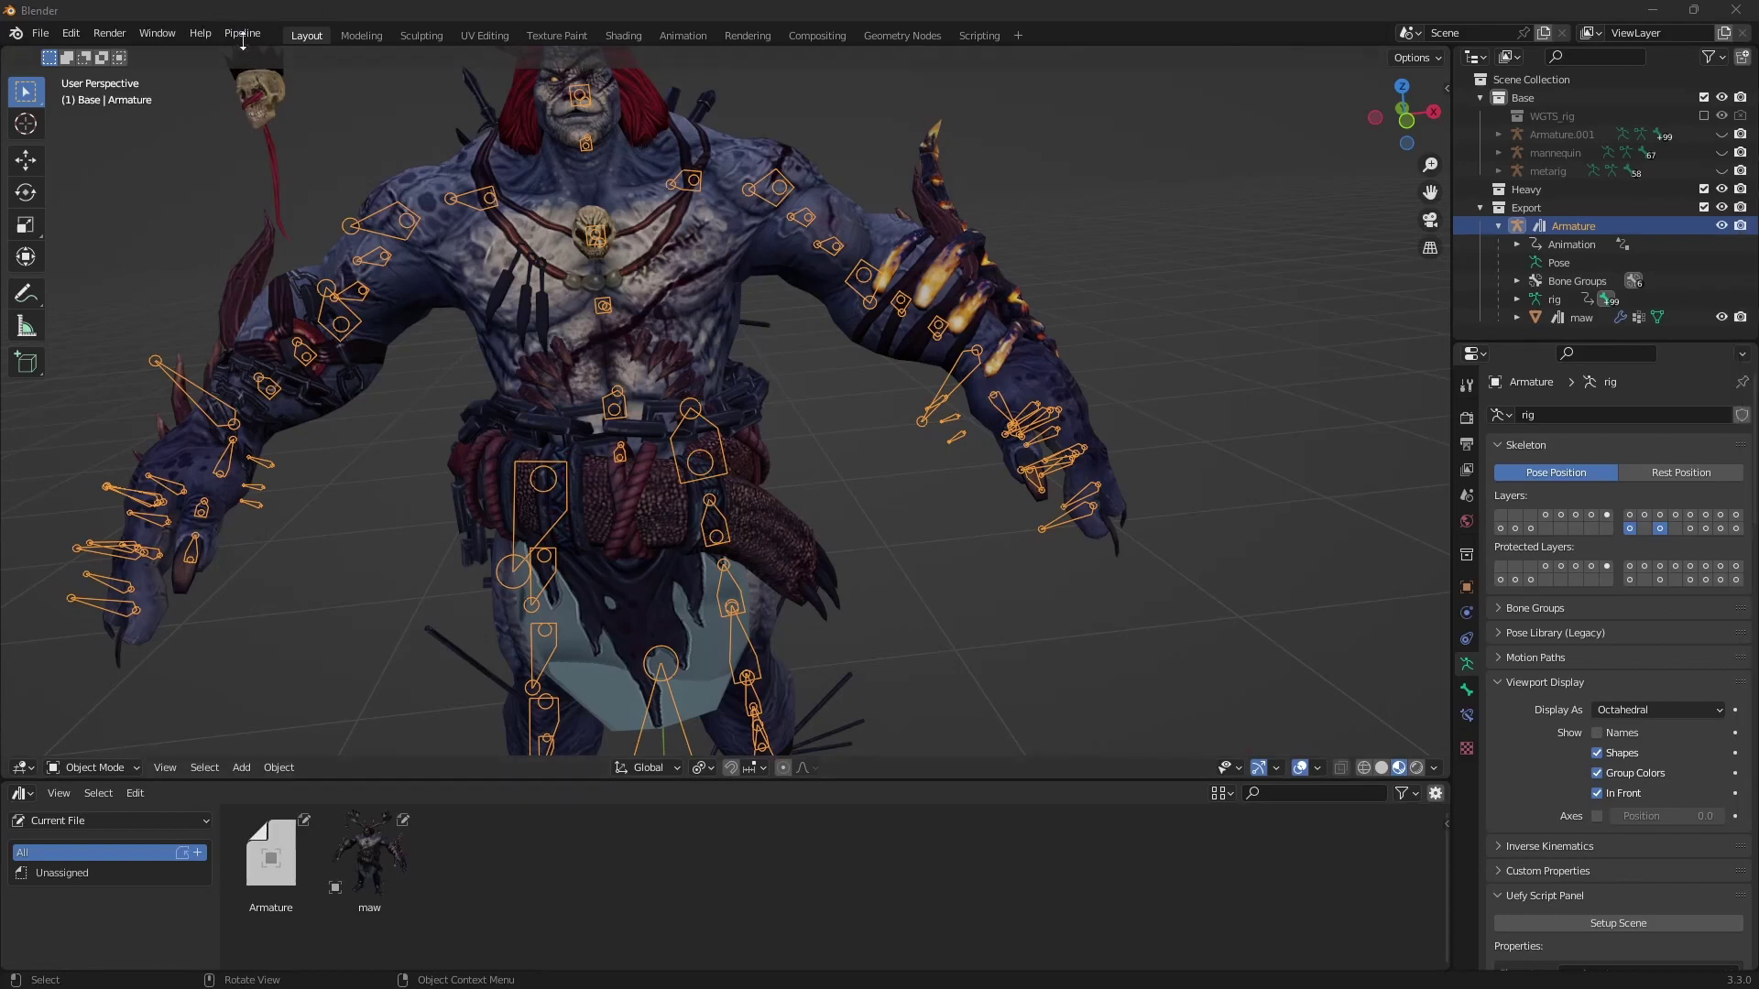
pyautogui.click(242, 35)
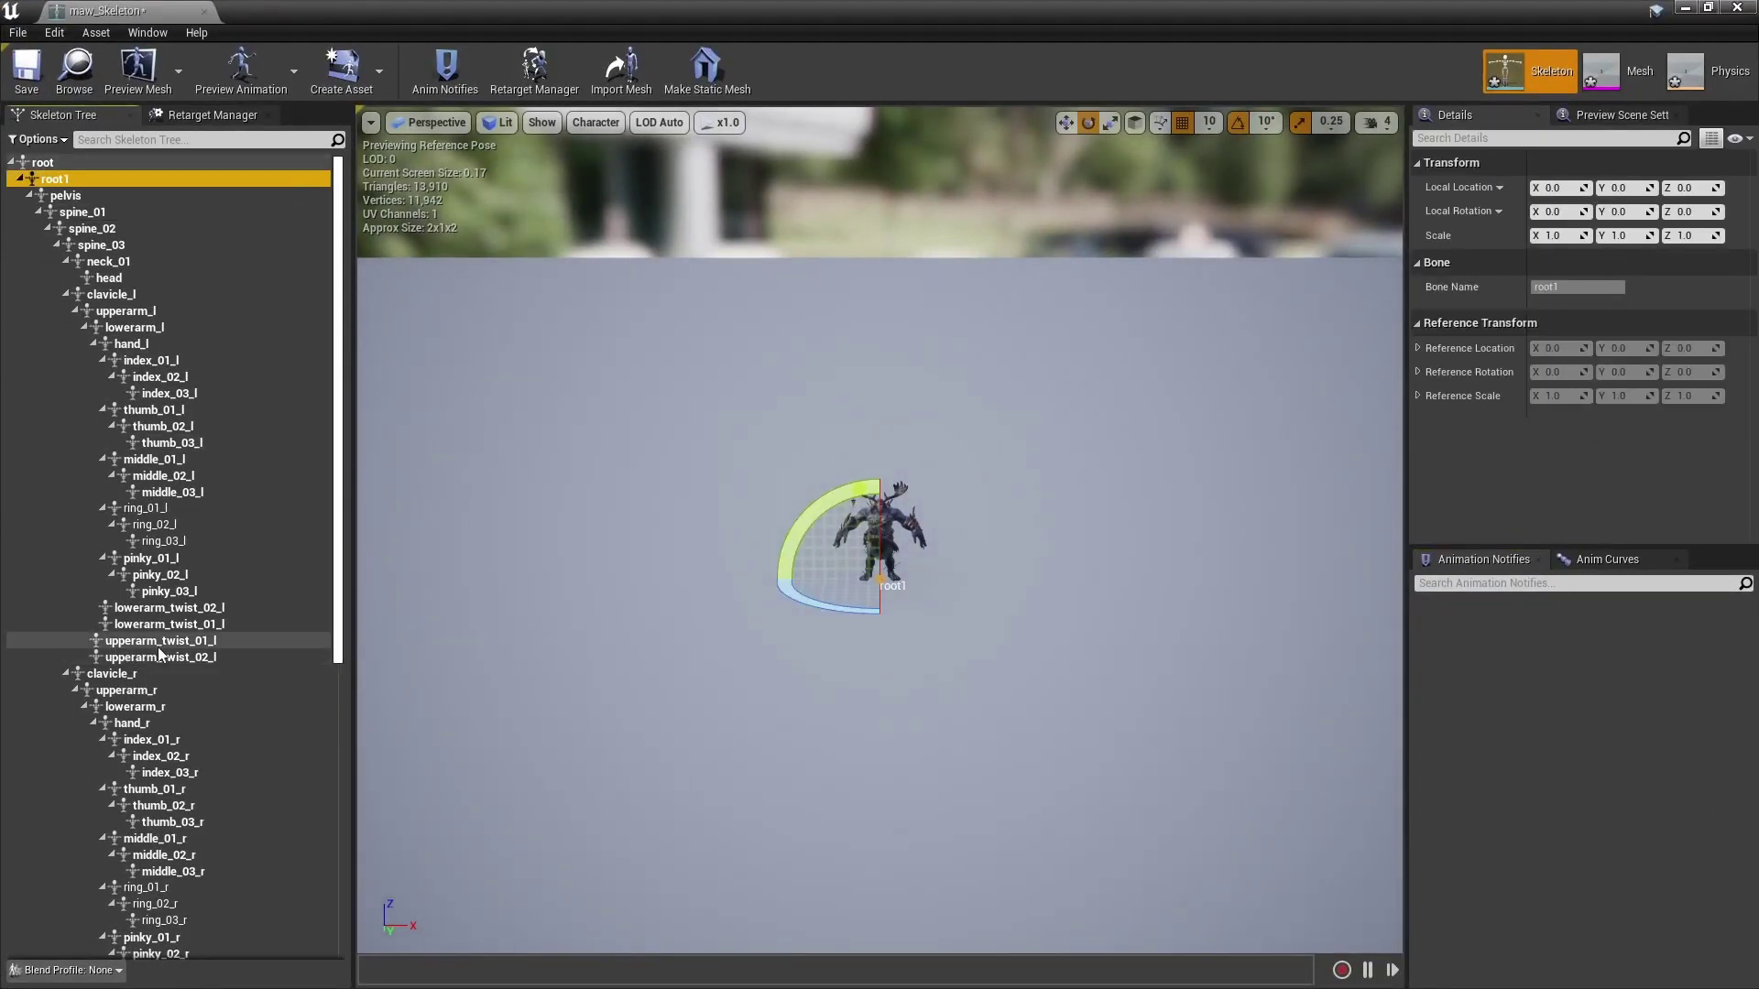
pyautogui.click(1177, 400)
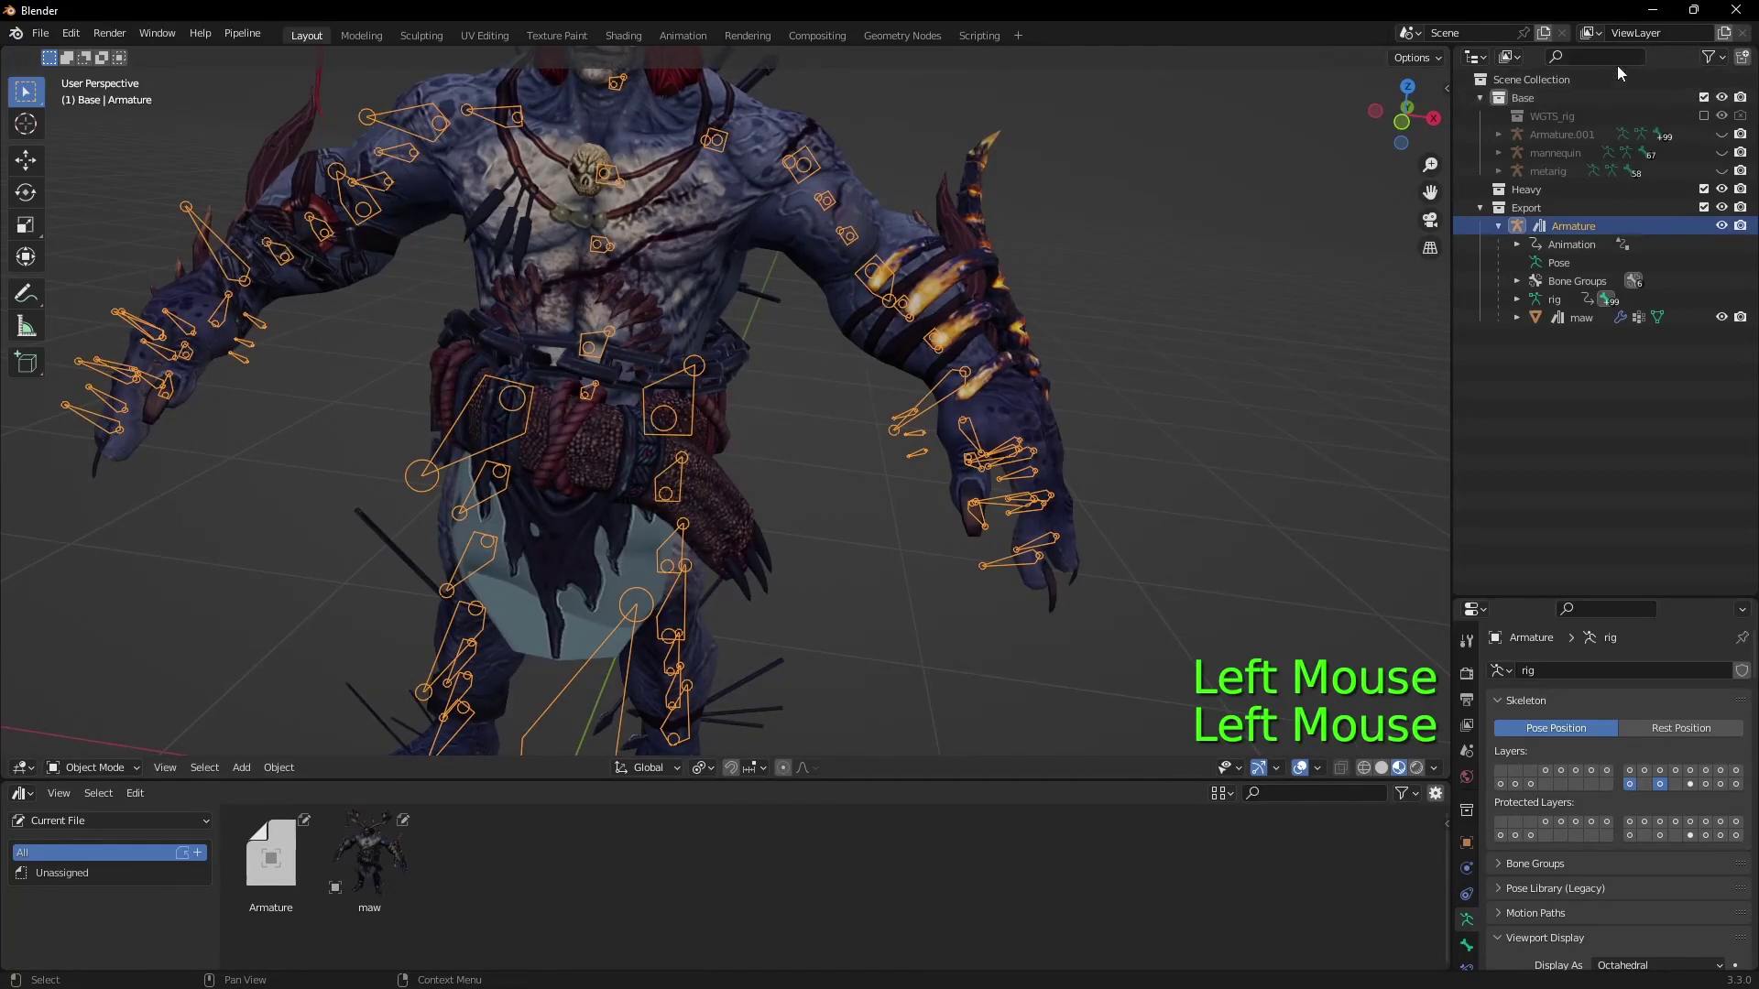
# Step: Filter the Outliner for 'root' bones and select the Export armature in Edit Mode
pyautogui.press('o')
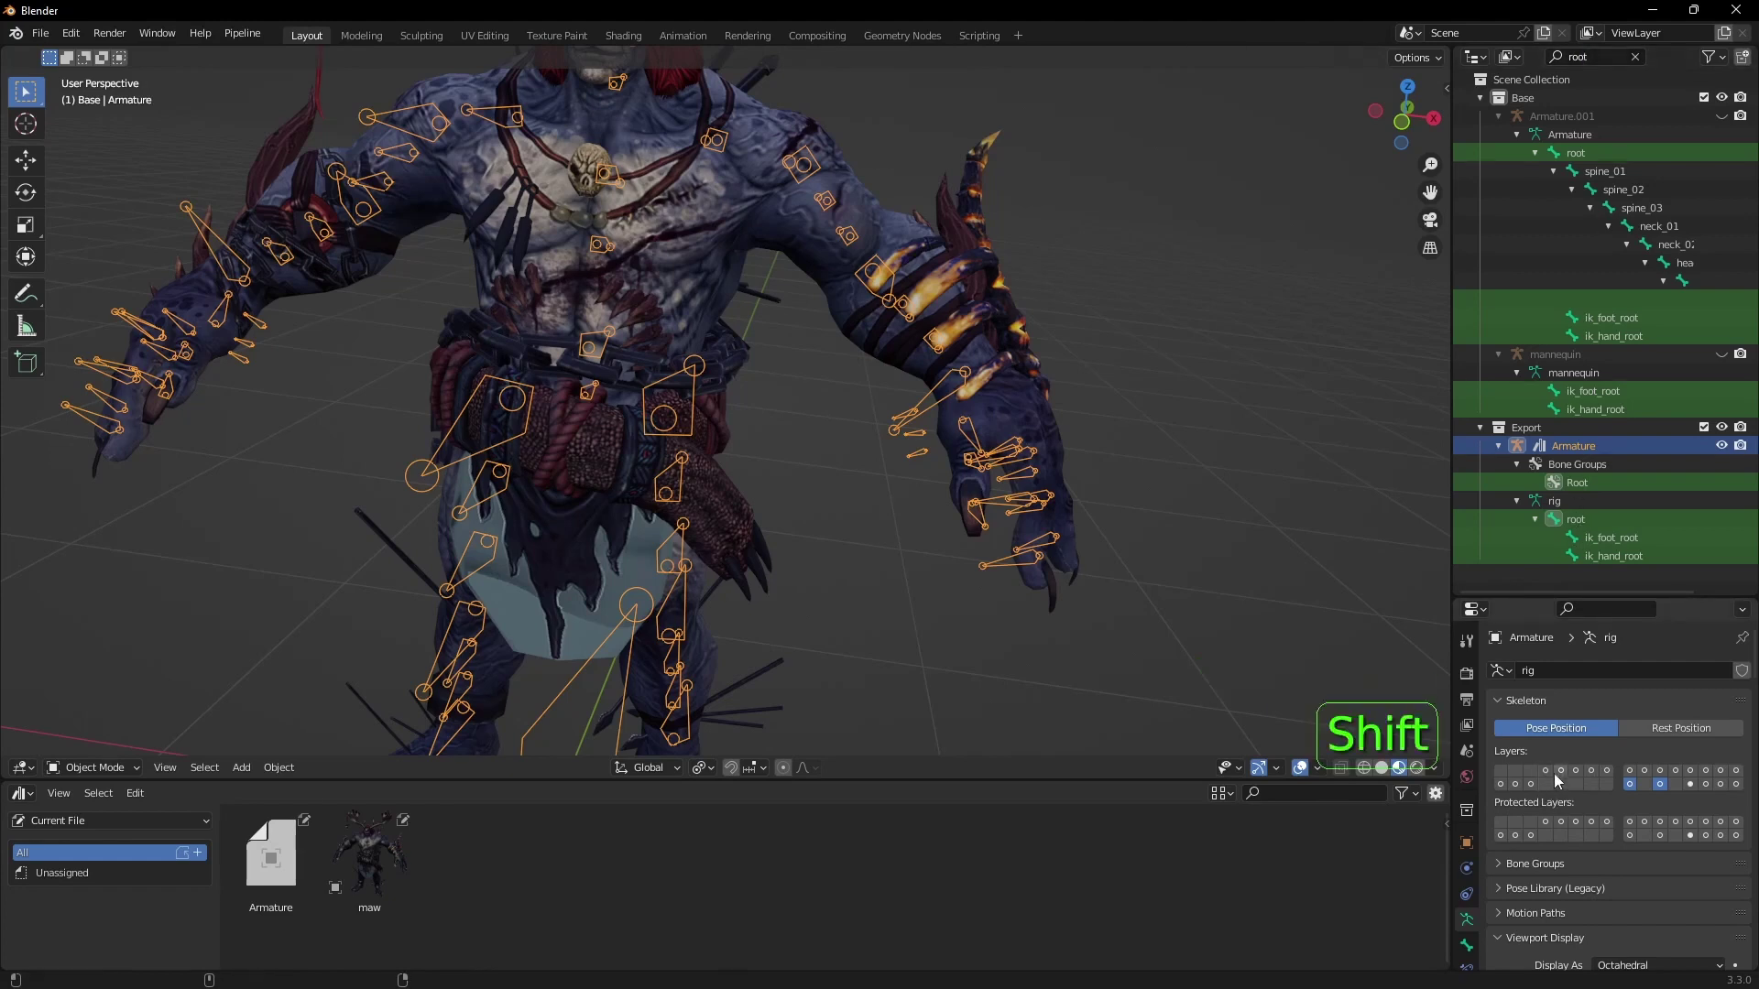
pyautogui.click(1553, 773)
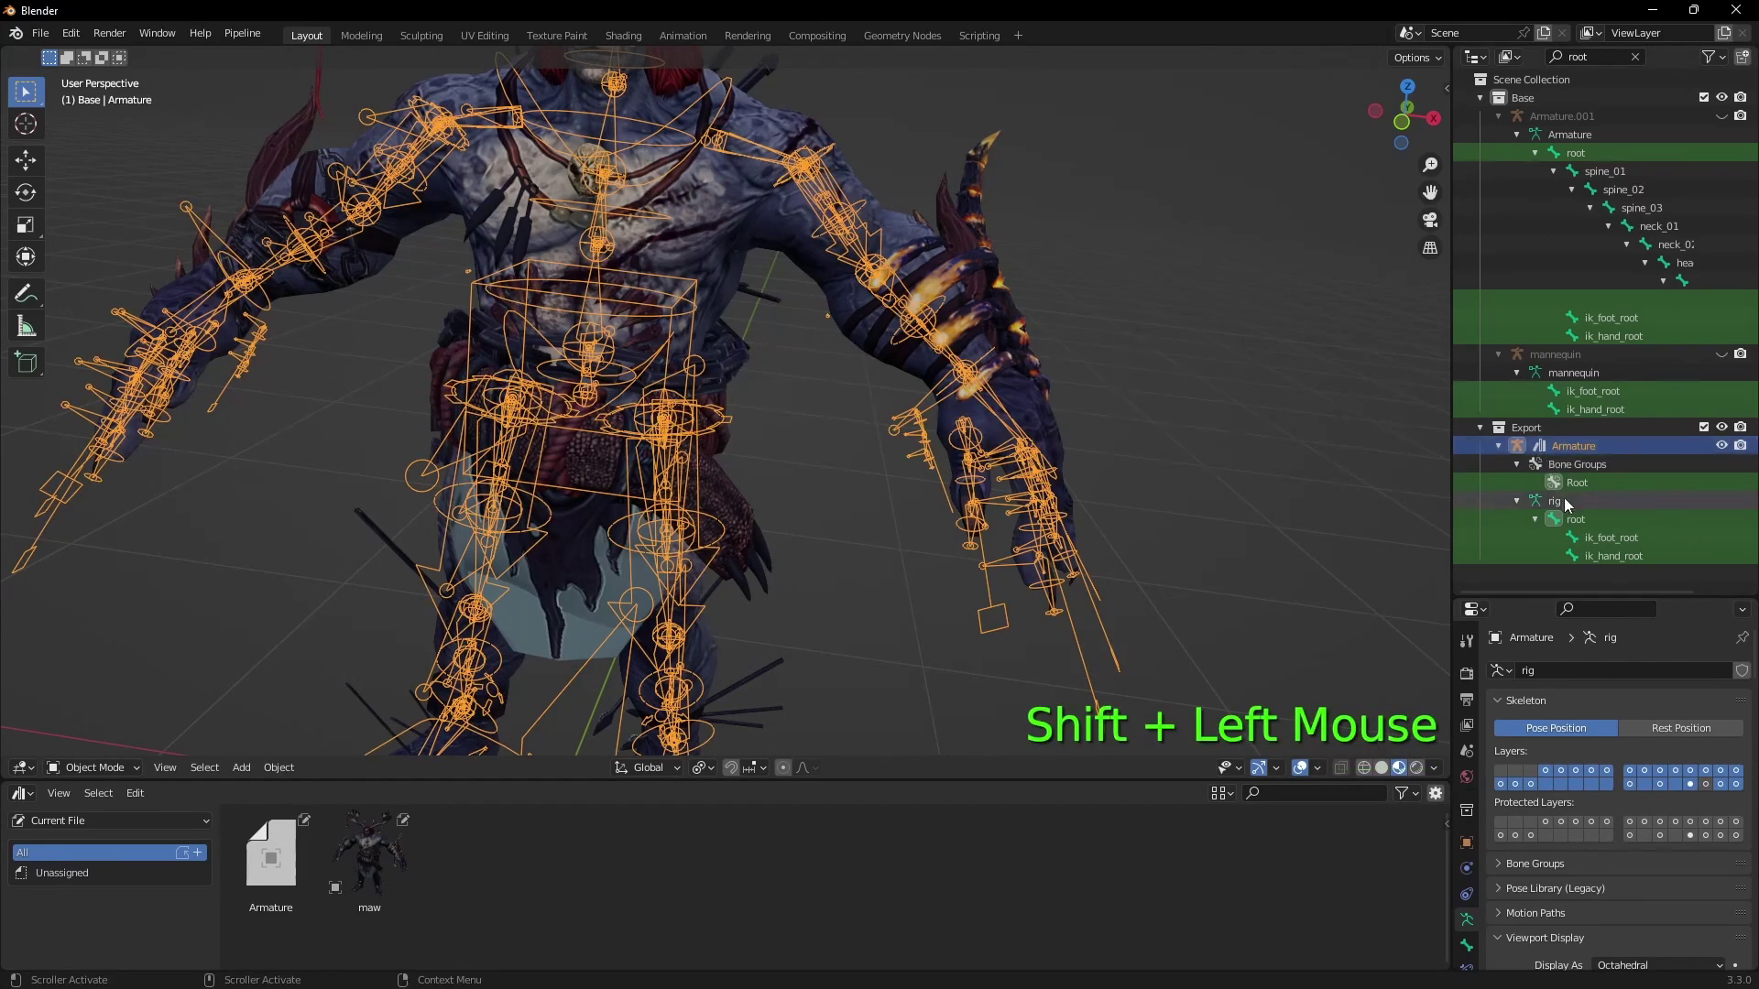
pyautogui.click(1579, 518)
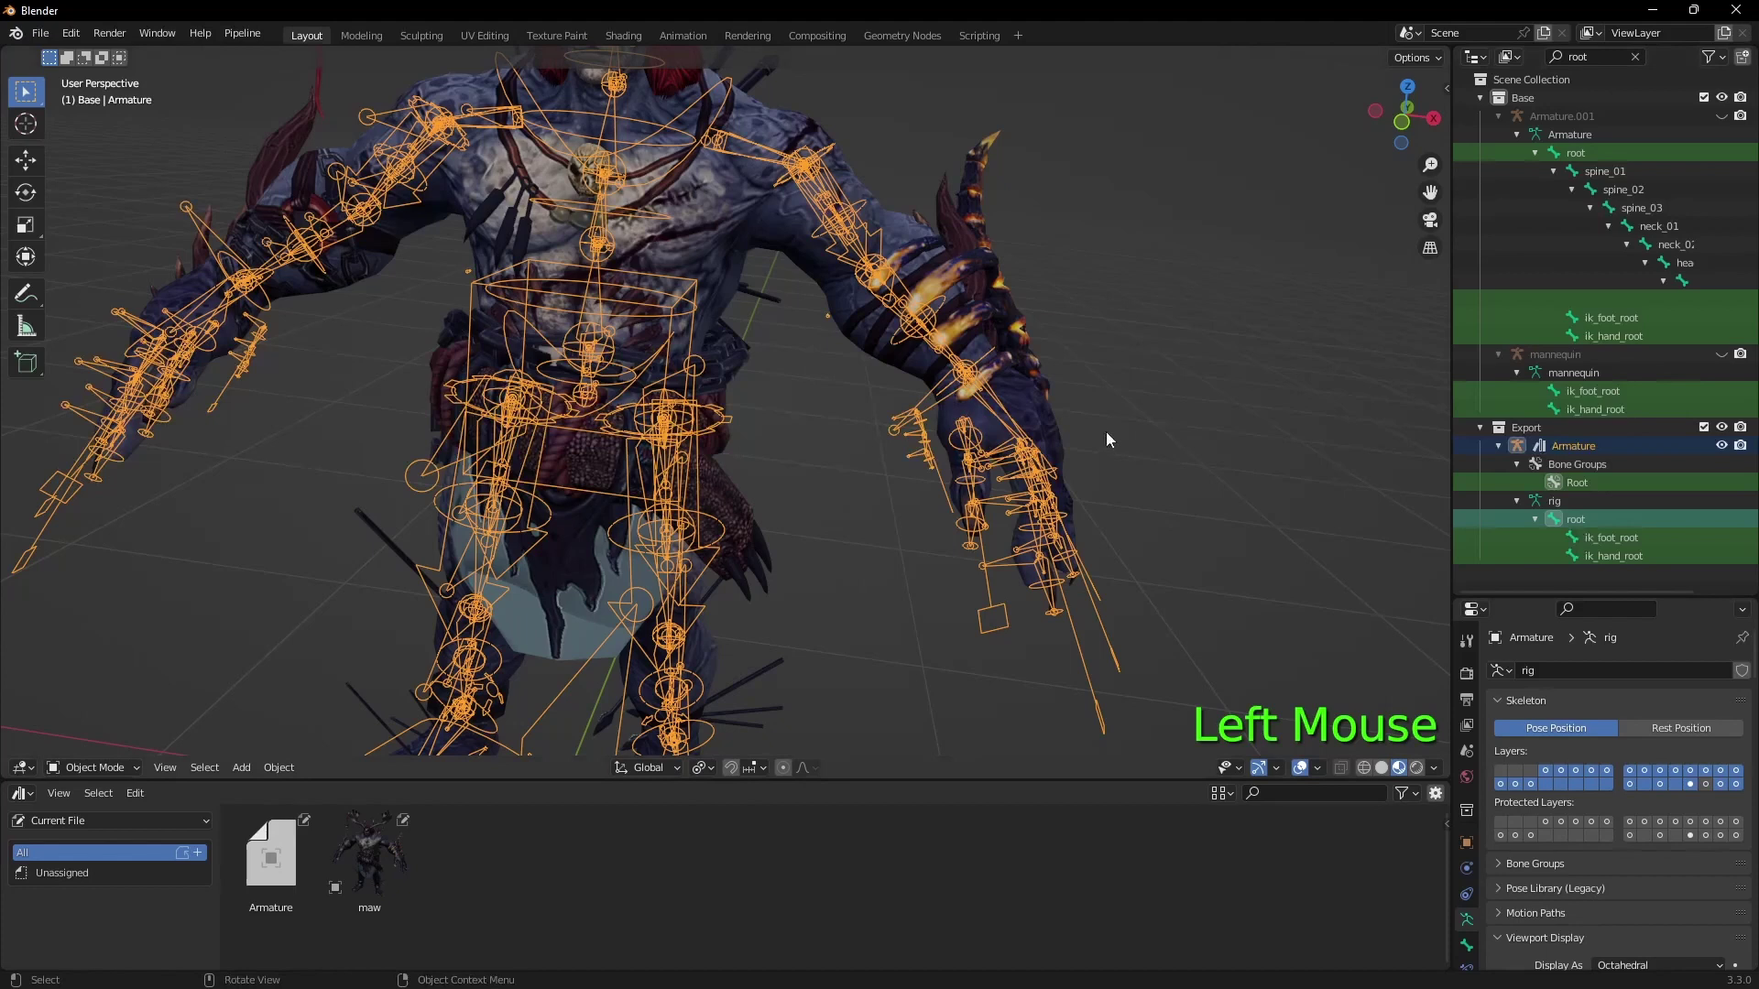
pyautogui.click(107, 778)
pyautogui.press('Delete')
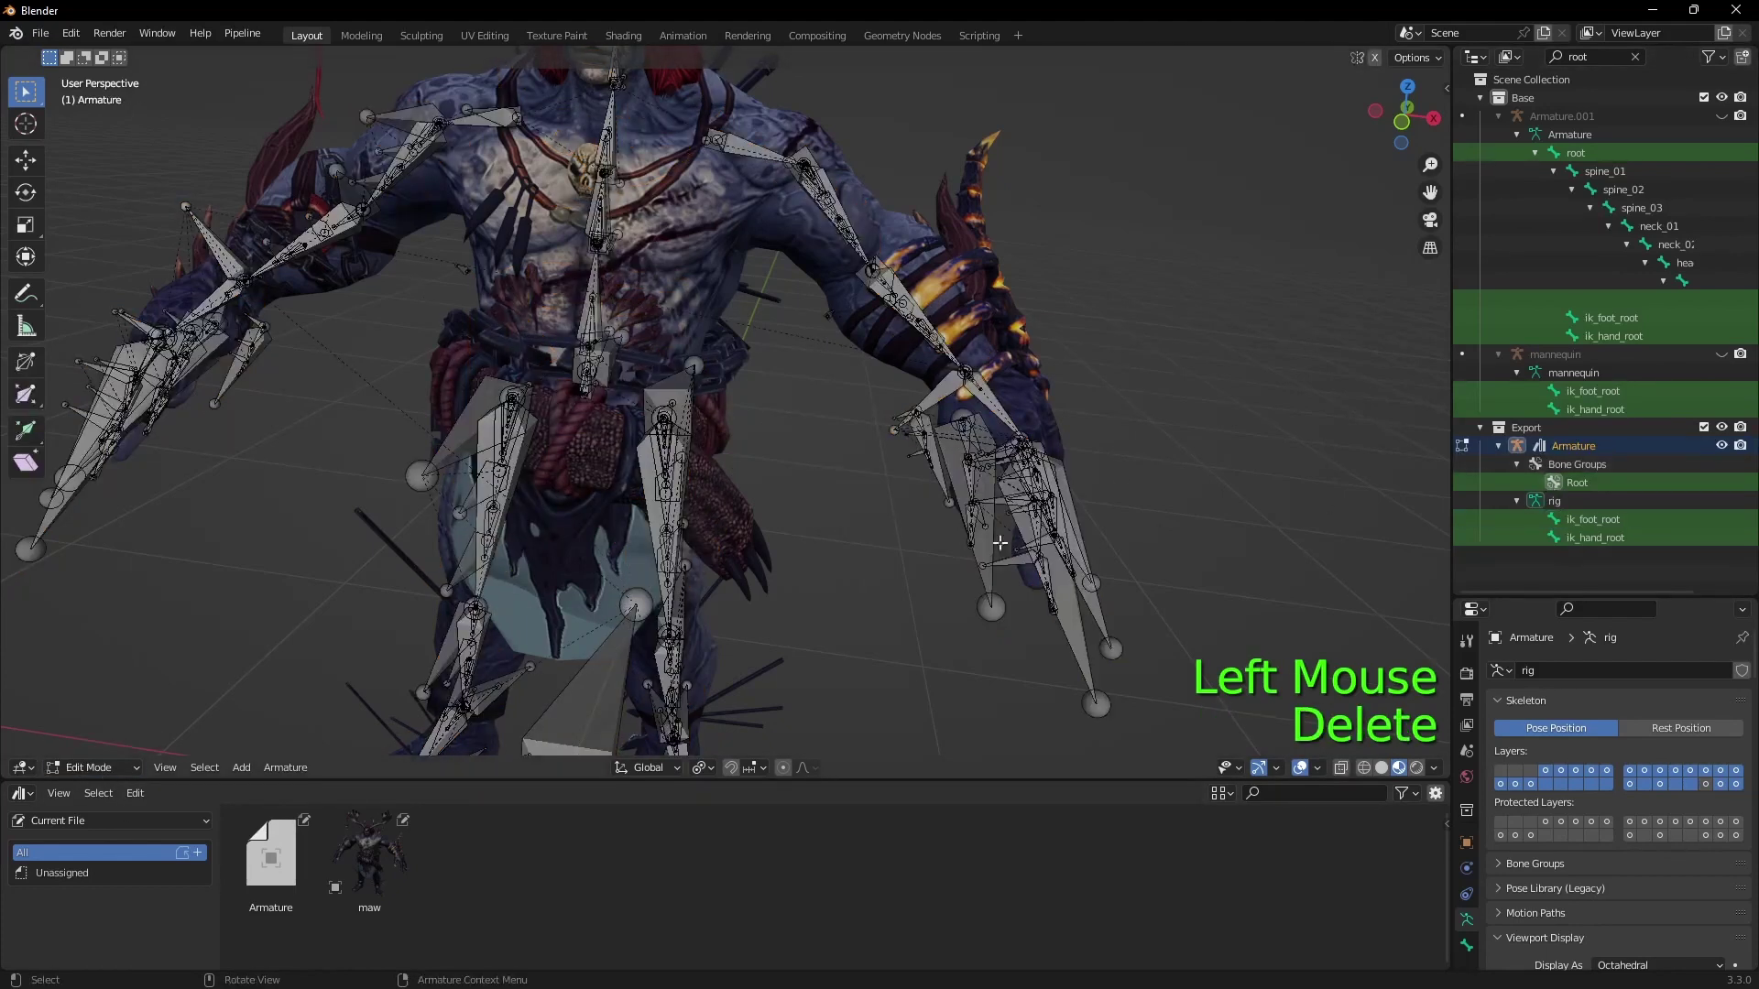
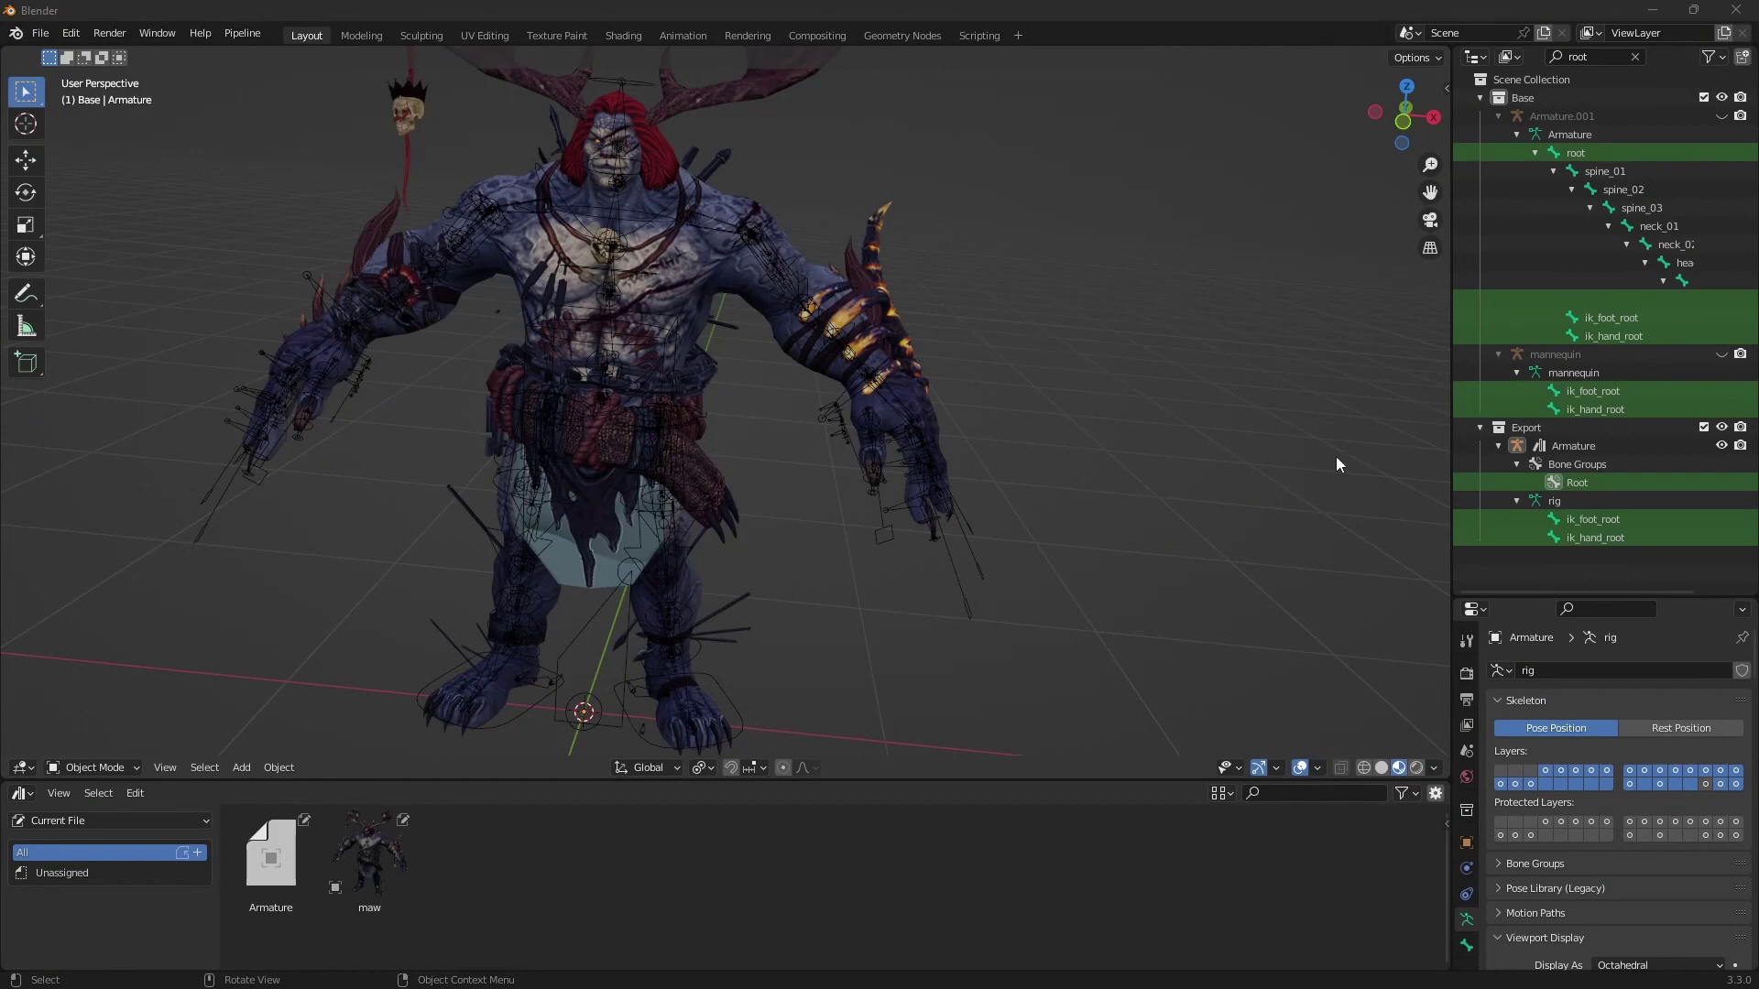
# Step: Leave Edit Mode and select the rig near its origin in the viewport
pyautogui.click(1636, 790)
pyautogui.click(1668, 790)
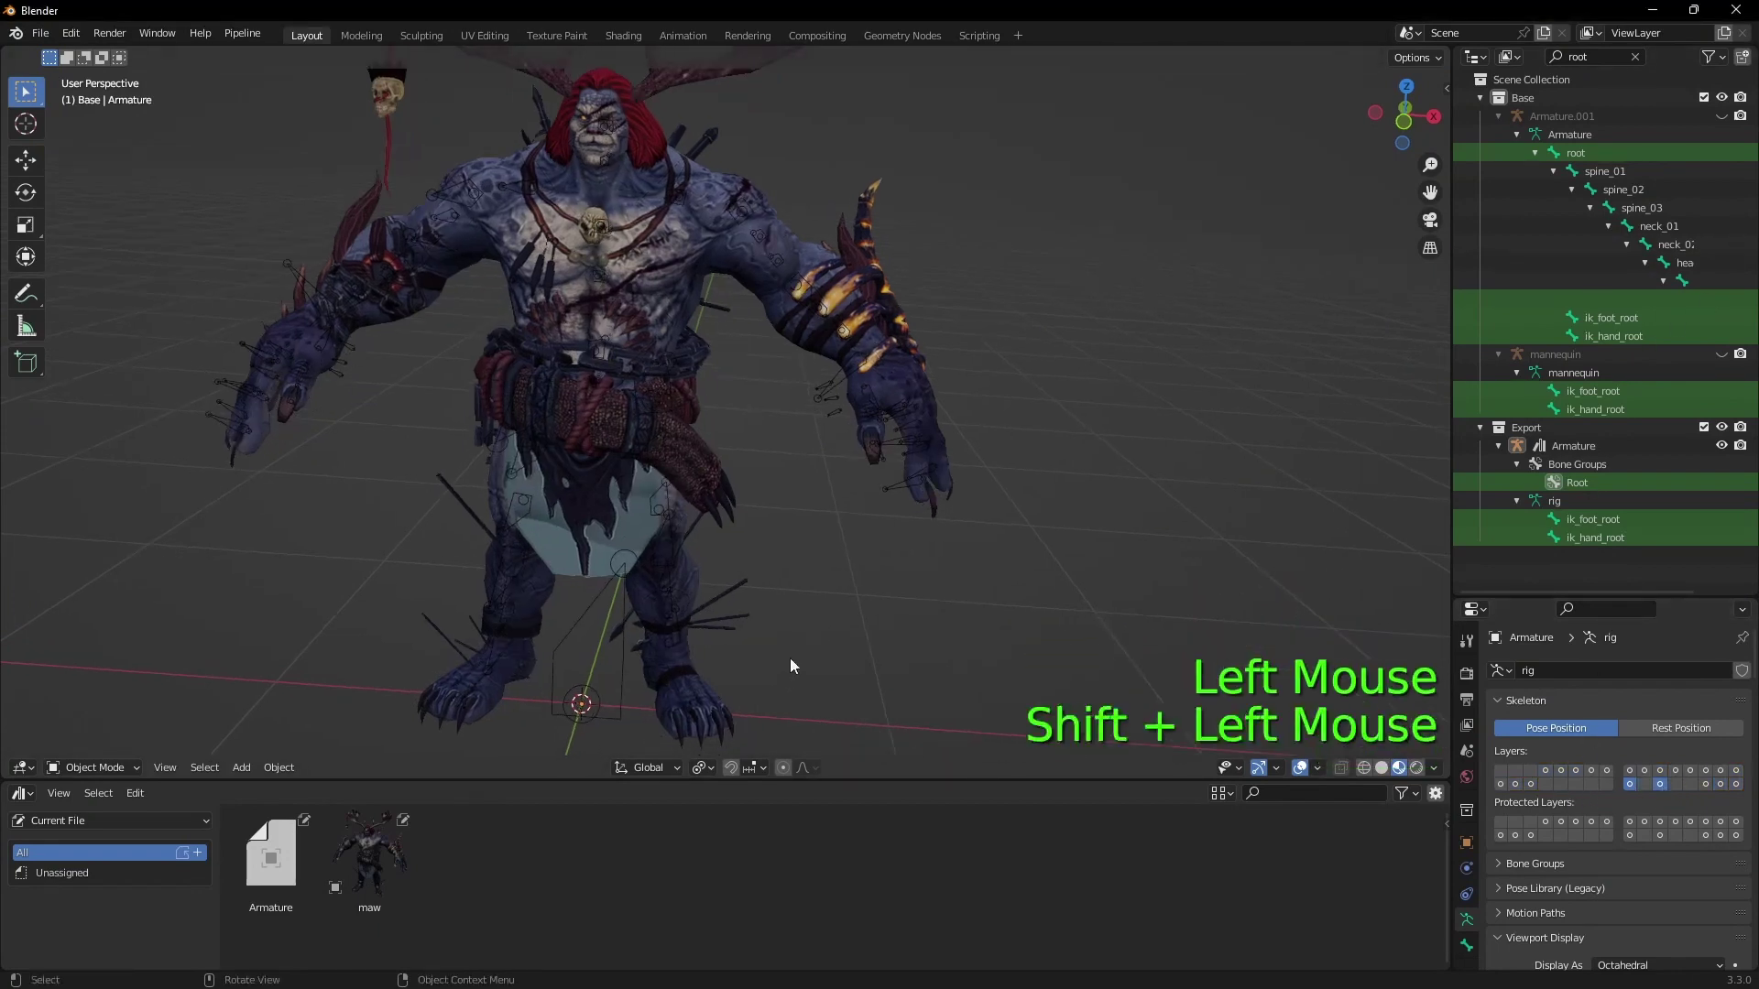
pyautogui.click(418, 566)
# Step: In front ortho Edit Mode, set the foot_l bone's roll from -124° to -93°
pyautogui.click(460, 569)
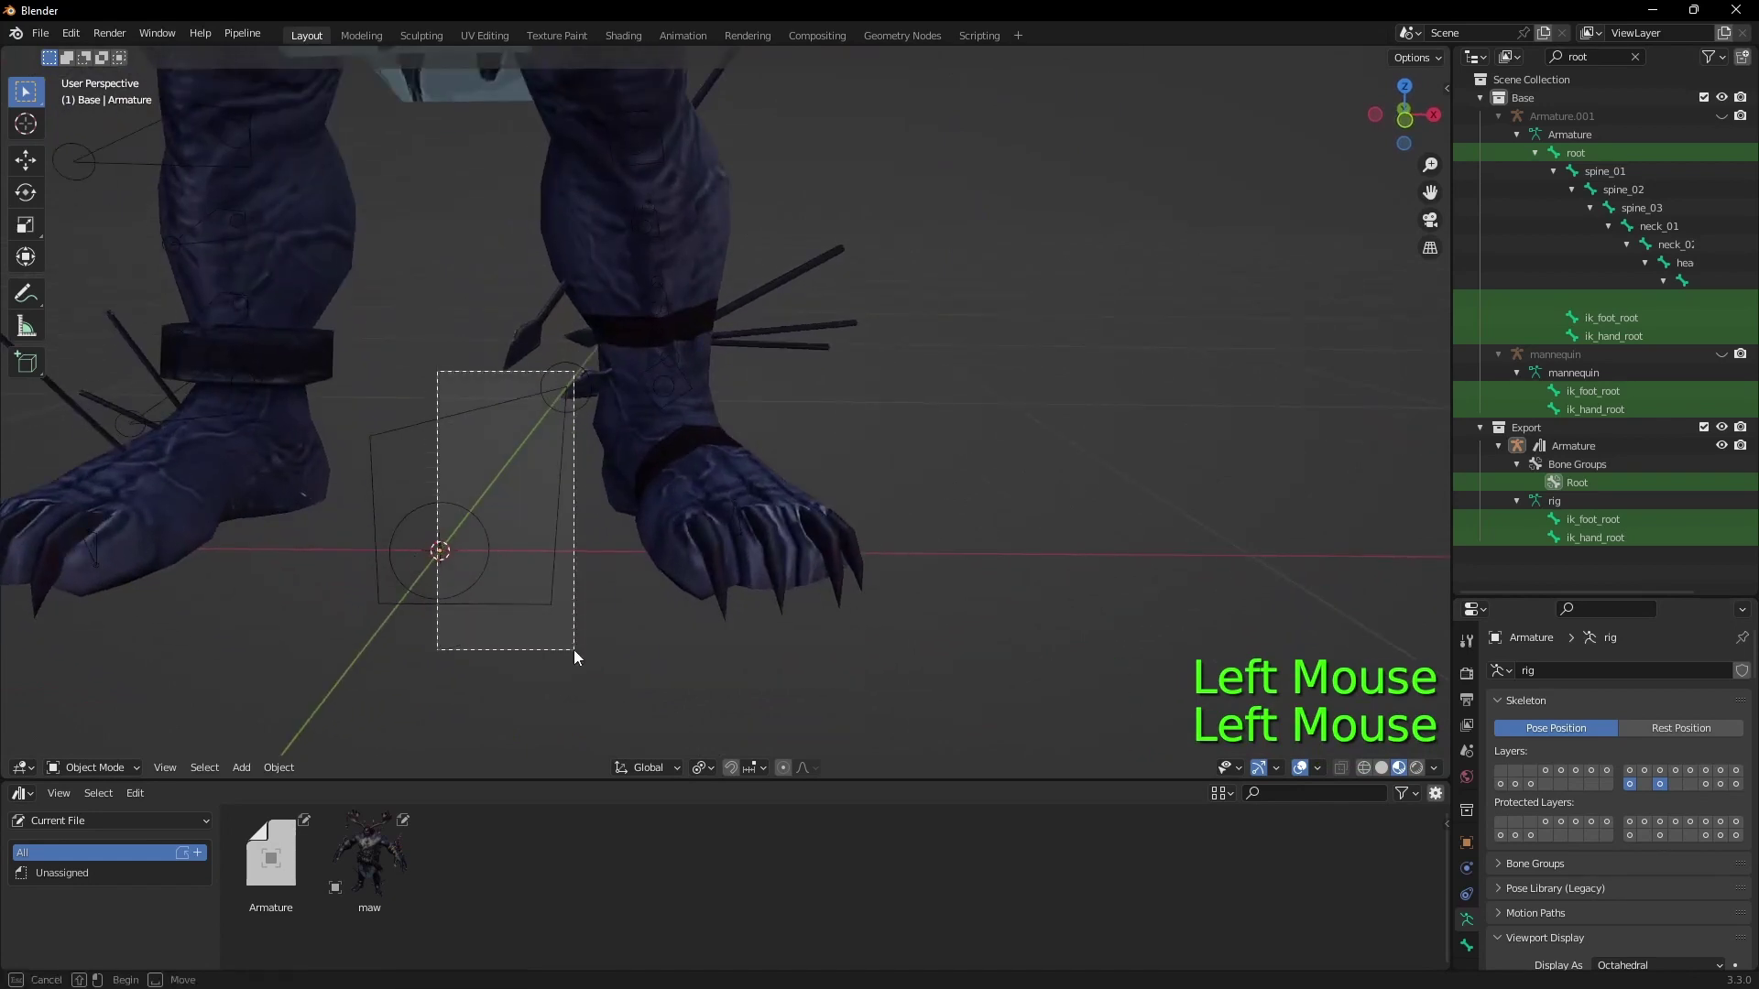
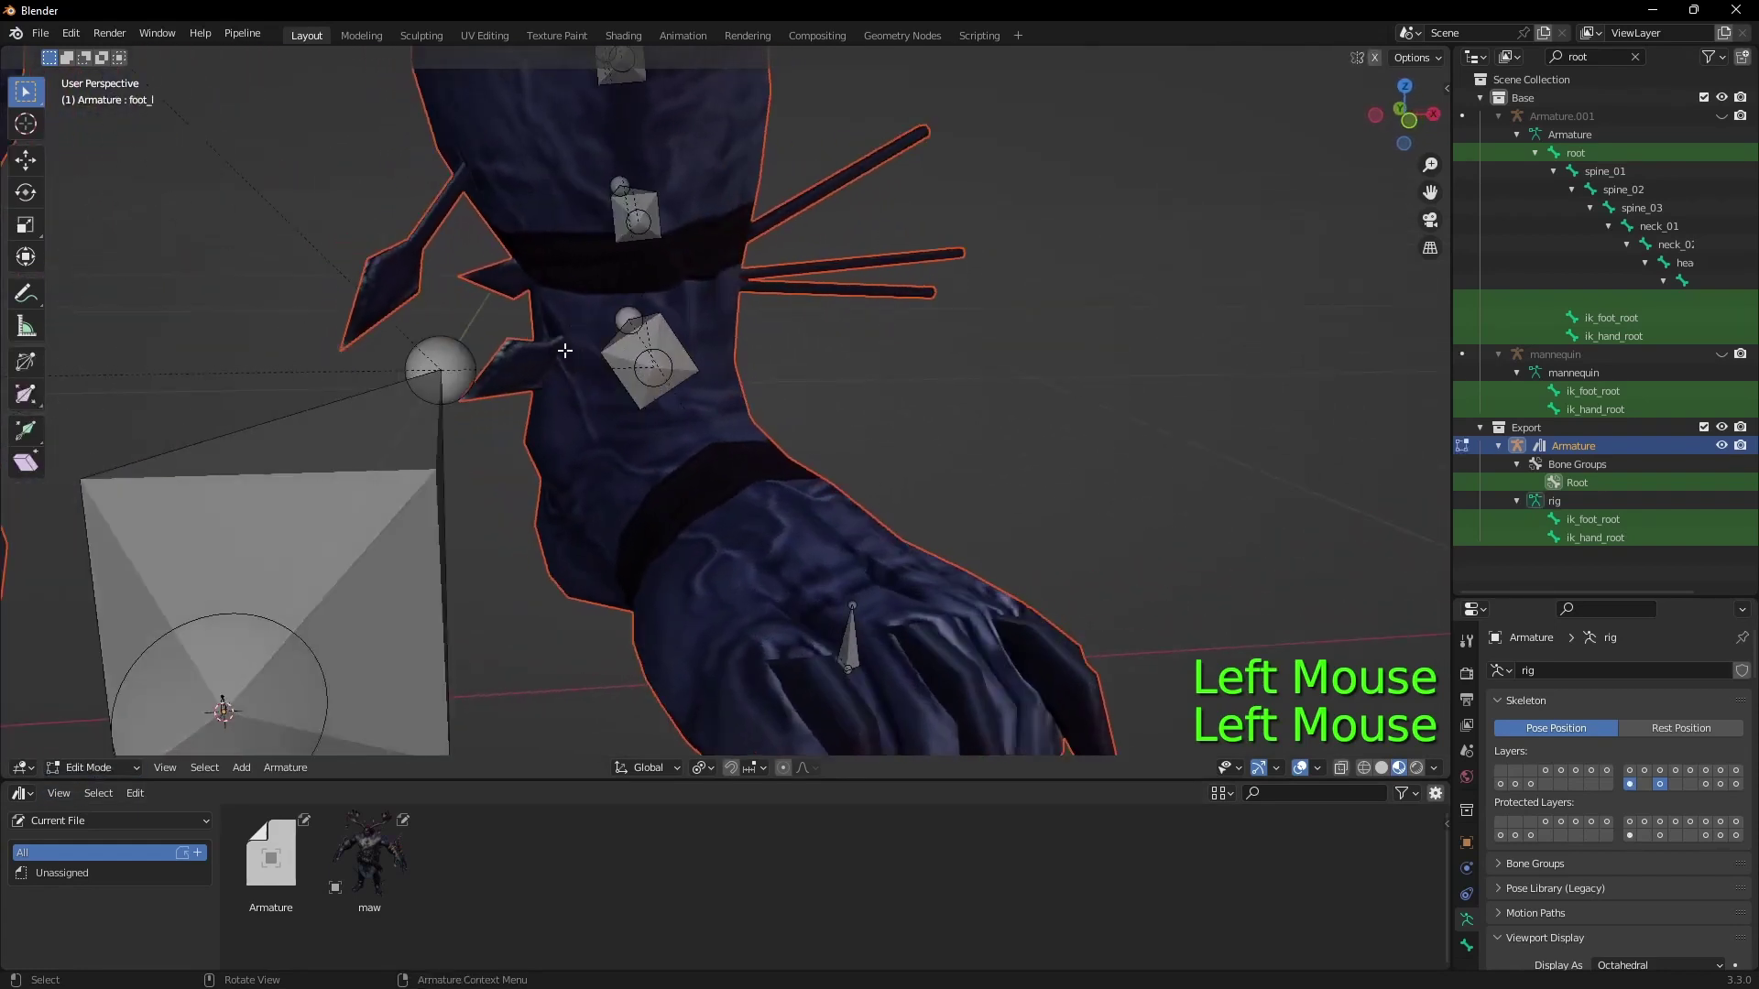
pyautogui.press('KP_5')
pyautogui.press('KP_1')
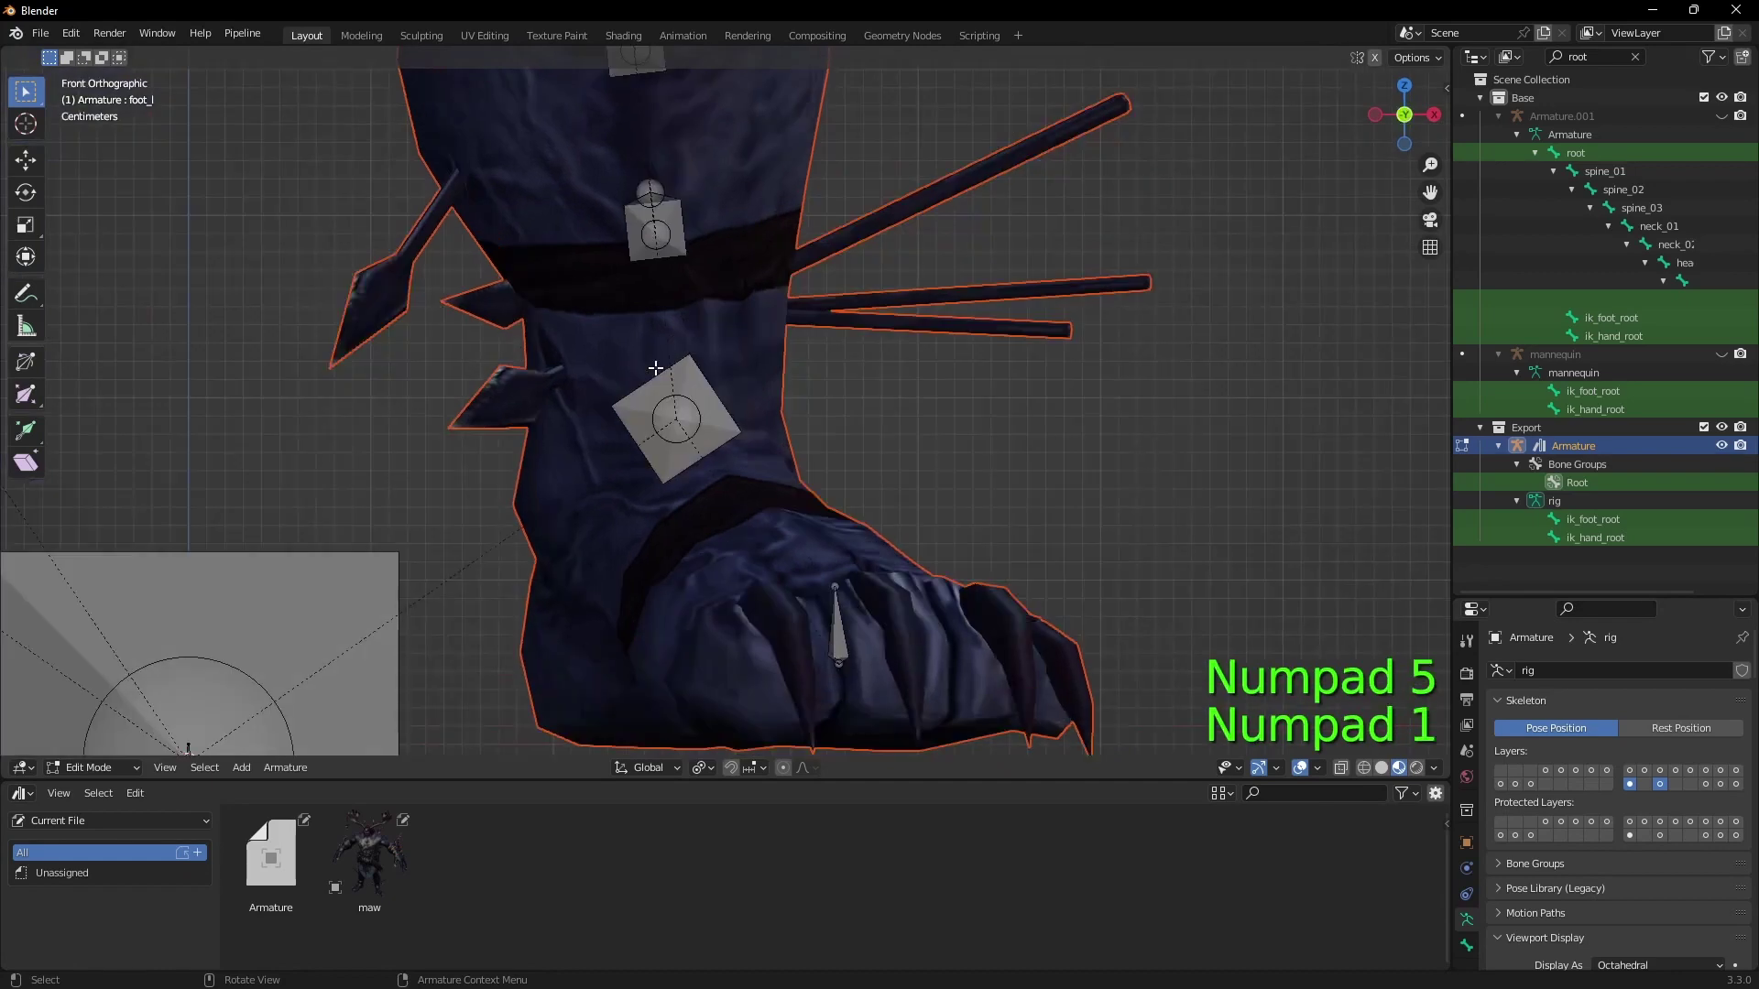
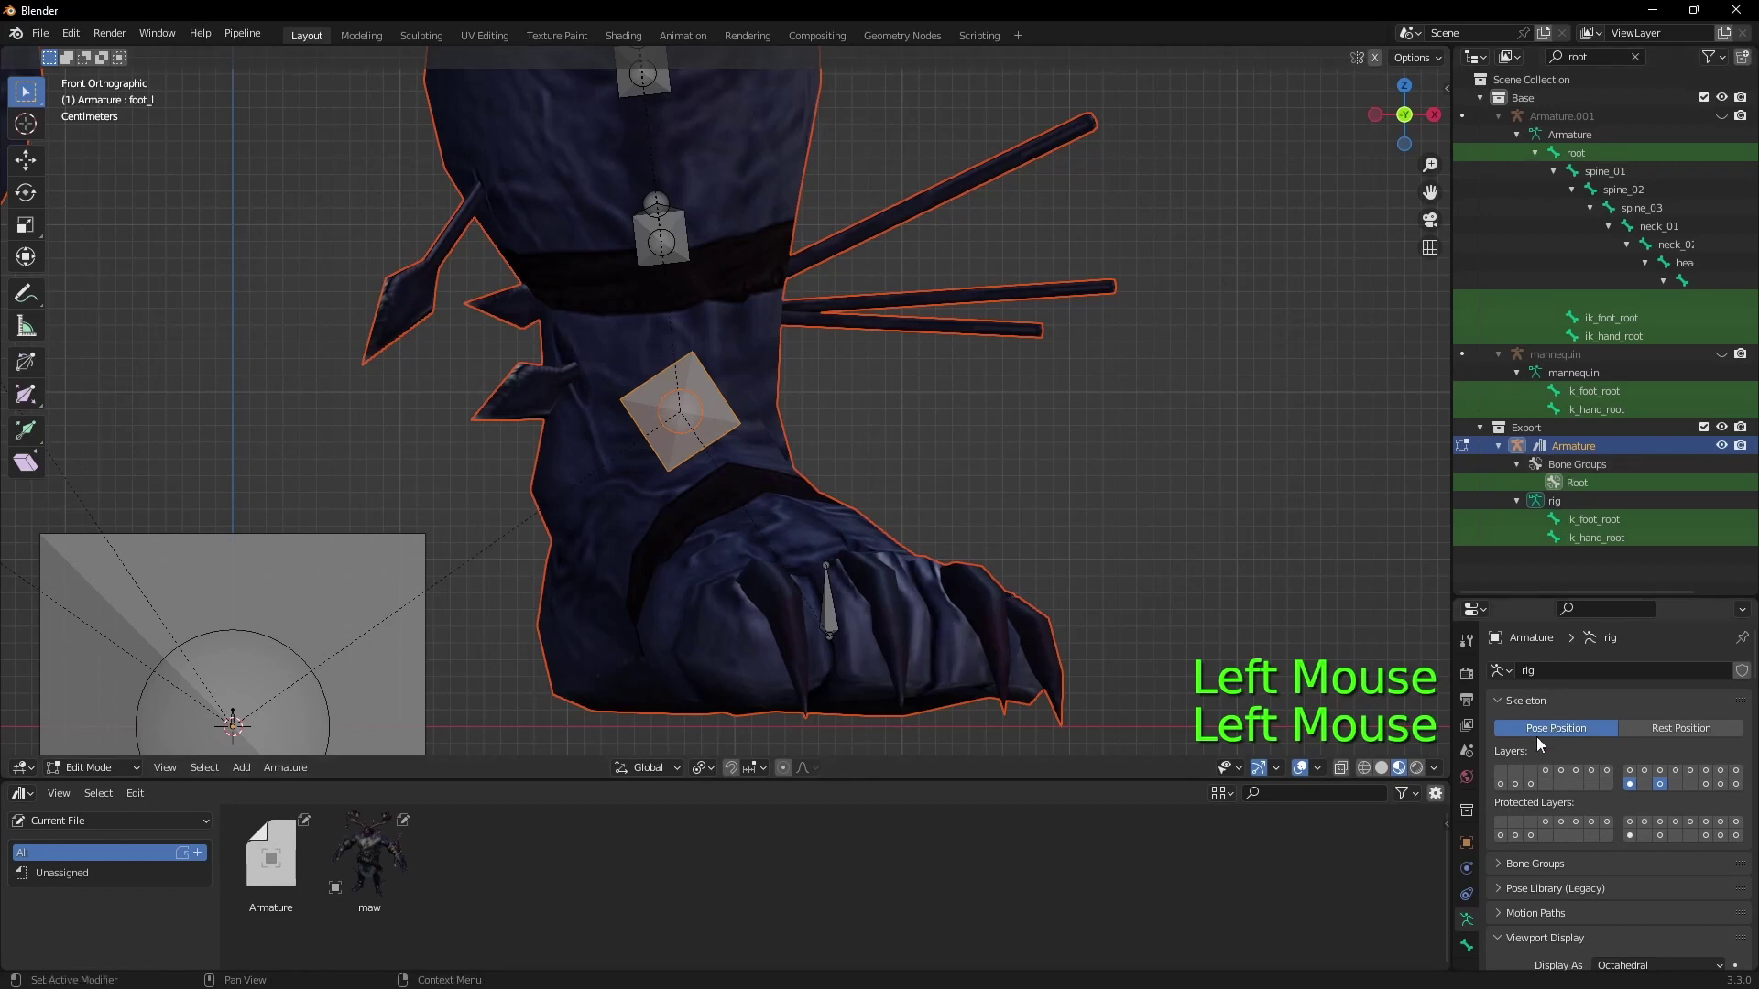
pyautogui.click(1234, 277)
pyautogui.press('n')
pyautogui.click(1448, 91)
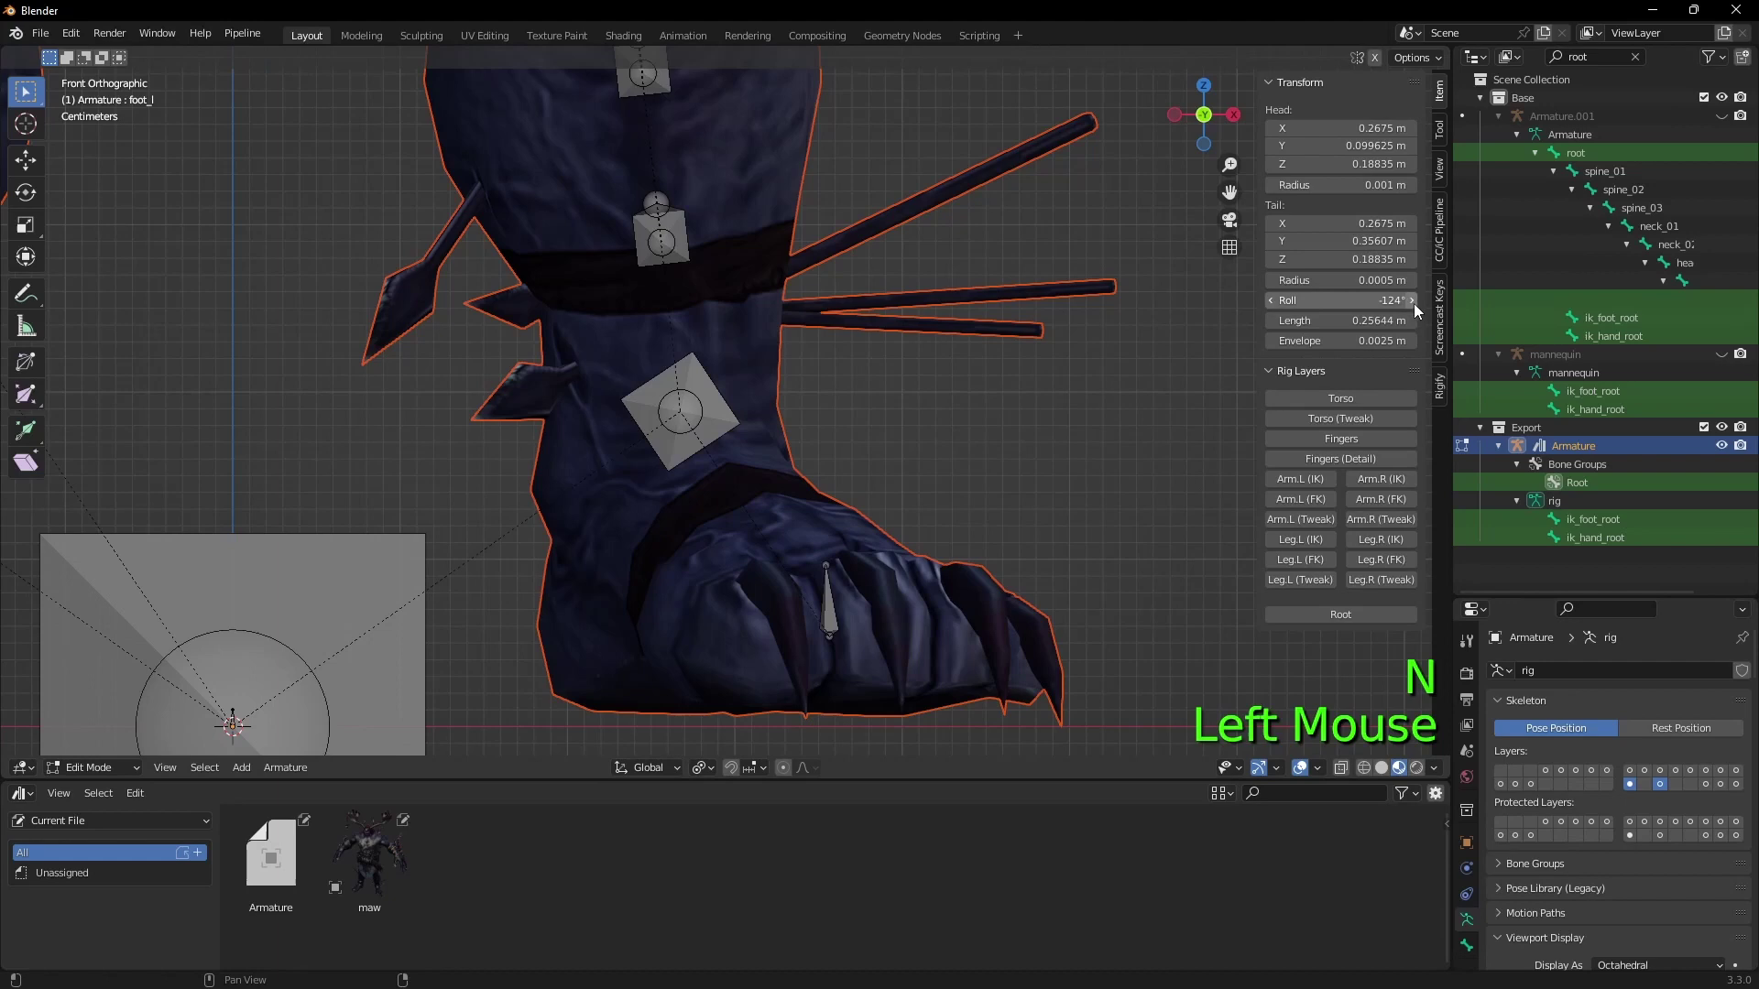
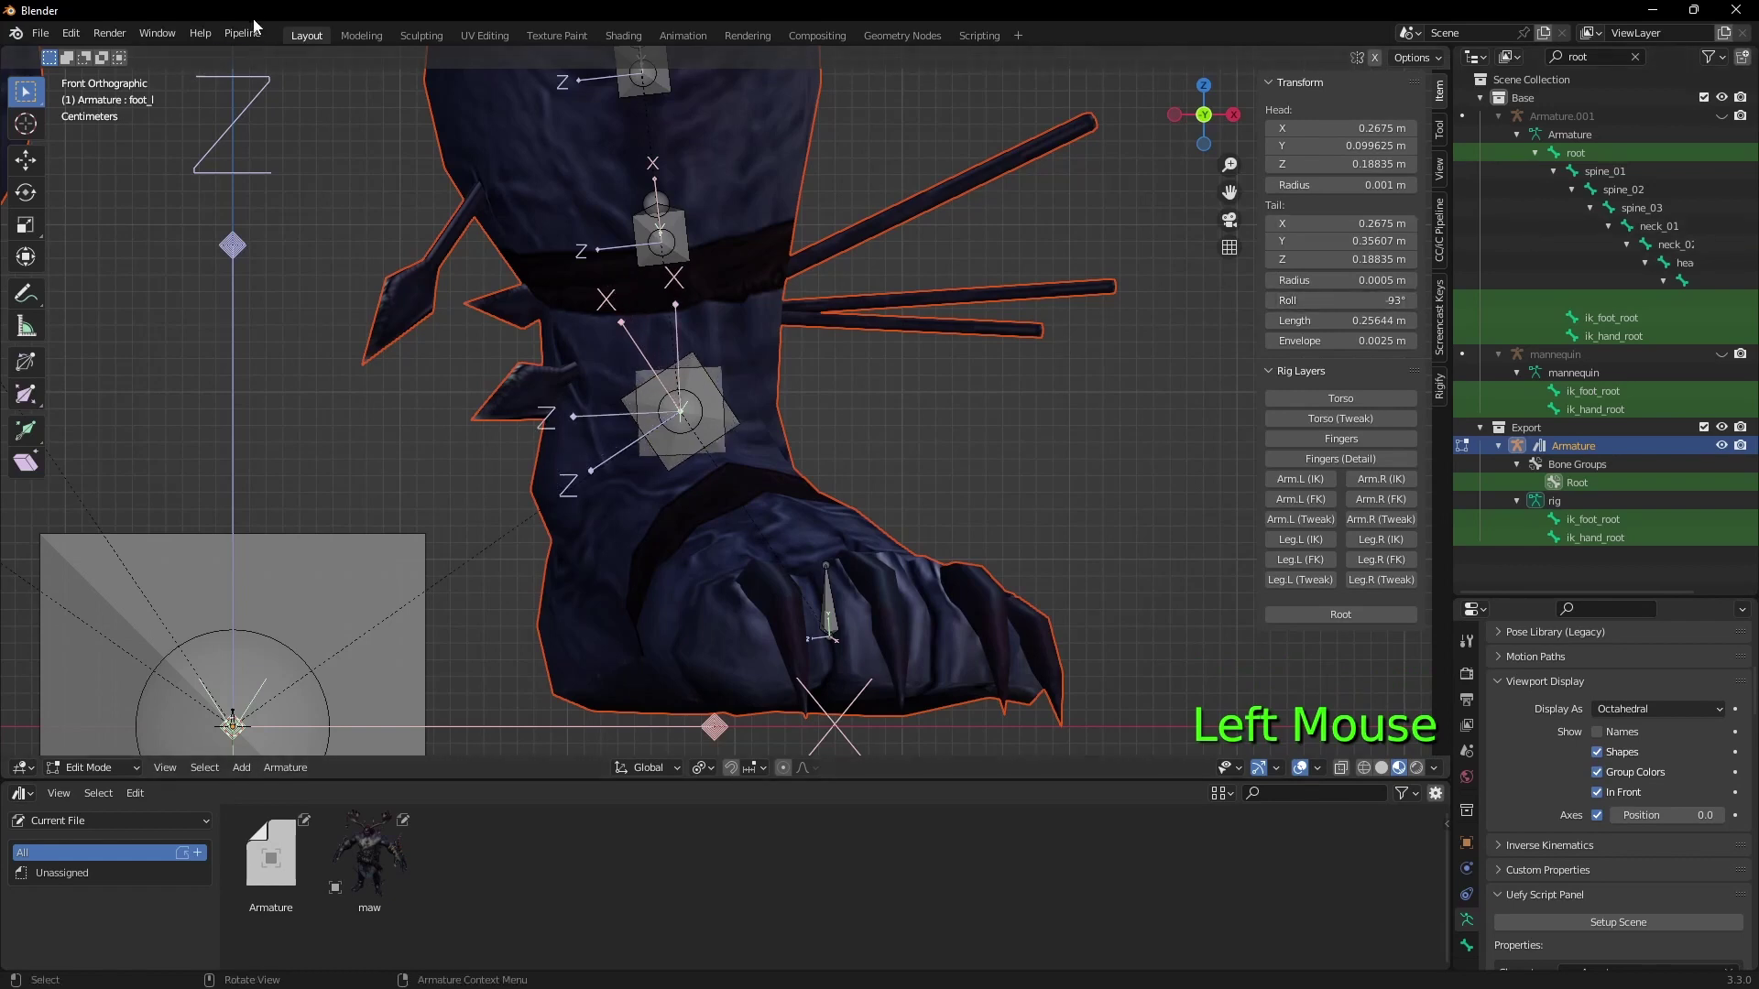
# Step: Set foot_r roll to -272° and check Send to Unreal under Pipeline > Export
pyautogui.click(261, 30)
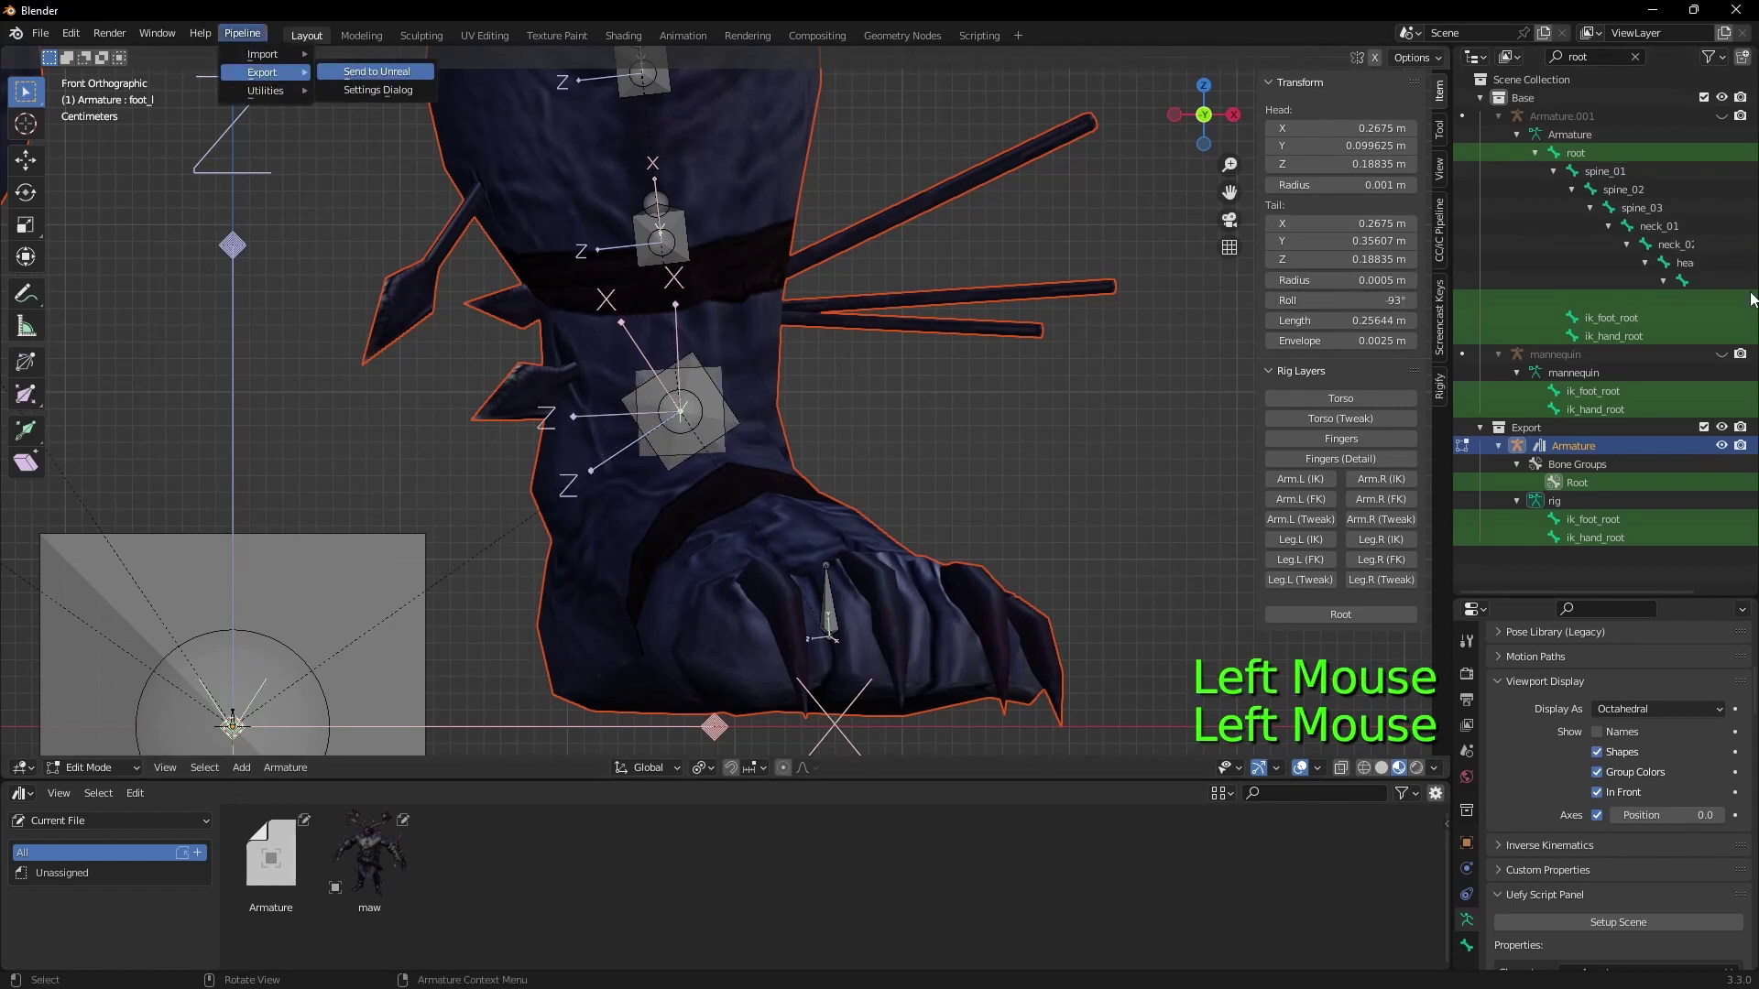
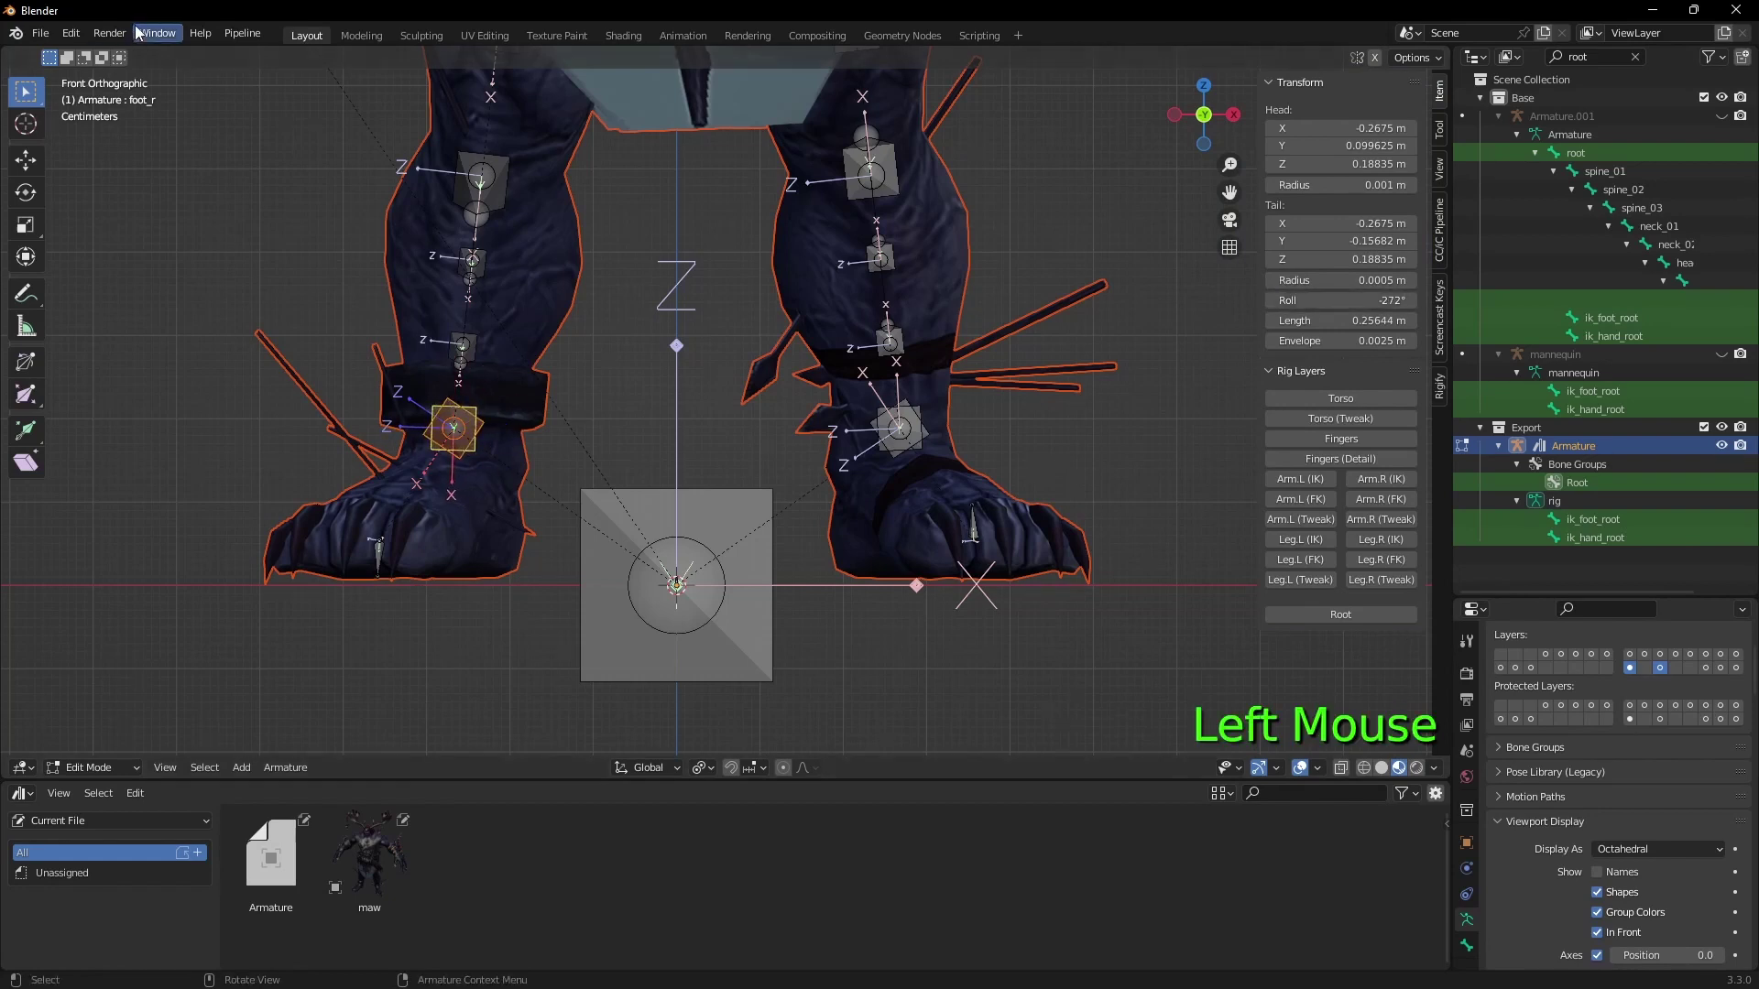
pyautogui.click(241, 40)
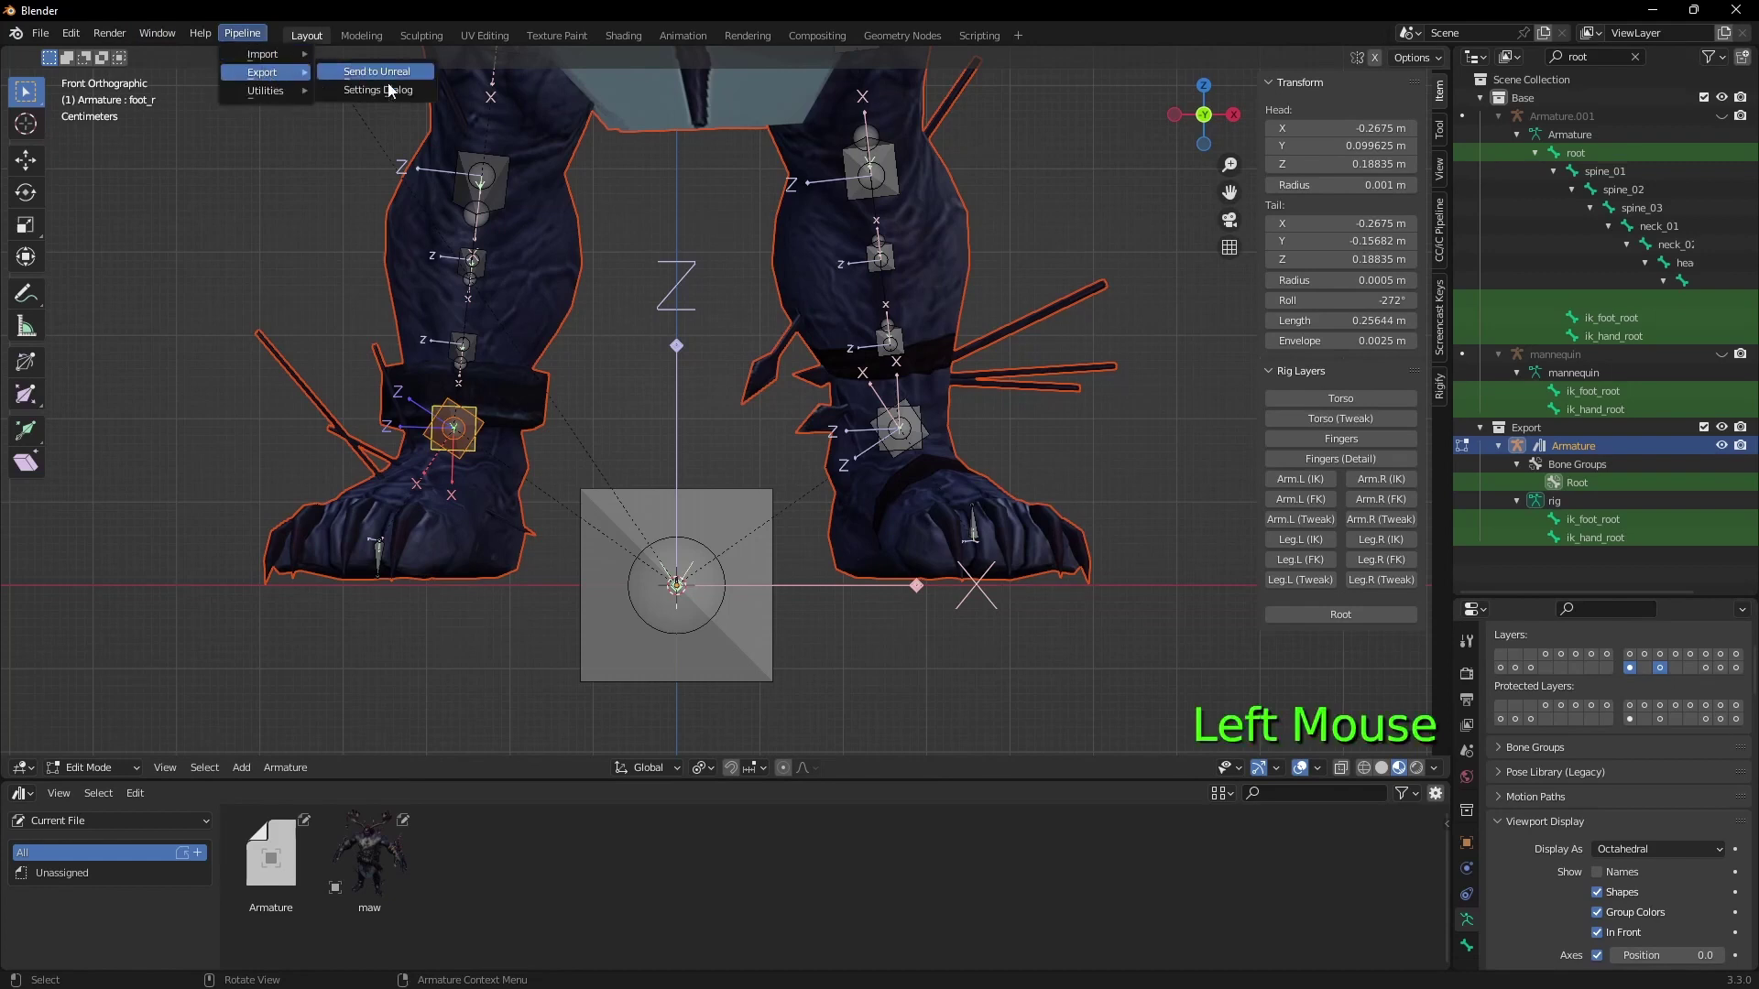